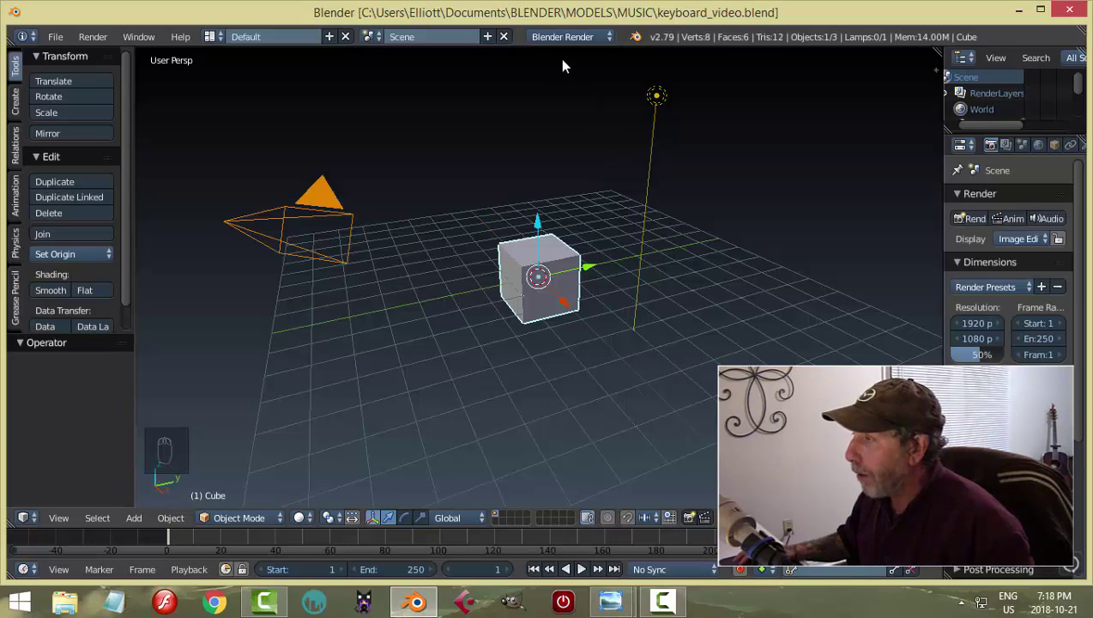
Switch the render engine to Cycles and delete the default cube, camera and lamp.
left_click_drag(558, 39, 742, 358)
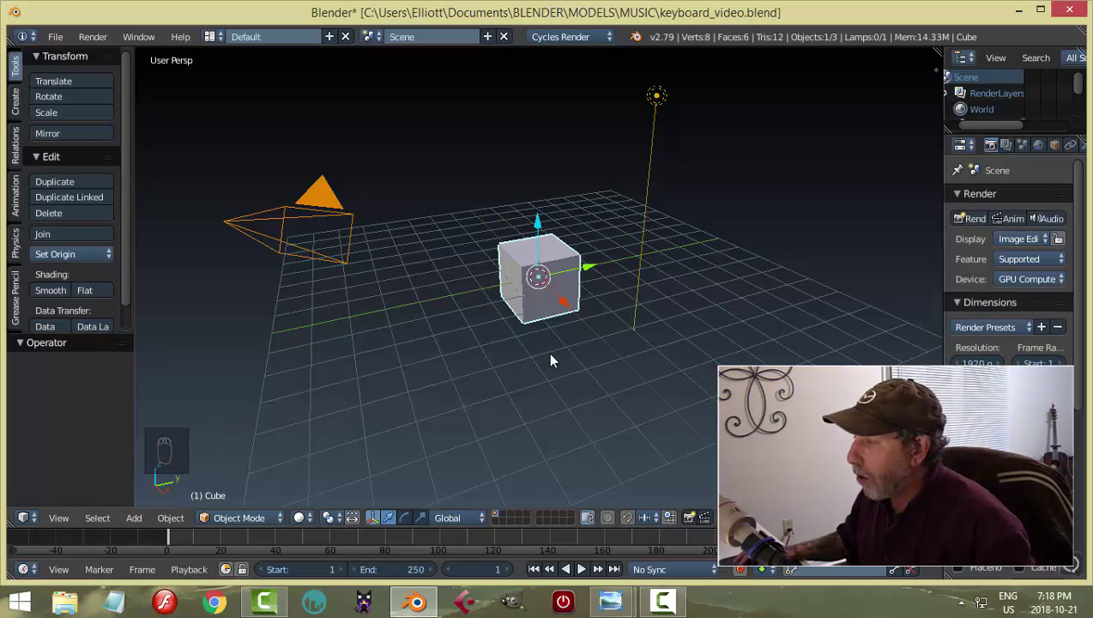
key("a")
key("a")
key("x")
middle_click(637, 390)
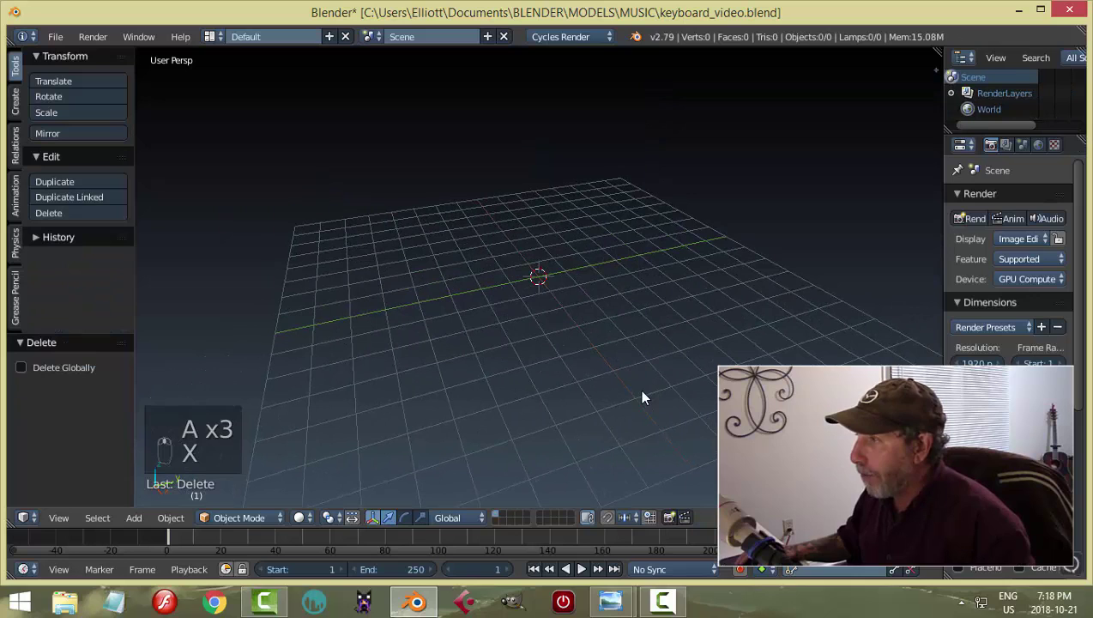
Enable Background Images and add keyboard.jpg shown only in Top view.
key("n")
left_click_drag(938, 346, 827, 322)
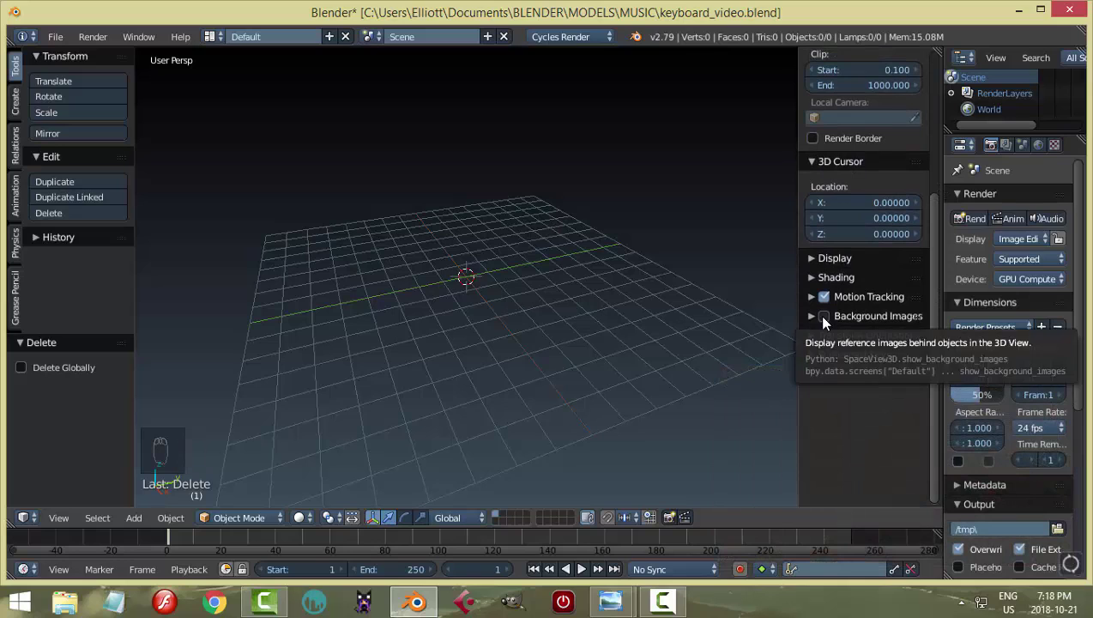
left_click_drag(832, 324, 854, 345)
left_click_drag(853, 345, 620, 347)
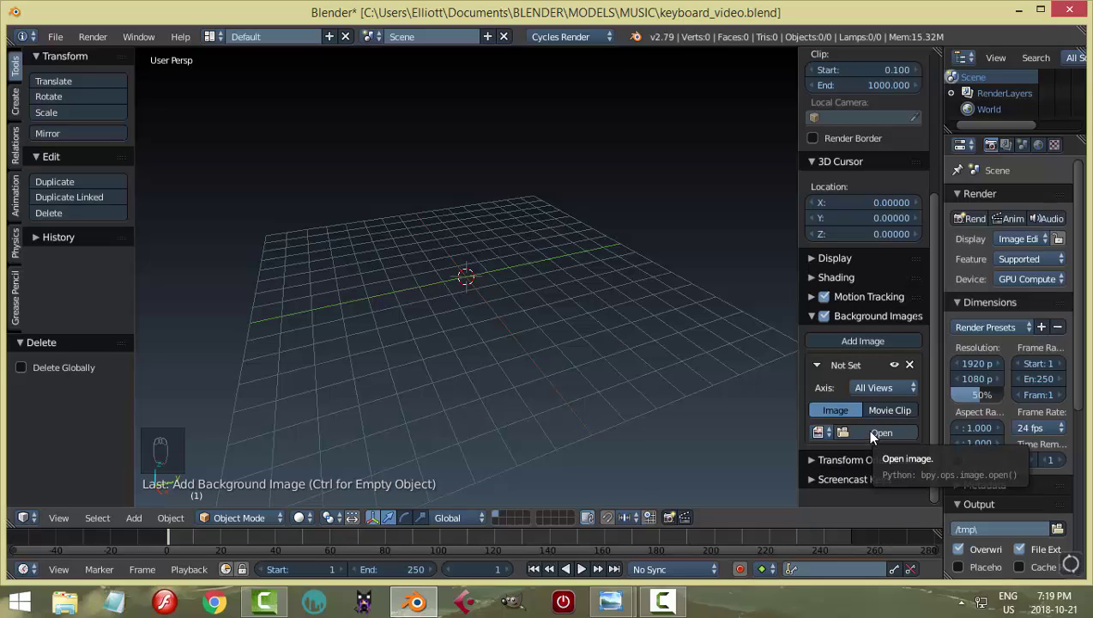
left_click_drag(872, 387, 785, 380)
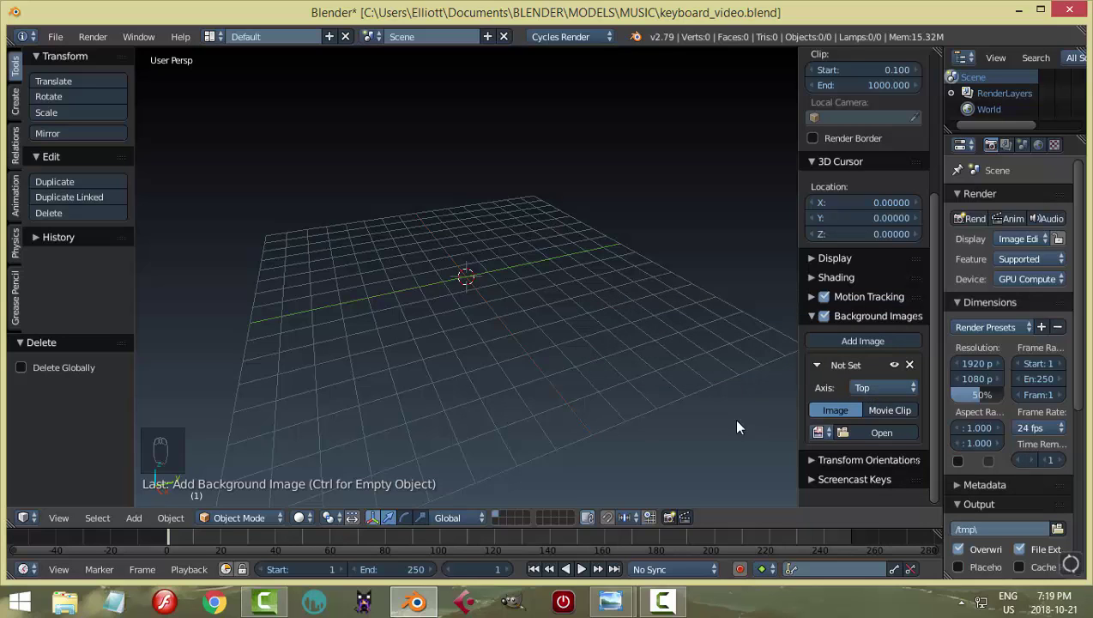
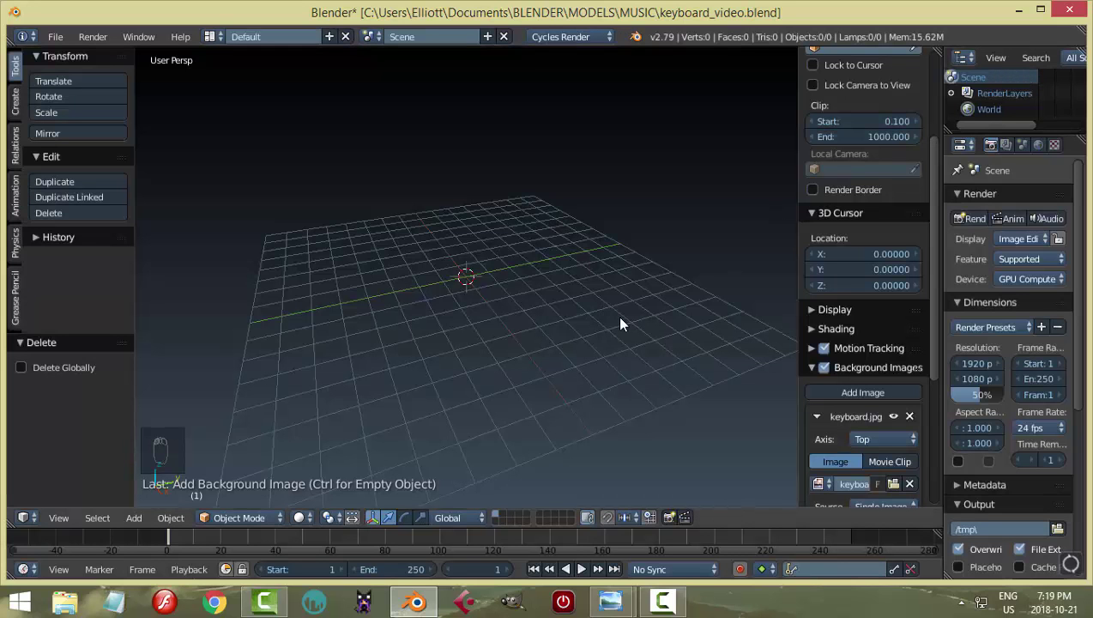
Look straight down on the reference in top orthographic view.
key("KP_7")
key("KP_5")
Hide the sidebar and zoom and pan until the keyboard image fills the viewport, centered.
key("n")
middle_click(665, 353)
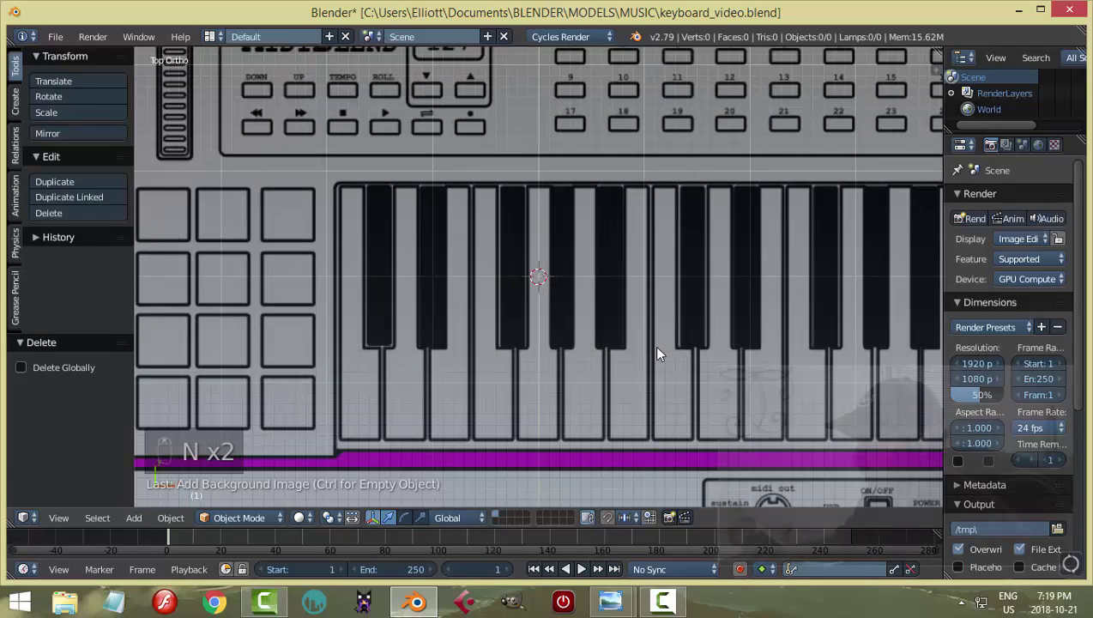
left_click_drag(663, 353, 662, 353)
middle_click(662, 353)
left_click_drag(662, 353, 662, 353)
middle_click(659, 351)
middle_click(663, 353)
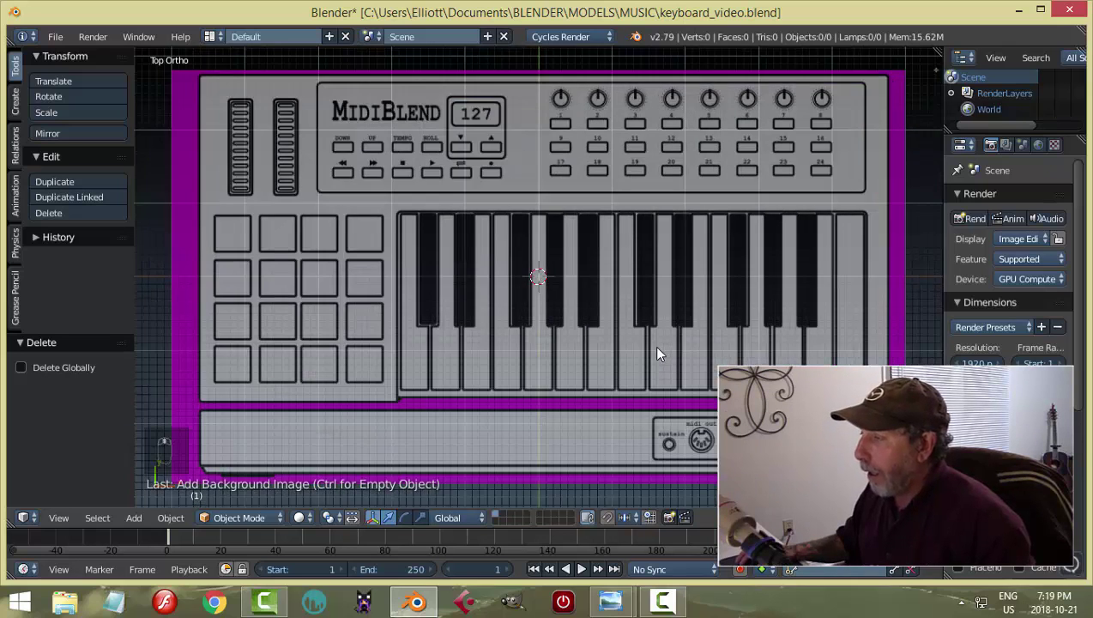
left_click_drag(662, 353, 663, 353)
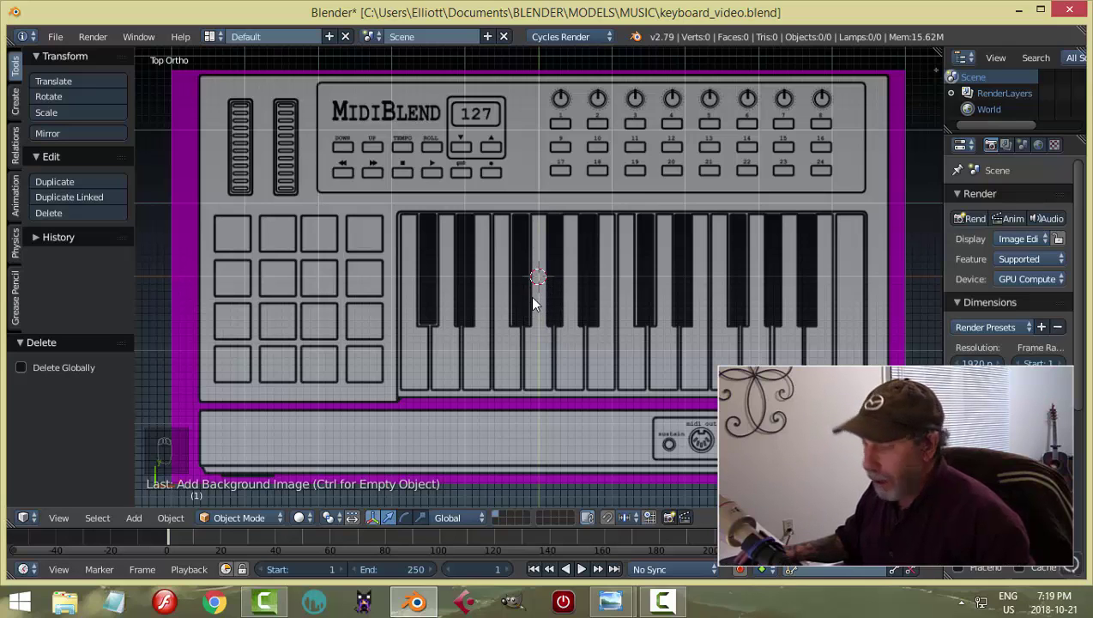
Add a plane, edit it in wireframe and scale it sideways across the keyboard body.
key("shift+a")
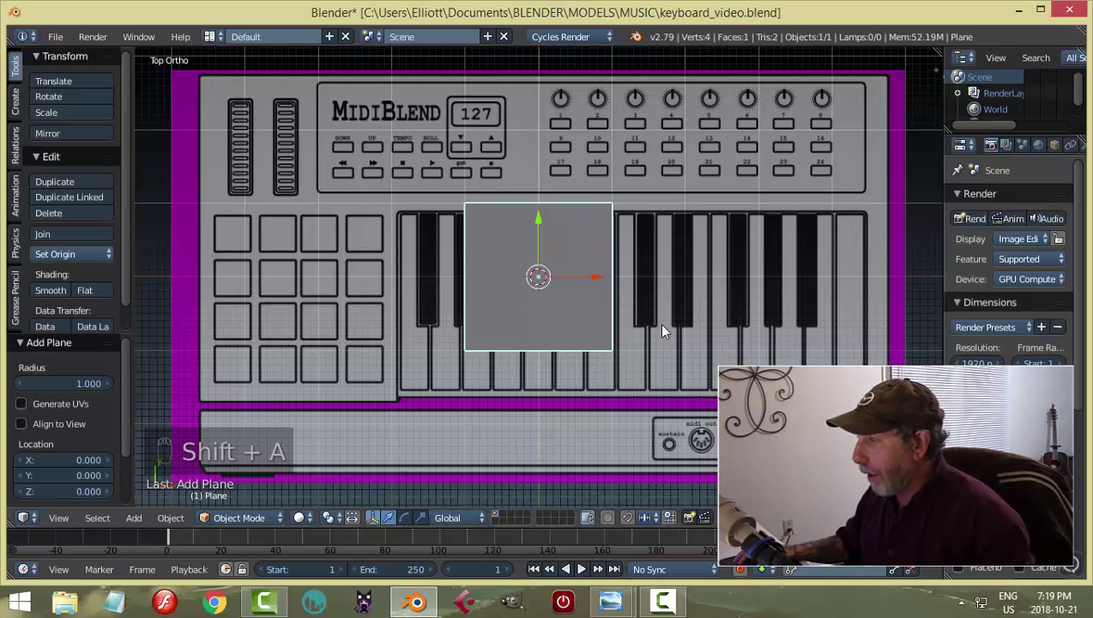
key("Tab")
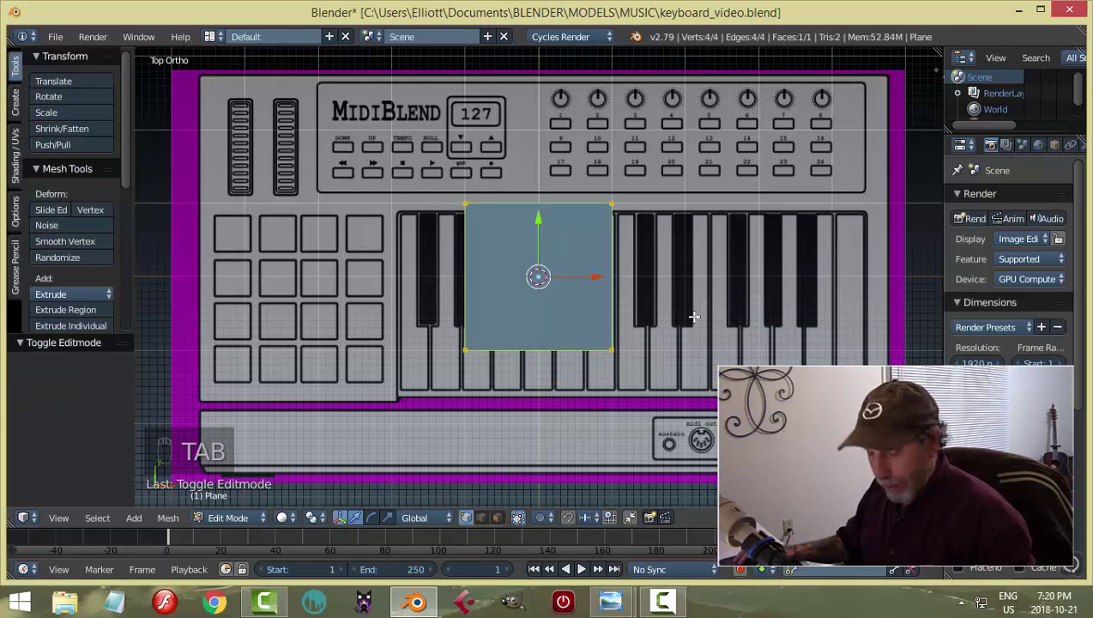
key("z")
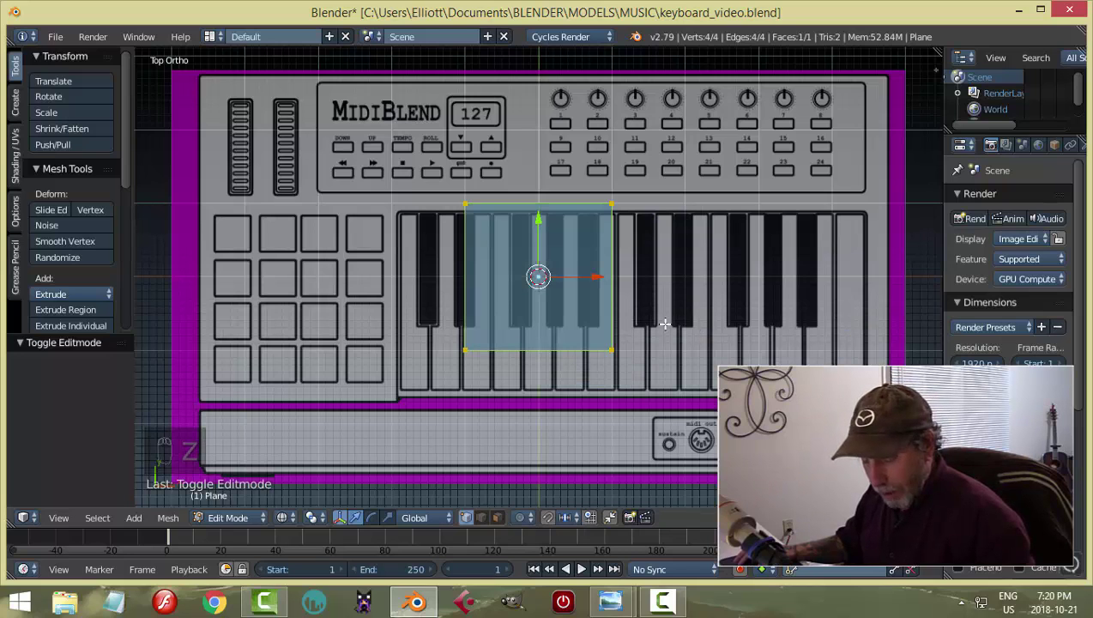
key("s")
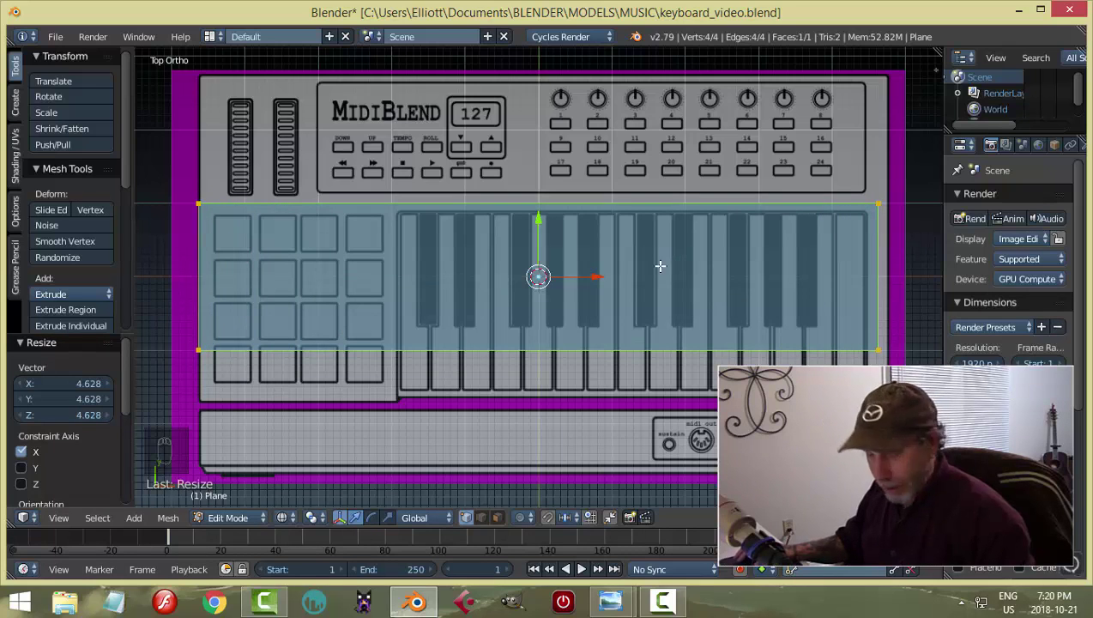
key("a")
key("b")
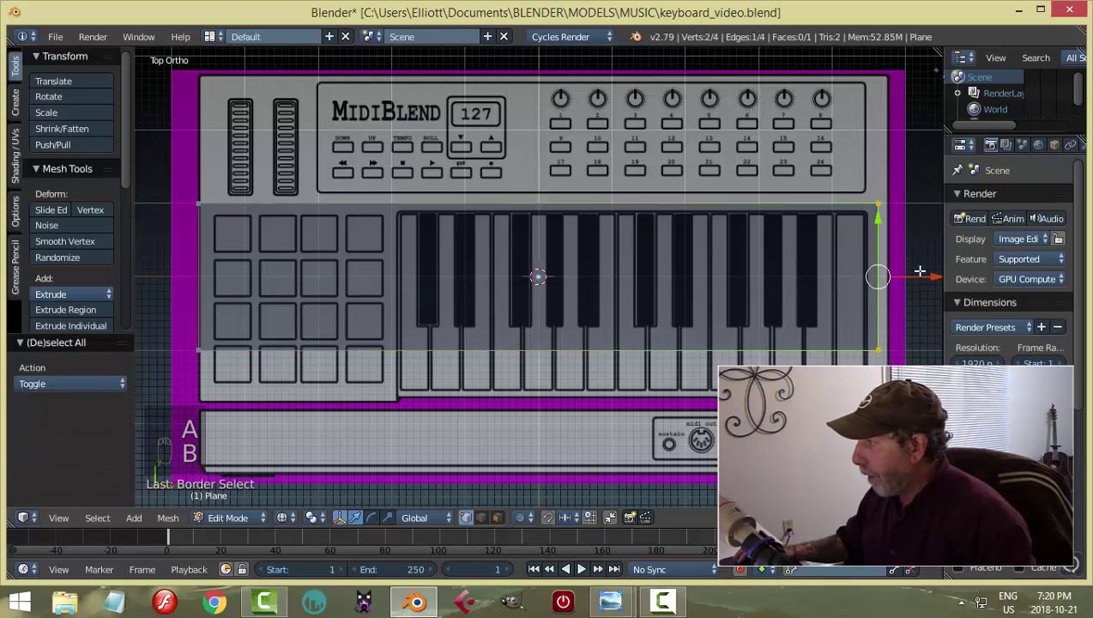
key("a")
Box-select and move the plane's right and top edges onto the keyboard's outline.
key("b")
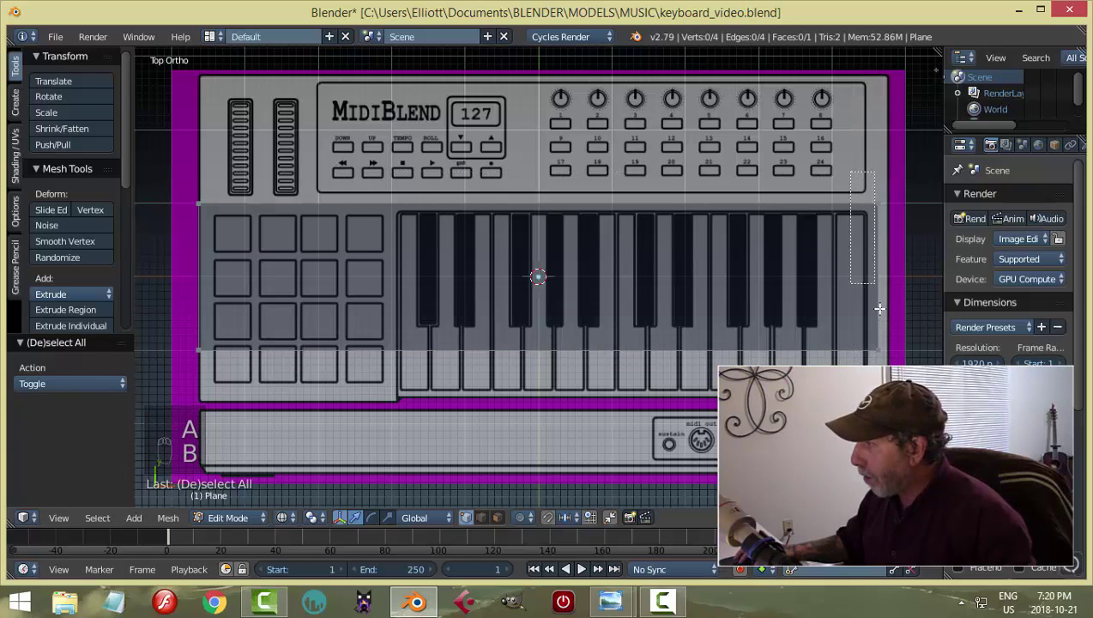
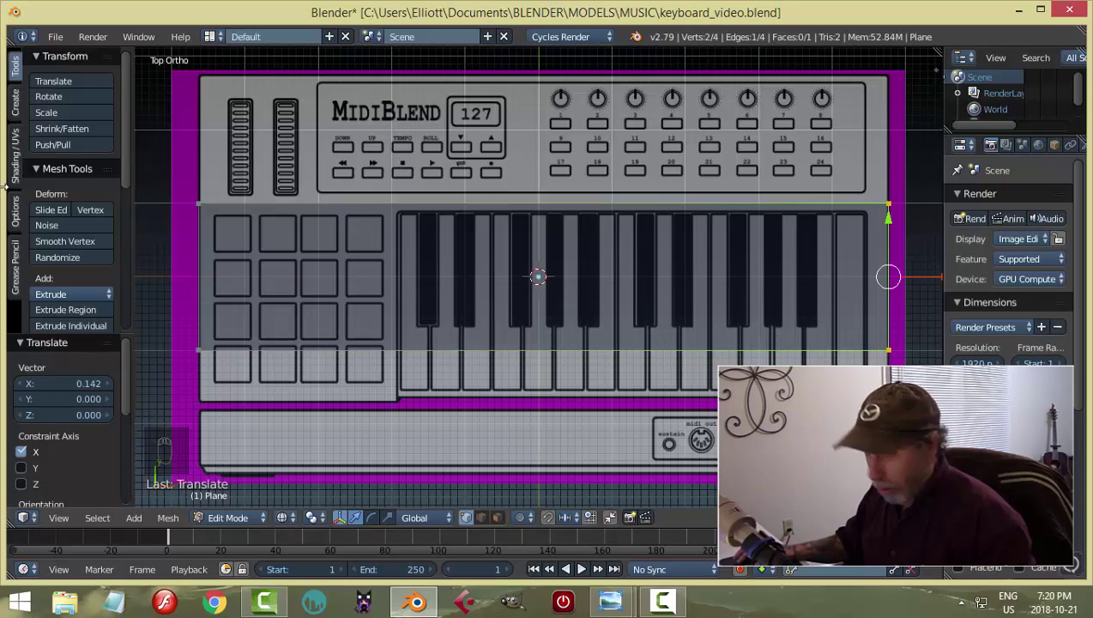
key("a")
key("b")
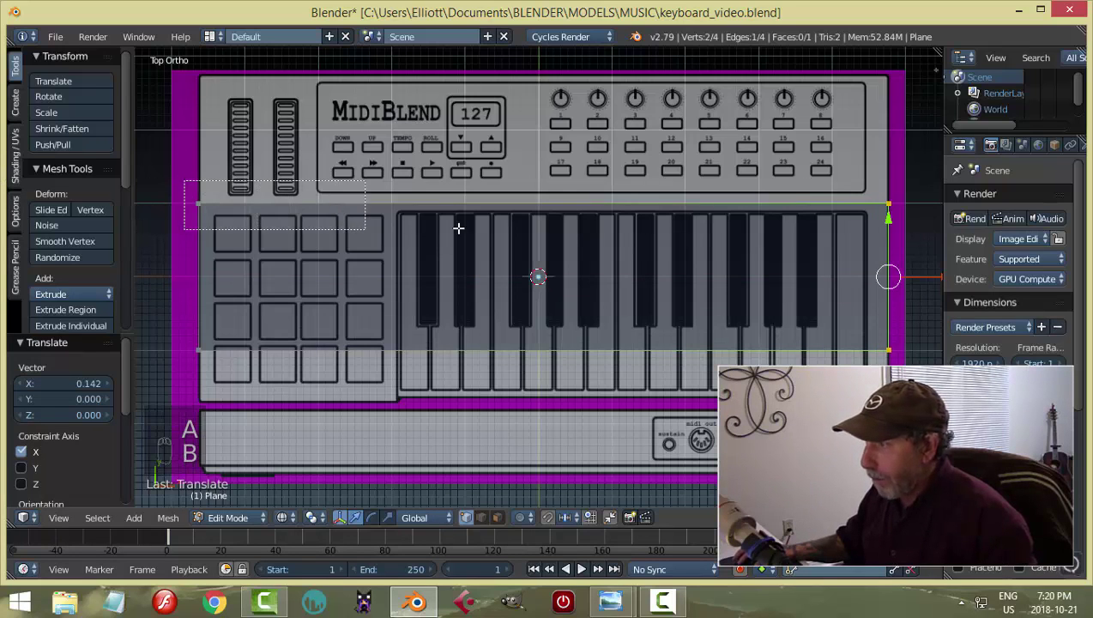
key("a")
key("b")
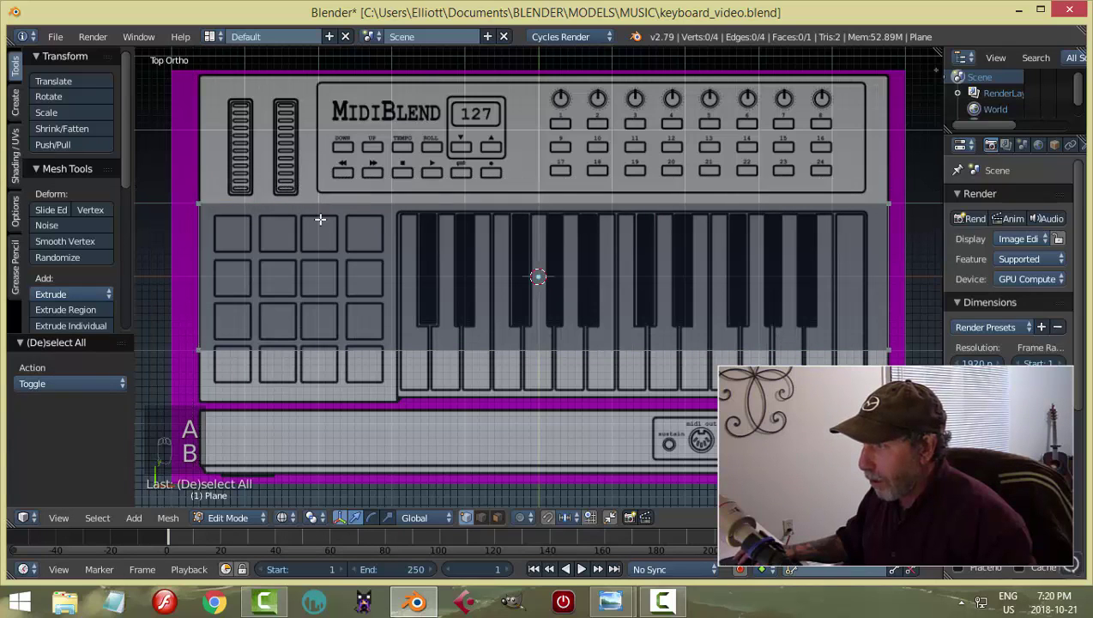
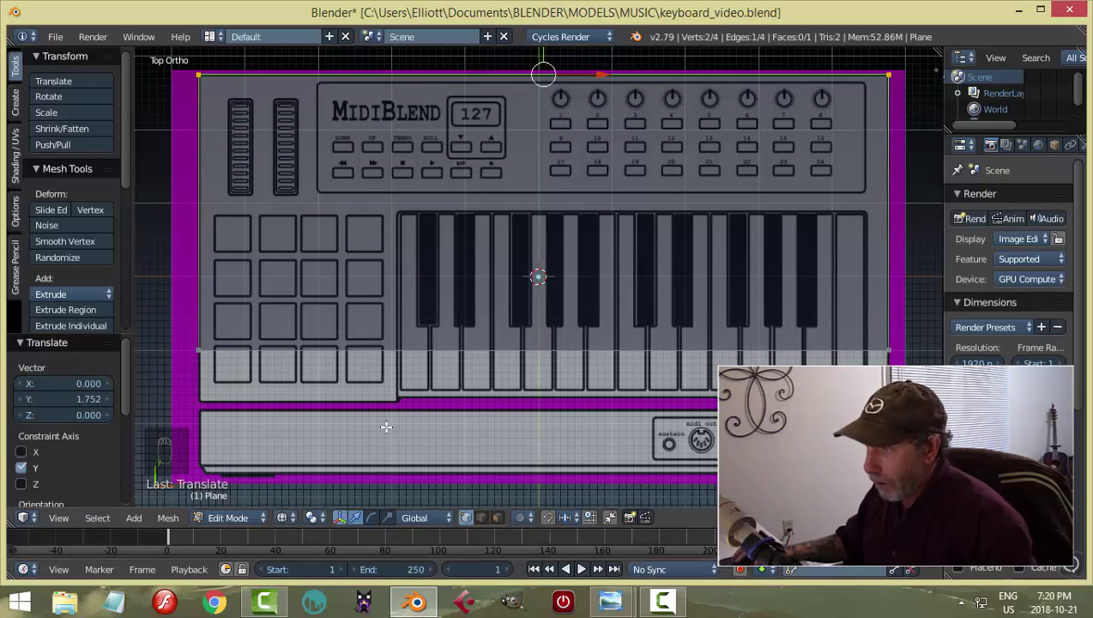
key("a")
key("b")
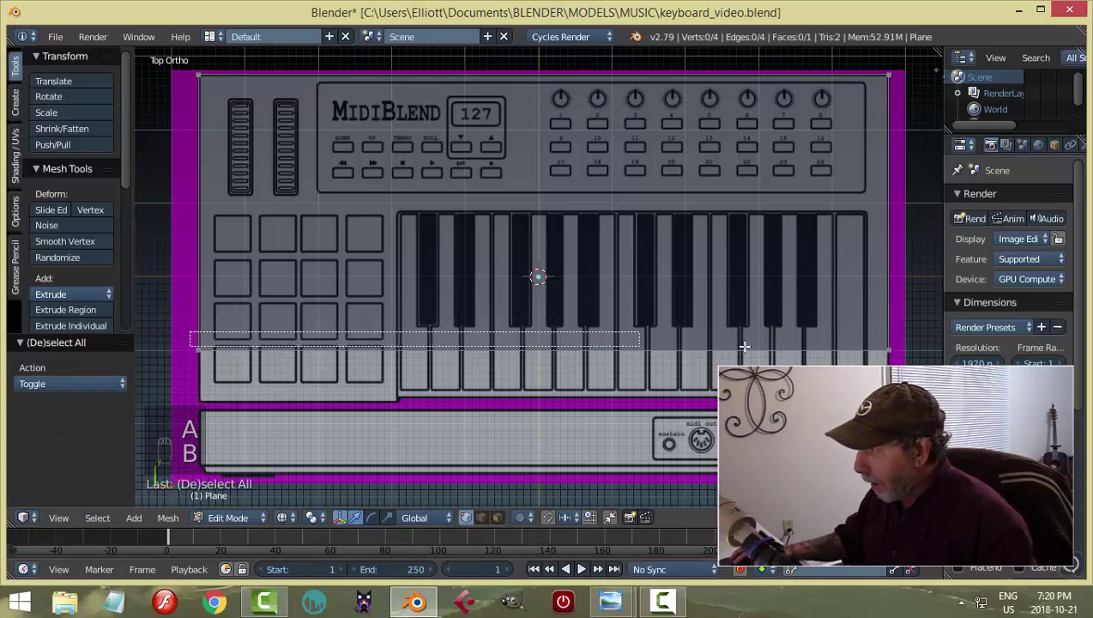
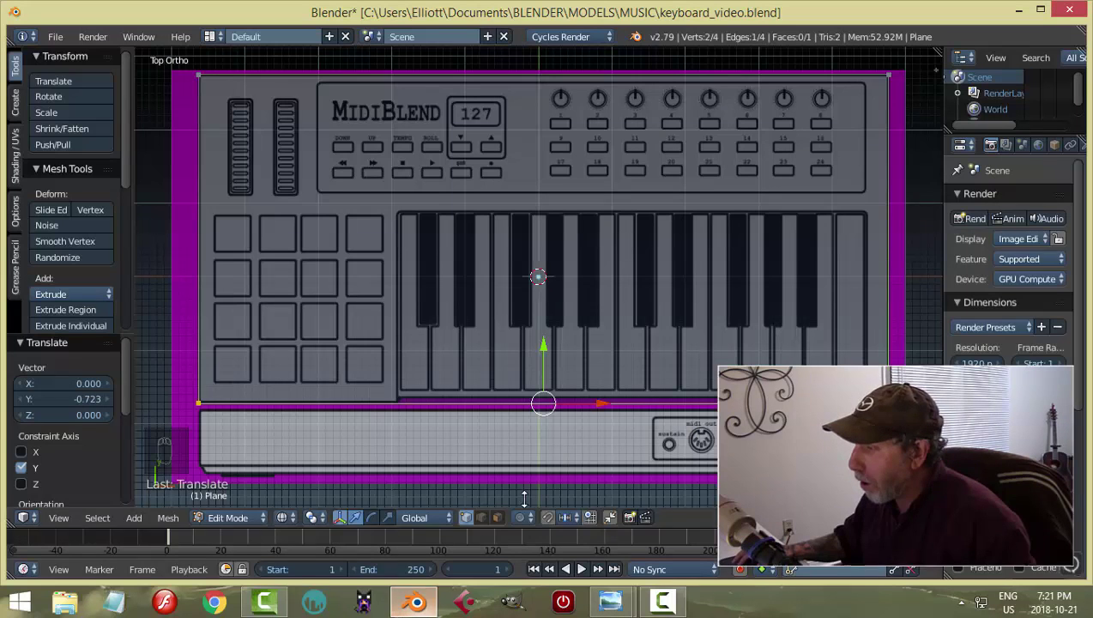
Select the whole plane and extrude it upward into a block from the front view.
key("a")
key("a")
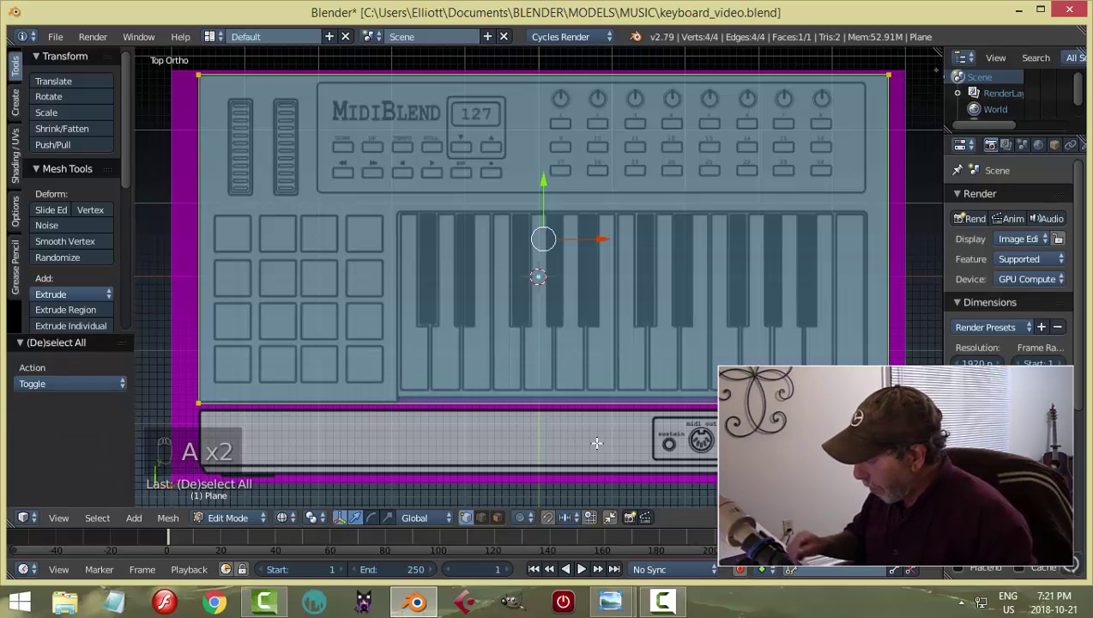
key("KP_1")
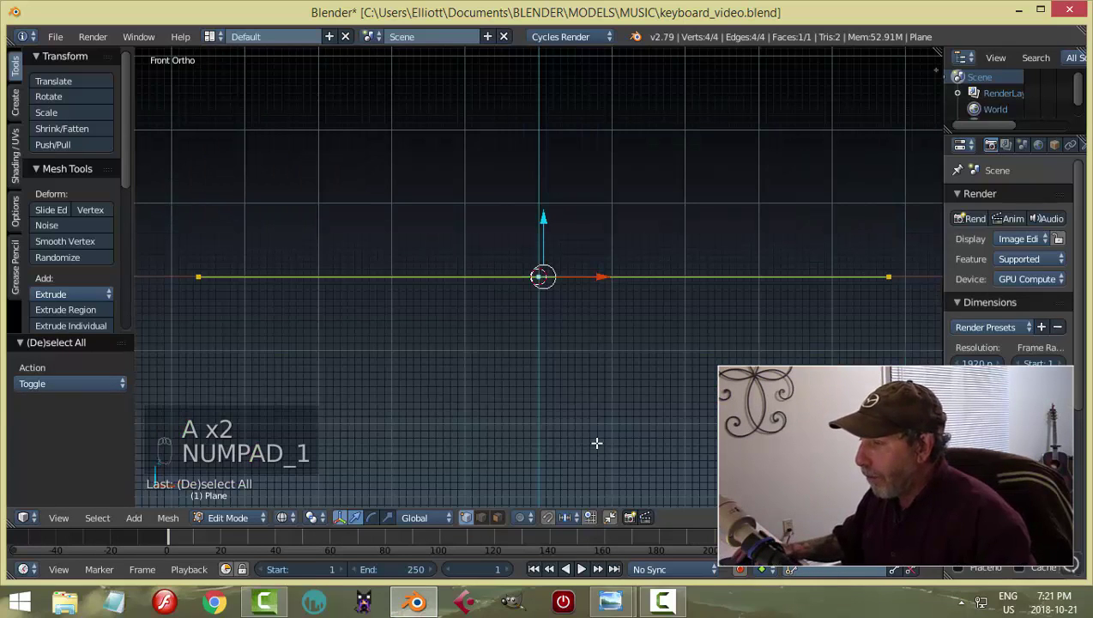
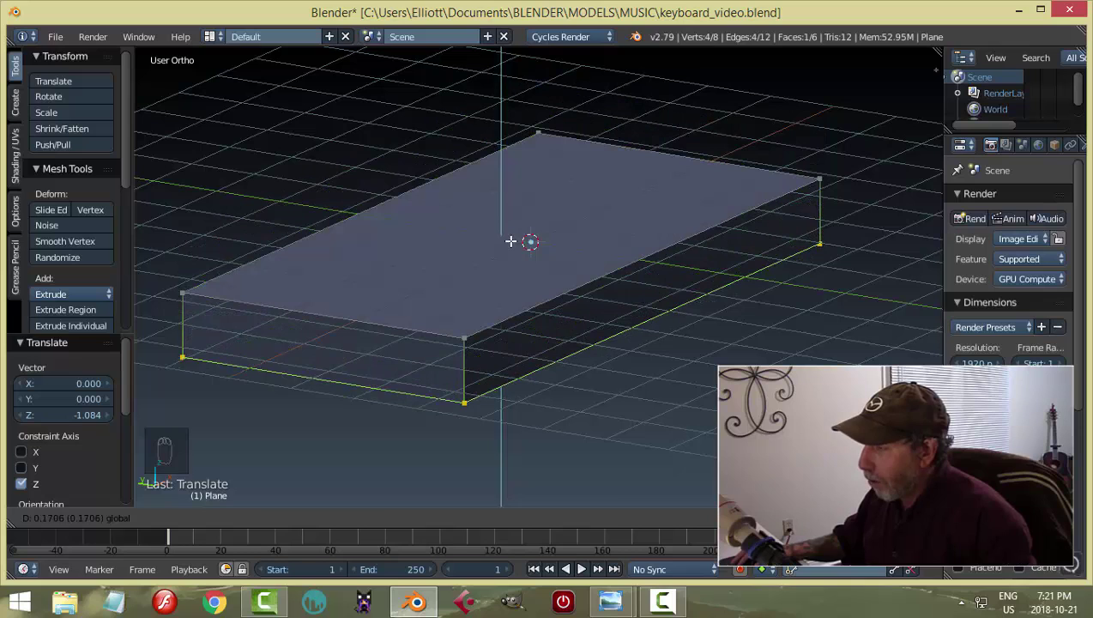
key("a")
Recalculate the block's face normals outward and return to object mode.
key("a")
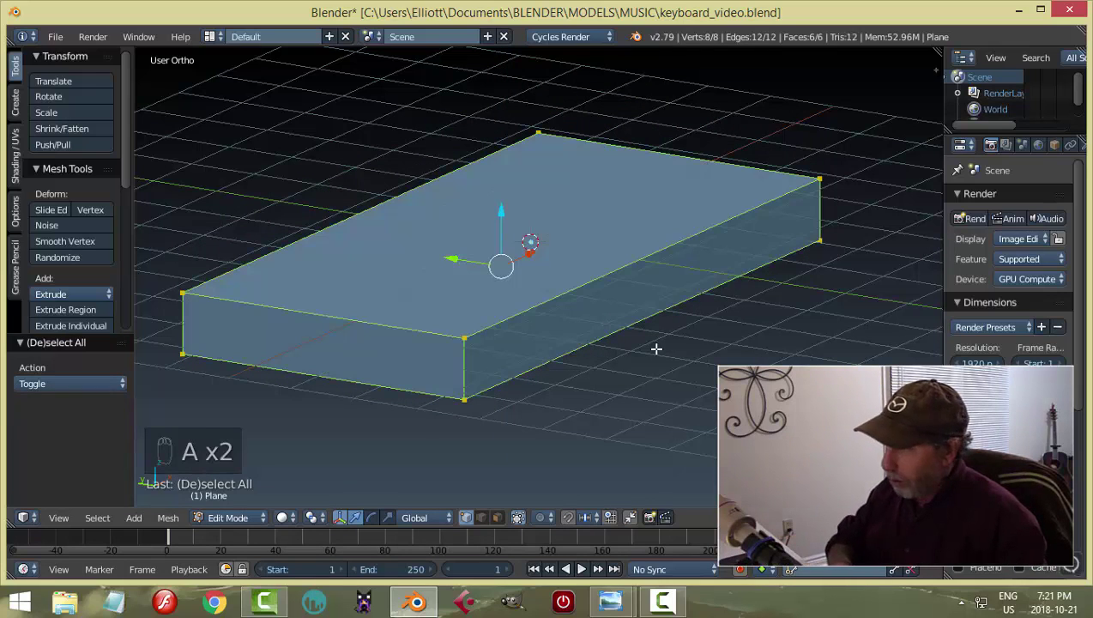
key("ctrl+n")
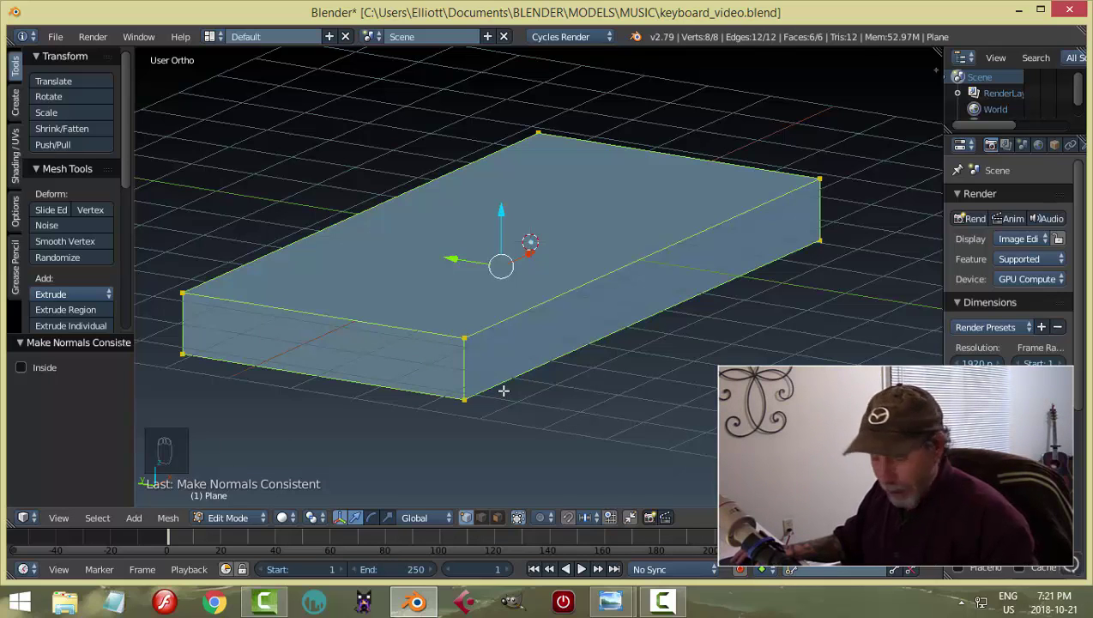
key("a")
key("Tab")
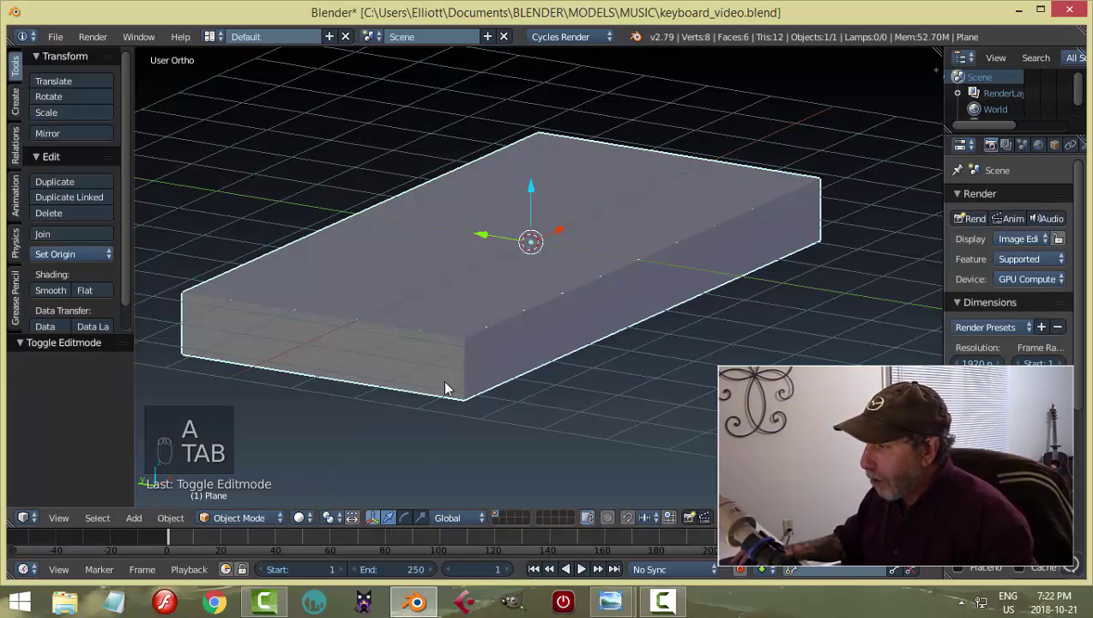
key("n")
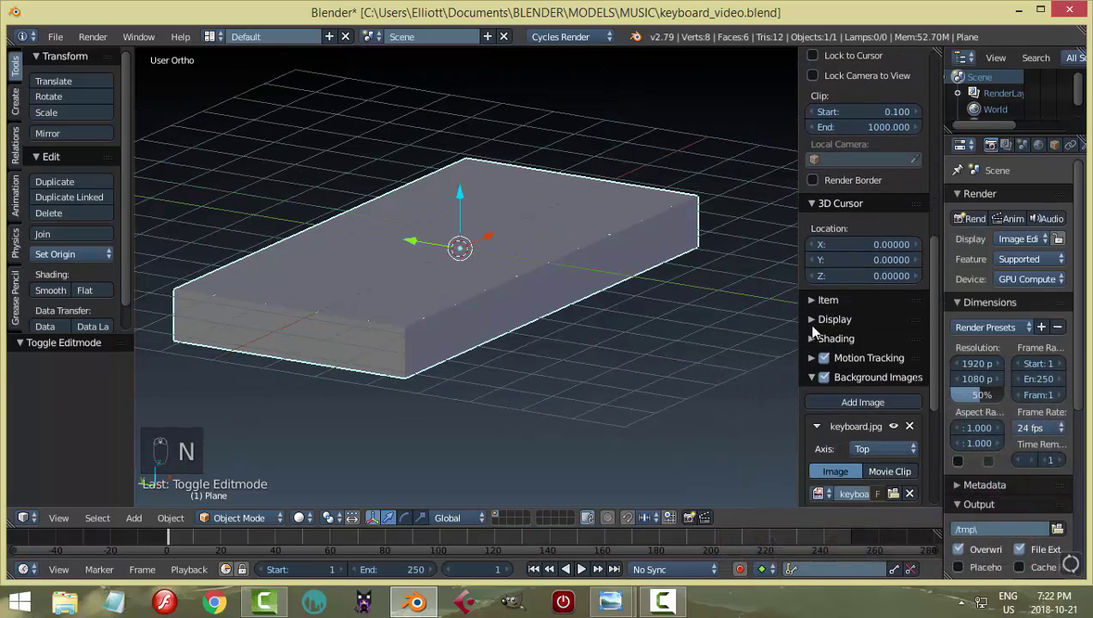
left_click_drag(819, 322, 561, 345)
key("n")
key("KP_7")
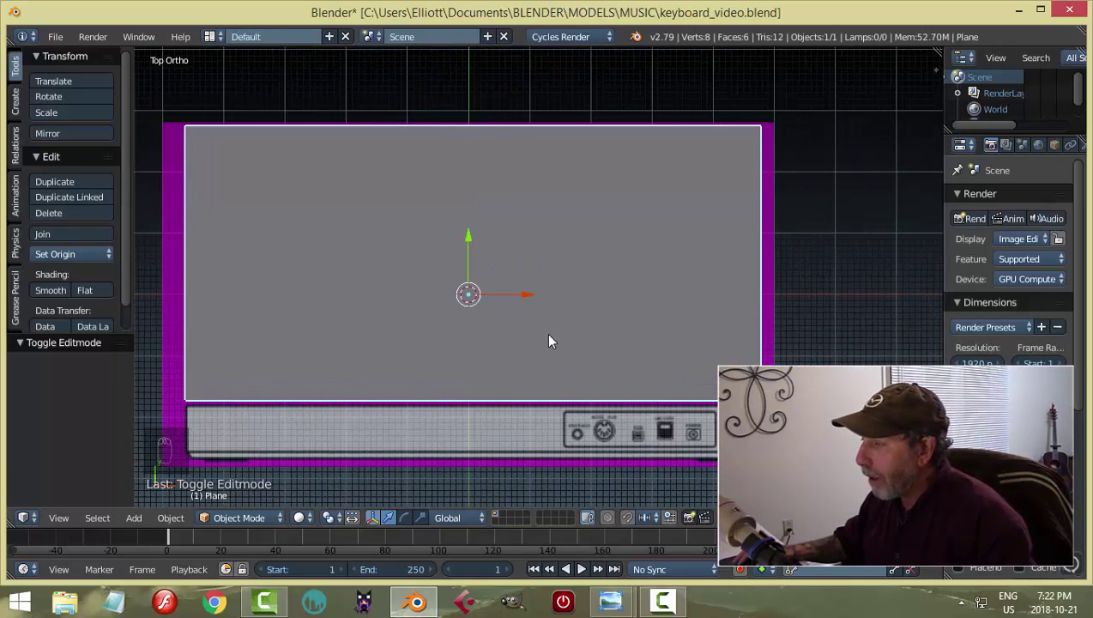
left_click_drag(568, 318, 493, 199)
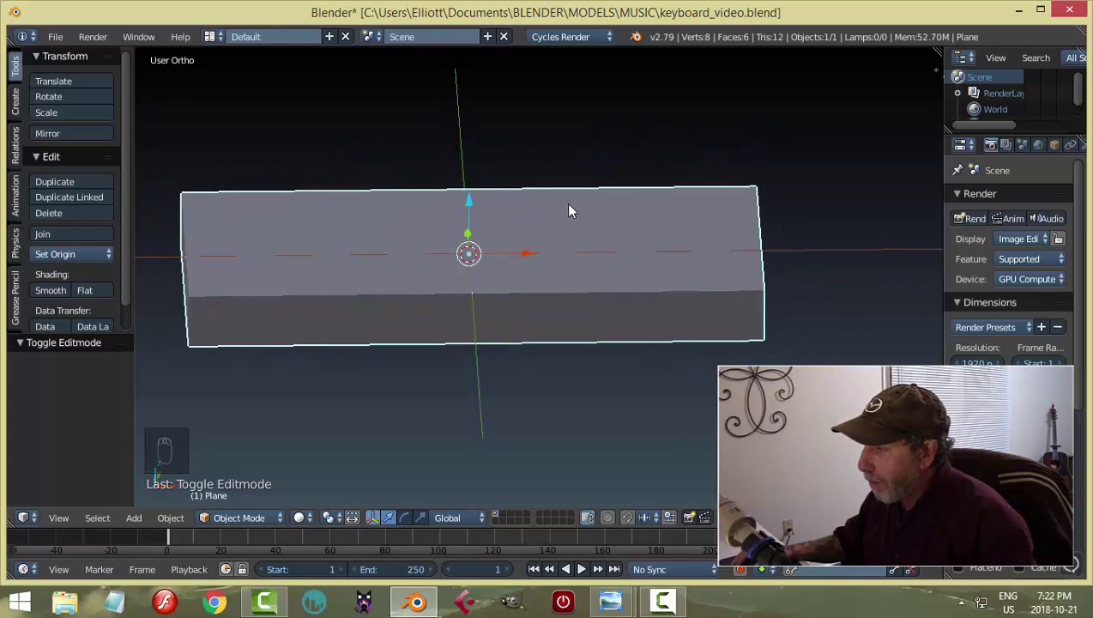
Add loop cuts across the body block and scale them toward its ends for a narrow lip.
key("Tab")
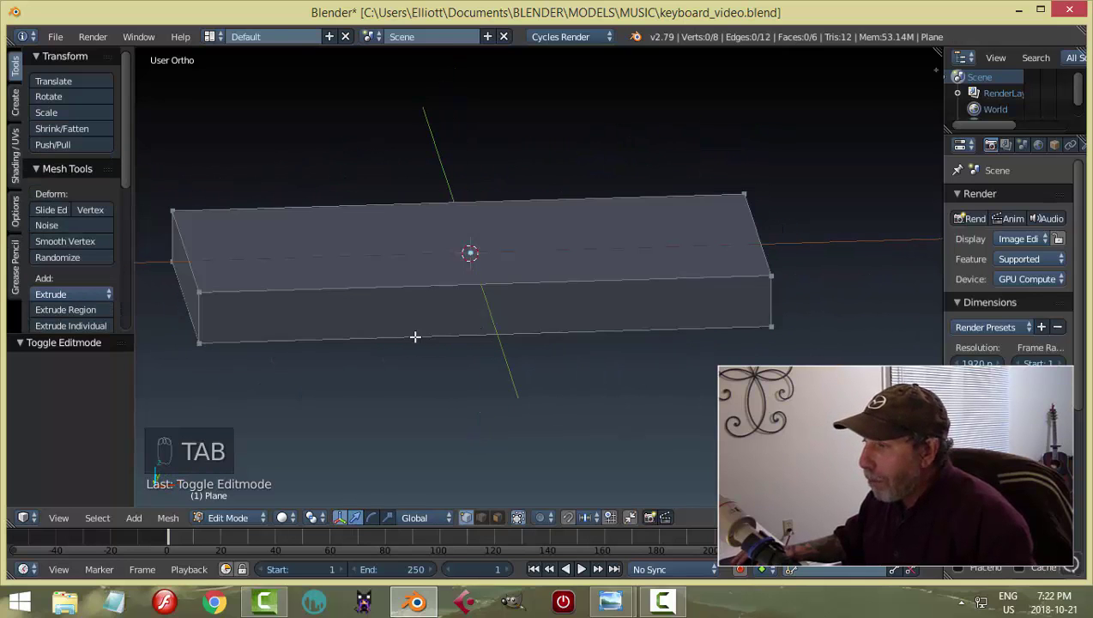
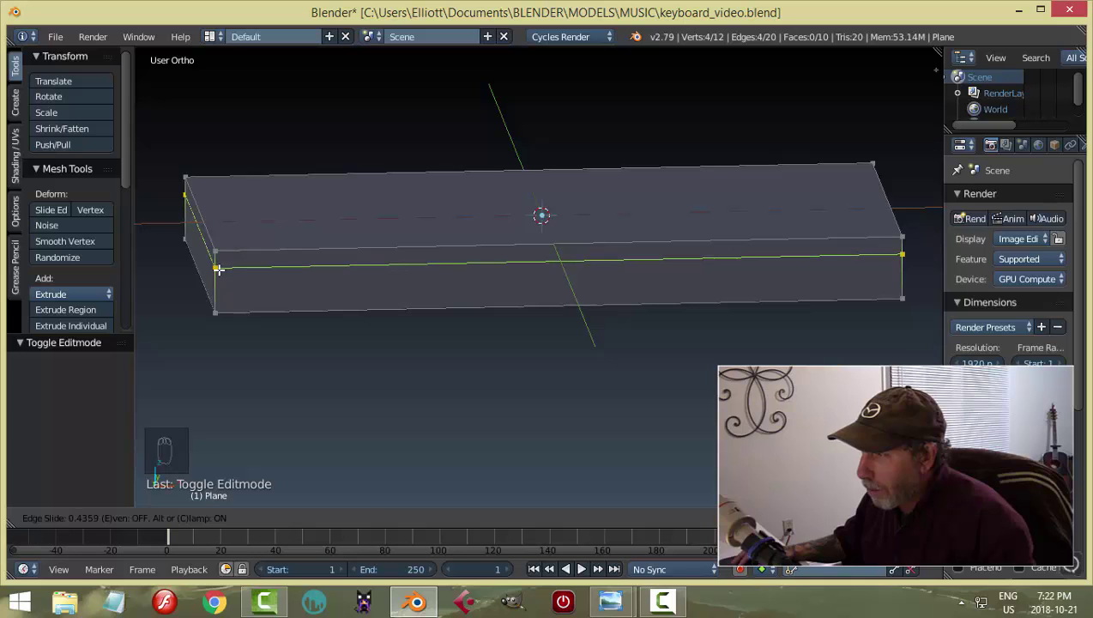
key("a")
middle_click(361, 249)
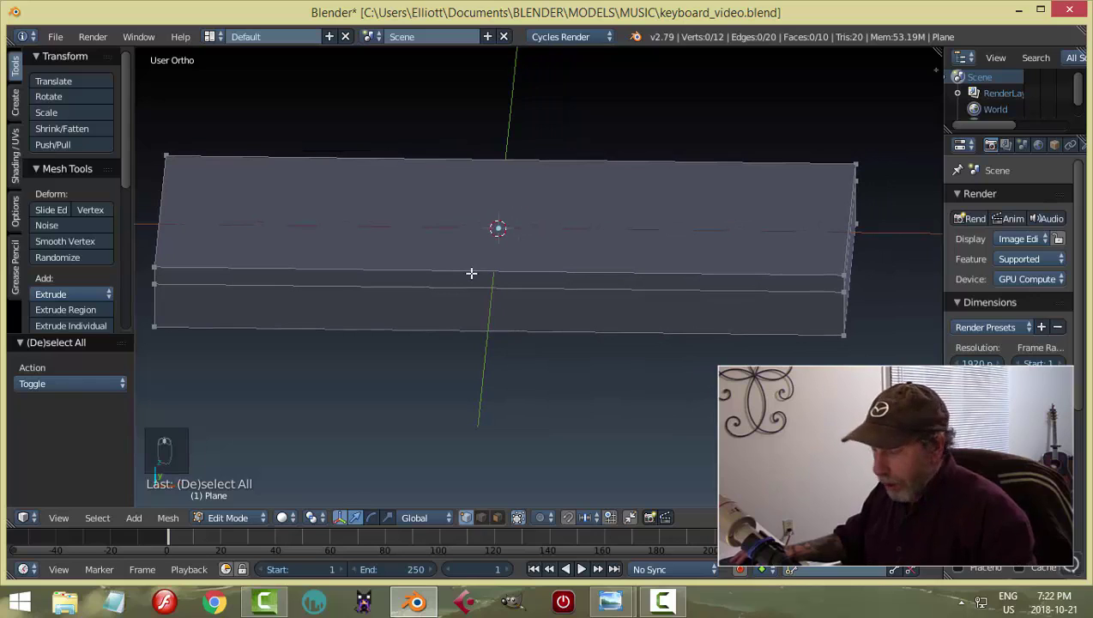
key("ctrl+r")
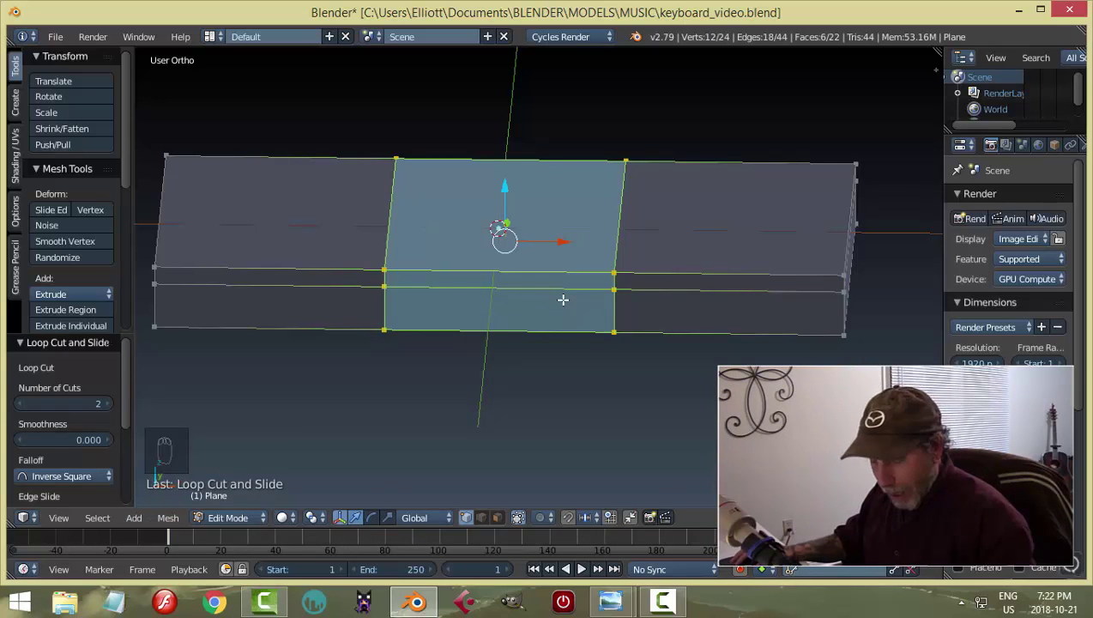
key("s")
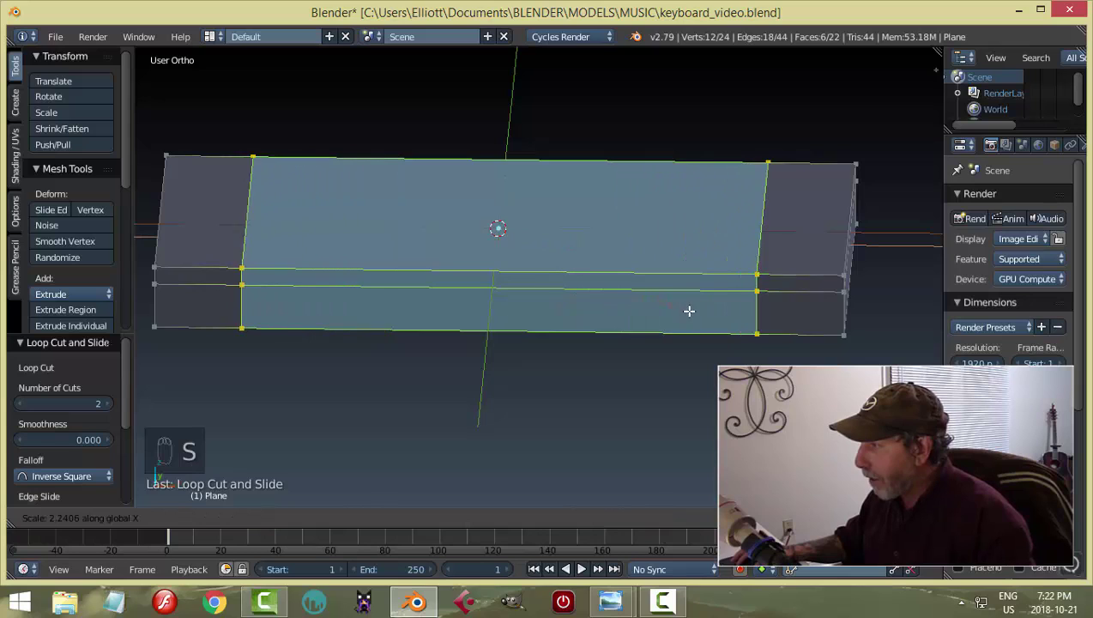
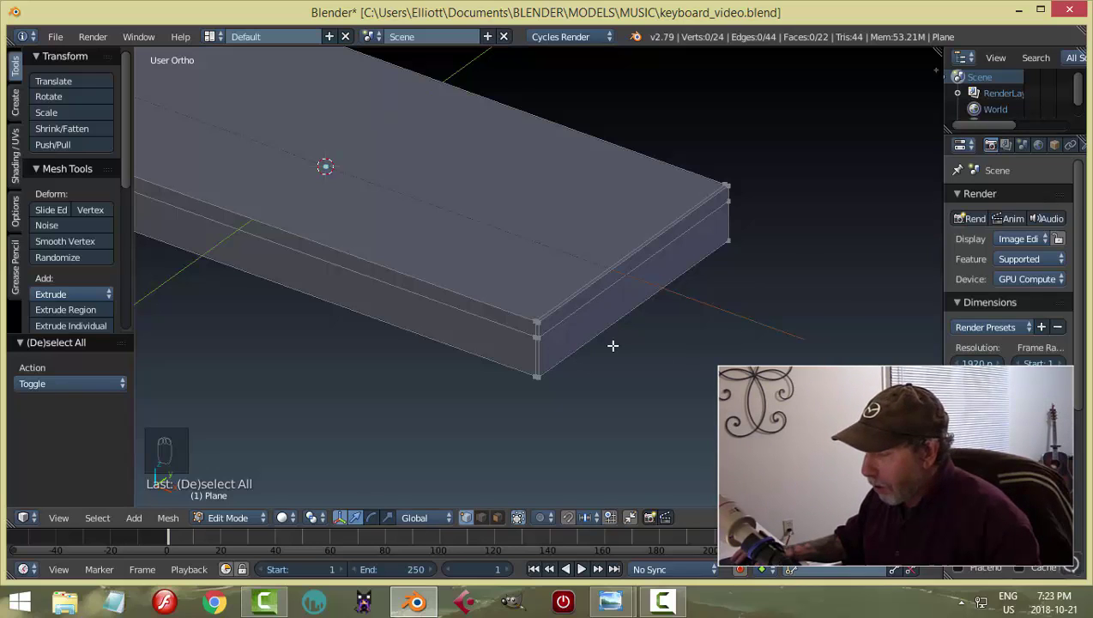
In edge select, lower the top front edge to slope the body and return to object mode.
key("ctrl+Tab")
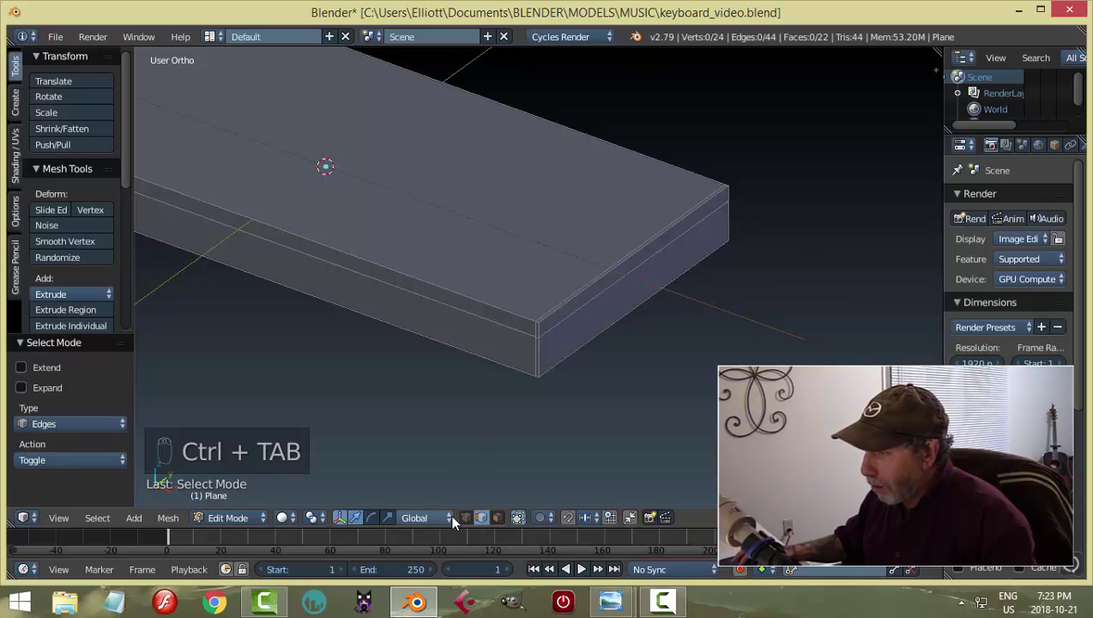
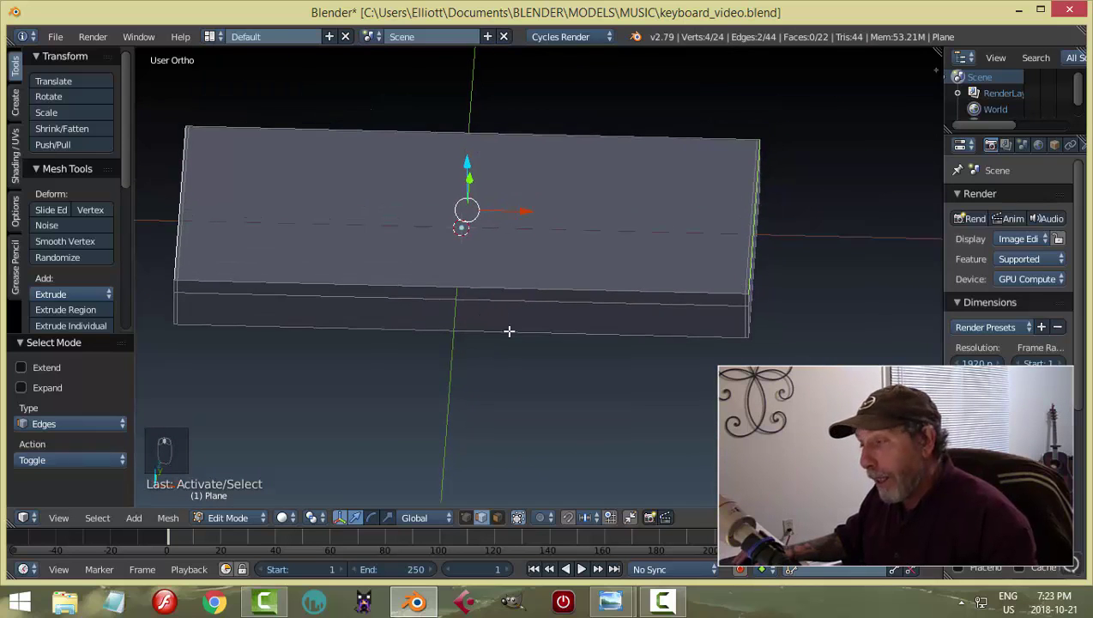
left_click_drag(465, 141, 466, 149)
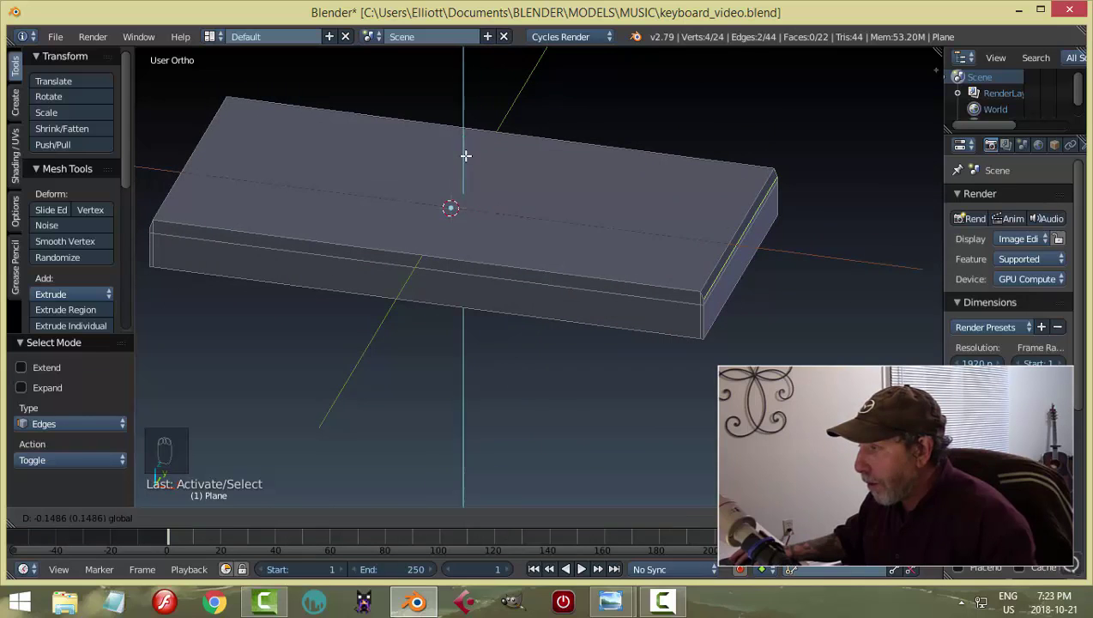
key("a")
key("Tab")
Orbit around the keyboard body to inspect the lip, then return to top view.
left_click_drag(661, 254, 373, 180)
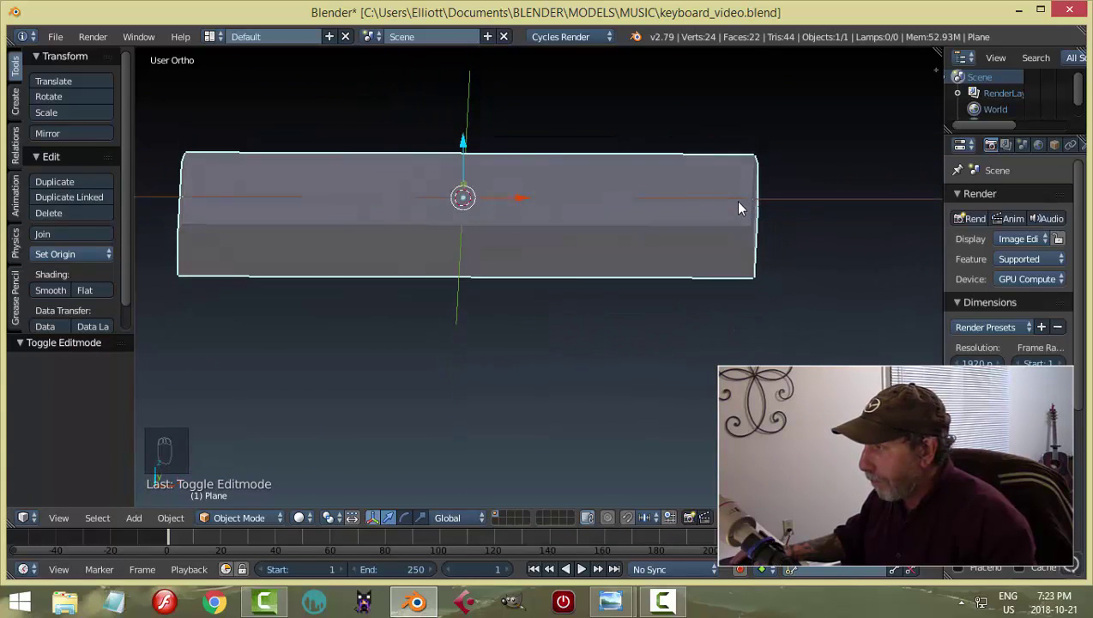
middle_click(644, 266)
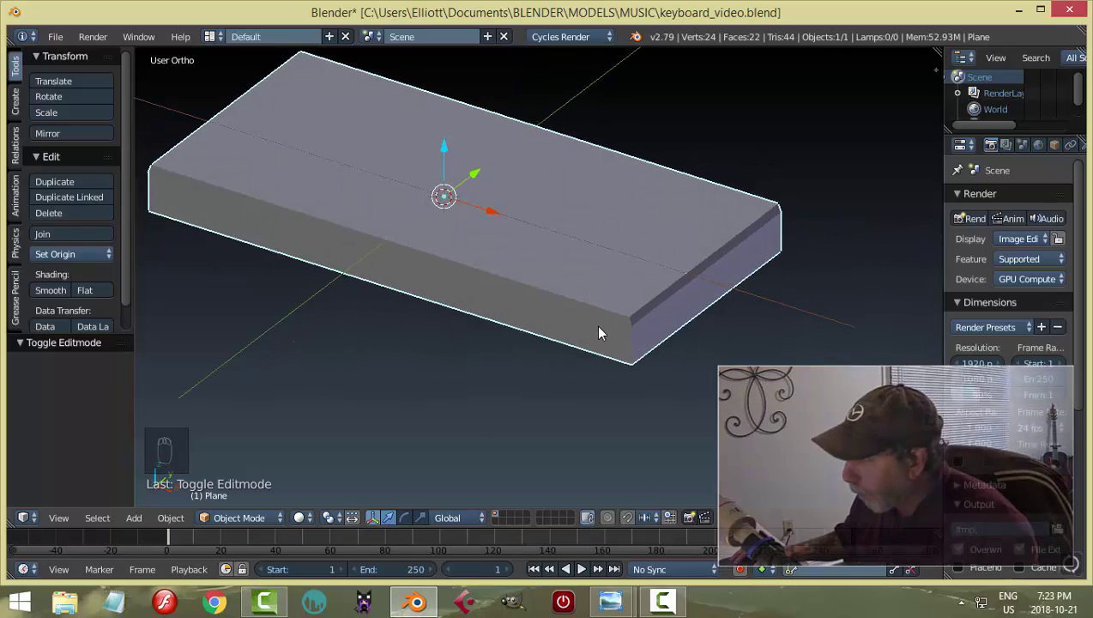
key("n")
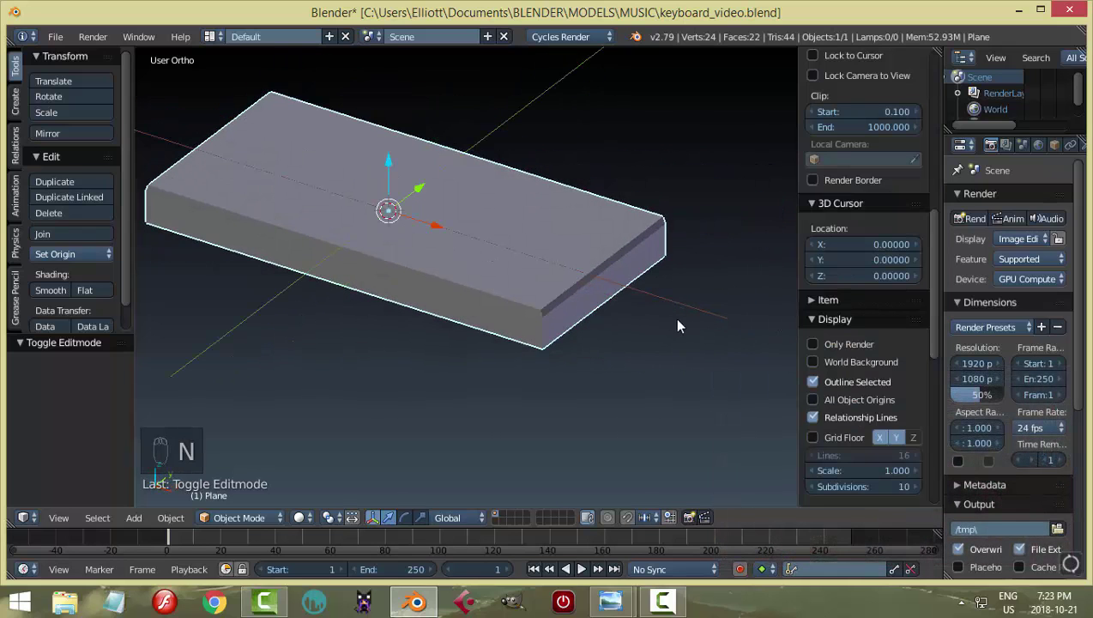
left_click_drag(810, 324, 820, 336)
left_click_drag(811, 341, 742, 371)
key("n")
middle_click(705, 350)
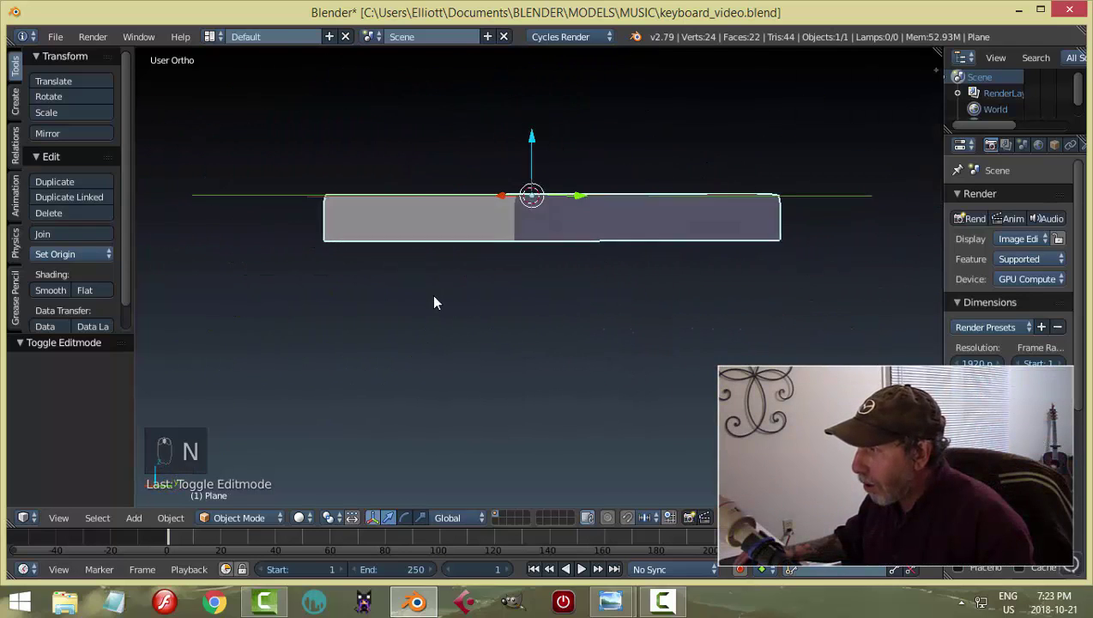
left_click_drag(735, 344, 490, 372)
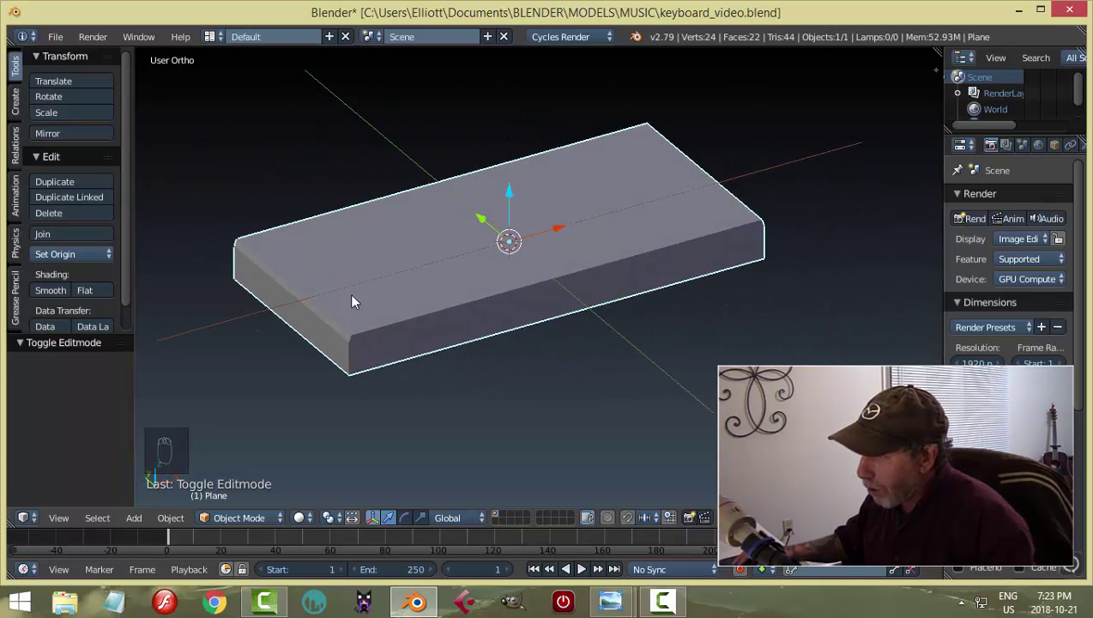
left_click_drag(621, 328, 584, 299)
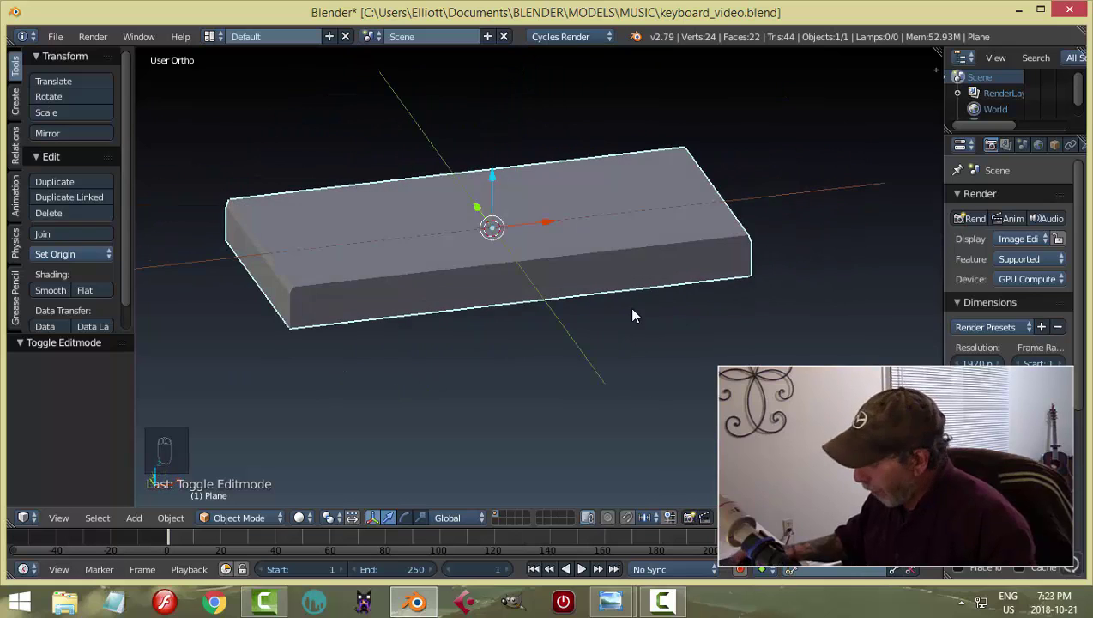
key("KP_7")
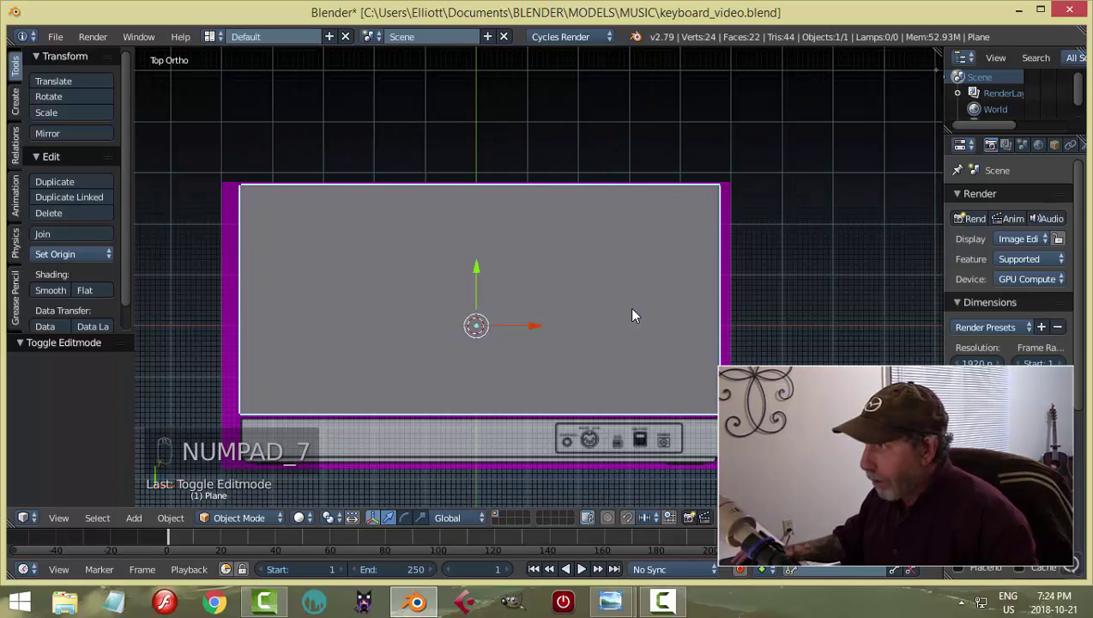
Save the keyboard file and go back into editing the body mesh.
key("ctrl+s")
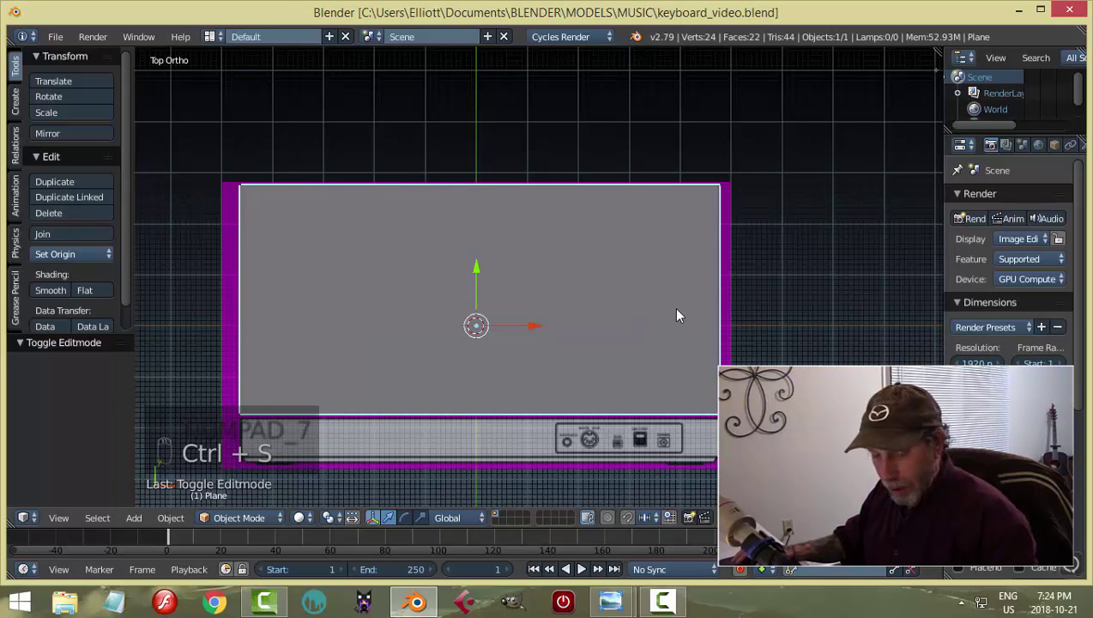
key("Tab")
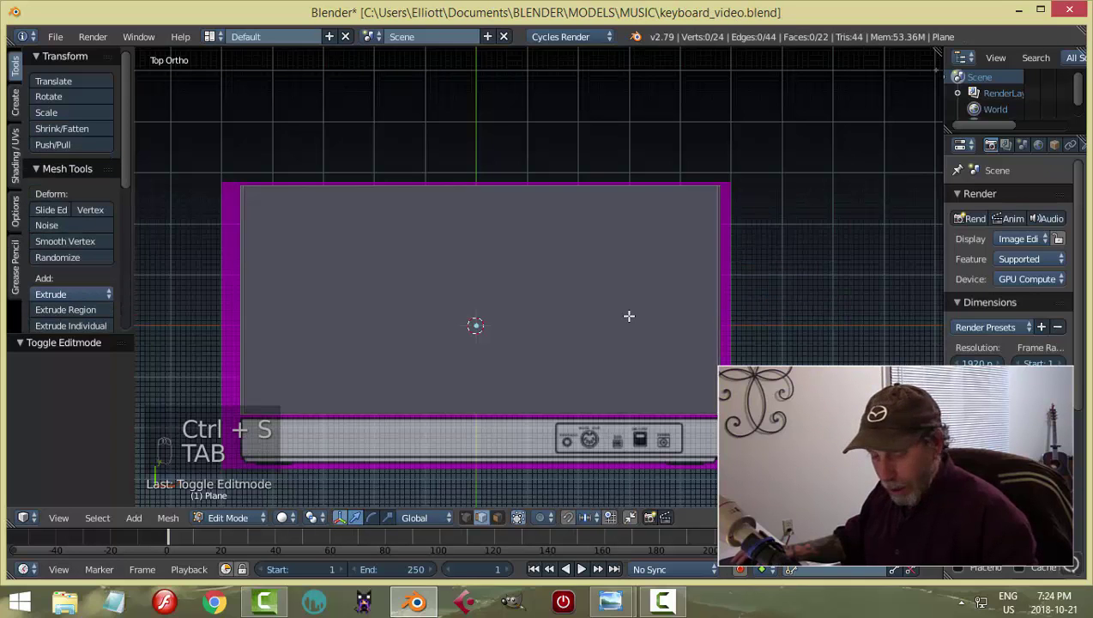
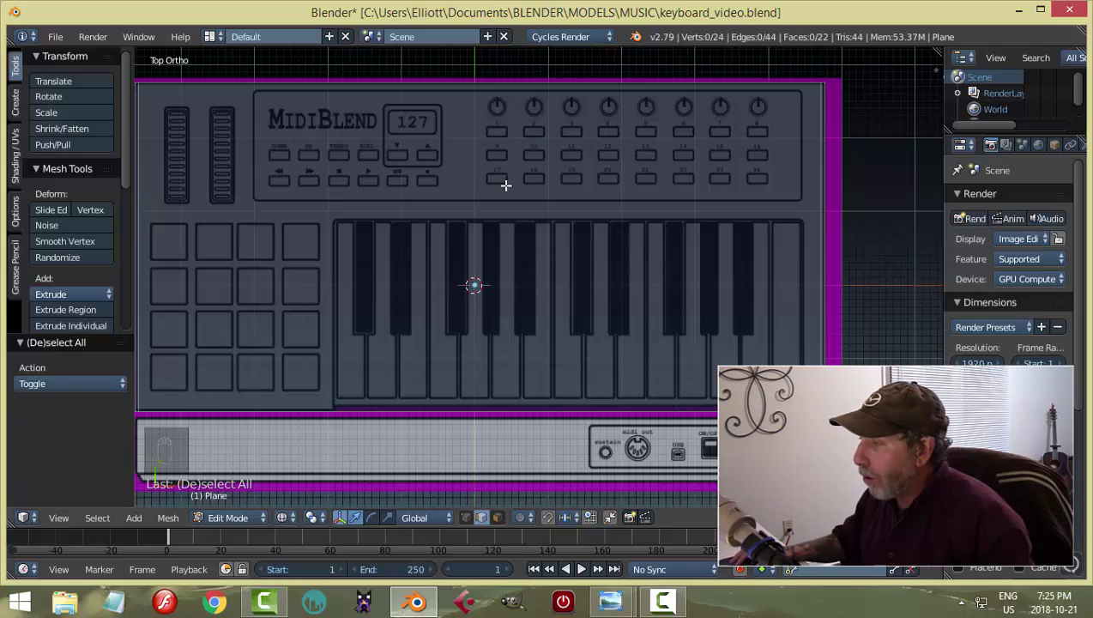
Add a plane as its own object and move it up over the control panel area.
key("shift+a")
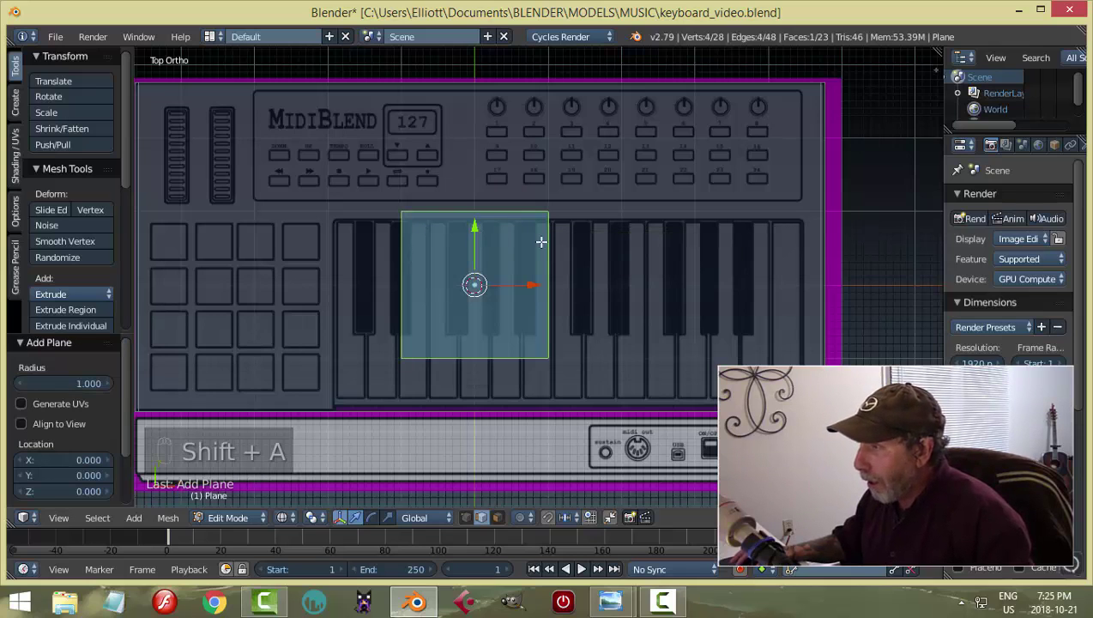
key("ctrl+z")
key("Tab")
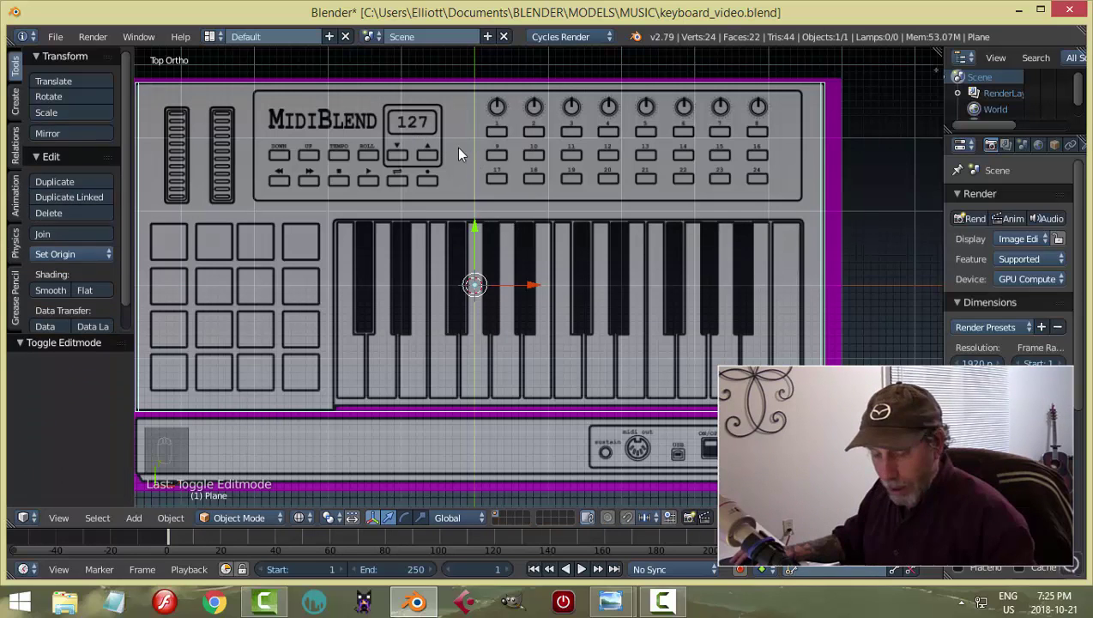
key("shift+a")
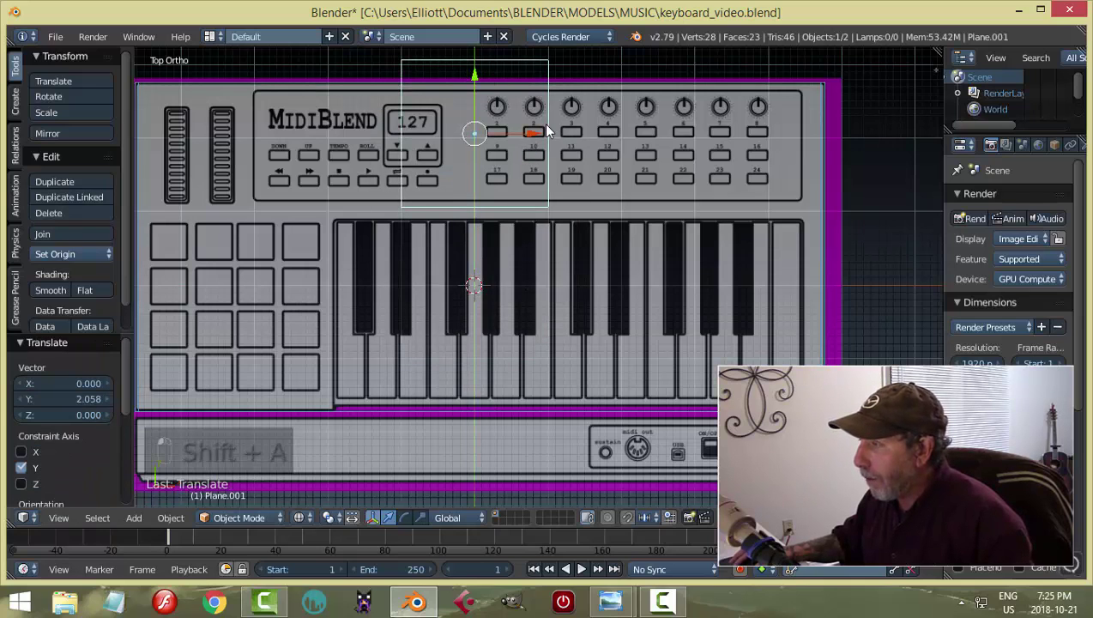
Scale the plane across the control panel and align its side with the panel edge.
key("Tab")
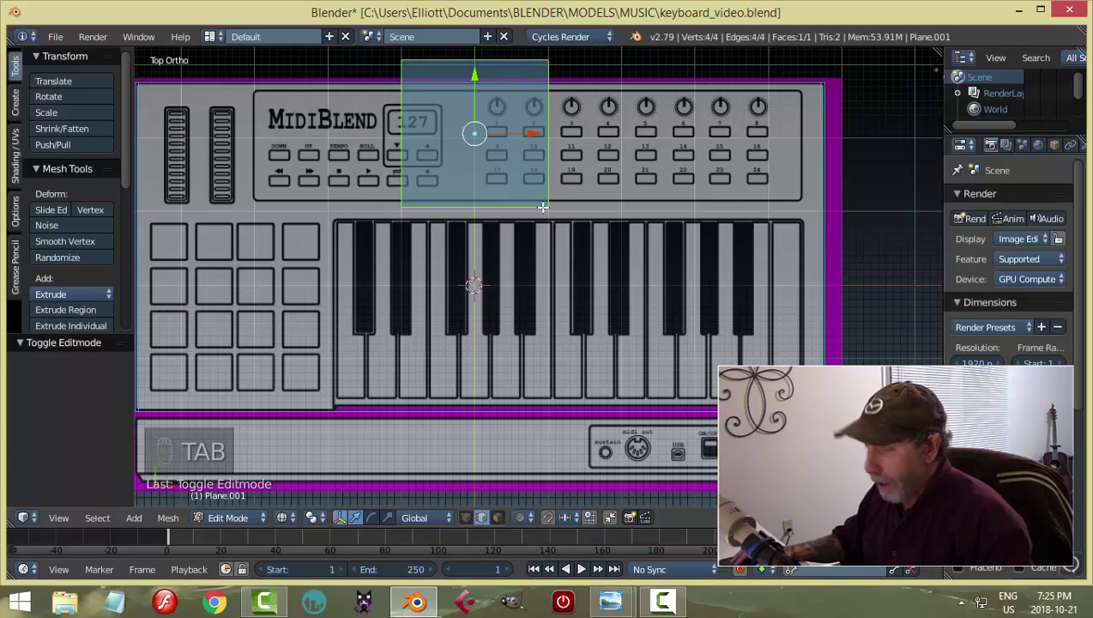
key("s")
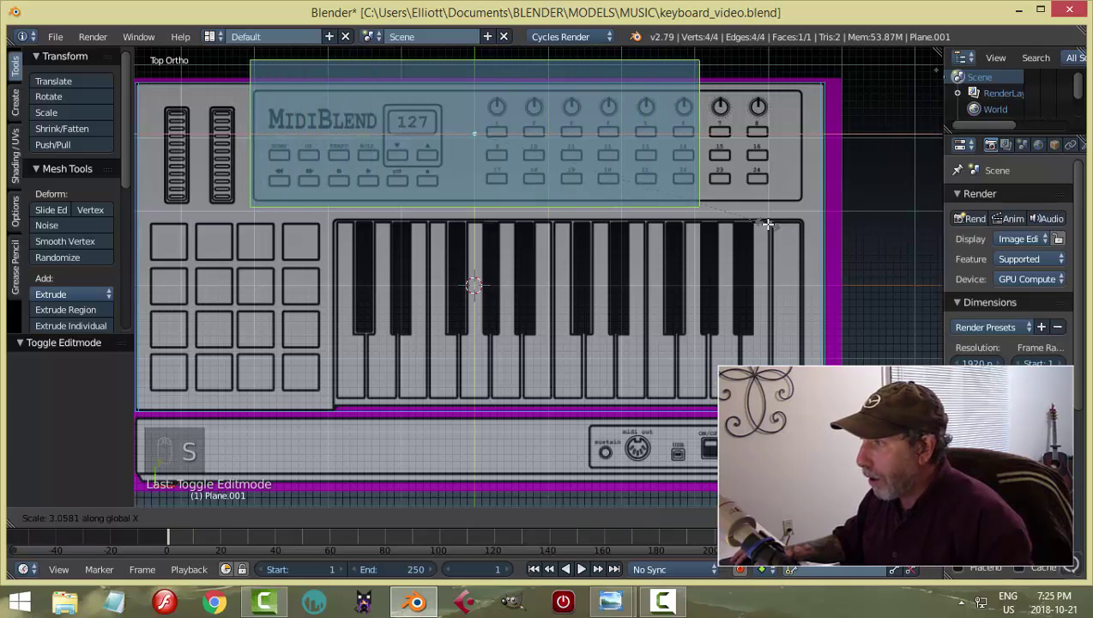
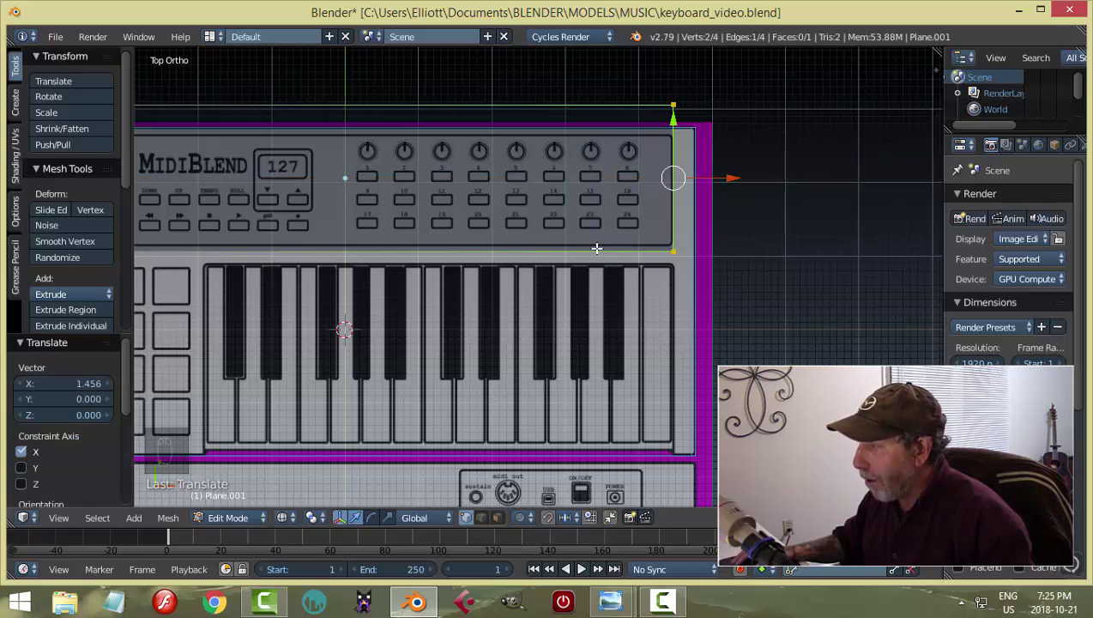
key("a")
key("b")
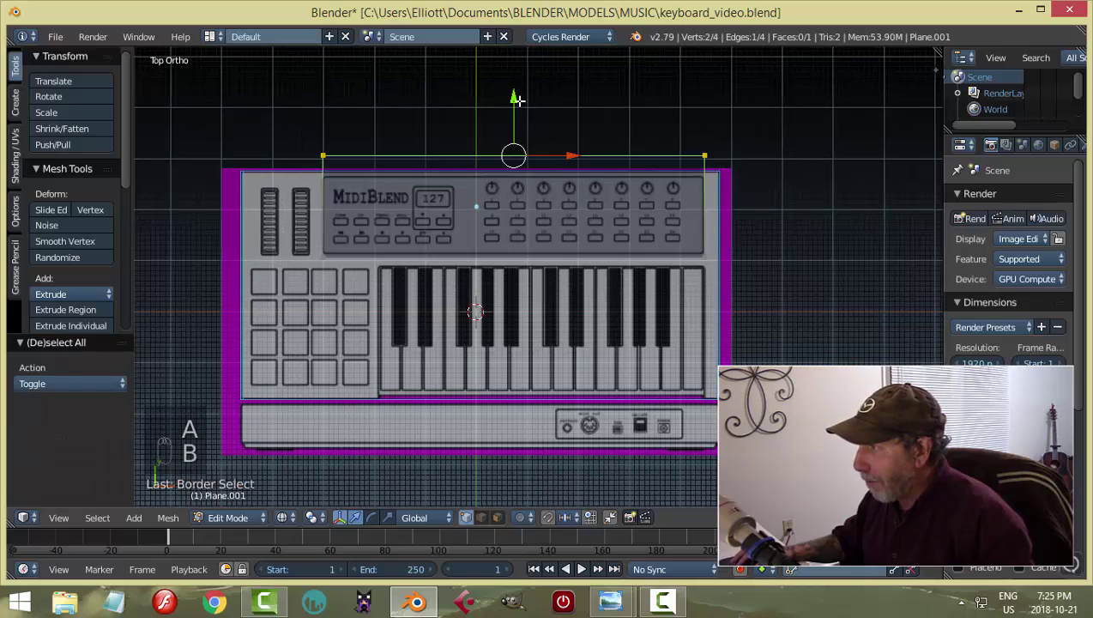
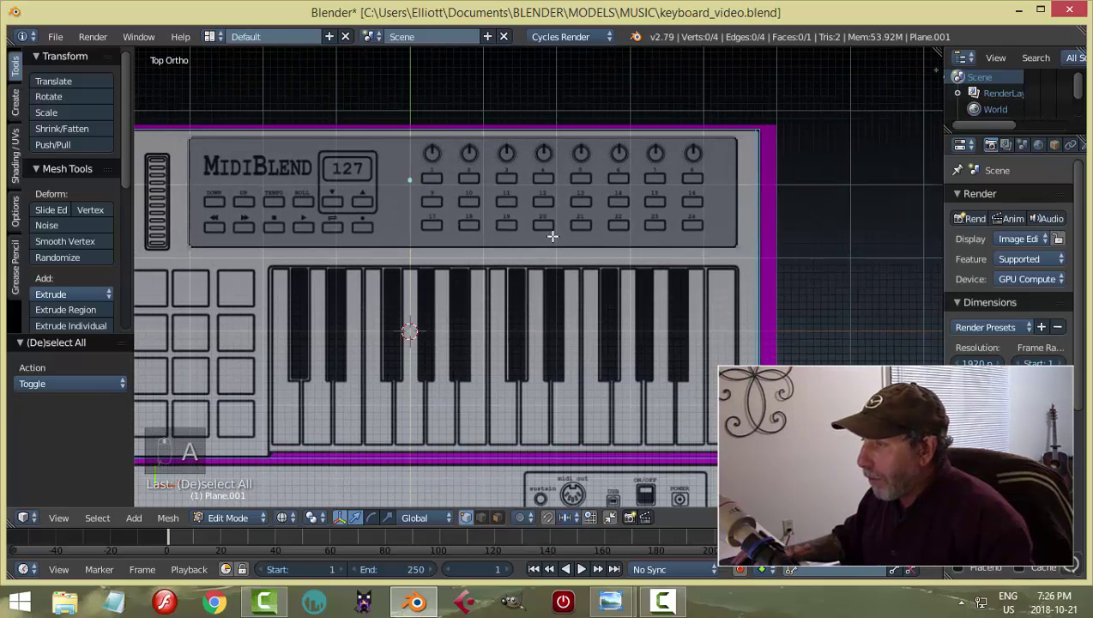
Extrude the control-panel plane upward into a thin slab.
key("a")
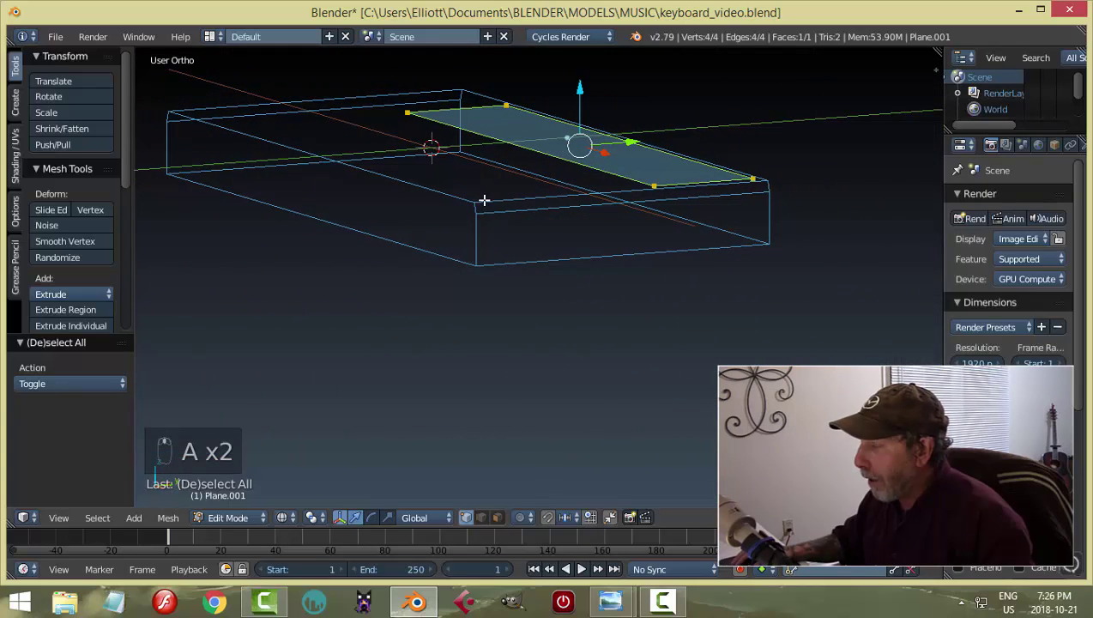
key("e")
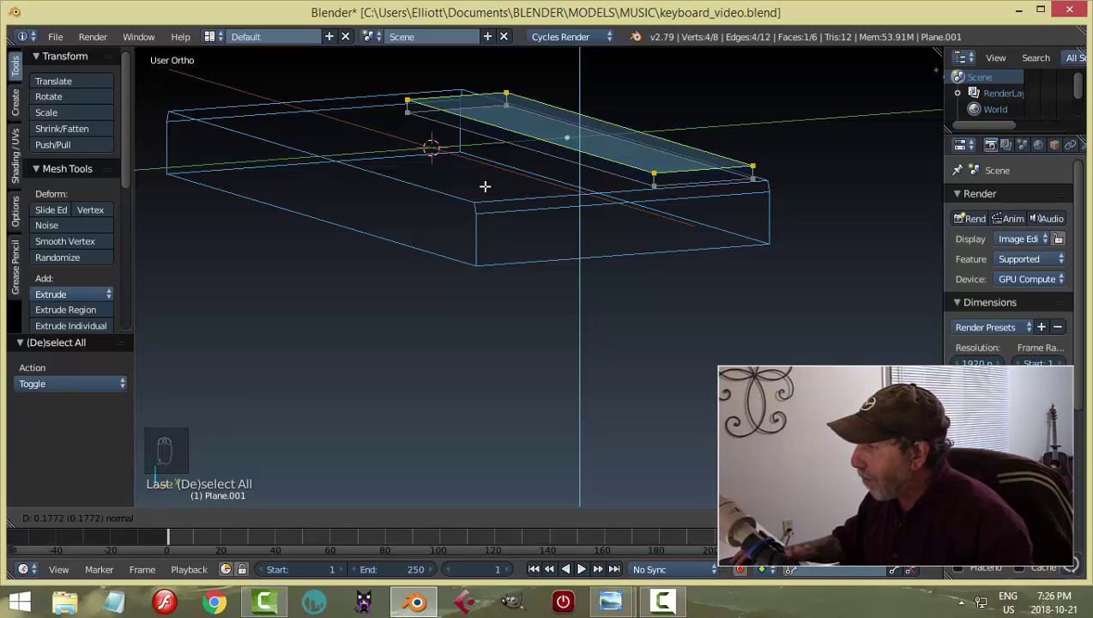
key("a")
key("z")
scroll("down", 3)
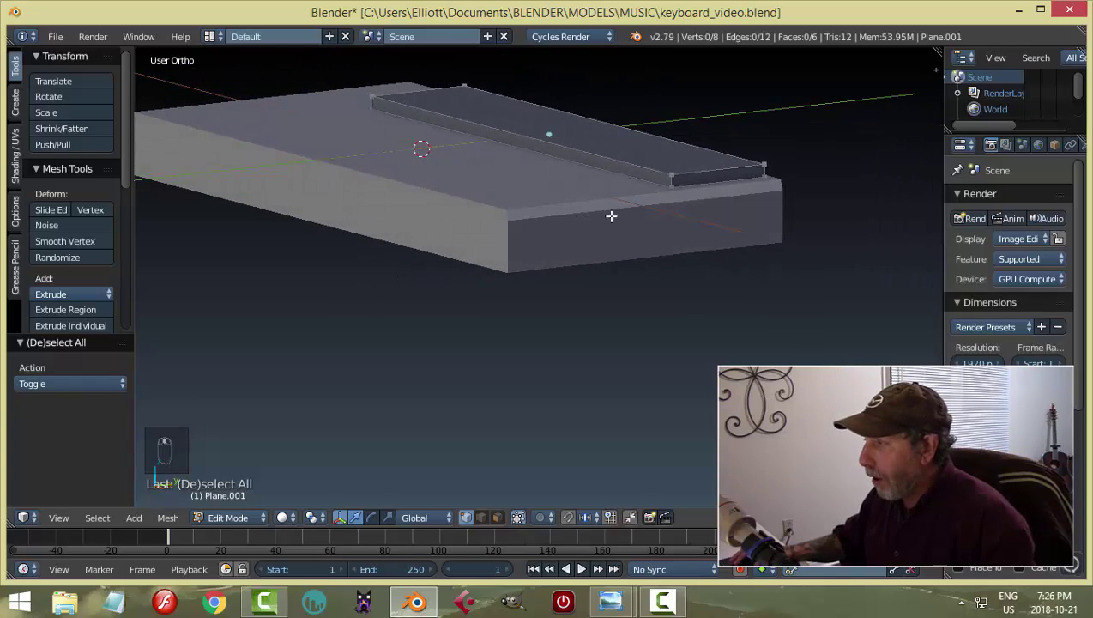
Bevel the slab's corner edges to round off the panel outline.
key("ctrl+Tab")
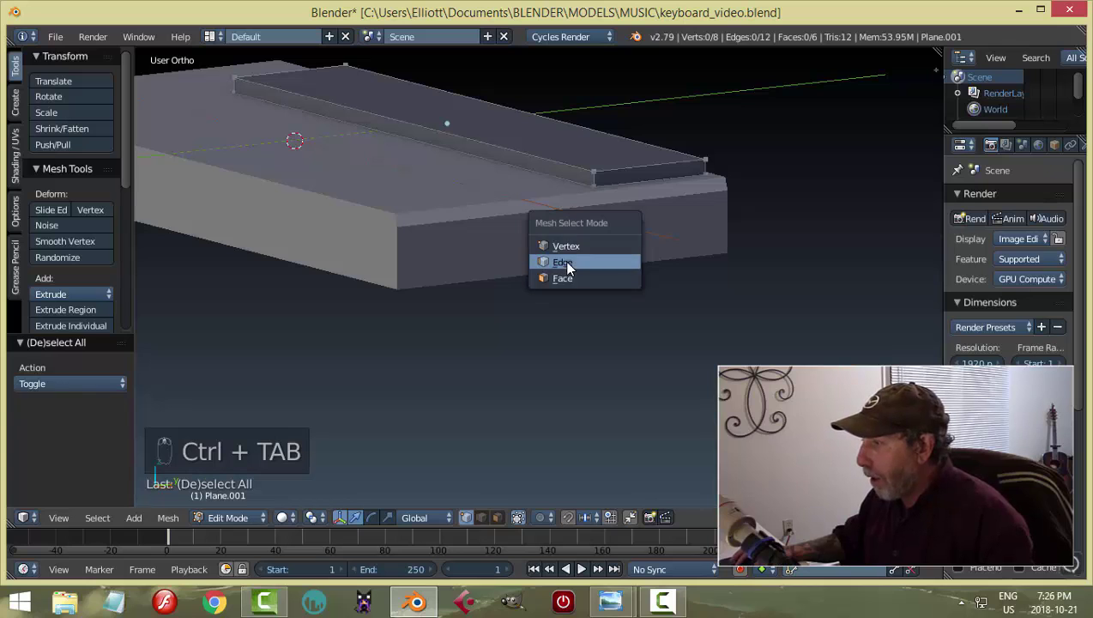
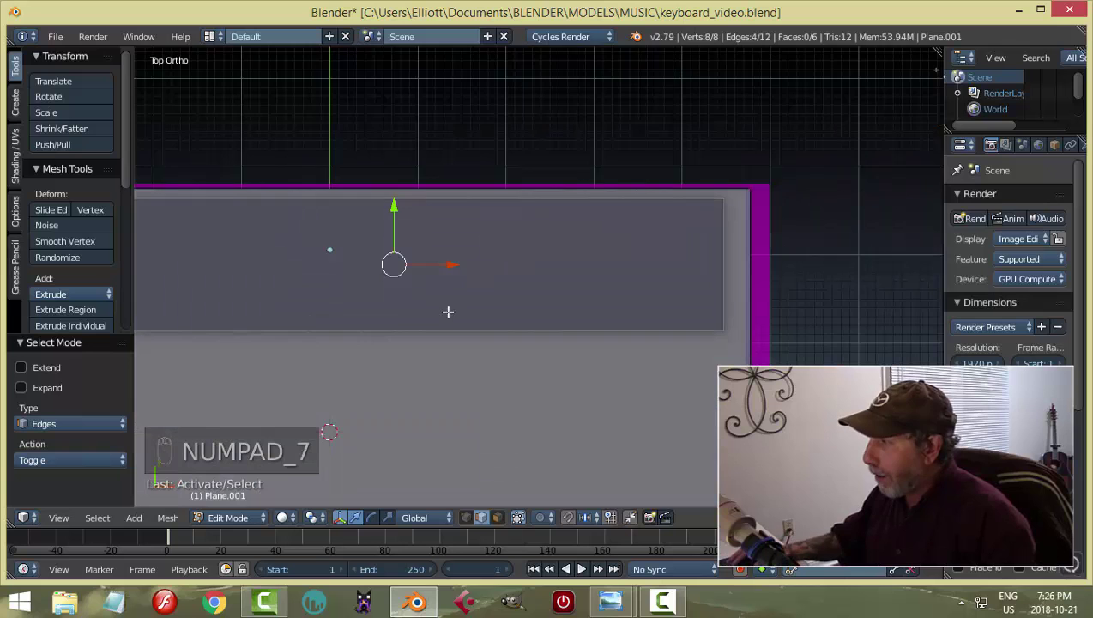
key("z")
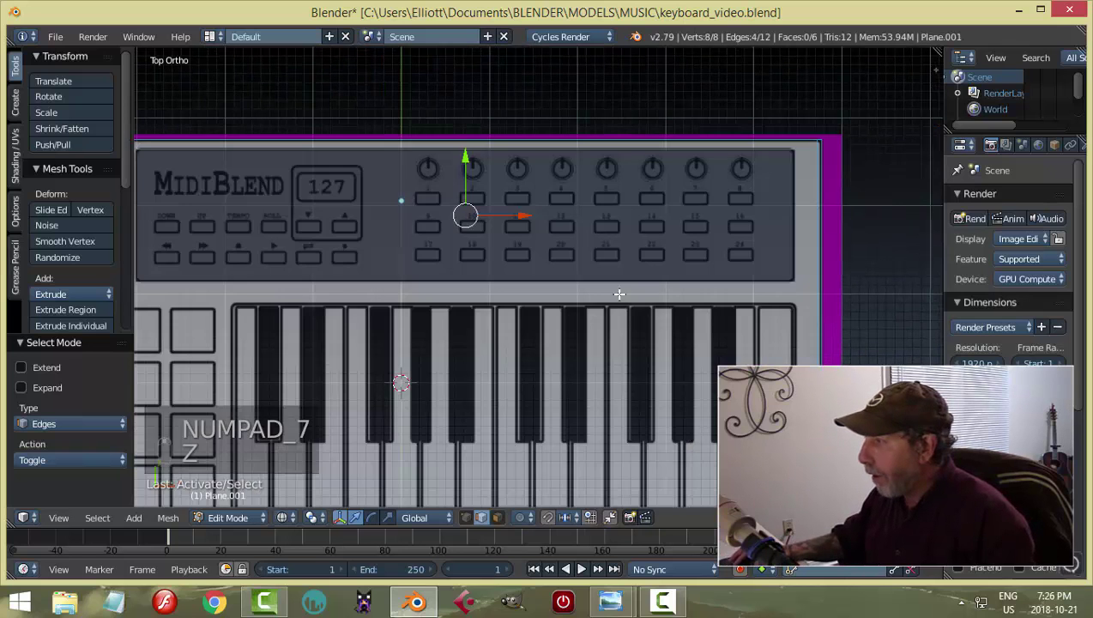
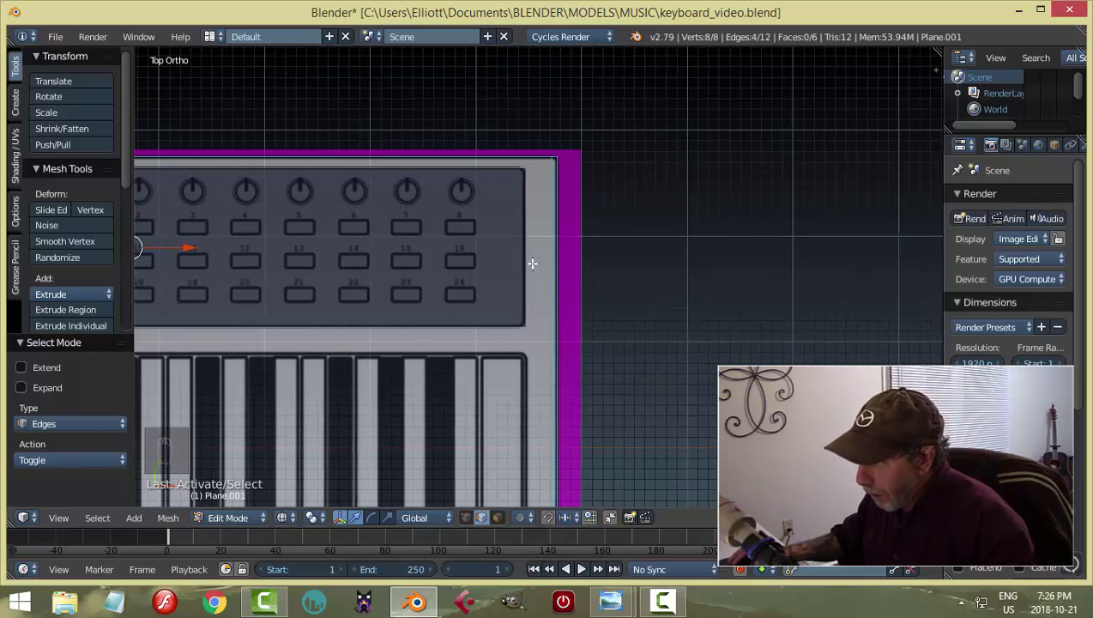
key("ctrl+b")
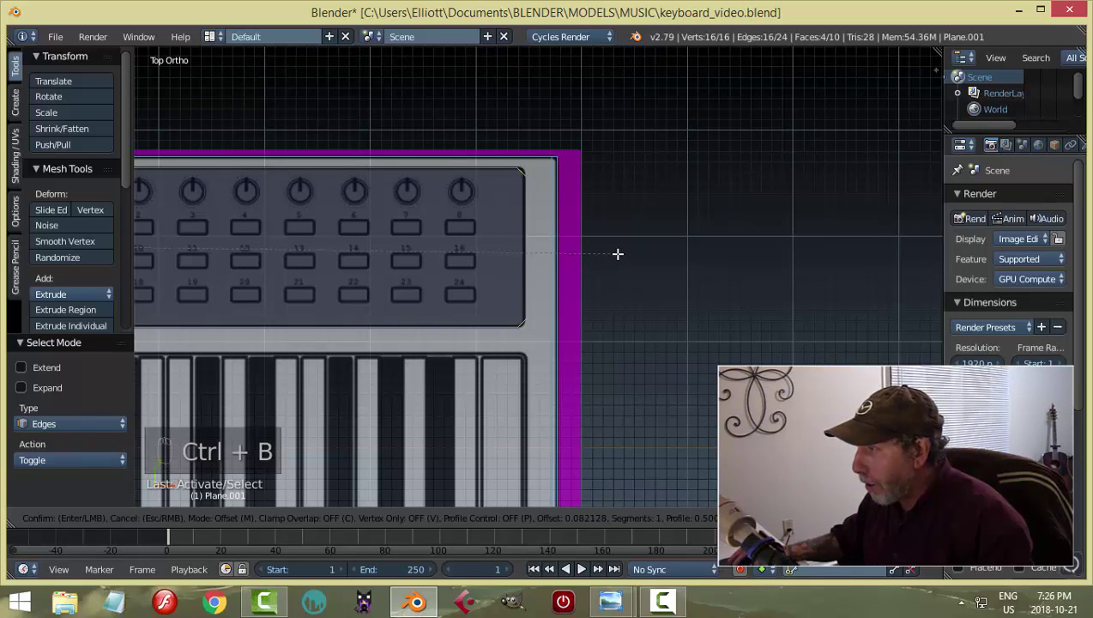
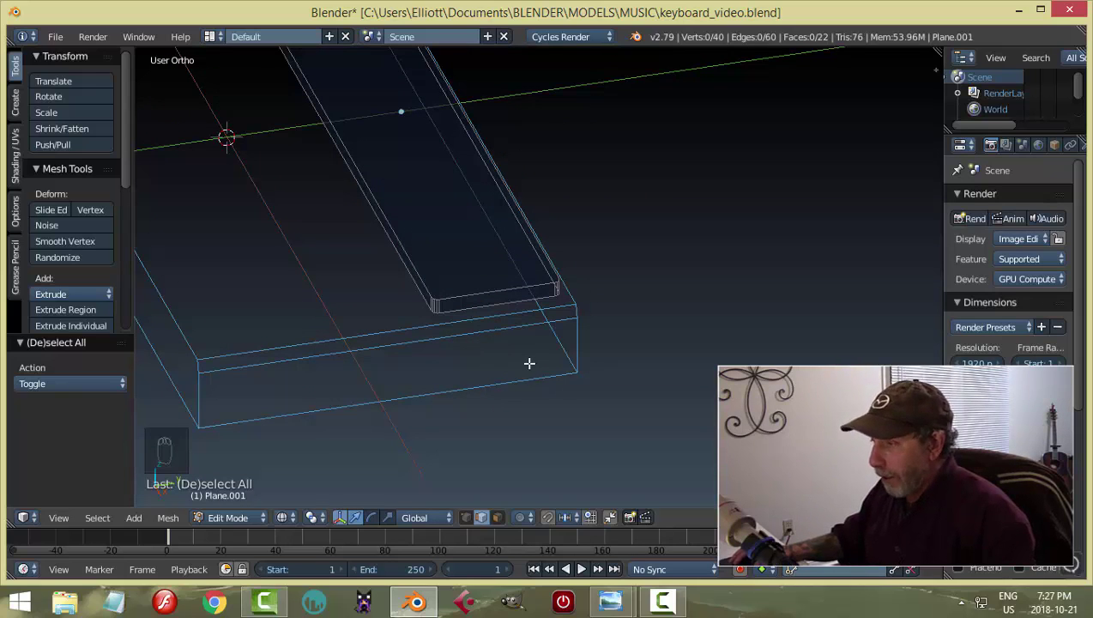
Leave mesh editing and view the panel slab from the right side in wireframe.
key("z")
middle_click(562, 335)
key("Tab")
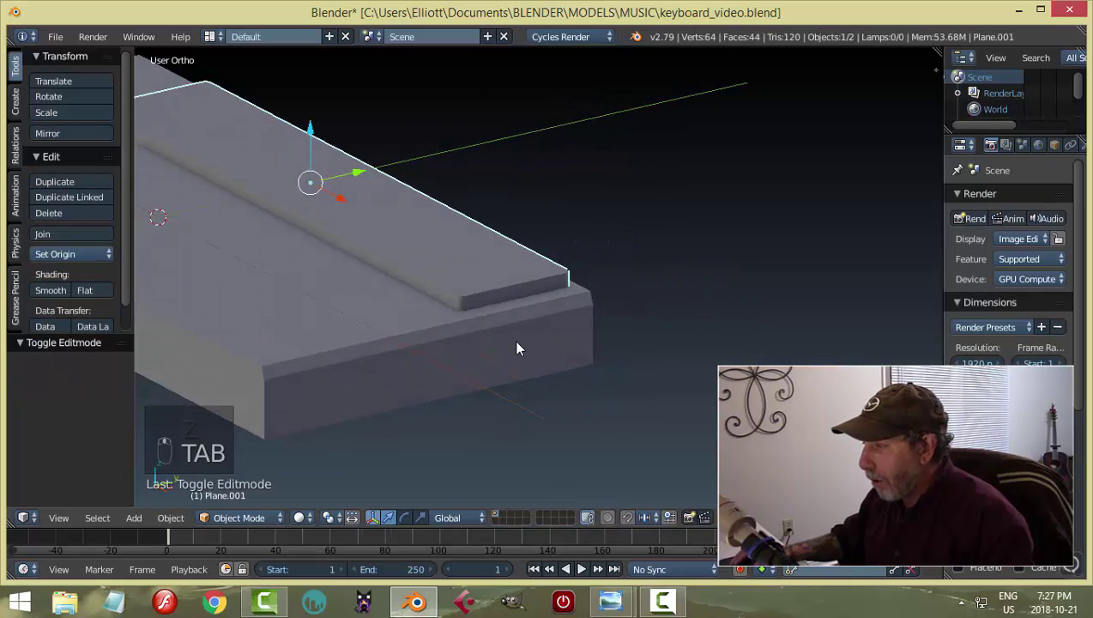
key("KP_3")
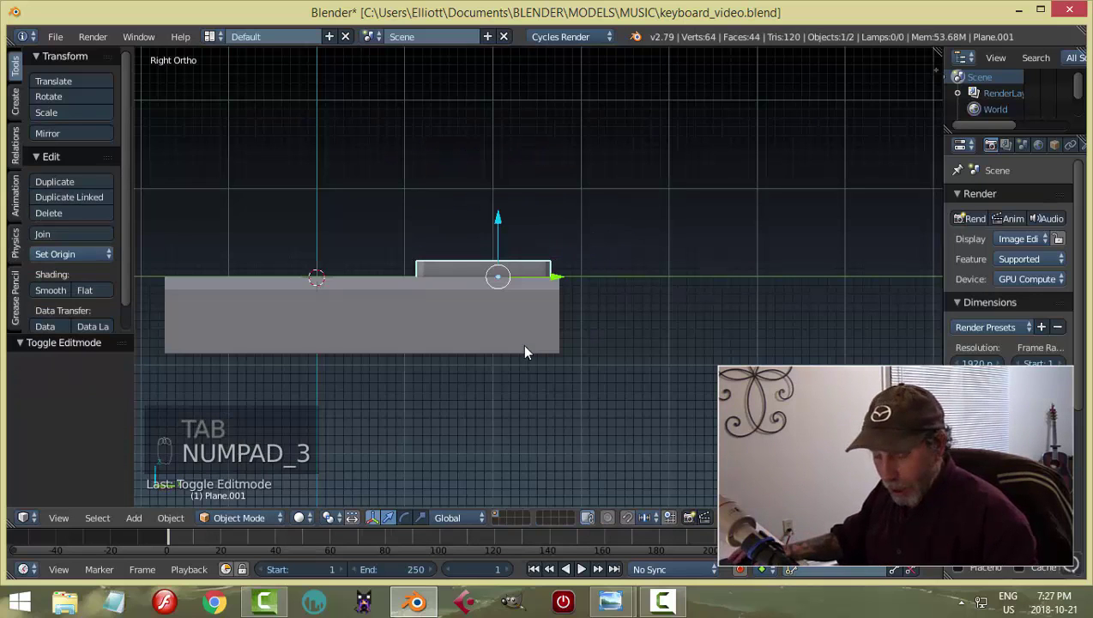
key("z")
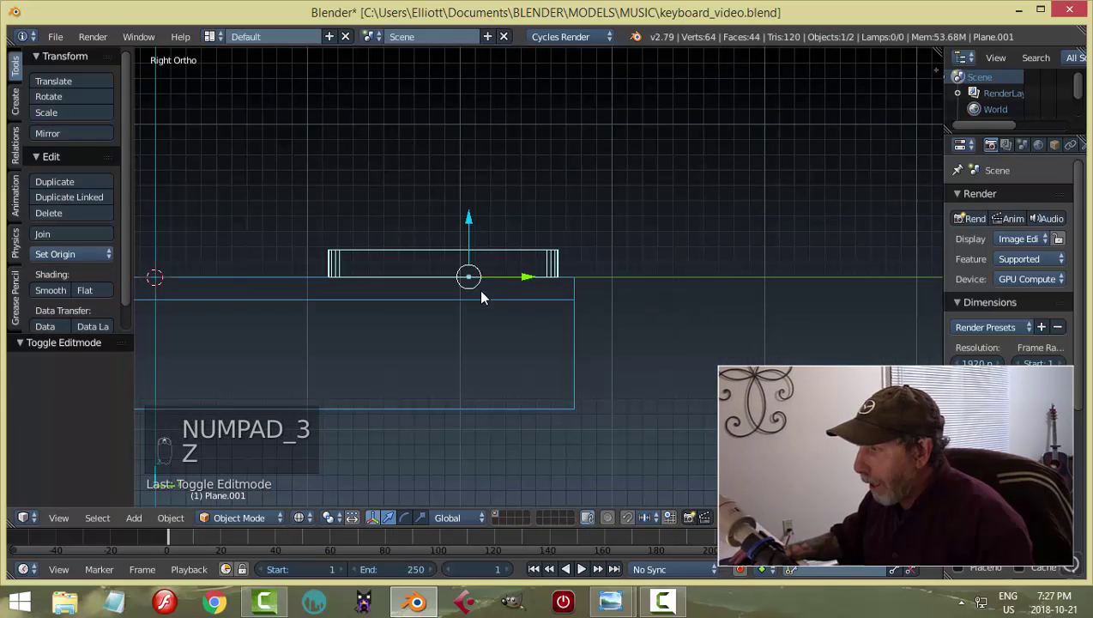
Move the slab down along Z so it sinks partway into the keyboard body's top.
middle_click(471, 223)
left_click(464, 230)
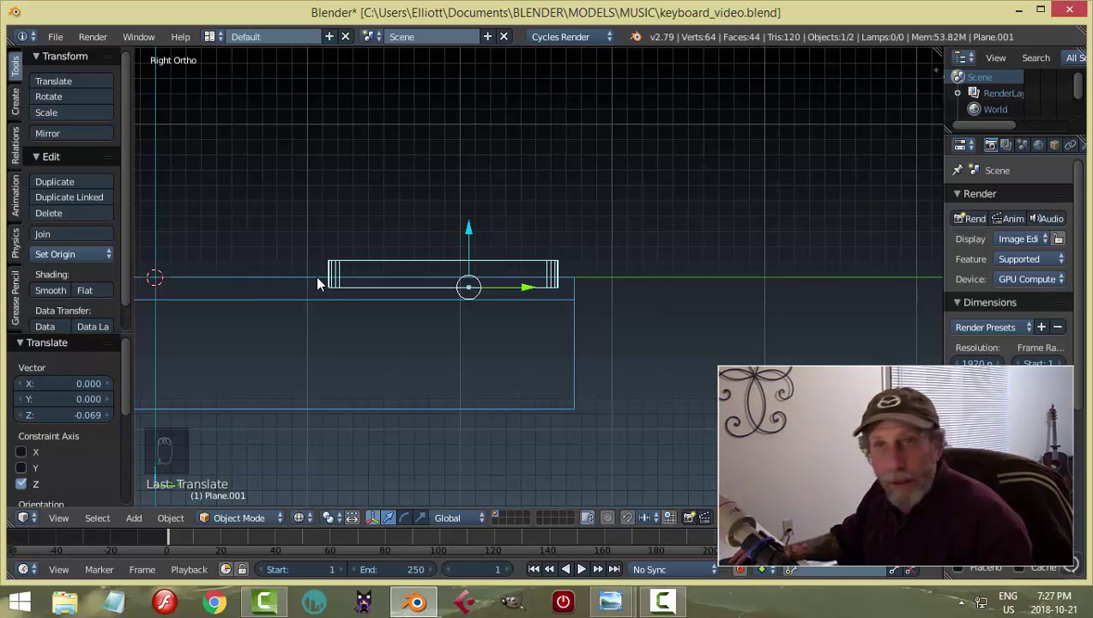
left_click_drag(473, 234, 476, 238)
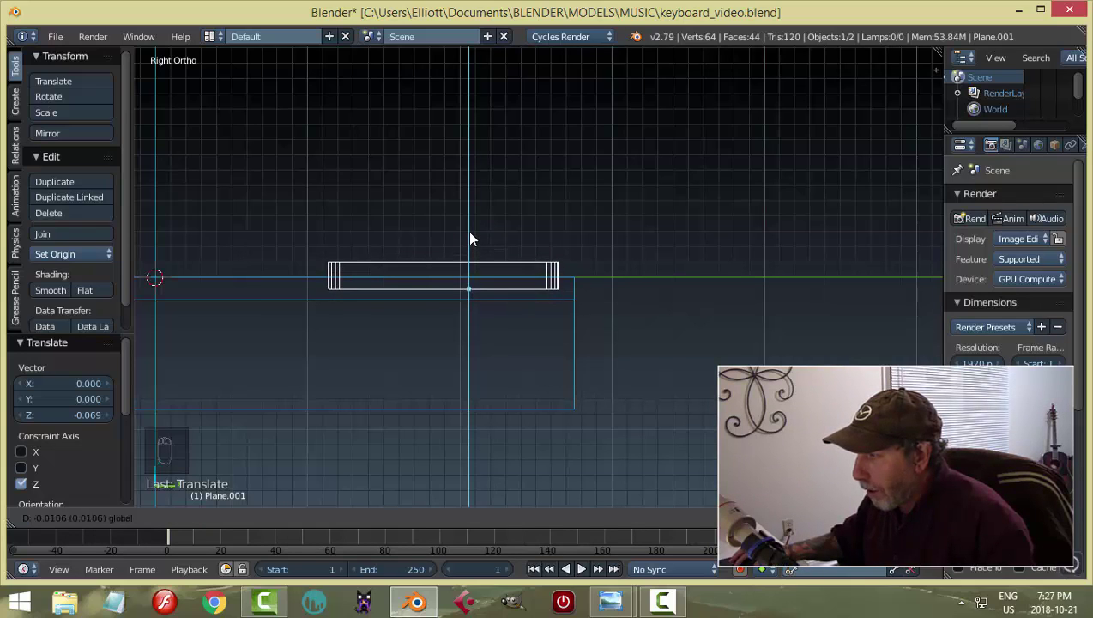
left_click_drag(371, 304, 608, 315)
key("z")
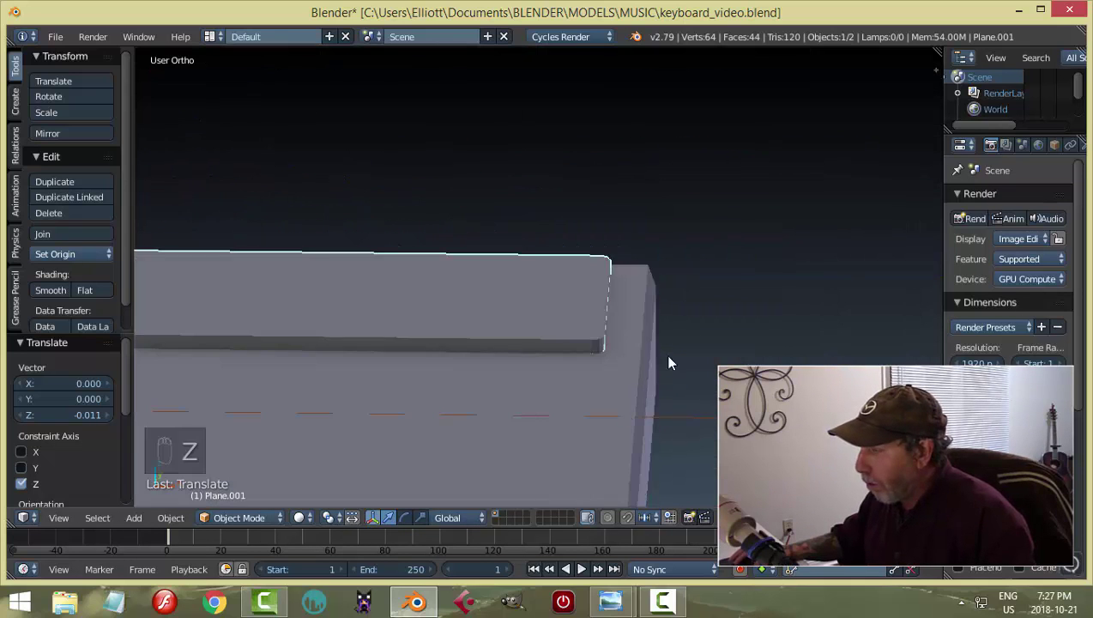
middle_click(654, 359)
middle_click(603, 368)
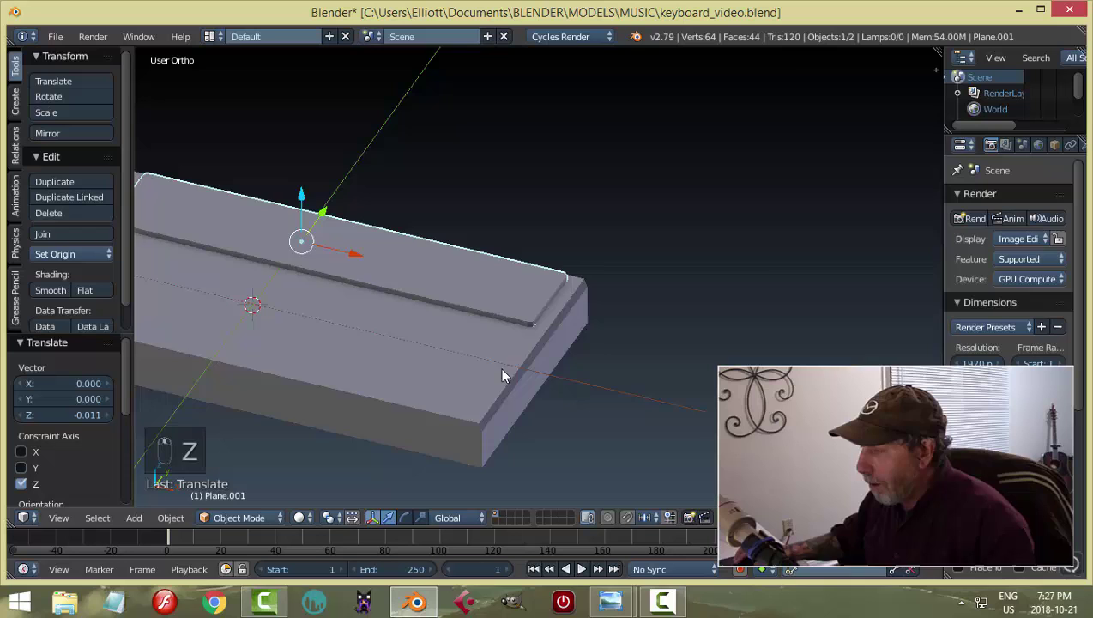
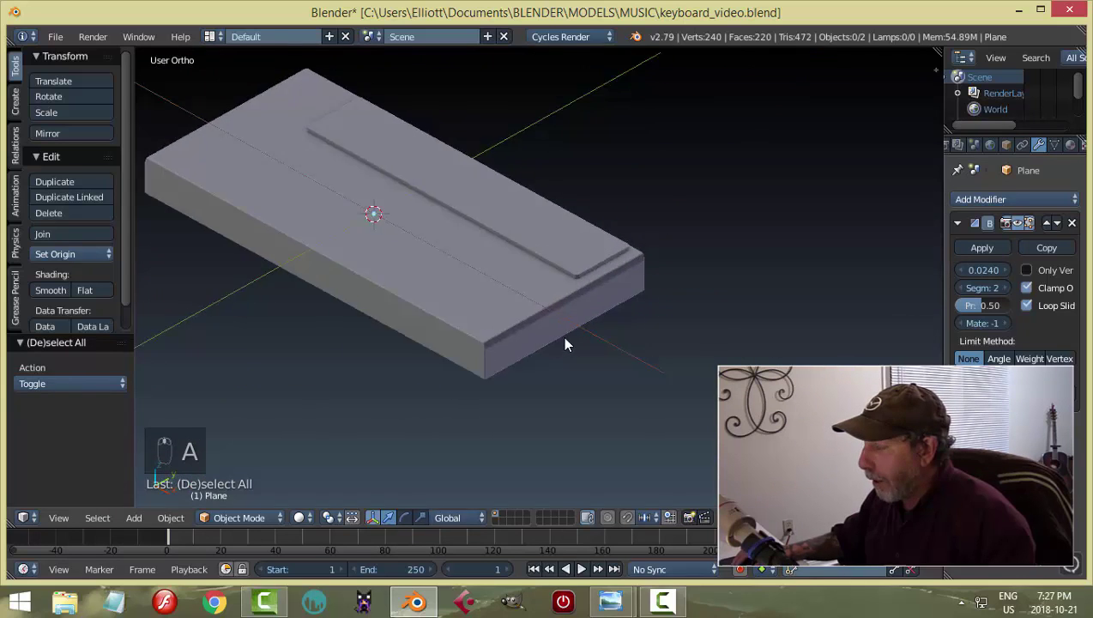
Add a Boolean modifier to the keyboard body and move it above the Bevel.
left_click_drag(569, 261, 961, 225)
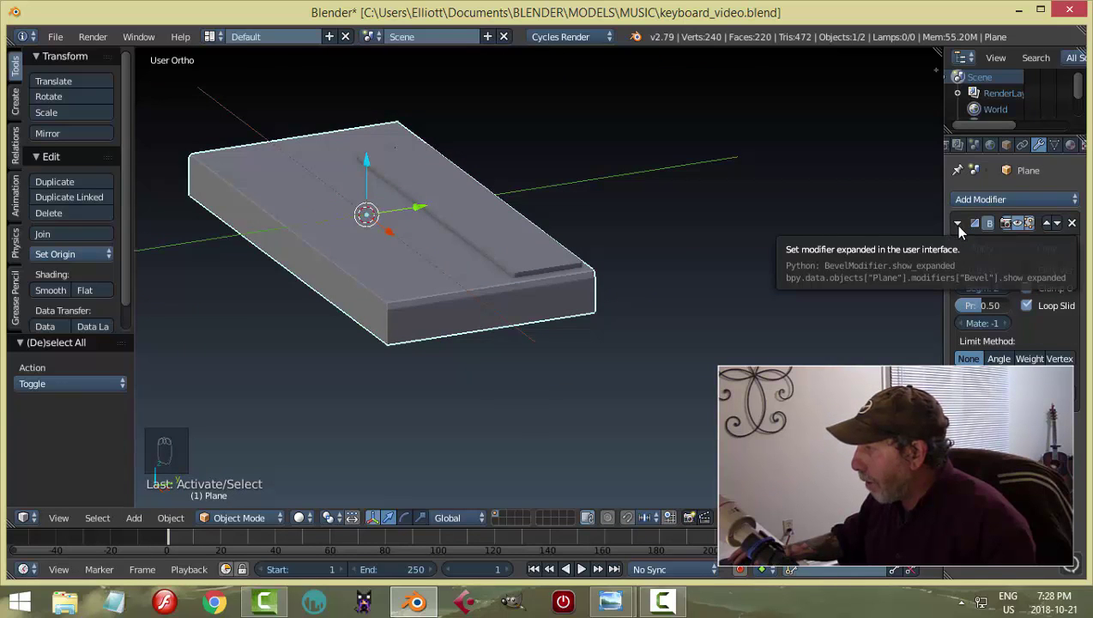
left_click_drag(964, 229, 1026, 294)
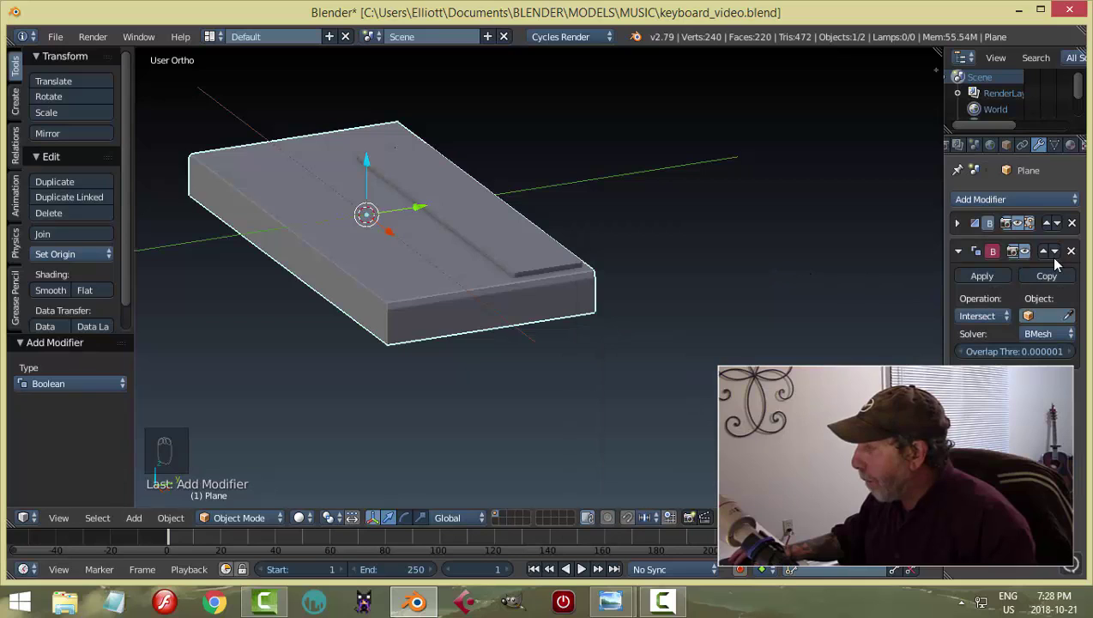
left_click_drag(1046, 254, 667, 264)
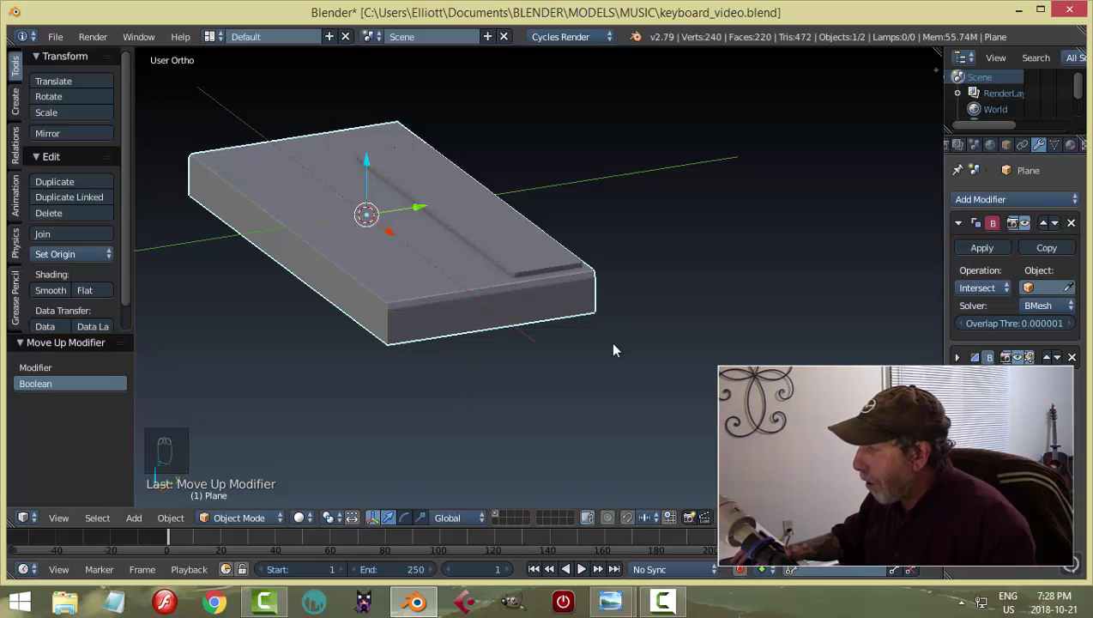
Set the Boolean to Difference with the panel slab as its cutter object.
left_click_drag(983, 290, 1075, 292)
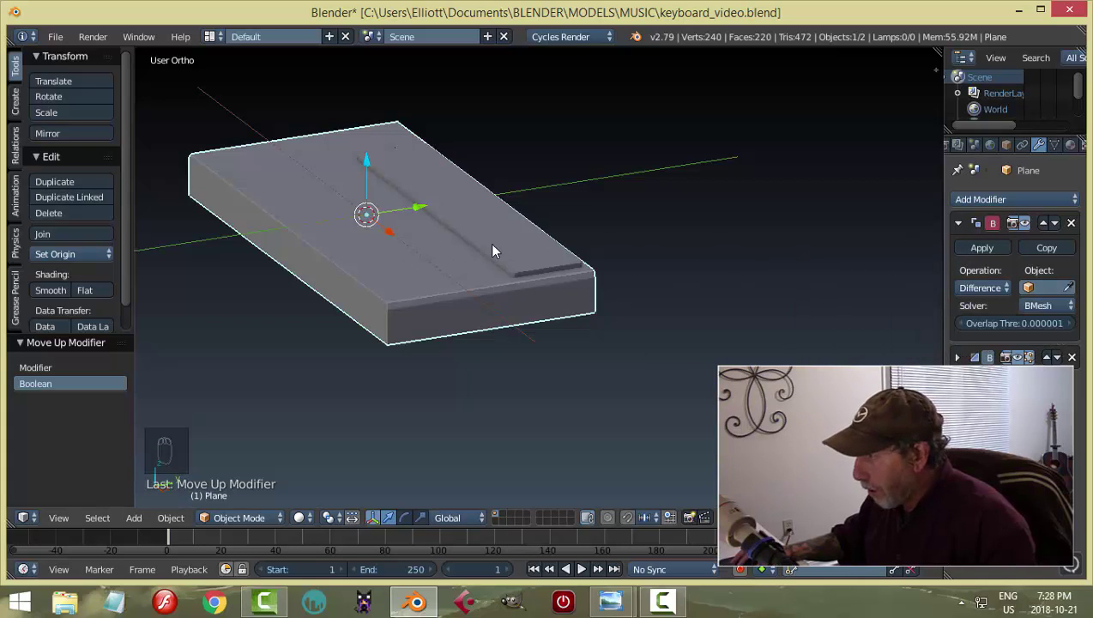
left_click_drag(1076, 289, 959, 258)
left_click_drag(977, 245, 543, 257)
left_click_drag(537, 259, 406, 187)
Hide the slab to inspect the recess cut into the body, then unhide it.
key("h")
left_click_drag(501, 285, 561, 359)
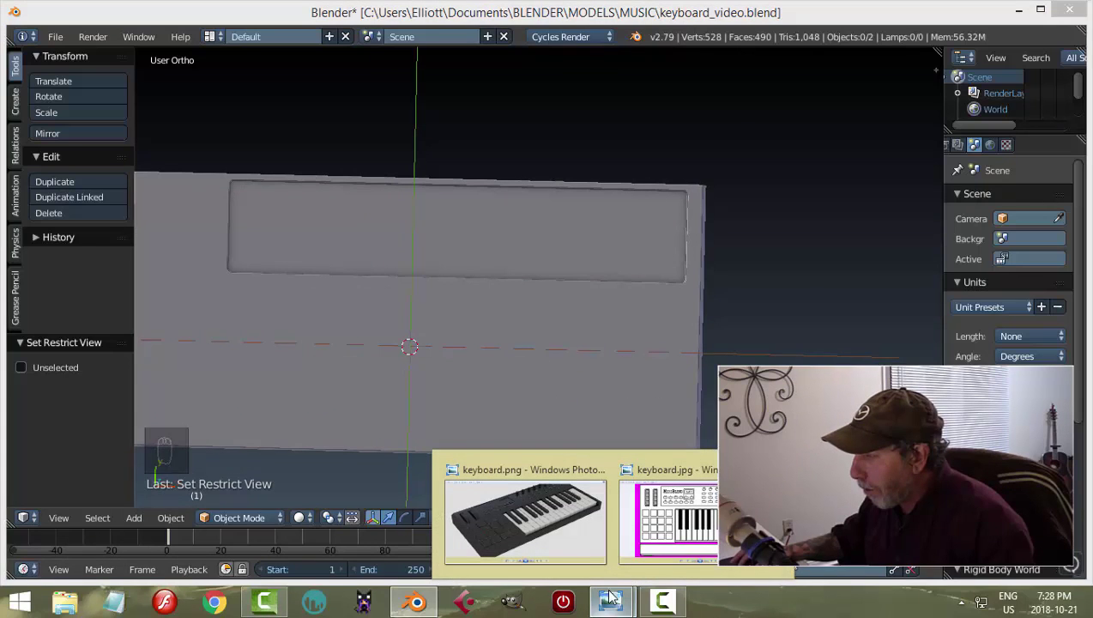
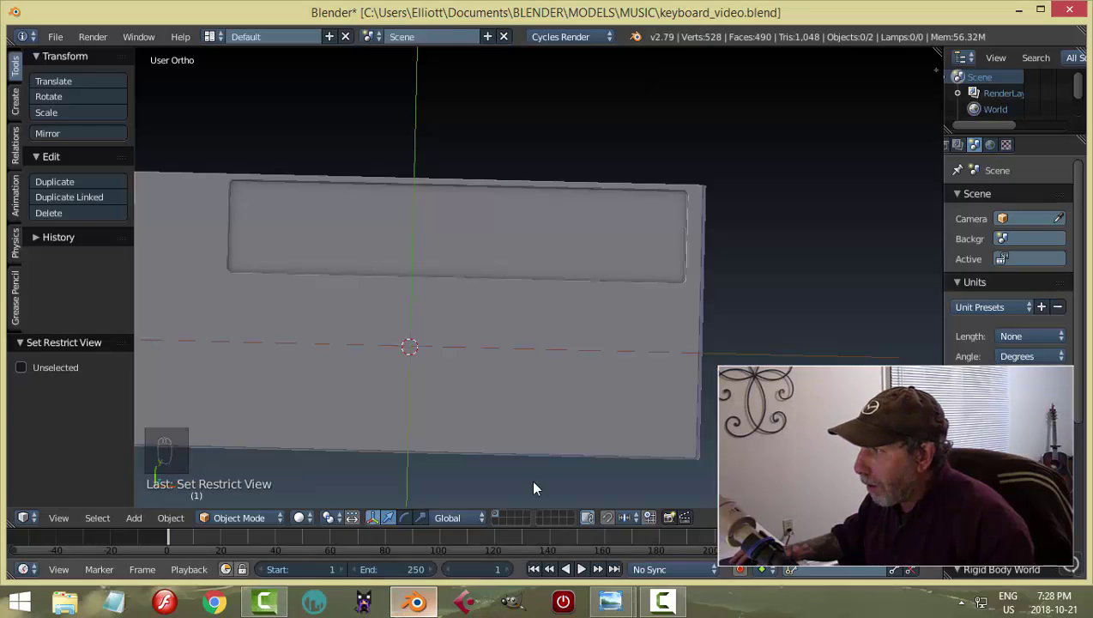
left_click_drag(569, 398, 580, 311)
key("alt+h")
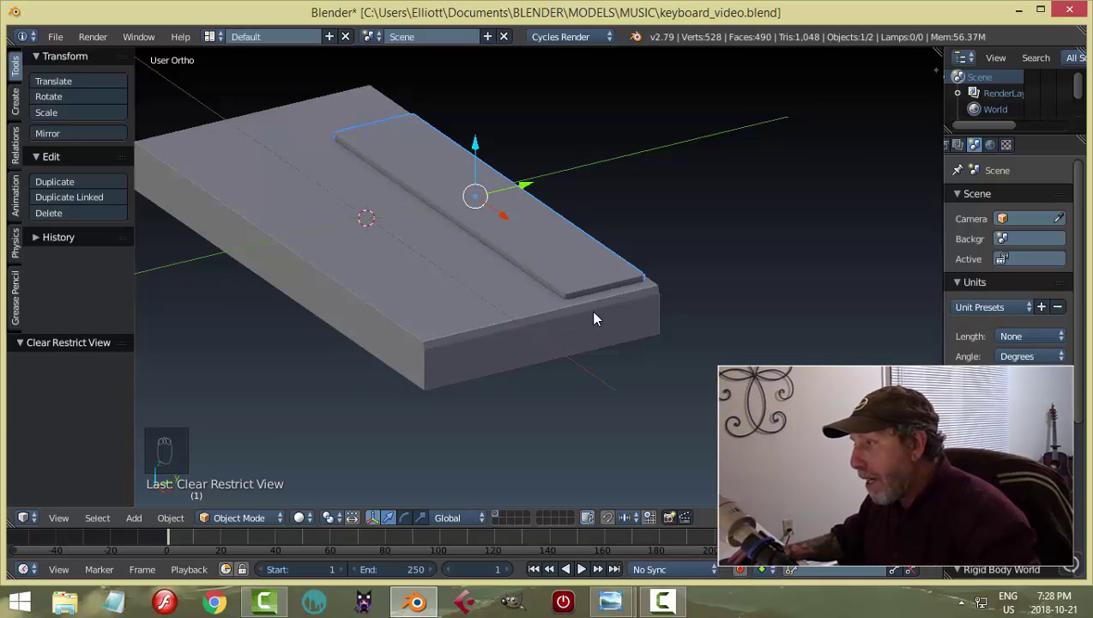
Apply the Boolean with the new cutter and inspect the stepped recess from the top.
left_click_drag(547, 264, 529, 276)
key("KP_7")
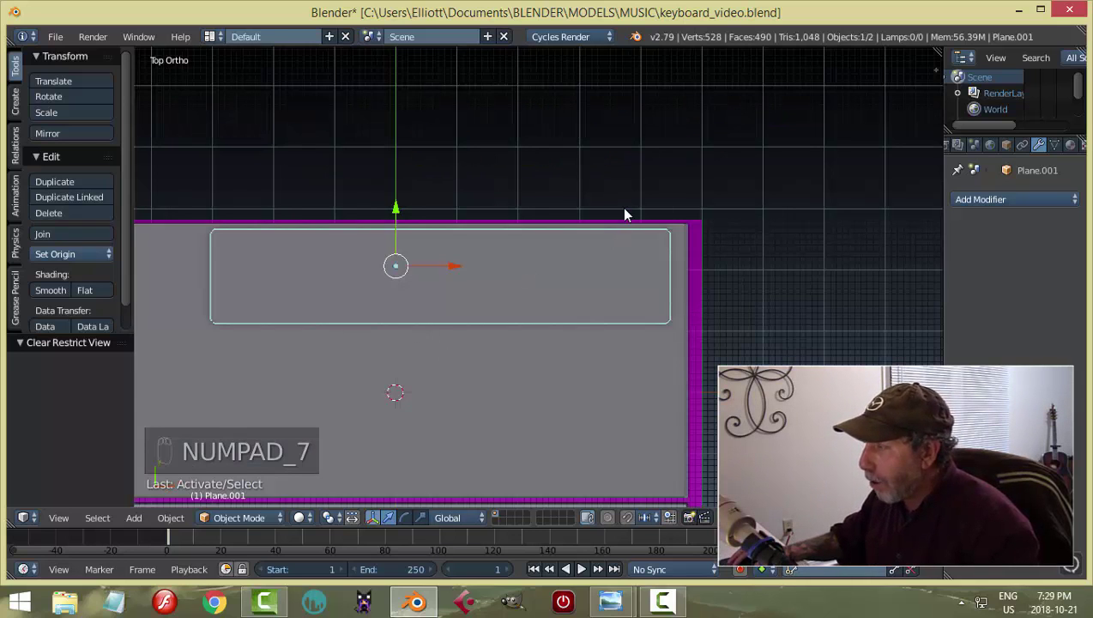
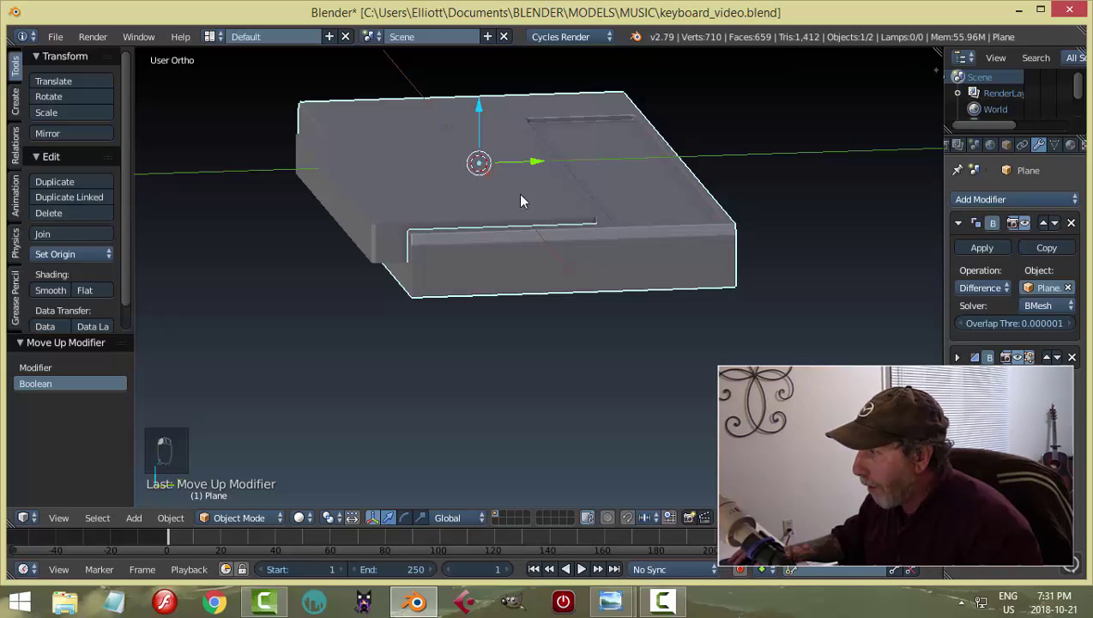
left_click_drag(981, 251, 386, 183)
key("h")
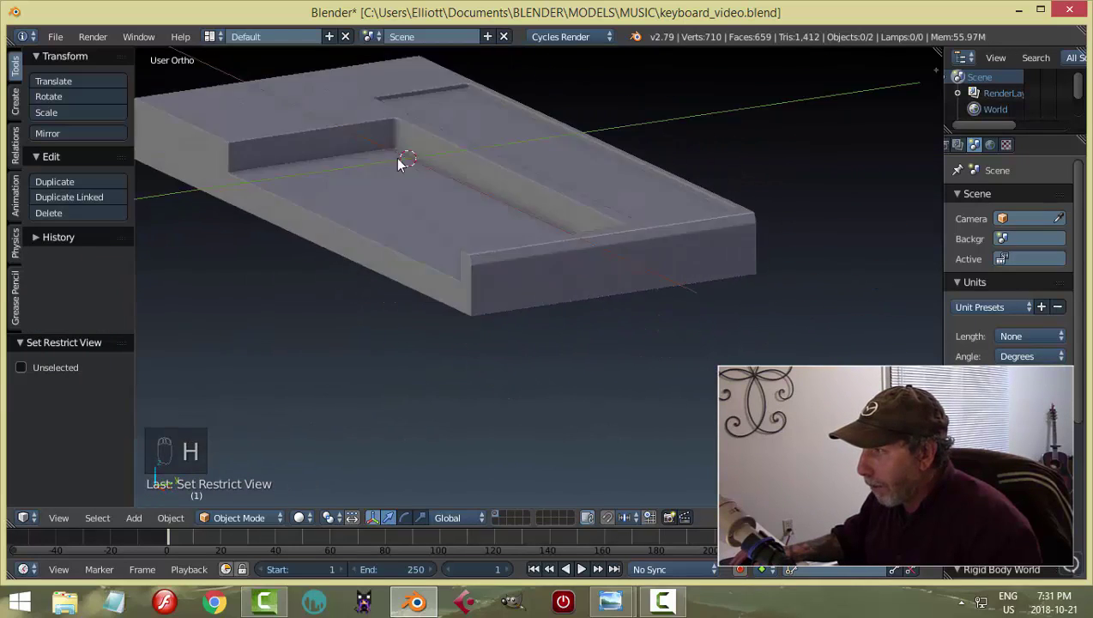
left_click_drag(454, 220, 460, 229)
key("alt+h")
Delete the cutter slab, save the file and return the body to mesh editing.
left_click_drag(466, 211, 511, 199)
key("x")
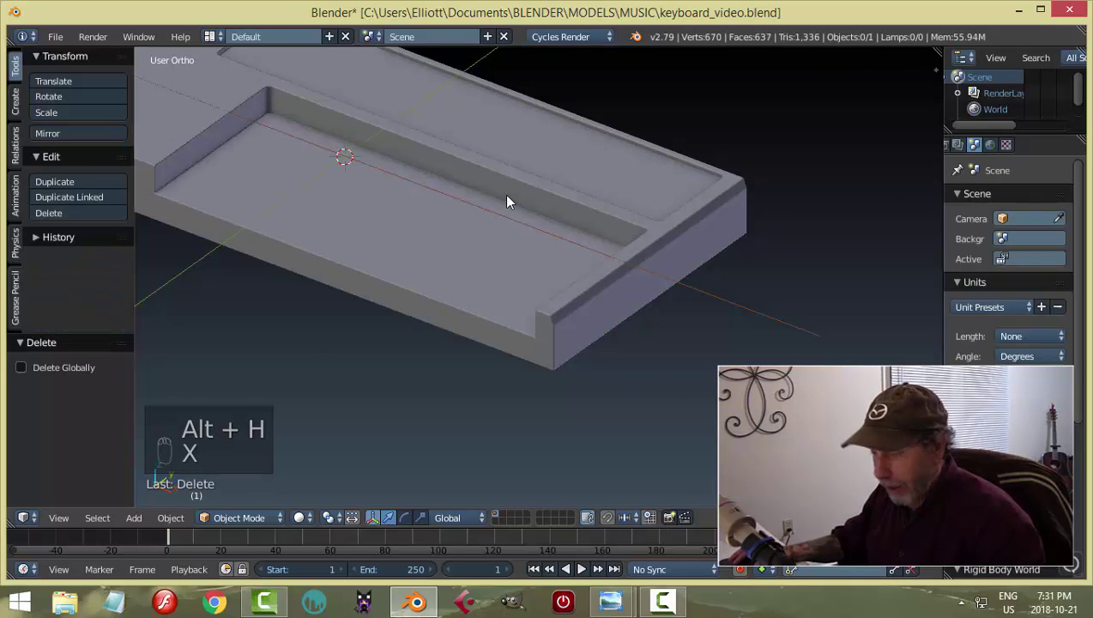
key("ctrl+s")
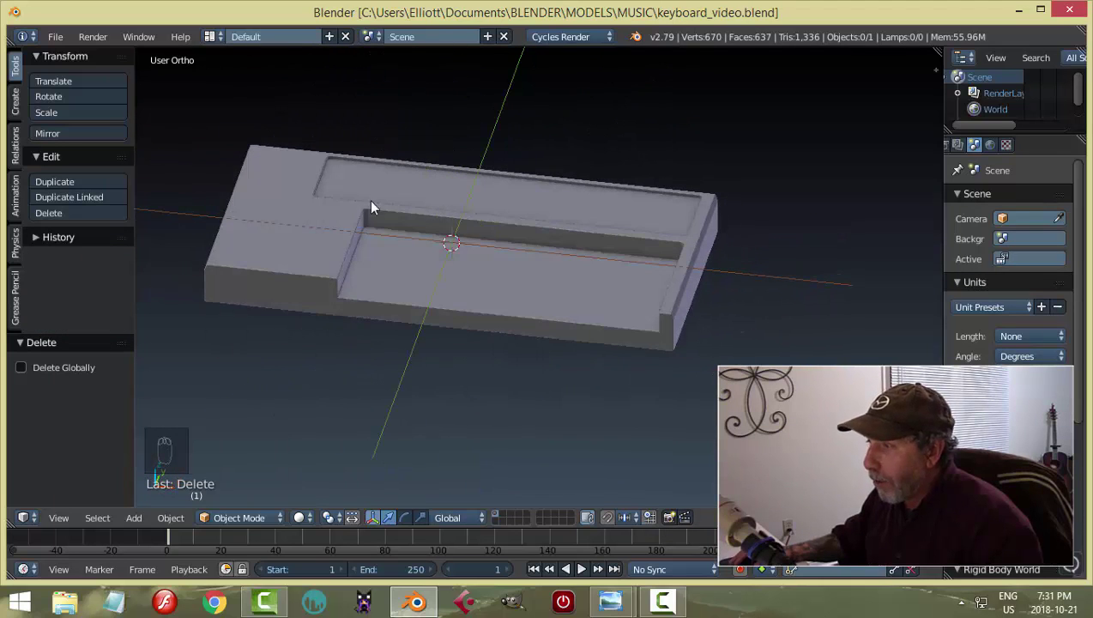
left_click_drag(375, 245, 641, 292)
left_click_drag(641, 293, 861, 308)
key("Tab")
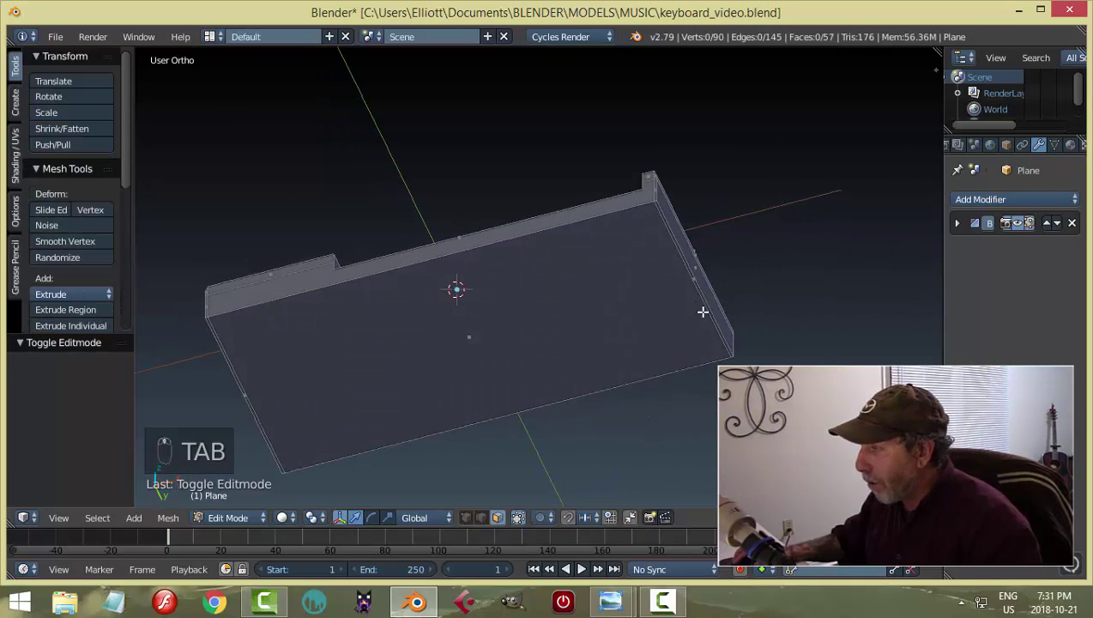
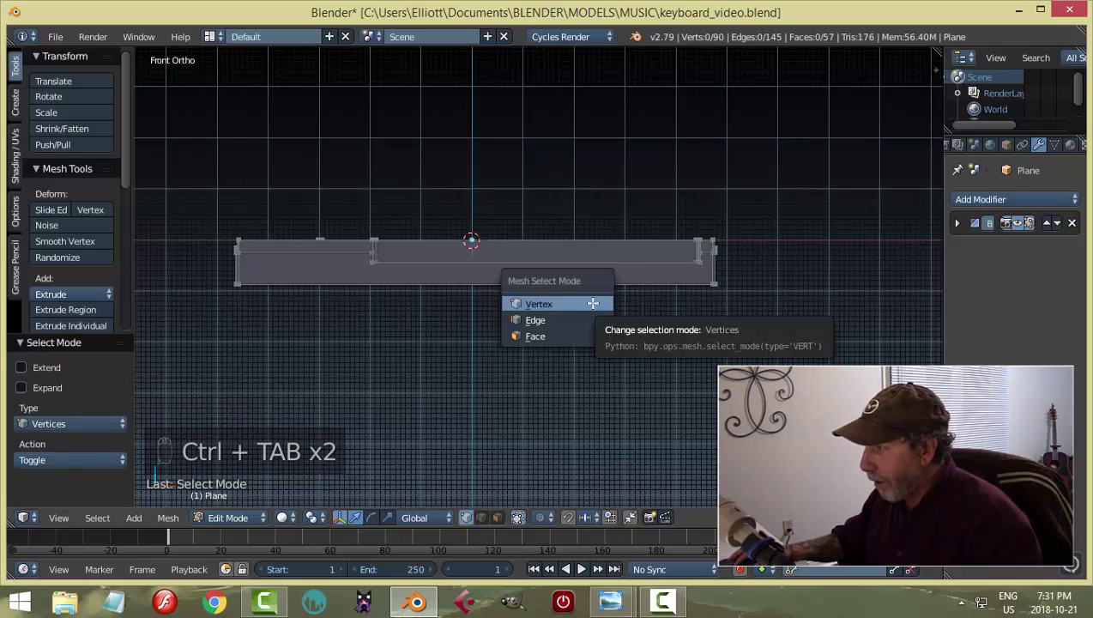
Box-select the body's bottom face in face mode and extrude it downward.
key("ctrl+Tab")
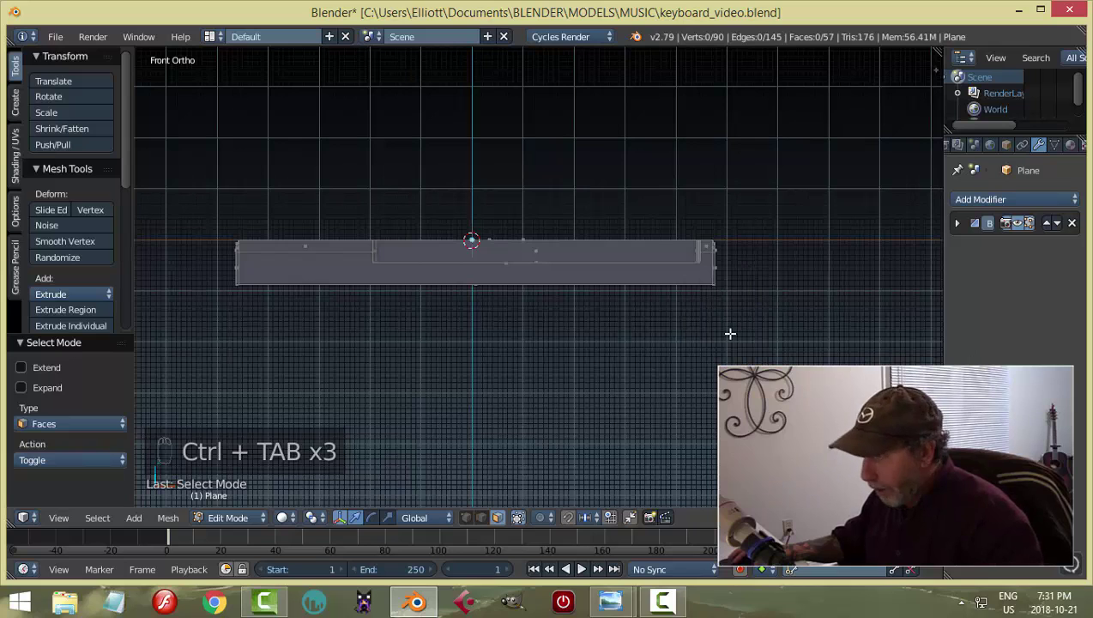
key("z")
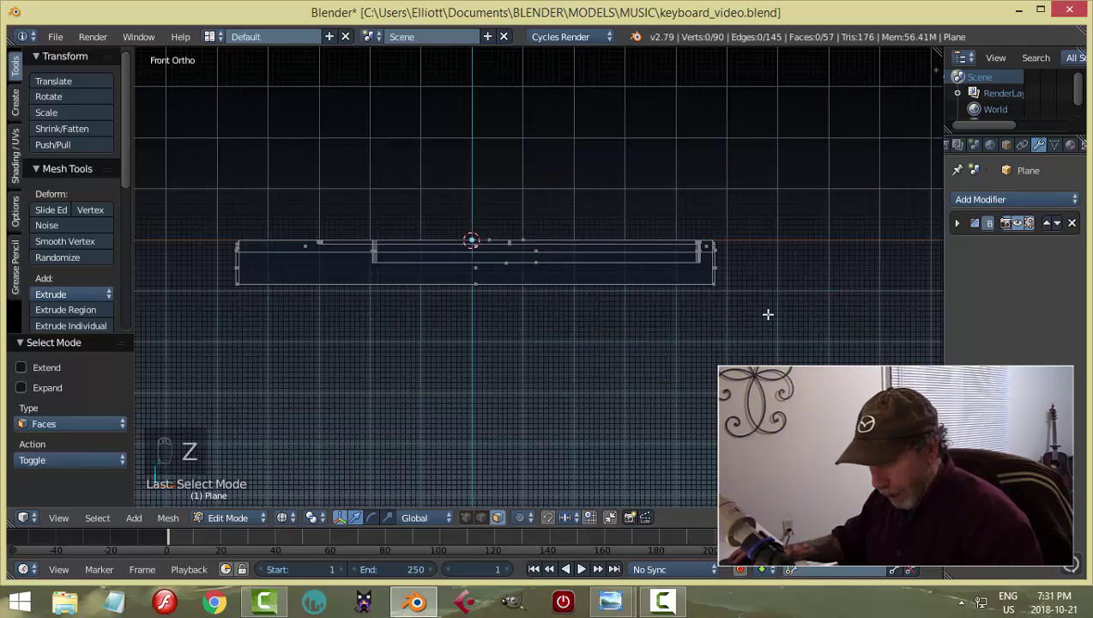
key("b")
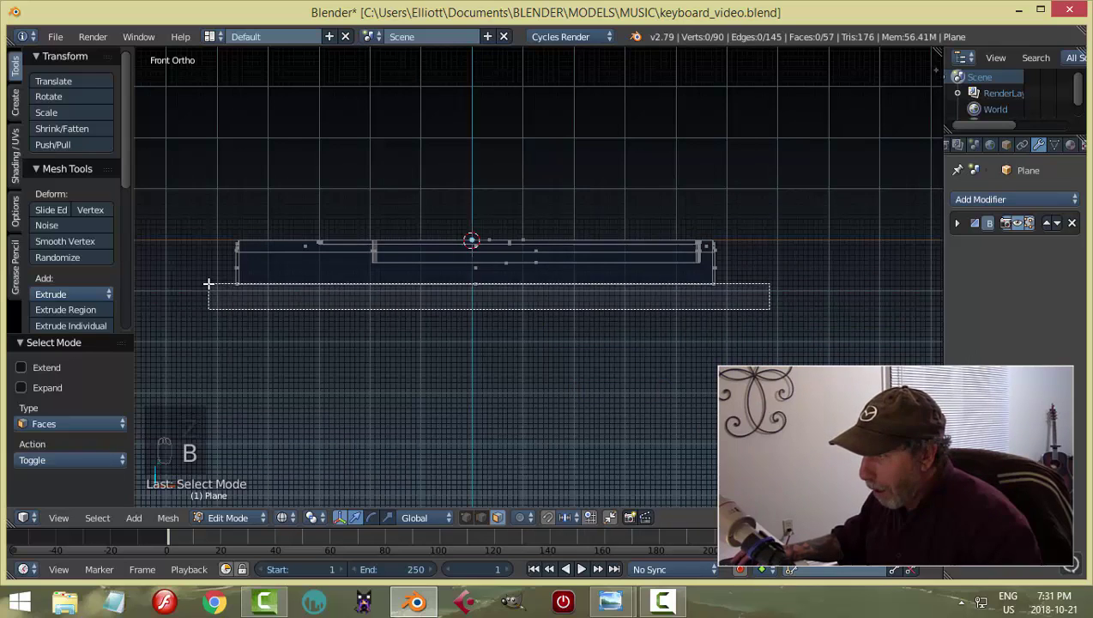
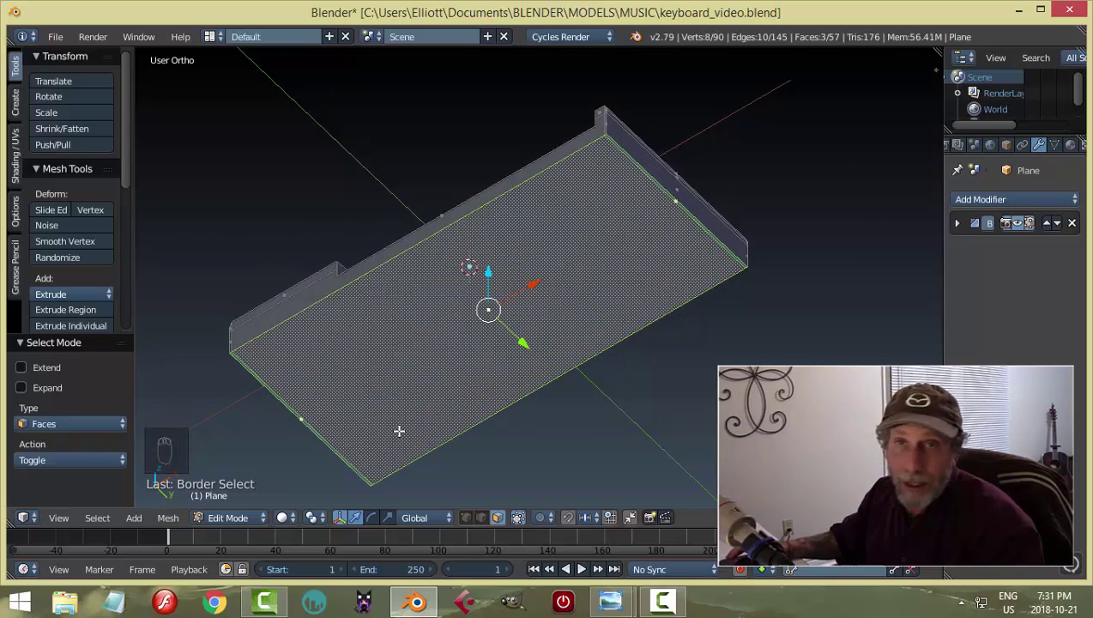
middle_click(510, 347)
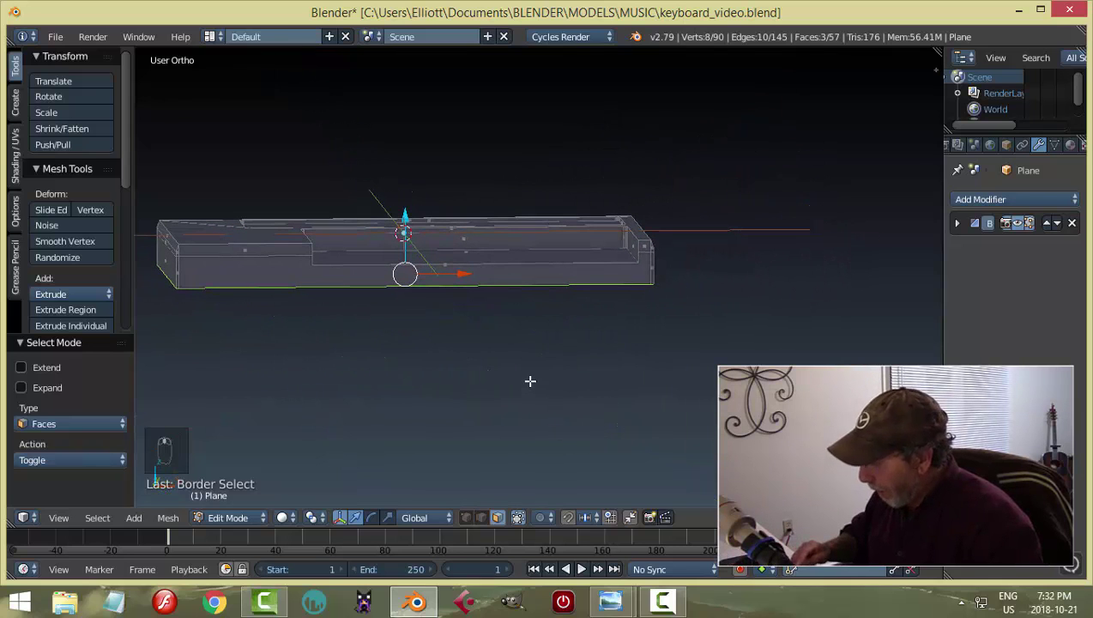
key("KP_1")
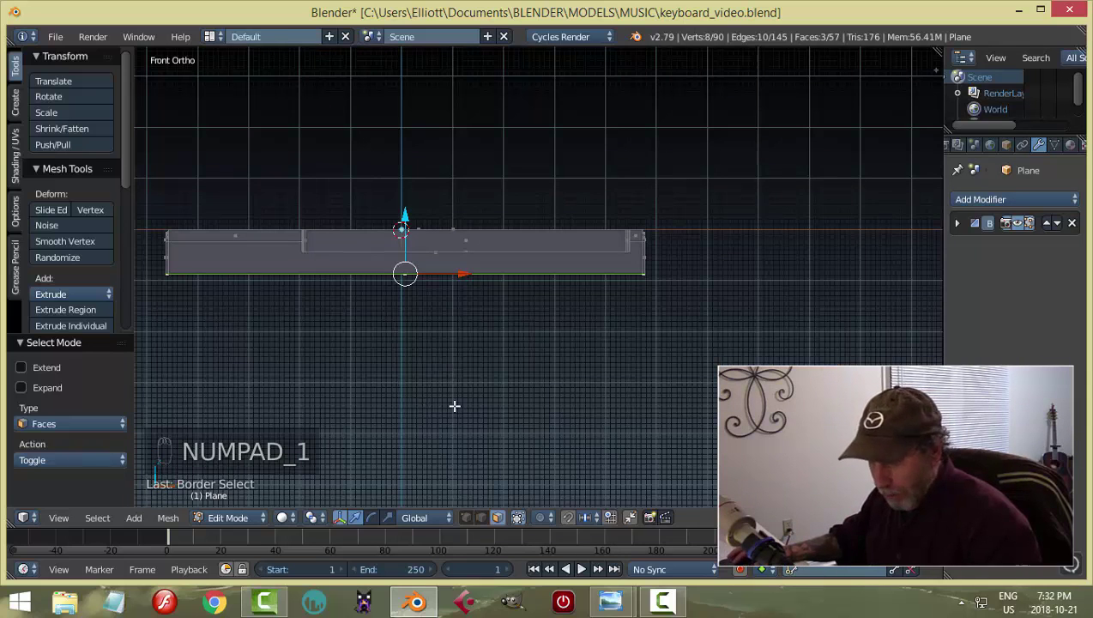
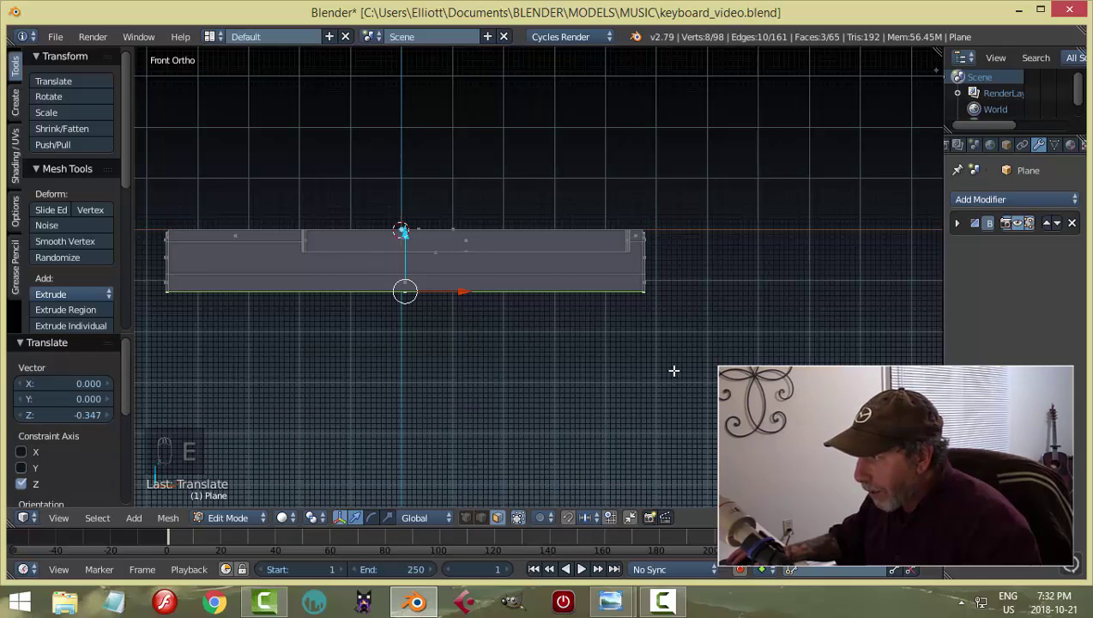
Scale the new bottom face inward on X in front view and Y in side view, tapering the base.
key("s")
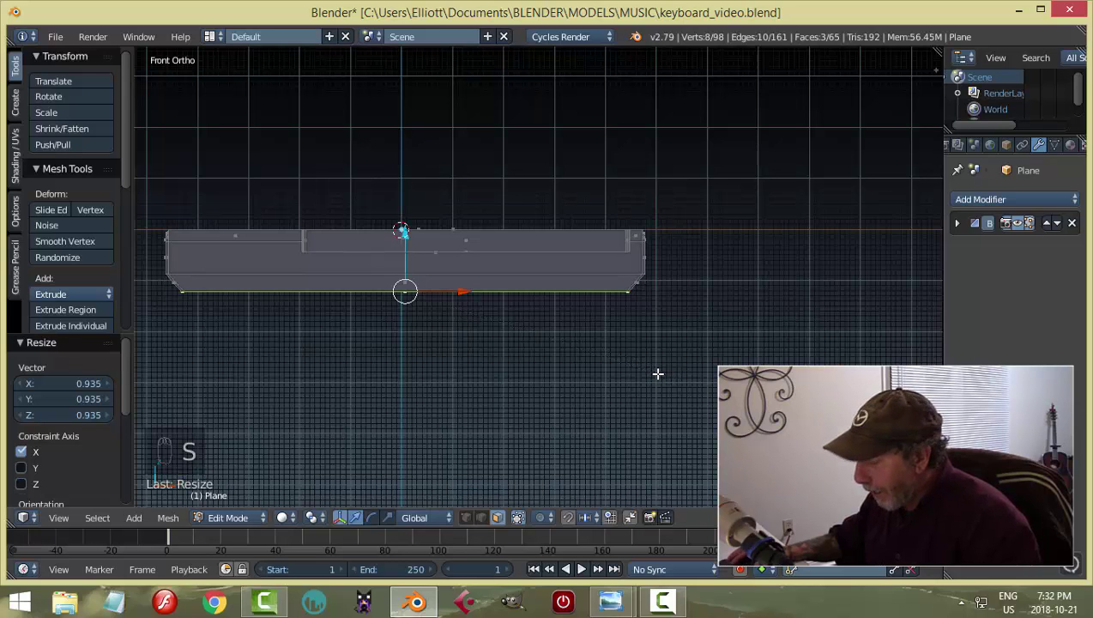
key("KP_3")
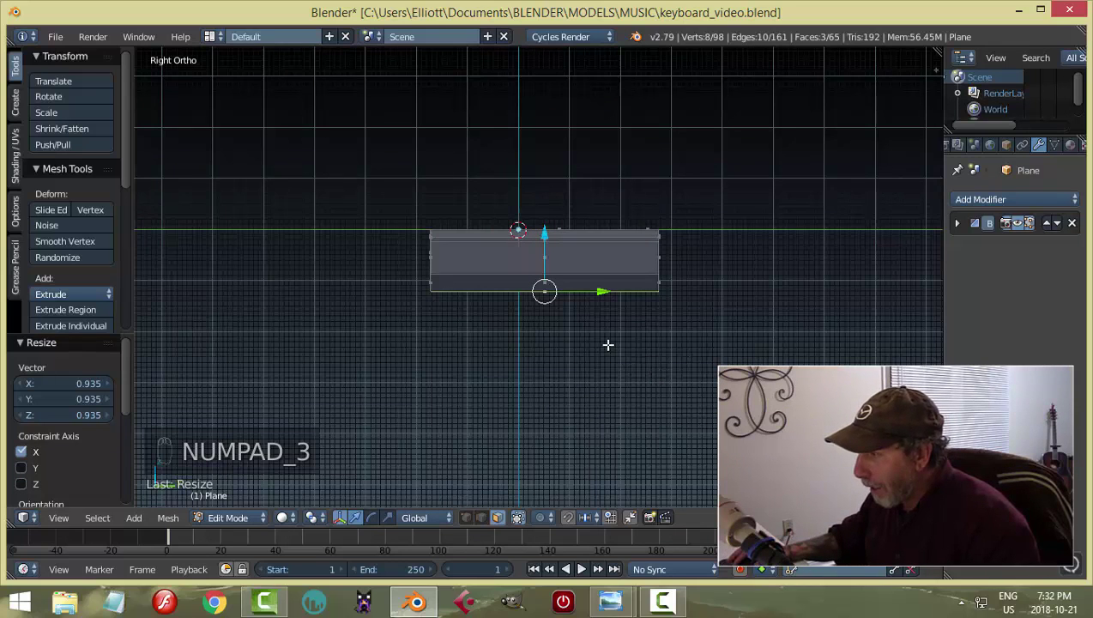
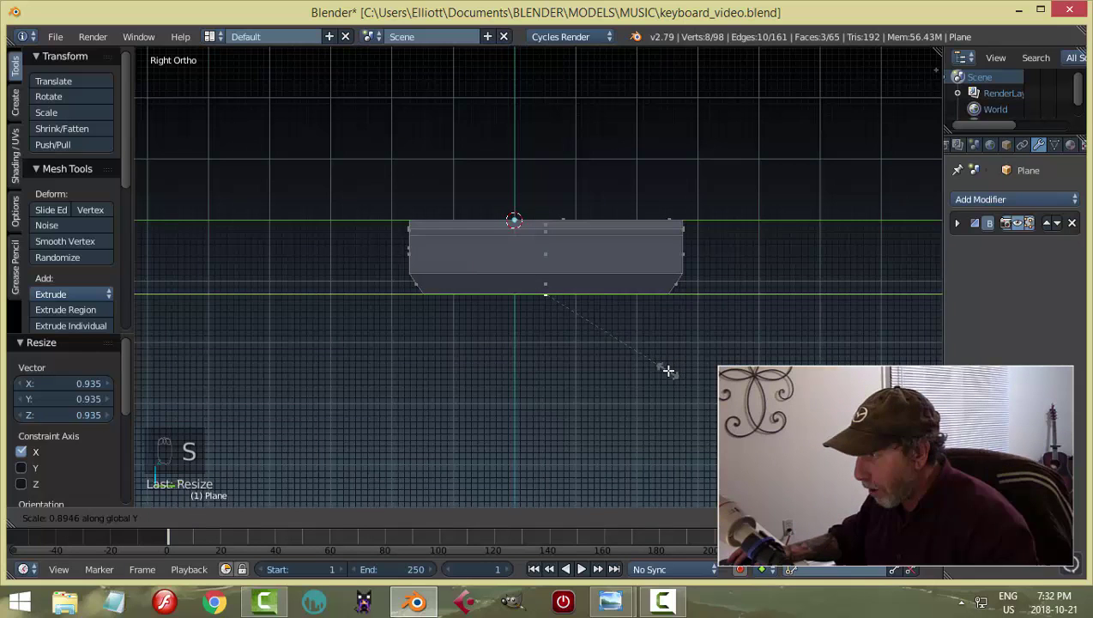
key("a")
middle_click(516, 386)
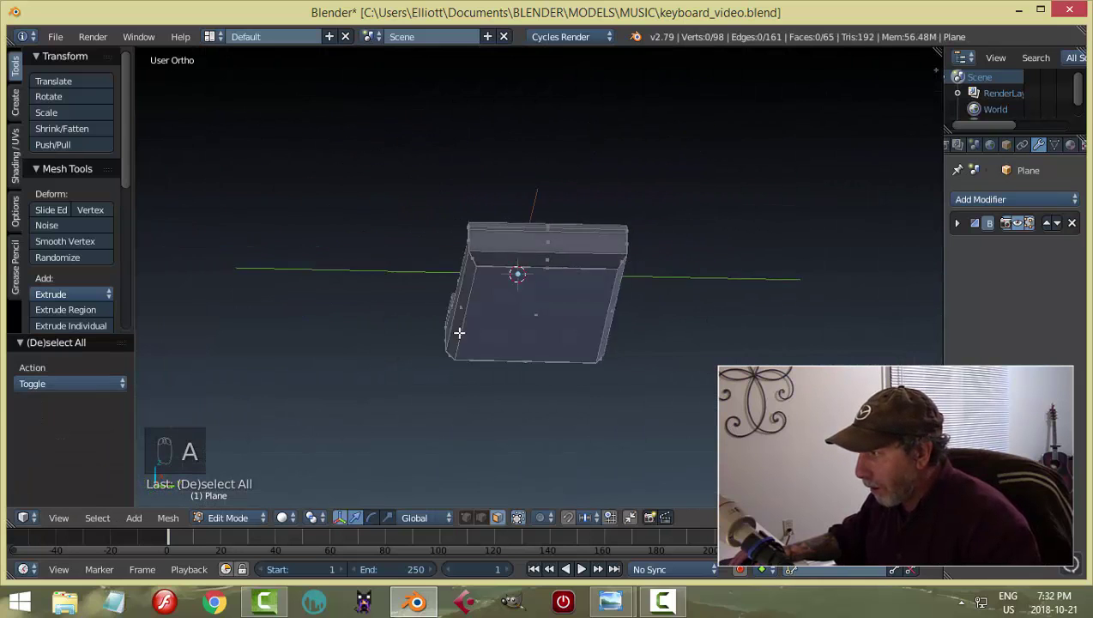
key("Tab")
left_click_drag(531, 362, 497, 312)
key("a")
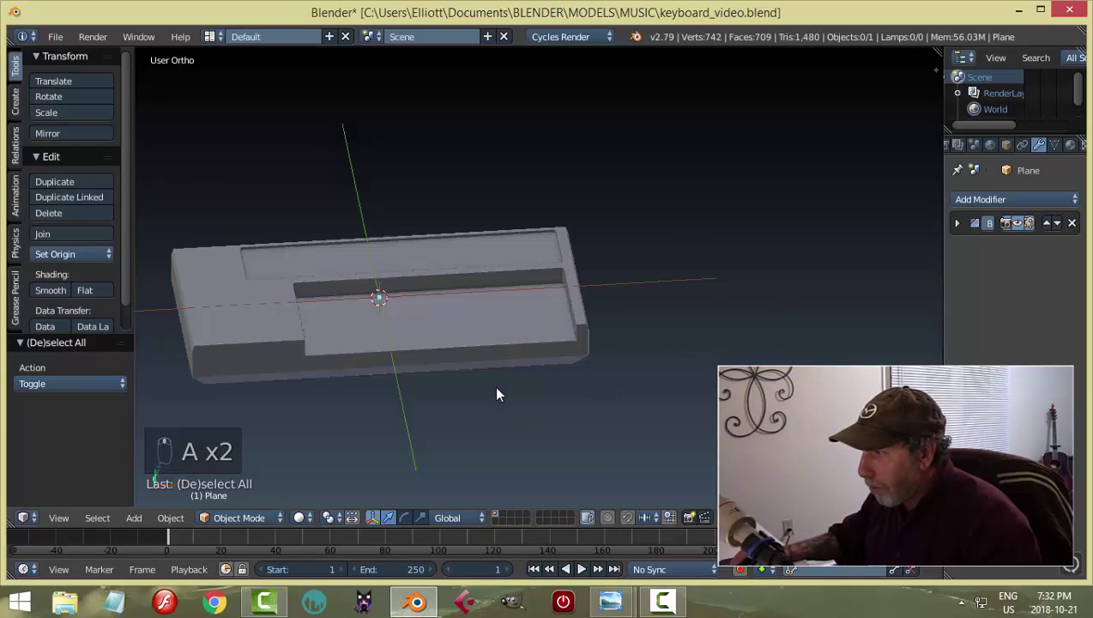
Save the file and frame the keyboard reference image in top wireframe view.
key("ctrl+s")
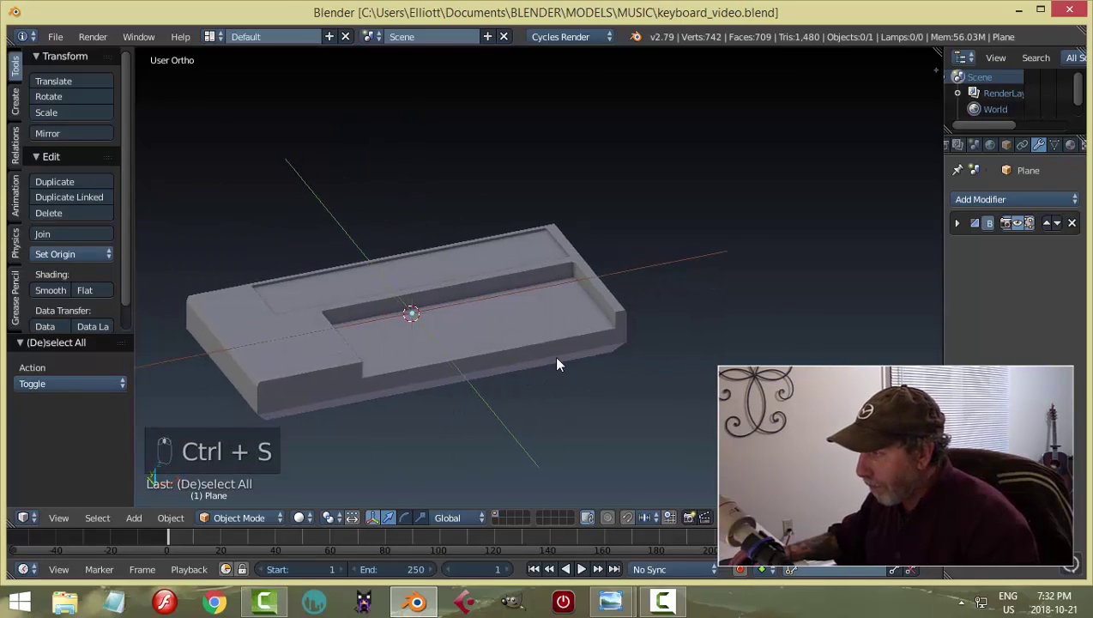
key("KP_7")
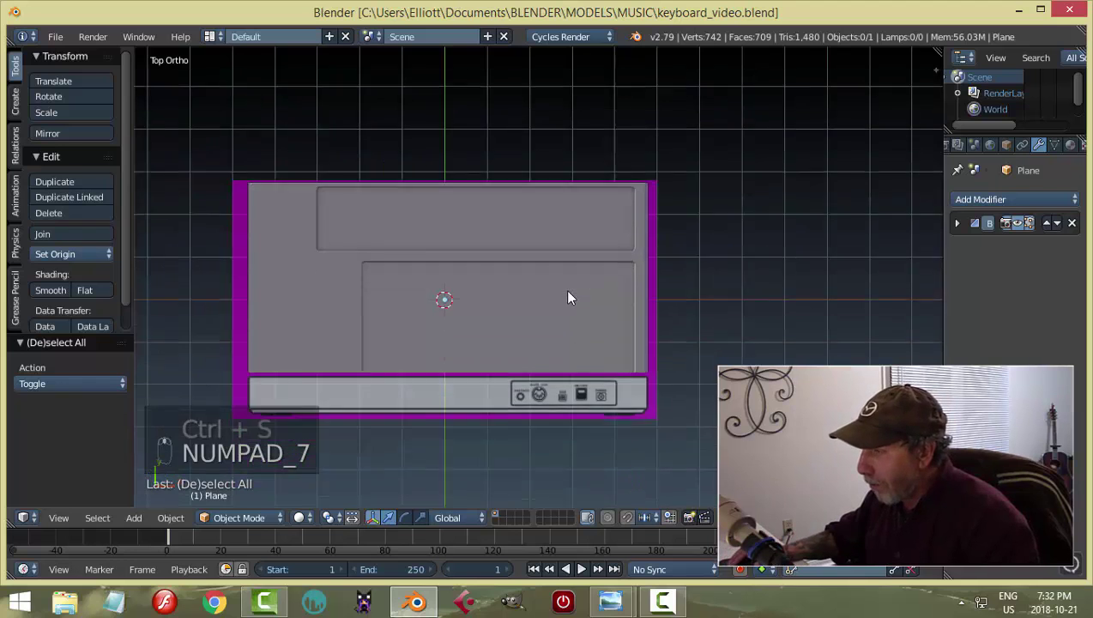
key("z")
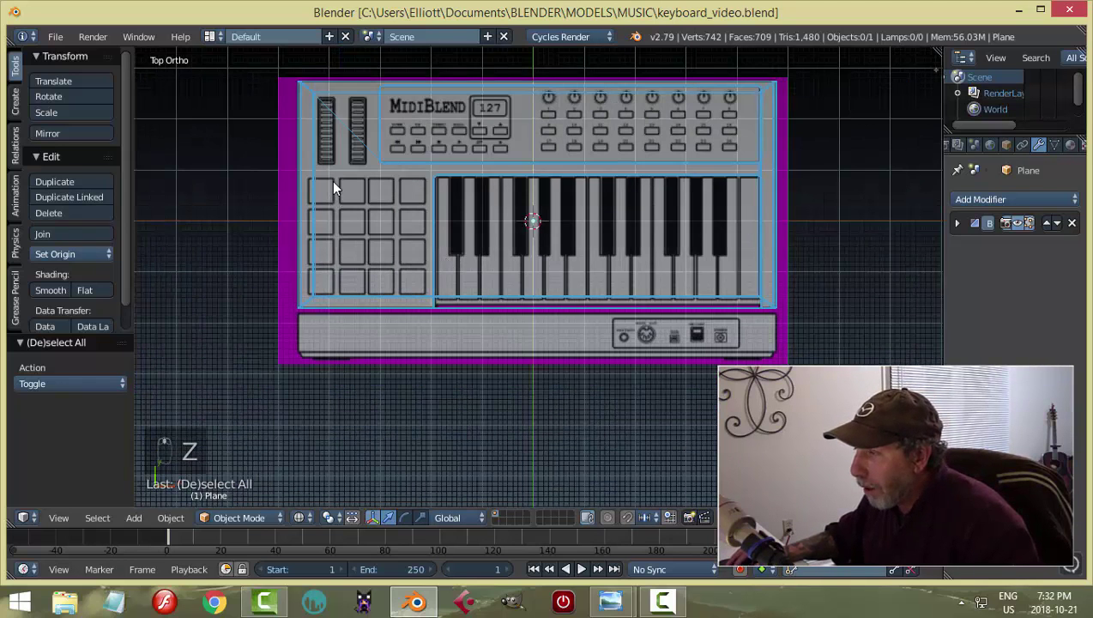
left_click_drag(346, 233, 335, 201)
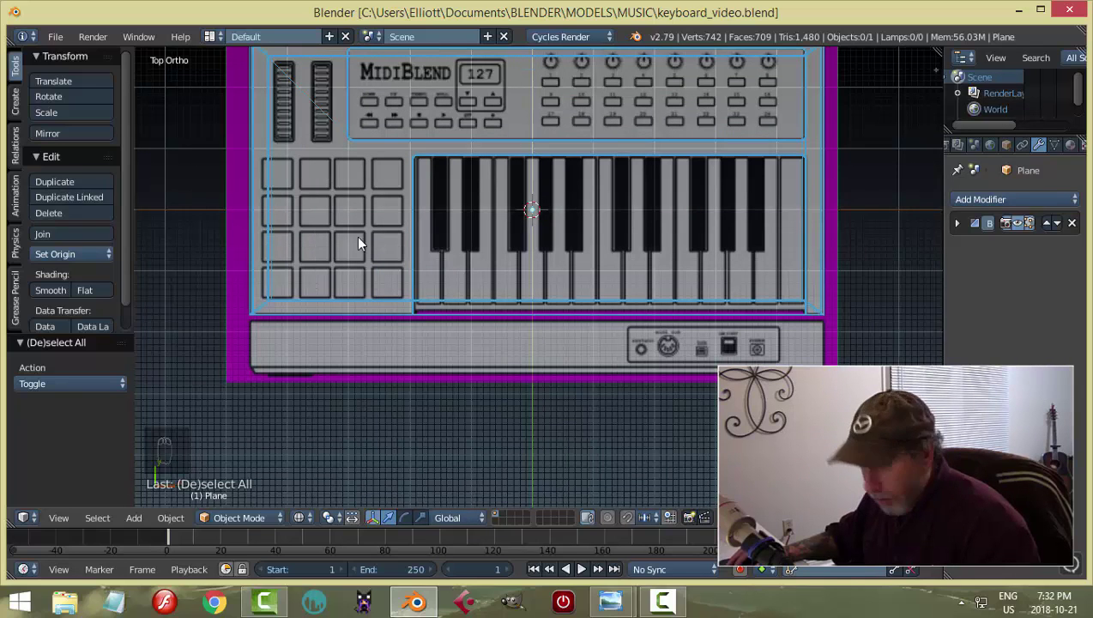
key("z")
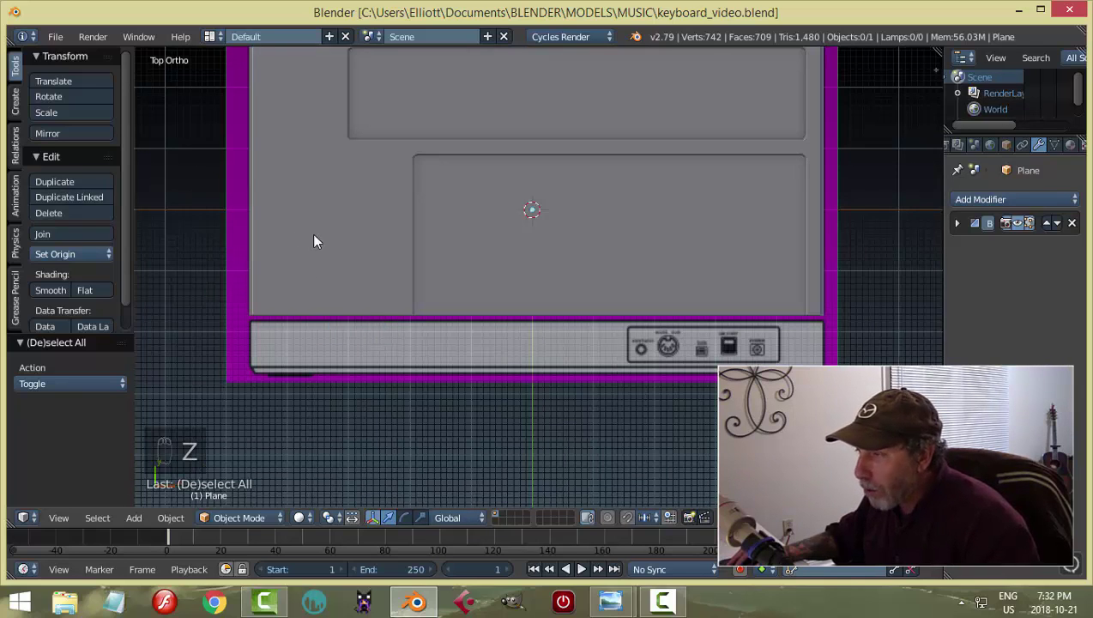
left_click_drag(341, 268, 346, 285)
key("KP_7")
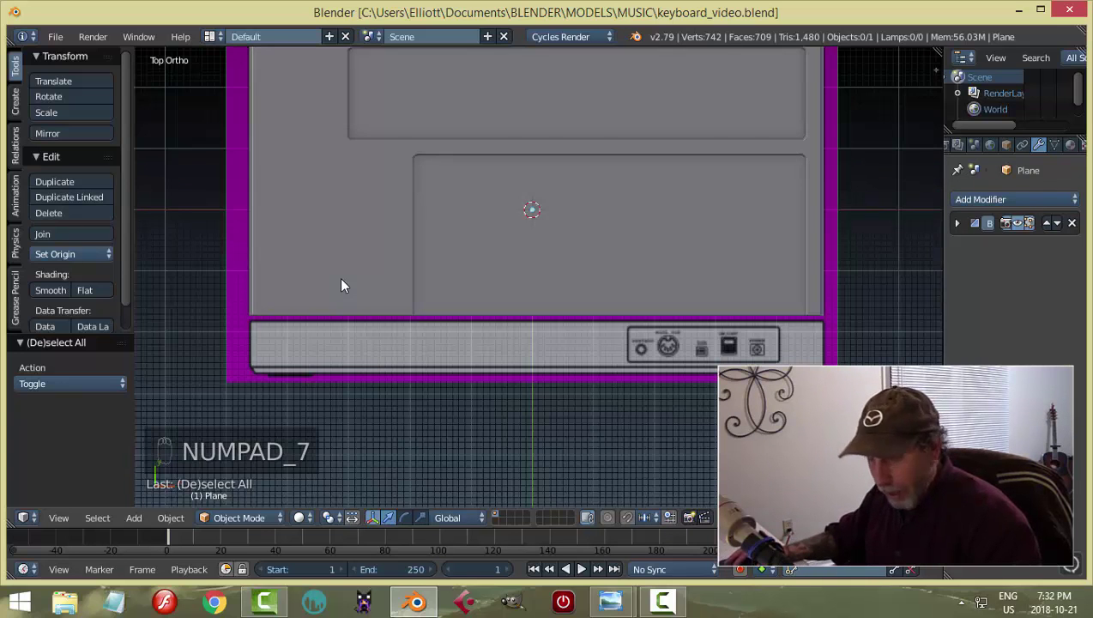
key("z")
left_click_drag(452, 233, 379, 247)
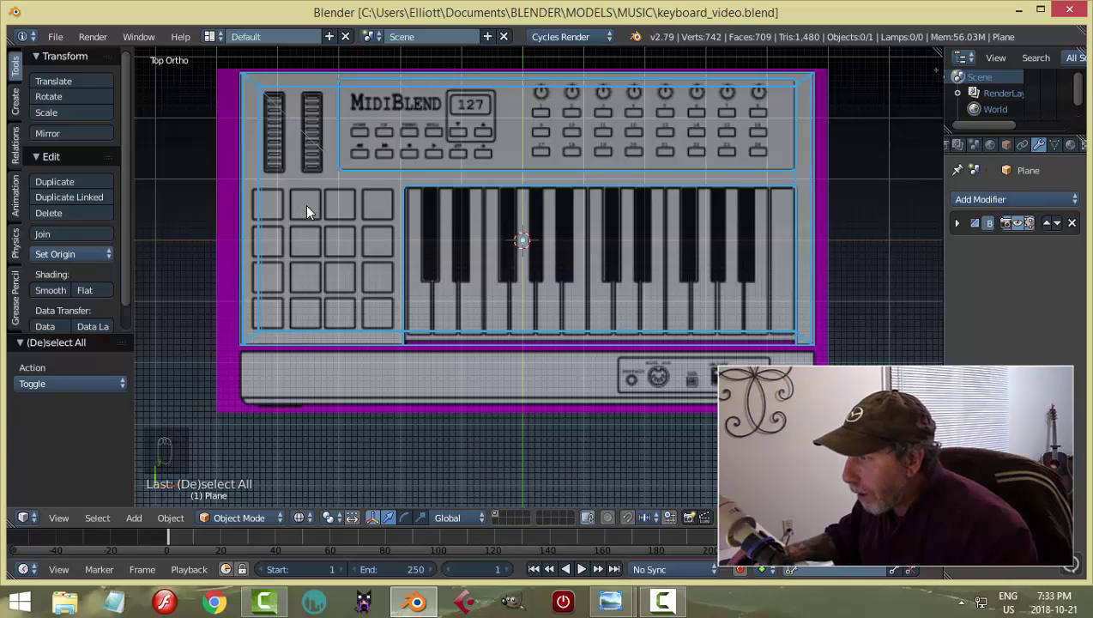
Place the 3D cursor on the second drum pad and bring up the Add menu.
left_click_drag(310, 209, 425, 266)
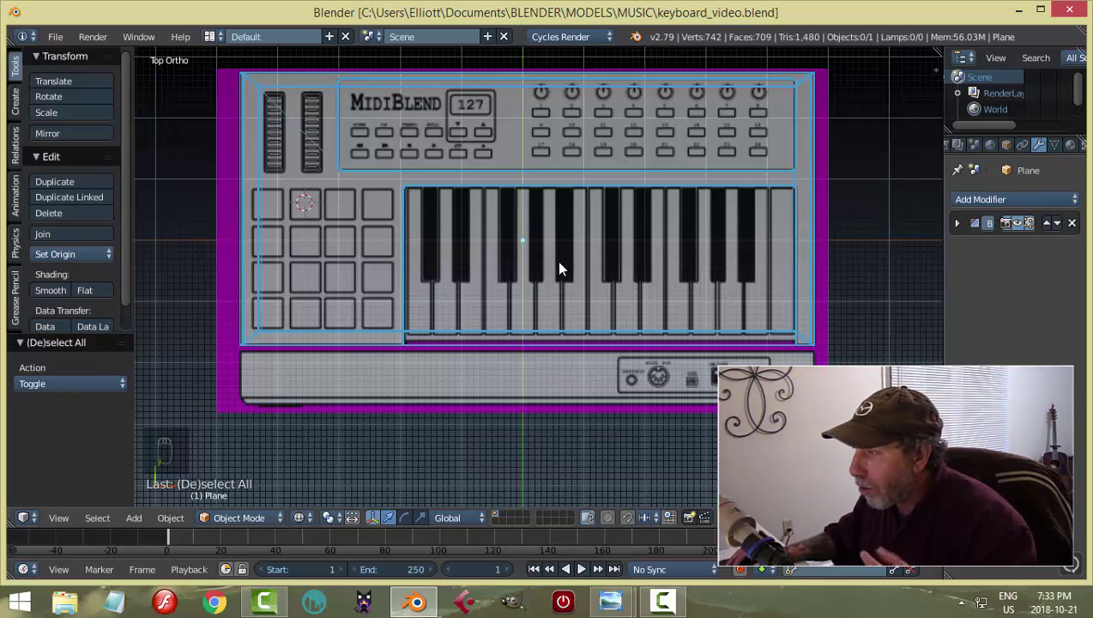
key("shift+a")
Add a plane at the drum pad, scale it down and box-select edges to fit the pad outline.
middle_click(438, 267)
key("Tab")
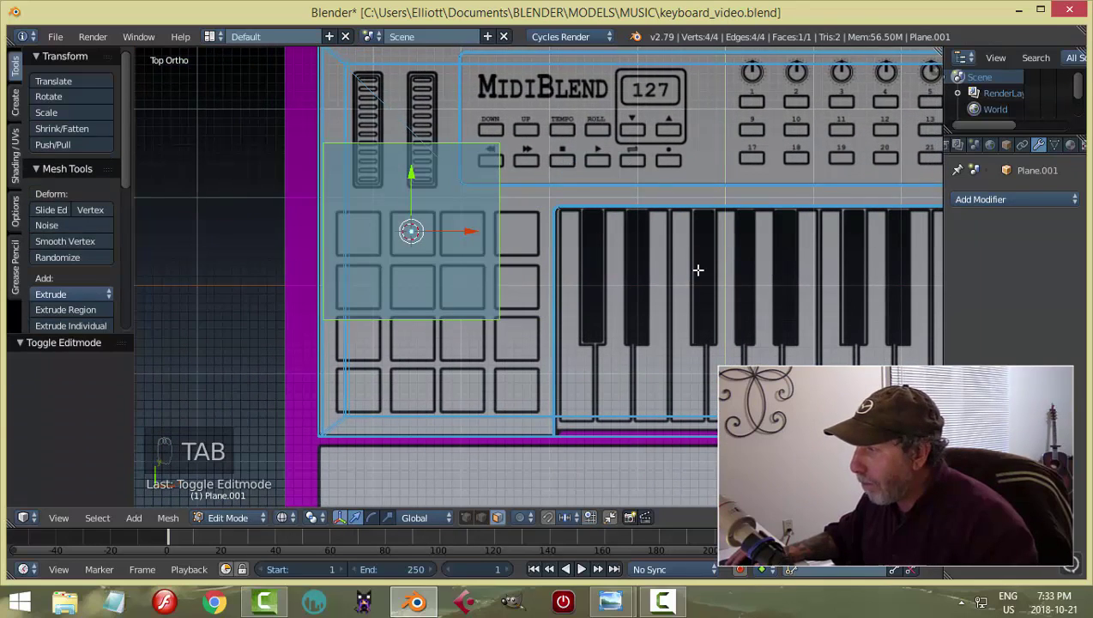
key("s")
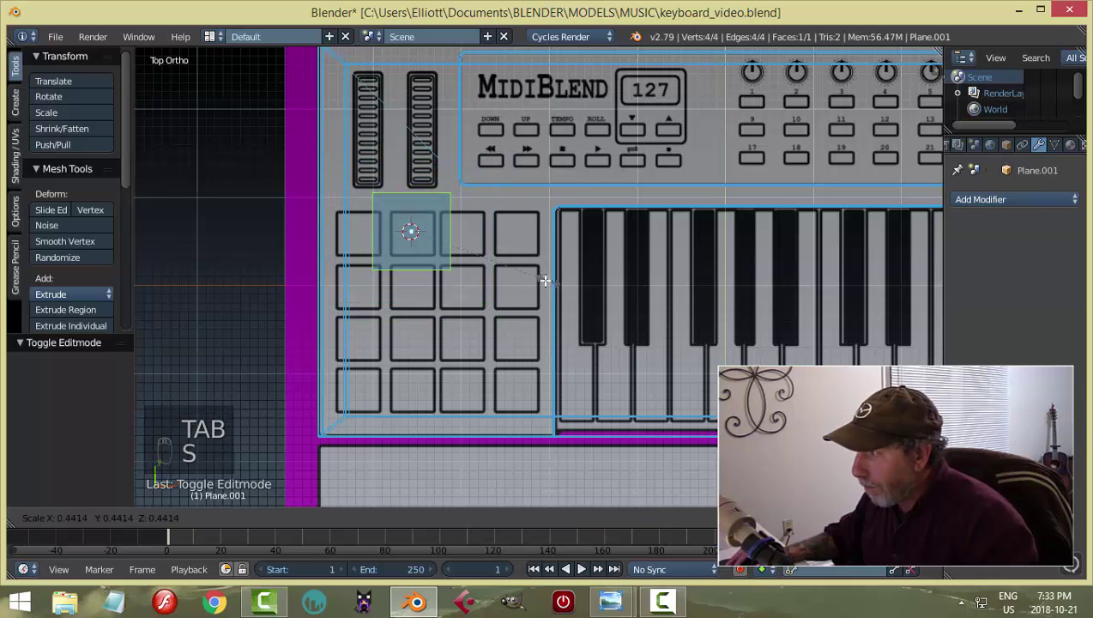
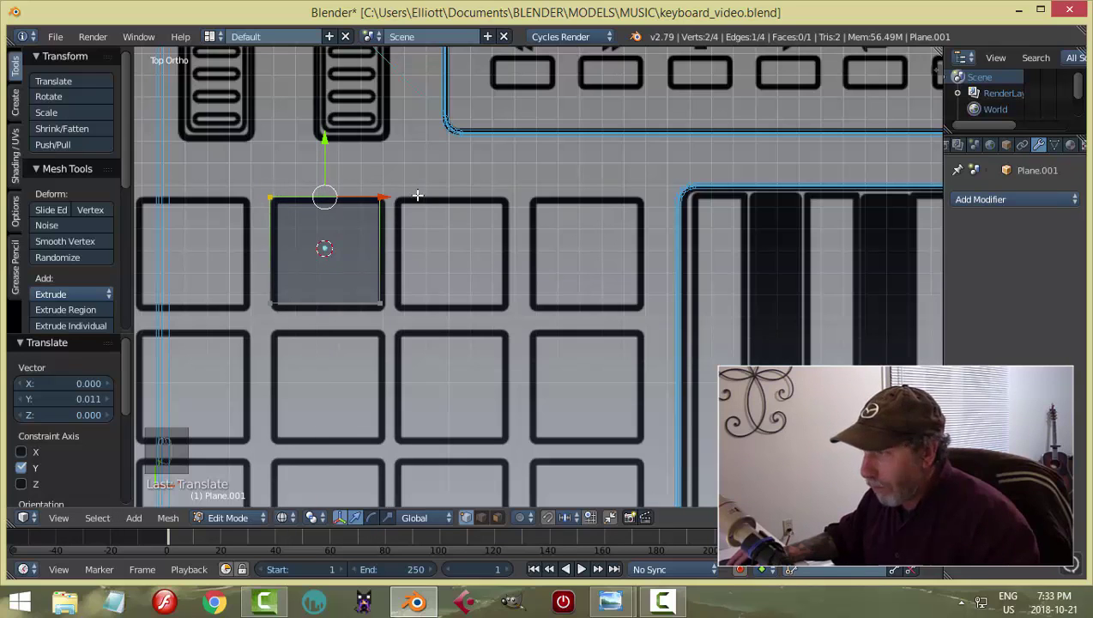
key("a")
key("b")
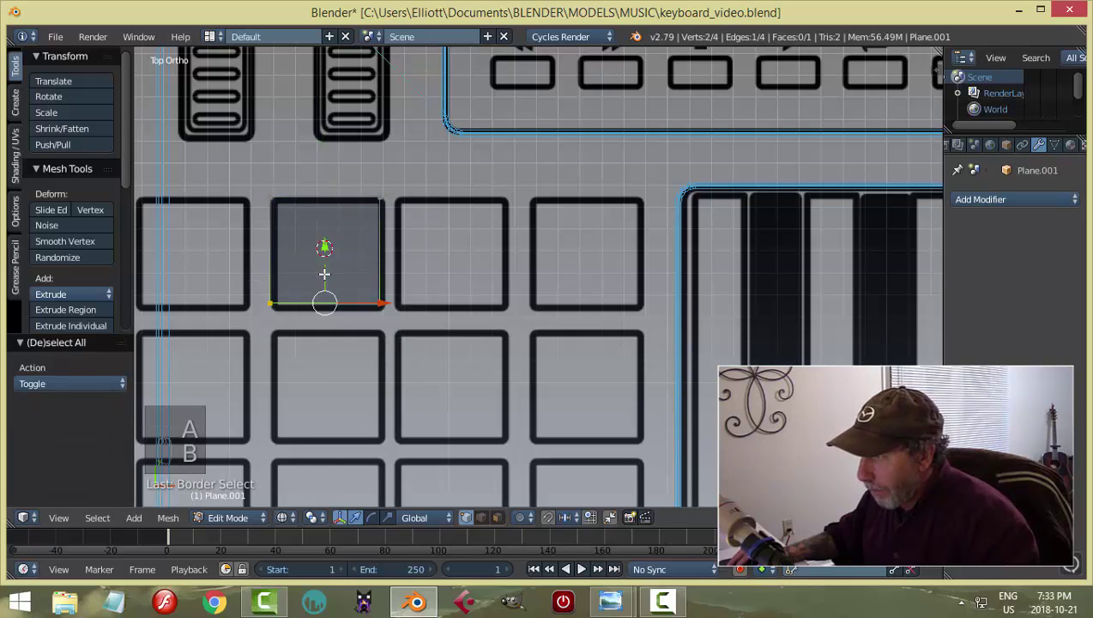
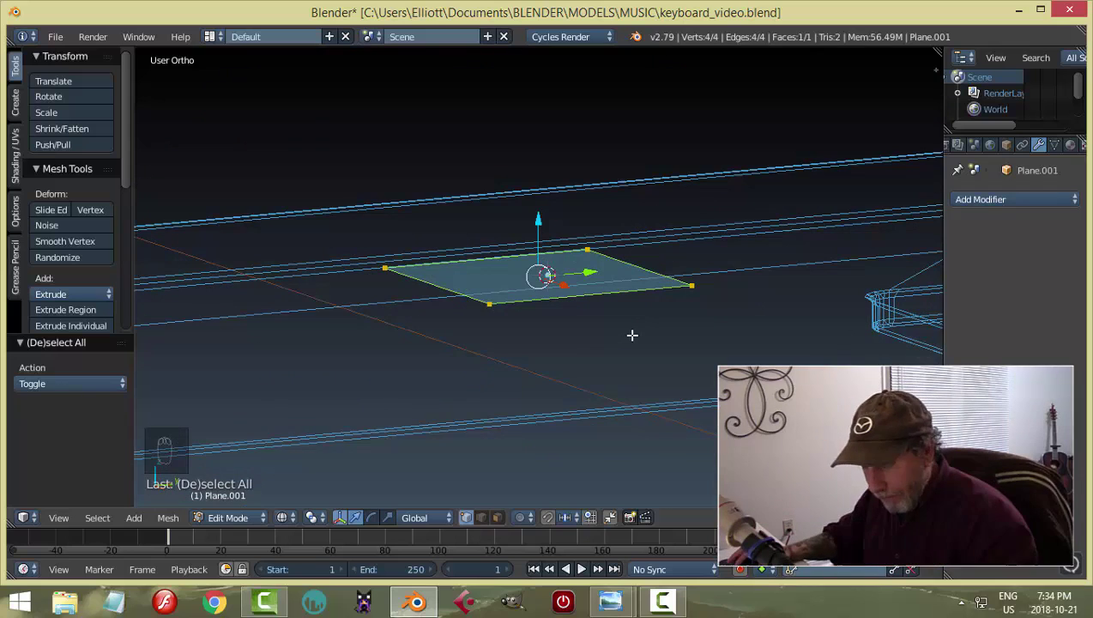
Extrude the pad plane upward and bevel its four corner edges into rounded corners.
key("e")
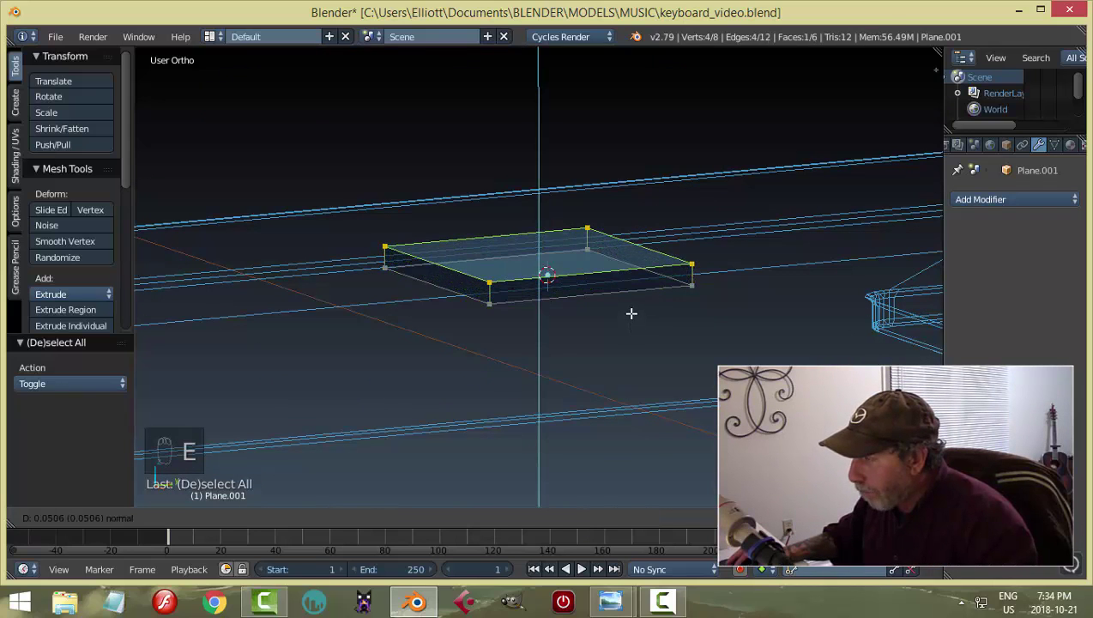
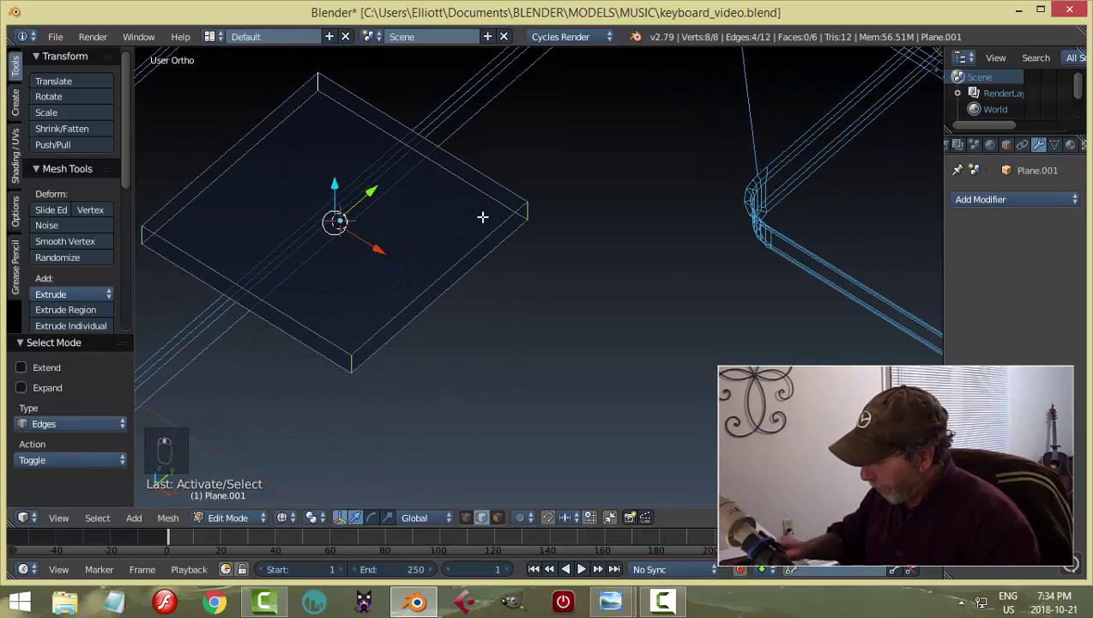
key("KP_7")
key("ctrl+b")
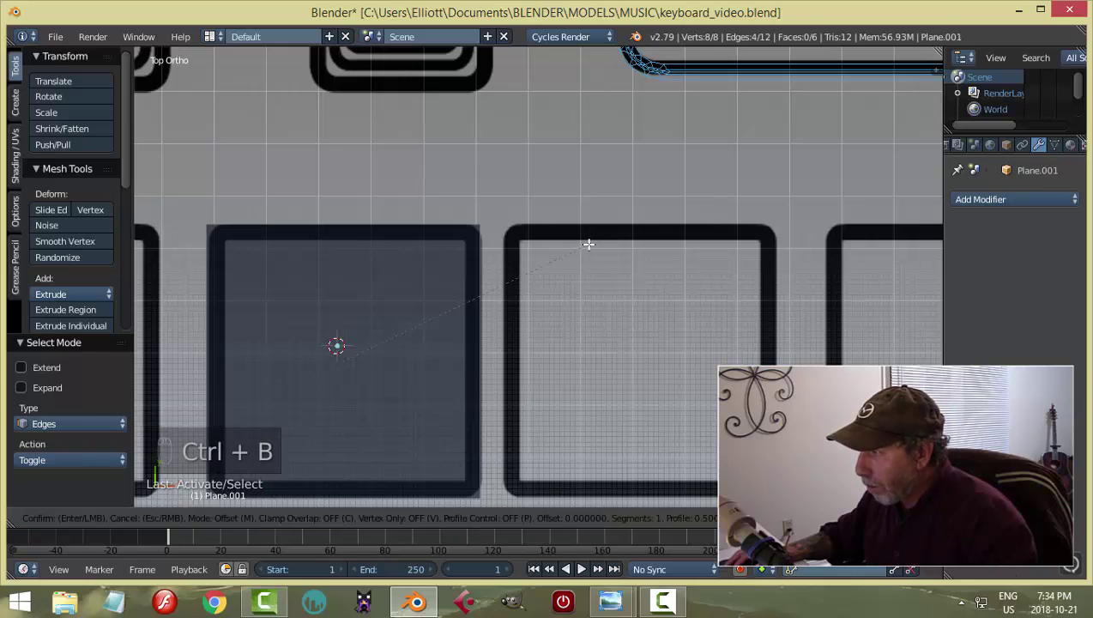
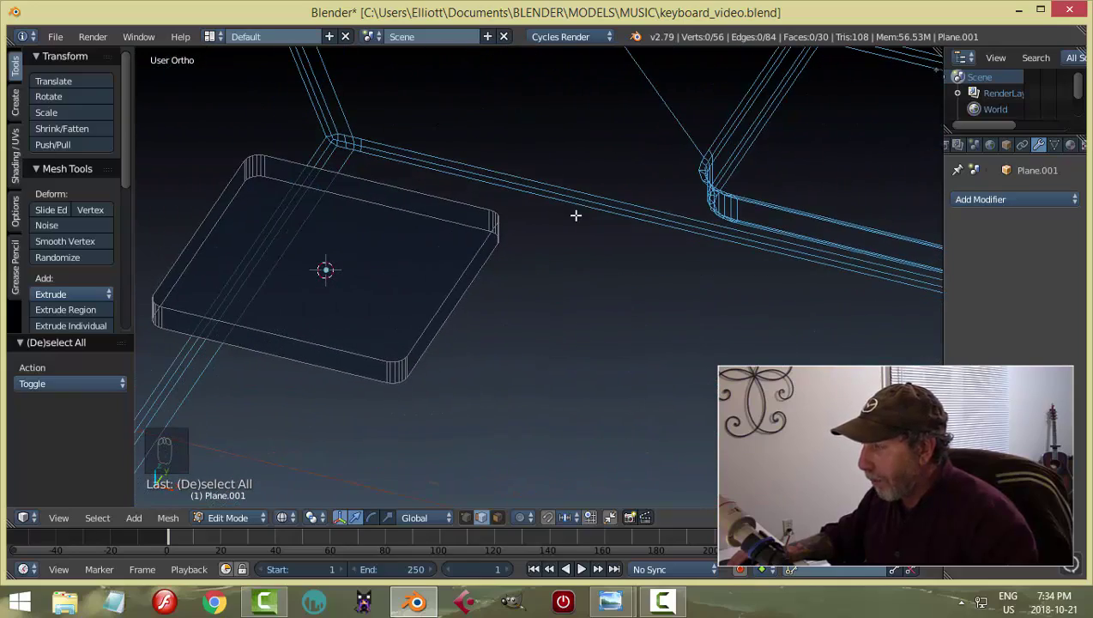
key("Tab")
key("z")
middle_click(655, 366)
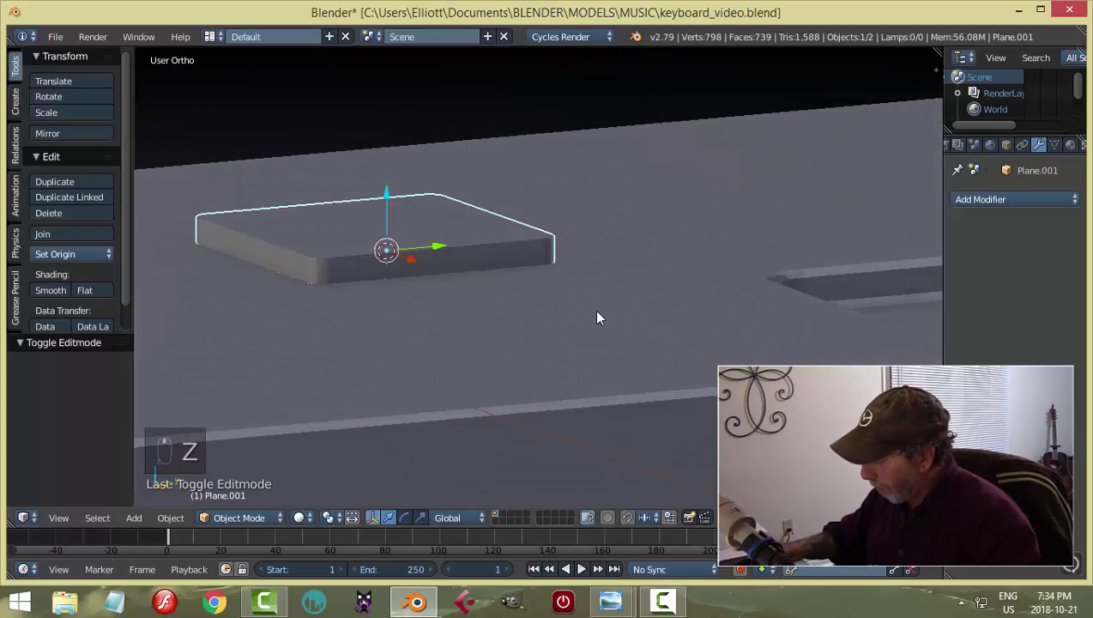
Lower the pad along Z in side view until it rests on the keyboard surface.
key("KP_3")
key("z")
left_click_drag(470, 219, 477, 232)
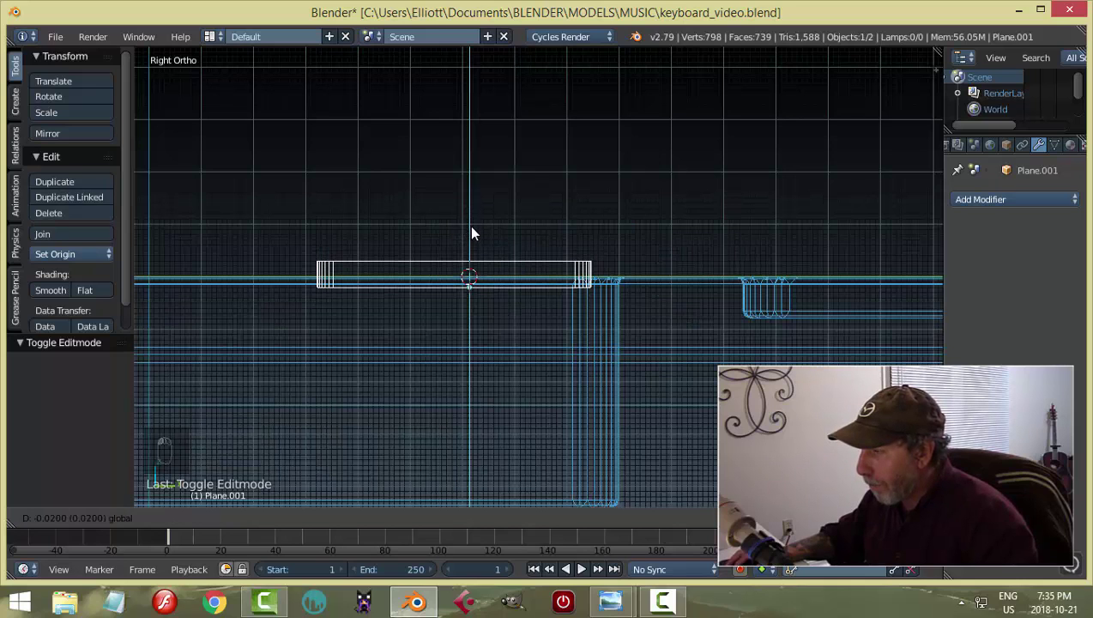
left_click_drag(418, 336, 519, 346)
key("z")
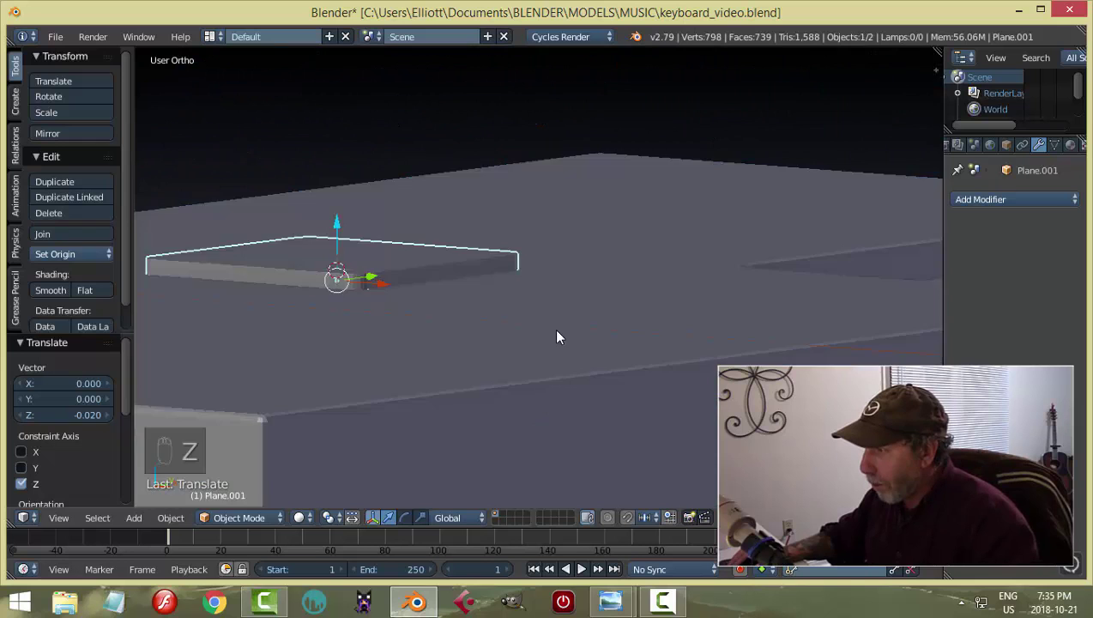
left_click_drag(531, 337, 549, 320)
Set the pad's origin to its geometry in top wireframe view and snap the cursor to it.
key("KP_7")
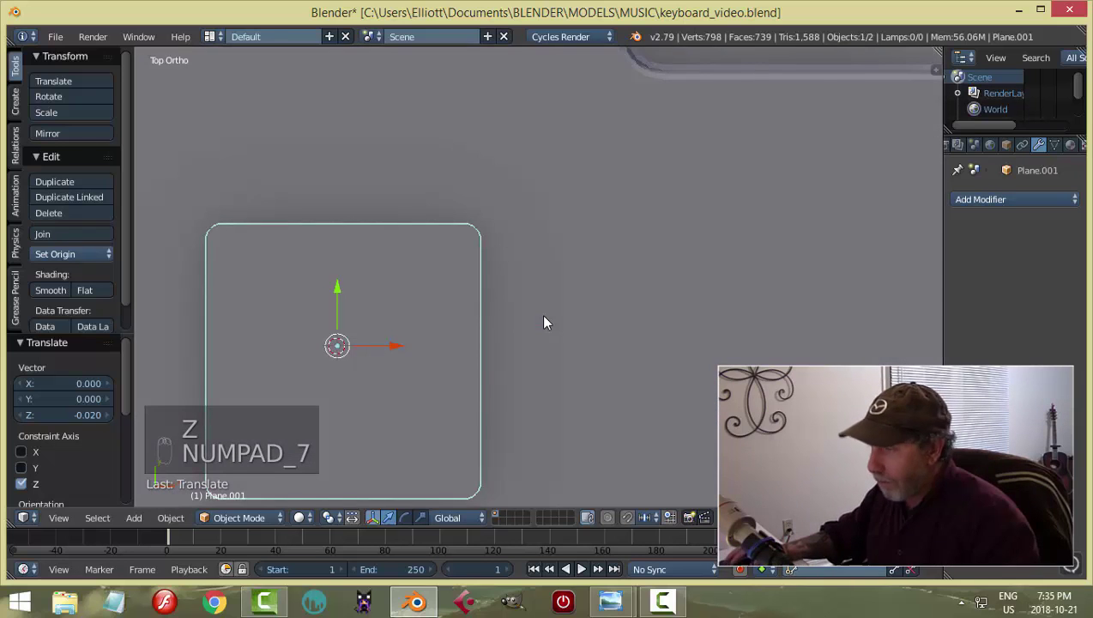
key("z")
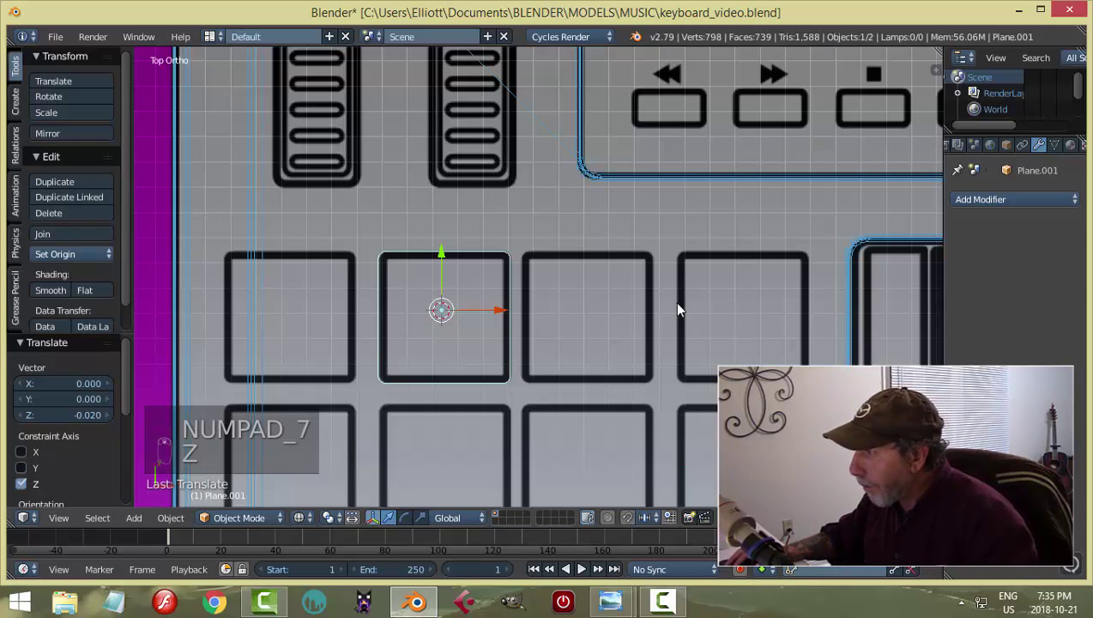
middle_click(591, 353)
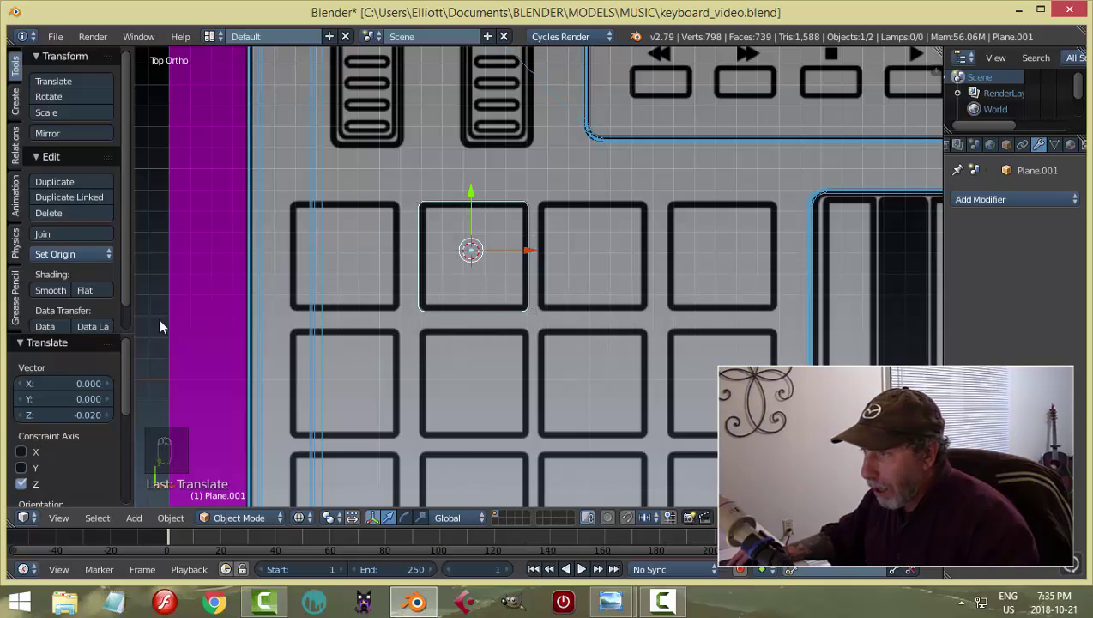
left_click_drag(60, 258, 495, 264)
key("shift+s")
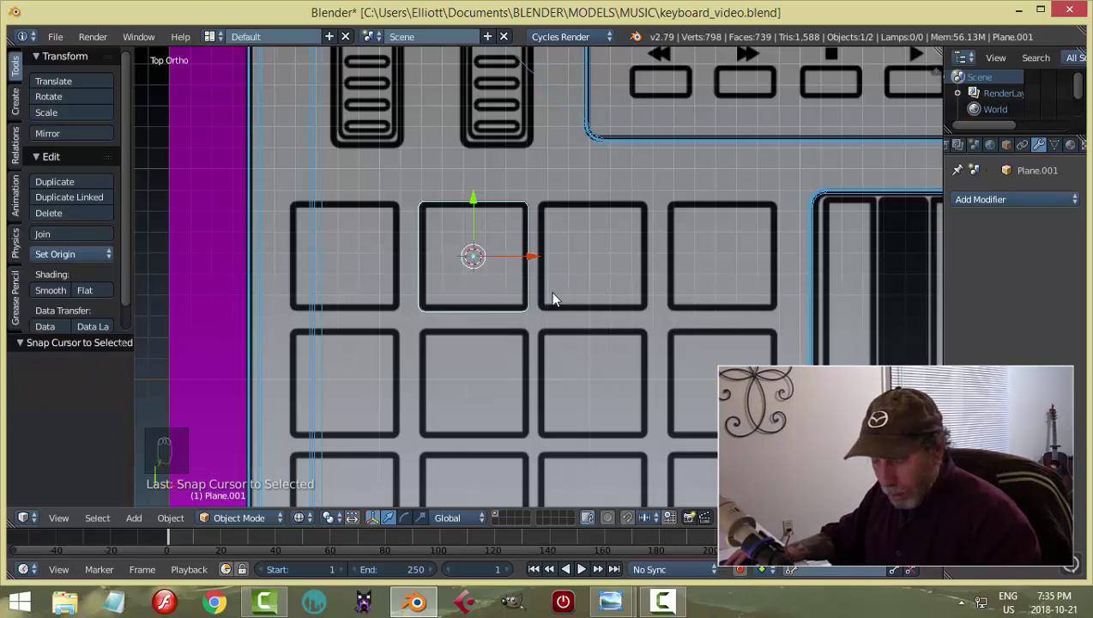
Duplicate the pad three times along X to make a row of four and select the row.
key("shift+d")
left_click_drag(503, 262, 499, 285)
key("shift+d")
left_click(401, 258)
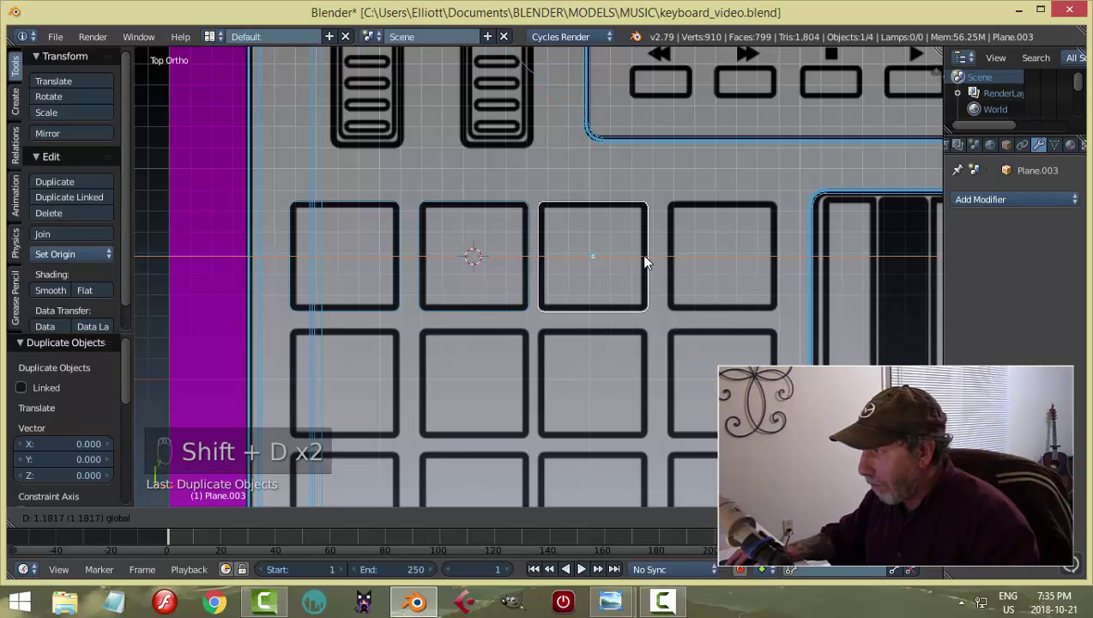
key("shift+d")
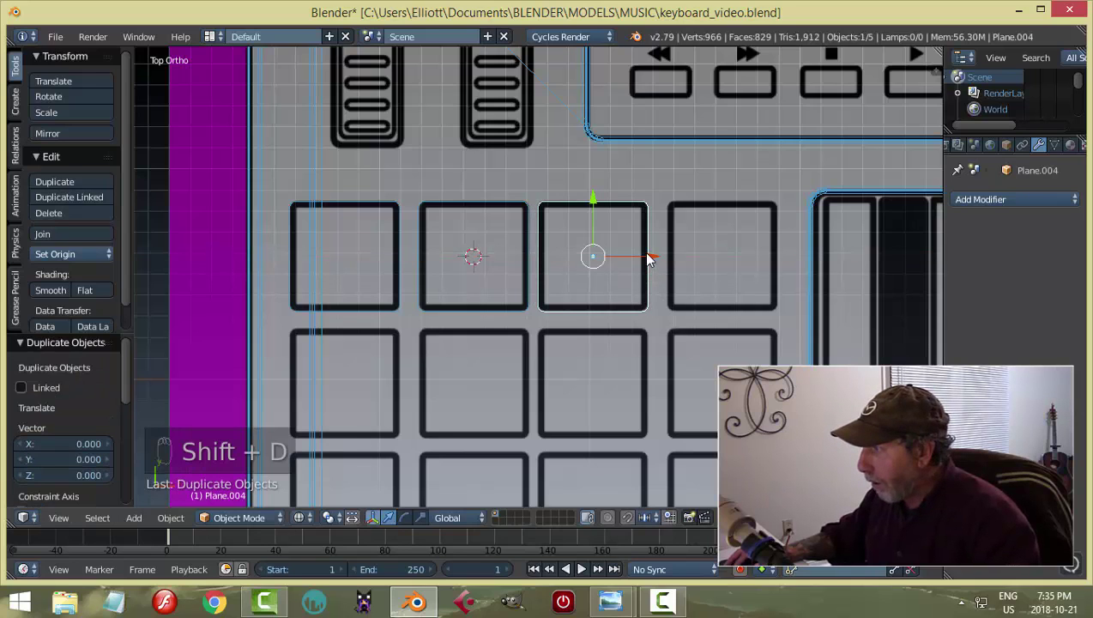
left_click_drag(660, 259, 781, 257)
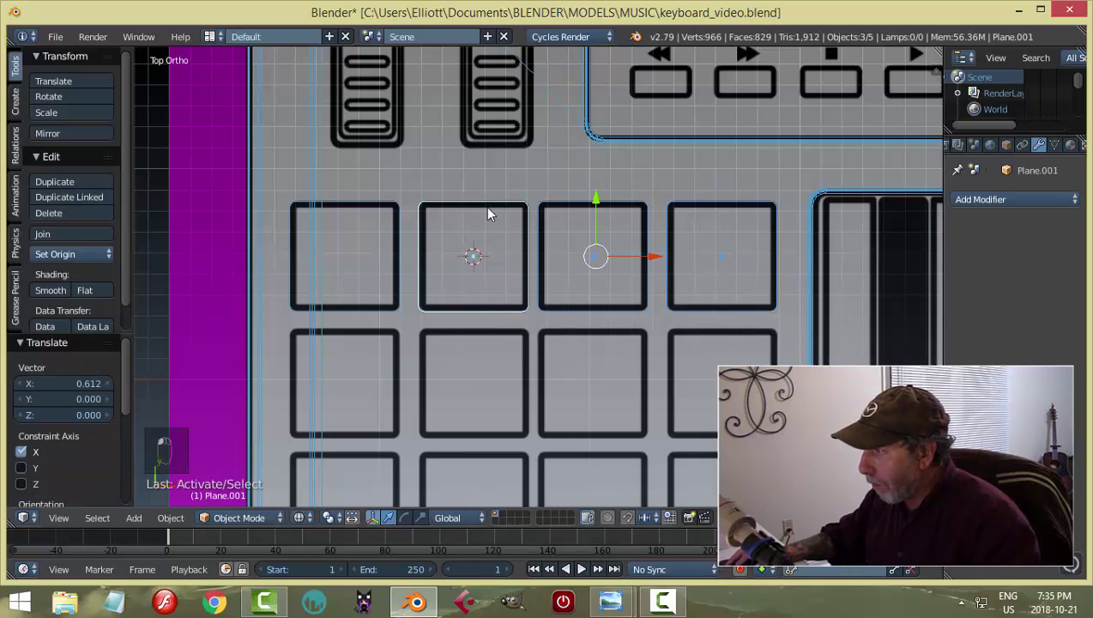
left_click_drag(615, 348, 659, 343)
left_click_drag(680, 403, 659, 342)
key("KP_7")
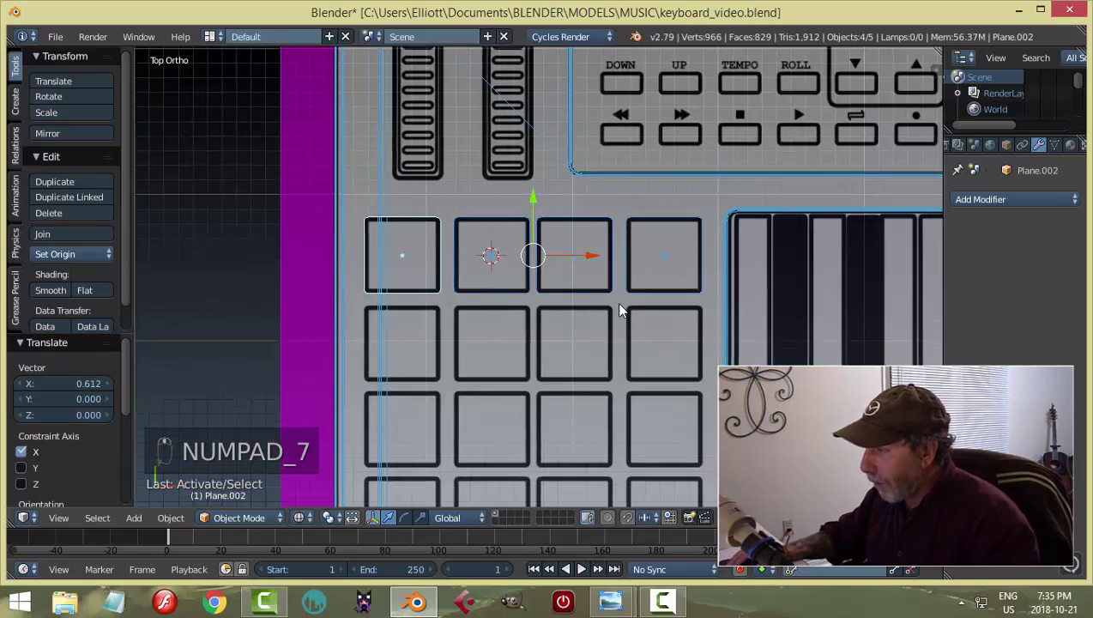
Duplicate the row down three times along Y to complete the four-by-four pad grid.
key("shift+d")
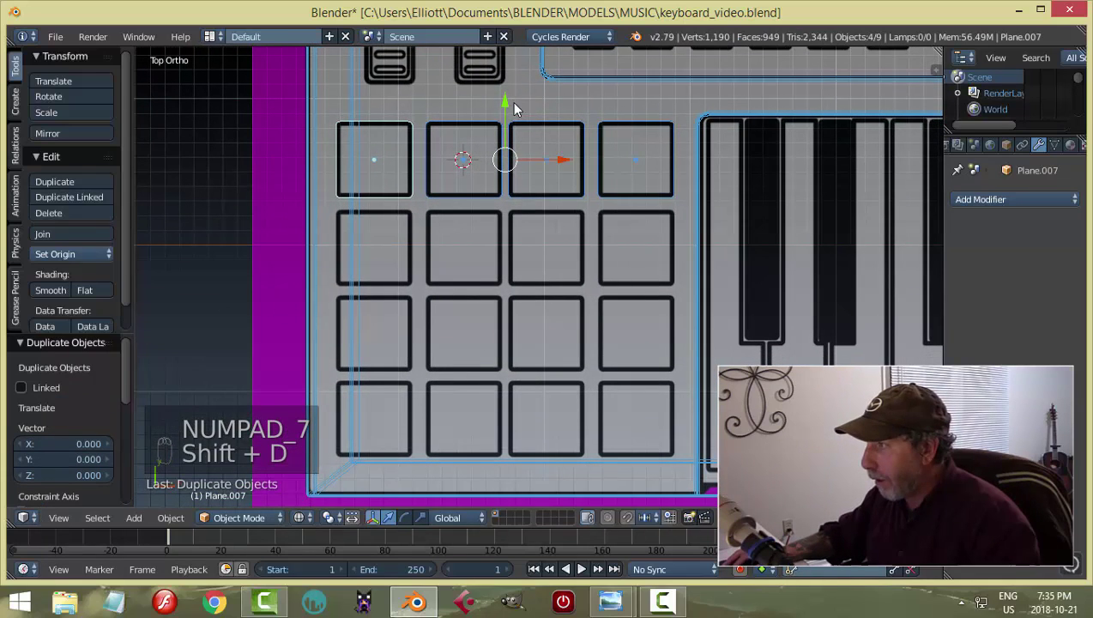
left_click_drag(511, 108, 512, 193)
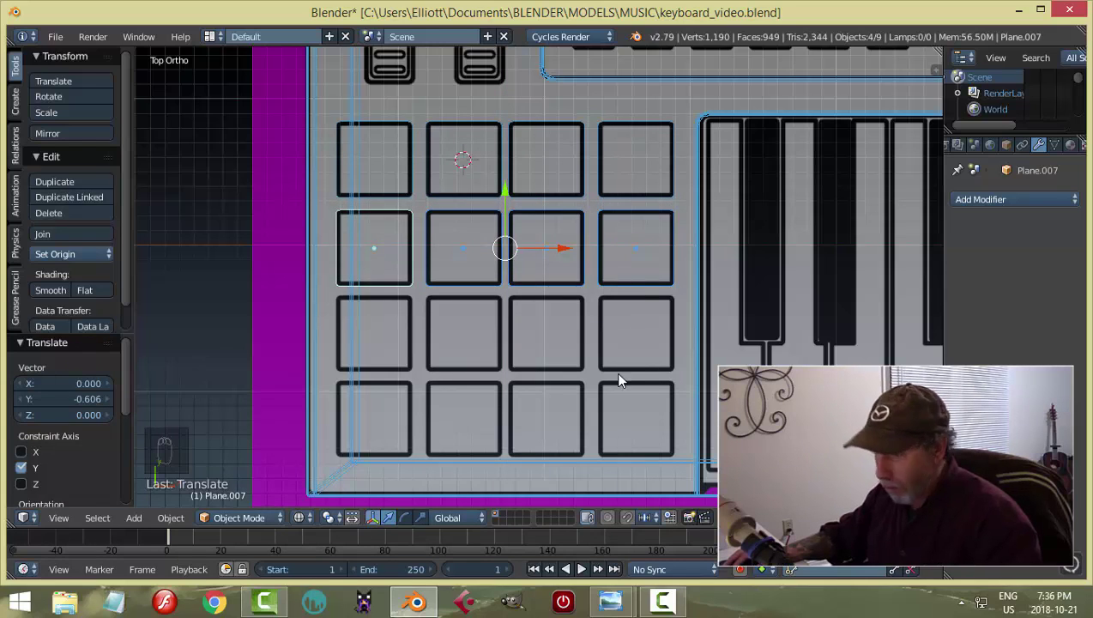
key("shift+d")
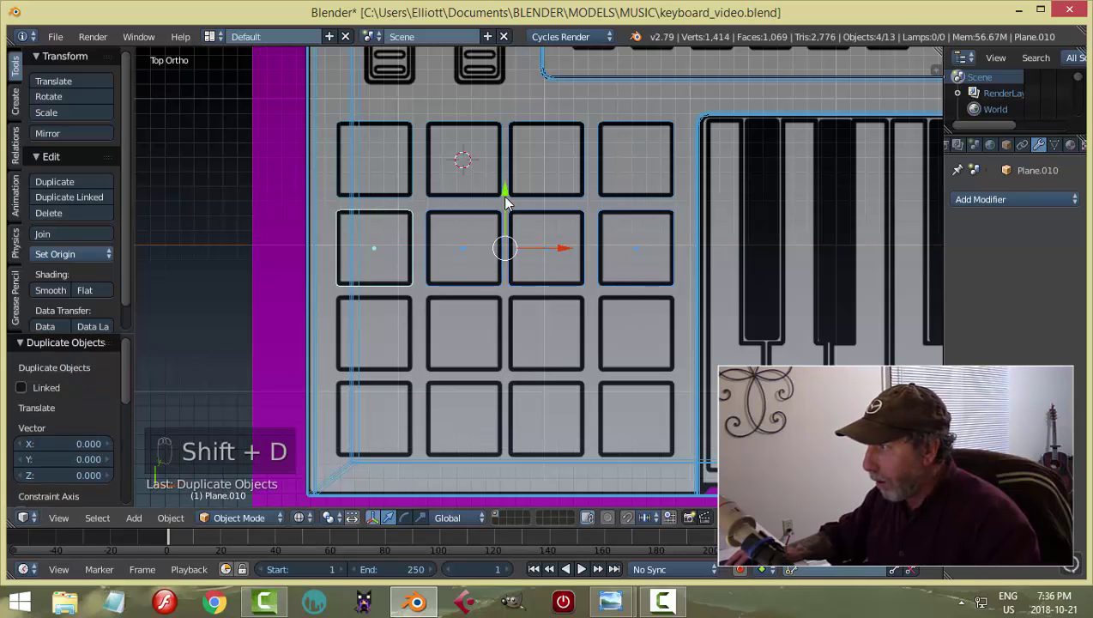
left_click_drag(507, 198, 519, 283)
key("shift+d")
left_click_drag(511, 279, 526, 364)
left_click_drag(747, 352, 695, 285)
key("z")
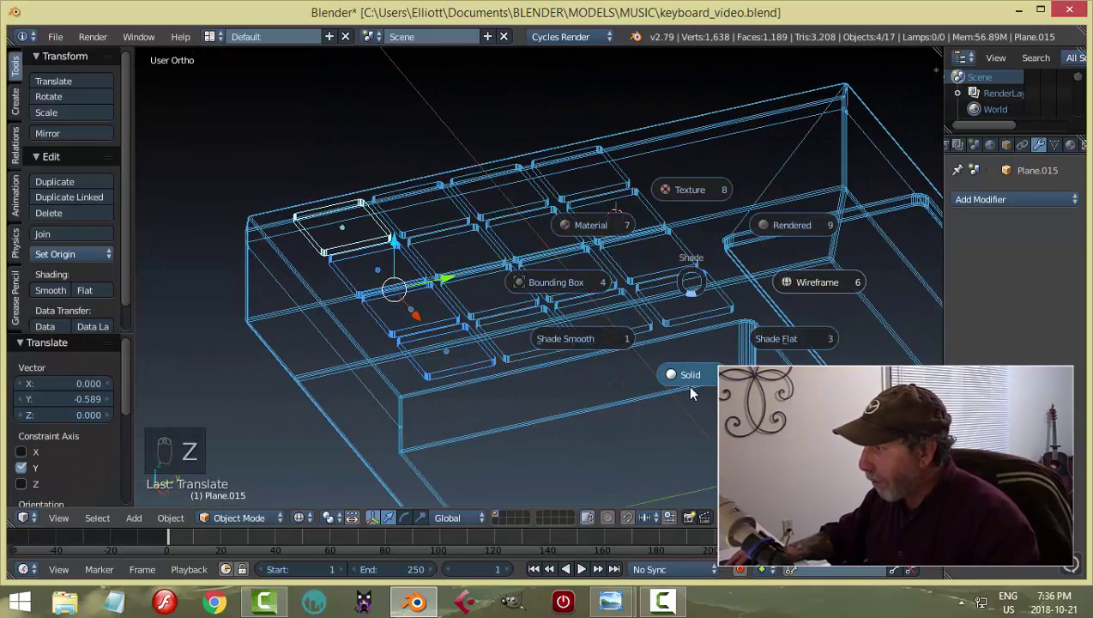
Join all sixteen pads into one object and set its origin to the geometry centre.
left_click_drag(560, 290, 290, 127)
left_click_drag(290, 127, 640, 222)
key("ctrl+j")
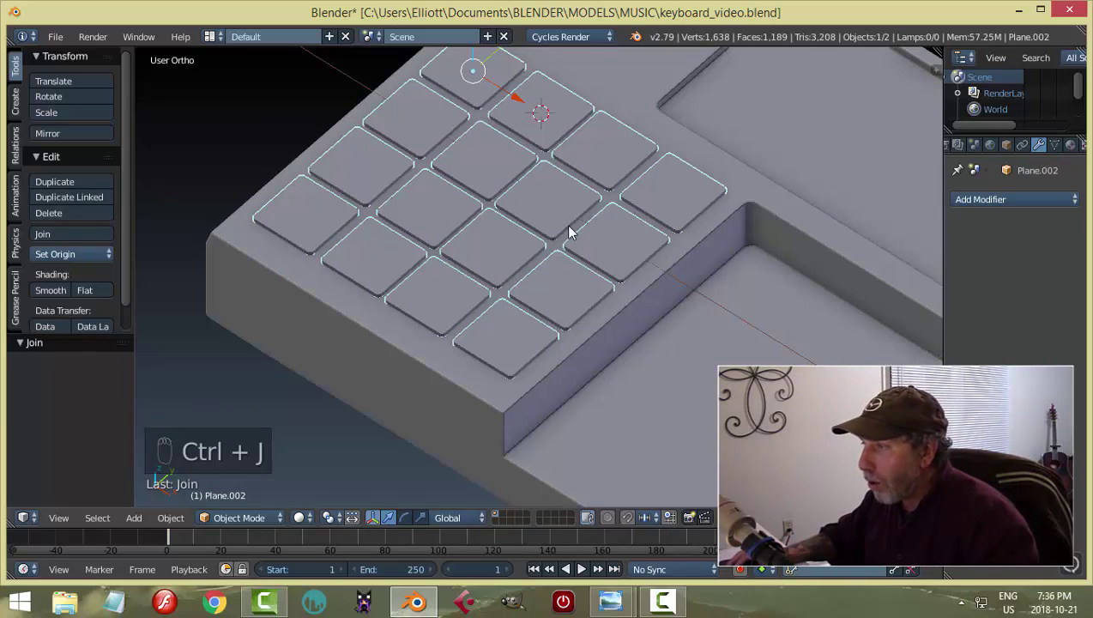
left_click_drag(72, 260, 703, 362)
left_click_drag(703, 361, 743, 289)
left_click_drag(502, 287, 477, 311)
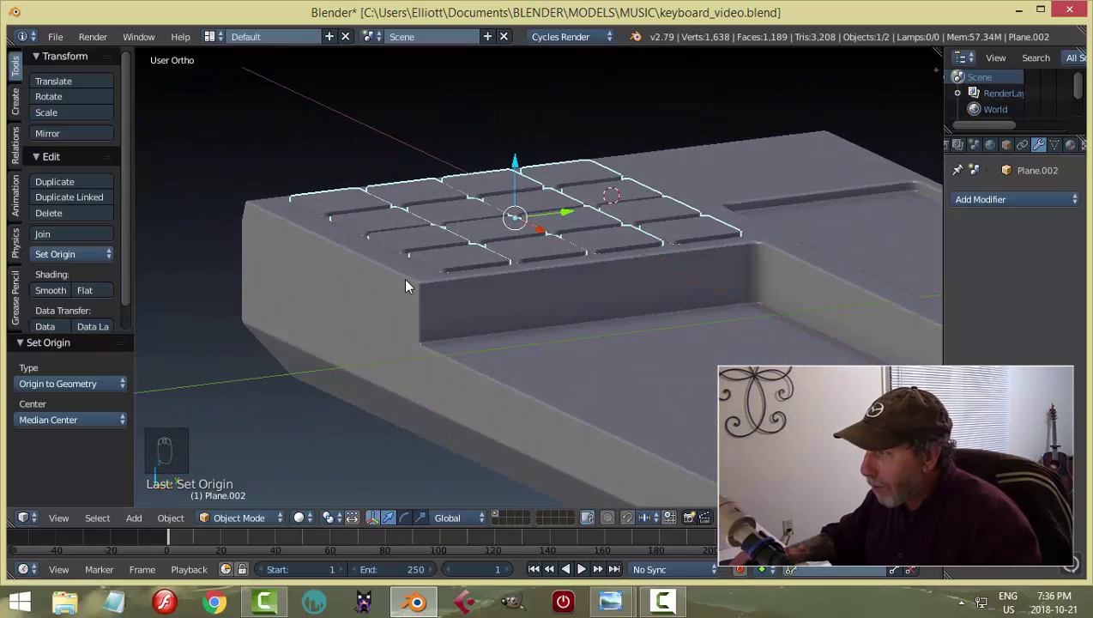
Add a Boolean Difference on the body using the pad grid, then hide the pads to reveal the recesses.
left_click_drag(563, 291, 609, 256)
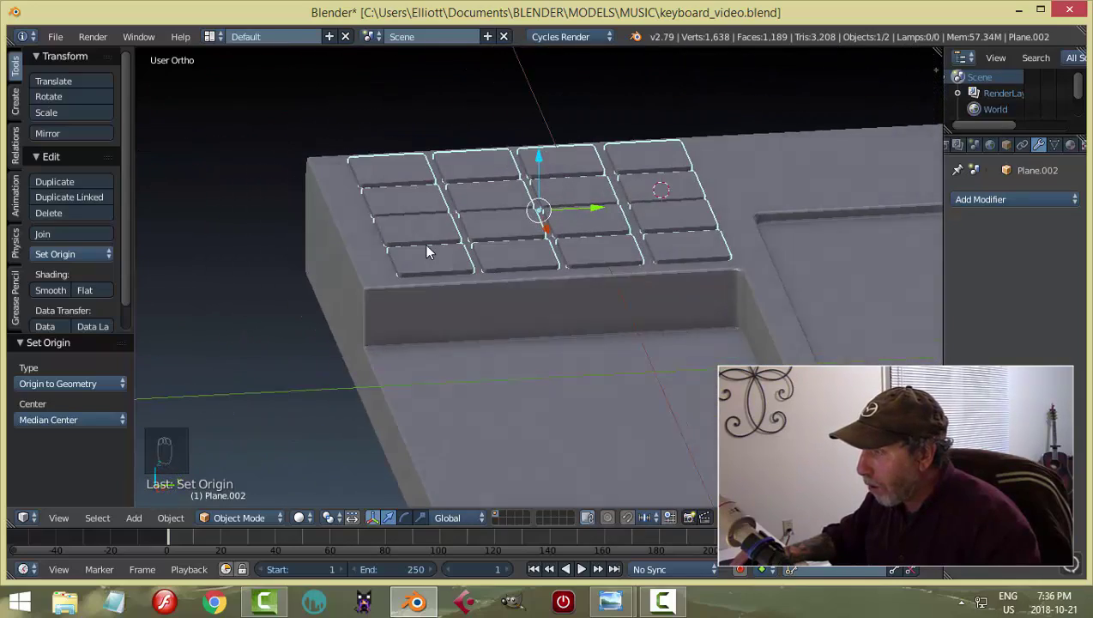
left_click_drag(513, 287, 433, 329)
left_click_drag(432, 330, 1039, 258)
left_click_drag(1048, 254, 956, 254)
left_click_drag(988, 247, 611, 243)
key("h")
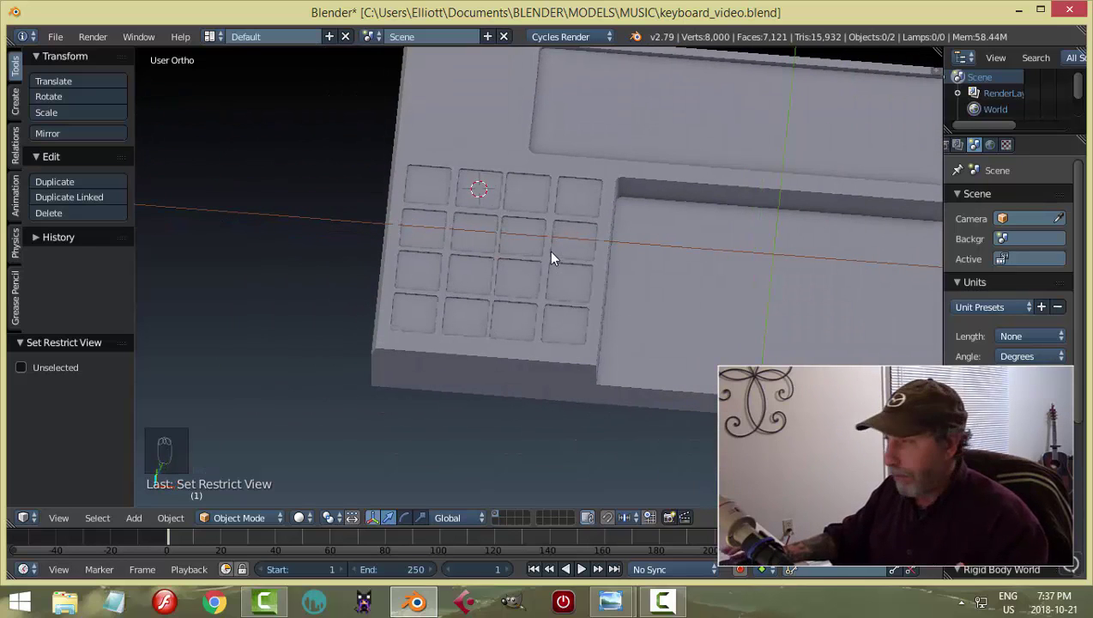
Inspect the keyboard body's vertices around the pad recesses in Edit Mode, then leave editing.
left_click_drag(550, 250, 531, 222)
key("Tab")
left_click_drag(435, 146, 519, 208)
key("Tab")
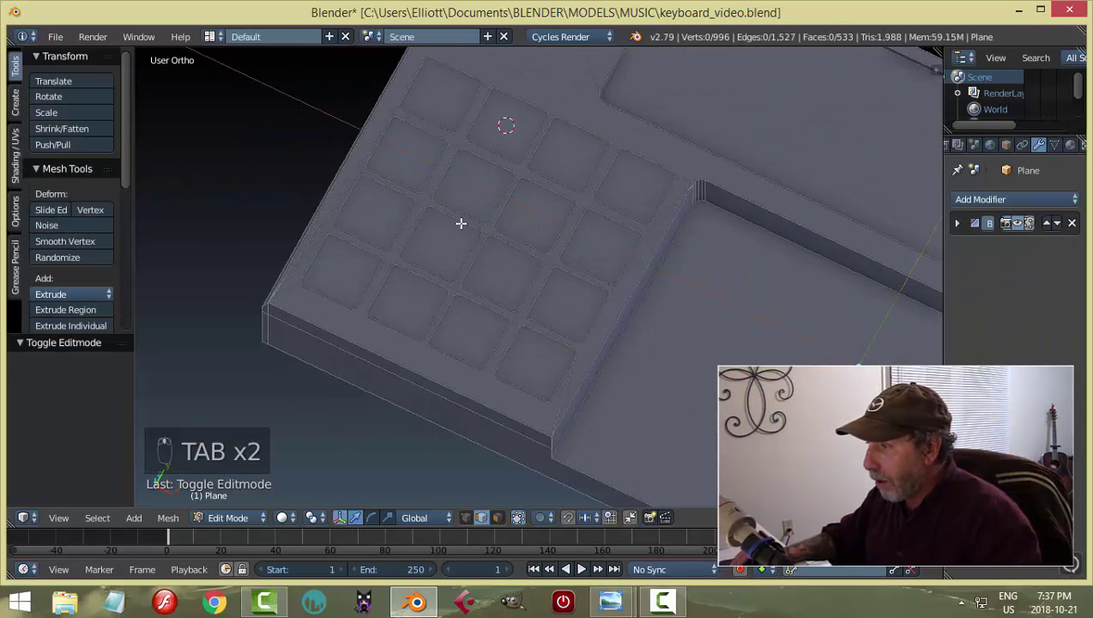
key("ctrl+Tab")
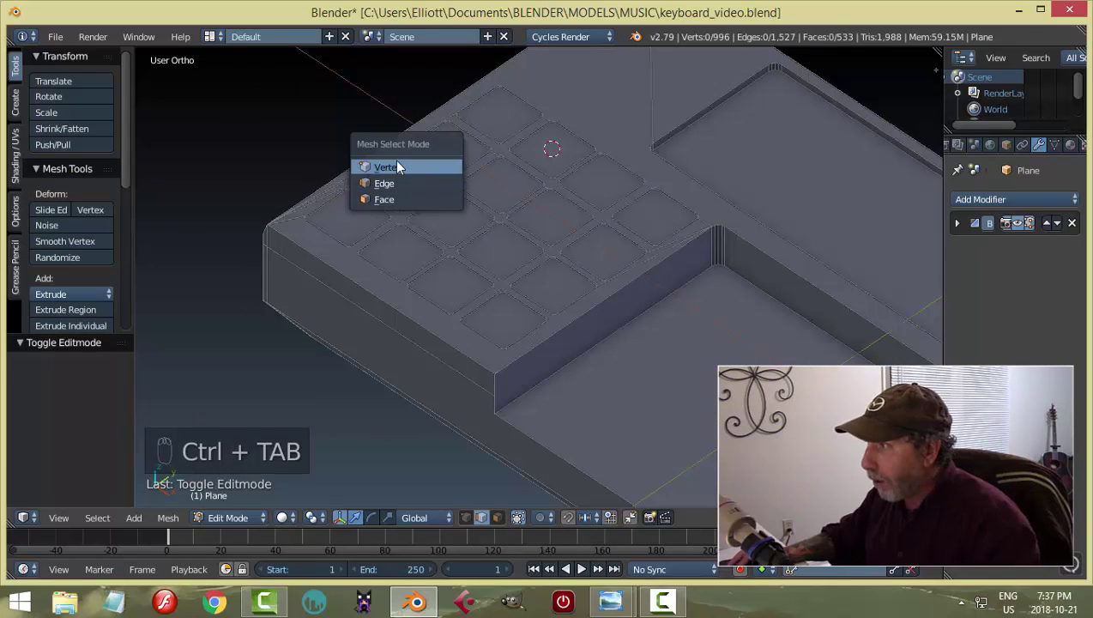
left_click_drag(512, 168, 439, 142)
left_click_drag(567, 171, 543, 220)
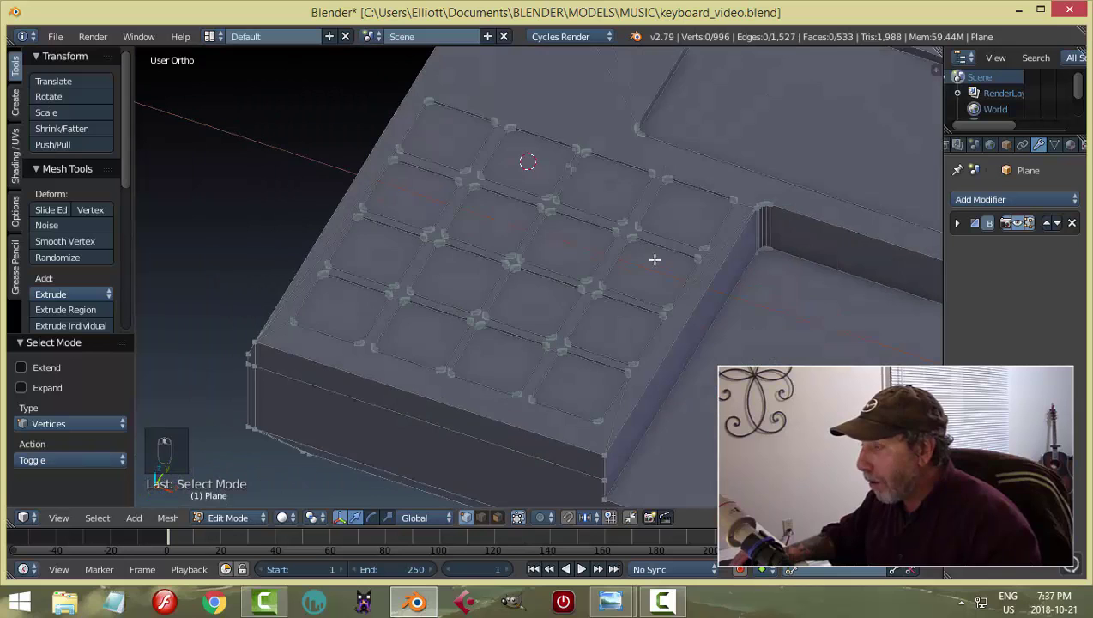
key("Tab")
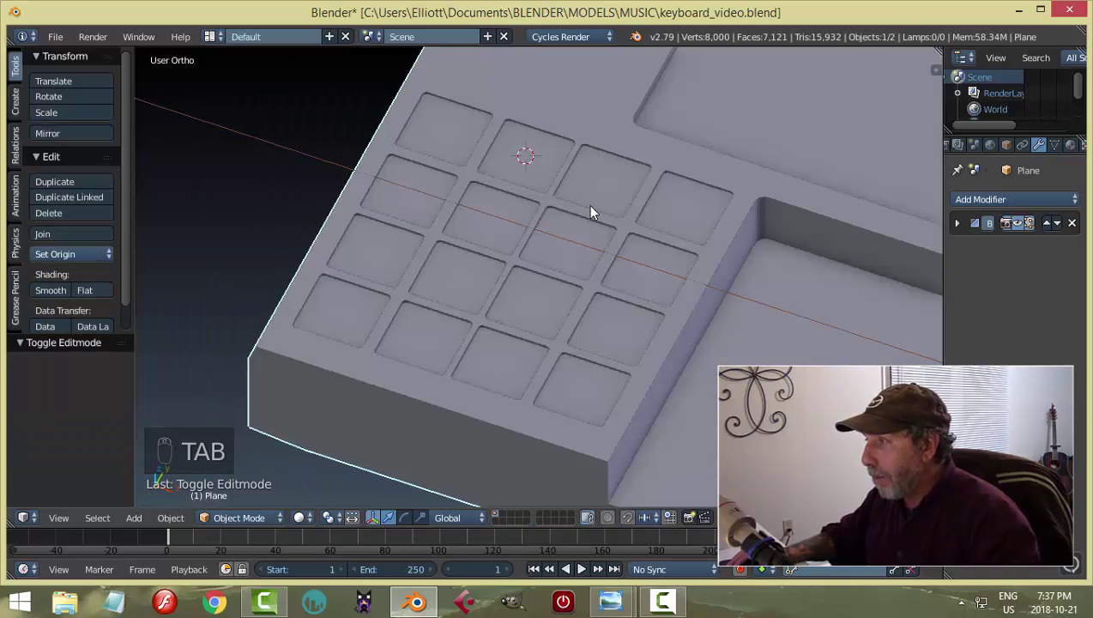
Unhide the pad object with Alt+H and check from several angles that the pads sit in their recesses.
key("a")
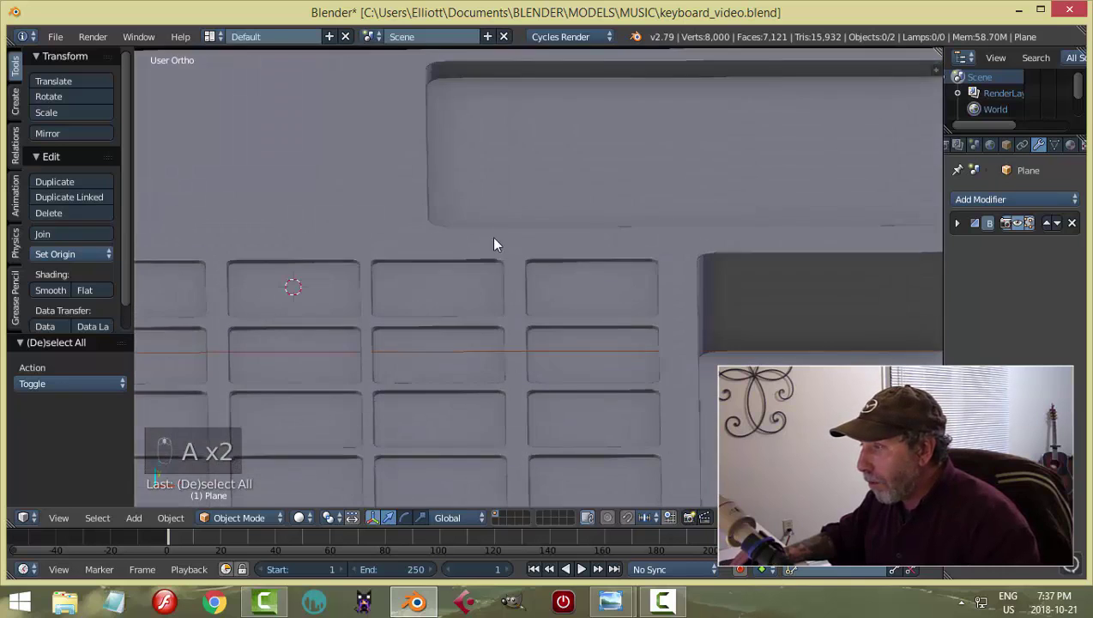
left_click_drag(500, 295, 544, 282)
key("alt+h")
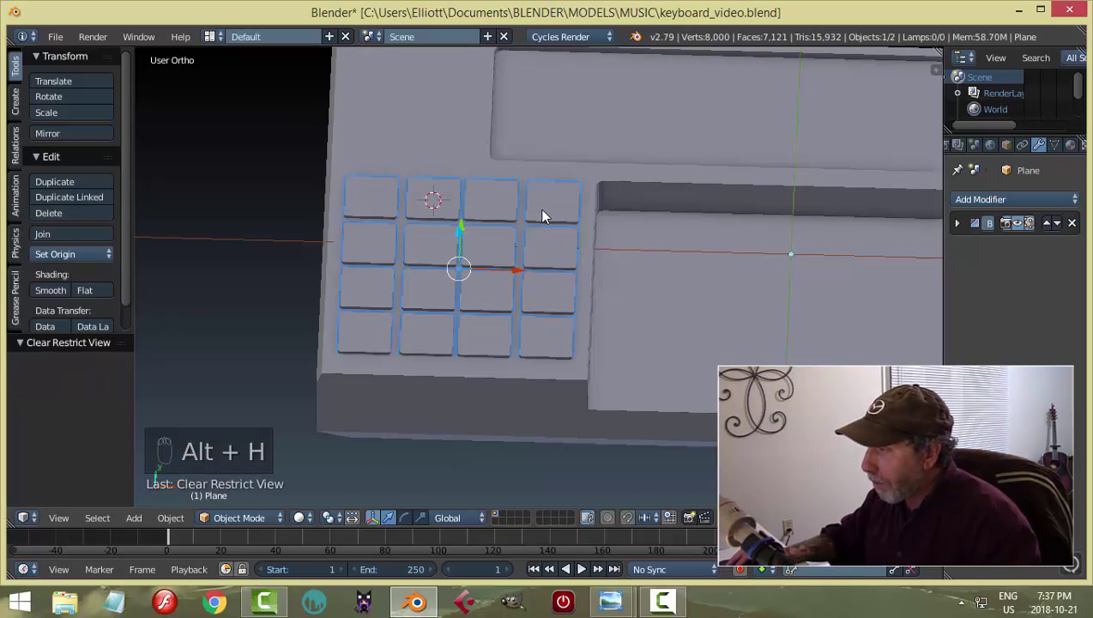
left_click_drag(547, 215, 565, 299)
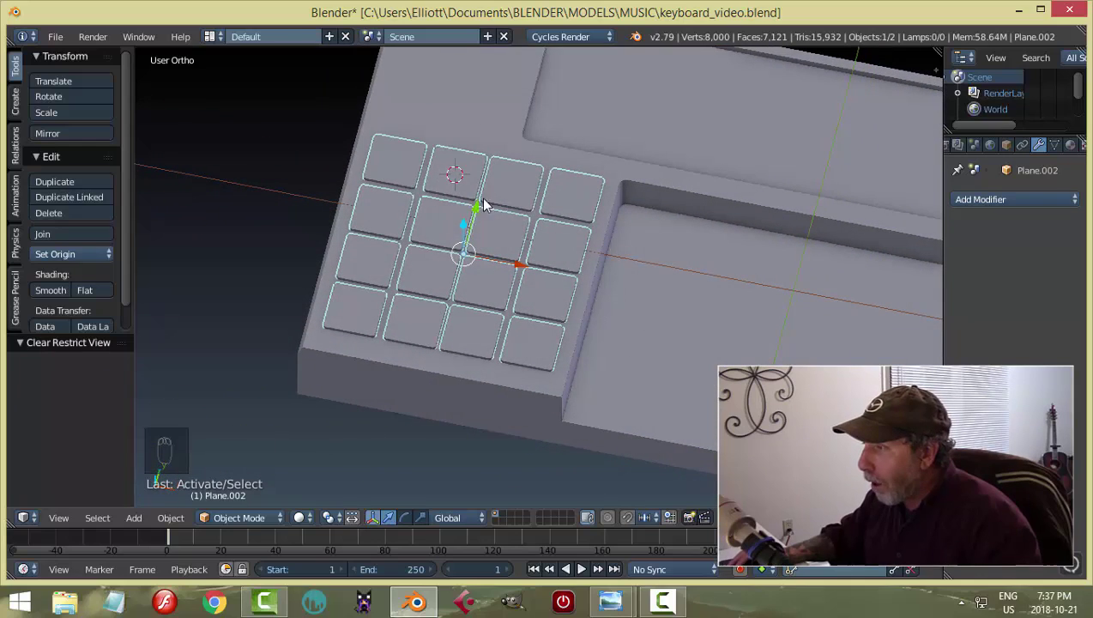
left_click_drag(474, 311, 548, 308)
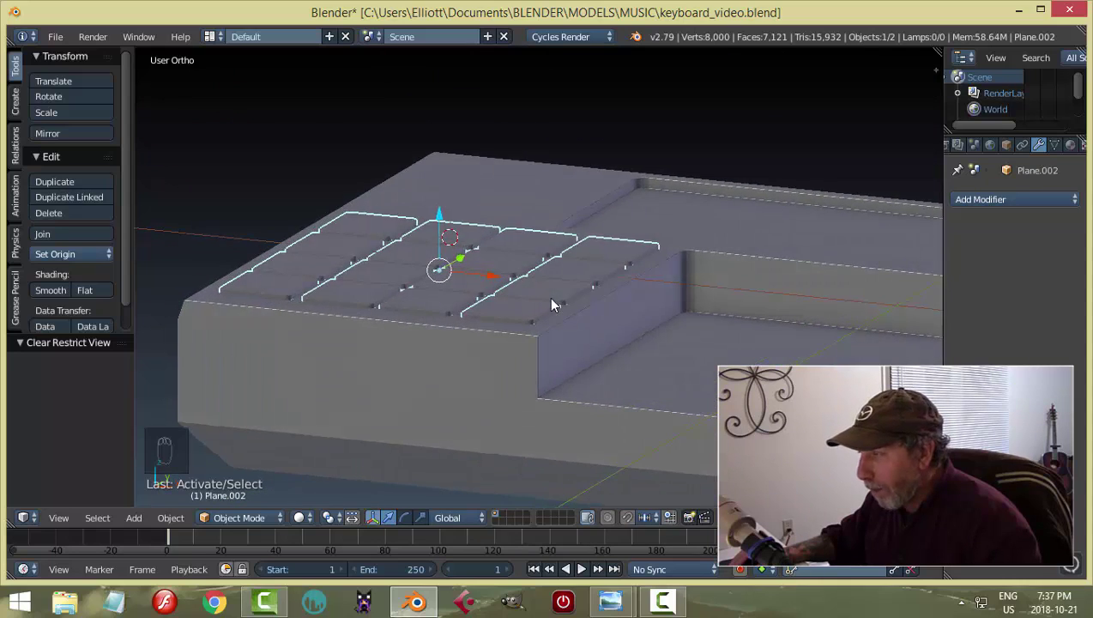
left_click_drag(544, 338, 503, 262)
key("h")
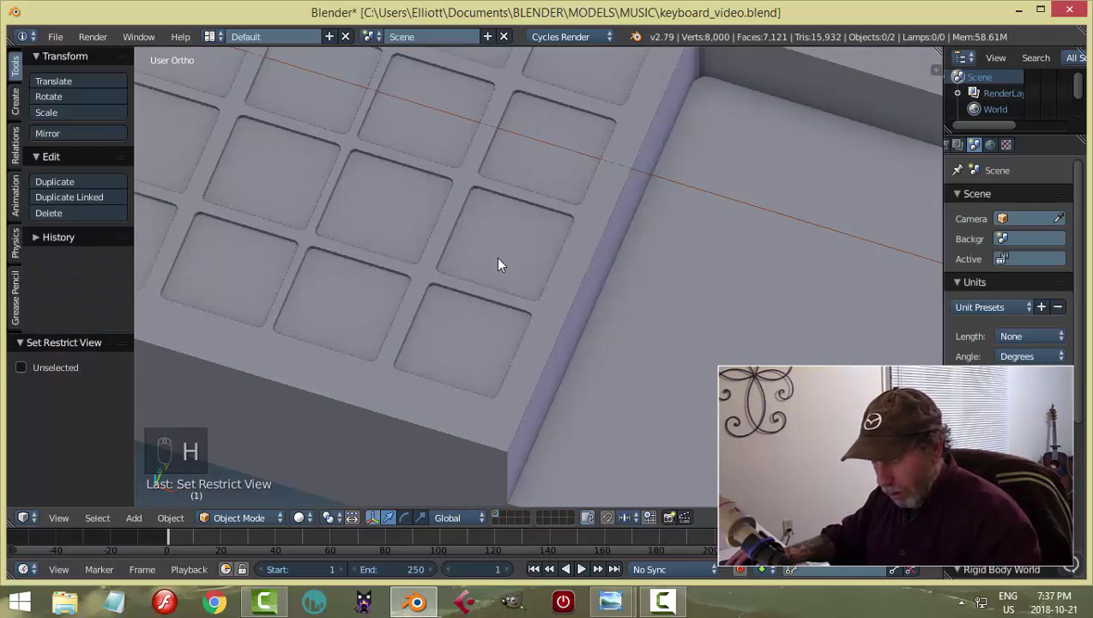
key("alt+h")
left_click_drag(499, 246, 504, 261)
key("Tab")
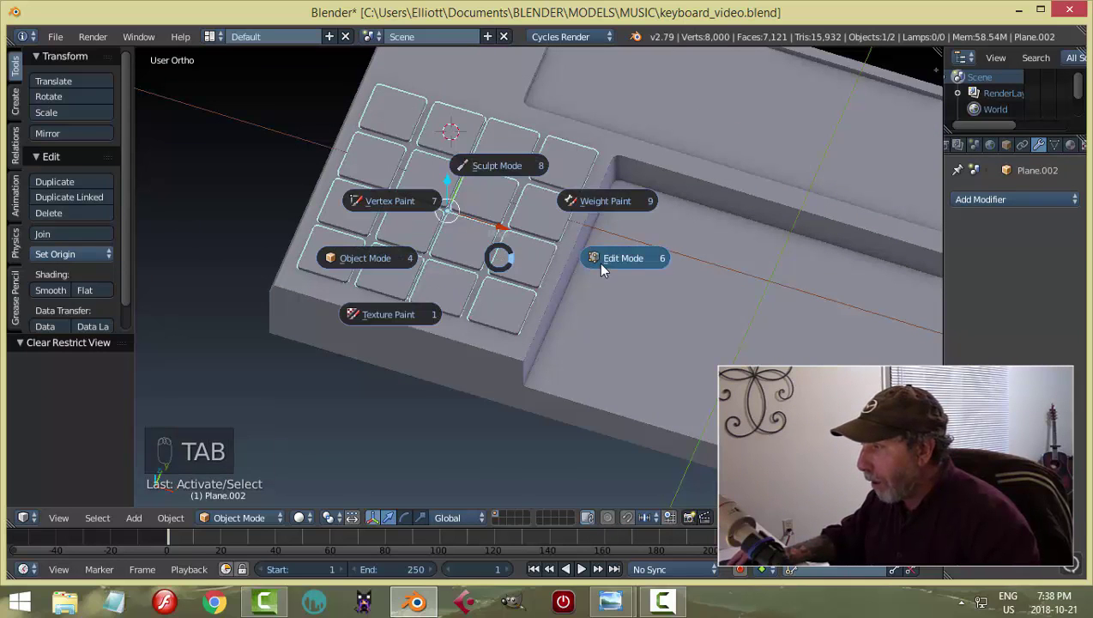
Scale every pad down about its own centre using the Individual Origins pivot so each fits its recess.
key("a")
middle_click(519, 311)
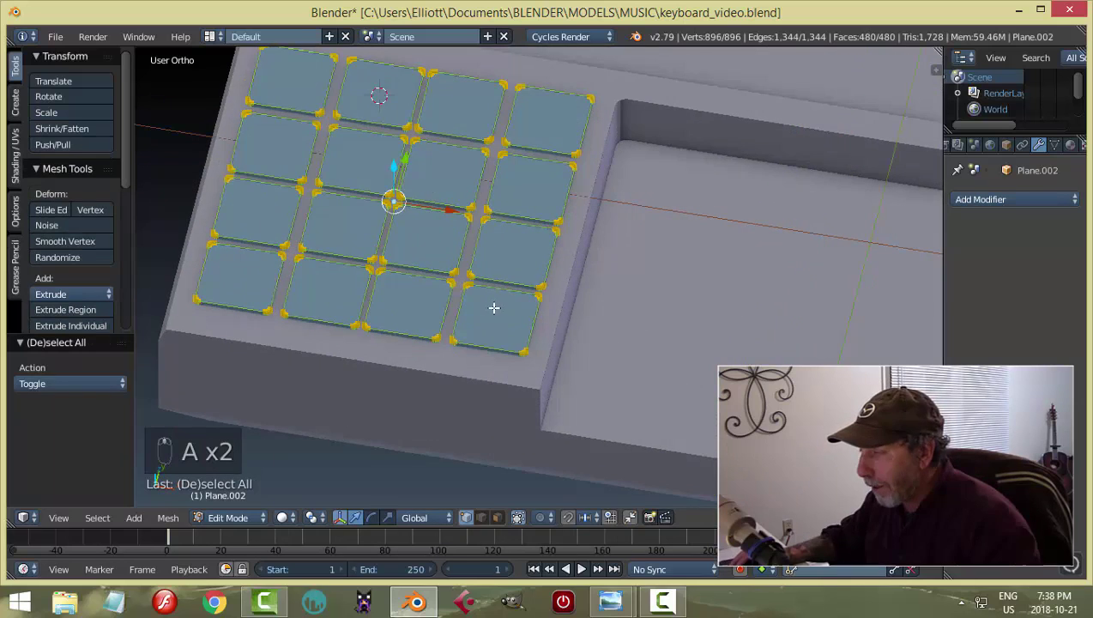
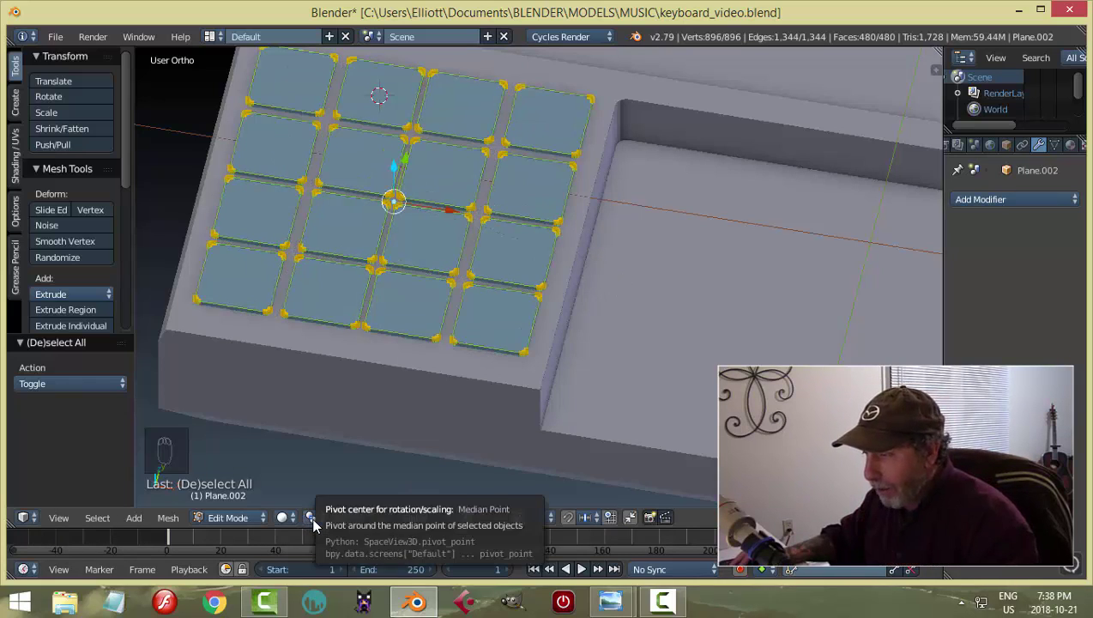
left_click_drag(318, 524, 343, 469)
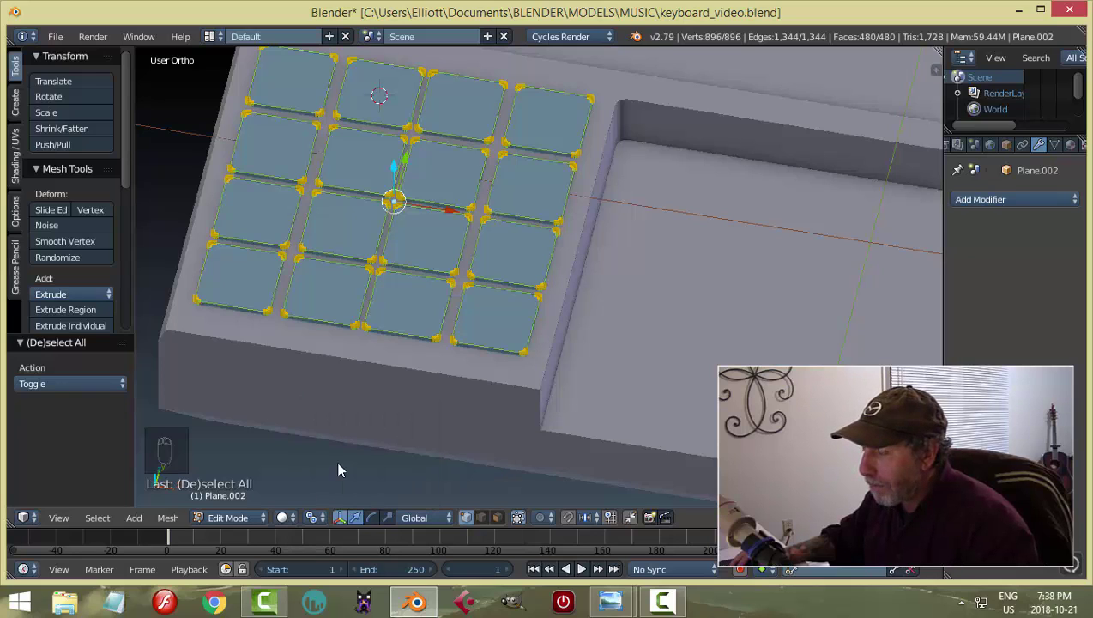
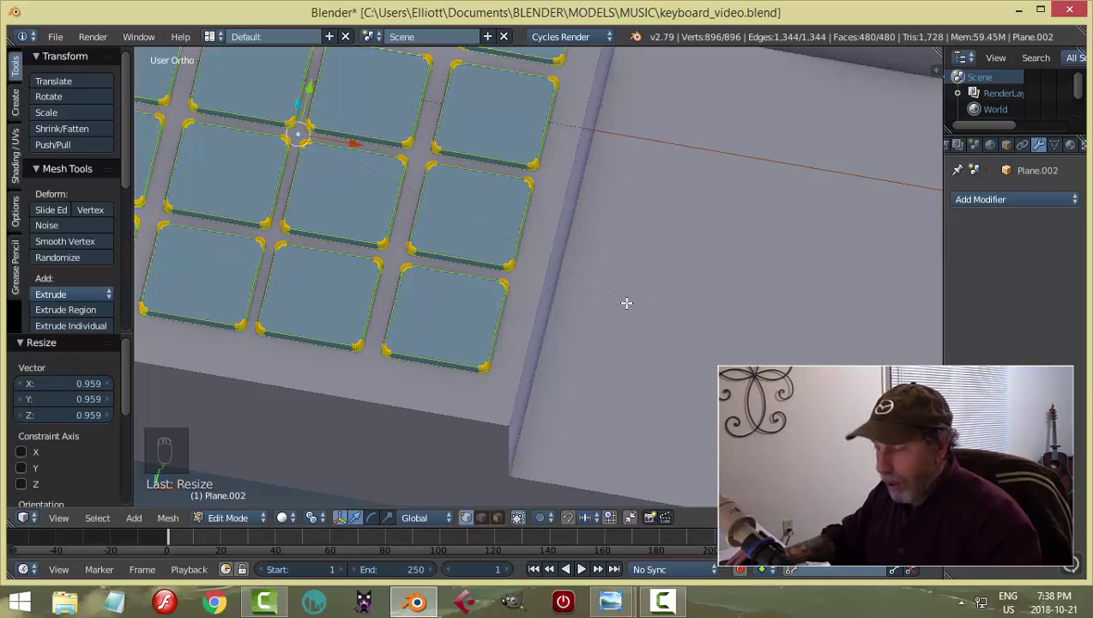
key("Tab")
Select the pad object and move it up along Z so the pads rise above the body surface.
left_click_drag(614, 324, 484, 279)
key("a")
left_click_drag(483, 280, 710, 217)
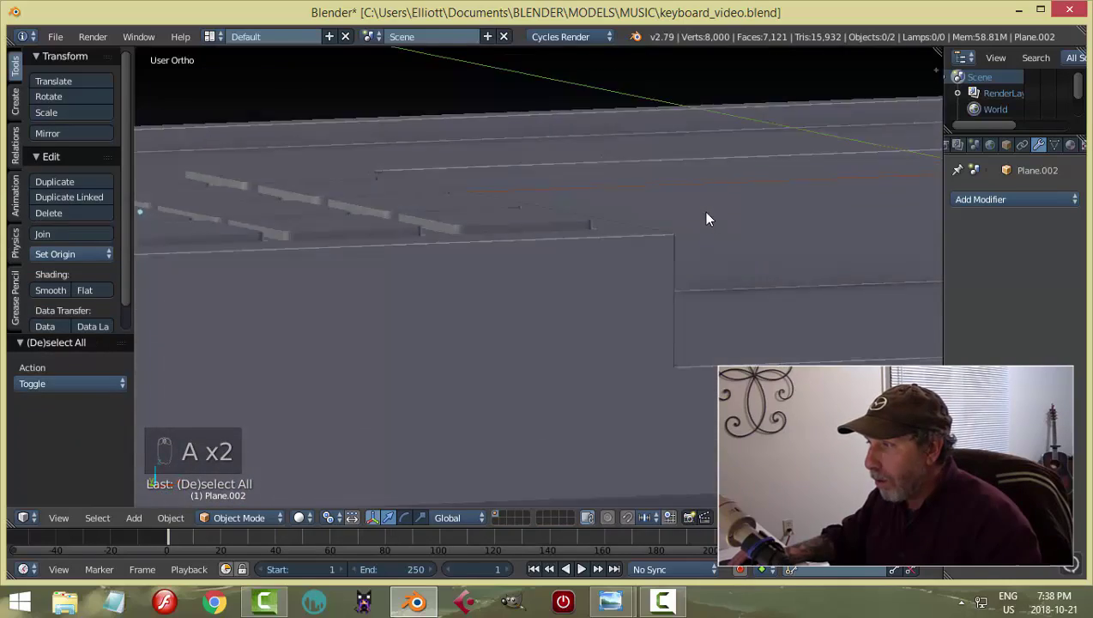
left_click_drag(579, 288, 483, 206)
left_click_drag(508, 273, 372, 200)
left_click_drag(372, 199, 528, 313)
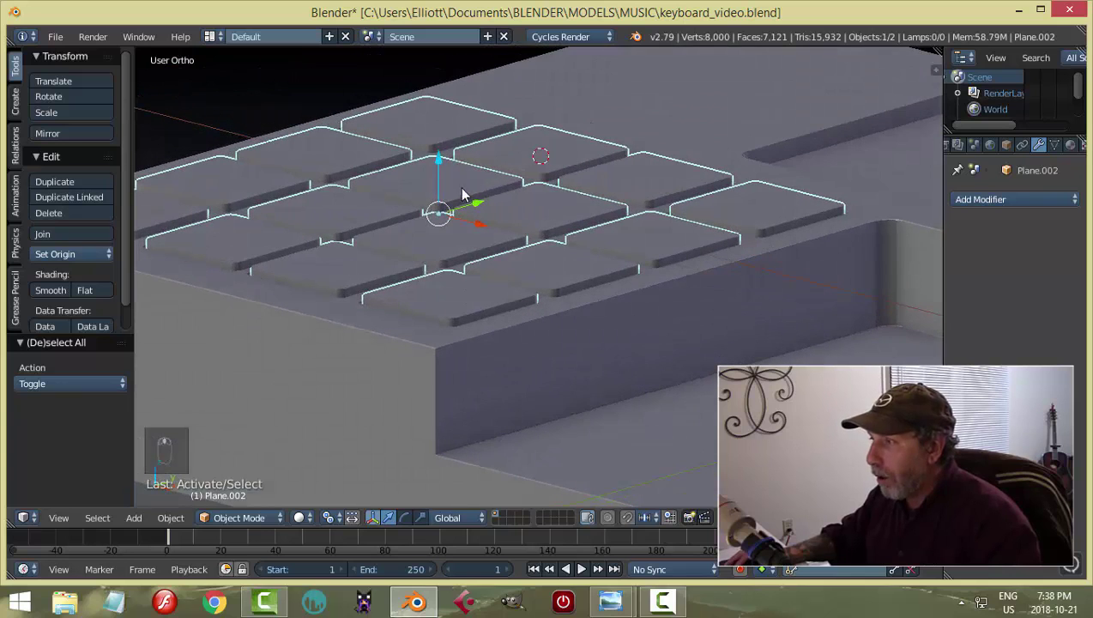
left_click_drag(445, 167, 444, 169)
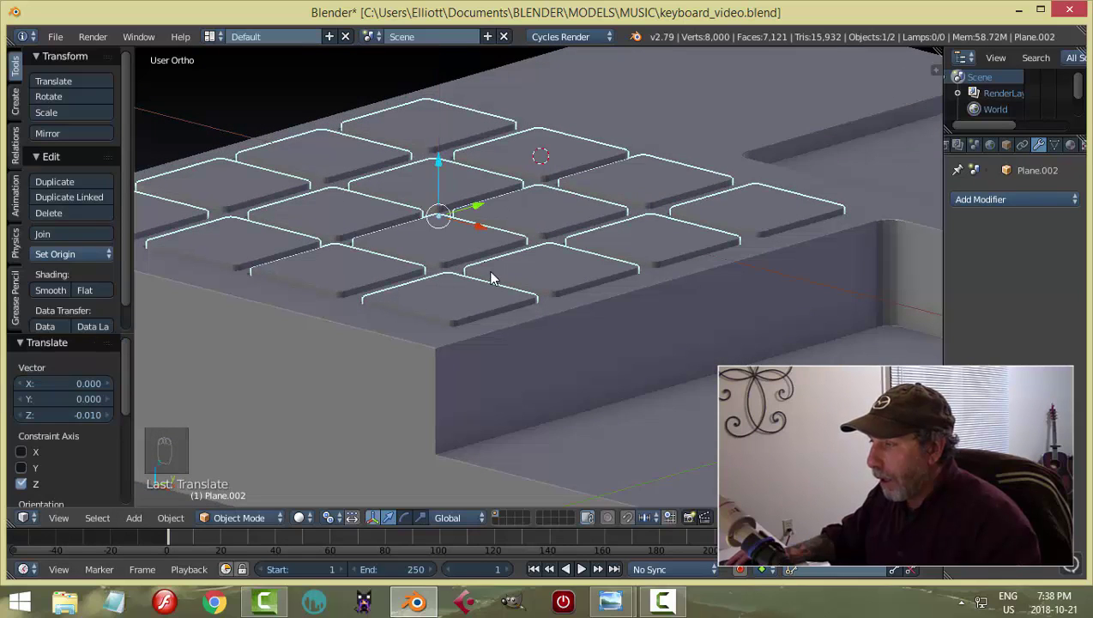
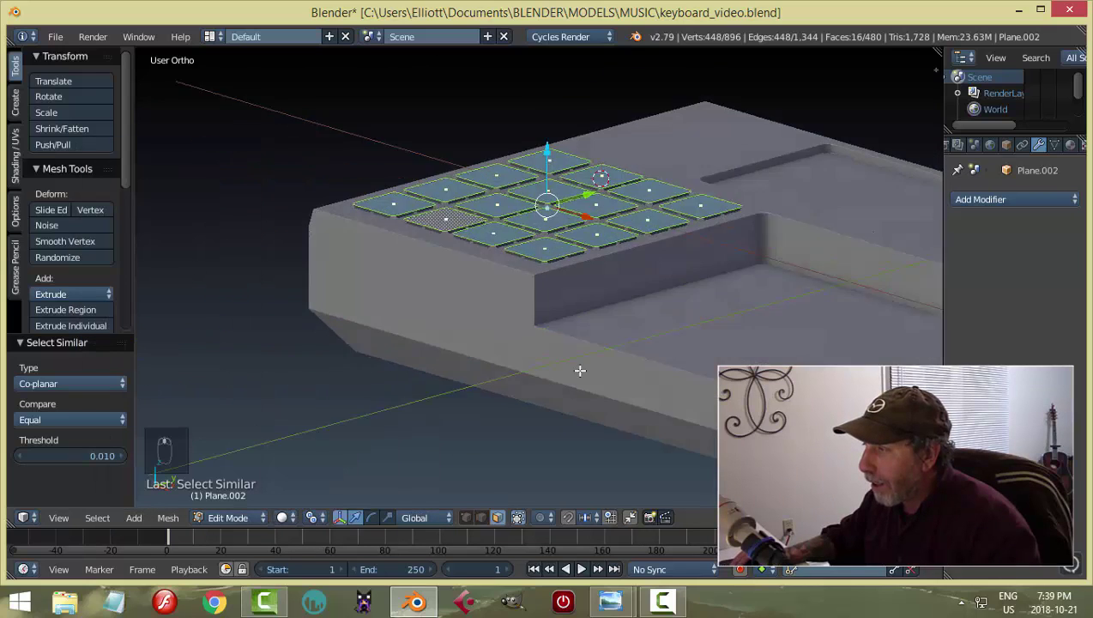
Bevel the drum pads' top edges round with Ctrl+B and leave Edit Mode.
left_click_drag(581, 371, 314, 521)
left_click_drag(314, 522, 352, 450)
left_click_drag(426, 349, 516, 301)
key("ctrl+b")
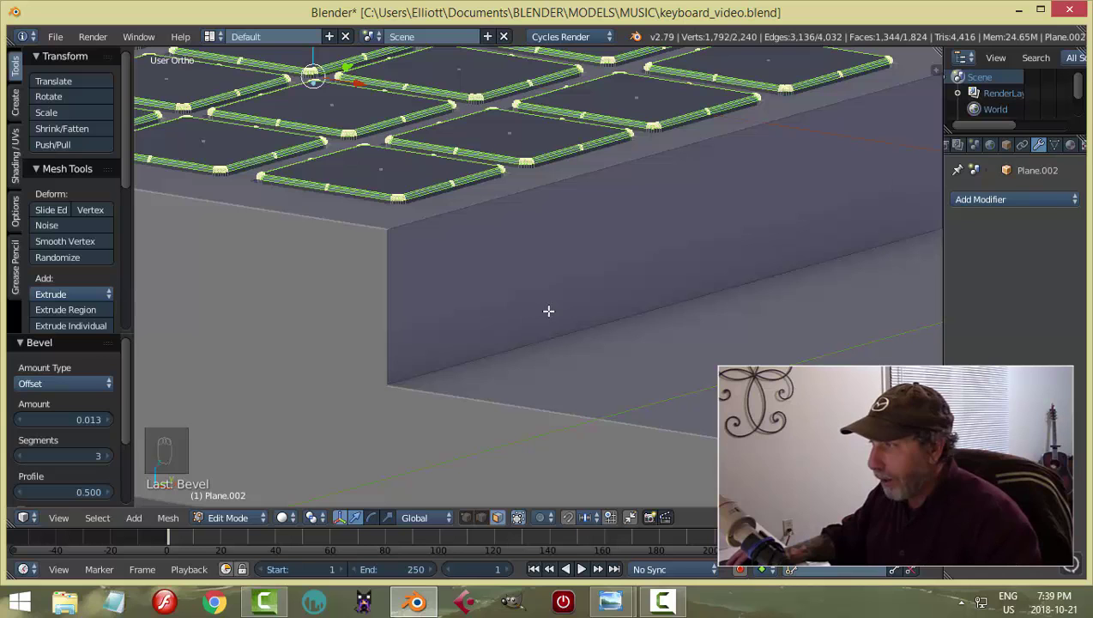
key("a")
key("Tab")
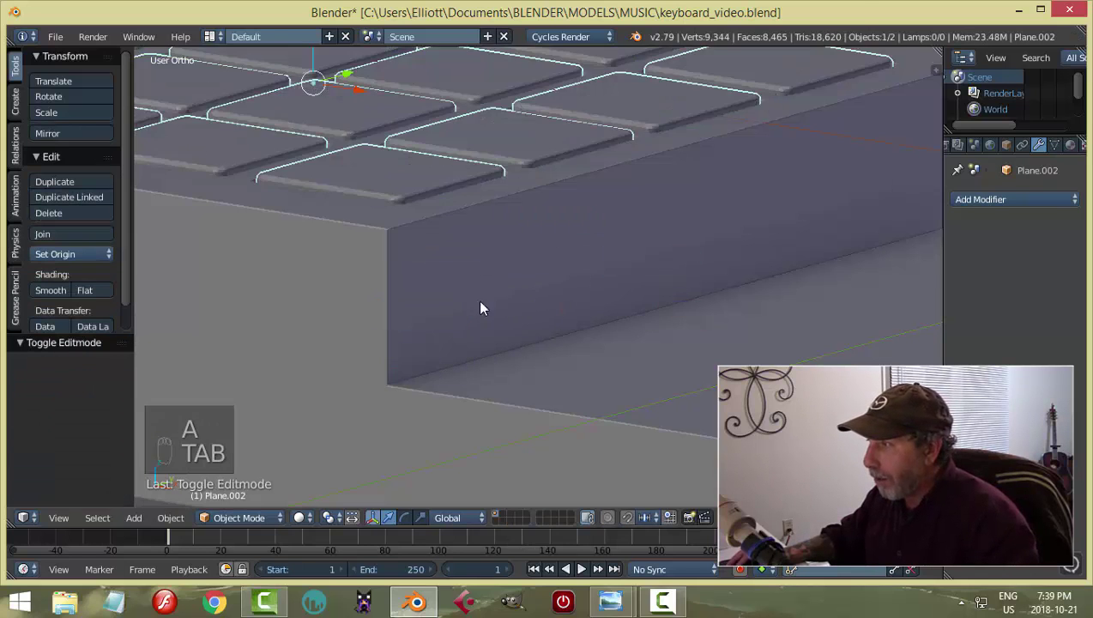
Deselect the pads, look over the whole keyboard and save the file.
left_click_drag(494, 299, 438, 241)
key("a")
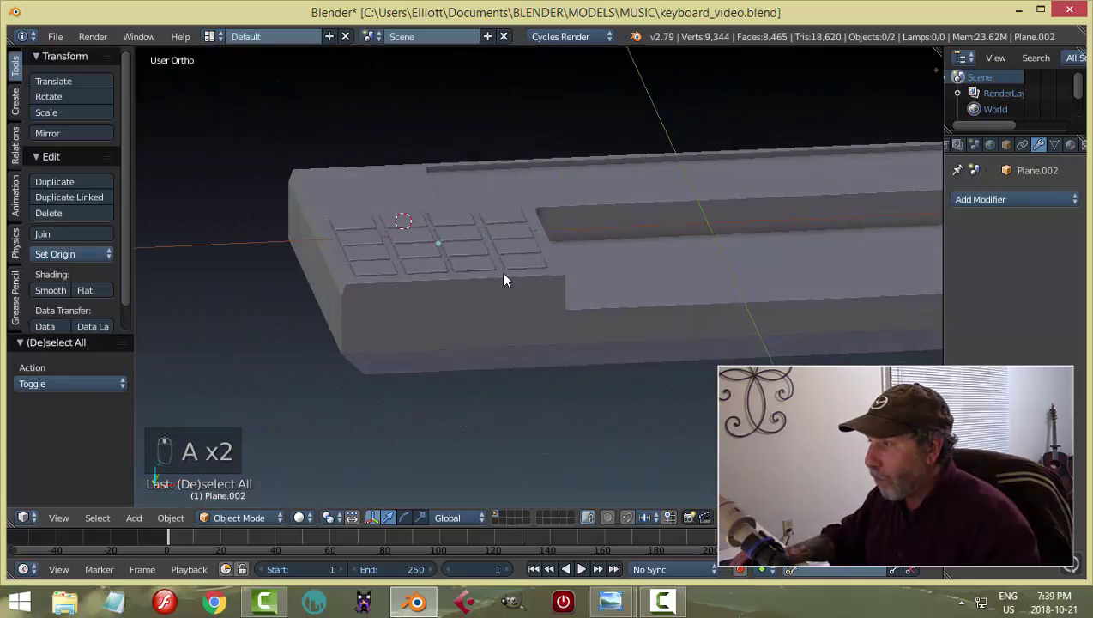
left_click_drag(489, 346, 511, 188)
key("ctrl+s")
middle_click(502, 193)
middle_click(498, 195)
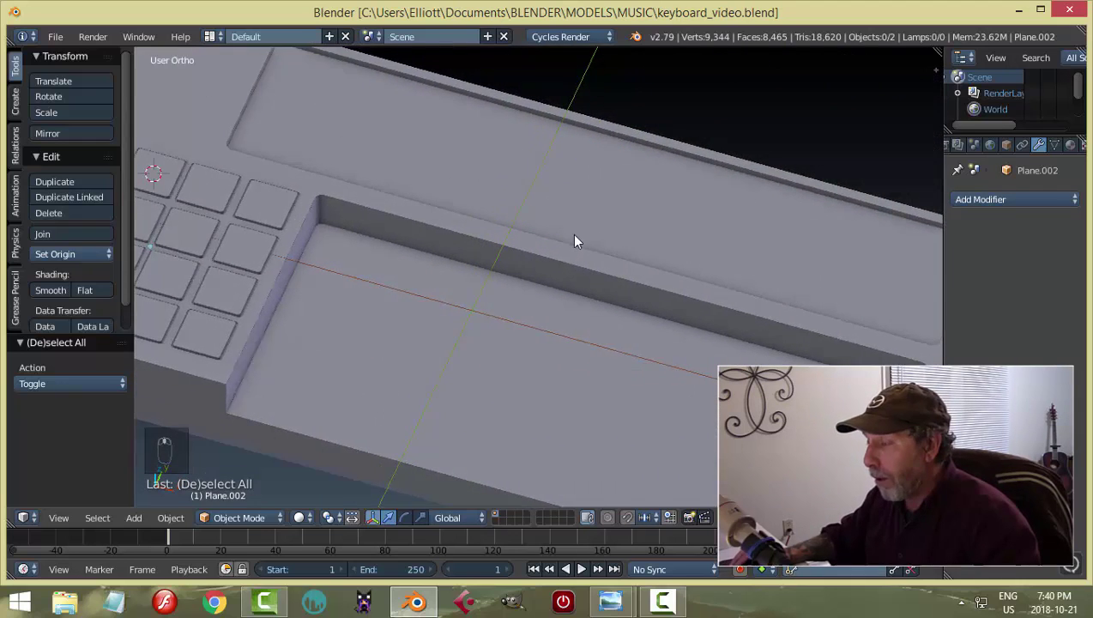
Go to Top view in wireframe over the numbered button row and bring up the Add menu.
key("KP_7")
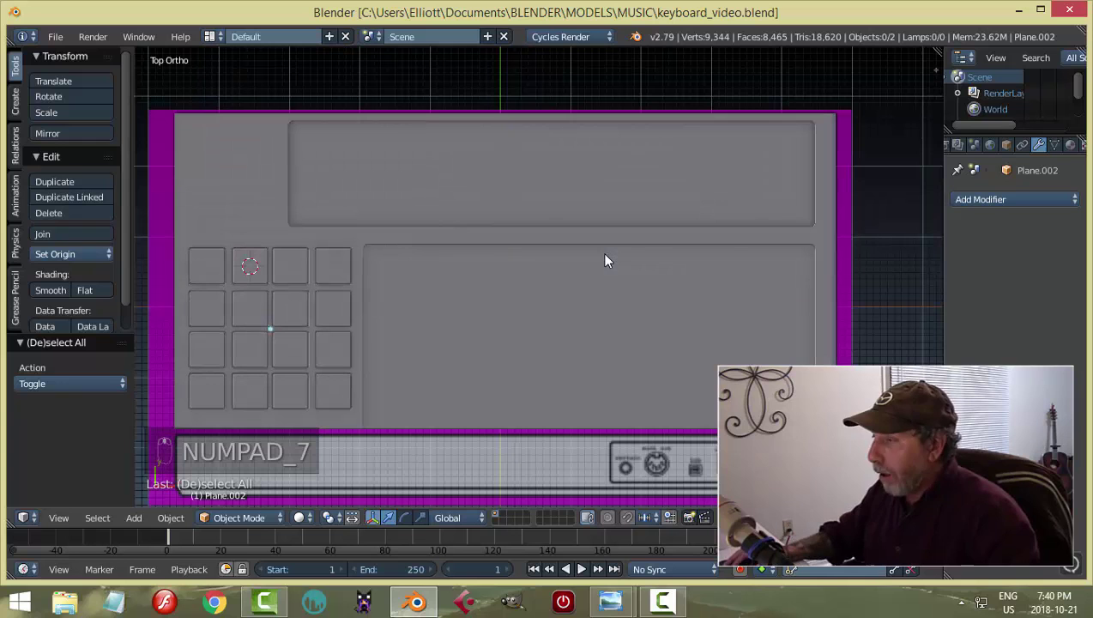
key("z")
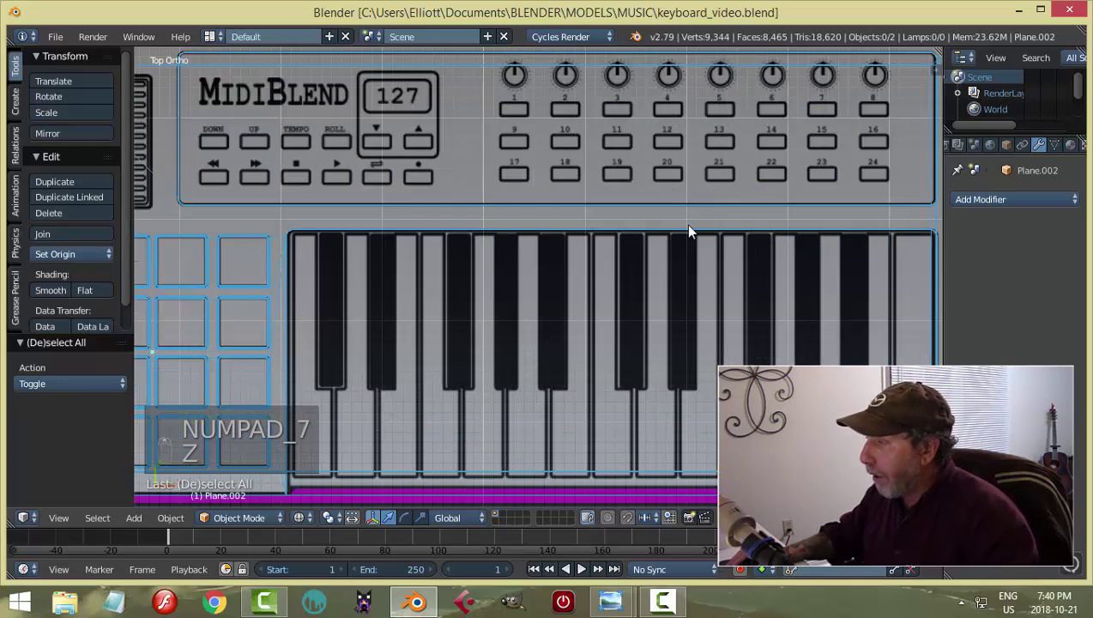
middle_click(665, 221)
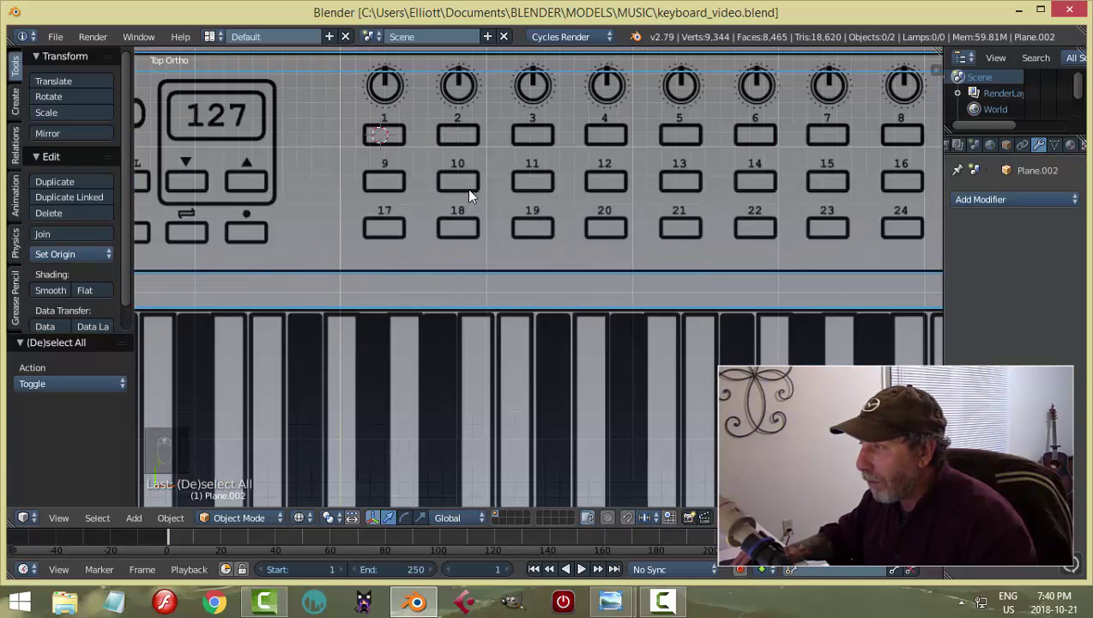
key("shift+a")
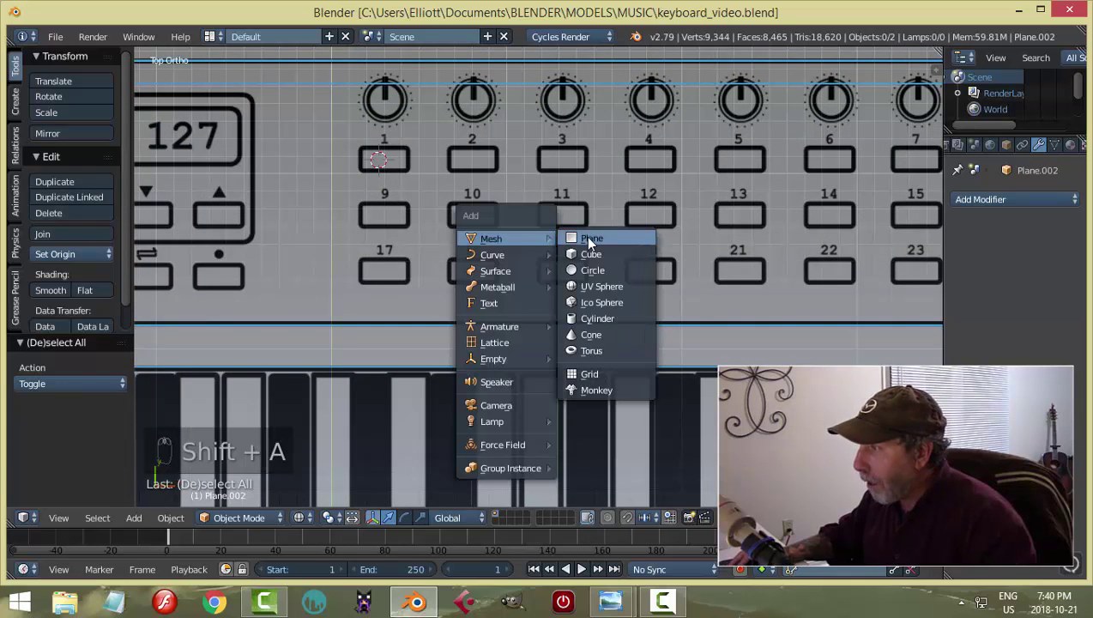
Add a plane, scale it to button 1's outline and extrude it up into a thin block.
key("Tab")
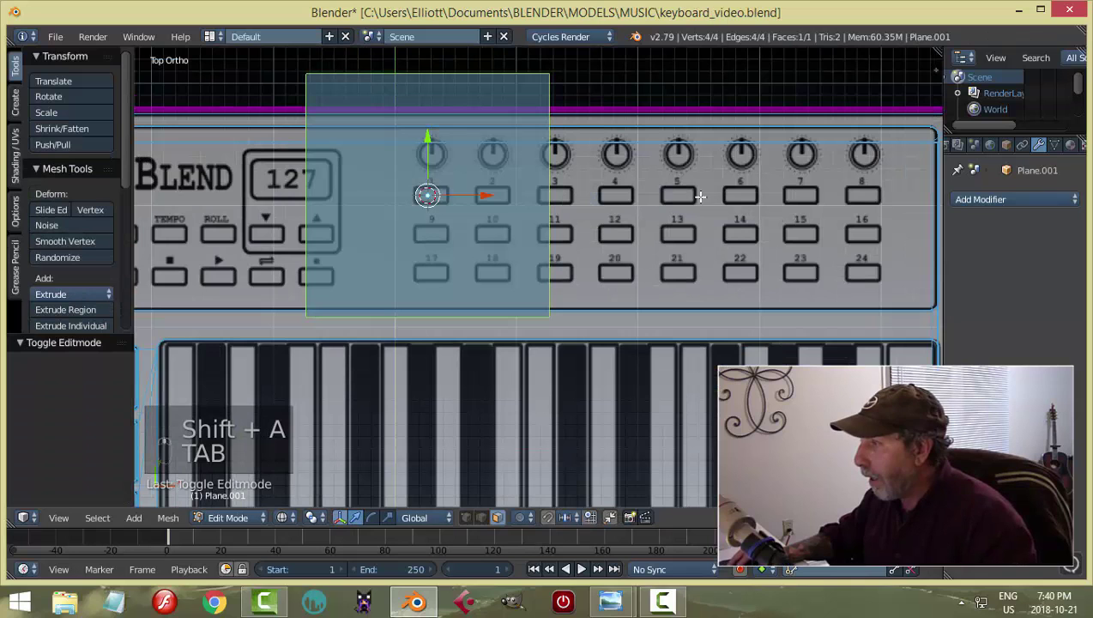
key("s")
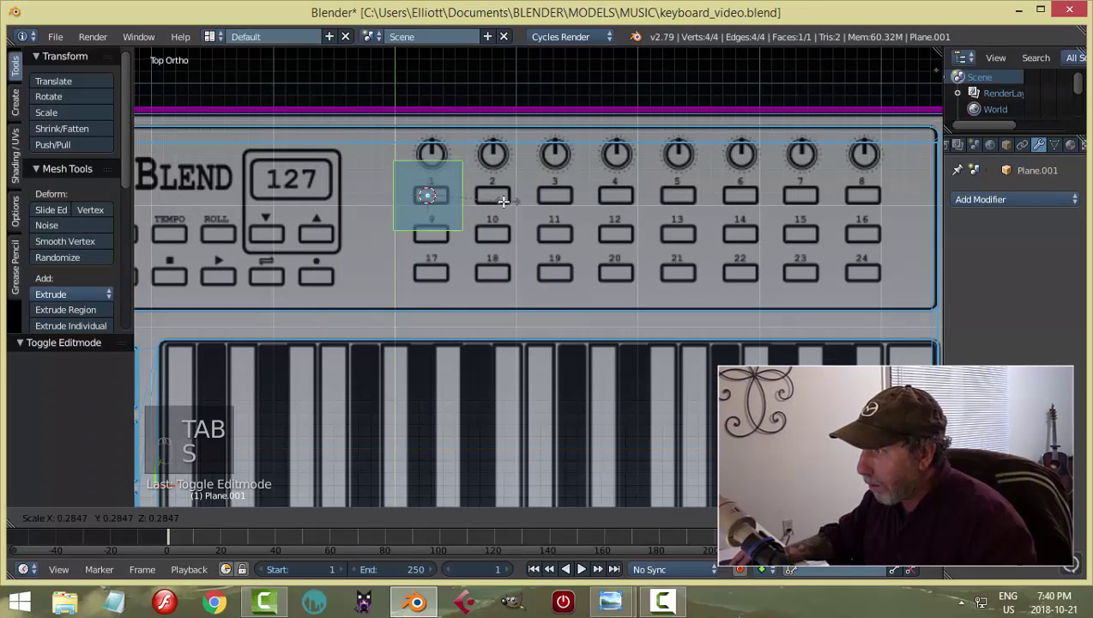
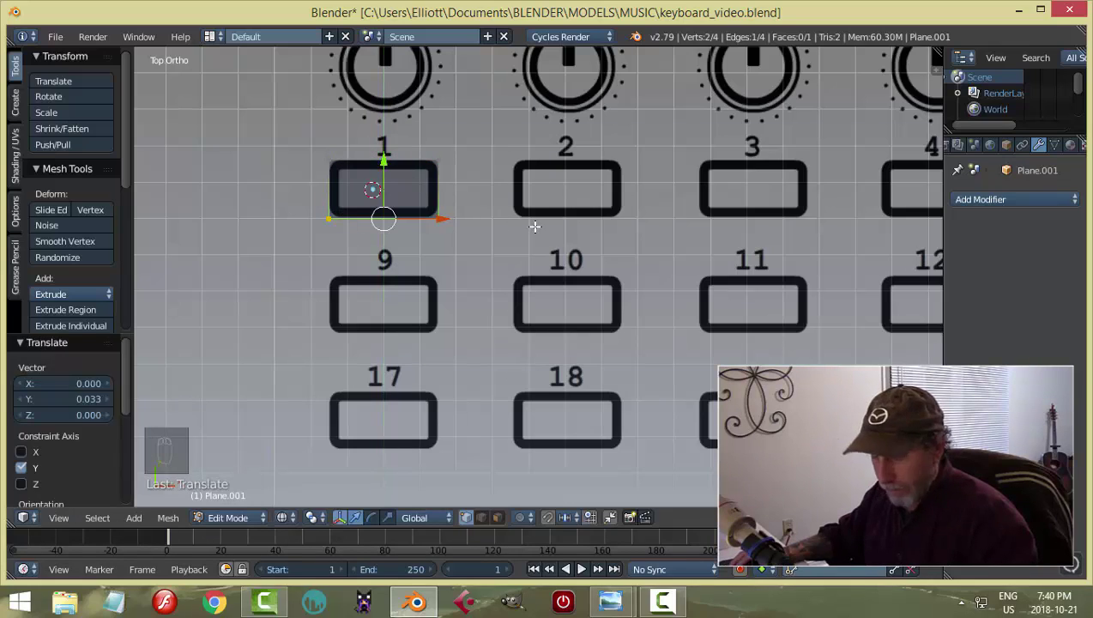
key("a")
key("a")
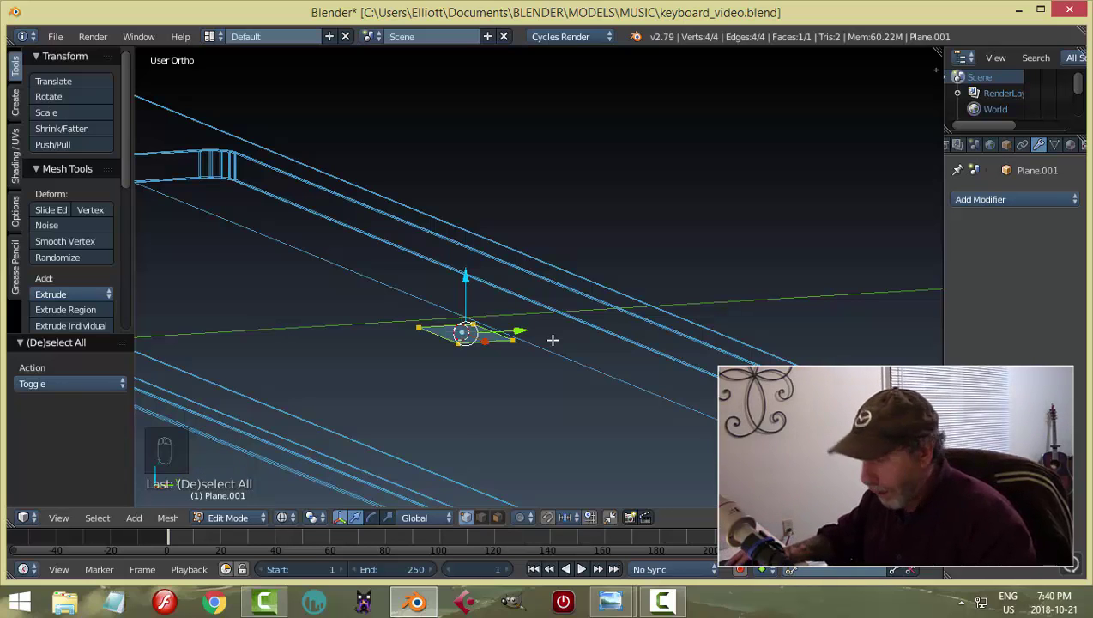
key("e")
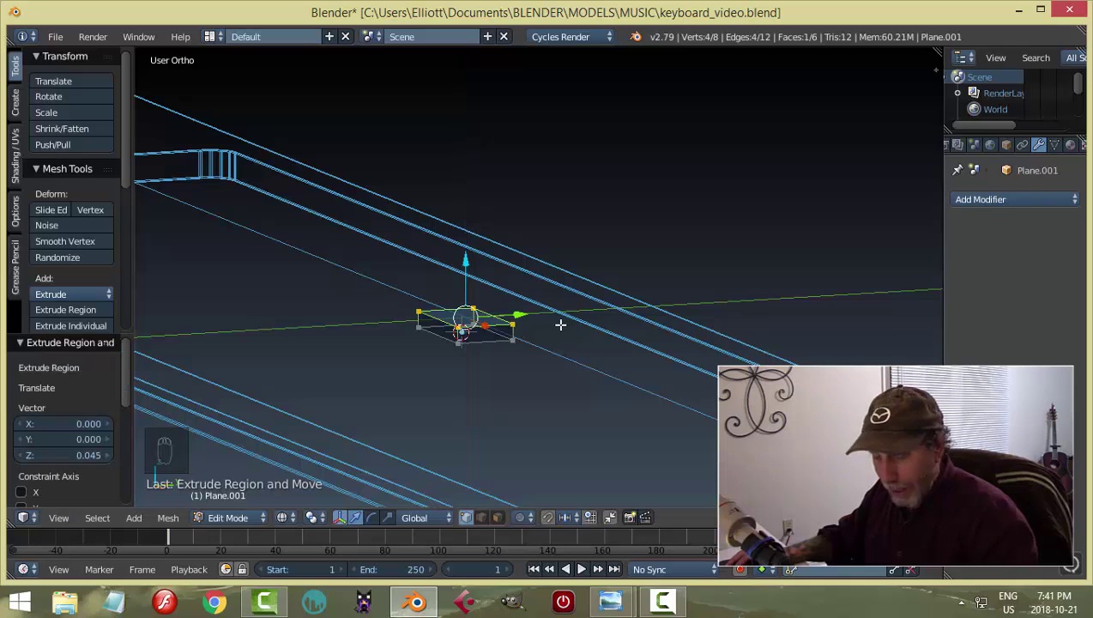
key("a")
key("Tab")
Switch to solid shading, fix the block's normals with Ctrl+N and check it in Object Mode.
key("z")
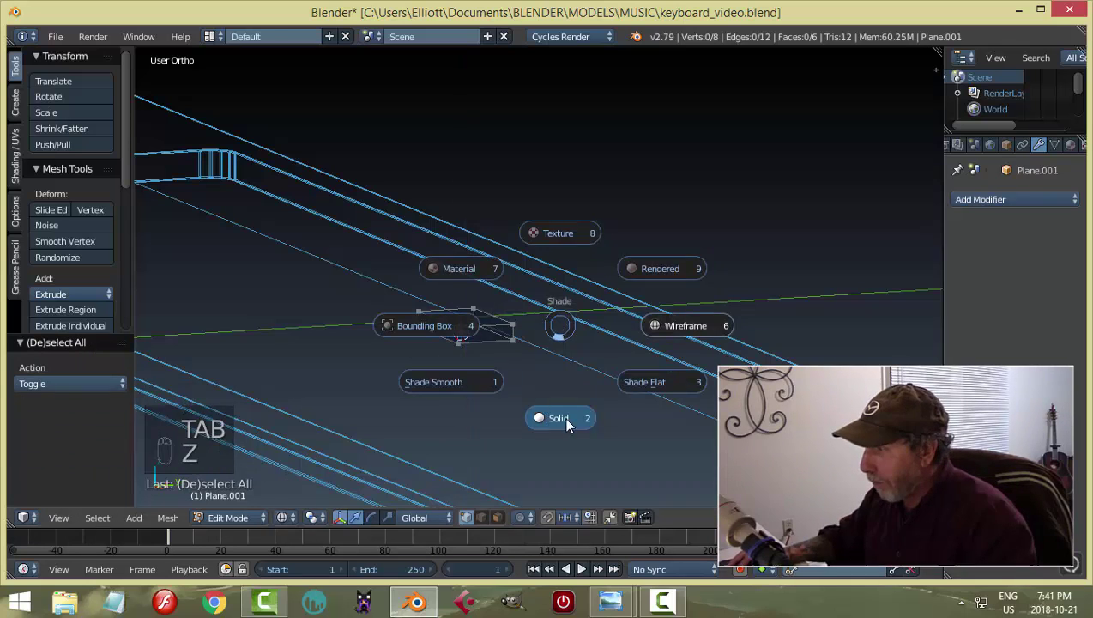
left_click_drag(565, 342, 581, 328)
key("a")
key("ctrl+n")
key("a")
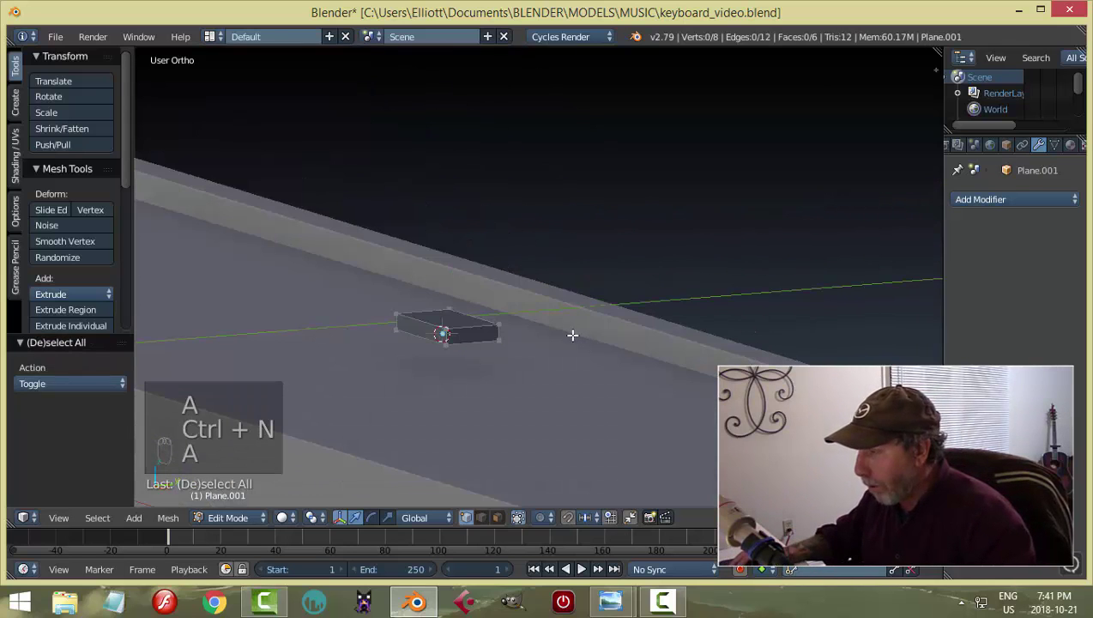
key("Tab")
middle_click(557, 339)
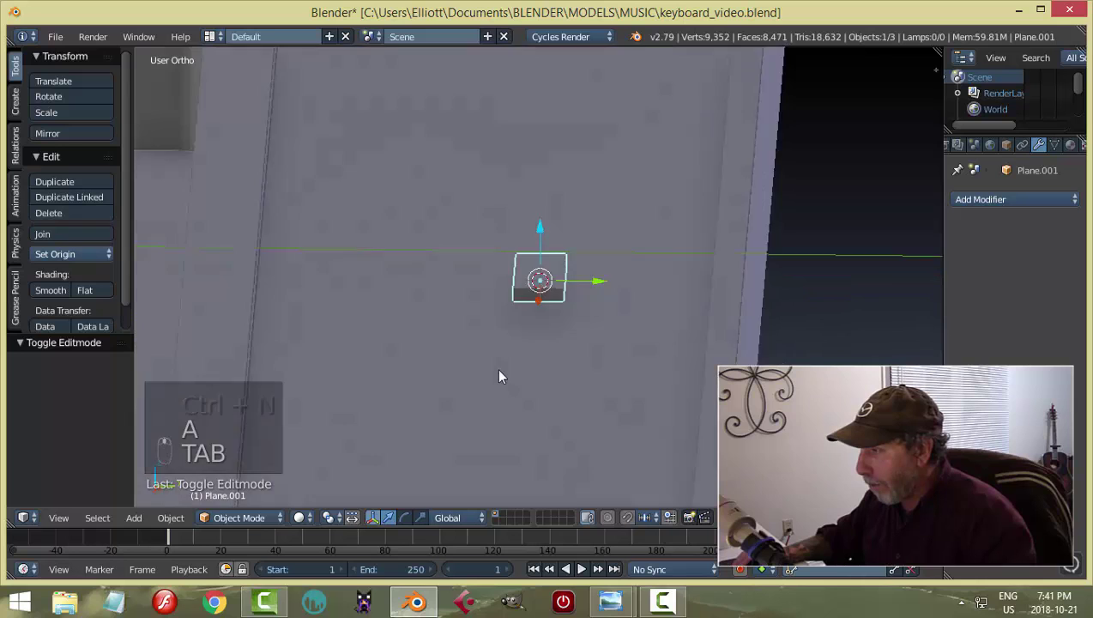
In edge select from Top view, bevel the button block's corner edges round.
key("Tab")
key("ctrl+Tab")
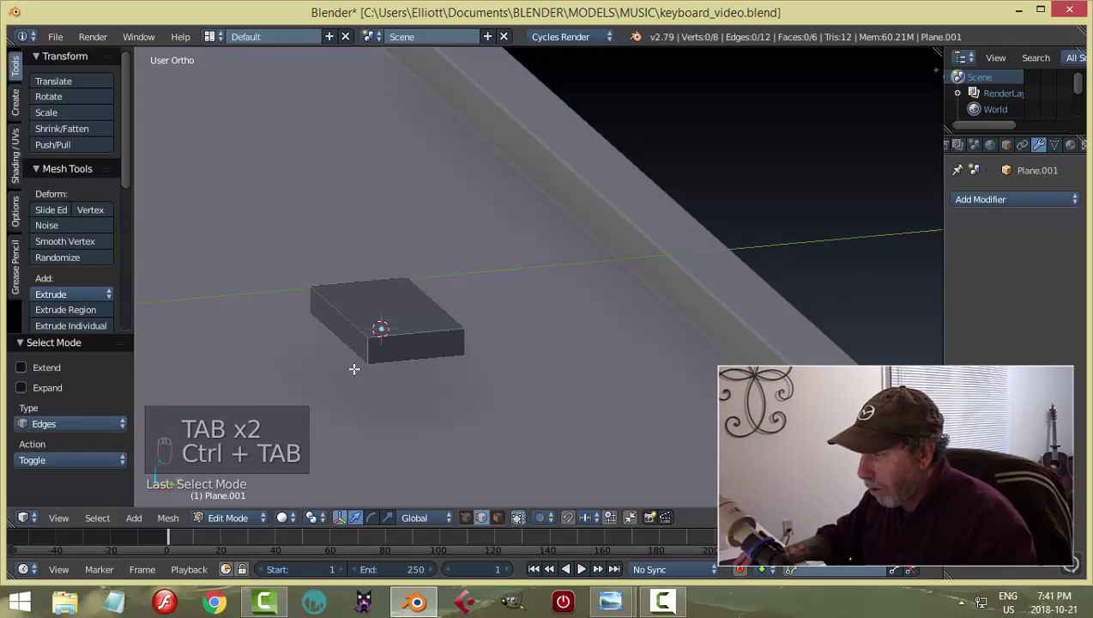
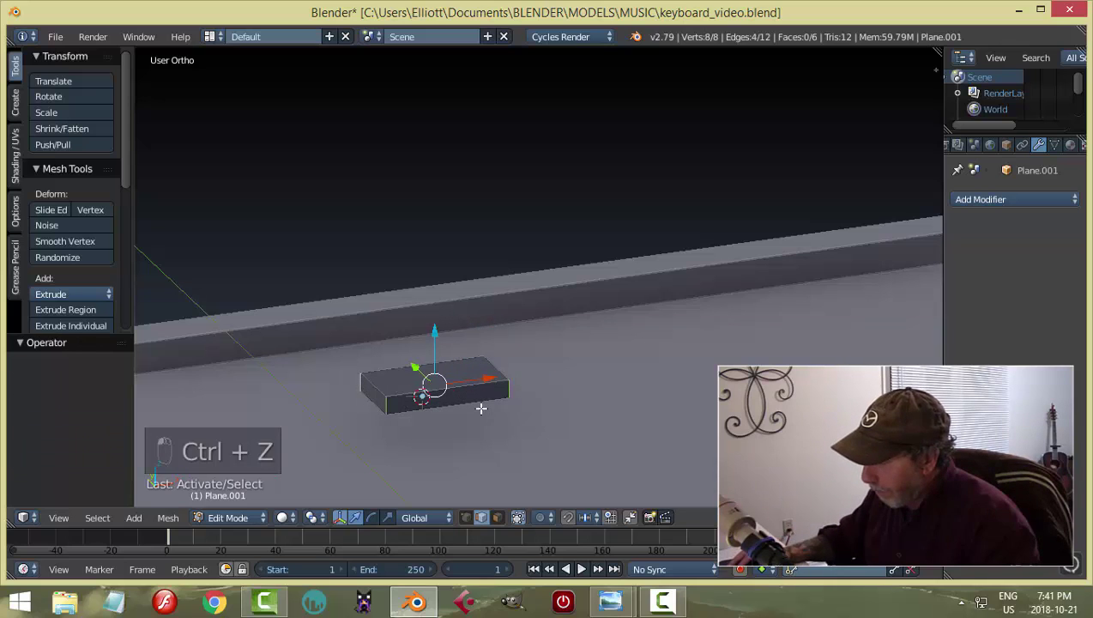
key("KP_7")
key("z")
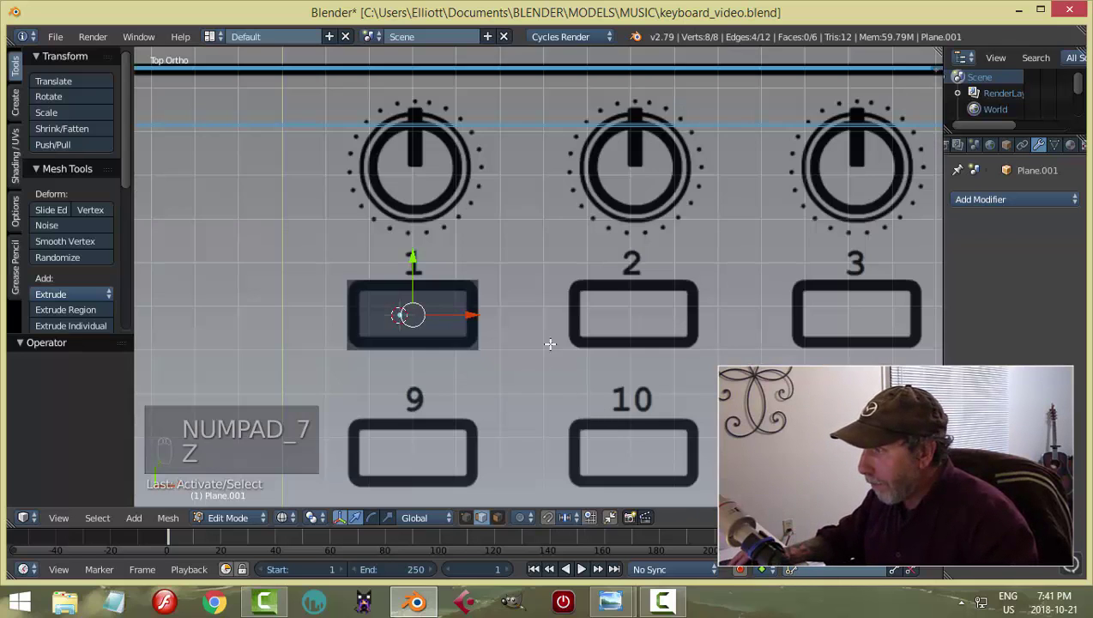
key("ctrl+b")
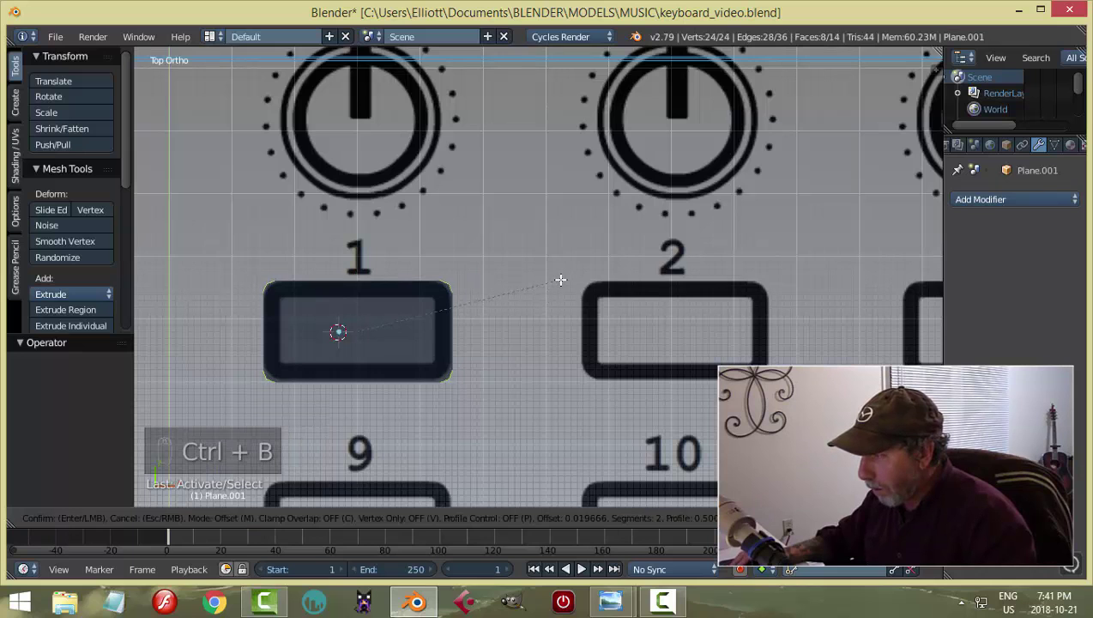
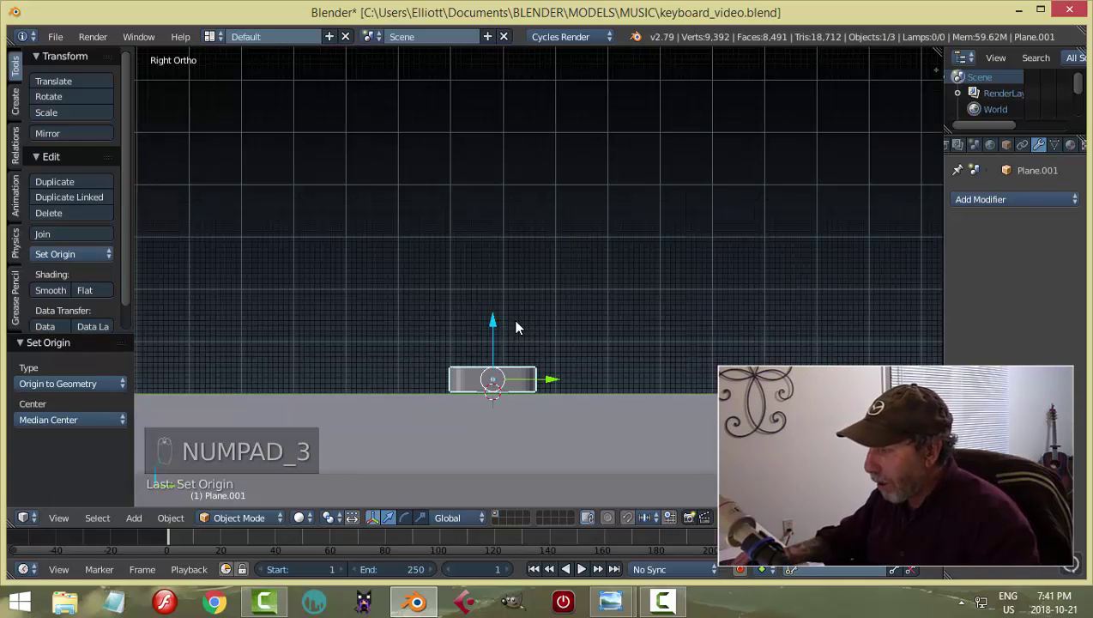
Frame the button block and keyboard body in wireframe and go to Right Ortho view.
key("z")
left_click_drag(591, 343, 664, 272)
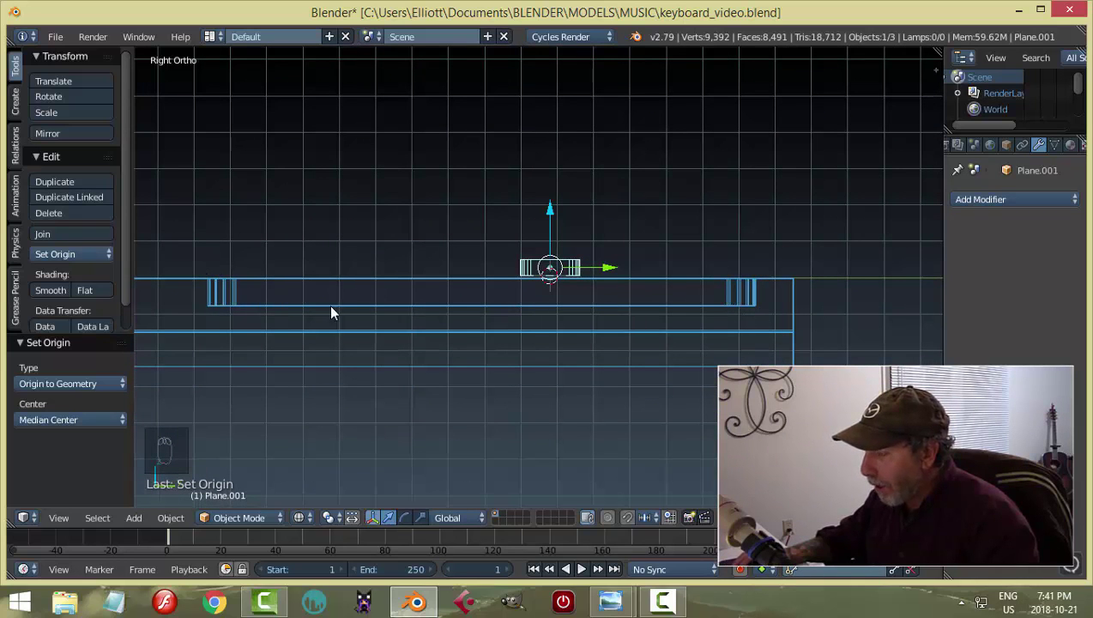
left_click_drag(442, 331, 500, 345)
key("z")
left_click_drag(509, 331, 506, 334)
left_click_drag(498, 335, 522, 336)
left_click_drag(456, 264, 467, 266)
key("KP_3")
key("z")
Box-select the body's top-surface vertices, move them along Z relative to the button, then exit editing.
left_click(624, 319)
key("Tab")
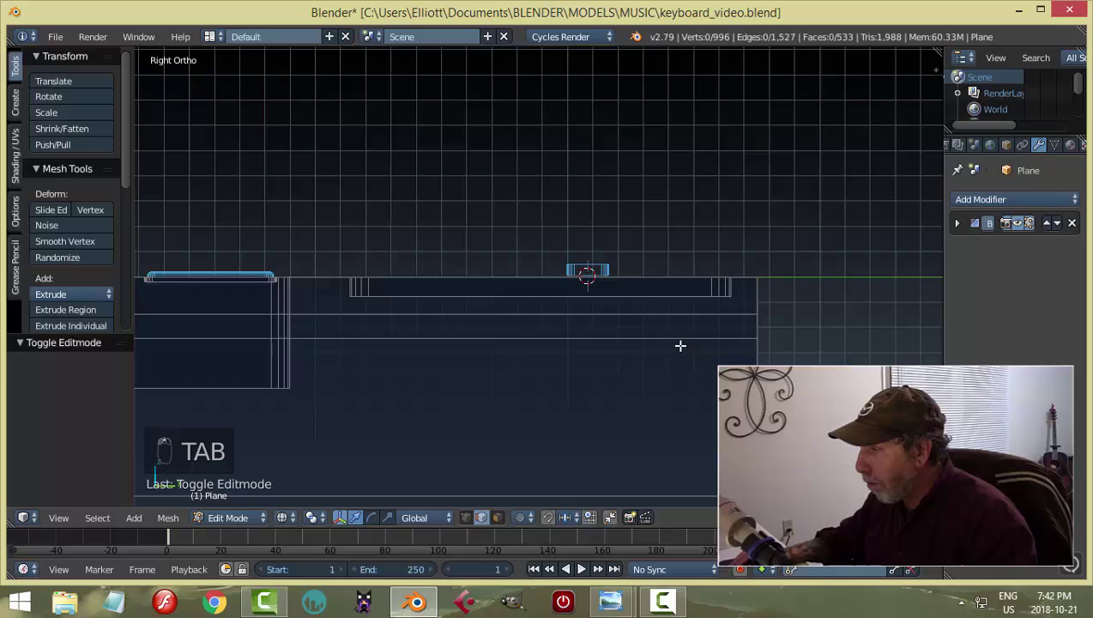
key("ctrl+Tab")
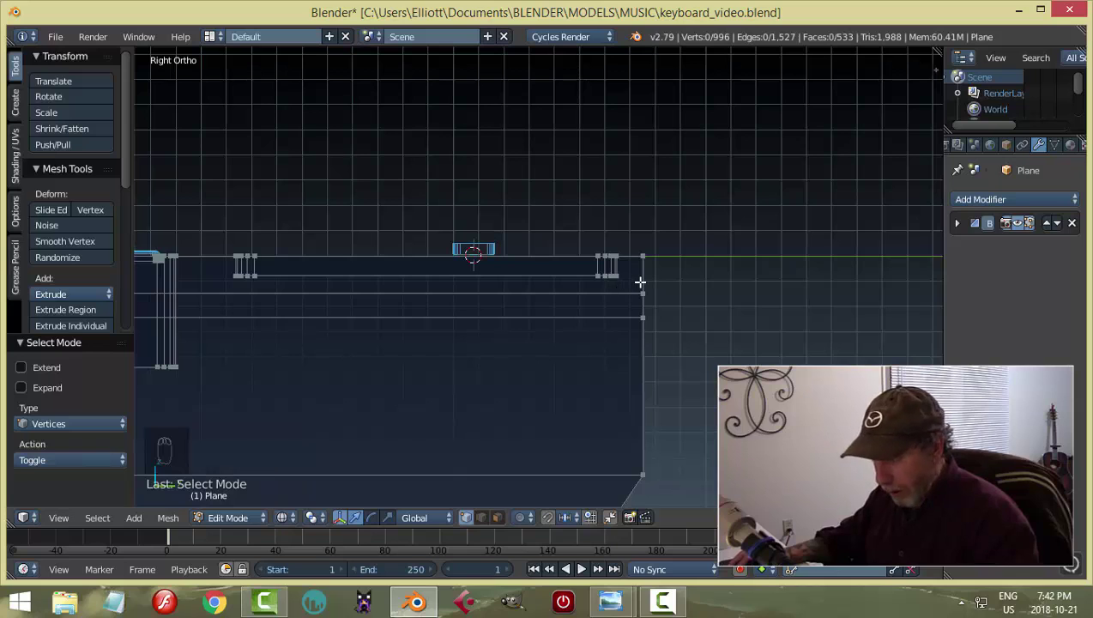
key("b")
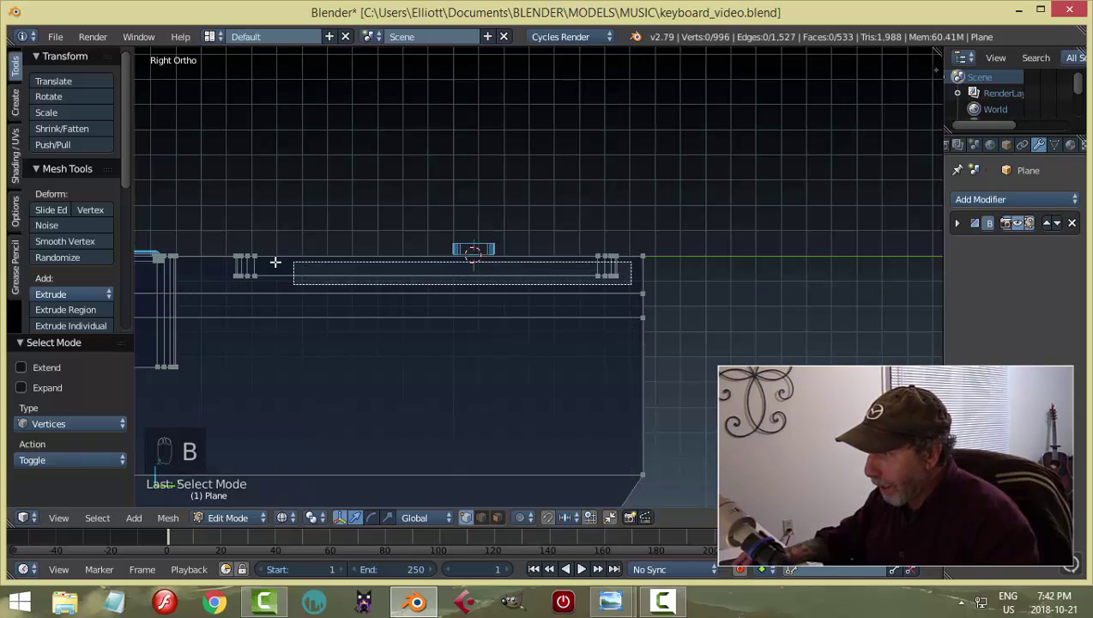
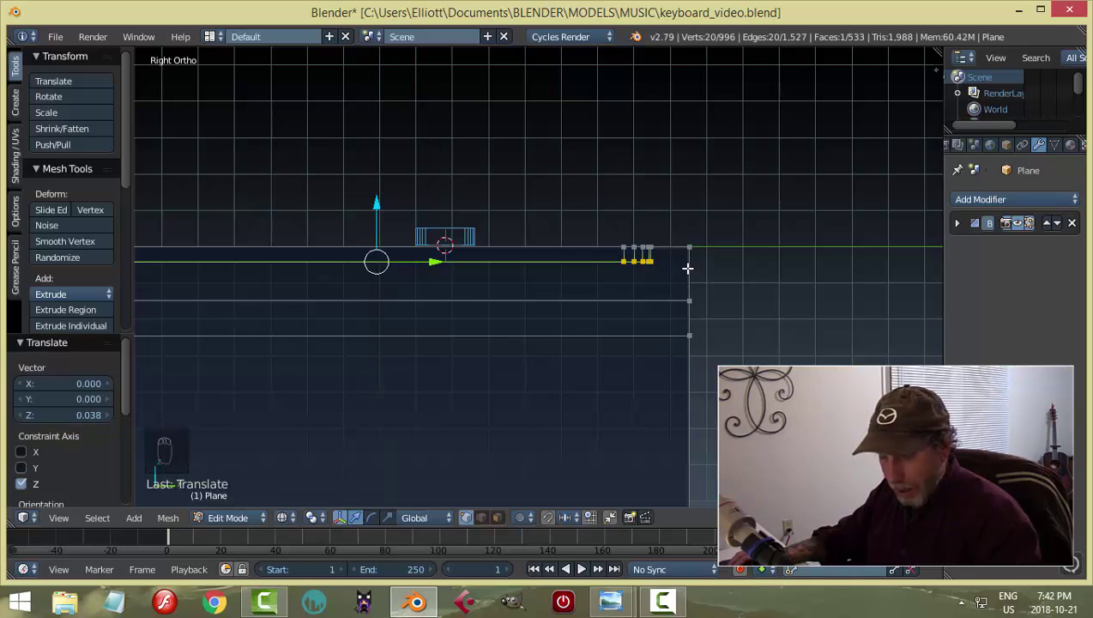
key("a")
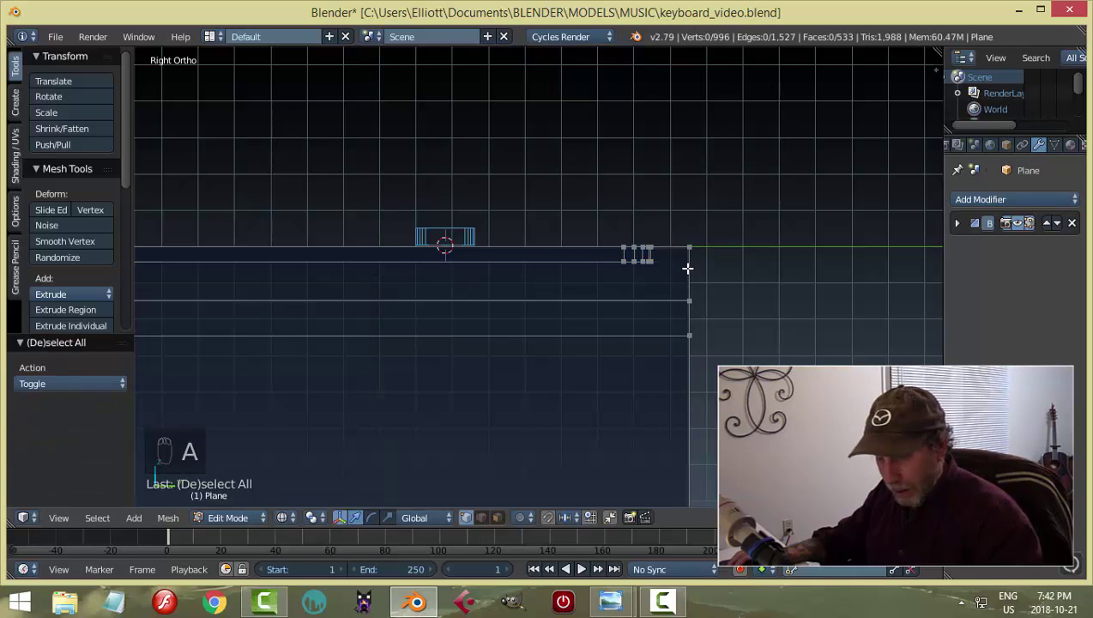
key("z")
key("Tab")
middle_click(600, 252)
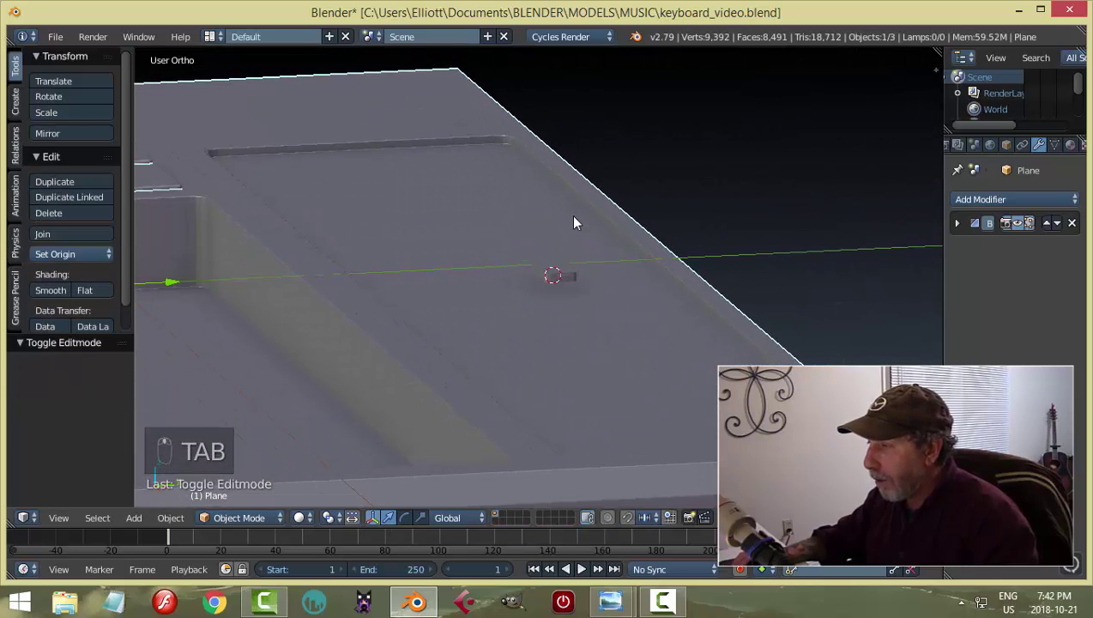
View the button block from the right side in wireframe, zoomed in on its profile.
key("a")
left_click_drag(540, 219, 493, 224)
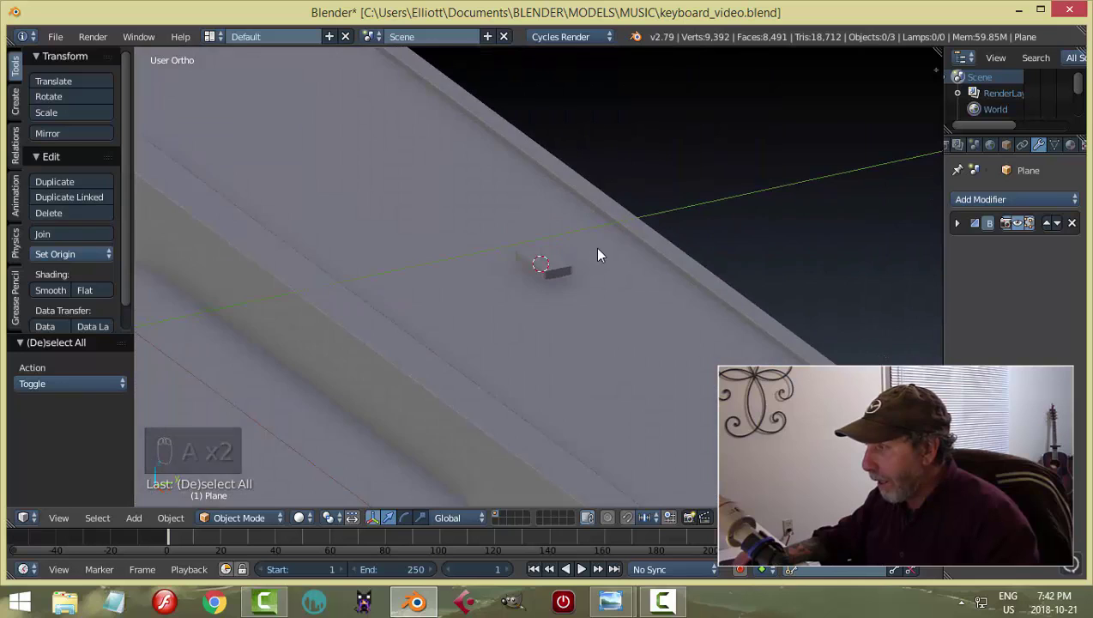
left_click_drag(566, 268, 547, 228)
key("KP_3")
key("z")
middle_click(656, 305)
middle_click(535, 294)
middle_click(419, 280)
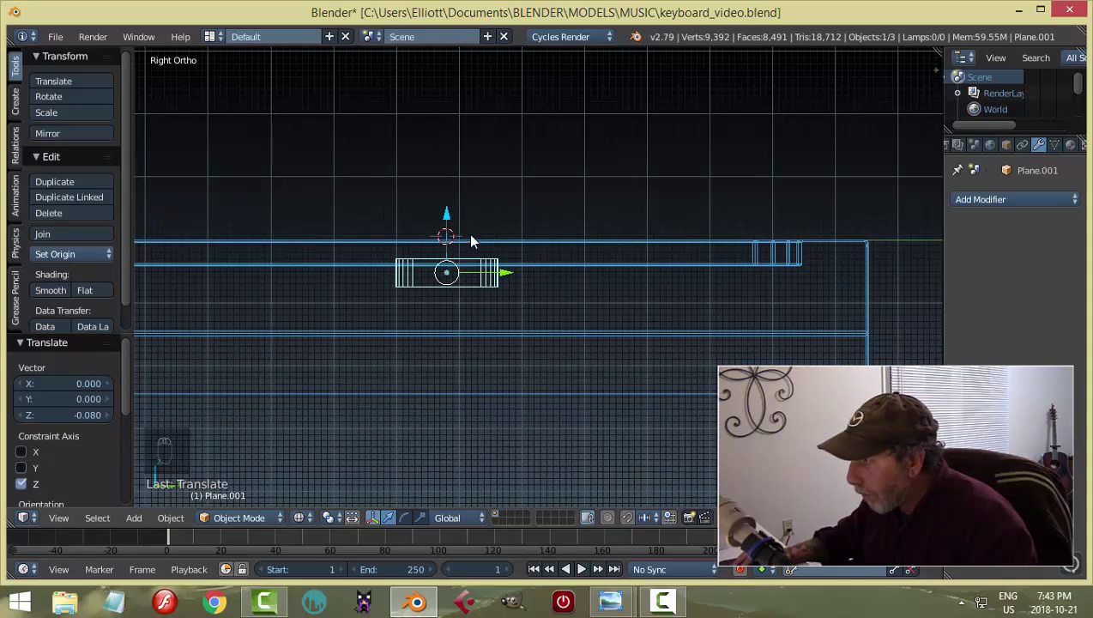
Move the button block along Z until it sits on the panel's top surface, then return to Top view.
left_click_drag(450, 216, 457, 186)
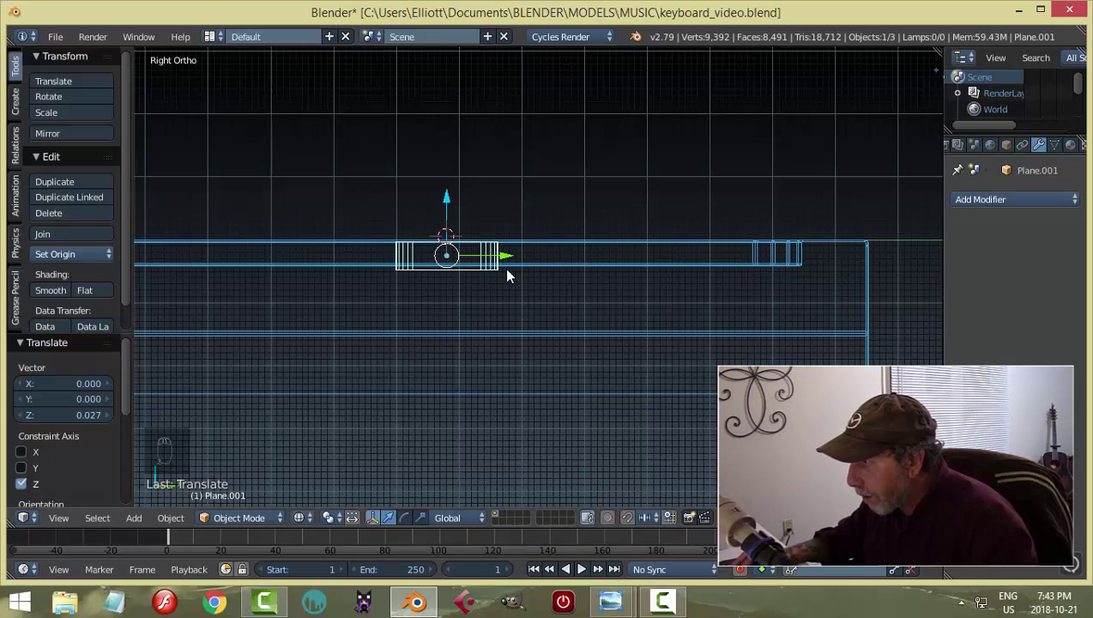
left_click_drag(449, 203, 453, 214)
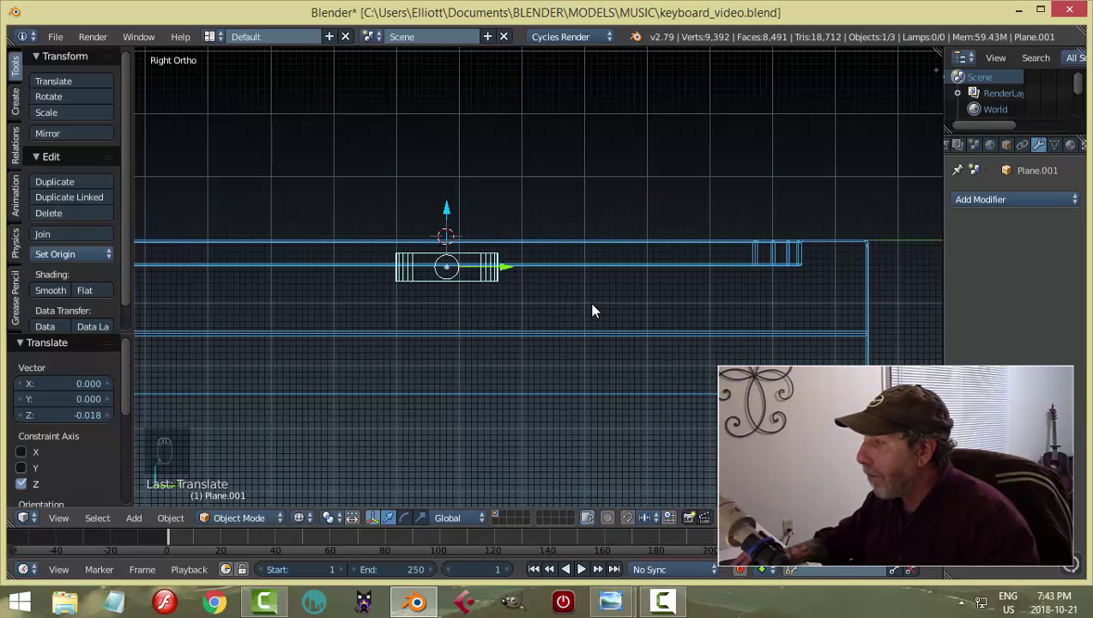
left_click_drag(563, 294, 562, 294)
key("KP_7")
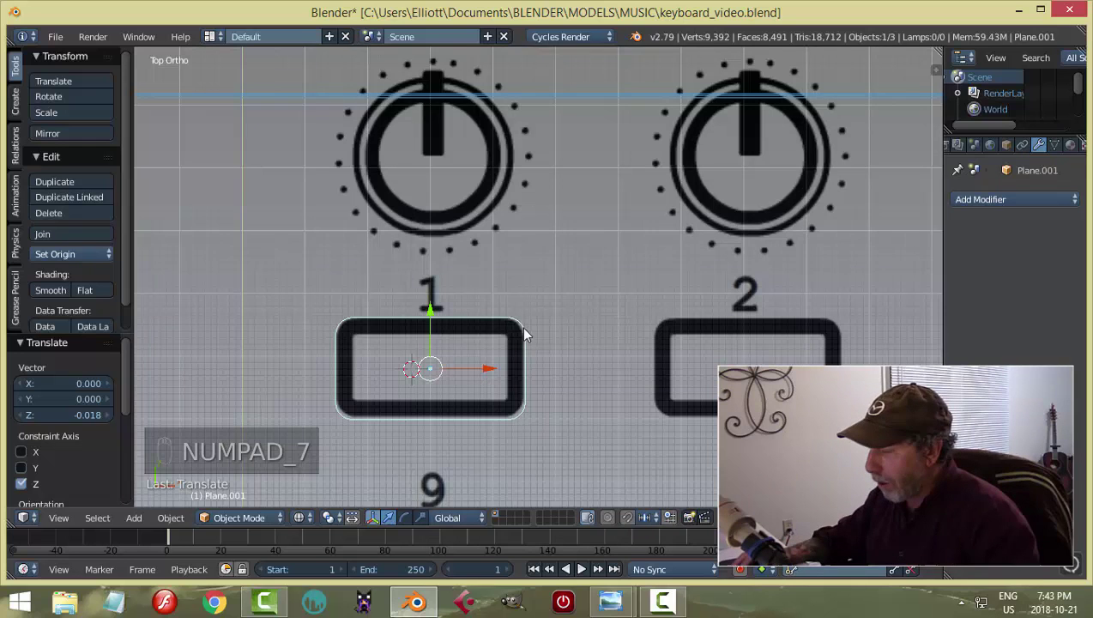
Duplicate the button along X to place copies under knobs 2 and 3.
middle_click(546, 364)
middle_click(456, 344)
middle_click(468, 352)
key("shift+d")
left_click_drag(357, 297, 479, 313)
left_click_drag(484, 294, 516, 308)
key("shift+d")
left_click_drag(485, 296, 614, 294)
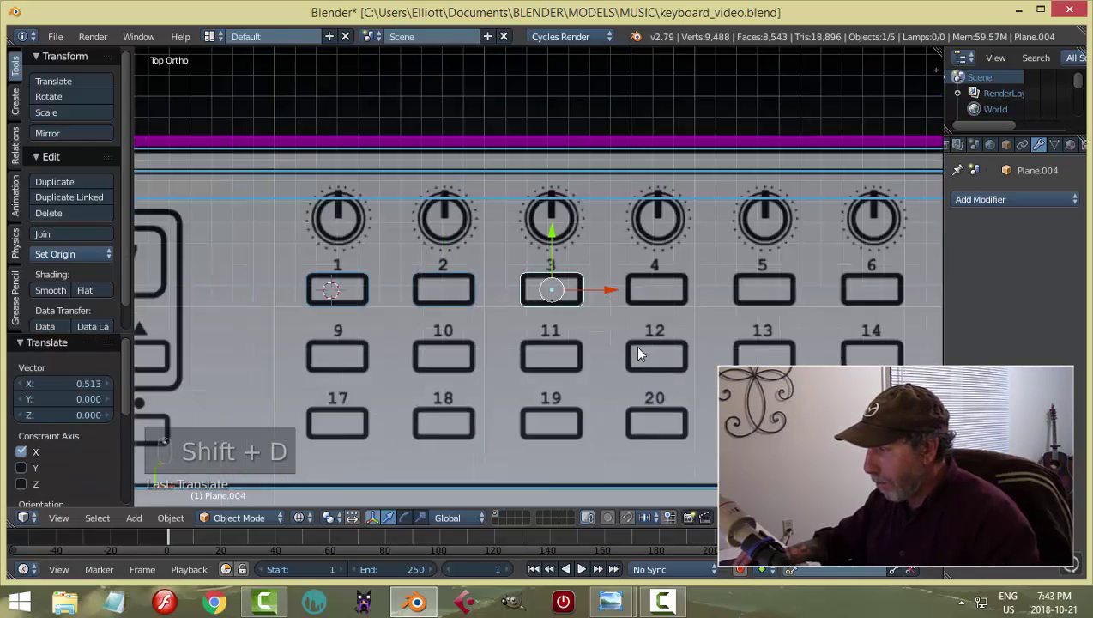
left_click_drag(471, 312, 430, 298)
Duplicate further copies under knobs 4 through 8 to complete the eight-button row.
key("shift+d")
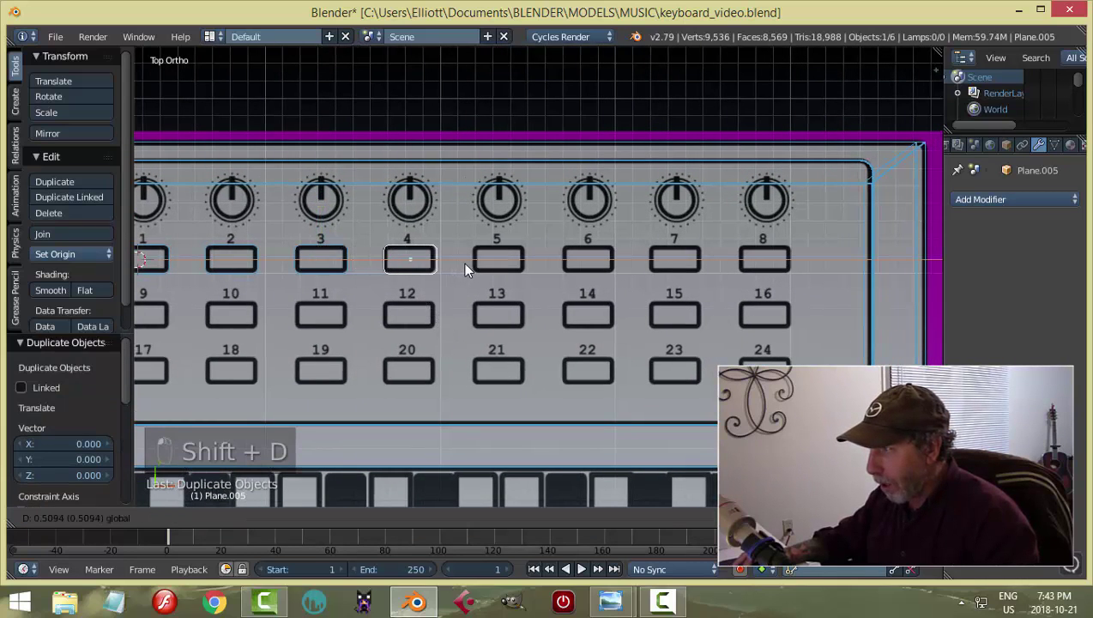
key("shift+d")
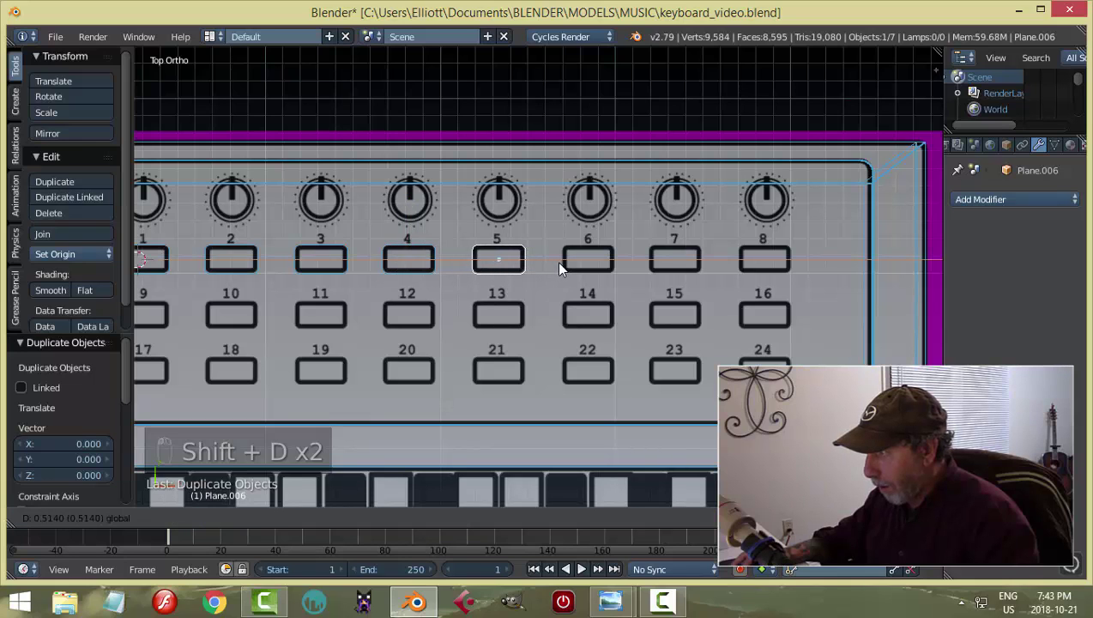
key("shift+d")
left_click_drag(564, 262, 651, 273)
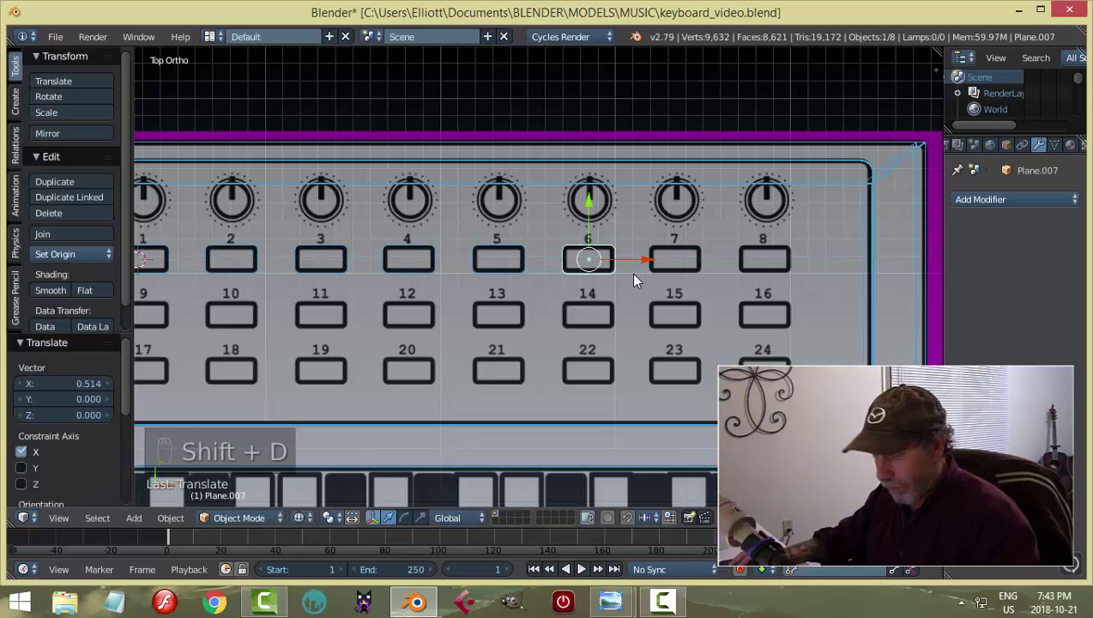
key("shift+d")
left_click(664, 265)
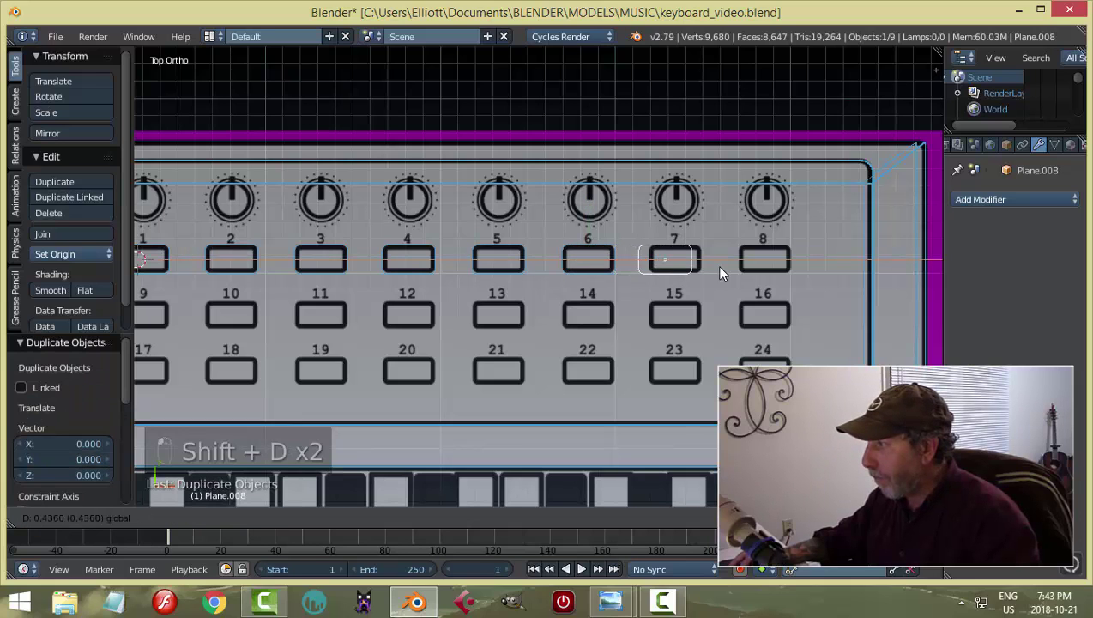
key("shift+d")
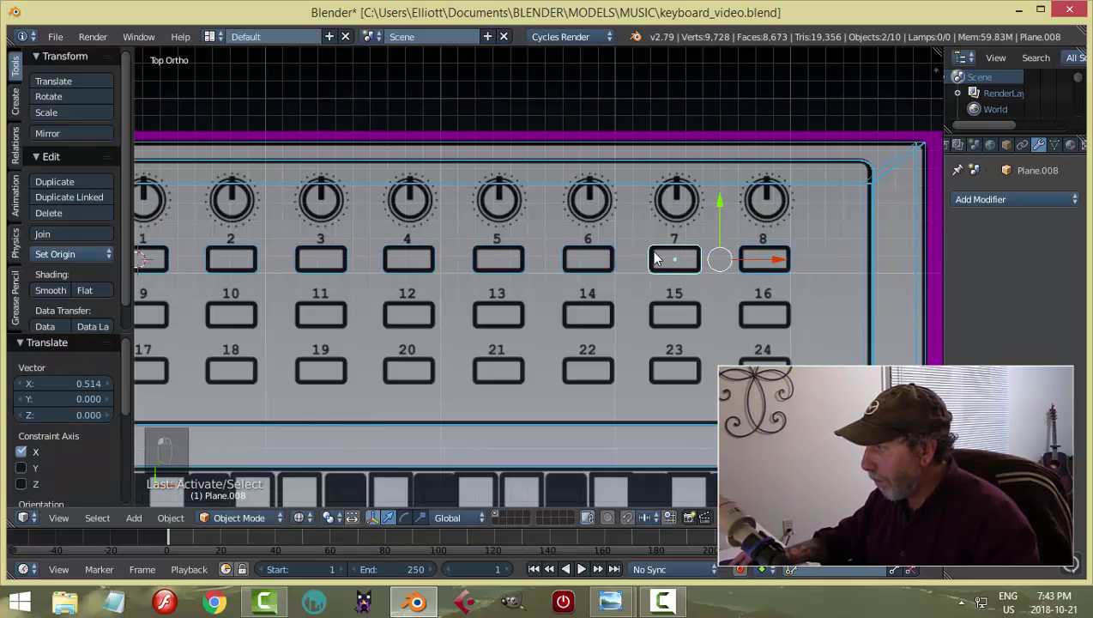
left_click_drag(505, 253, 644, 303)
Join all eight buttons into one object with its origin set to the geometry.
key("ctrl+j")
left_click_drag(90, 252, 404, 278)
key("KP_7")
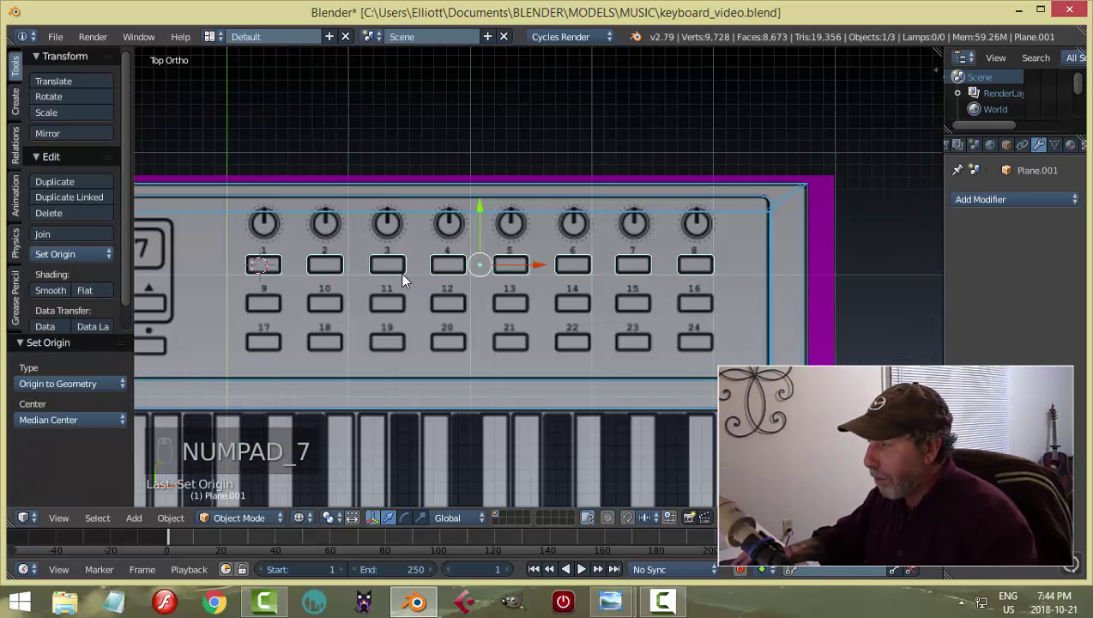
Duplicate the button row along Y to make rows for pads 9–16 and 17–24.
key("shift+d")
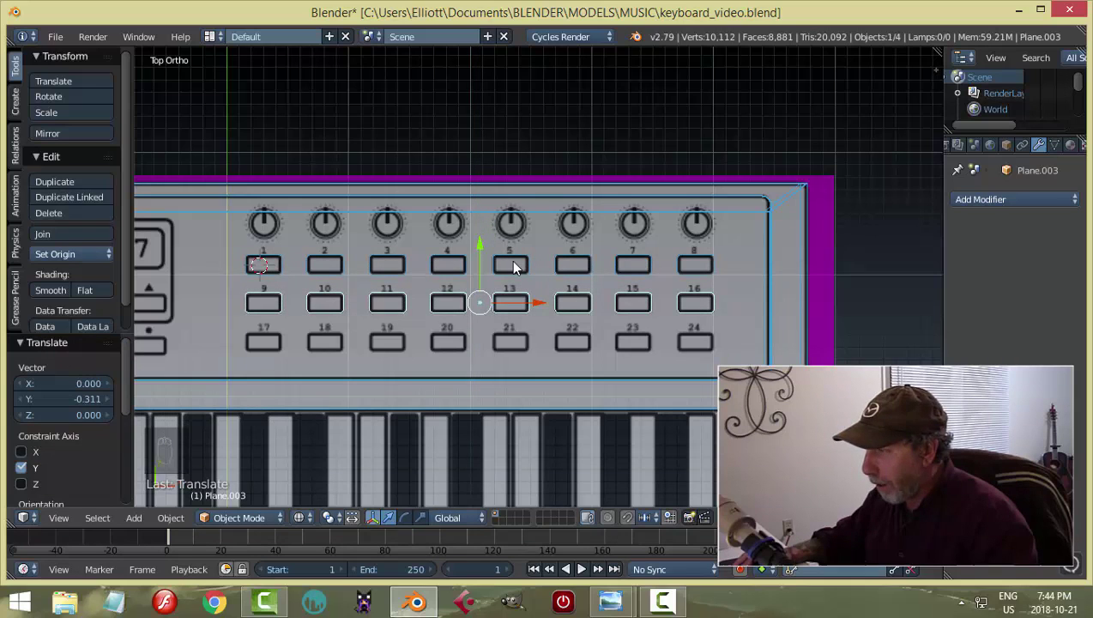
key("shift+d")
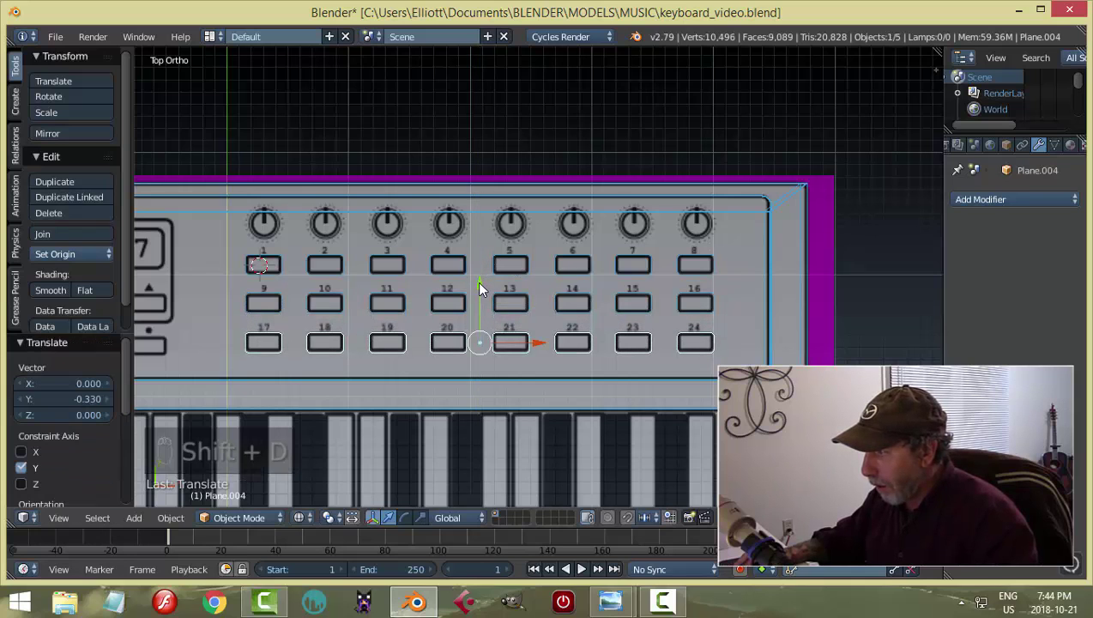
left_click_drag(398, 362, 714, 289)
Duplicate the row once more and align the copy over the transport control symbols.
key("shift+d")
left_click_drag(786, 267, 573, 287)
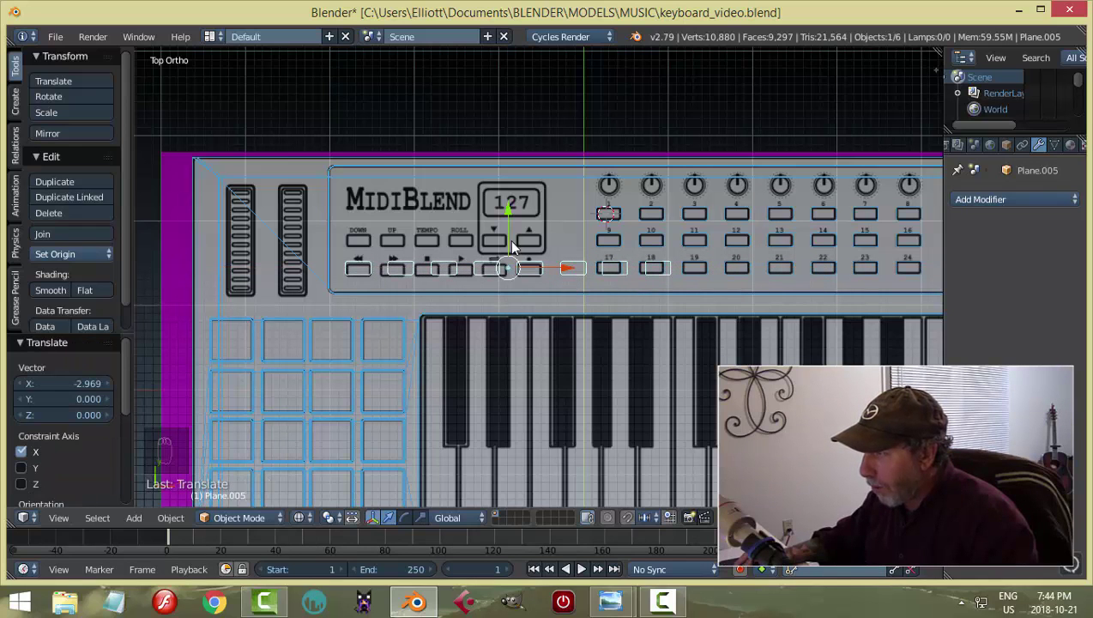
left_click_drag(516, 278, 550, 175)
left_click_drag(549, 175, 565, 252)
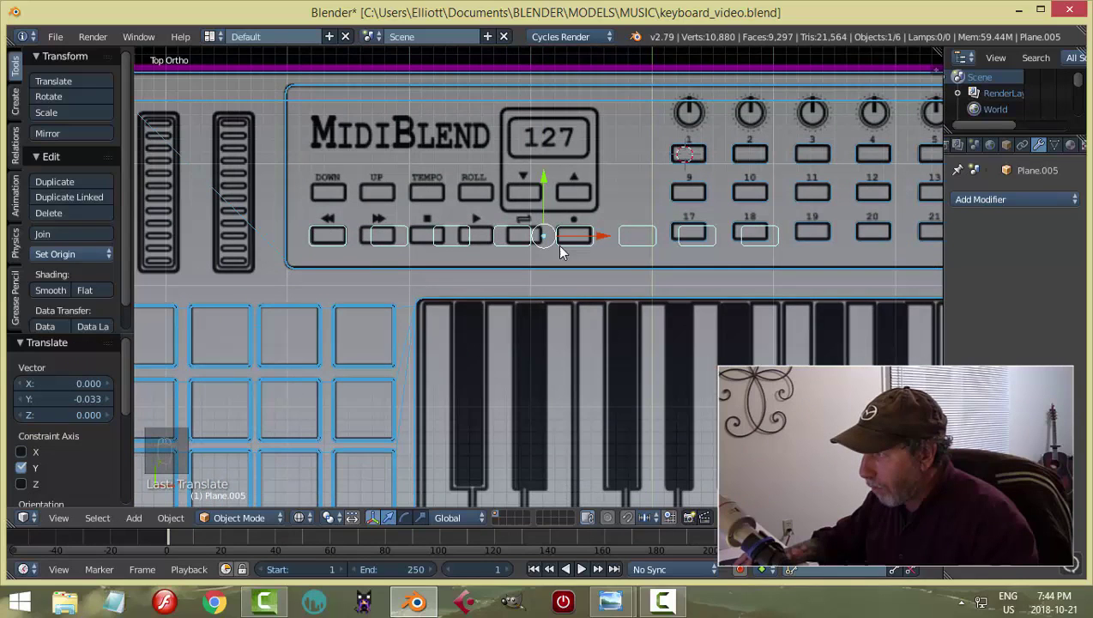
left_click_drag(600, 239, 553, 180)
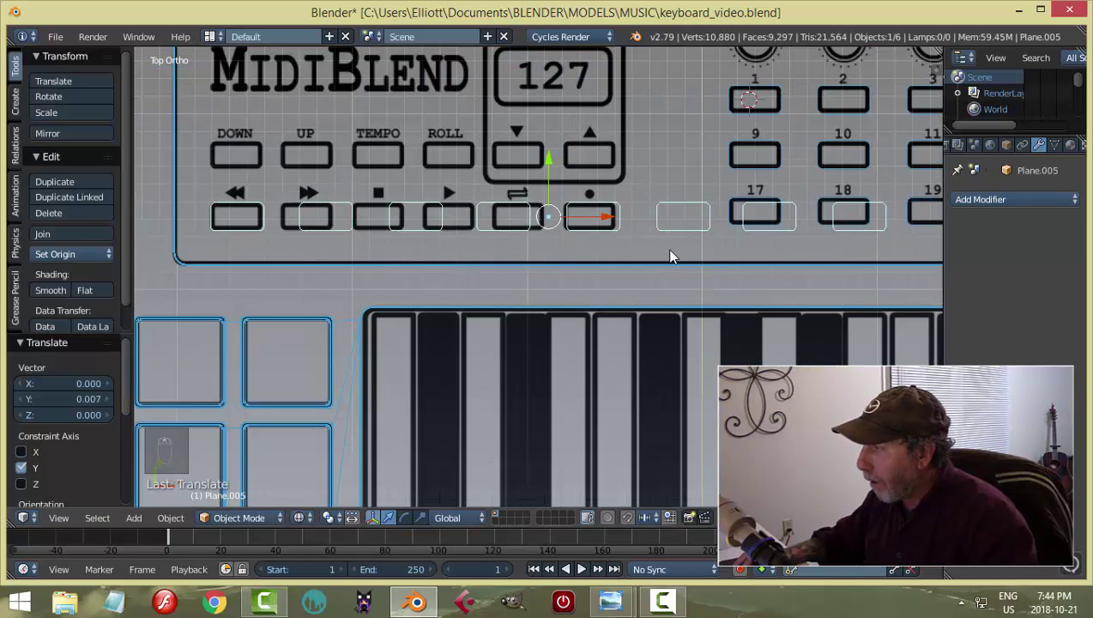
Delete the extra buttons' faces from the transport-row copy, leaving a single button block.
middle_click(656, 255)
key("Tab")
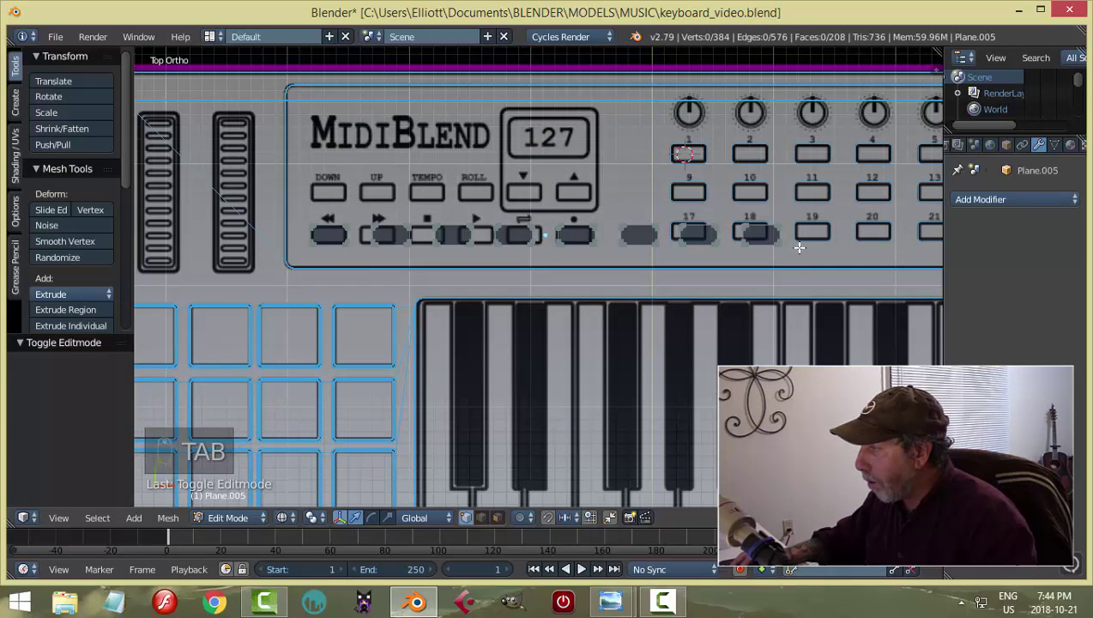
key("ctrl+Tab")
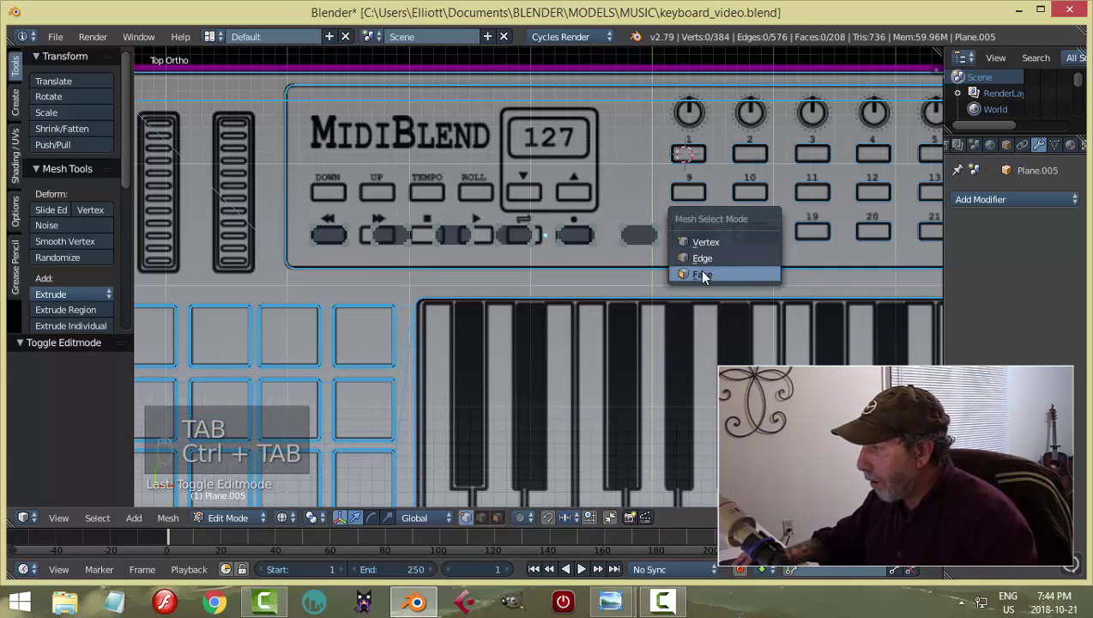
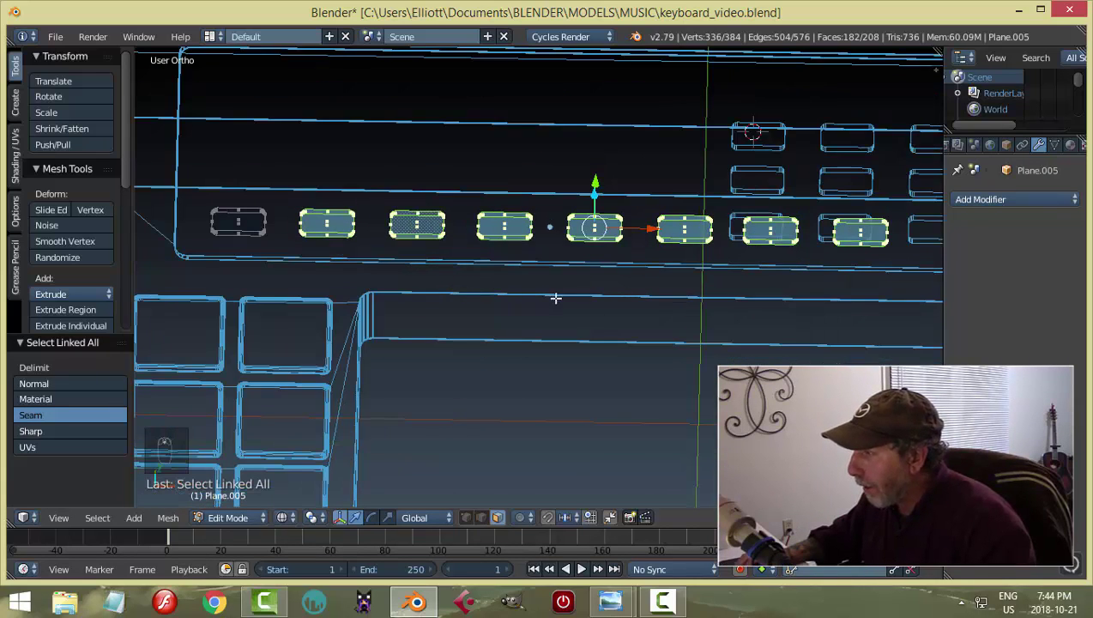
key("x")
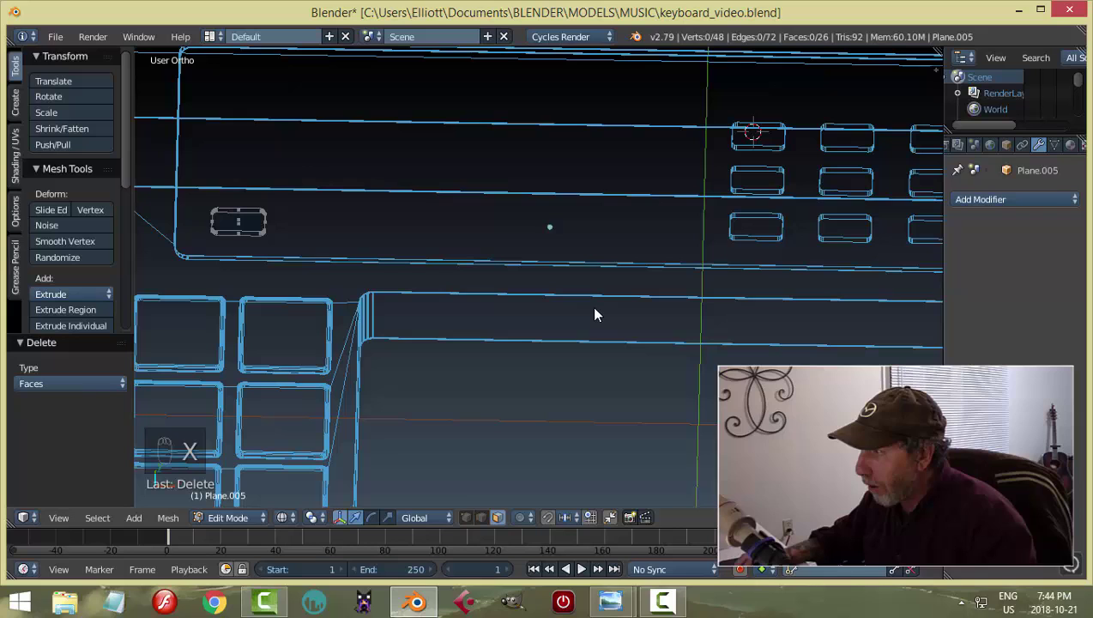
key("Tab")
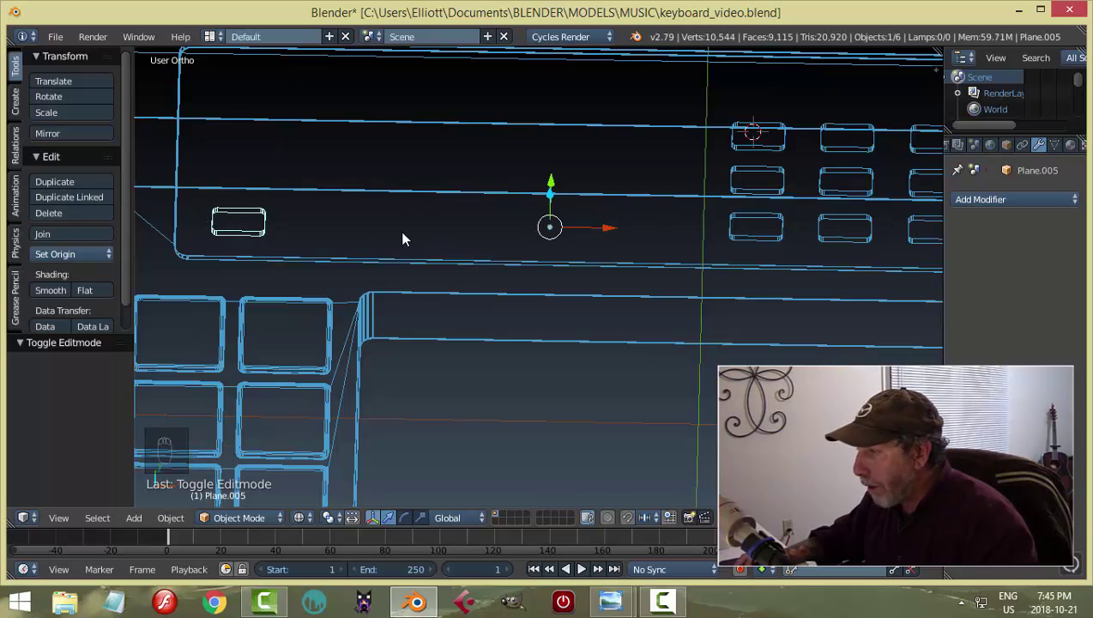
Place Shift+D copies of the button under fast-forward, stop, play, loop and record symbols.
left_click_drag(68, 259, 427, 272)
key("KP_7")
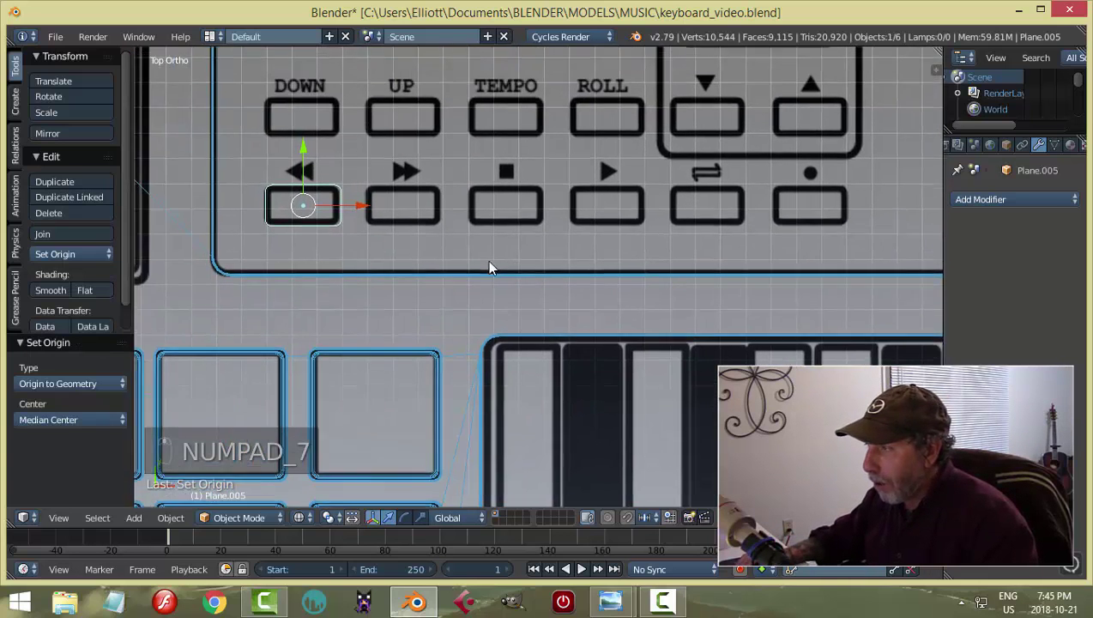
key("shift+d")
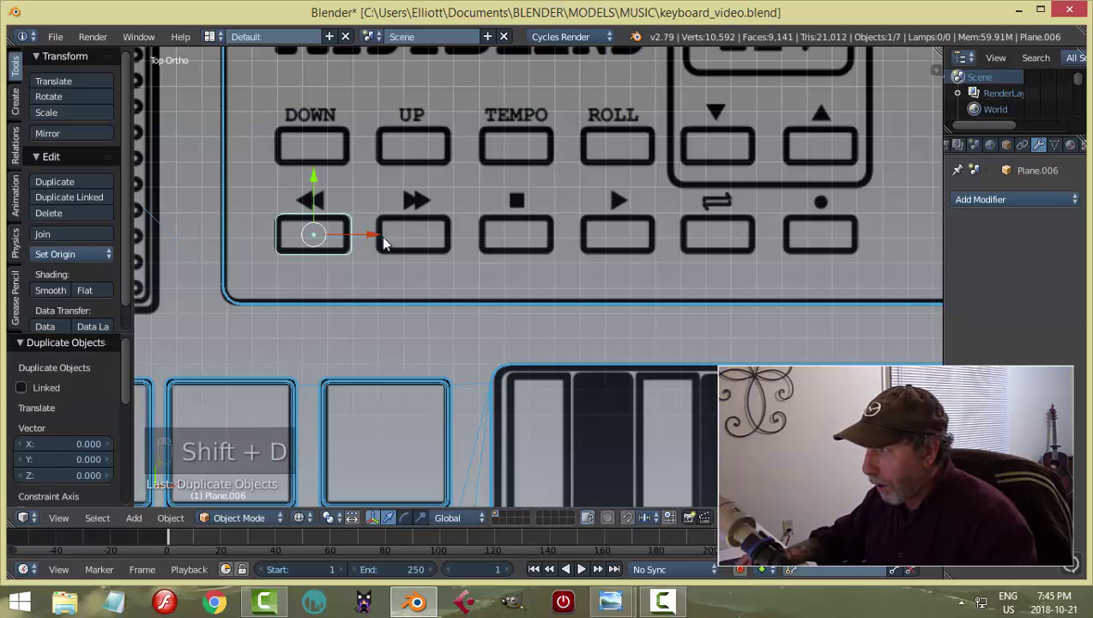
left_click(380, 238)
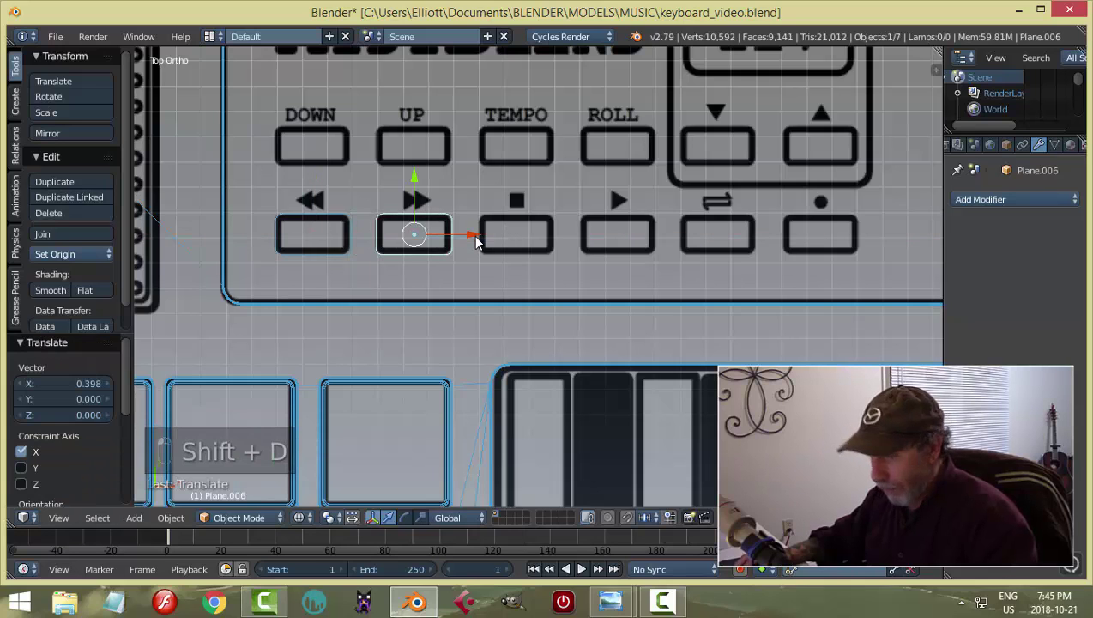
key("shift+d")
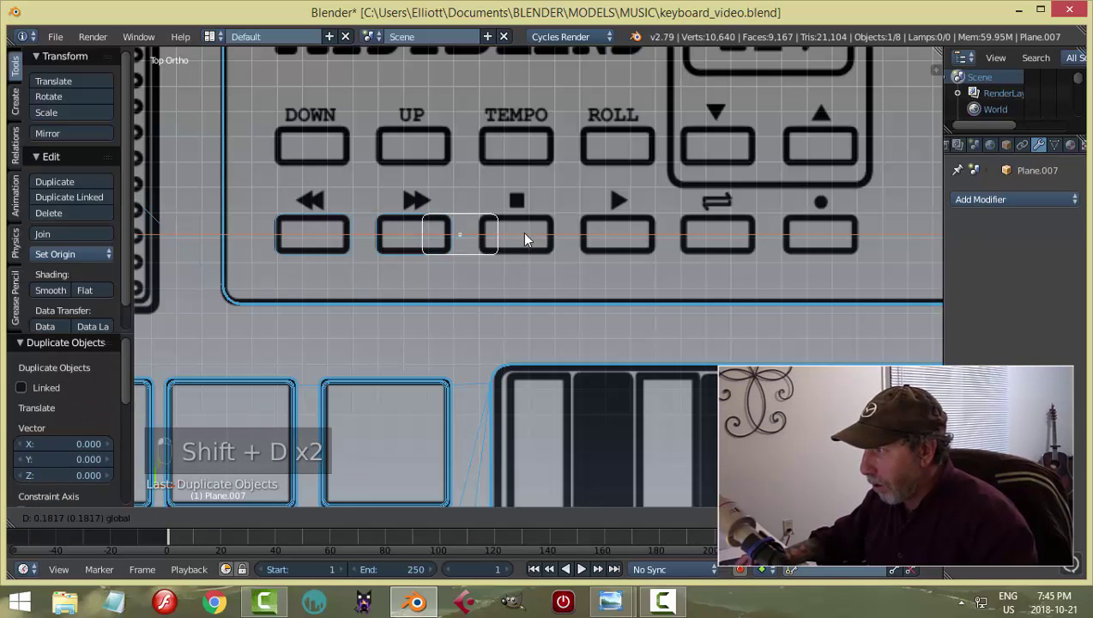
left_click_drag(589, 246, 583, 244)
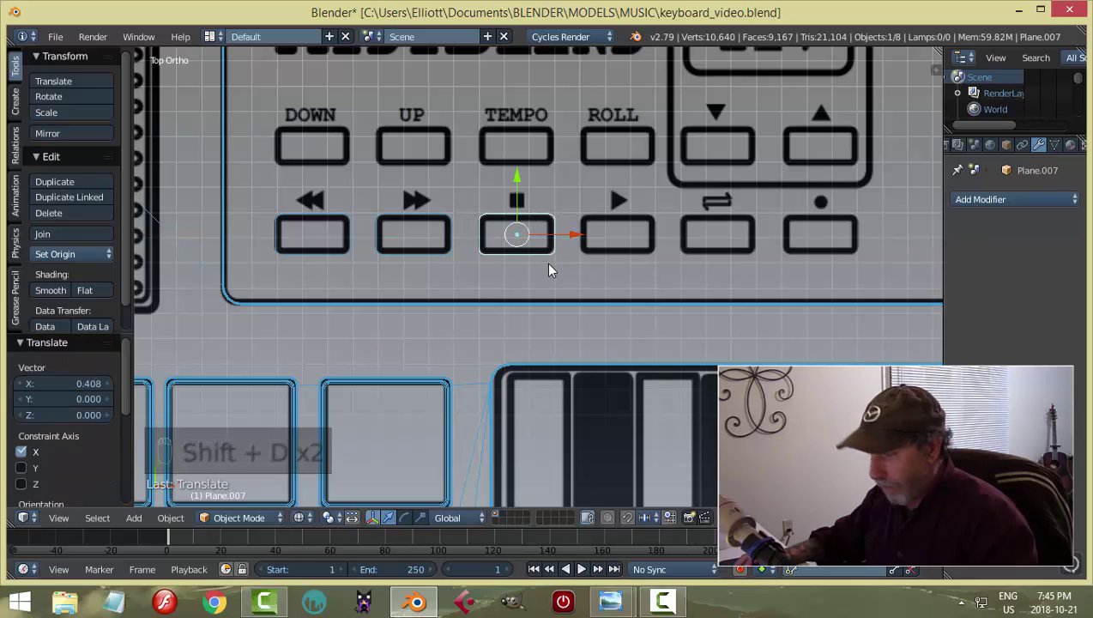
key("shift+d")
left_click_drag(579, 236, 681, 250)
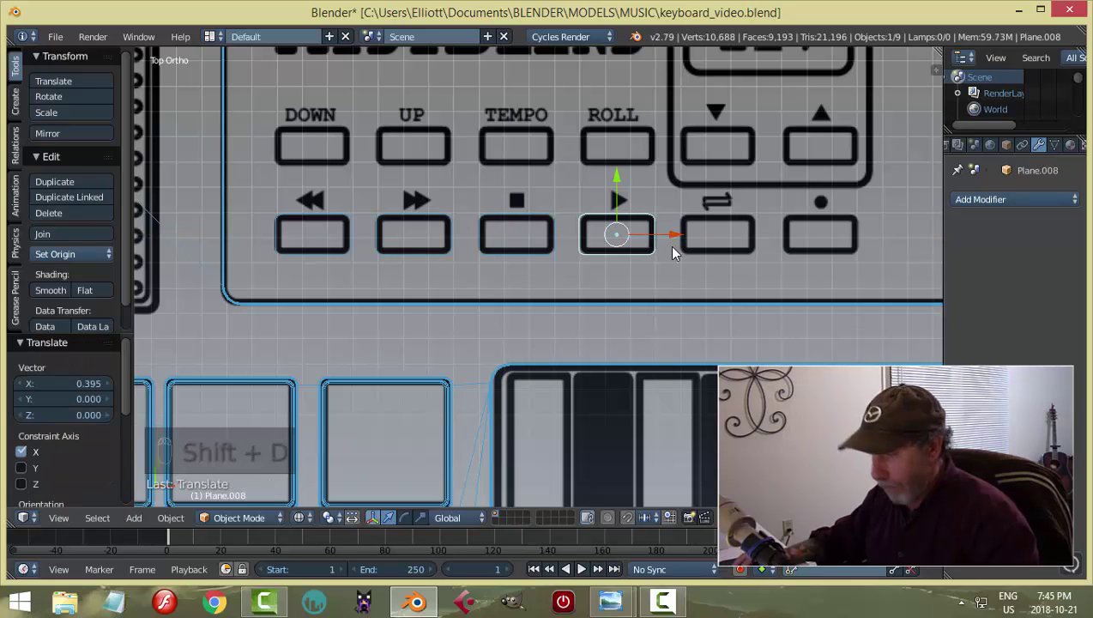
key("shift+d")
left_click_drag(702, 239, 775, 254)
key("shift+d")
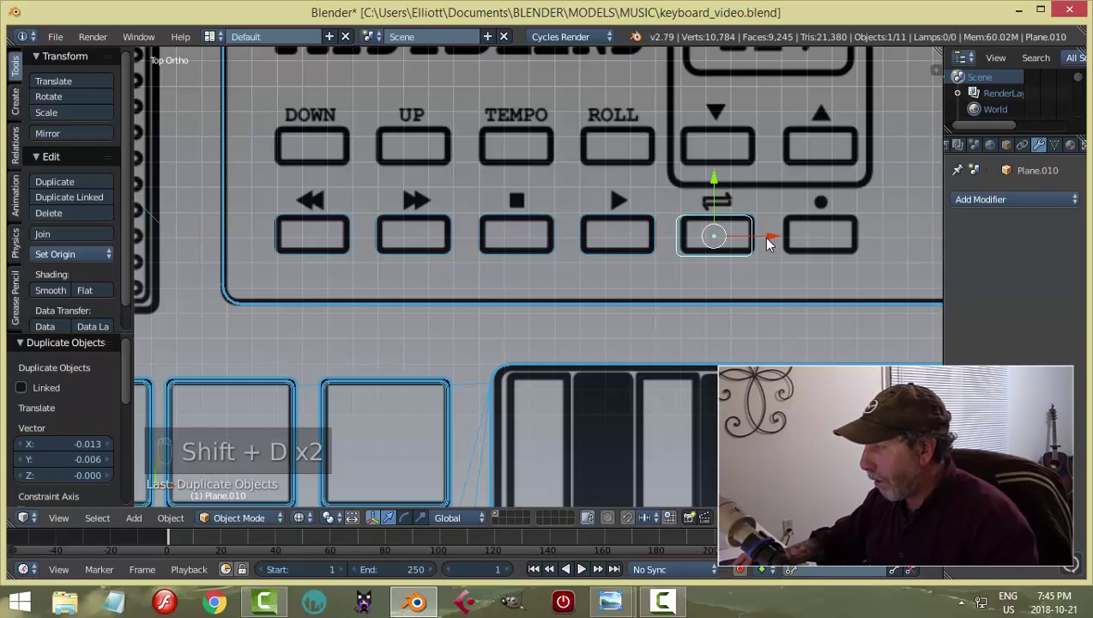
left_click_drag(774, 239, 759, 233)
Duplicate buttons under DOWN, UP, TEMPO, ROLL and join the transport and function rows into objects.
left_click(759, 233)
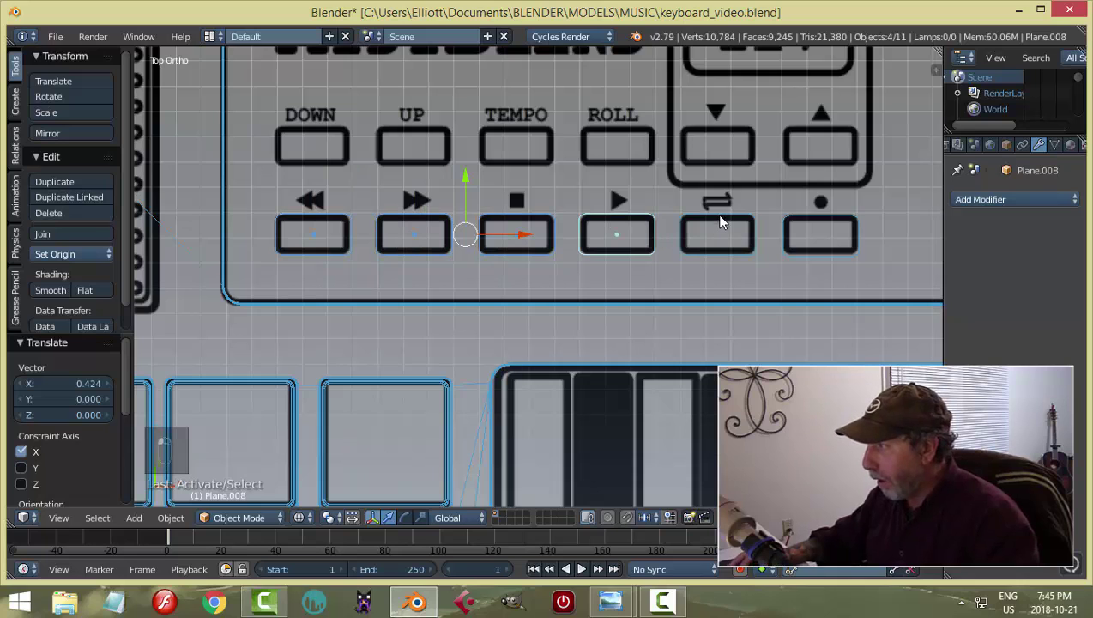
key("shift+d")
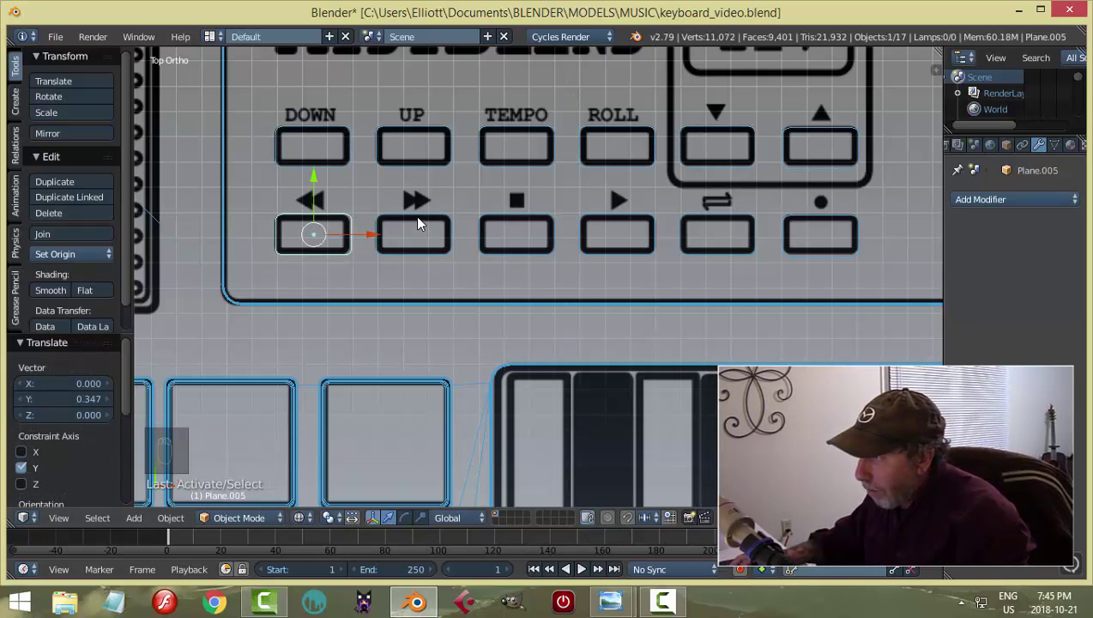
left_click_drag(423, 220, 859, 230)
key("ctrl+j")
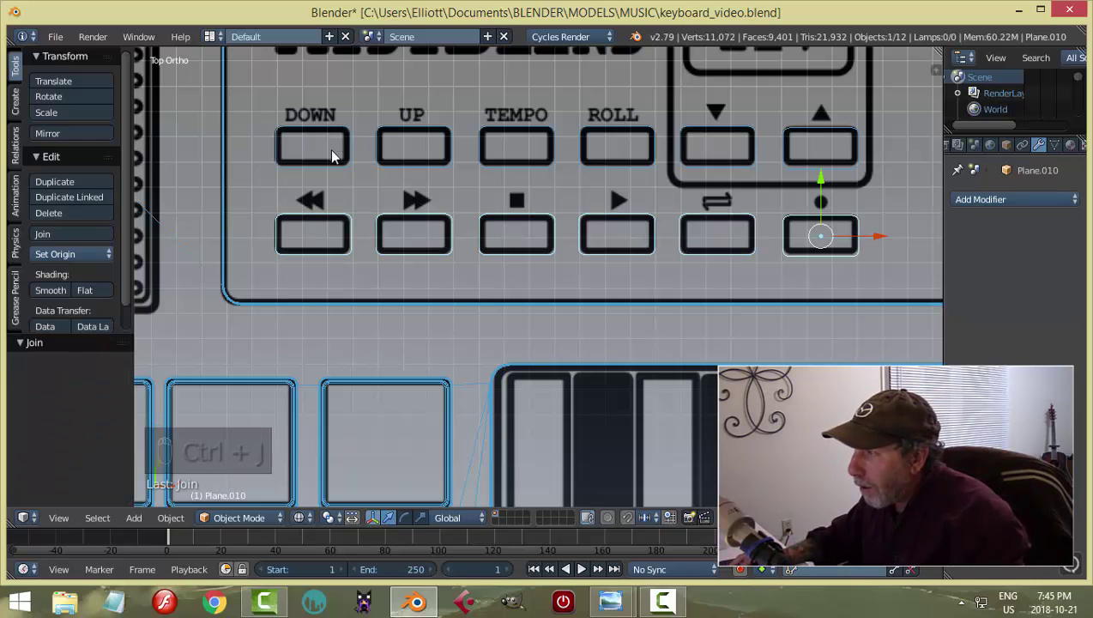
left_click_drag(331, 132, 674, 137)
key("ctrl+j")
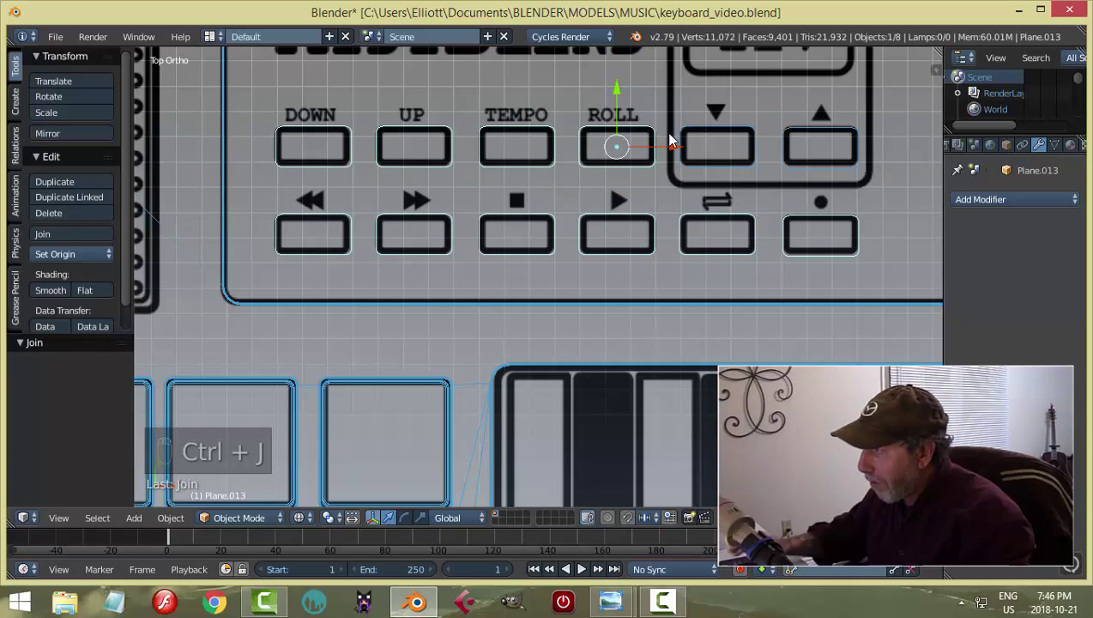
left_click_drag(749, 129, 787, 273)
middle_click(786, 273)
In solid top view, join the top two rows of pad buttons into one object.
left_click_drag(721, 179, 615, 600)
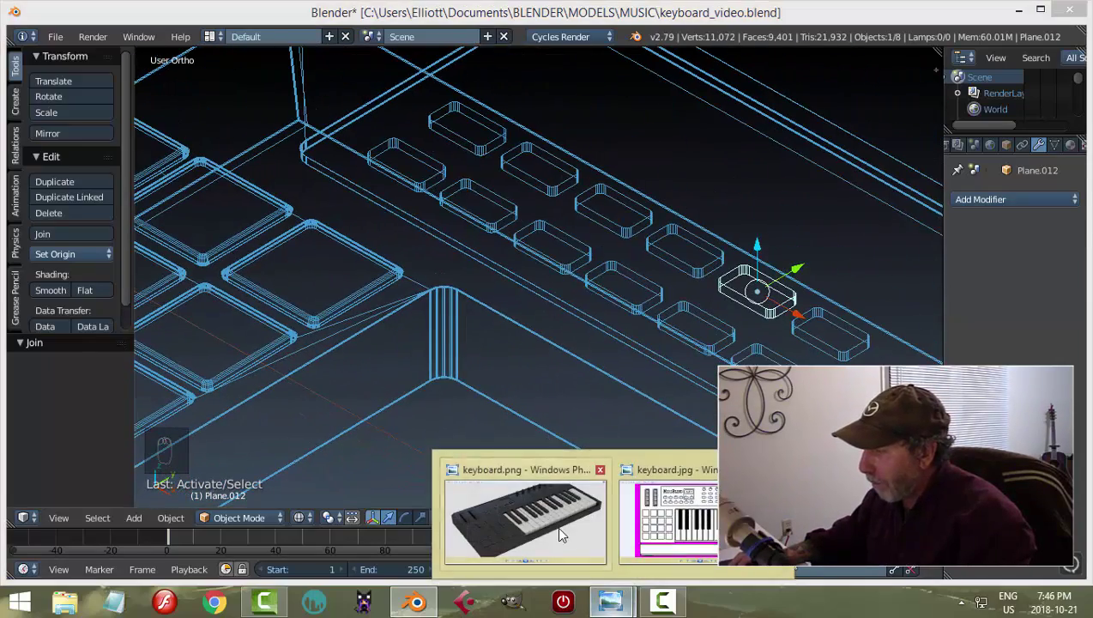
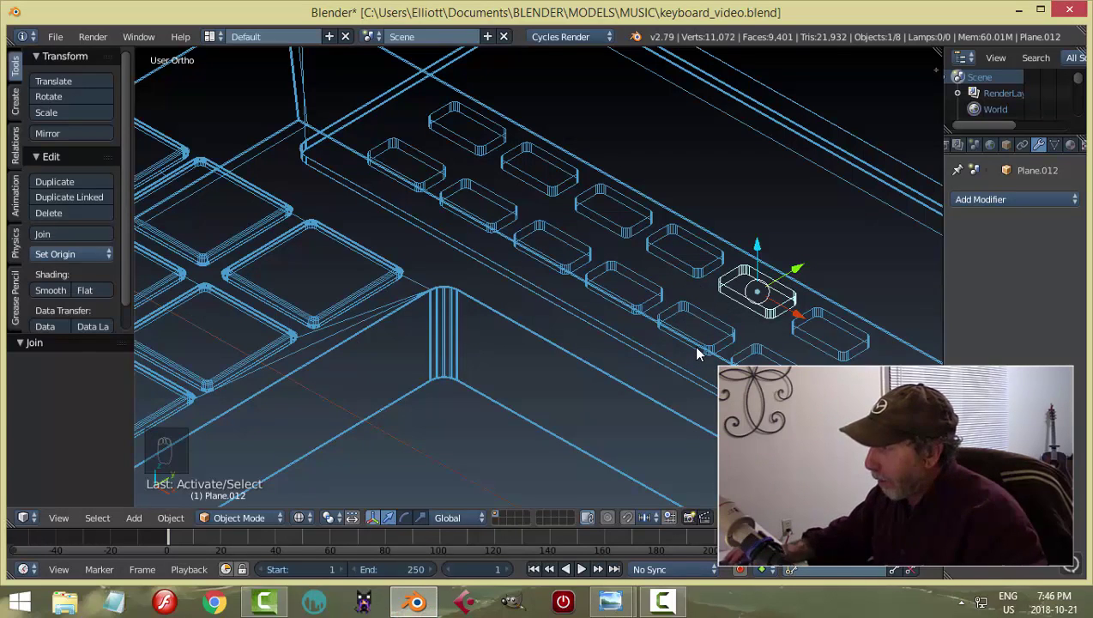
key("a")
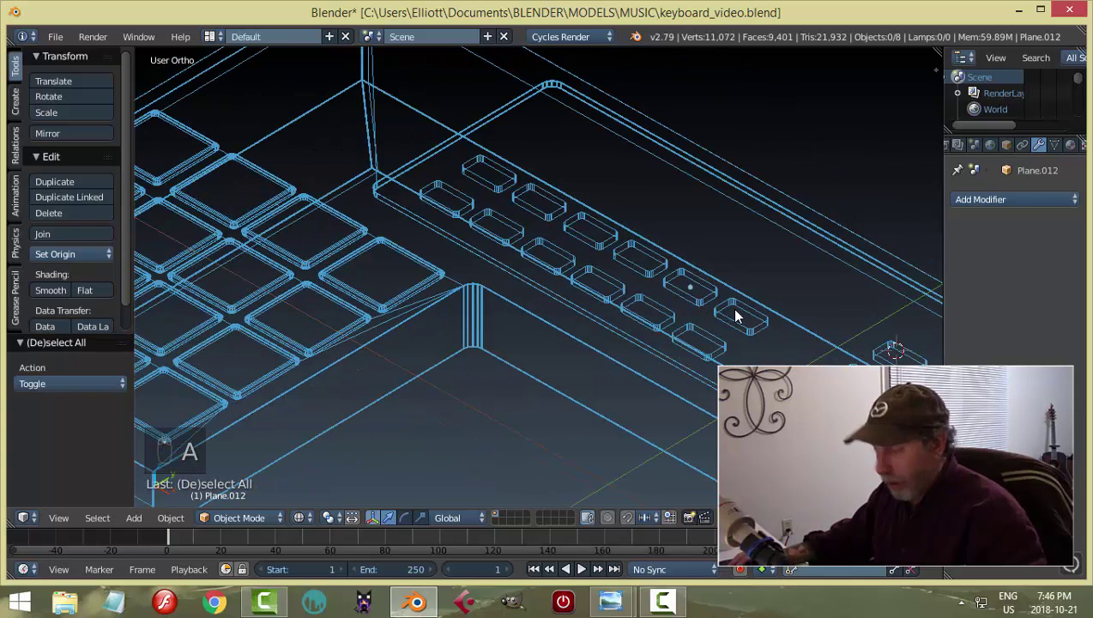
key("z")
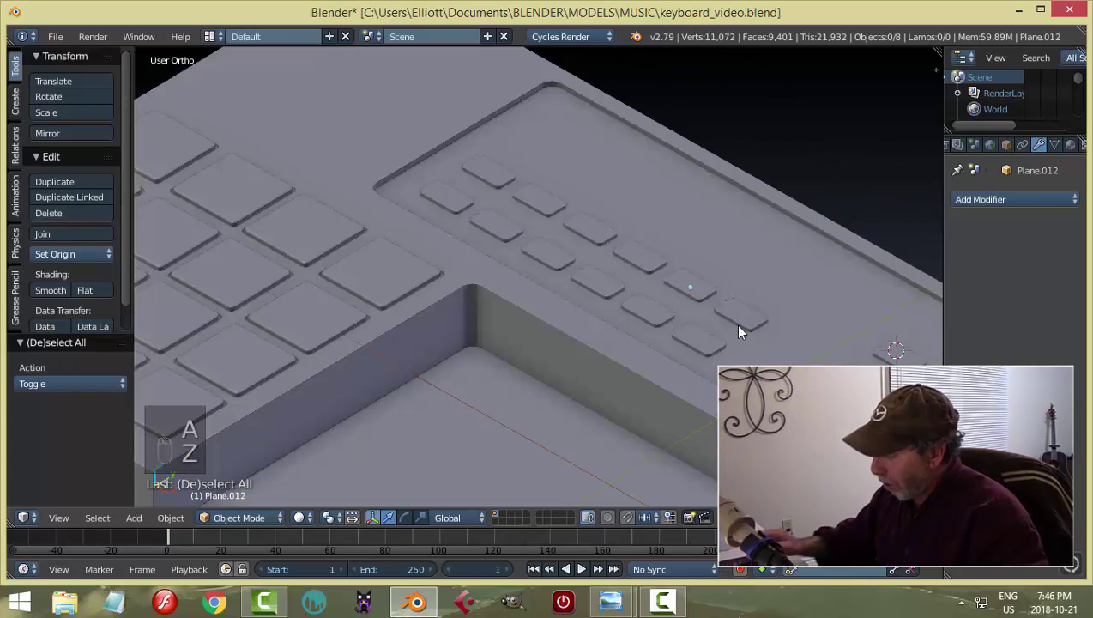
key("KP_7")
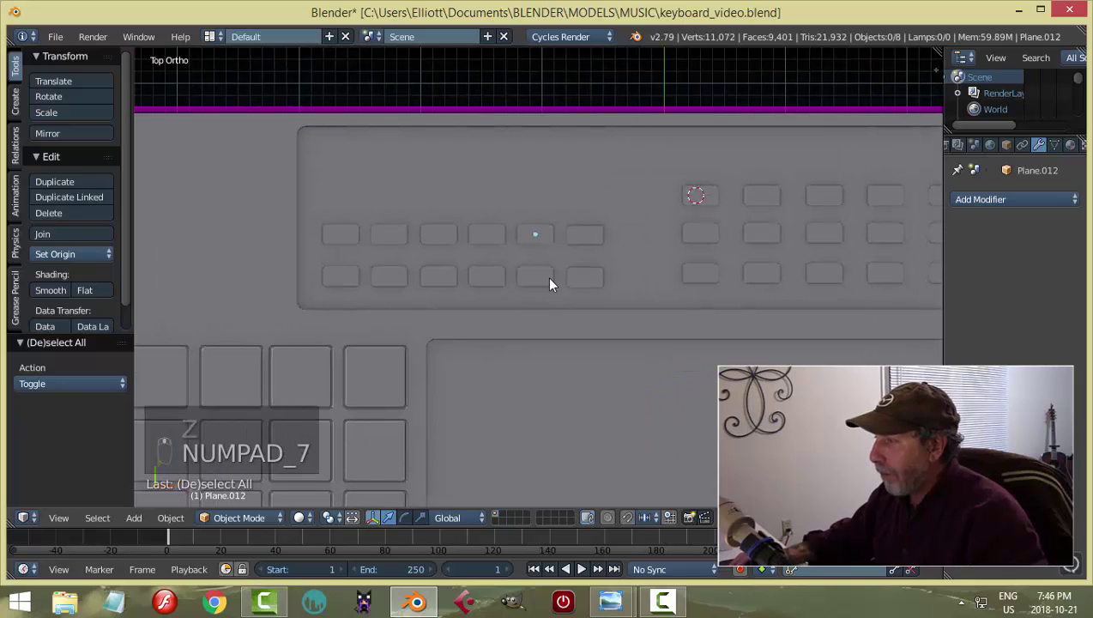
left_click_drag(711, 241, 822, 296)
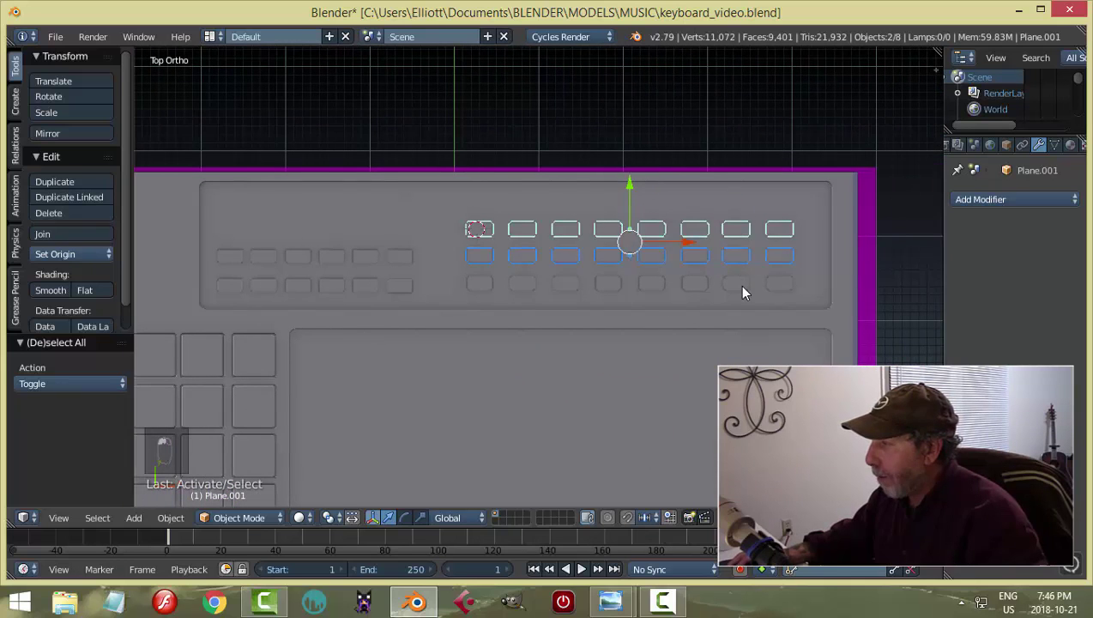
key("ctrl+j")
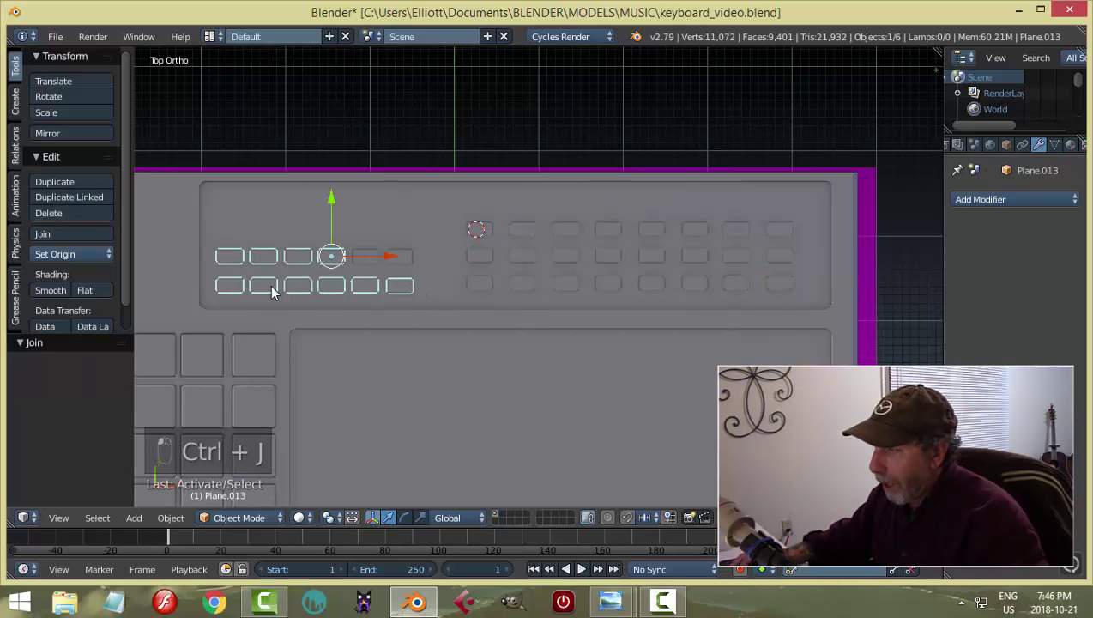
Join the left transport buttons into one object and show the MidiBlend reference layout.
left_click_drag(486, 260, 453, 282)
key("ctrl+j")
key("a")
key("z")
middle_click(478, 294)
middle_click(436, 274)
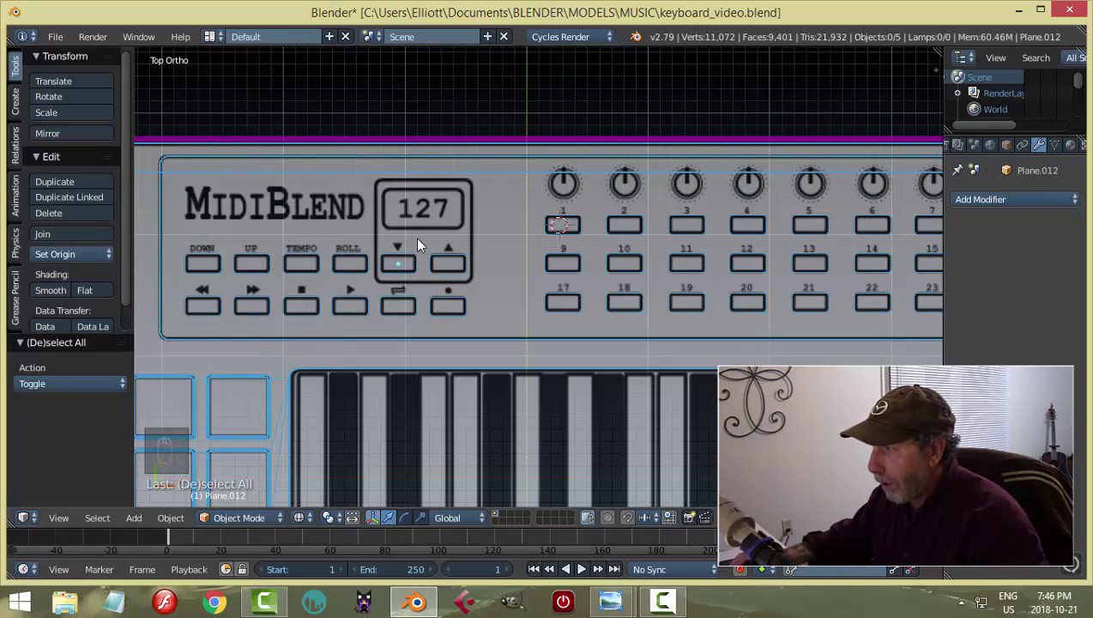
Add a plane and scale it to cover the 127 display housing in the reference.
key("shift+a")
key("Tab")
key("s")
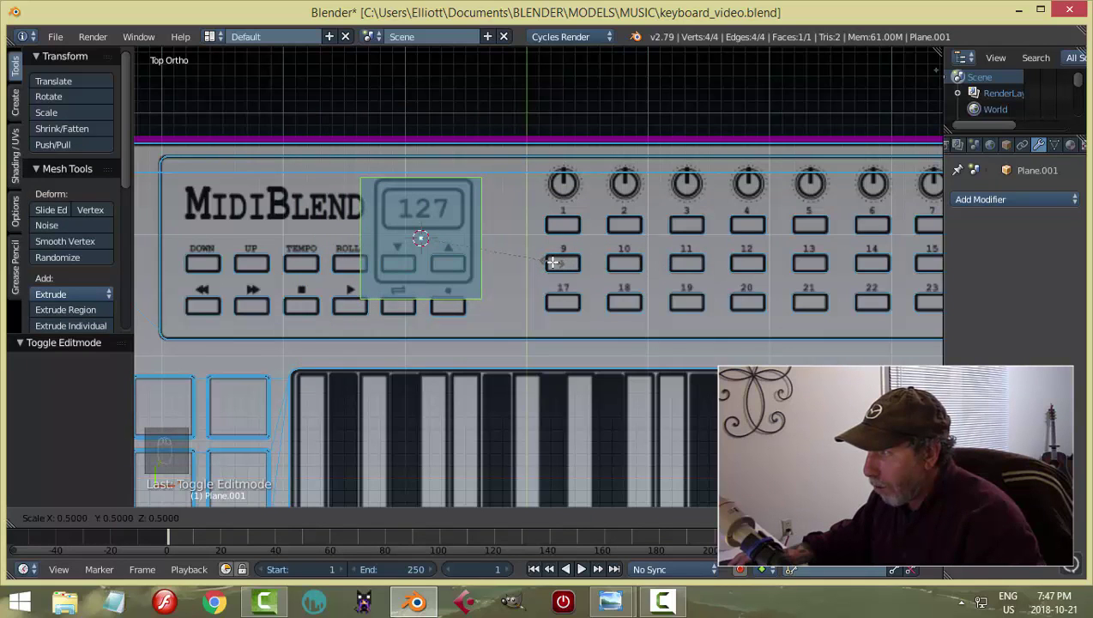
key("a")
key("ctrl+Tab")
key("b")
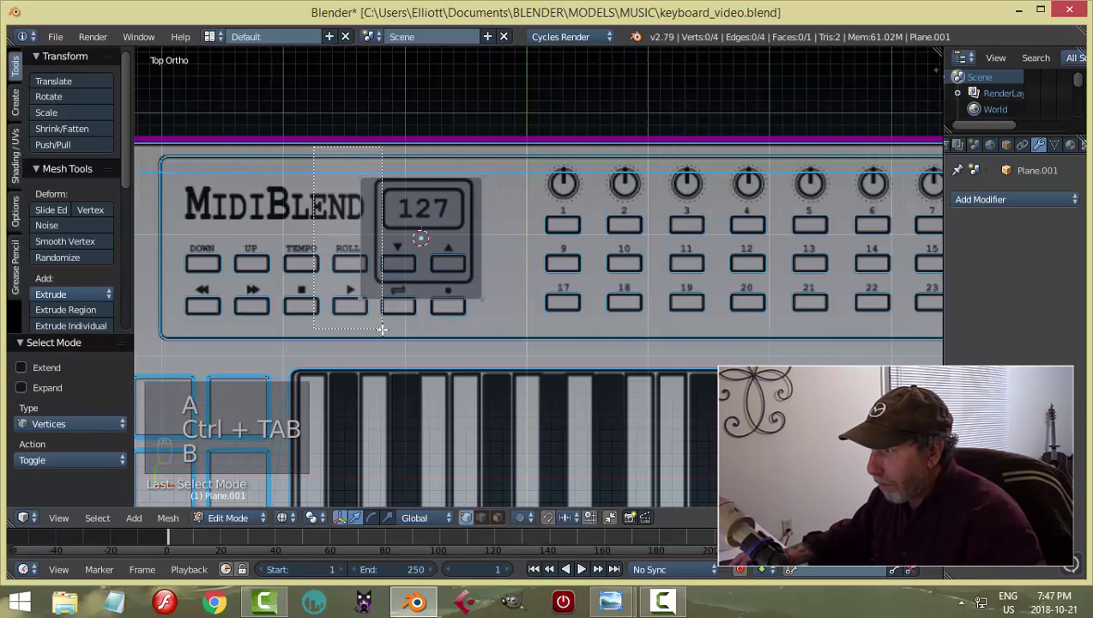
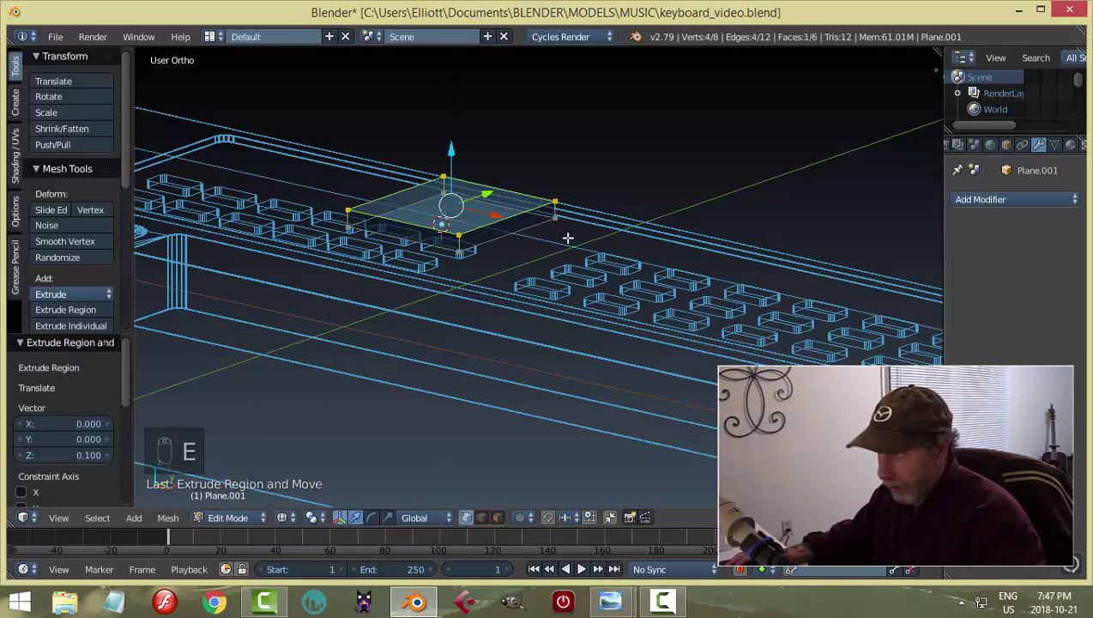
Round the block's vertical corner edges with a Ctrl+B bevel and leave Edit Mode.
key("a")
key("z")
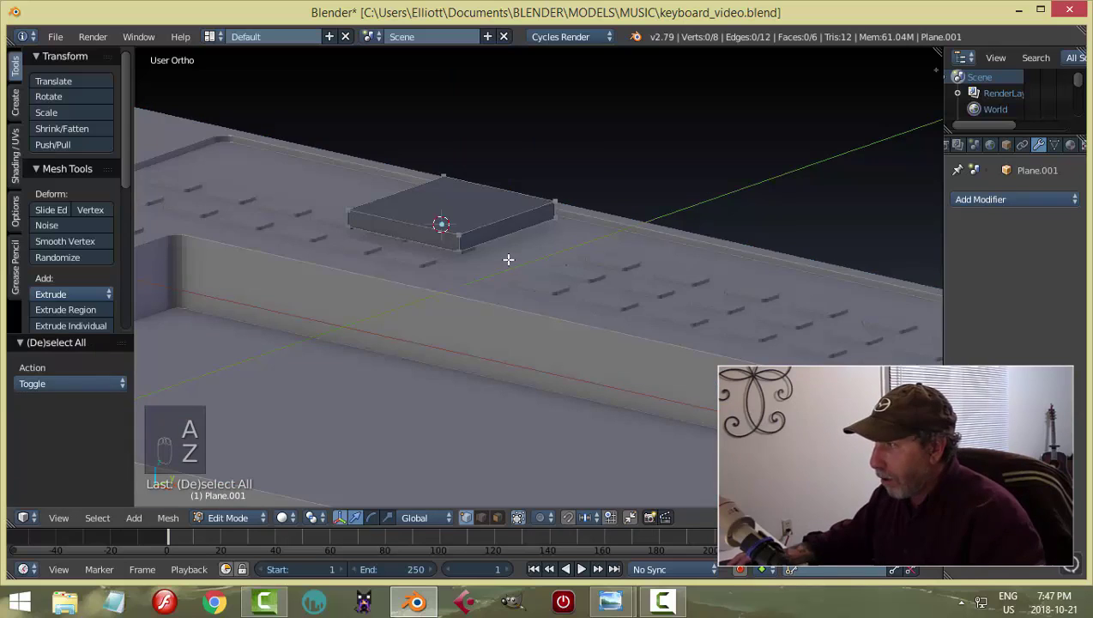
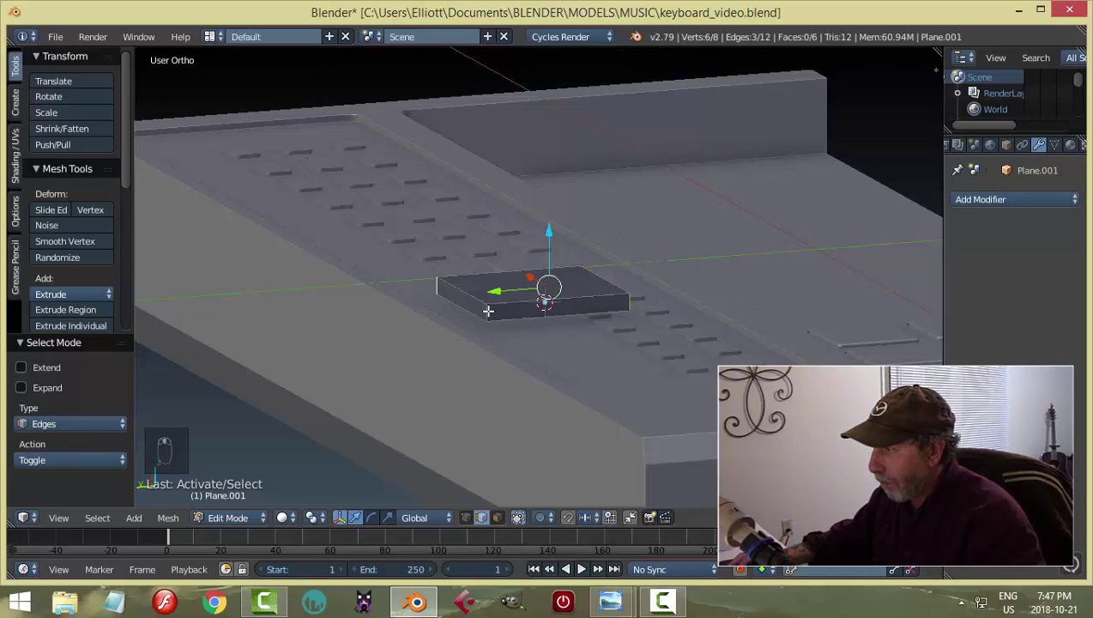
key("KP_7")
key("z")
key("ctrl+b")
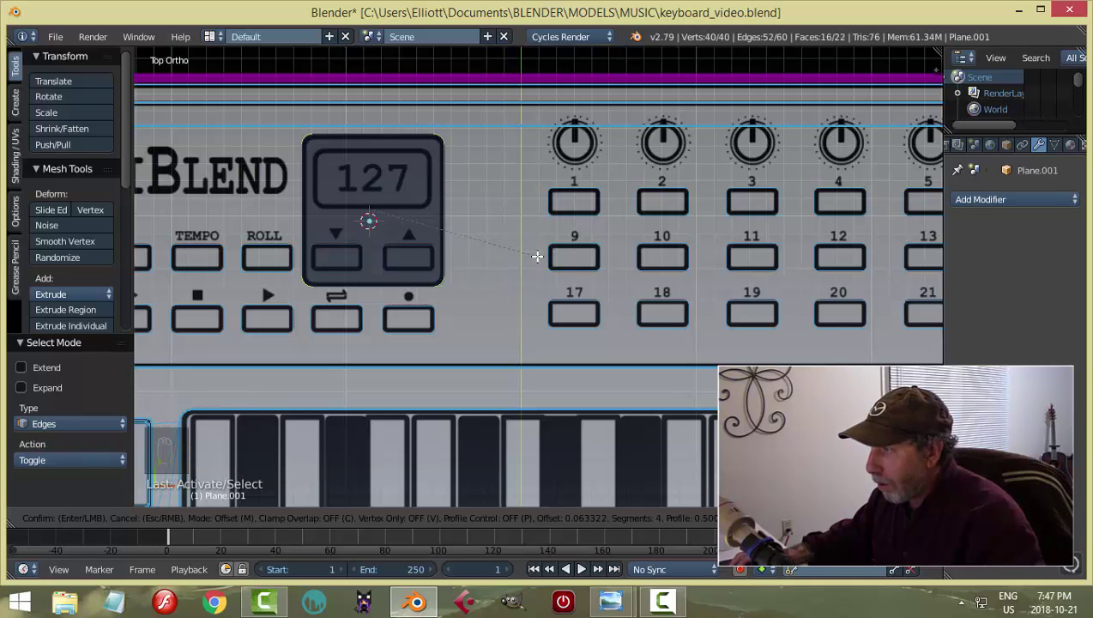
key("a")
key("Tab")
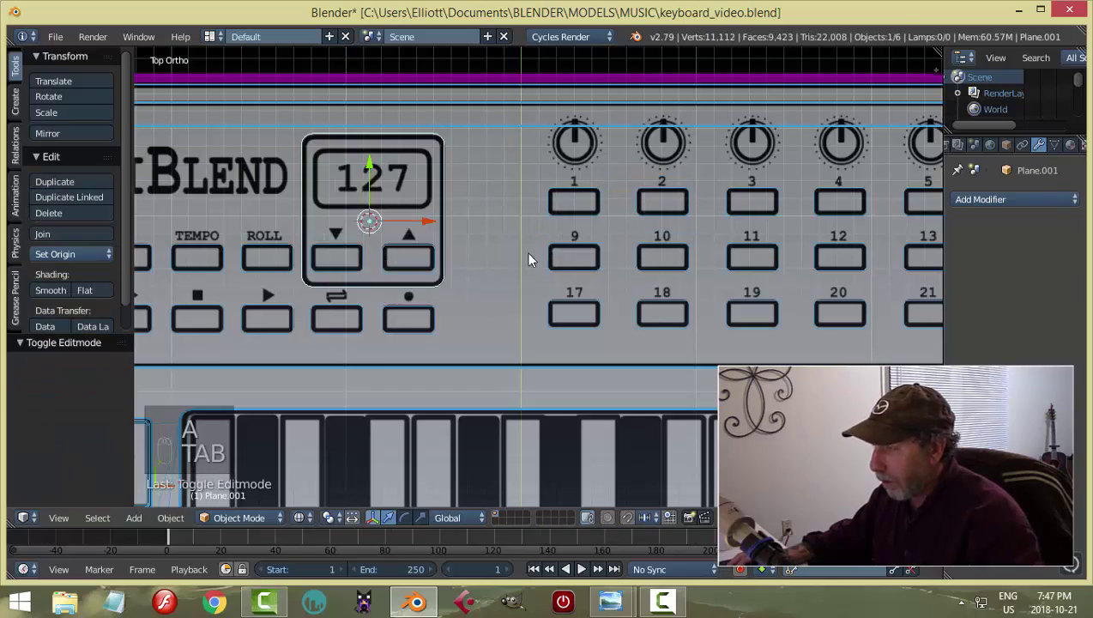
Move the display housing block down along Z from an angled view.
key("z")
left_click_drag(572, 166, 572, 182)
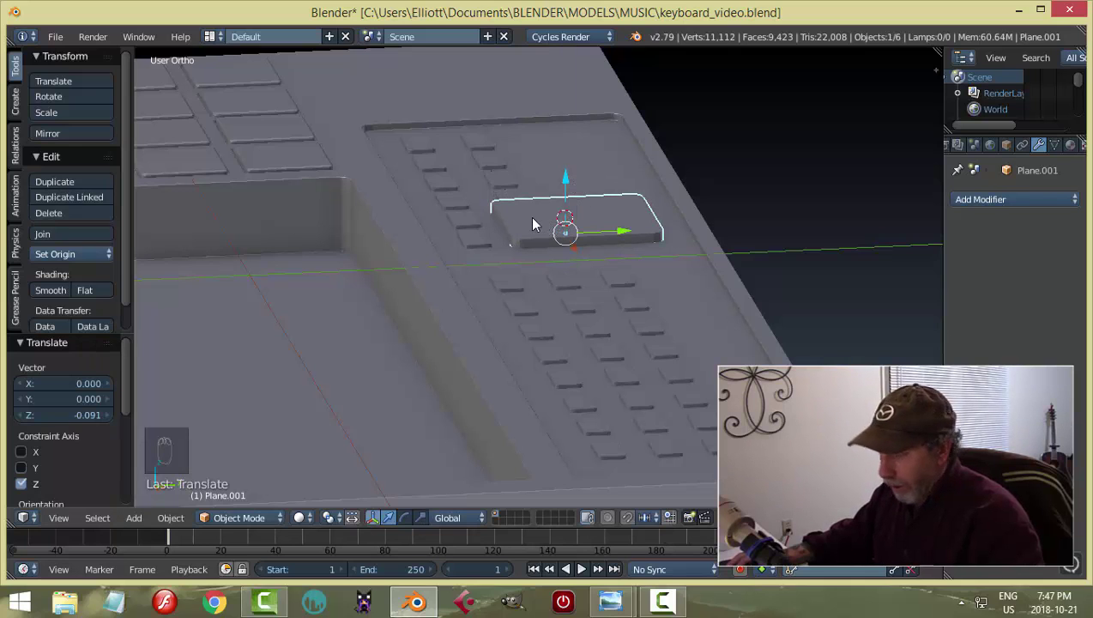
key("h")
left_click_drag(529, 216, 557, 239)
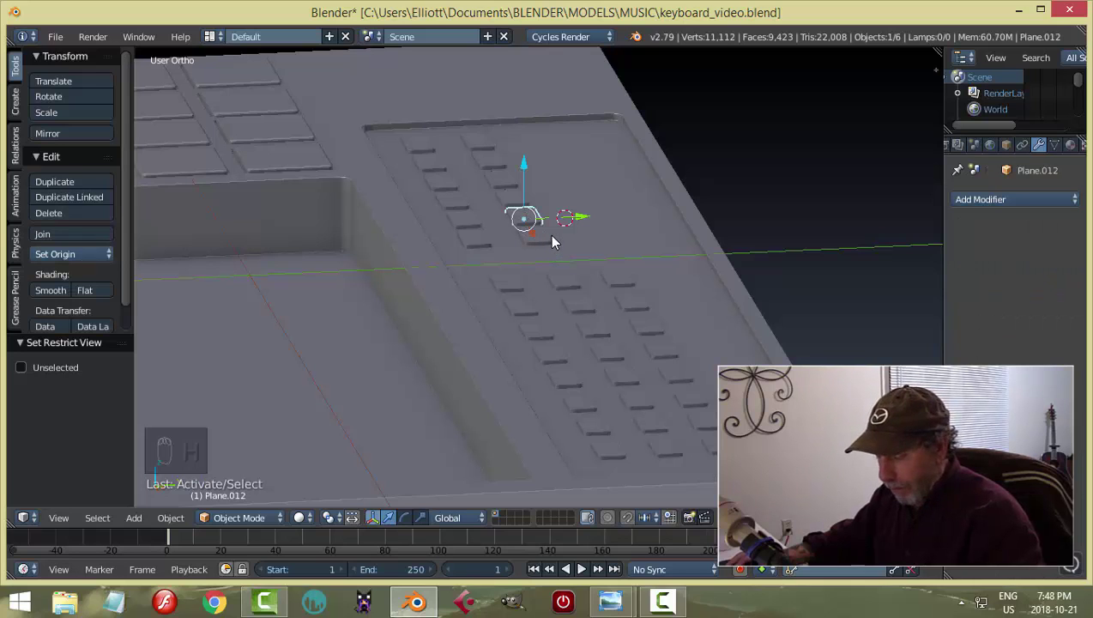
key("a")
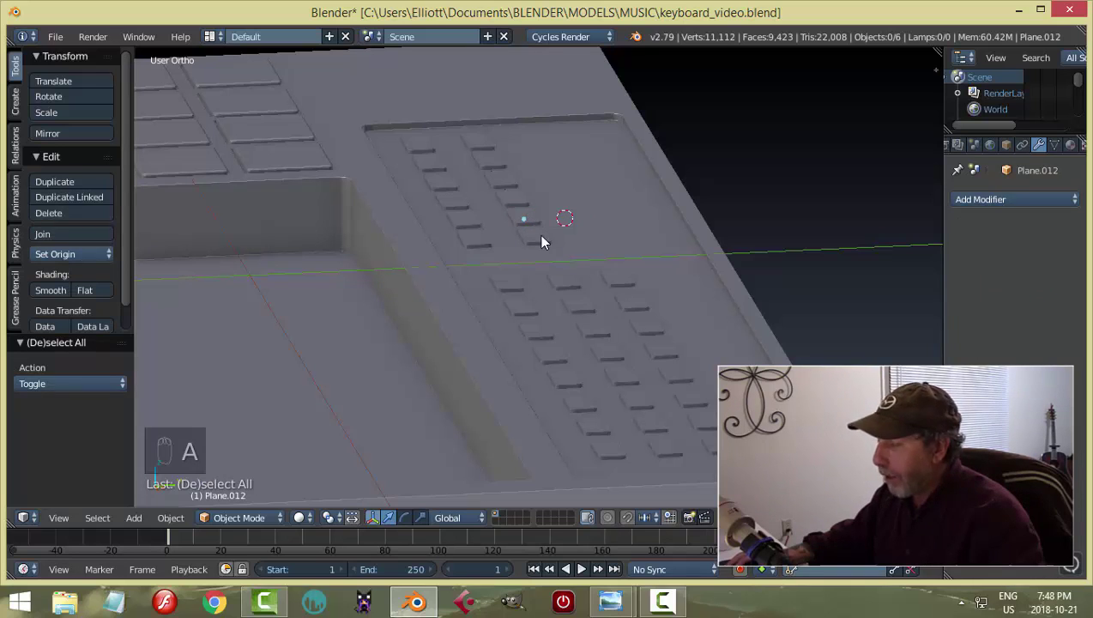
key("alt+h")
left_click_drag(624, 217, 624, 216)
In Right Ortho wireframe, lower the block until it rests on the panel surface.
key("KP_3")
key("z")
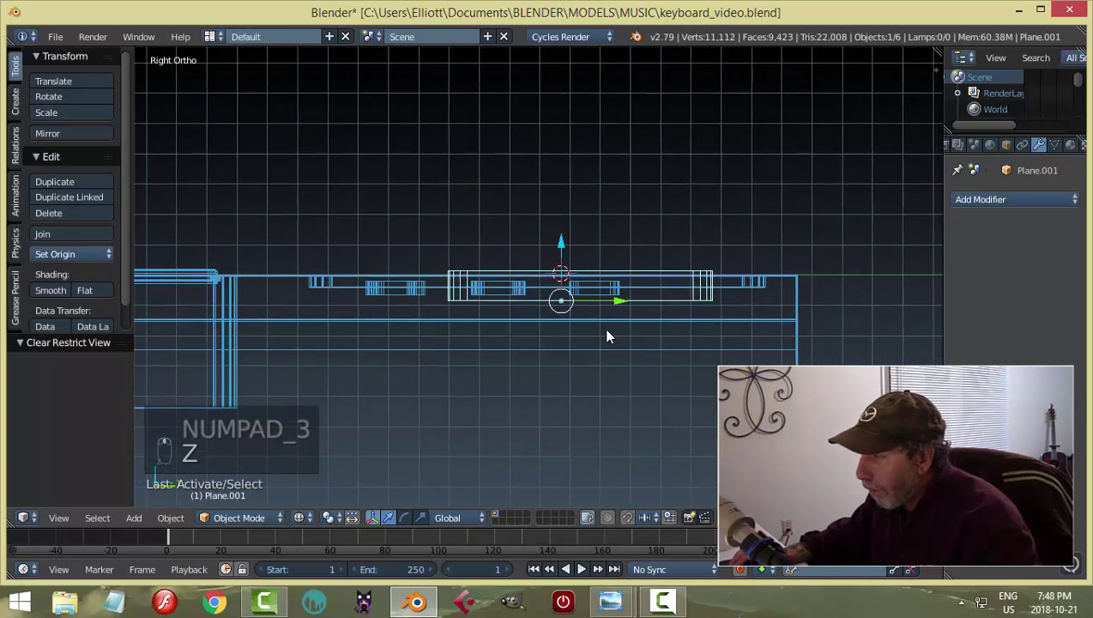
middle_click(380, 297)
left_click_drag(382, 299, 333, 291)
key("KP_3")
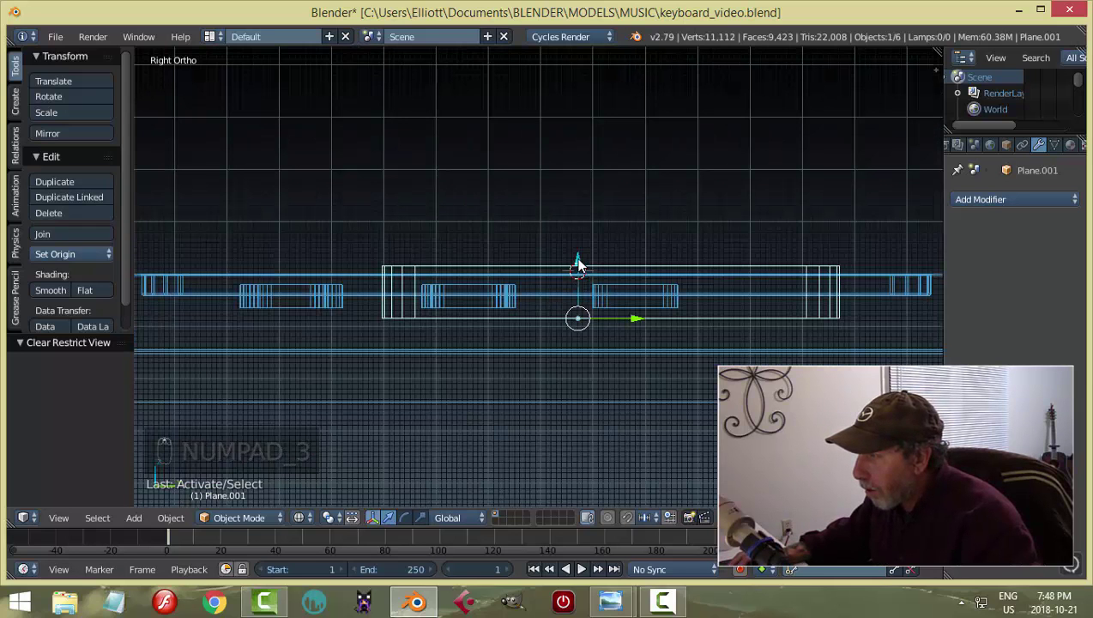
left_click_drag(580, 258, 578, 248)
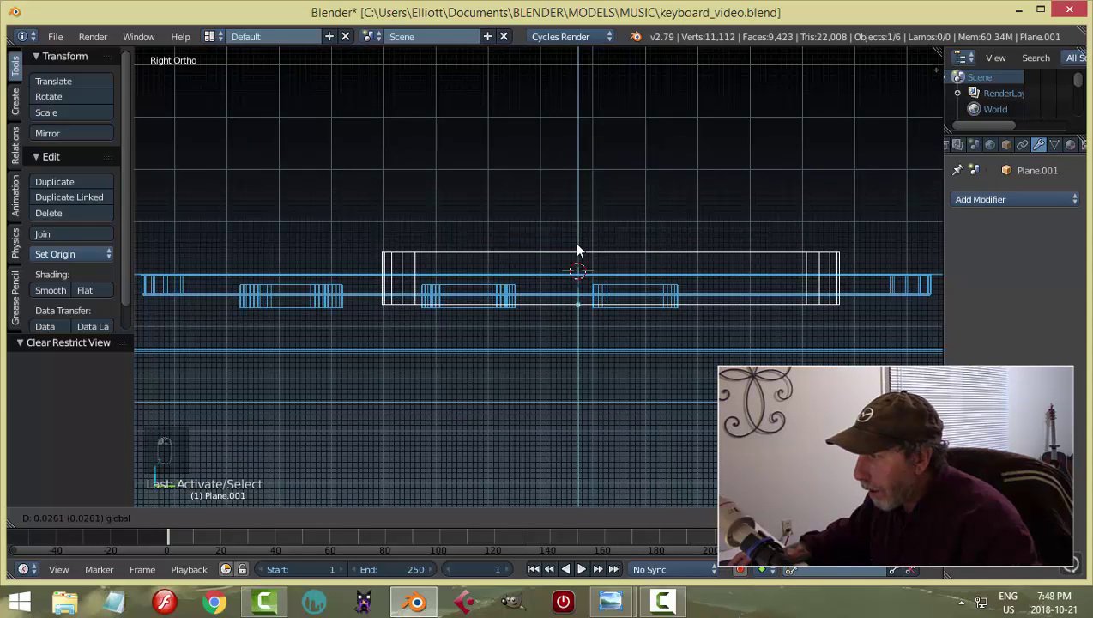
left_click_drag(439, 278, 459, 280)
key("z")
middle_click(489, 348)
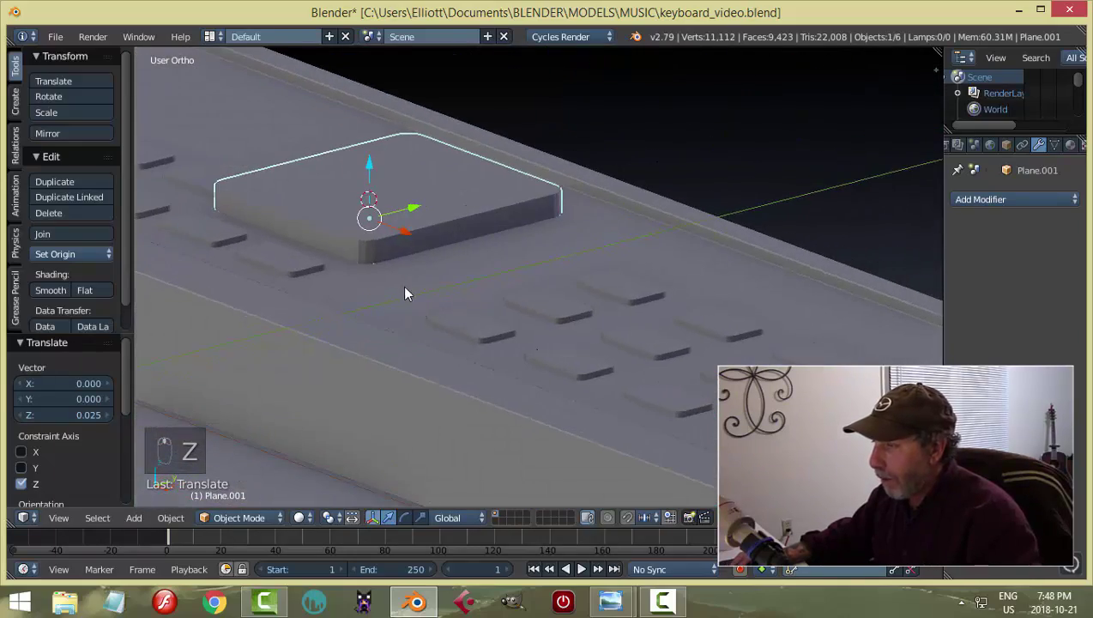
left_click_drag(409, 290, 998, 283)
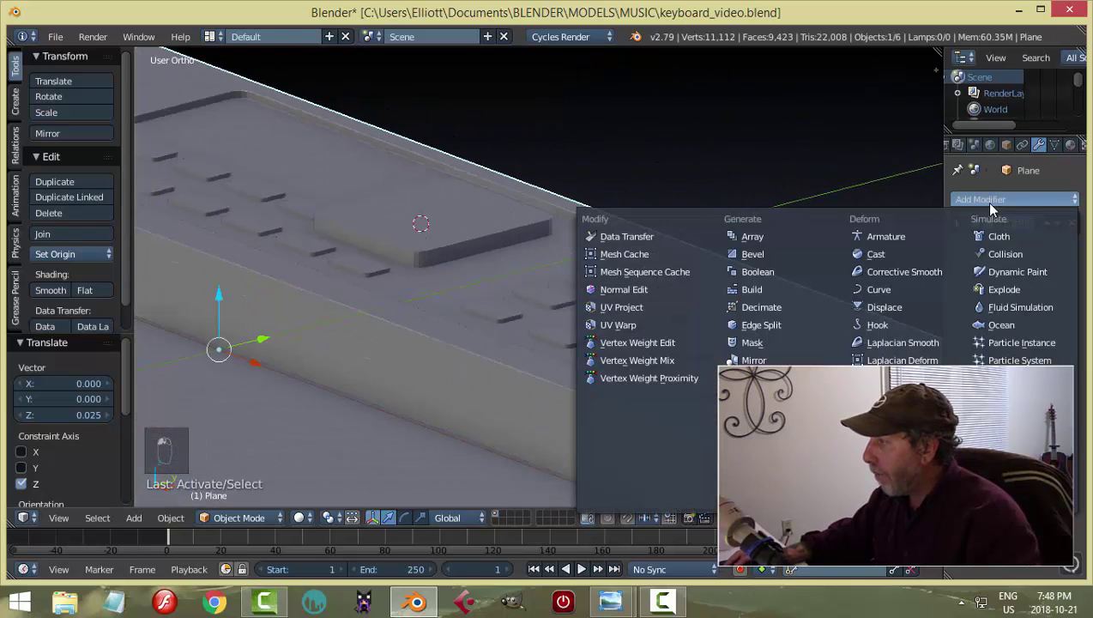
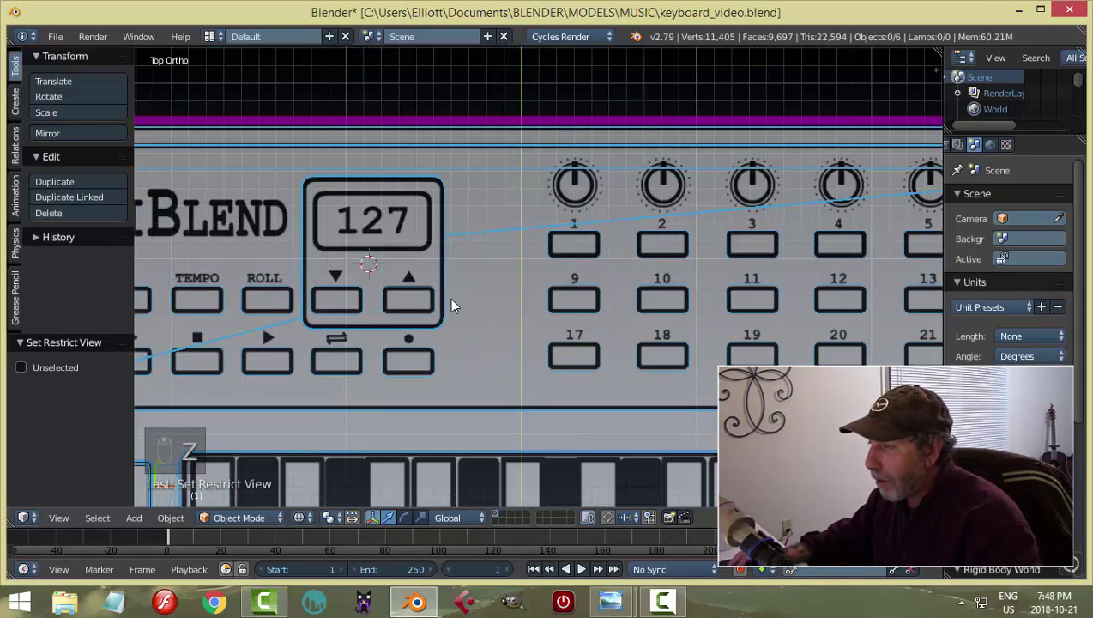
Select the display housing block and start editing its mesh from Top view.
key("z")
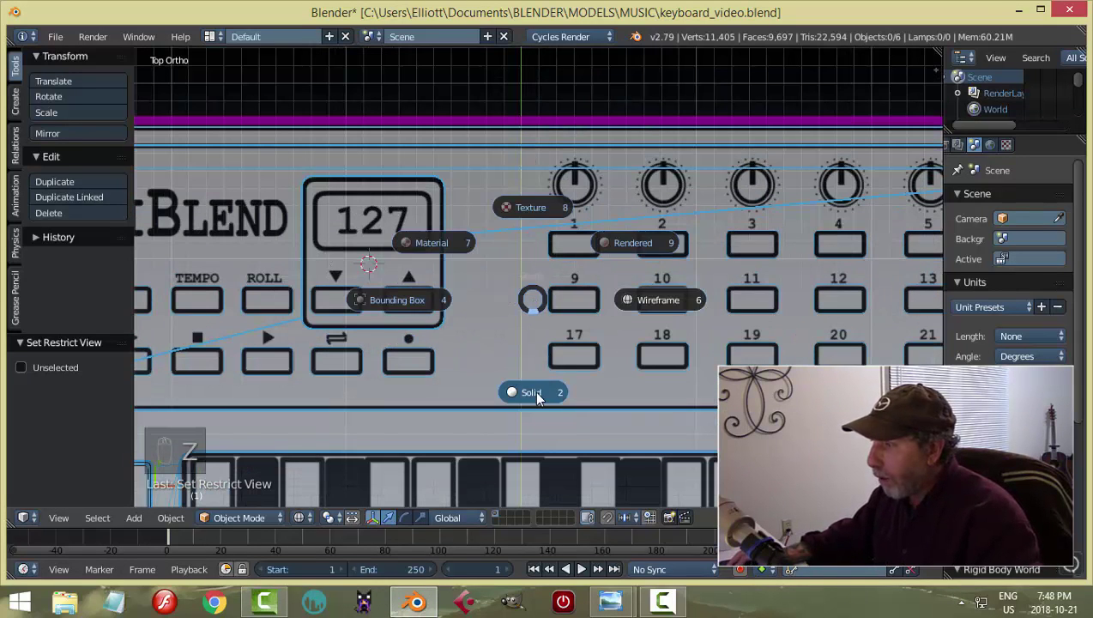
middle_click(528, 325)
key("alt+h")
left_click_drag(486, 188, 471, 200)
key("KP_7")
key("z")
key("Tab")
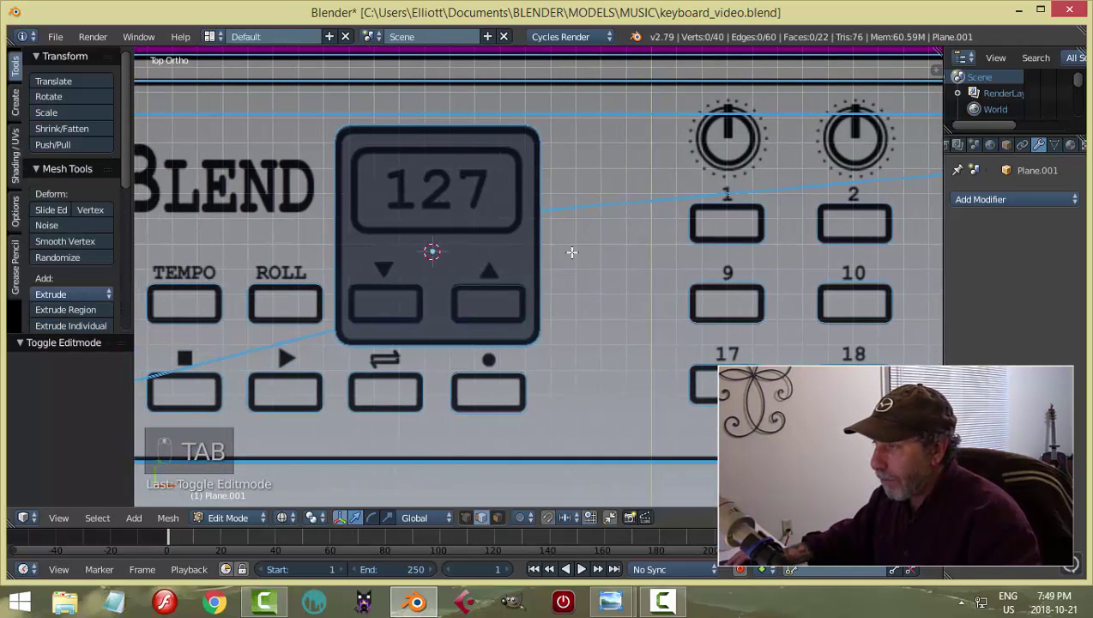
In vertex select, pick the block's top corner vertices to move the top edge.
key("a")
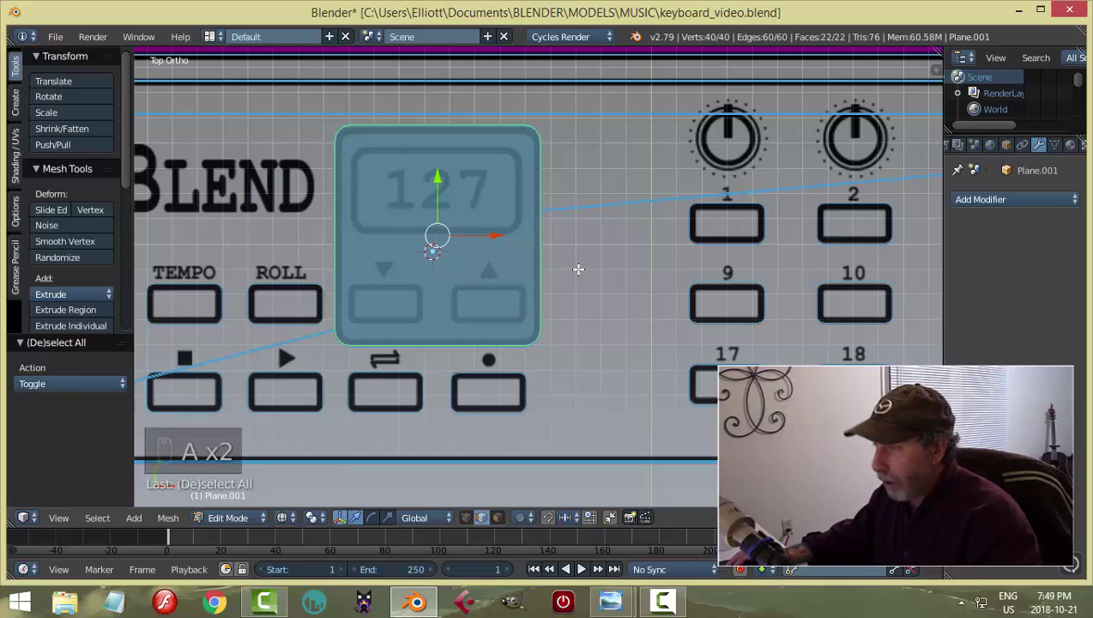
key("ctrl+Tab")
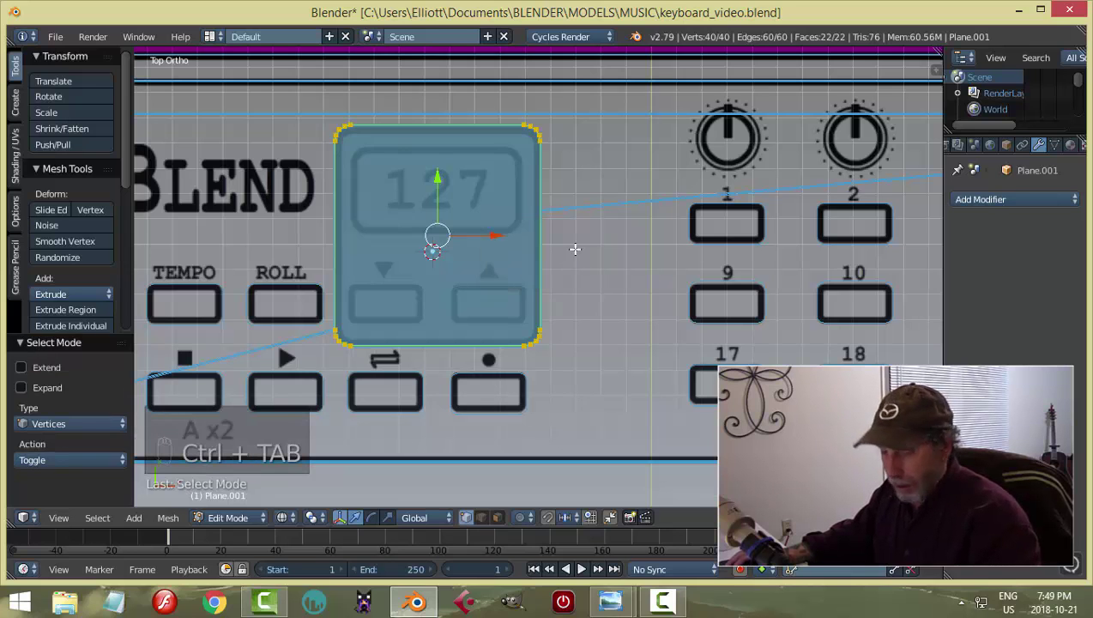
key("a")
key("b")
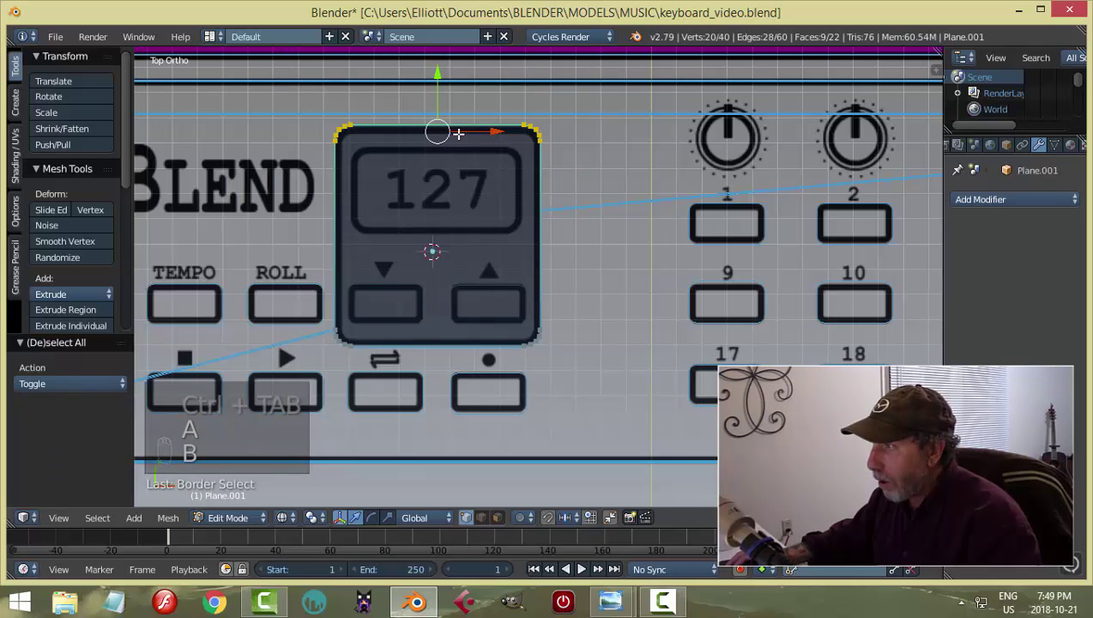
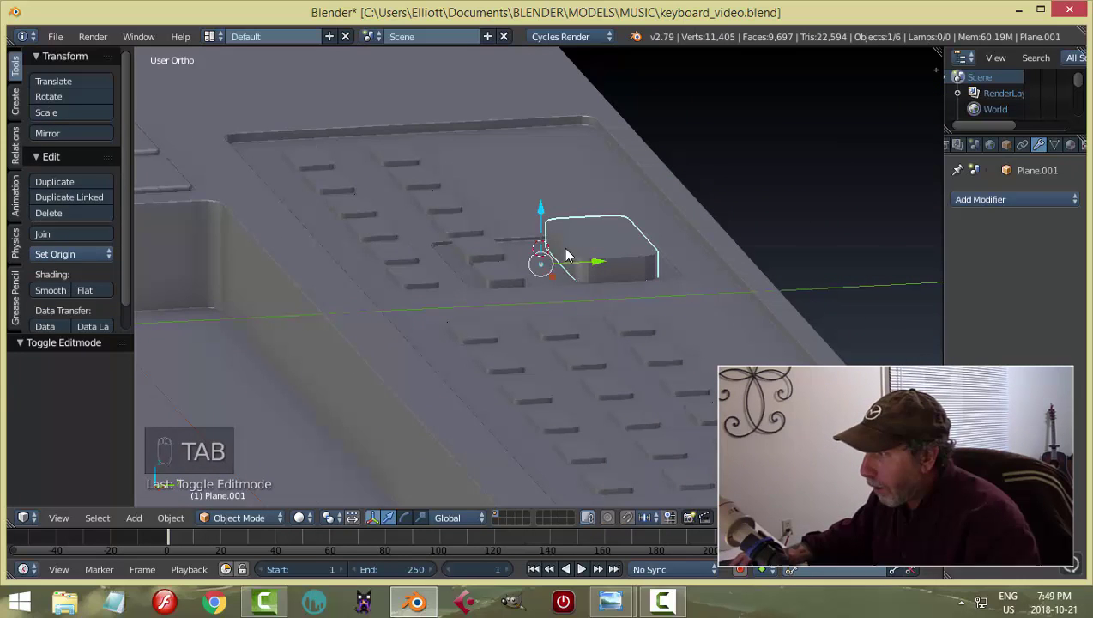
Orbit around the display block and set its origin to geometry.
left_click_drag(595, 282, 512, 182)
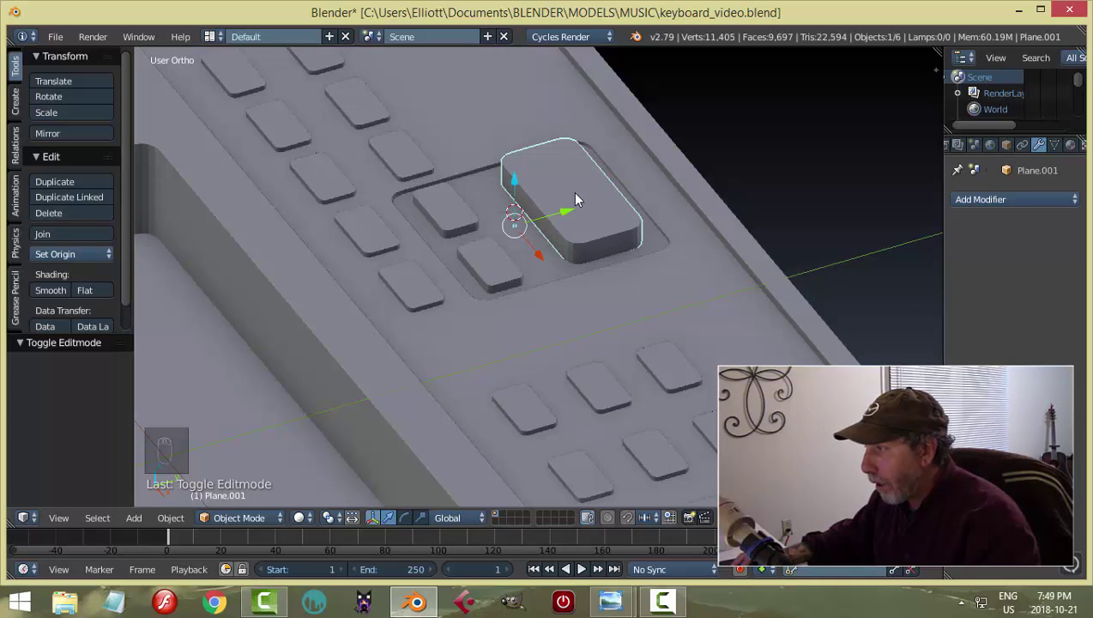
left_click_drag(75, 262, 661, 294)
left_click_drag(694, 342, 661, 295)
key("KP_3")
left_click_drag(661, 294, 660, 295)
key("z")
left_click_drag(698, 304, 740, 322)
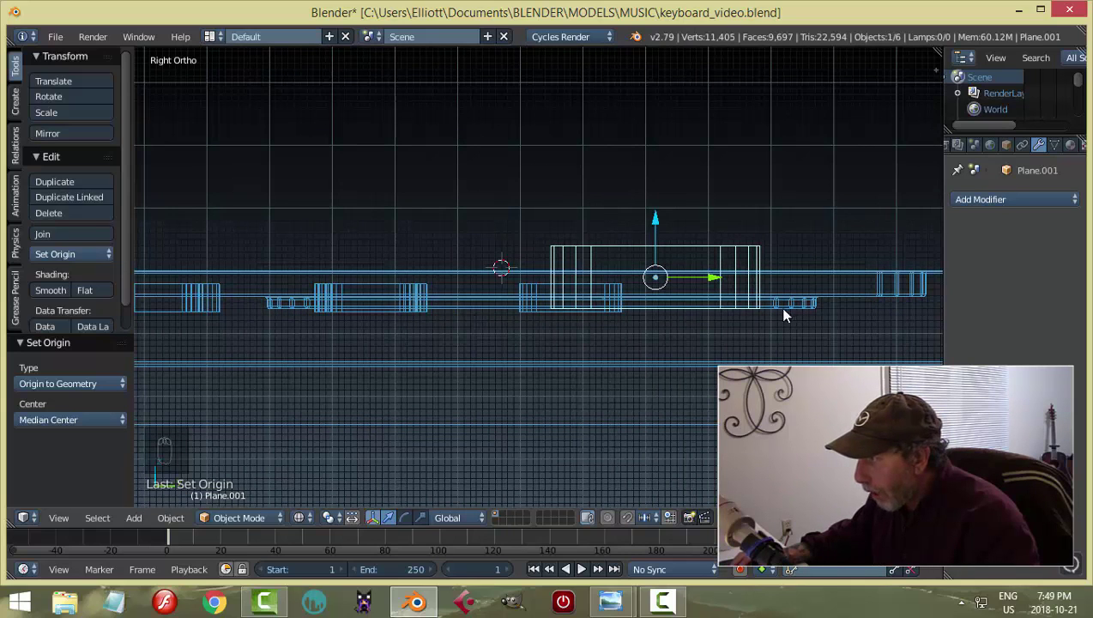
left_click_drag(658, 222, 634, 287)
left_click_drag(634, 286, 680, 388)
key("z")
Save the file and select the button grid object Plane.004 over the top panel.
middle_click(695, 344)
left_click_drag(454, 263, 603, 261)
key("h")
middle_click(617, 291)
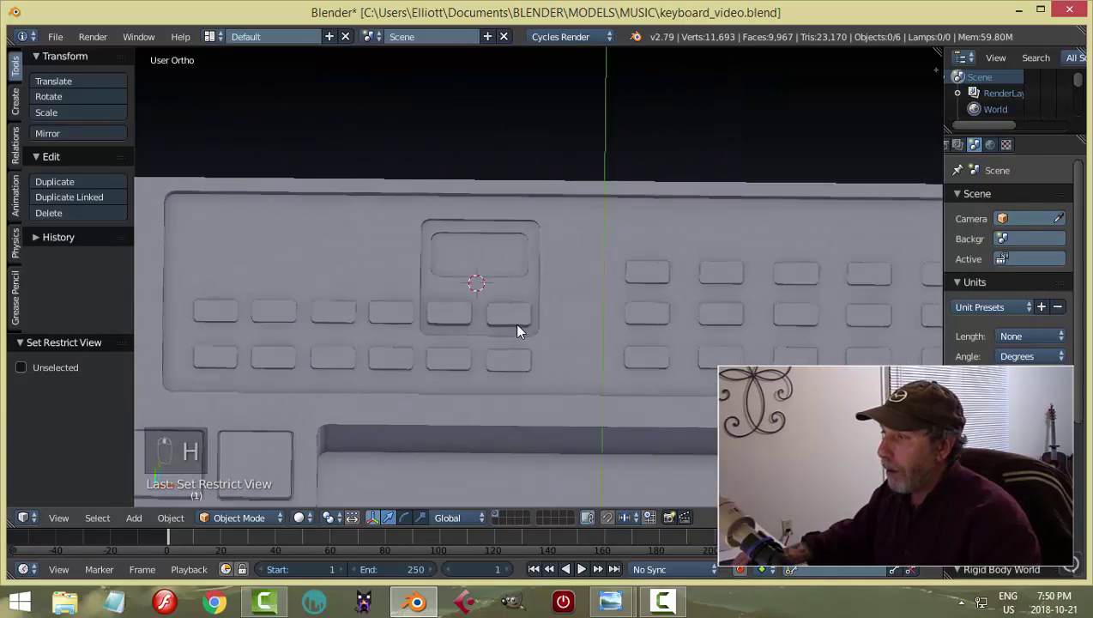
left_click_drag(491, 266, 657, 274)
left_click_drag(652, 280, 595, 290)
key("ctrl+s")
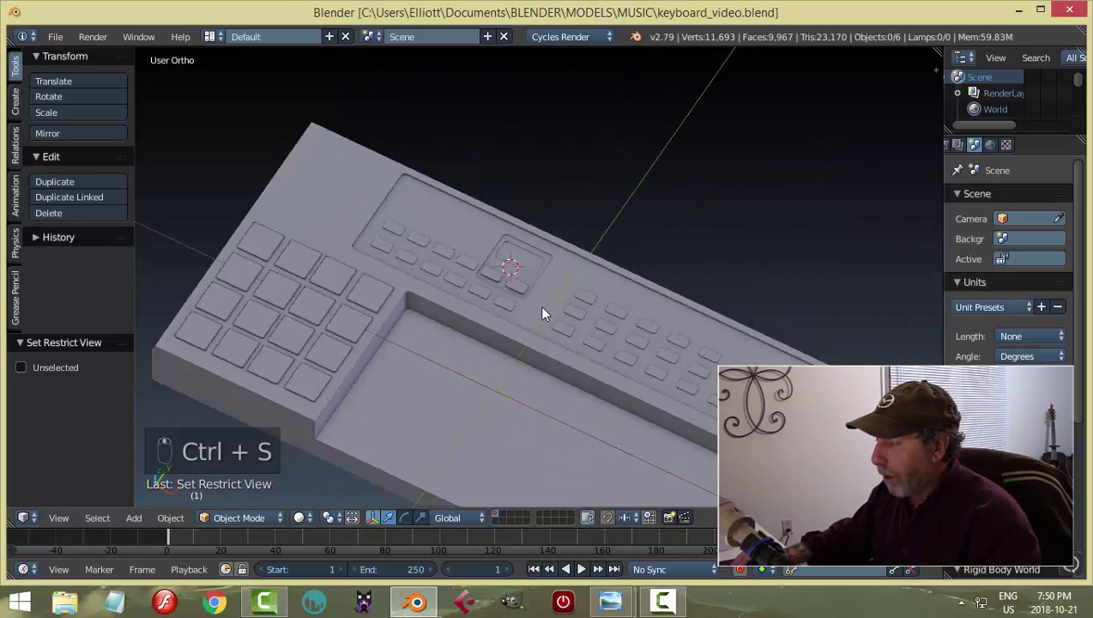
left_click_drag(610, 297, 469, 309)
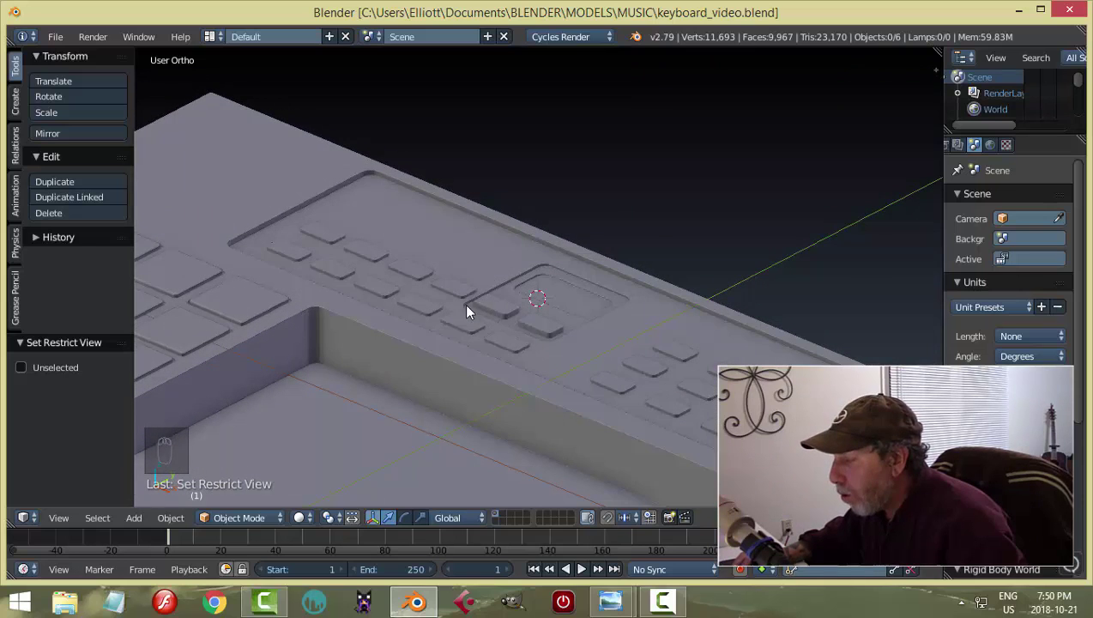
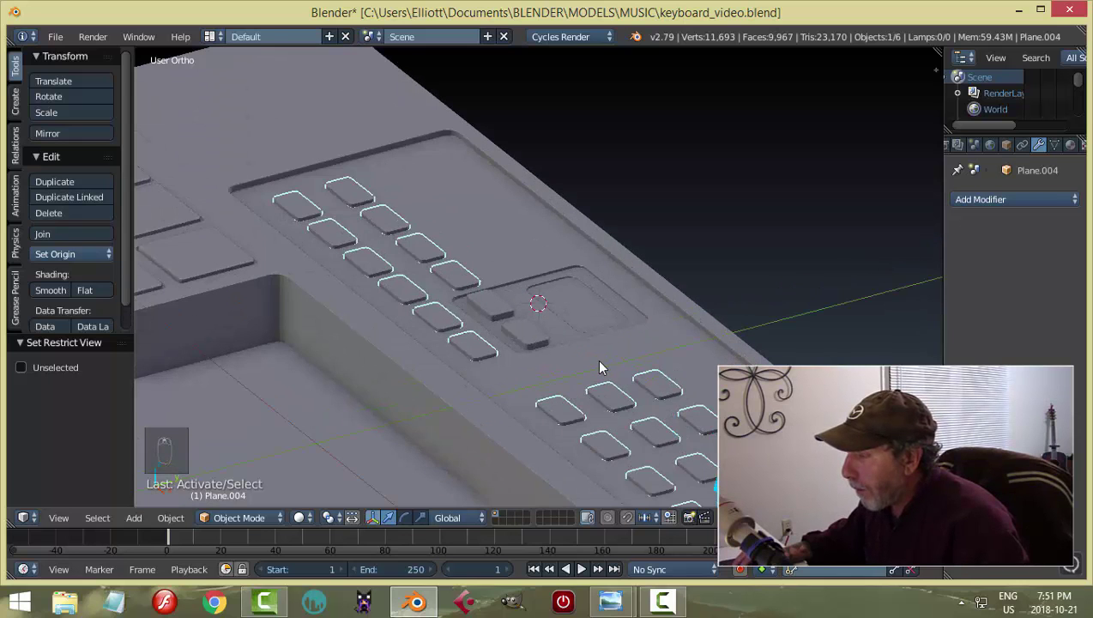
Line up a Right Ortho wireframe side view showing the buttons' depth.
middle_click(601, 369)
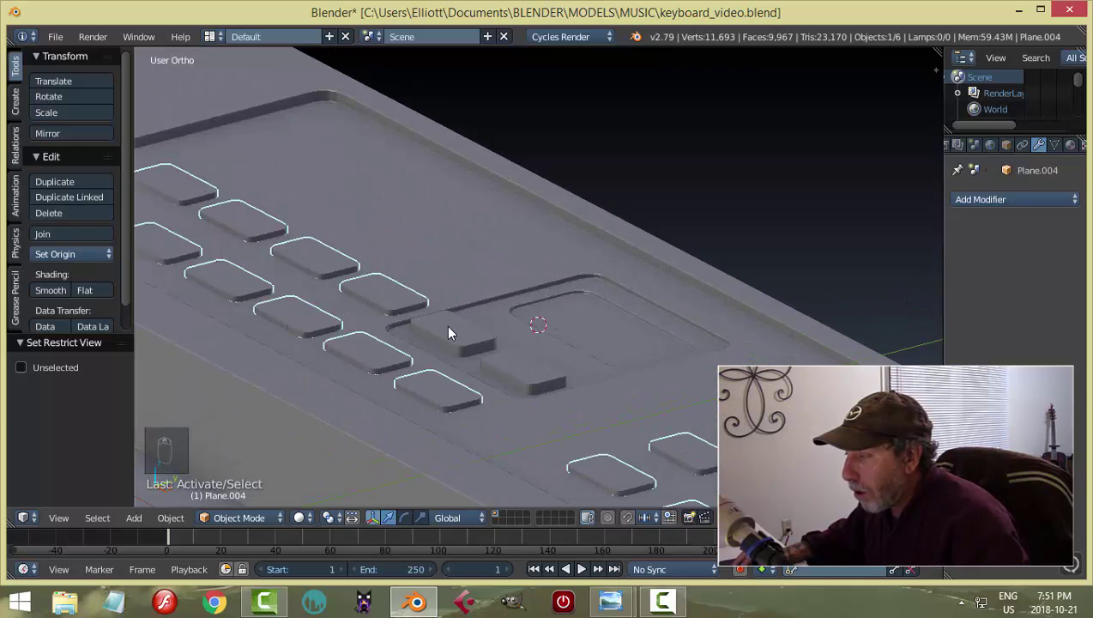
left_click_drag(453, 330, 551, 340)
key("KP_3")
key("z")
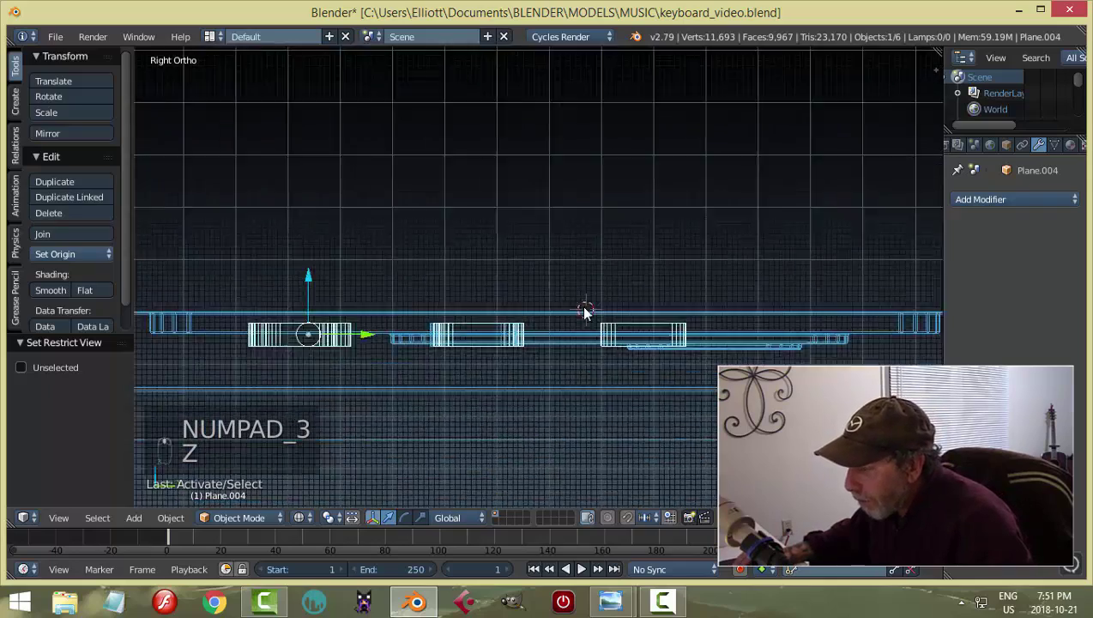
left_click_drag(492, 360, 371, 373)
key("KP_3")
middle_click(445, 355)
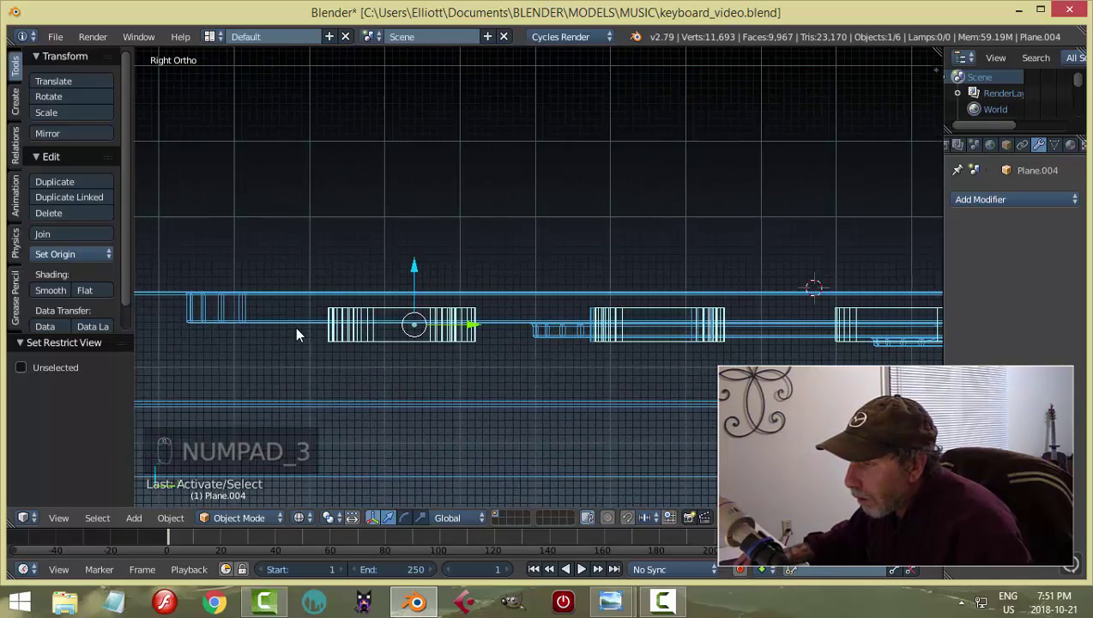
left_click_drag(297, 336, 298, 338)
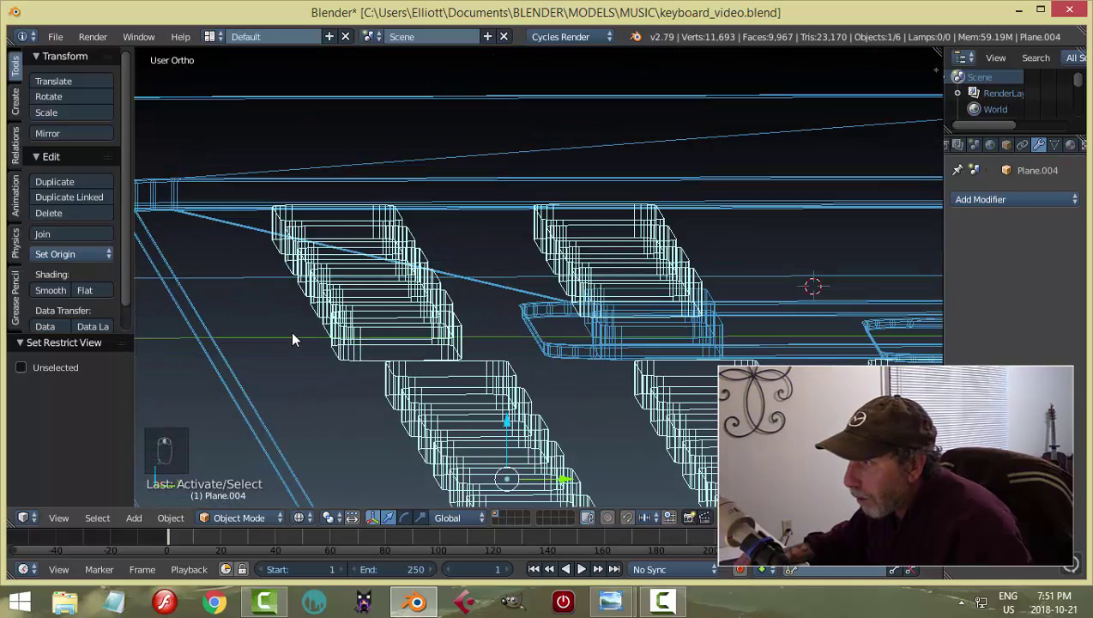
key("KP_3")
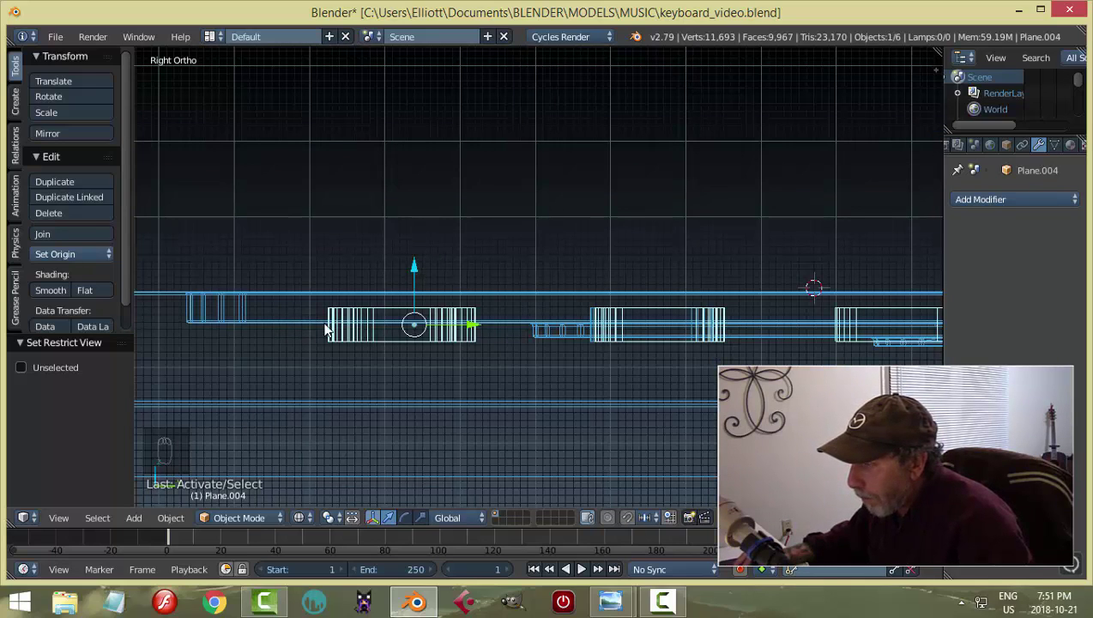
Move the button pieces down along Z so they sink into the top surface.
left_click_drag(418, 270, 420, 269)
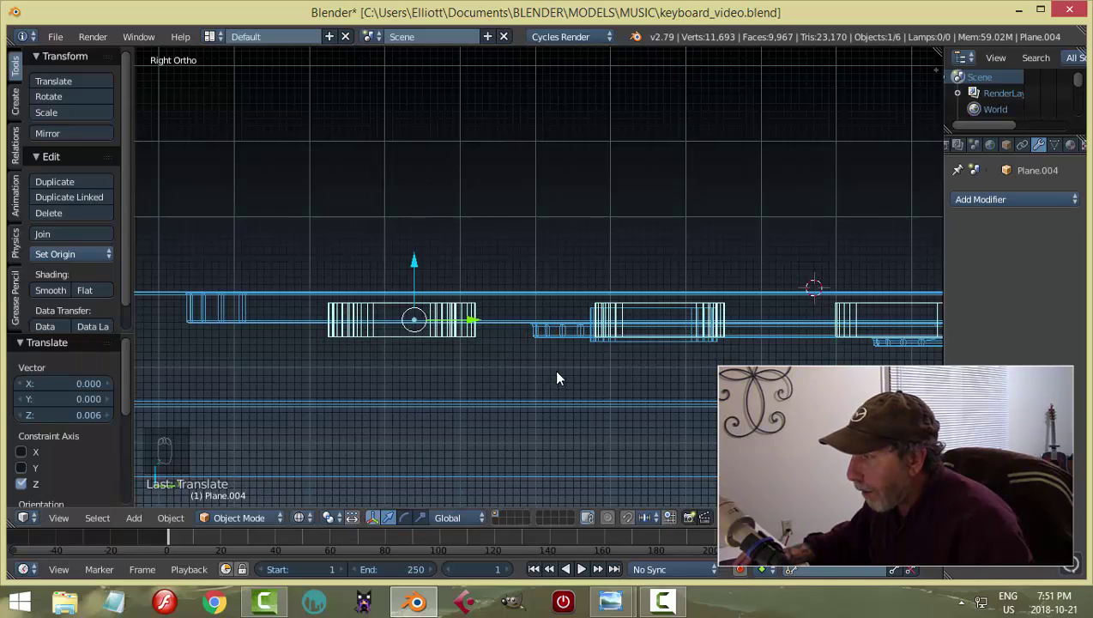
left_click_drag(579, 380, 658, 341)
left_click_drag(659, 341, 710, 346)
key("KP_3")
middle_click(706, 346)
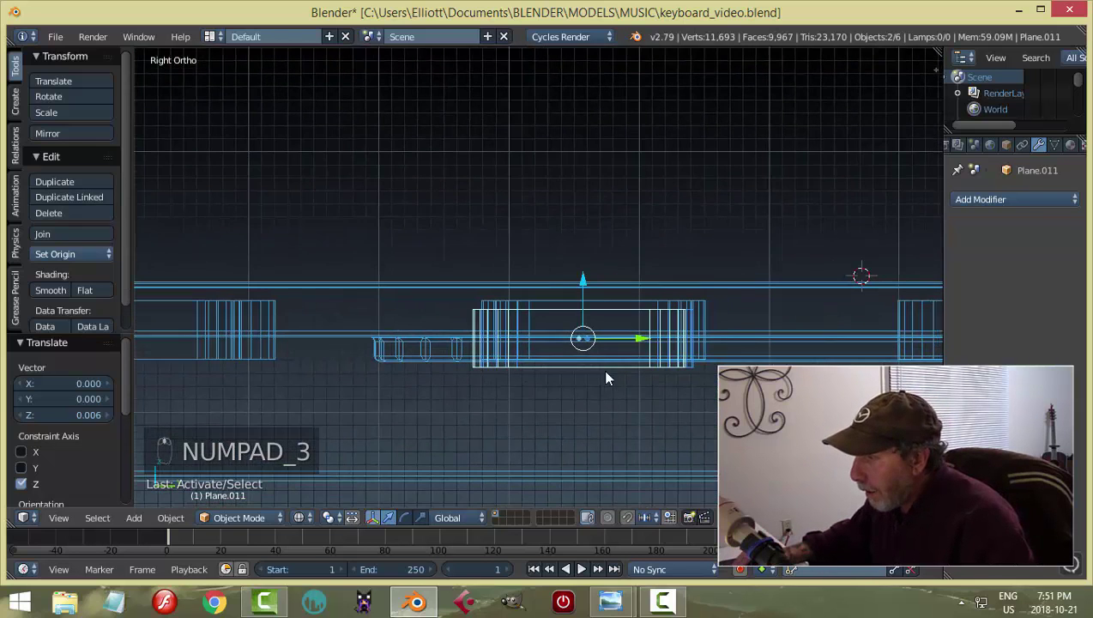
left_click_drag(590, 286, 592, 304)
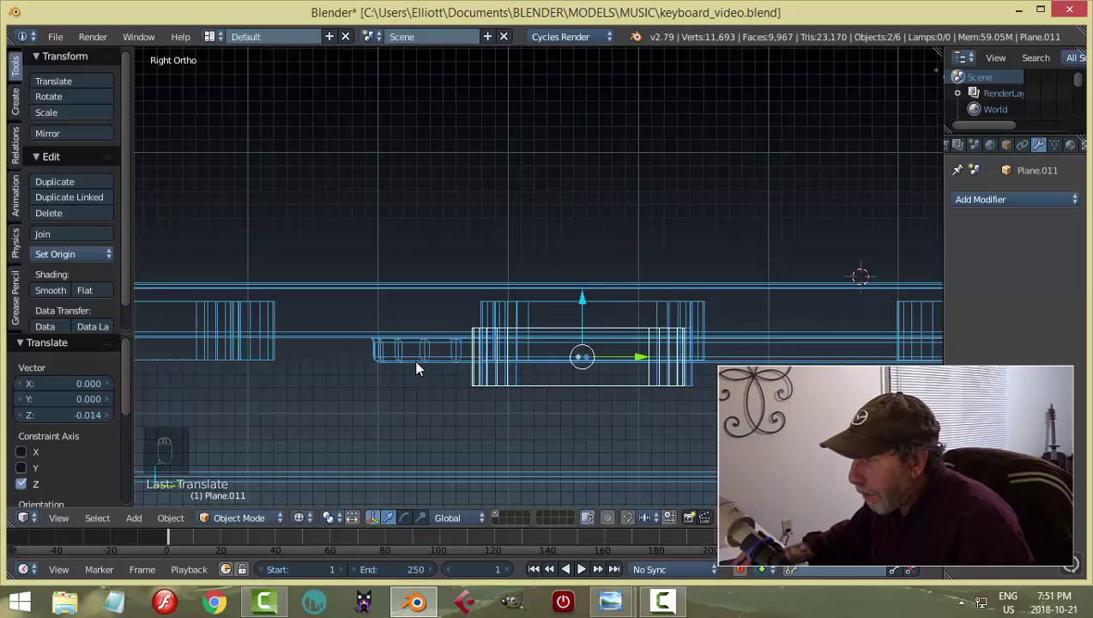
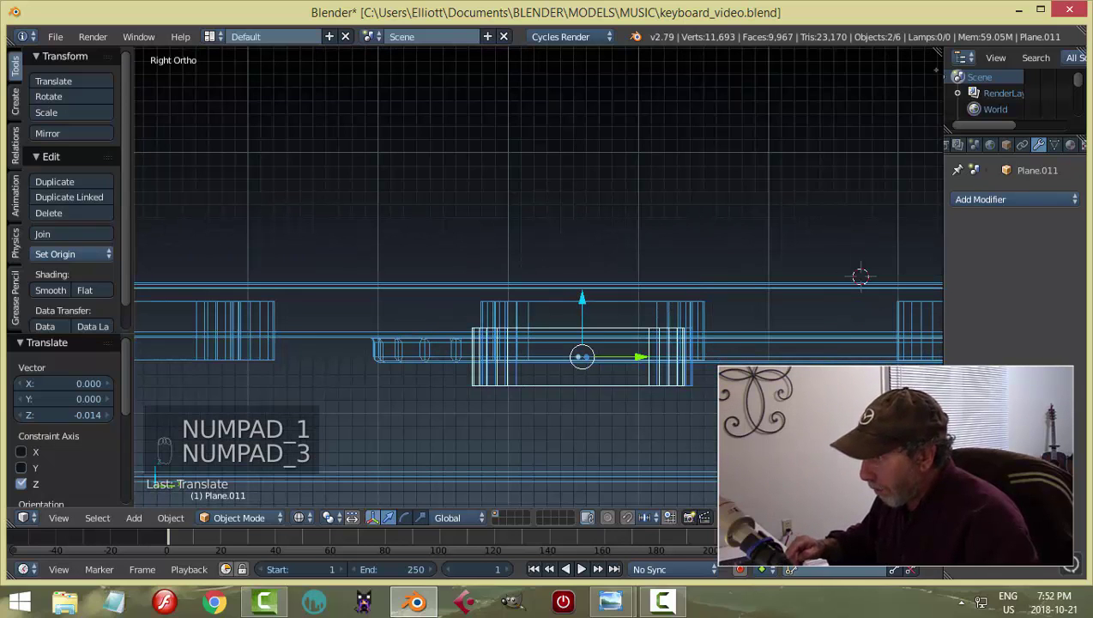
left_click_drag(677, 312, 569, 376)
Join the remaining button pieces into one object with Ctrl+J and save the file.
middle_click(590, 388)
left_click_drag(633, 406, 570, 375)
key("ctrl+j")
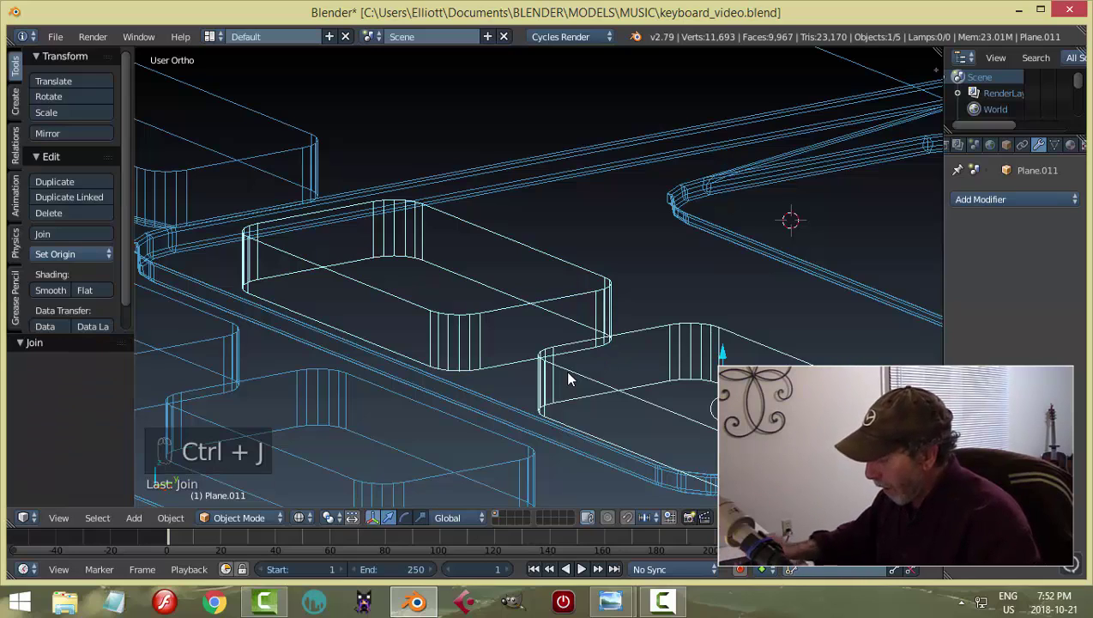
key("KP_1")
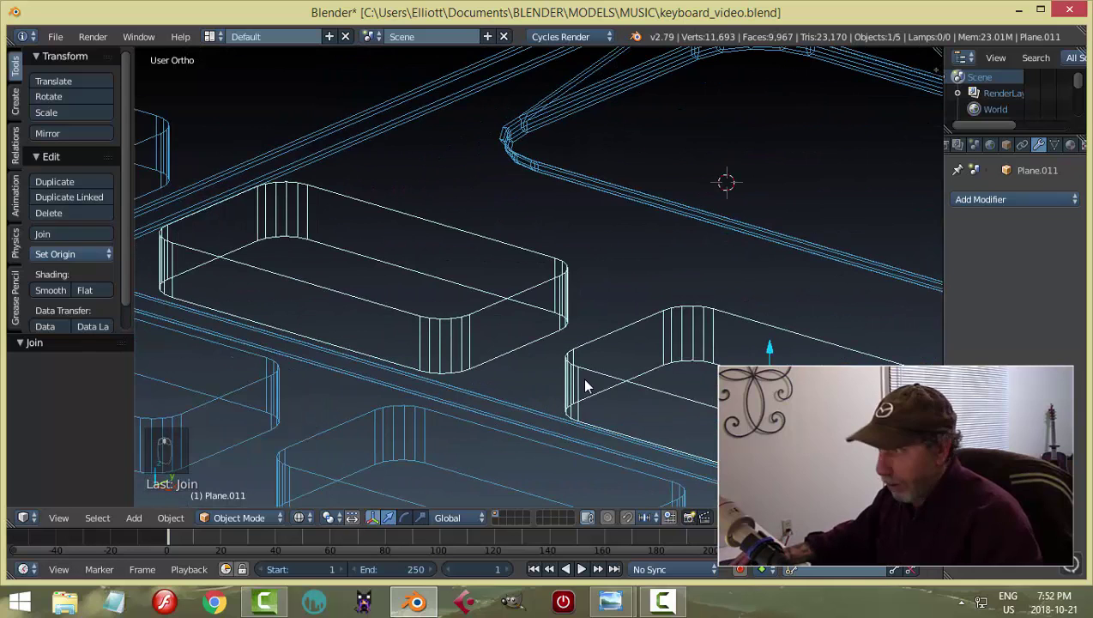
key("z")
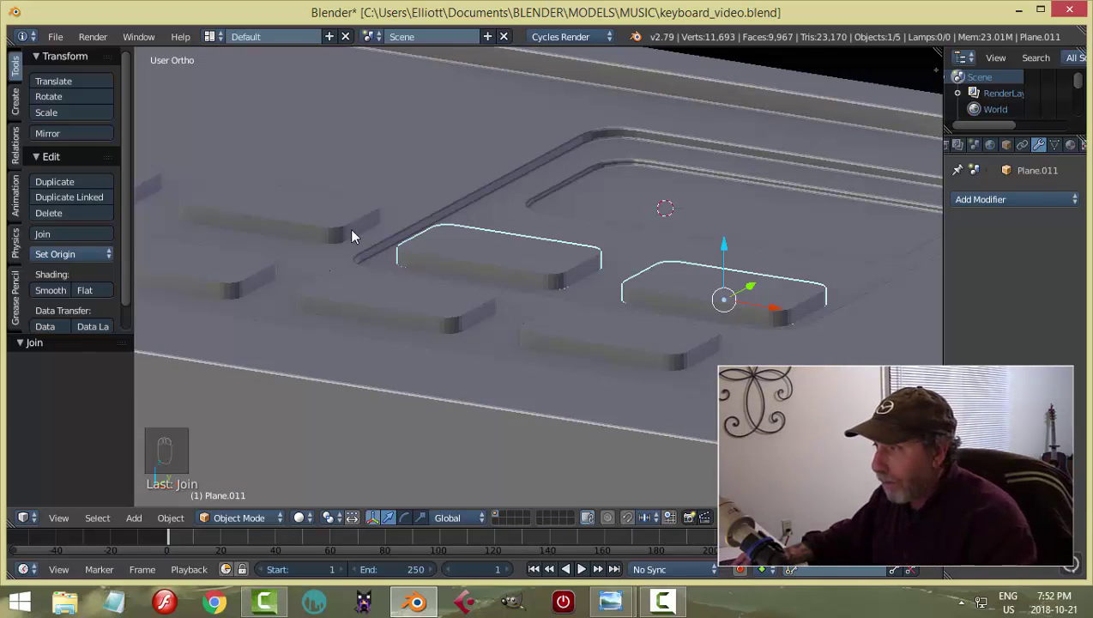
left_click_drag(344, 231, 641, 253)
key("ctrl+j")
key("ctrl+s")
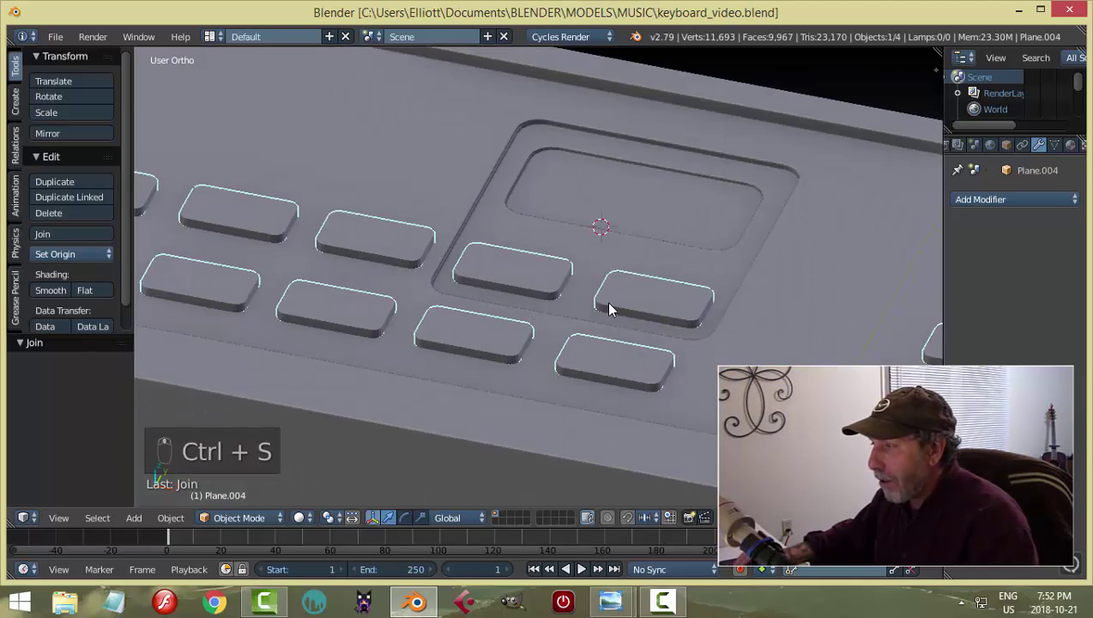
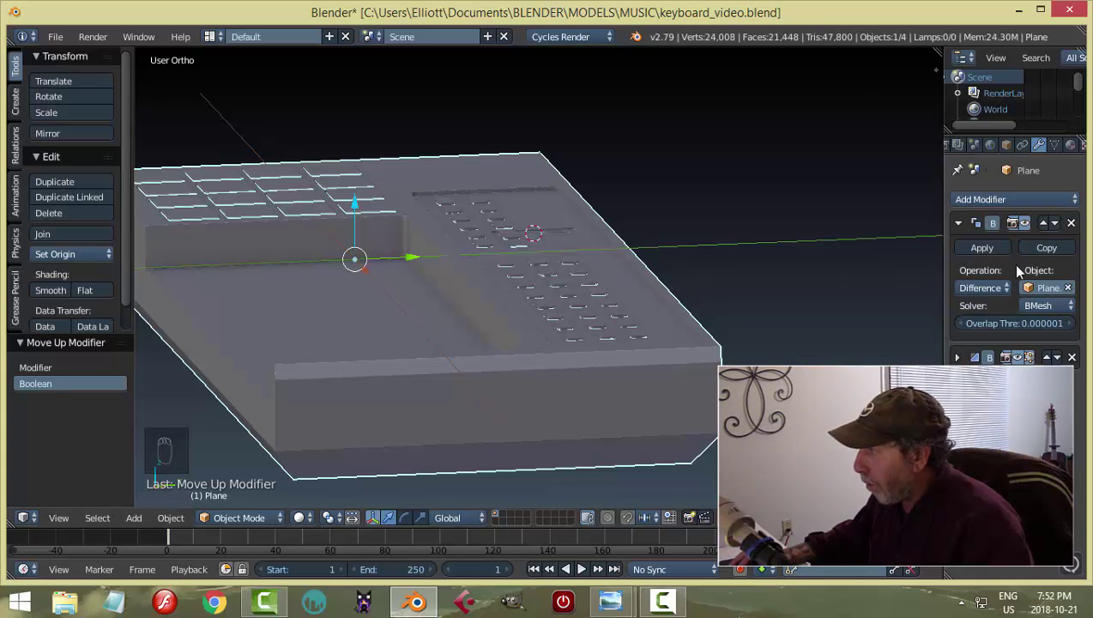
Inspect the button recesses cut into the keyboard panel and save.
left_click_drag(999, 251, 480, 239)
key("h")
middle_click(554, 336)
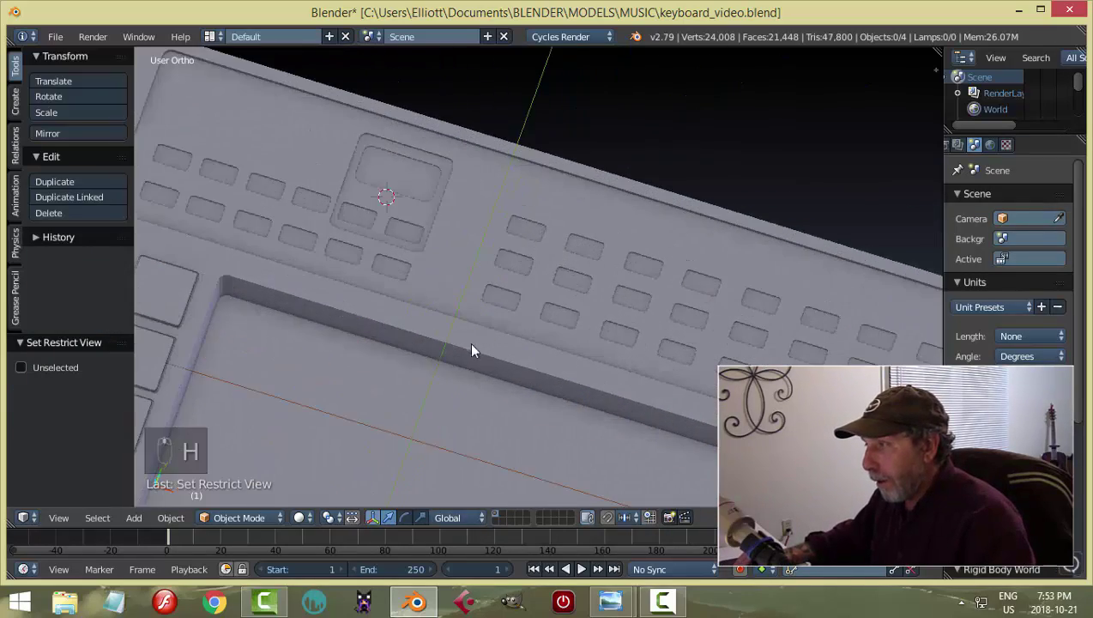
middle_click(665, 236)
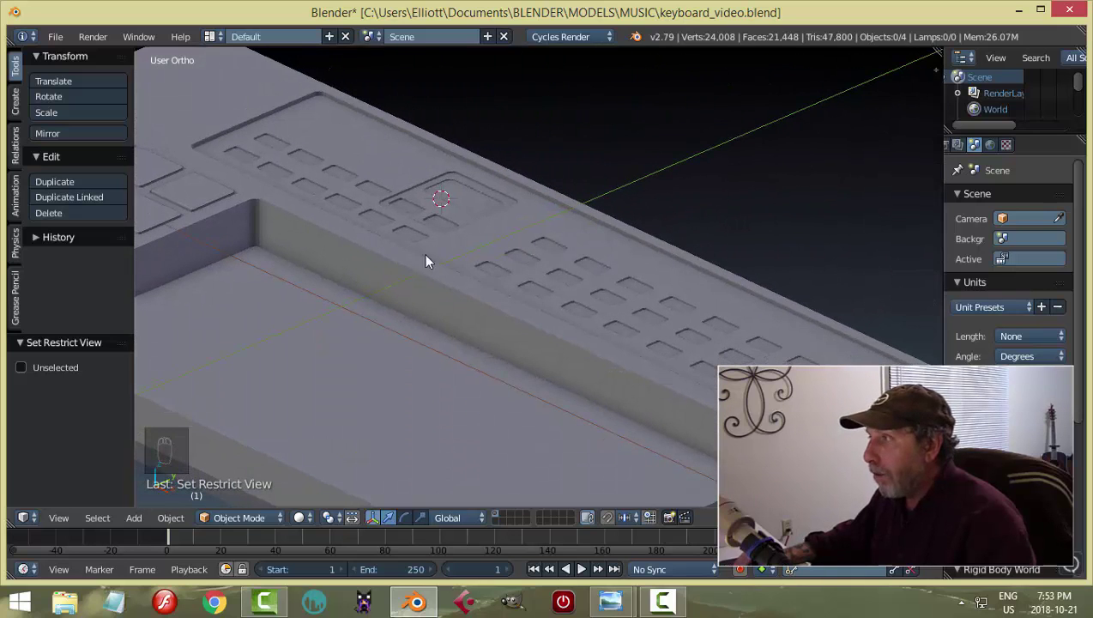
key("ctrl+s")
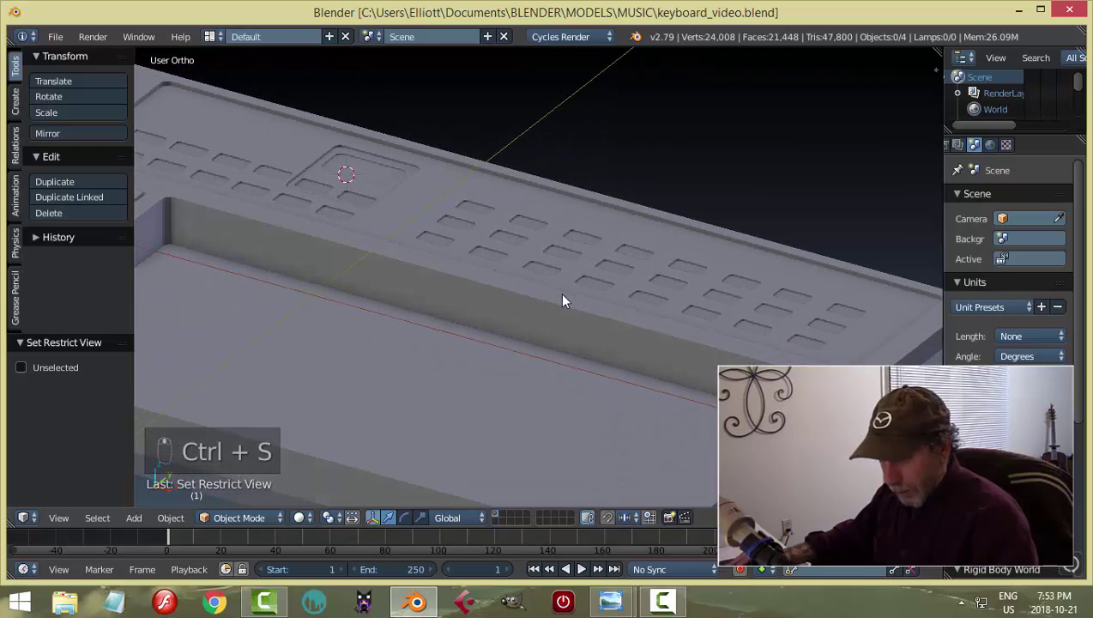
Unhide and delete the cutting shape so the buttons sit in the holes.
key("alt+h")
left_click_drag(395, 174, 388, 170)
key("x")
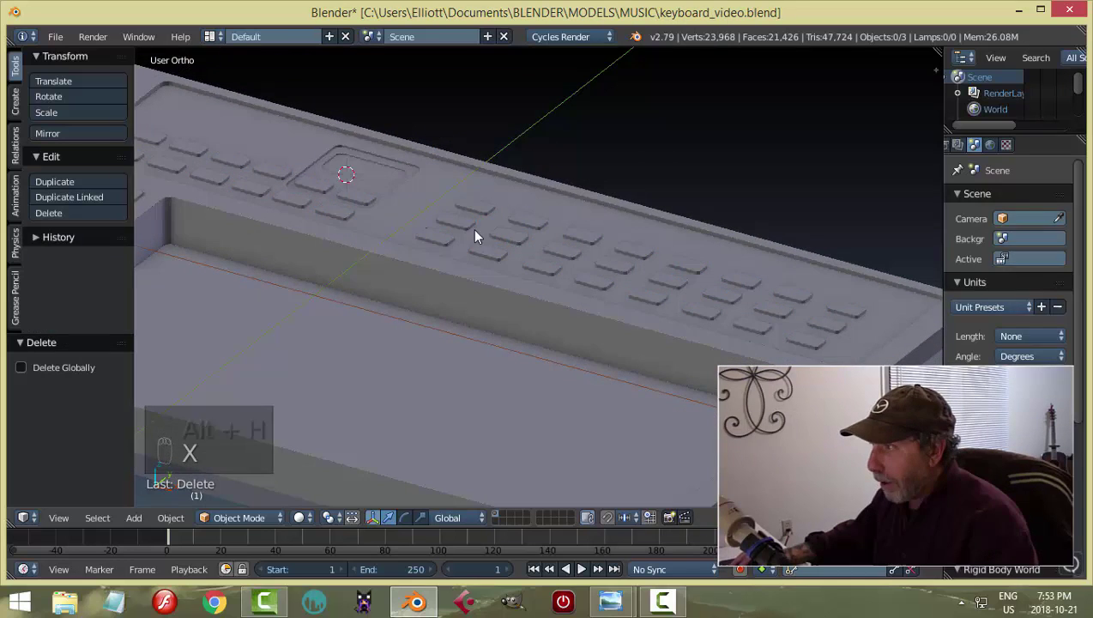
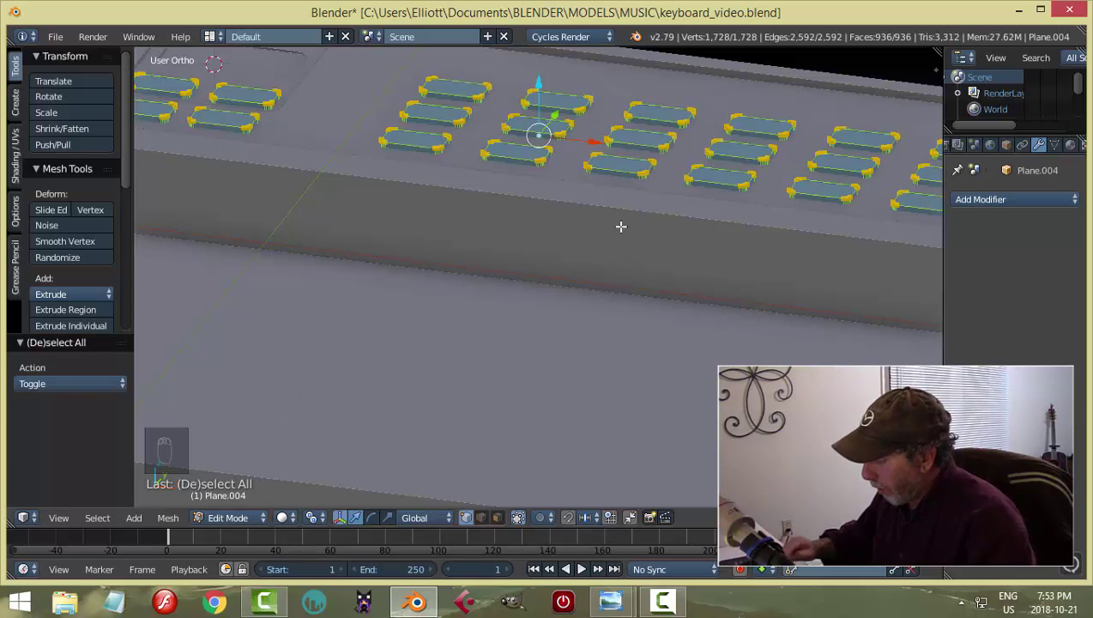
From Top Ortho, scale the joined buttons slightly smaller to fit their recesses.
key("KP_7")
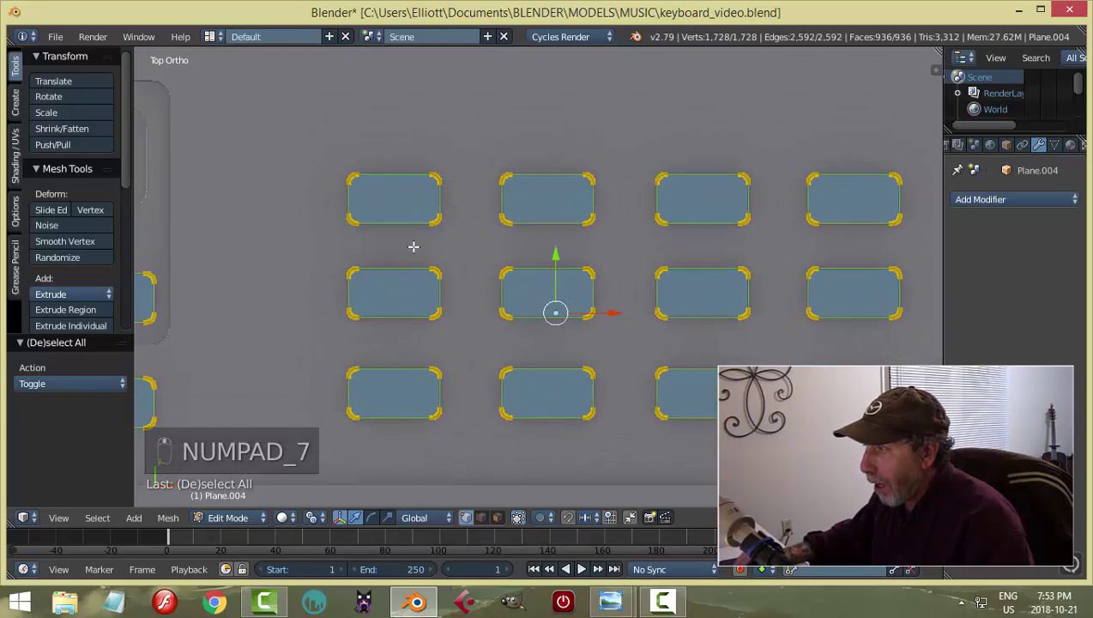
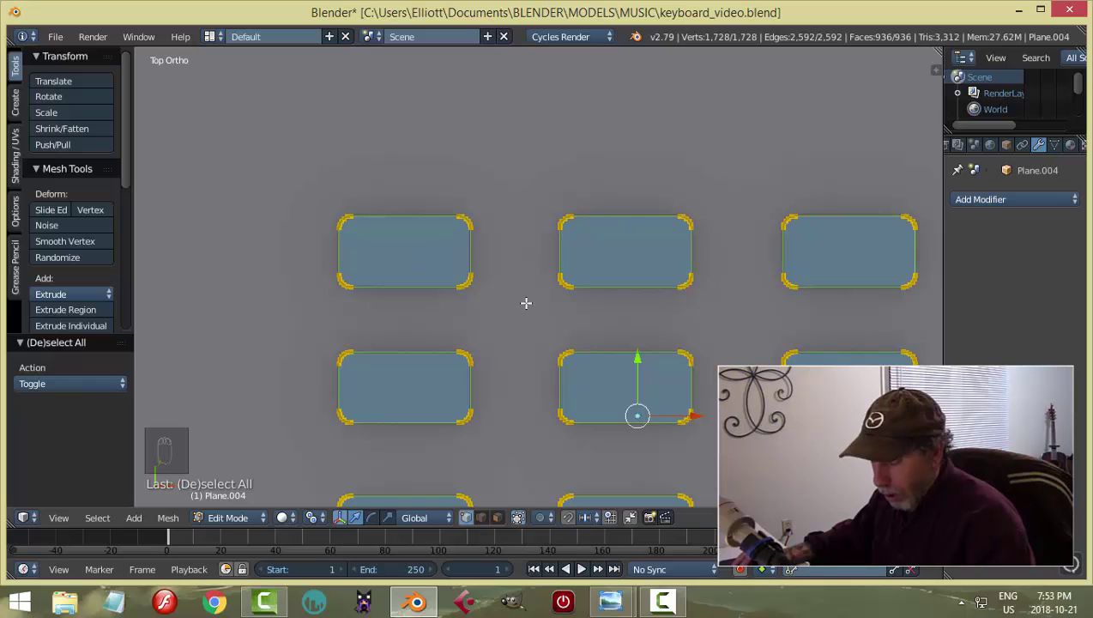
key("s")
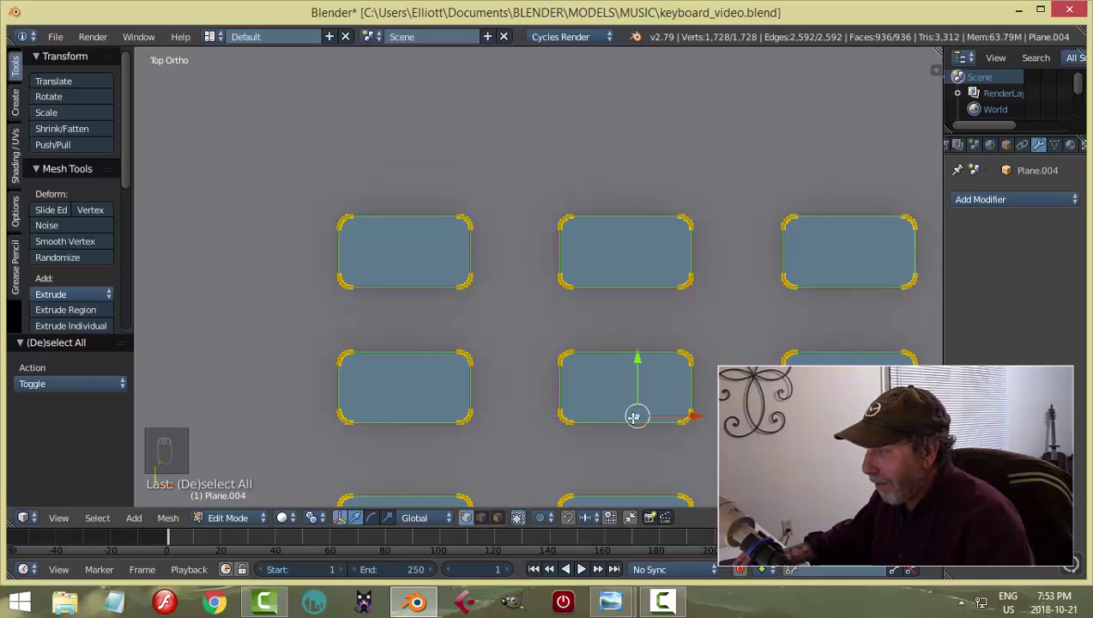
key("s")
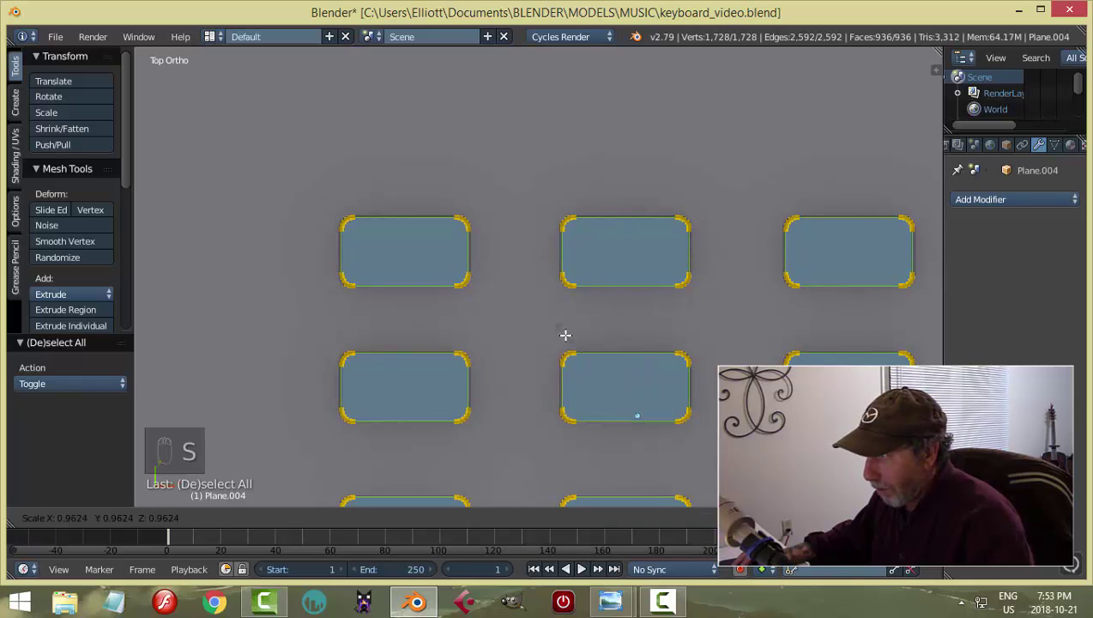
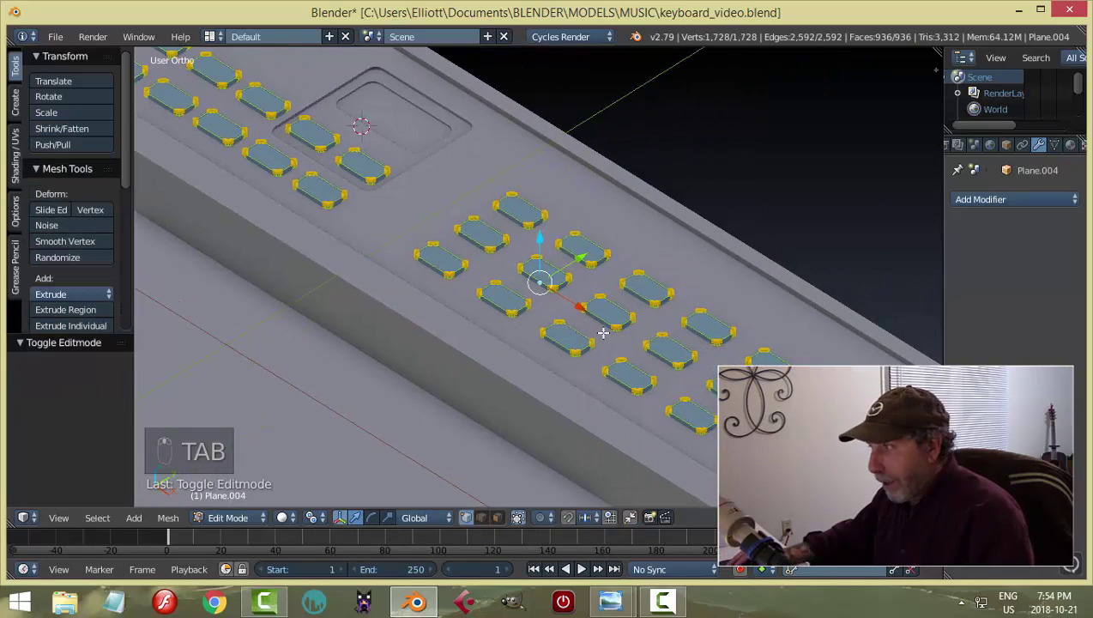
Select the buttons' co-planar top faces and bevel their rims with 2 segments.
key("a")
key("ctrl+Tab")
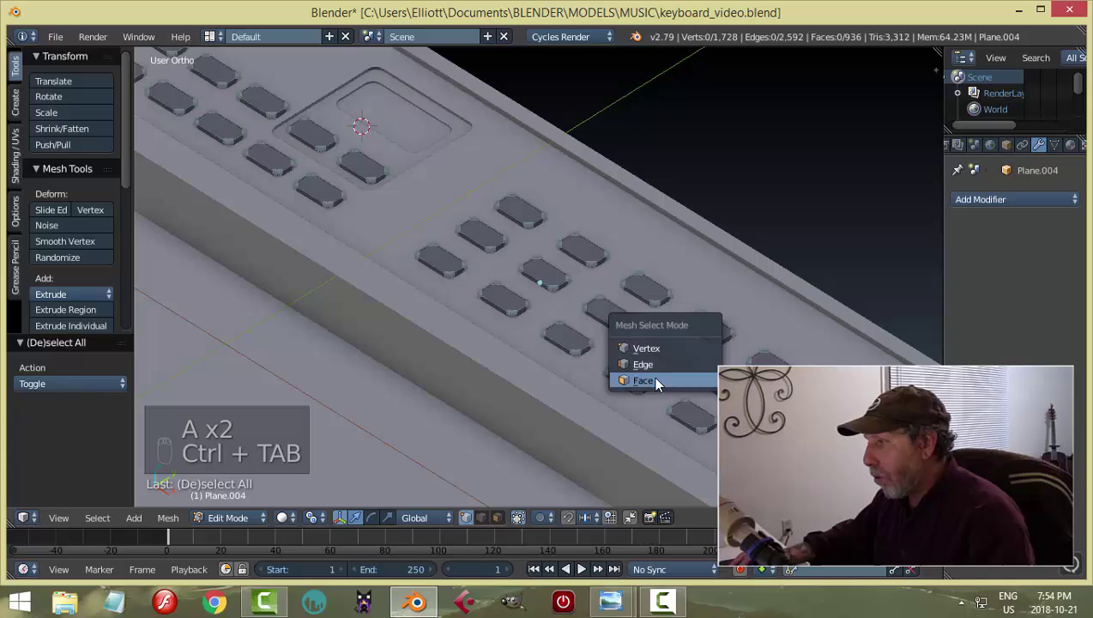
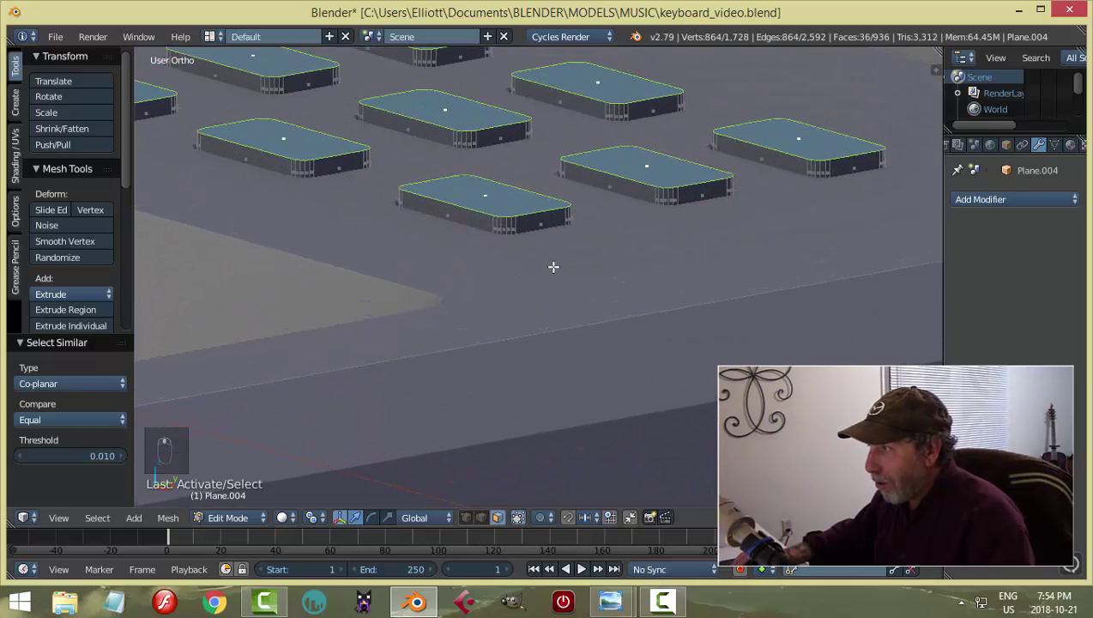
key("ctrl+b")
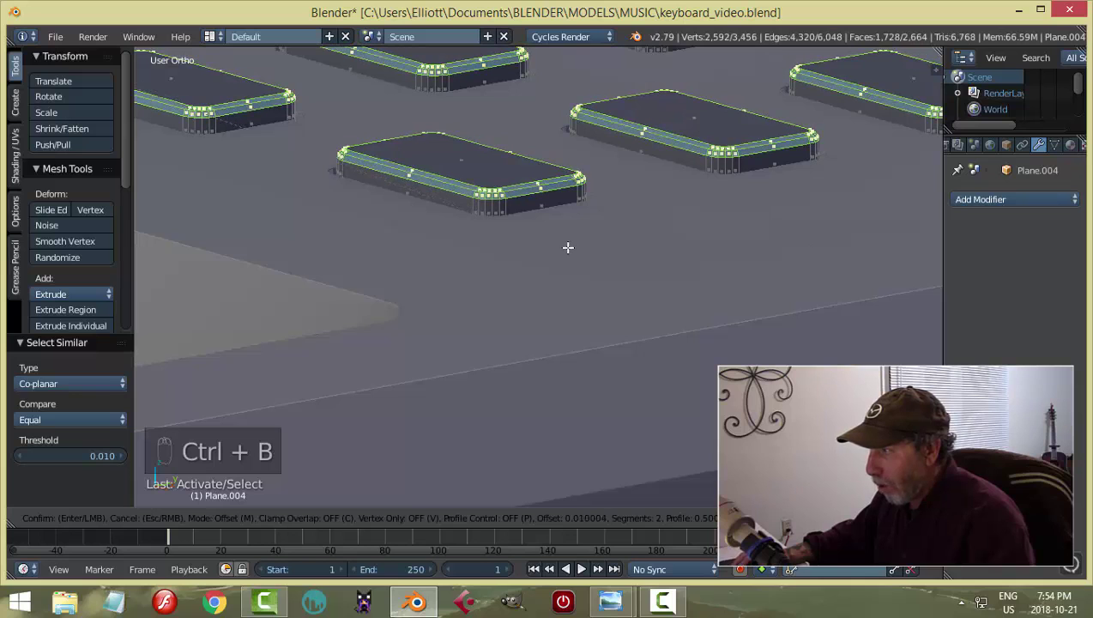
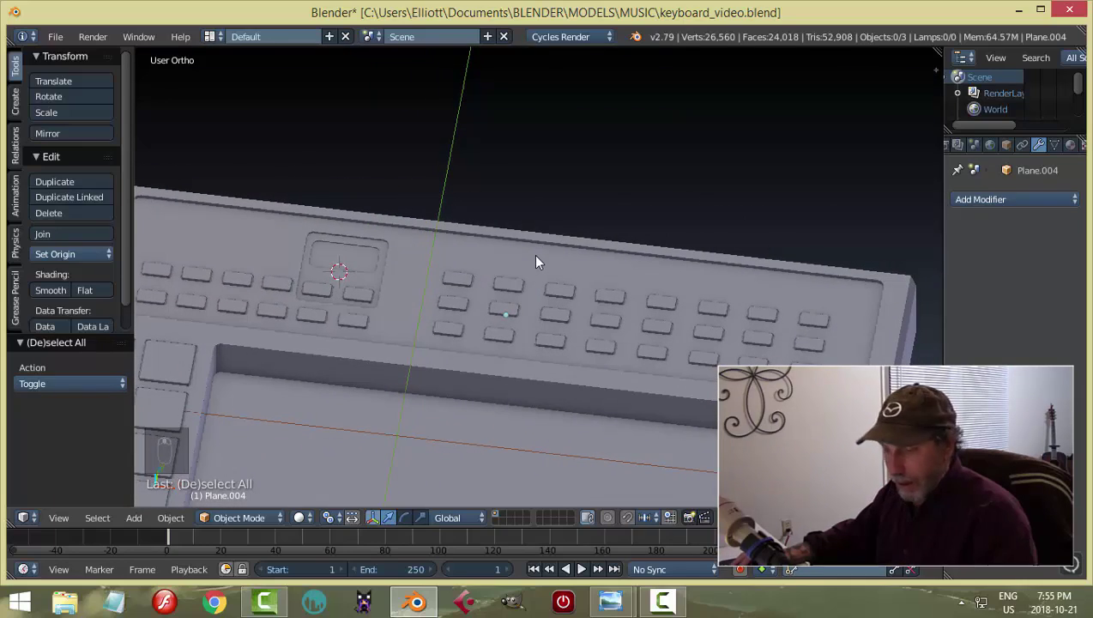
Save the file, then switch to Top Ortho view over the panel's left side.
key("ctrl+s")
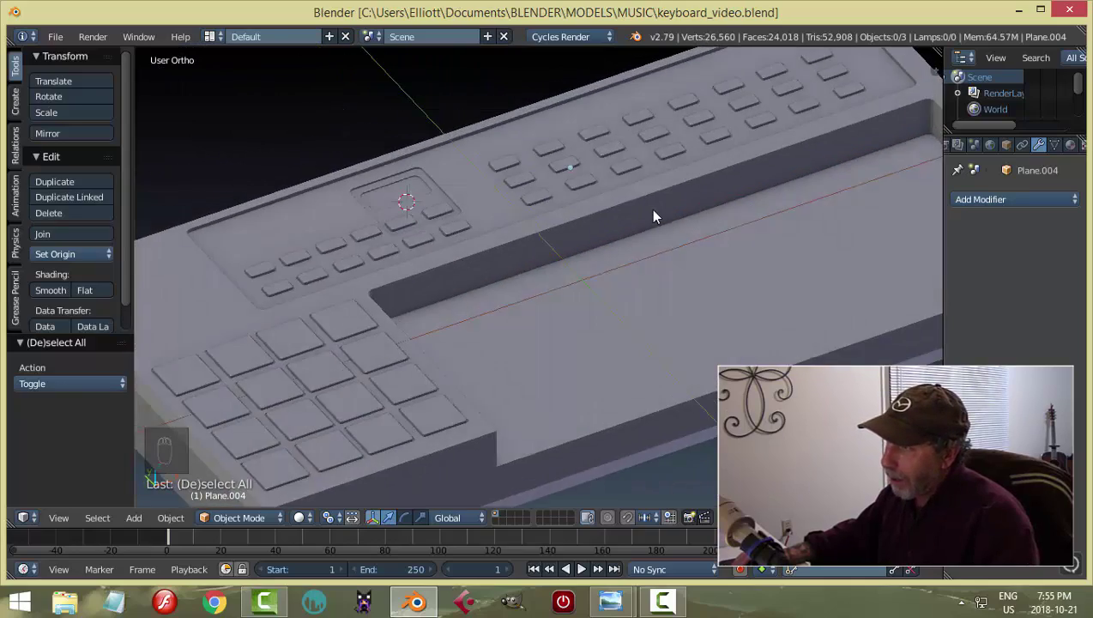
left_click_drag(582, 245, 584, 265)
left_click_drag(626, 255, 327, 261)
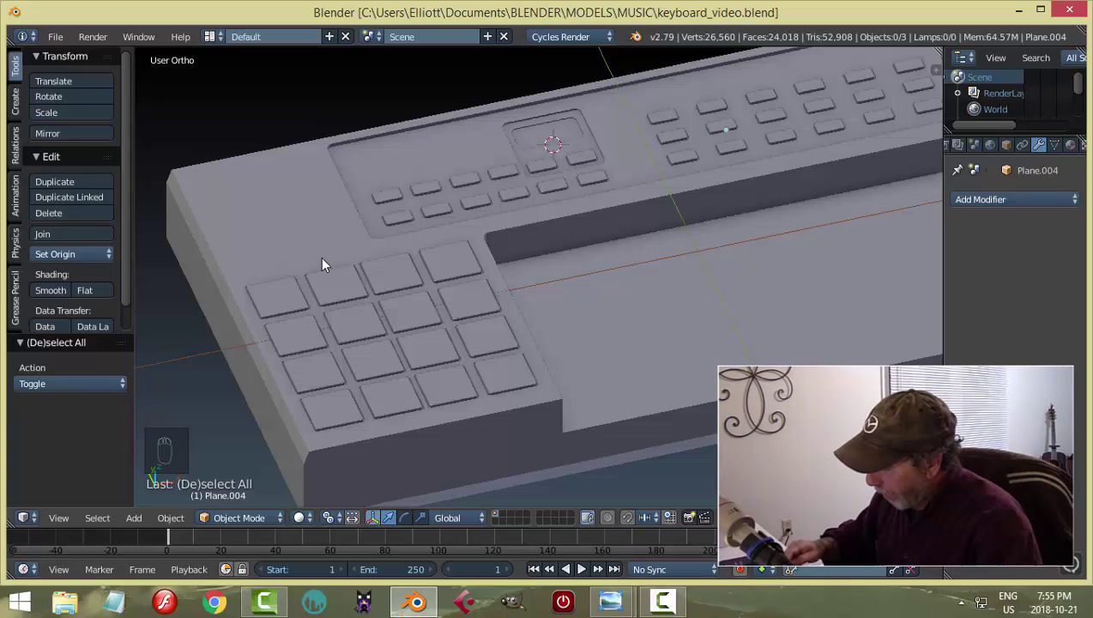
key("KP_7")
left_click_drag(433, 217, 507, 215)
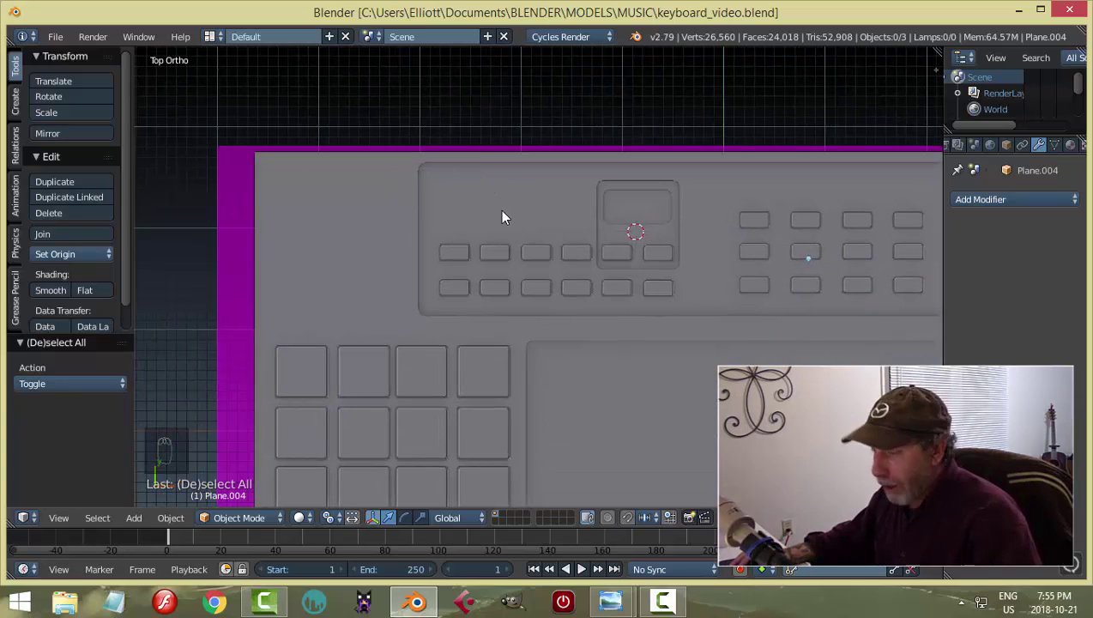
Enable X-ray, place the 3D cursor on the left slider and add a plane there.
key("z")
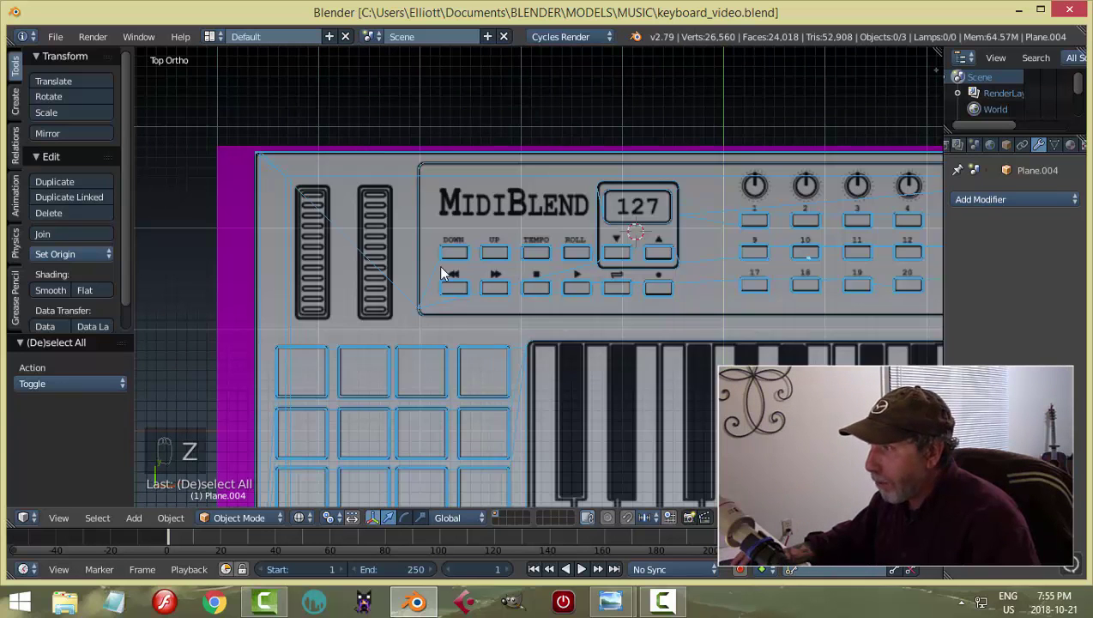
left_click(435, 242)
left_click_drag(448, 243, 323, 255)
left_click_drag(321, 252, 401, 270)
key("shift+a")
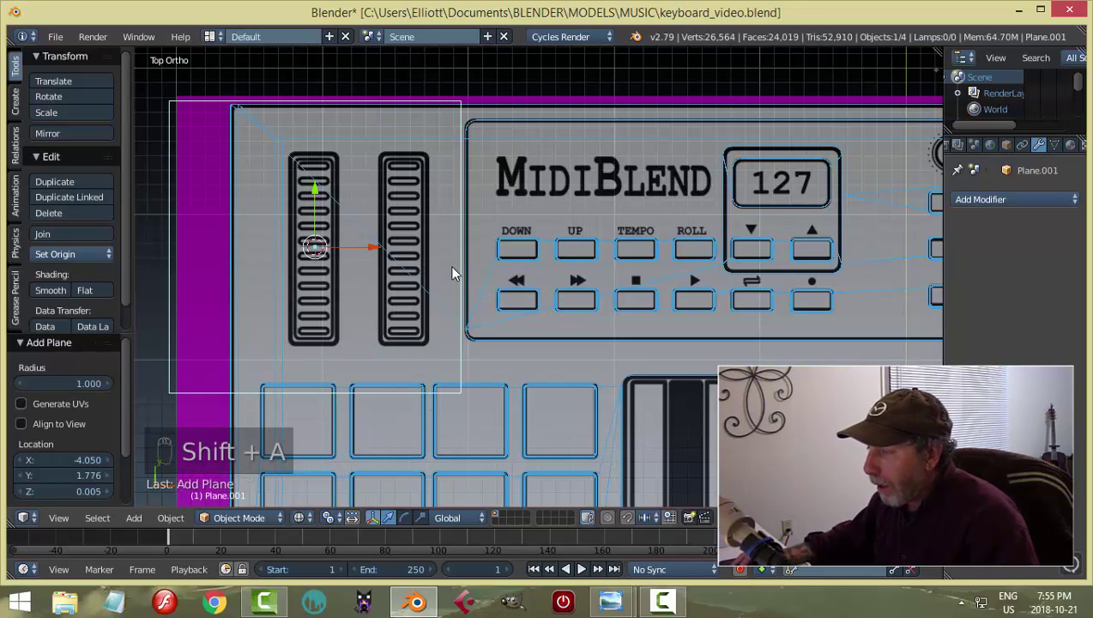
In Edit Mode scale the plane's width and length to match the left slider slot outline.
key("Tab")
key("s")
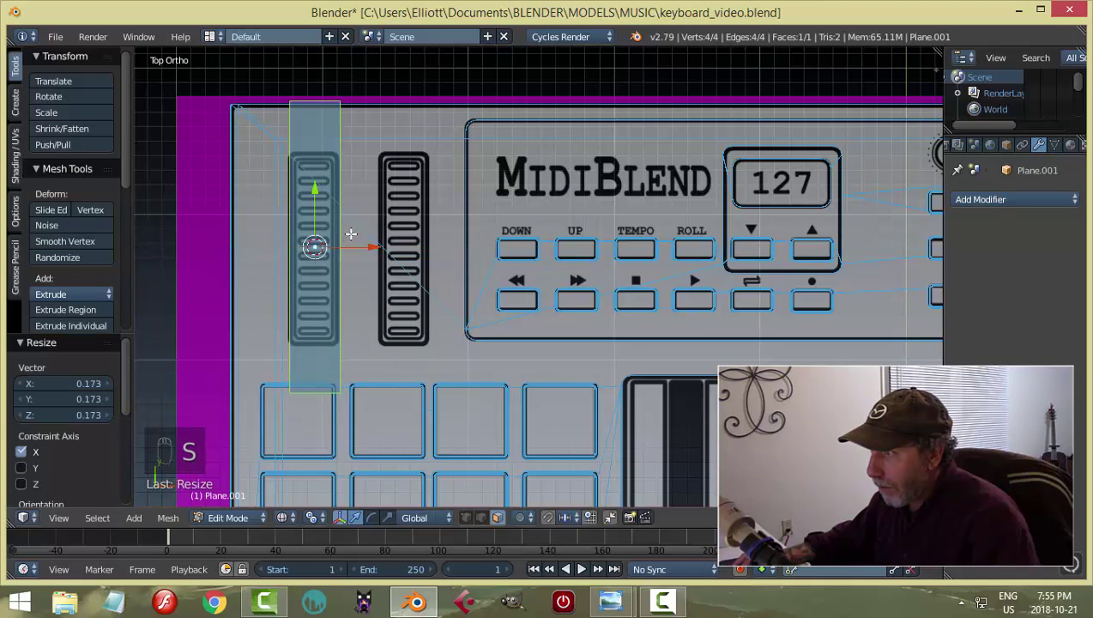
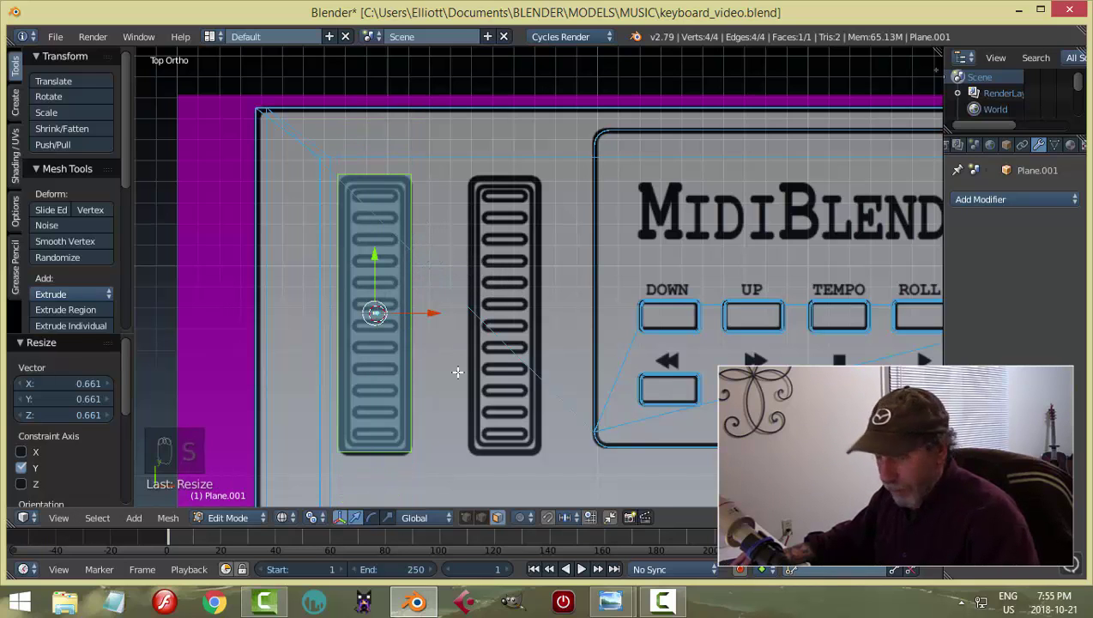
key("a")
key("ctrl+Tab")
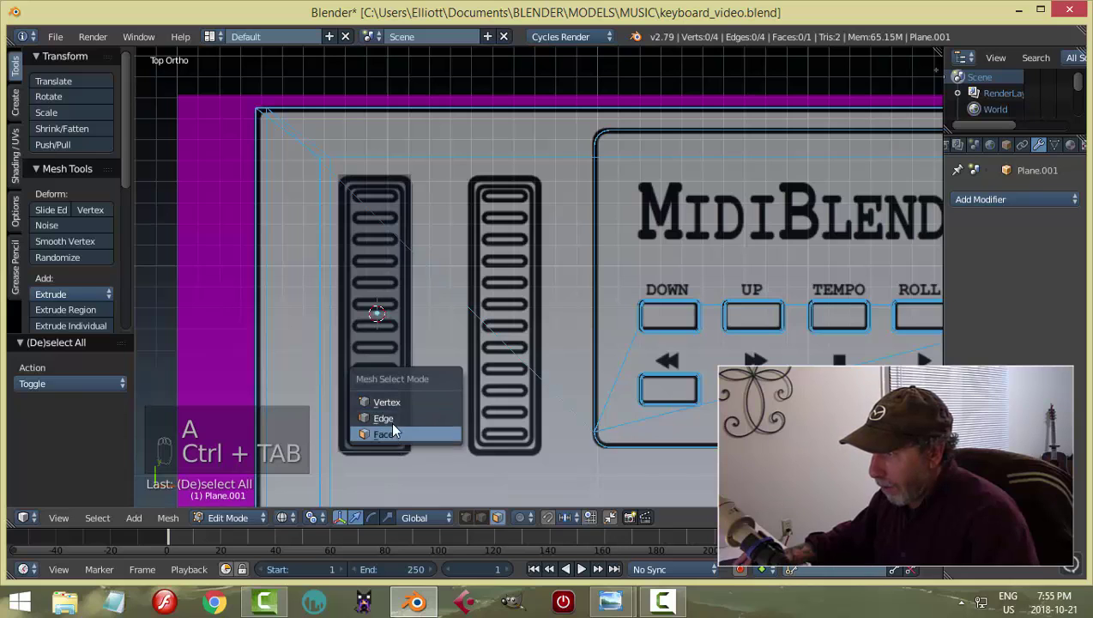
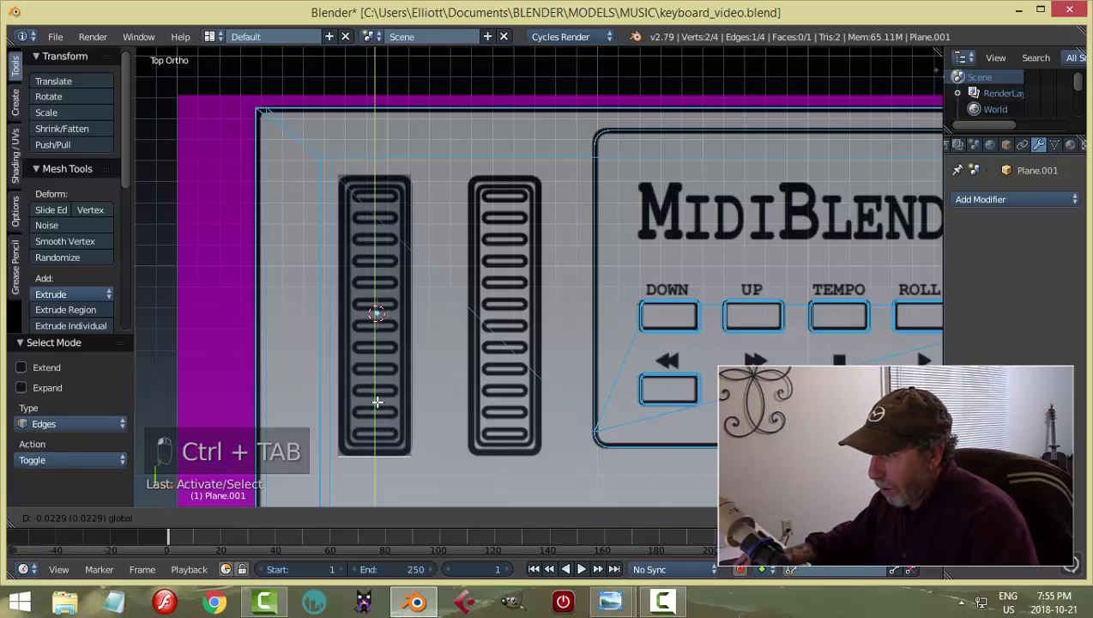
key("a")
key("a")
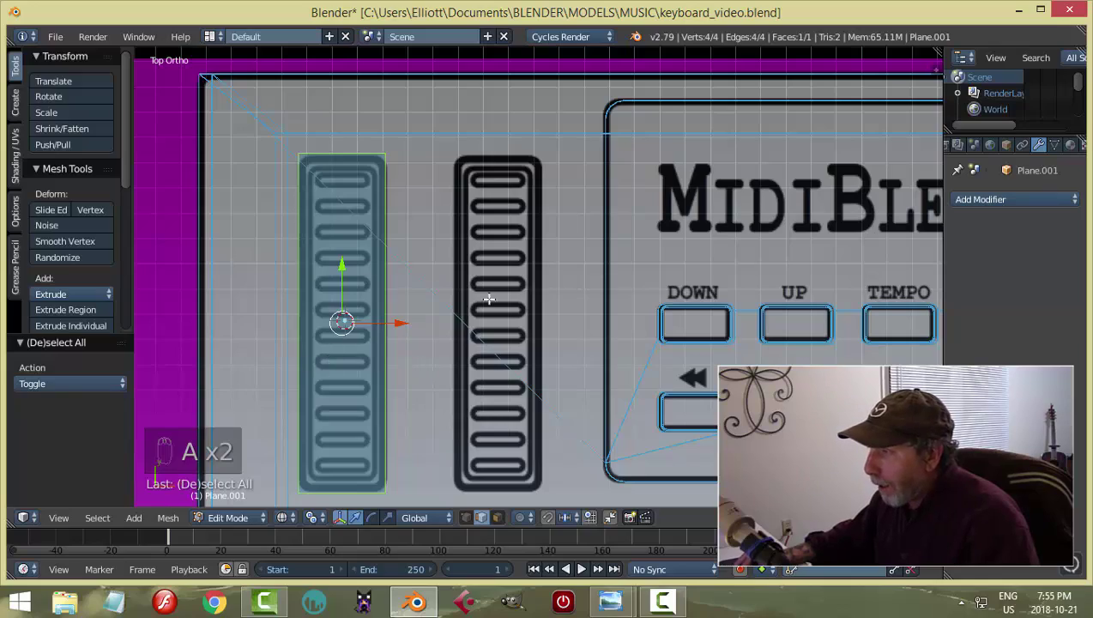
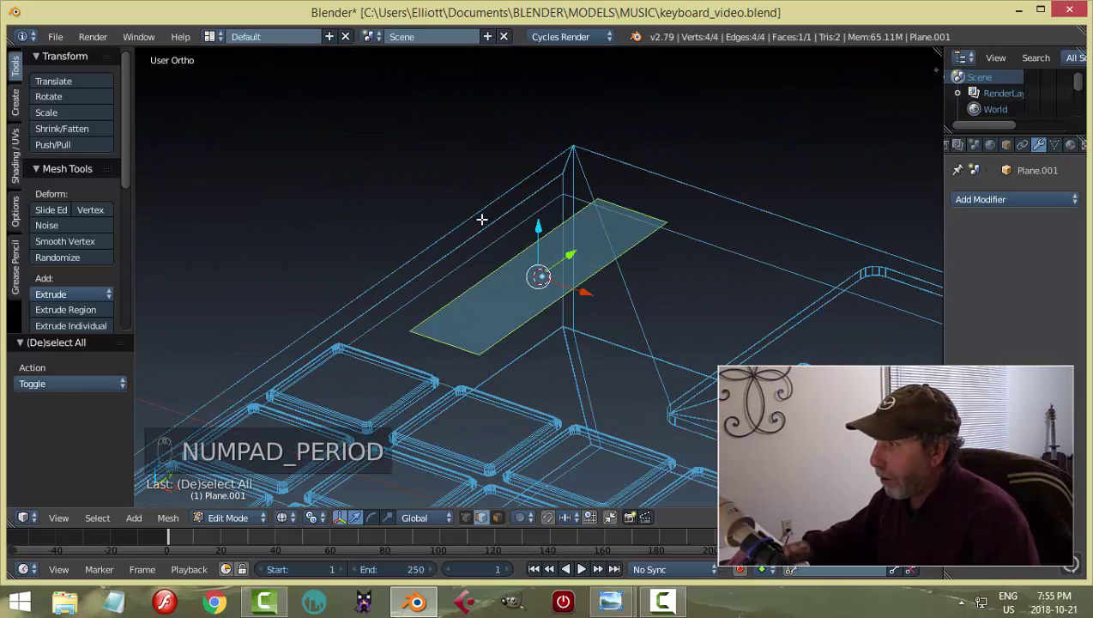
Extrude the slider plane up along Z into a solid block and return to solid shading.
key("e")
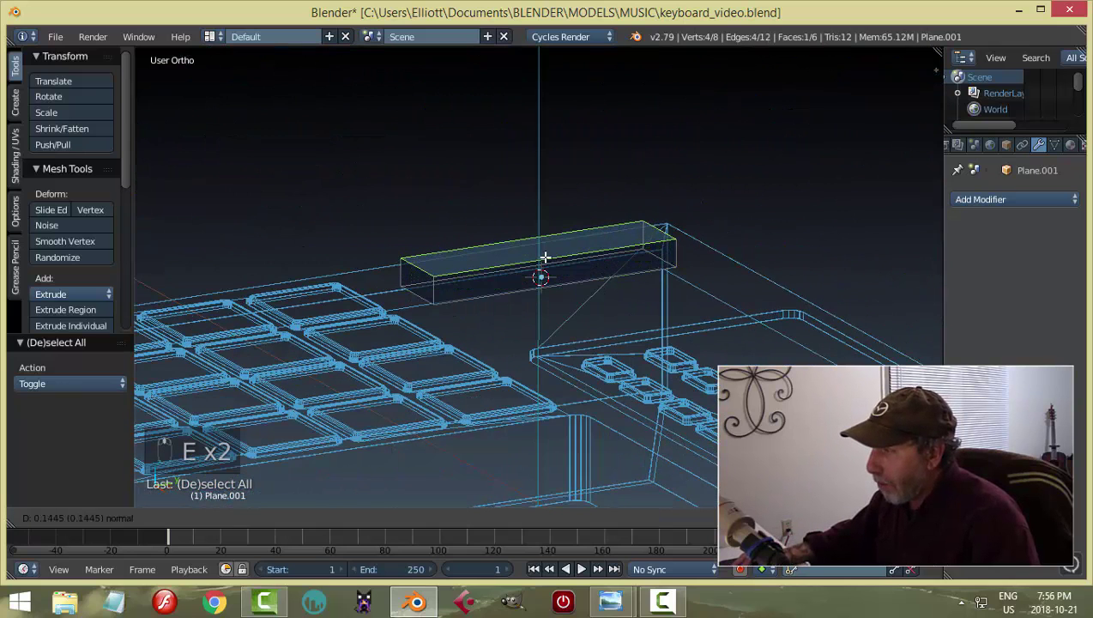
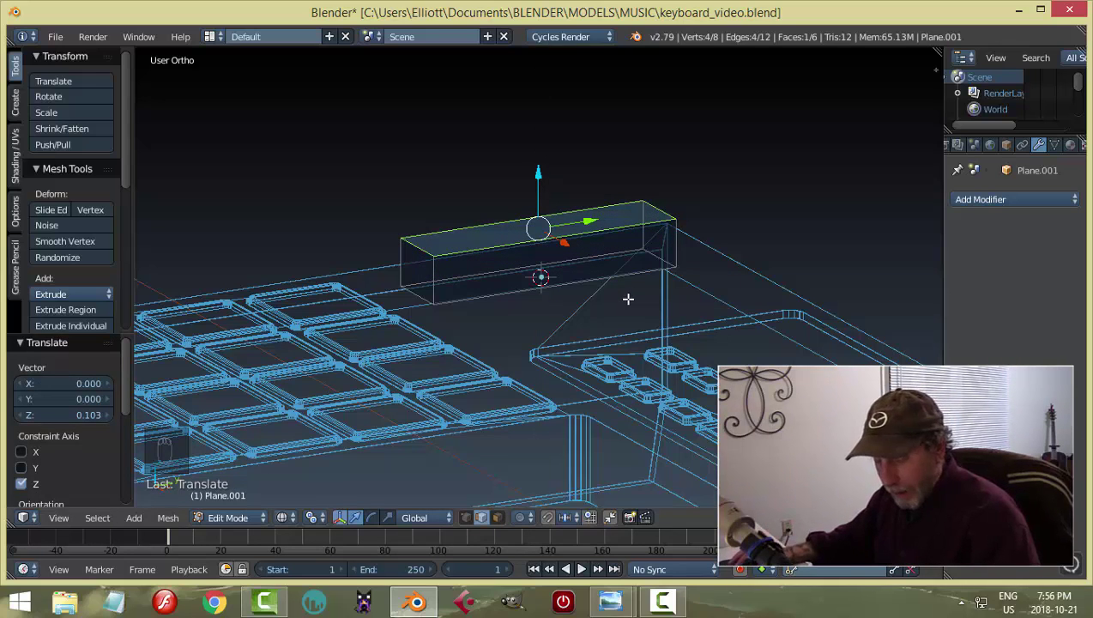
key("z")
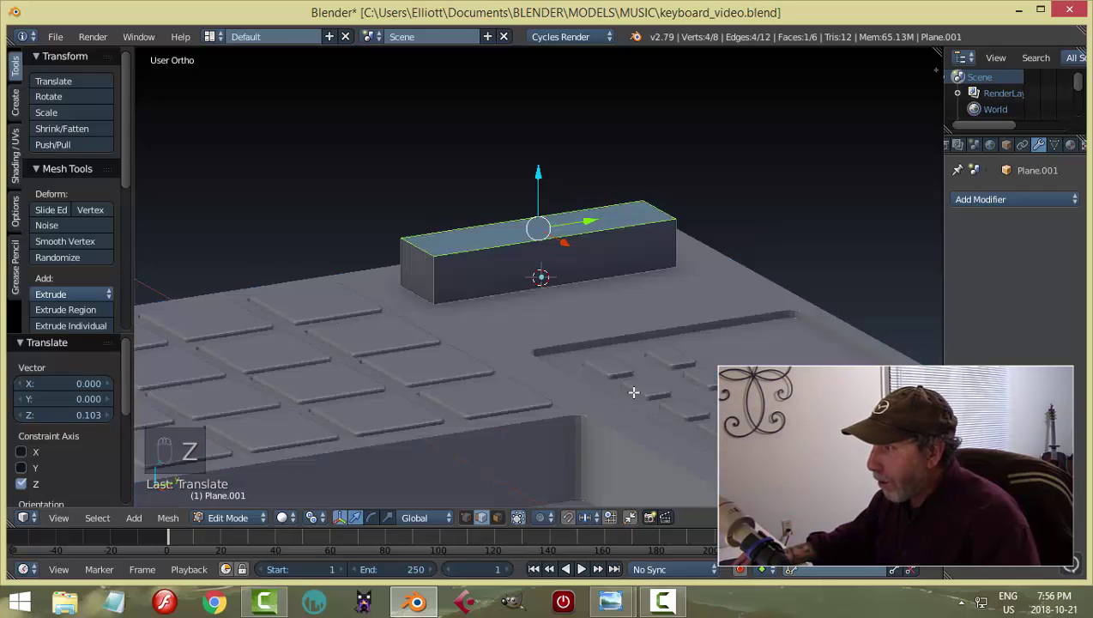
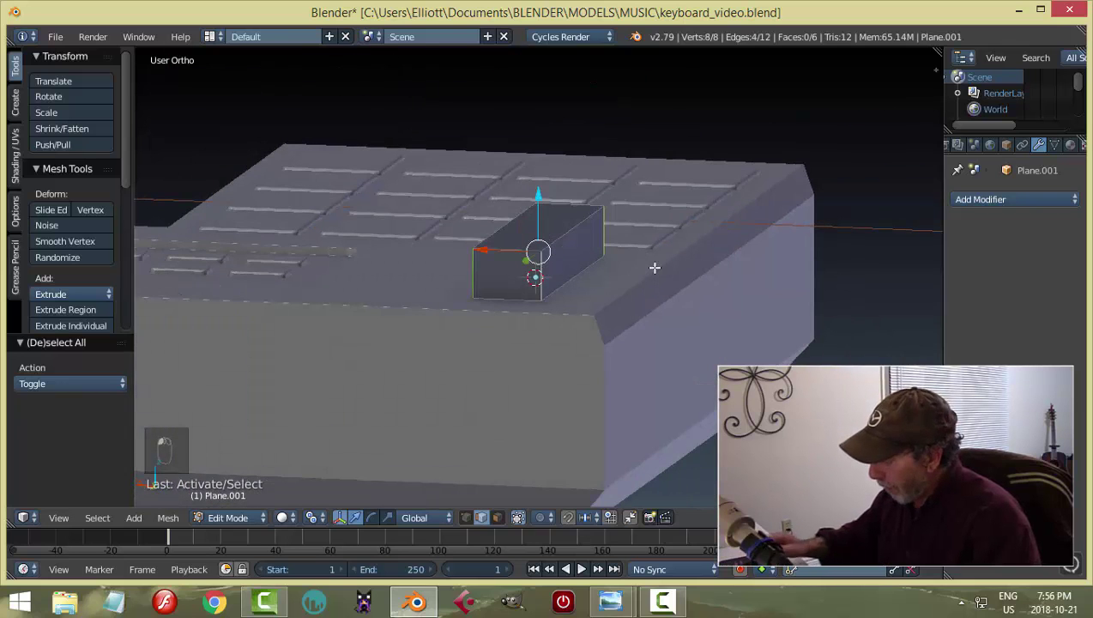
Bevel the block's corner vertices in wireframe top view to round its ends, then exit to Object Mode.
key("KP_7")
key("z")
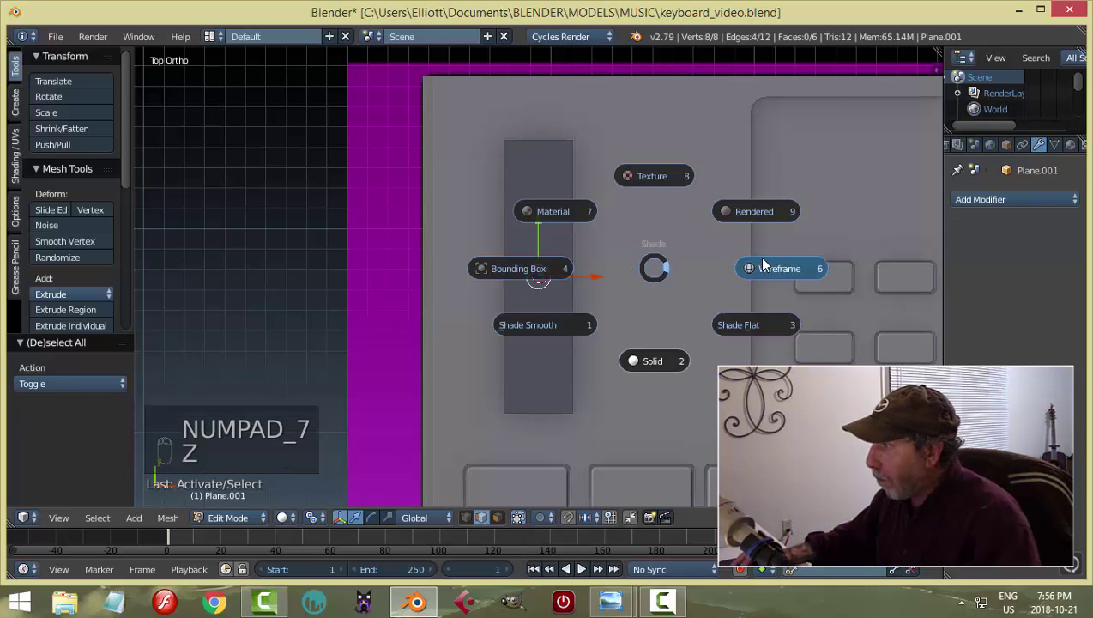
key("ctrl+b")
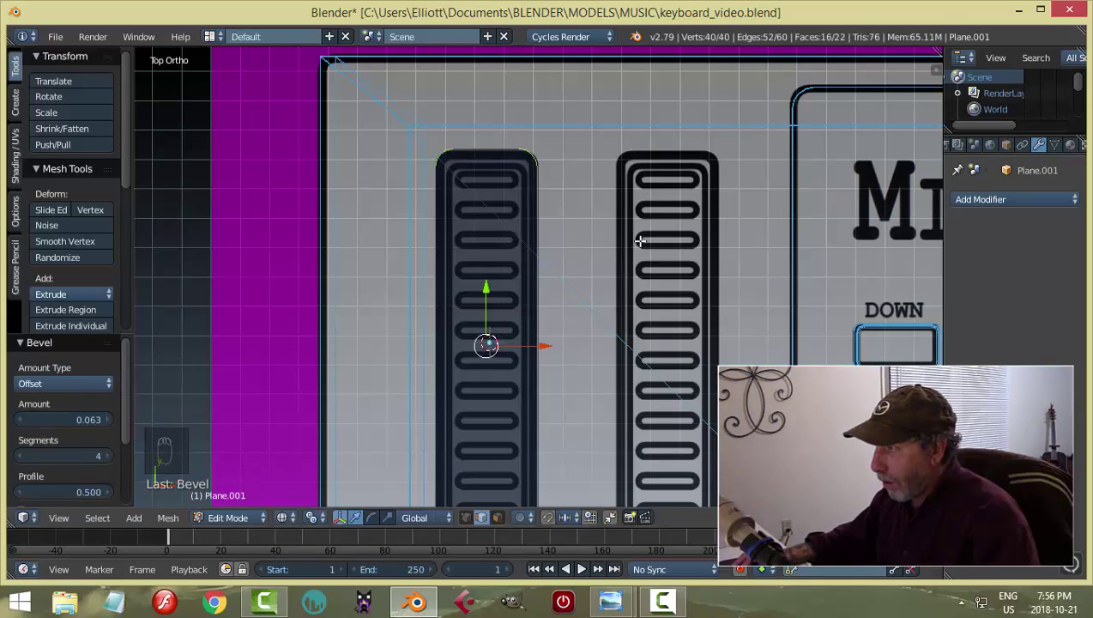
key("a")
key("Tab")
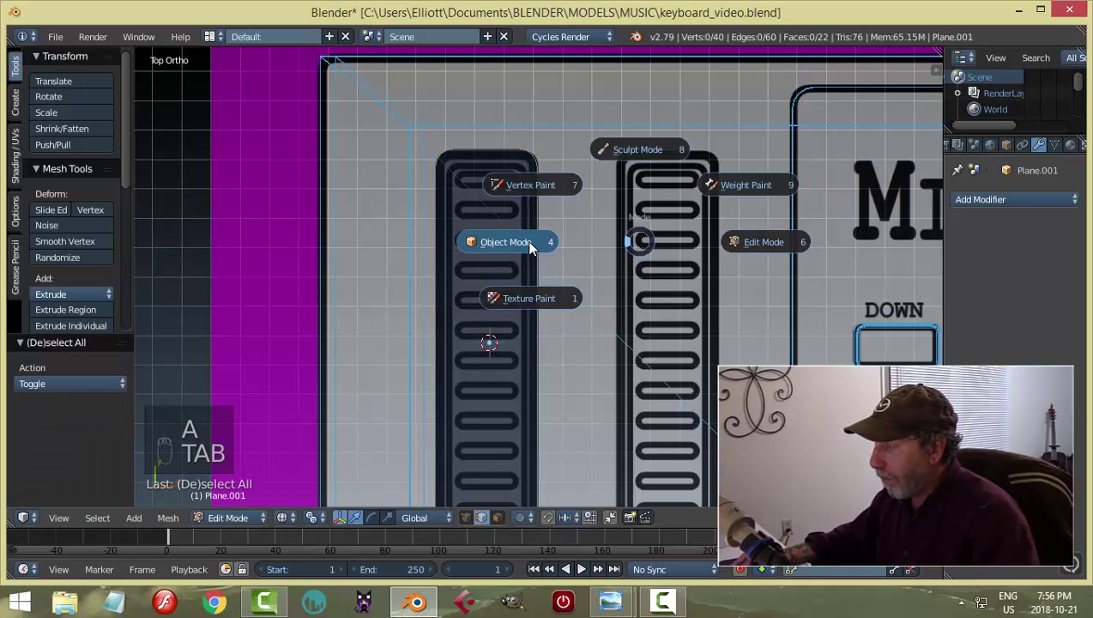
key("z")
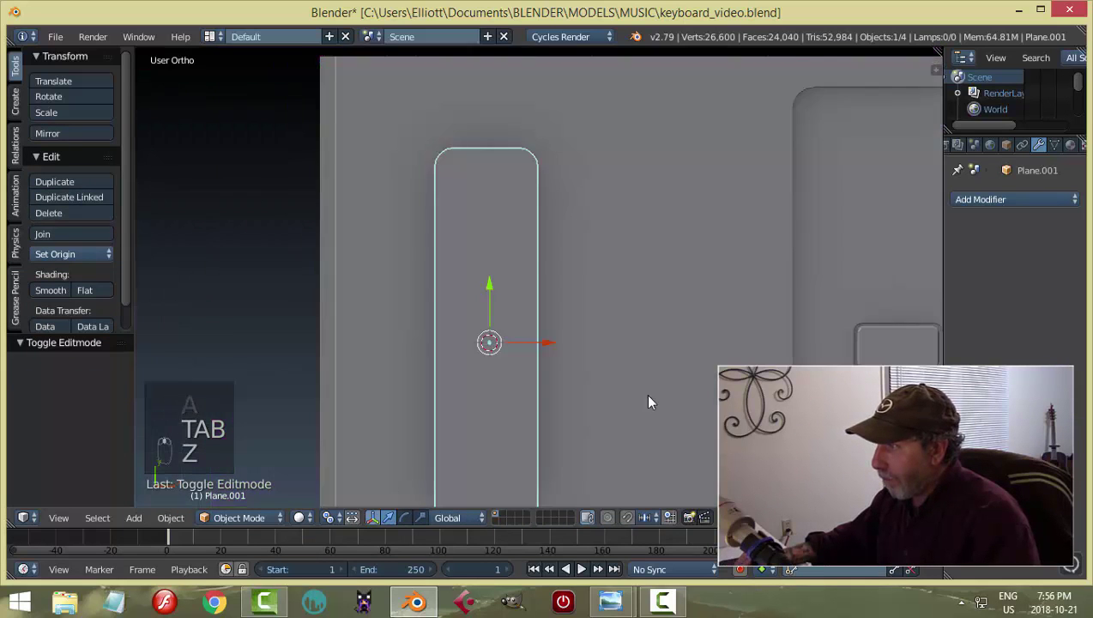
From Right view move the rounded block down along Z so it sits into the panel.
left_click_drag(570, 283, 592, 286)
key("KP_3")
key("z")
middle_click(507, 311)
left_click_drag(511, 203, 504, 287)
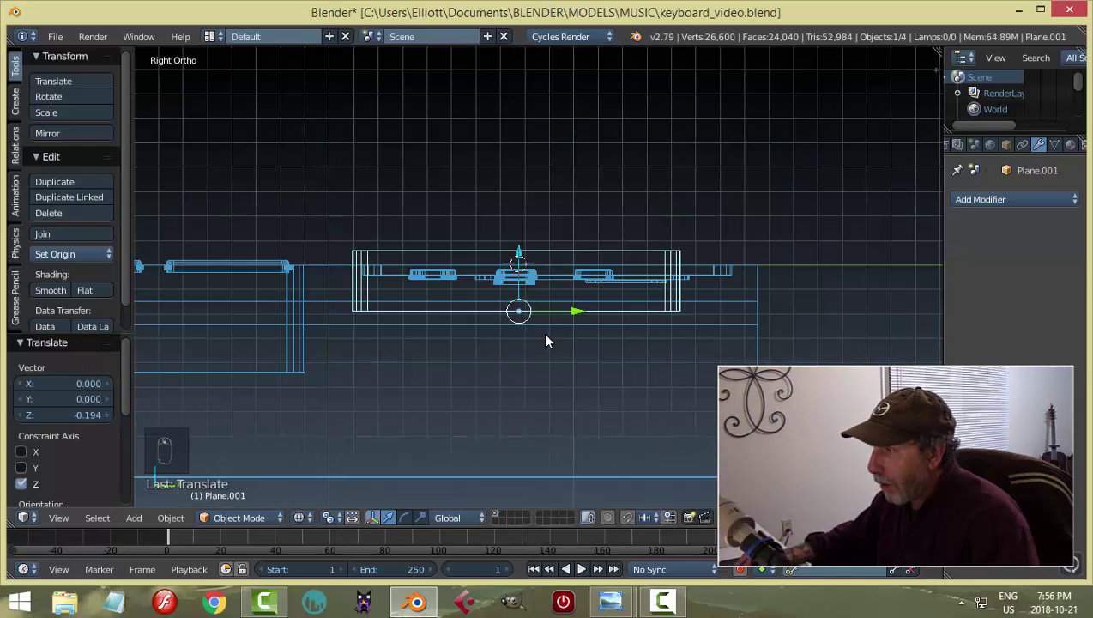
left_click_drag(523, 258, 596, 296)
Duplicate the block onto the right slider, join both blocks and set the origin to geometry.
key("KP_7")
key("shift+d")
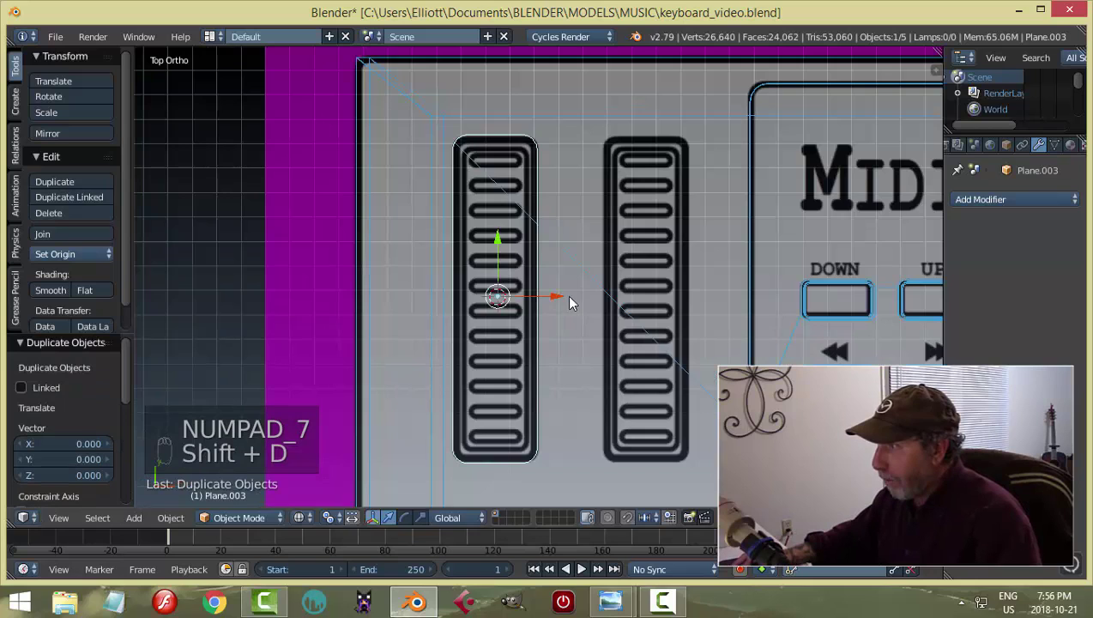
left_click_drag(560, 301, 714, 302)
left_click_drag(540, 193, 444, 266)
key("ctrl+j")
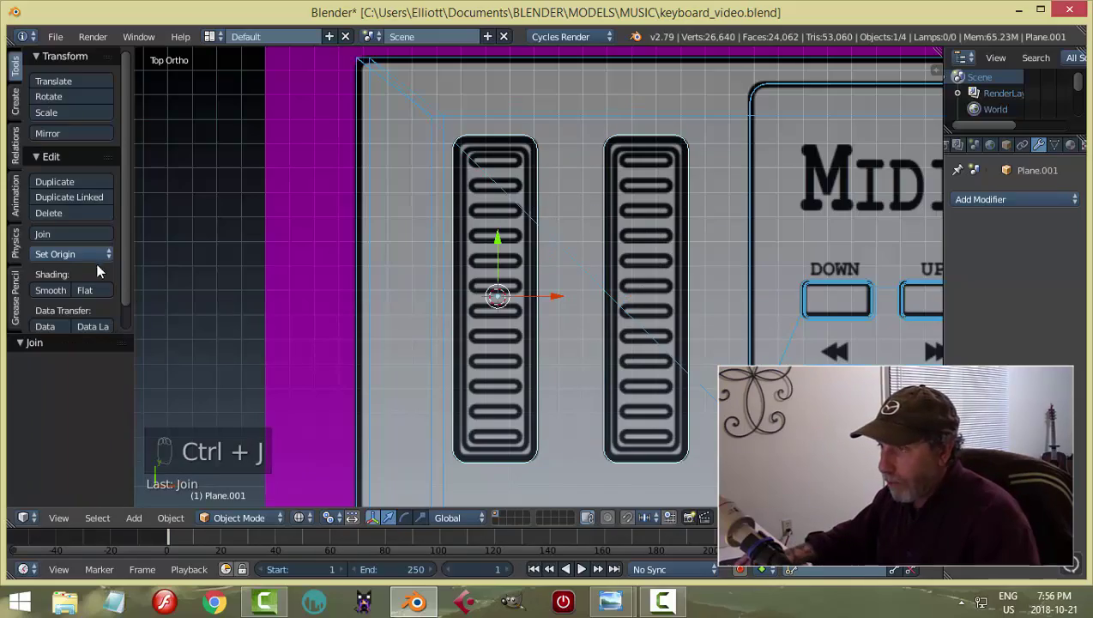
left_click_drag(96, 259, 569, 280)
left_click_drag(626, 352, 598, 312)
left_click(562, 256)
key("z")
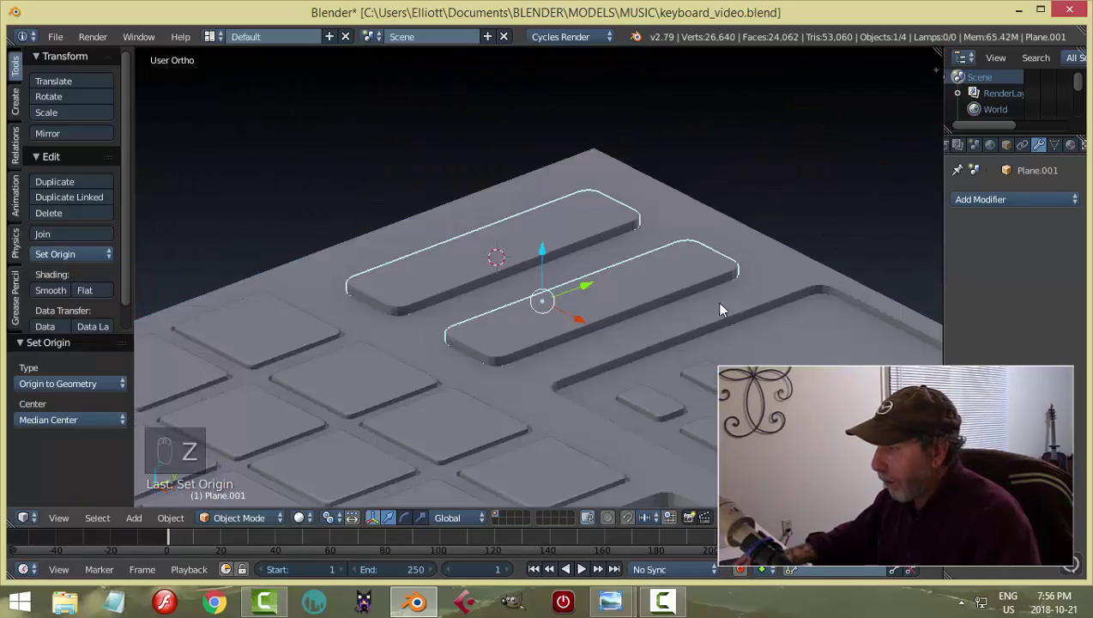
Cut the two slider slots into the panel with a Boolean Difference, hide the cutter blocks and inspect the result.
middle_click(649, 326)
left_click_drag(704, 286, 418, 234)
key("h")
left_click_drag(439, 256, 558, 317)
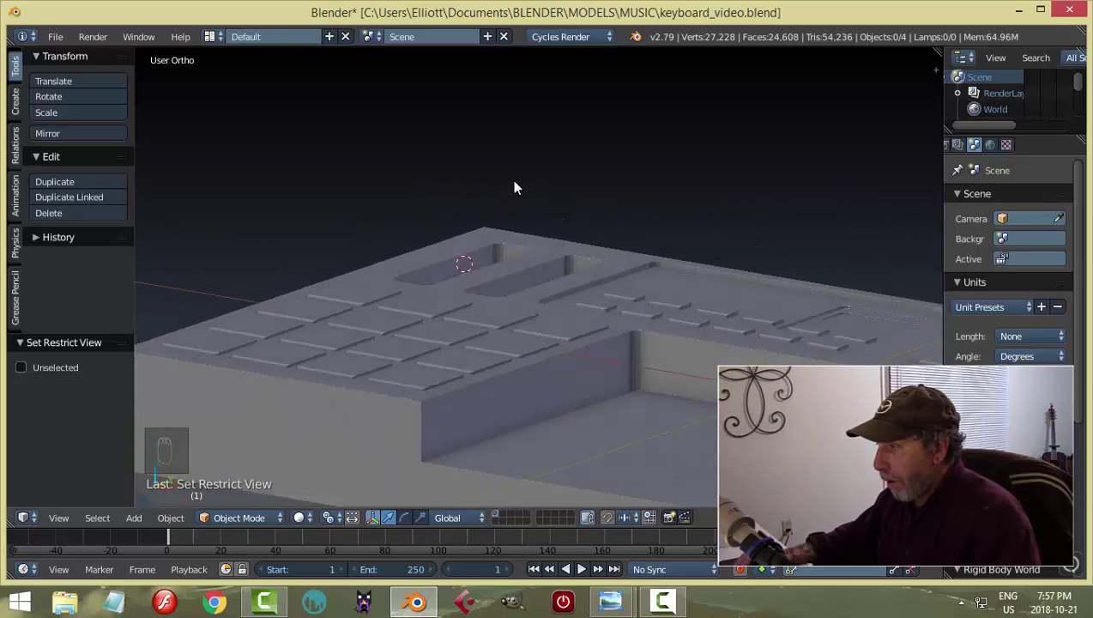
left_click_drag(532, 219, 496, 205)
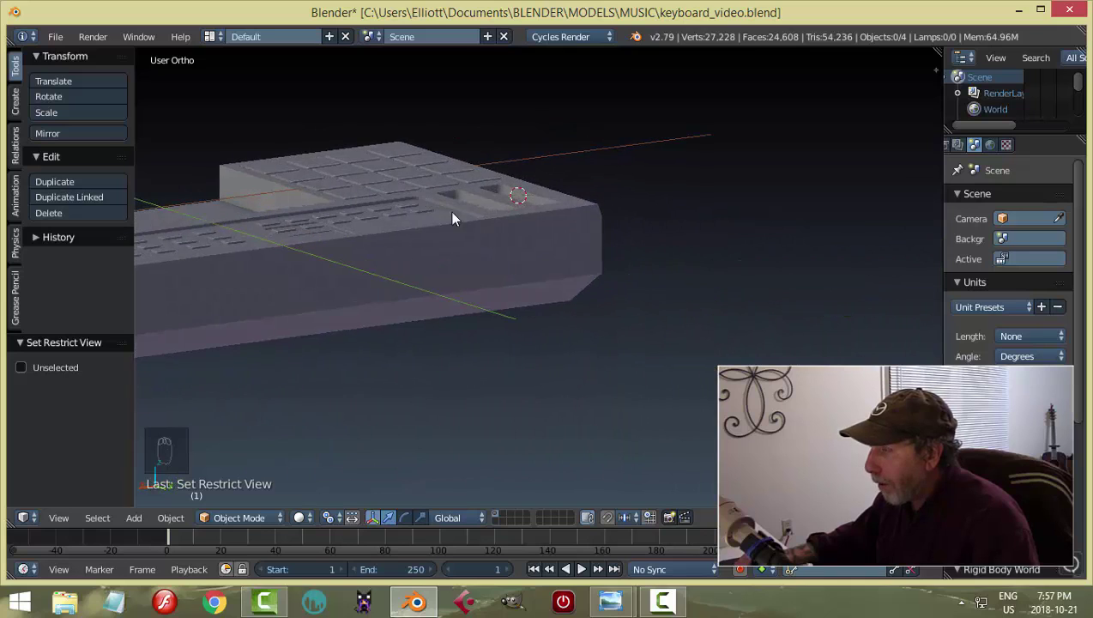
left_click_drag(537, 227, 539, 228)
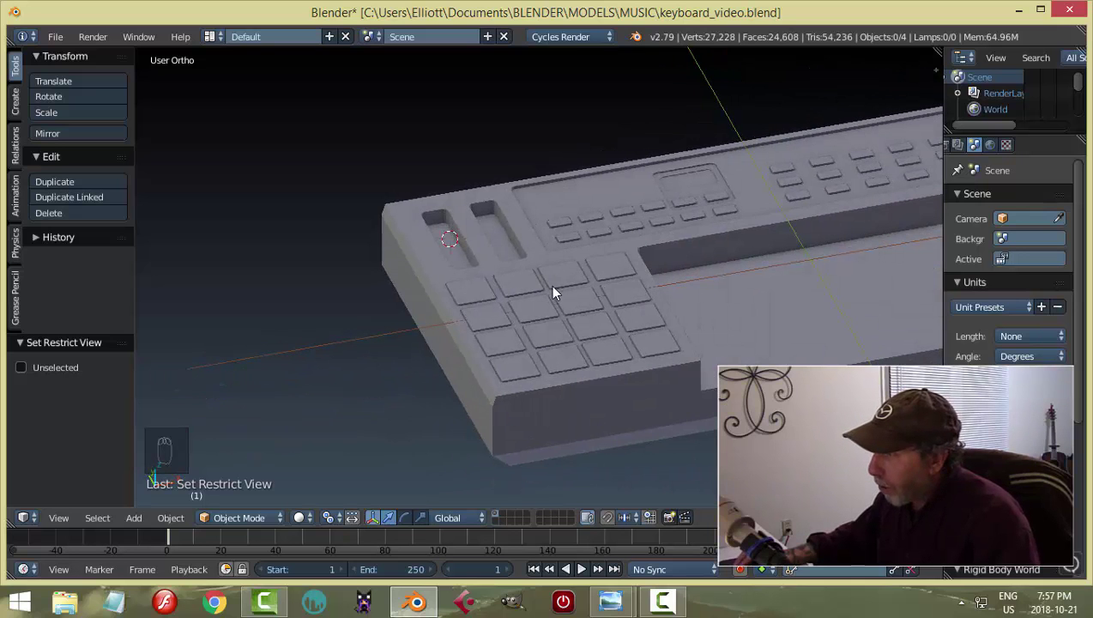
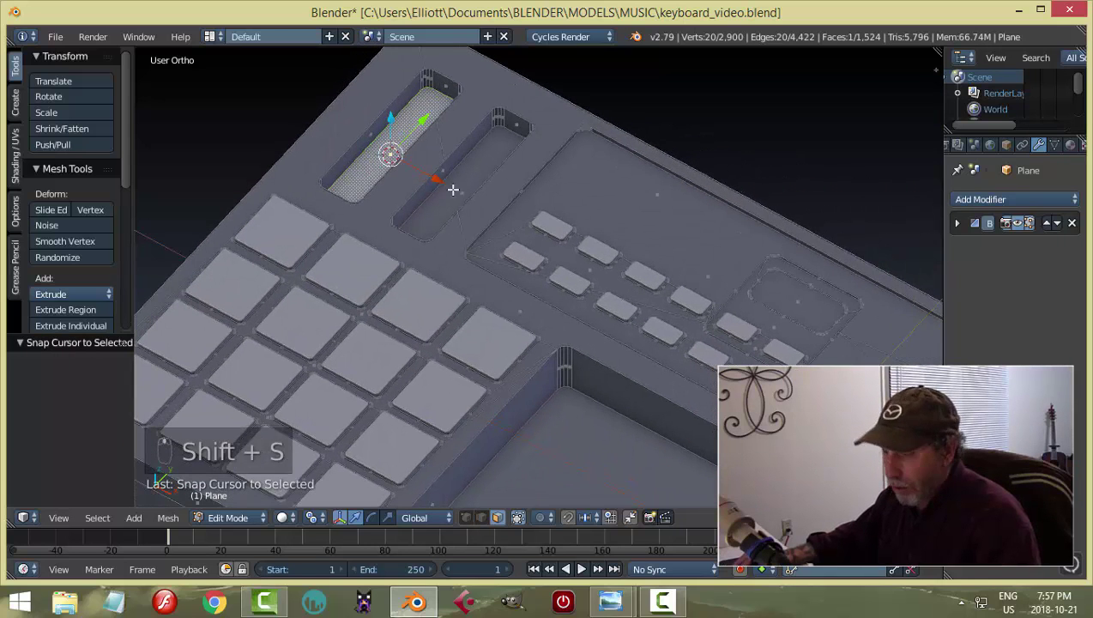
Return to Object Mode, save the file and add a cone mesh at the left slot's centre.
key("a")
key("Tab")
key("Tab")
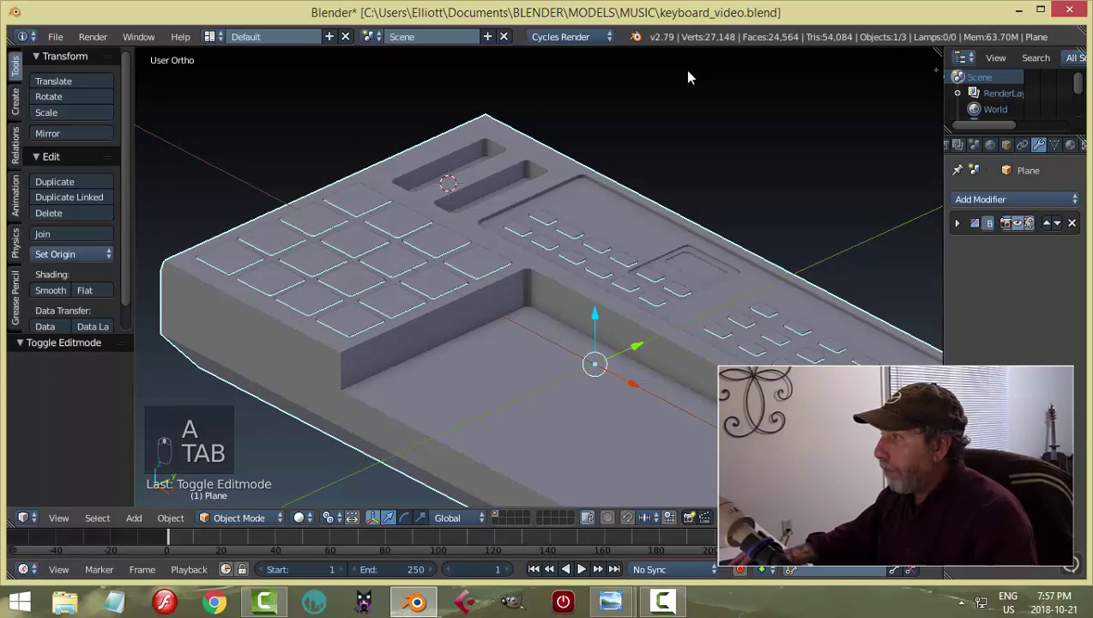
key("ctrl+s")
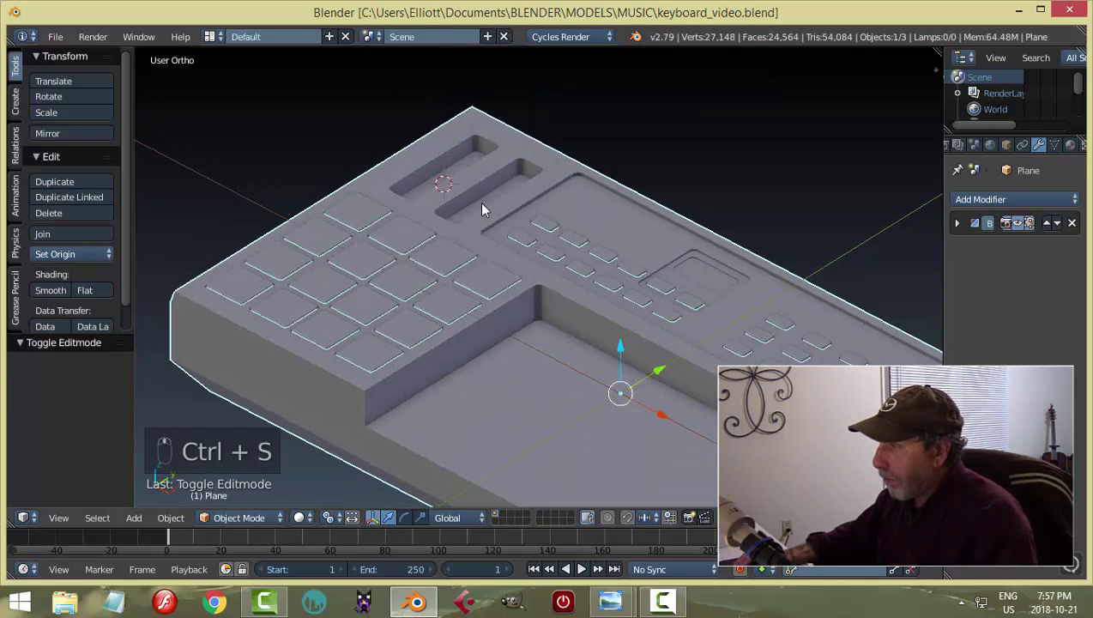
key("shift+a")
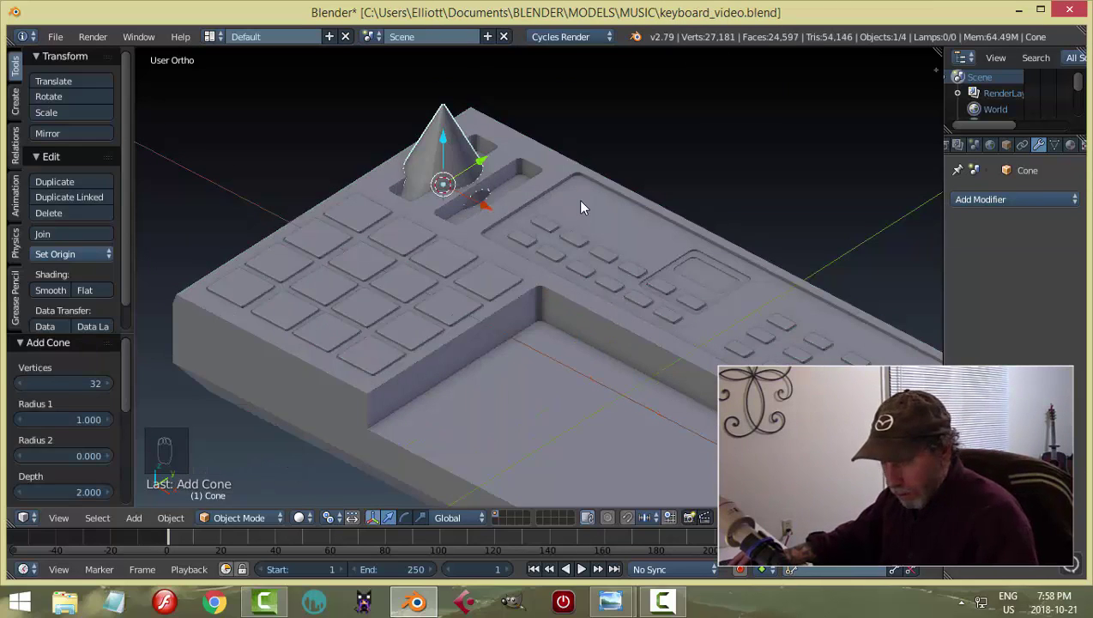
Replace the cone with a cylinder, rotate it 90° on Y and scale it to a thin disc of about 0.14.
key("x")
key("shift+a")
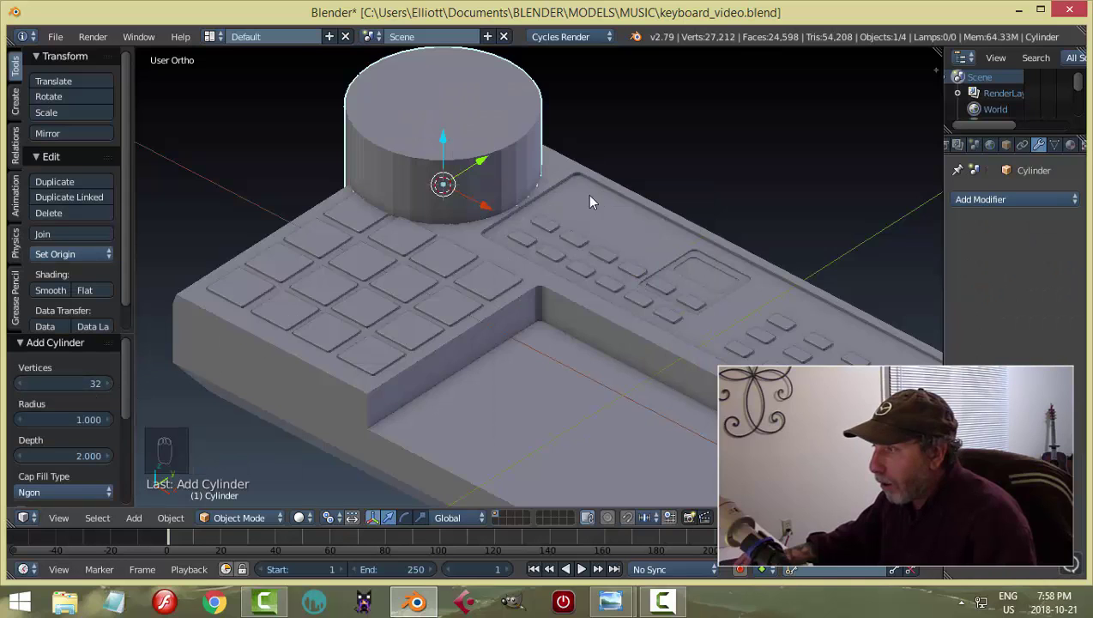
middle_click(541, 220)
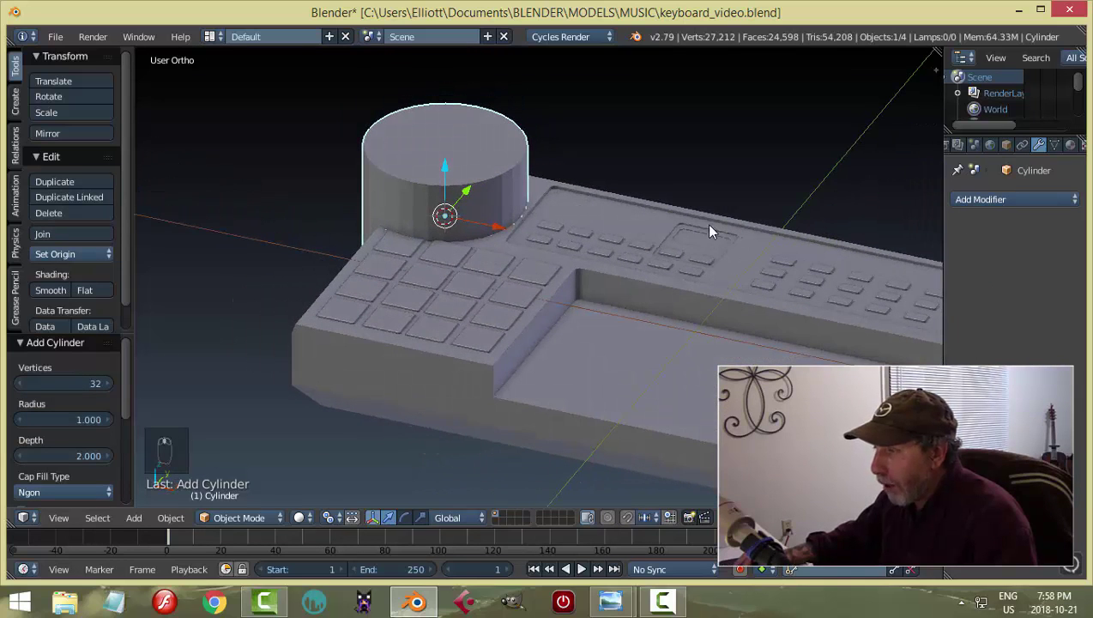
key("r")
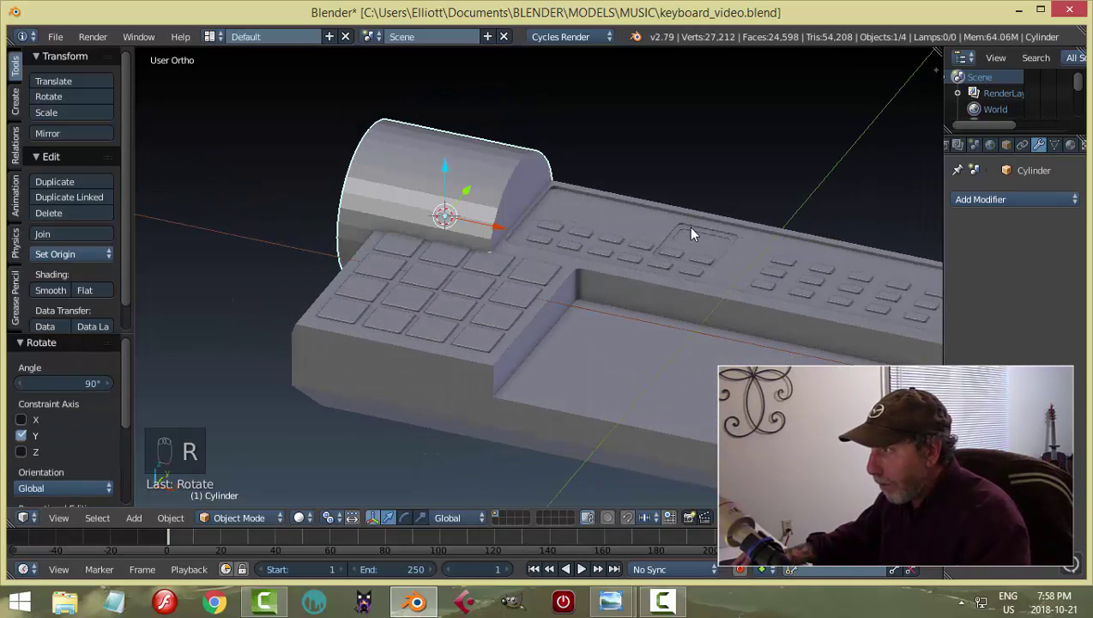
key("Tab")
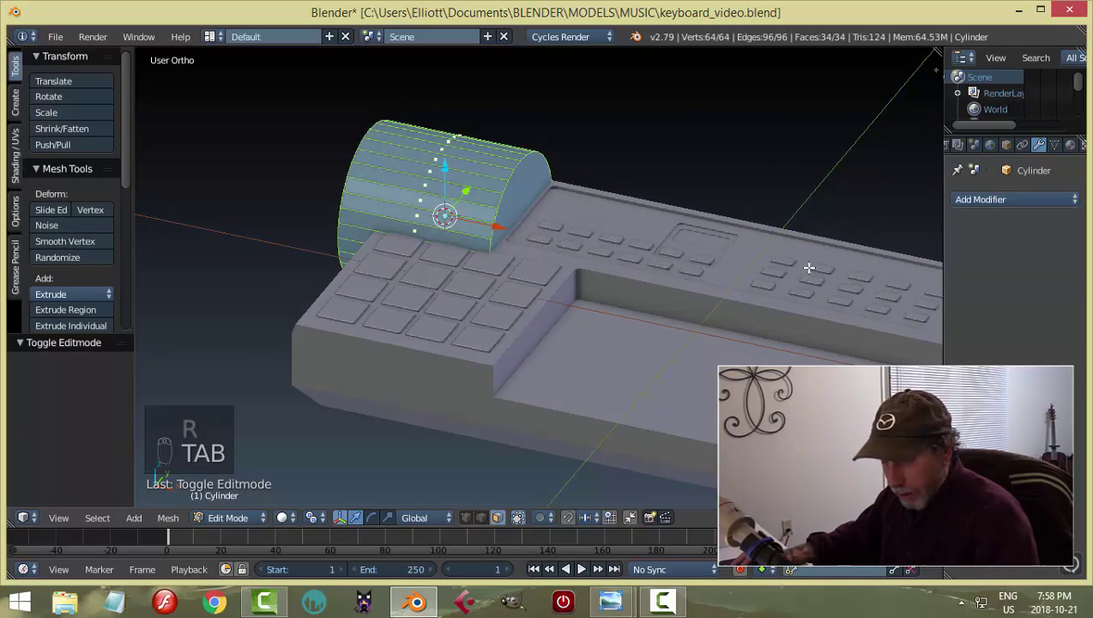
key("s")
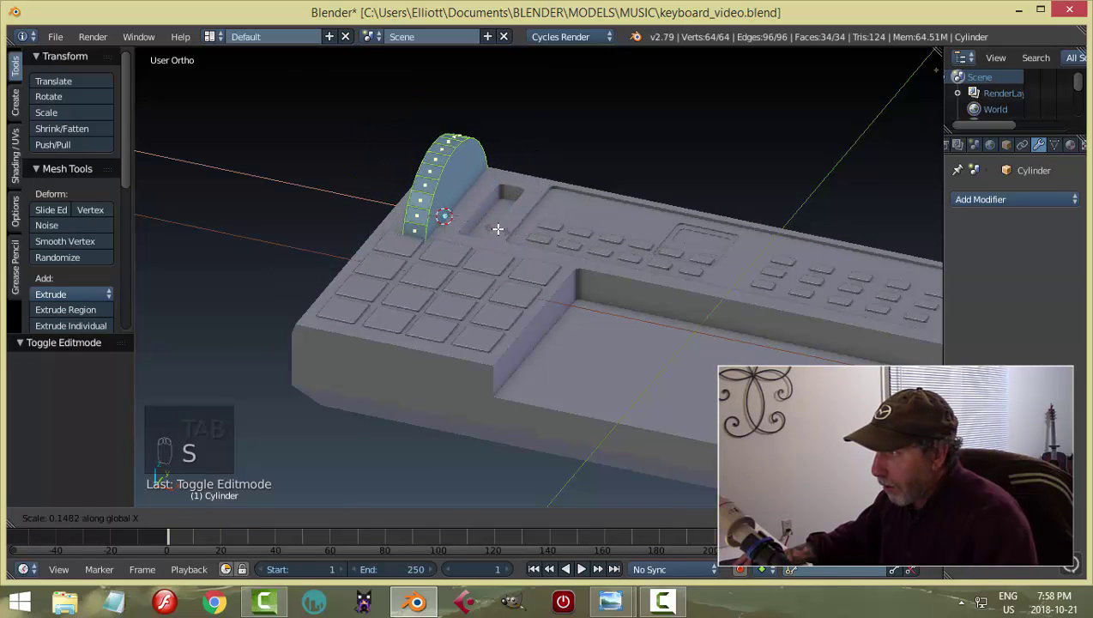
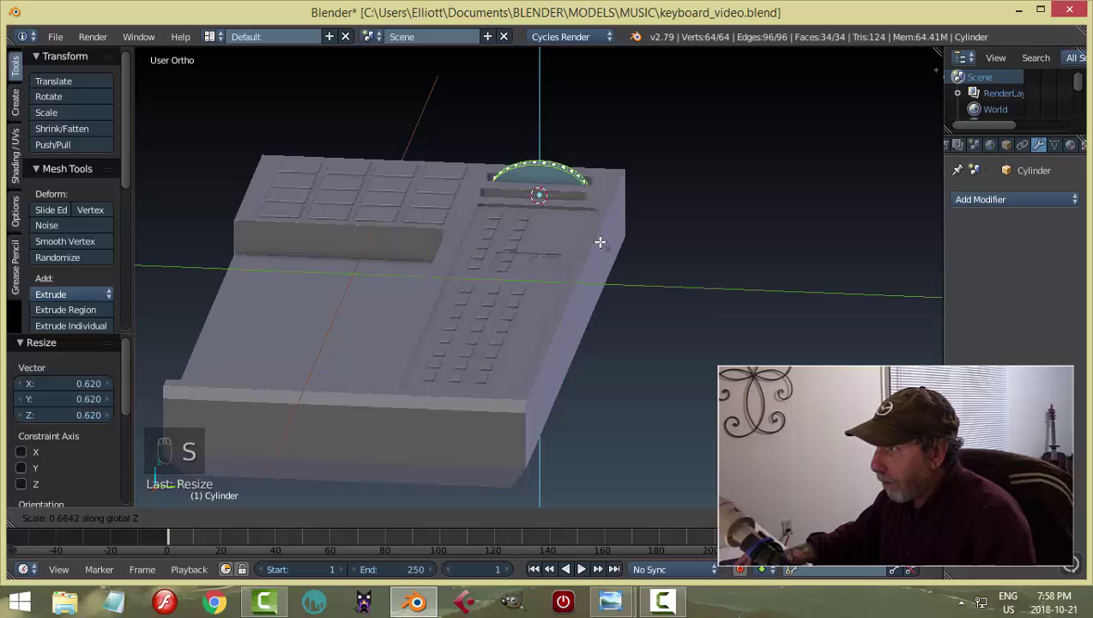
Scale the disc along X to fit the slot and duplicate it so an arc sits in each slot.
left_click_drag(527, 236, 540, 290)
key("s")
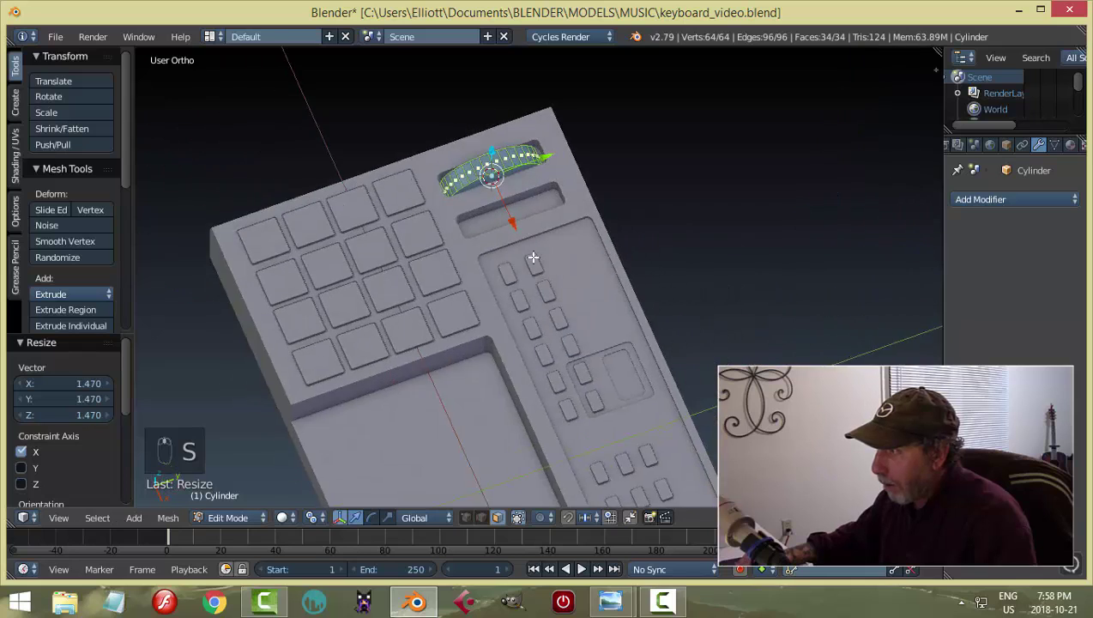
key("s")
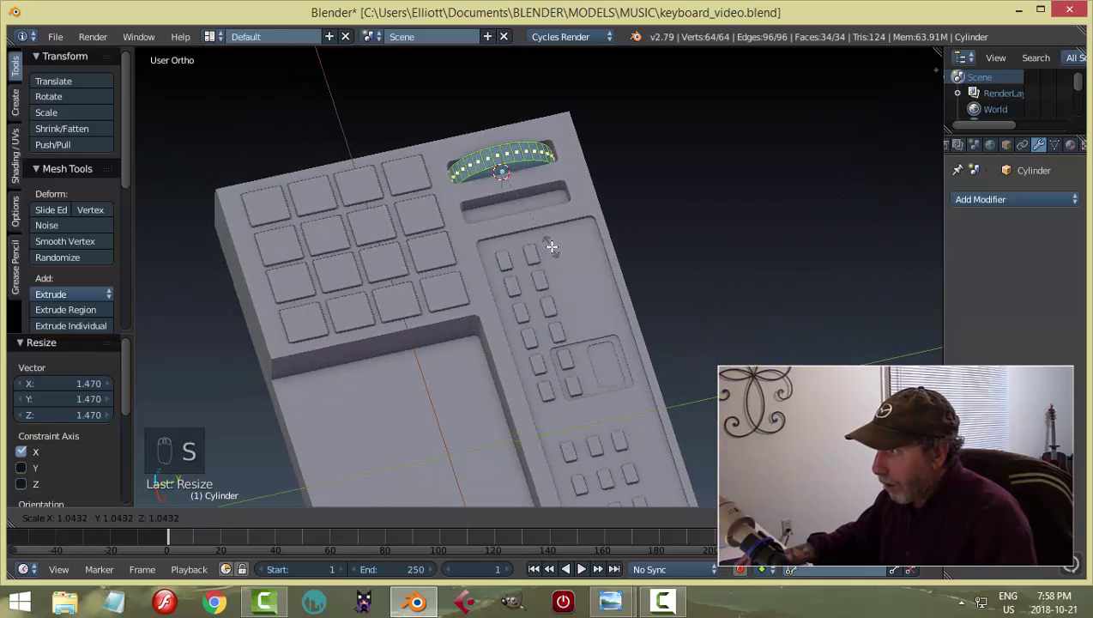
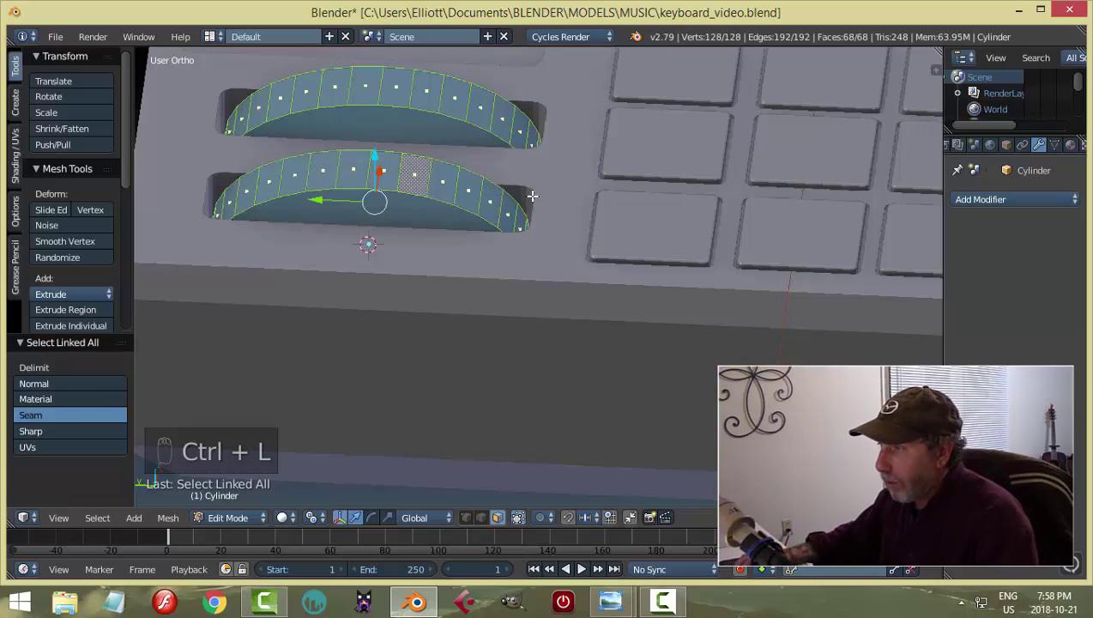
key("s")
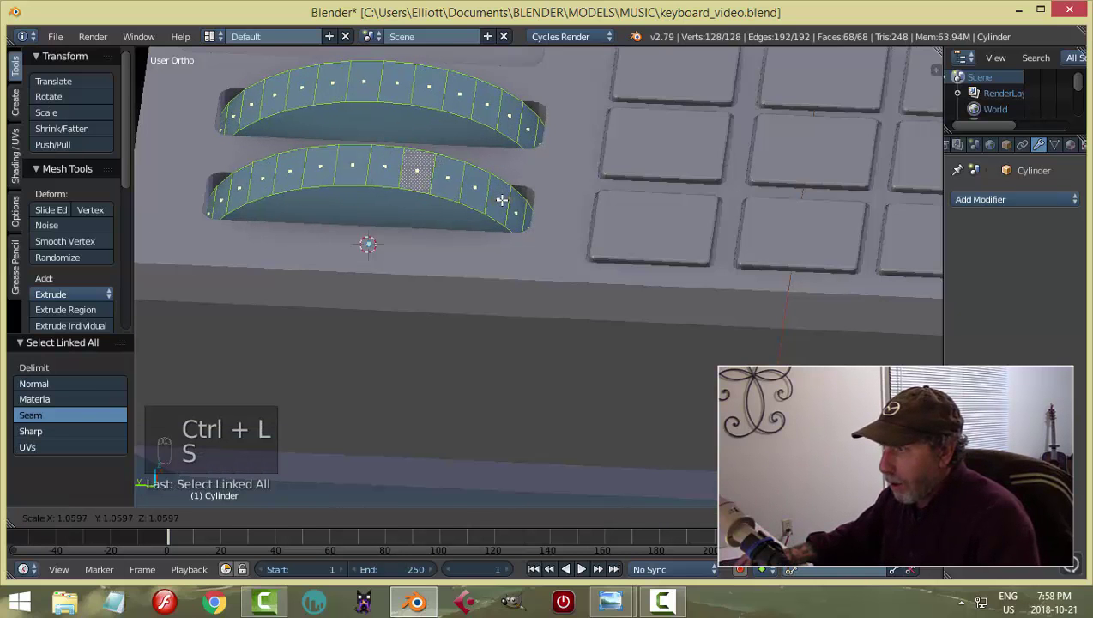
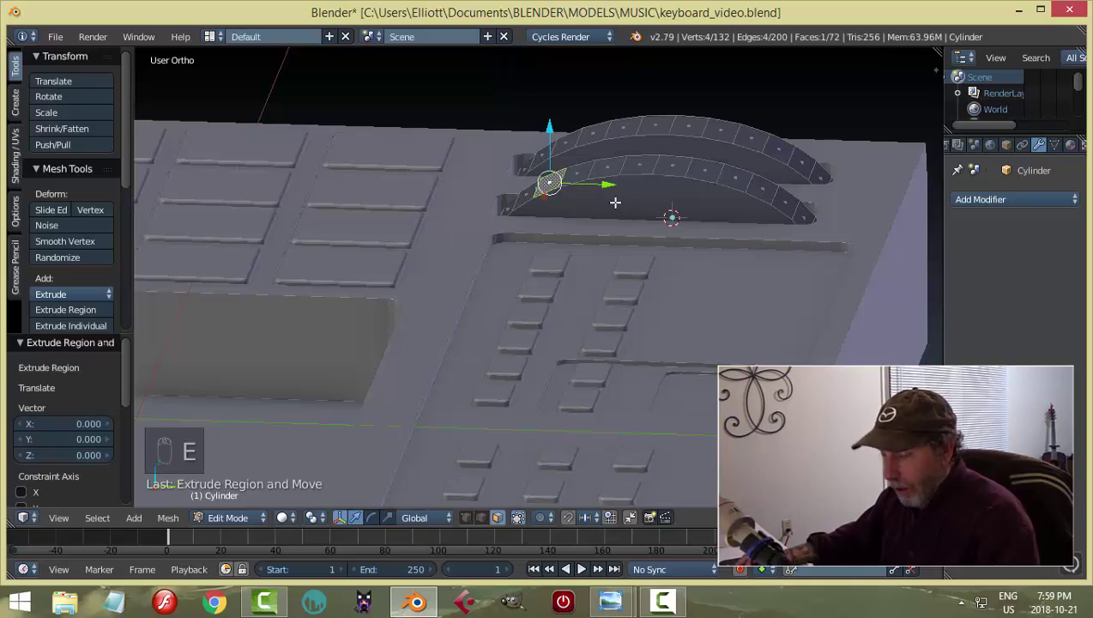
Extrude an end face of each slider arc upward into a knob block and leave Edit Mode.
key("alt+s")
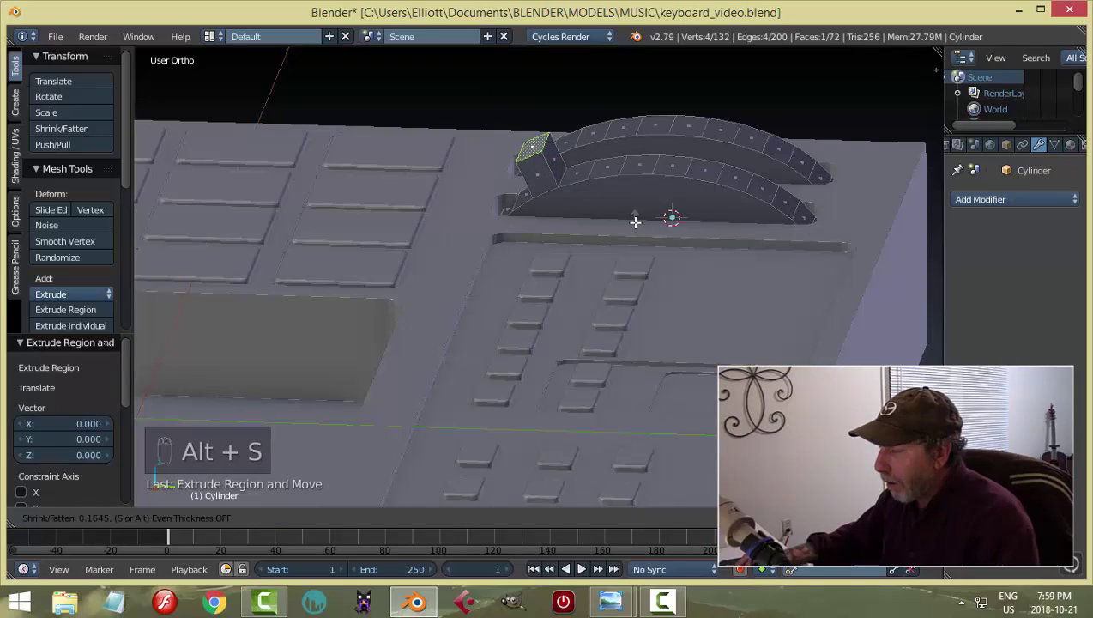
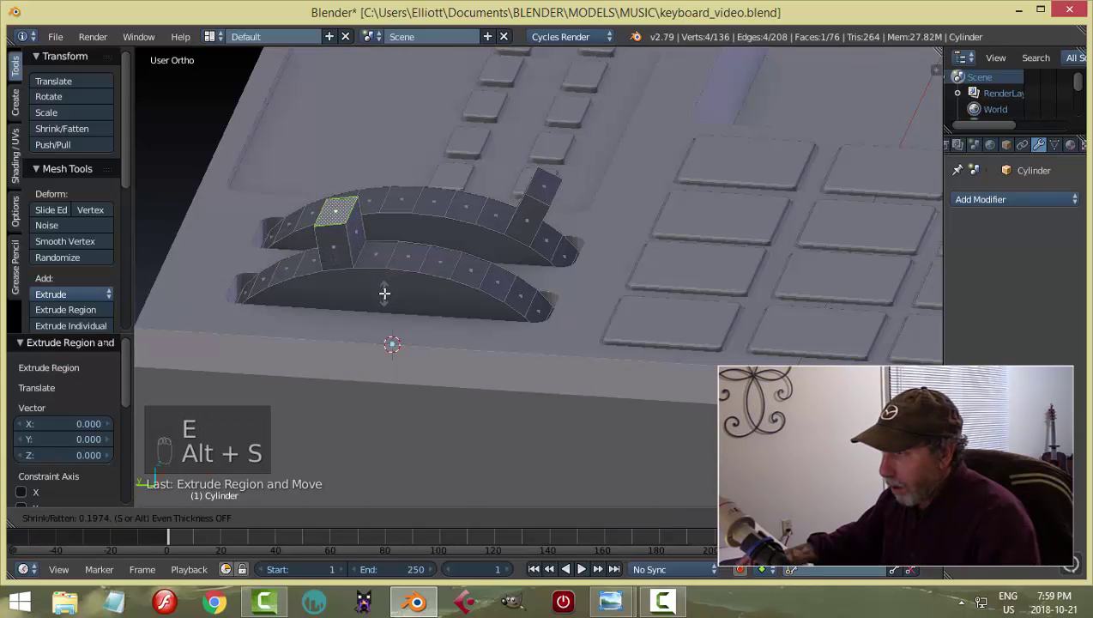
key("a")
middle_click(554, 236)
key("Tab")
middle_click(519, 267)
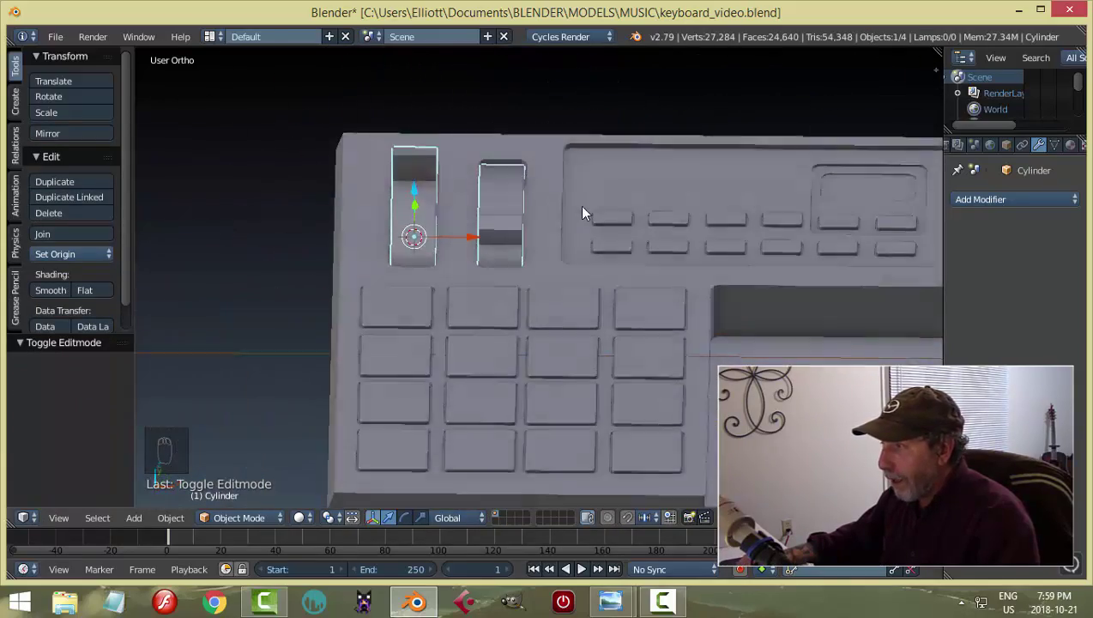
Add lengthwise loop cuts along the left slider arc and scale them apart.
key("Tab")
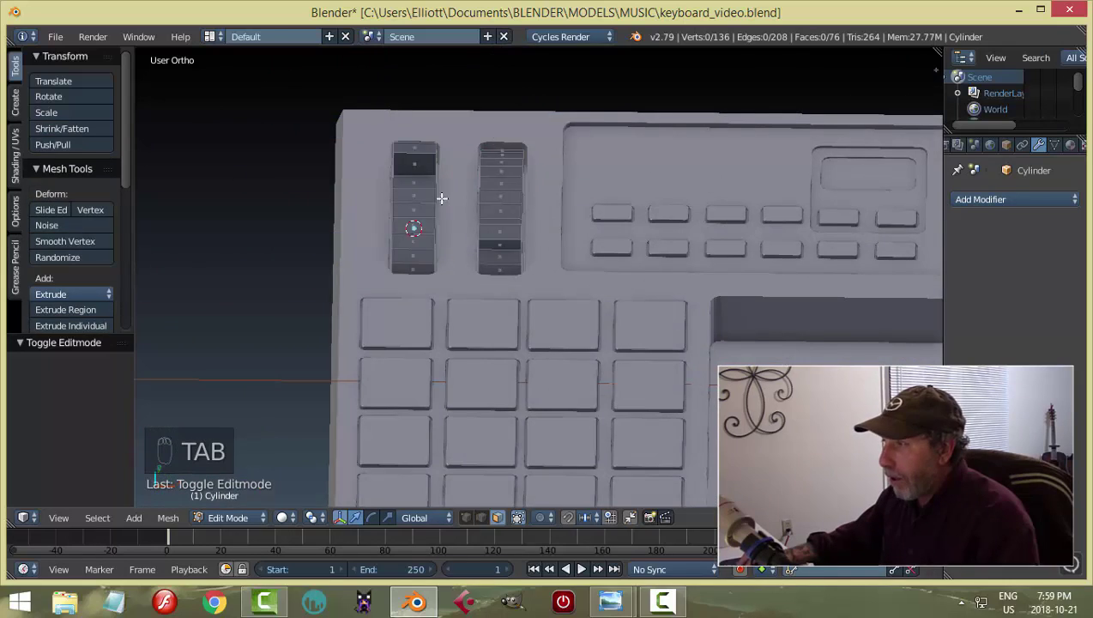
key("ctrl+r")
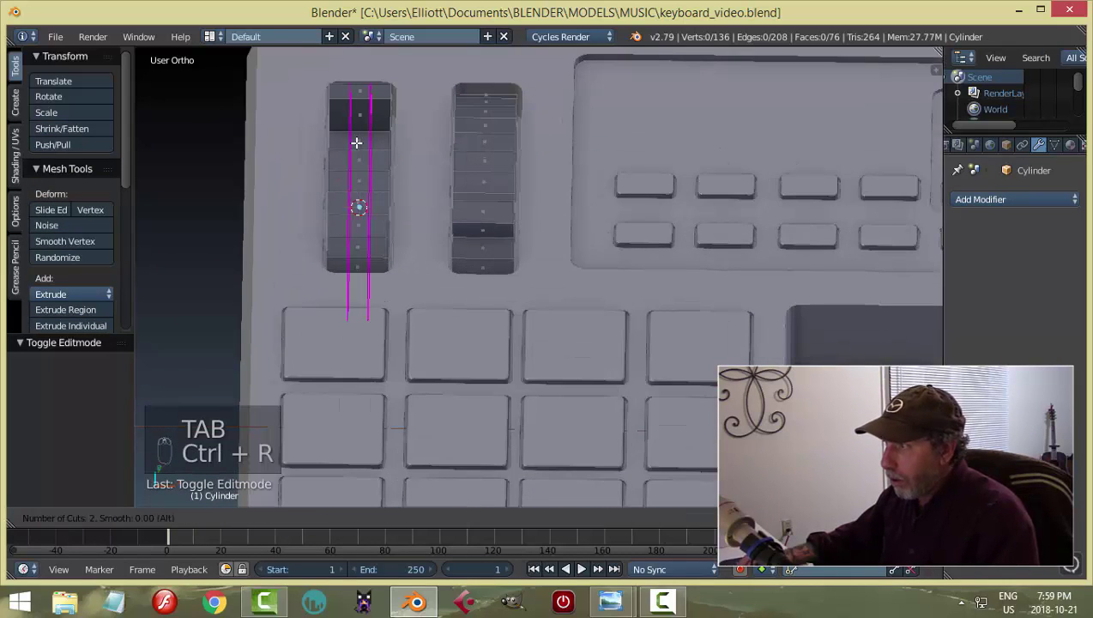
key("s")
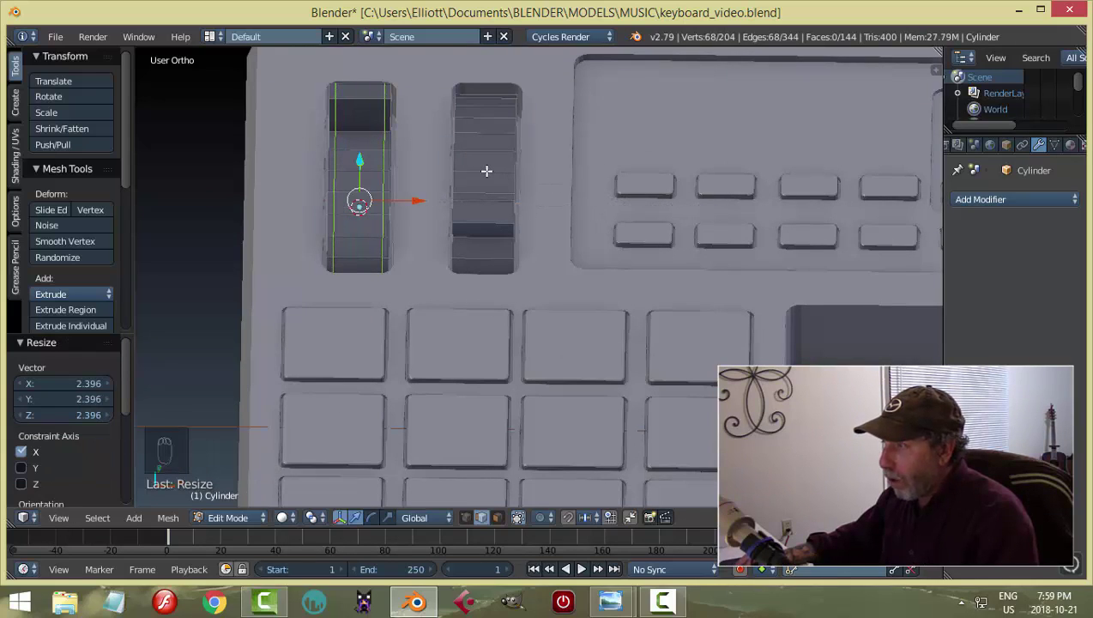
Add matching loop cuts along the right slider arc and spread them apart.
key("a")
key("ctrl+r")
key("s")
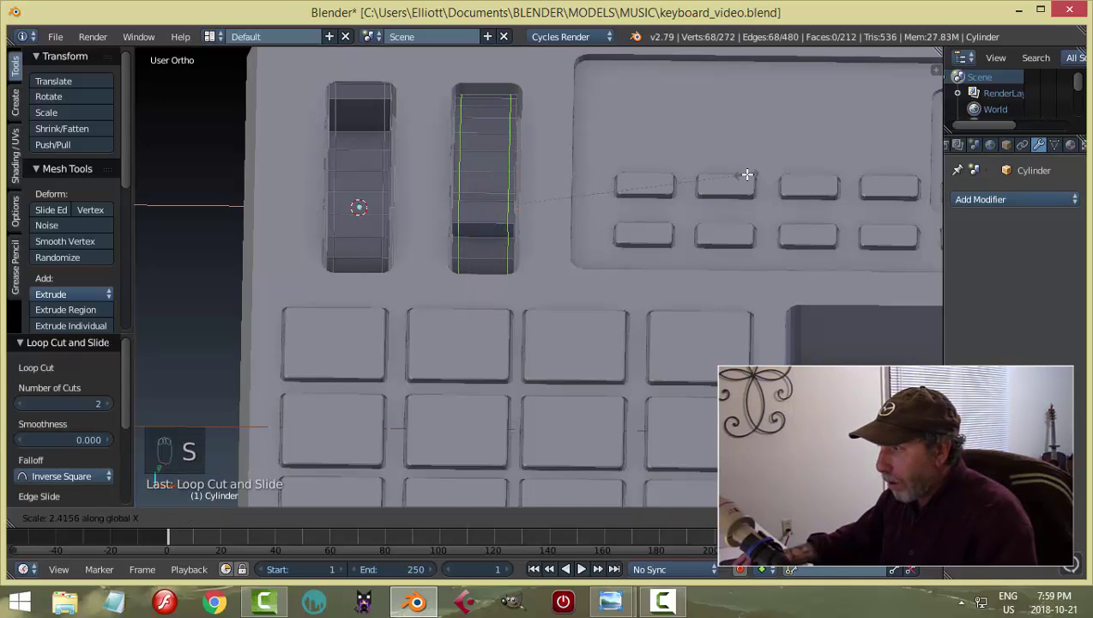
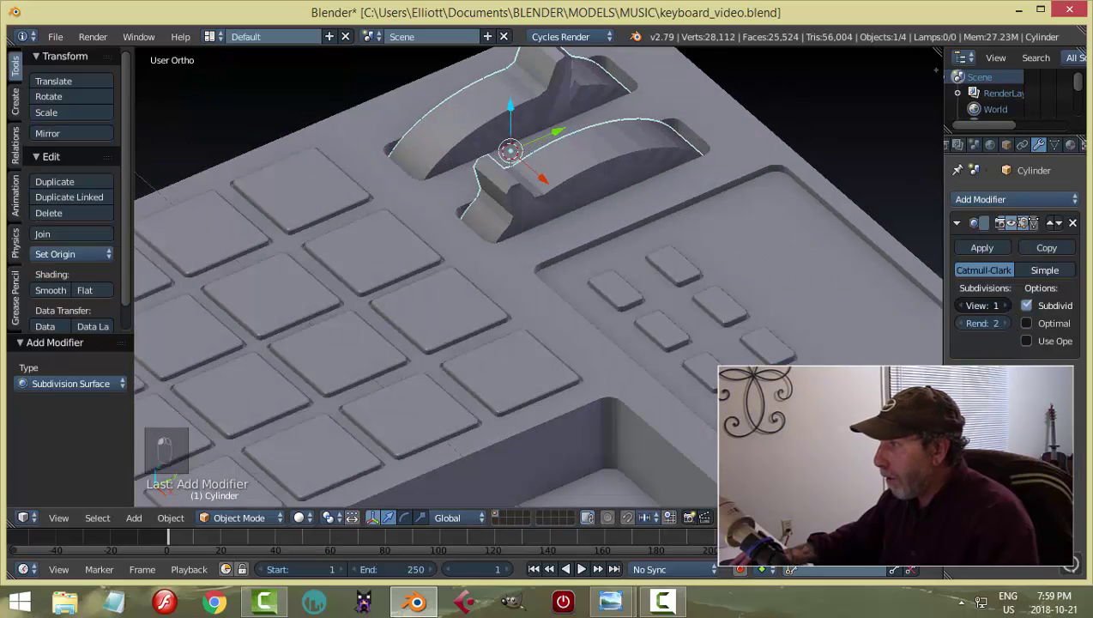
Shade the sliders smooth, then add and spread supporting loops along both slider arcs.
middle_click(621, 224)
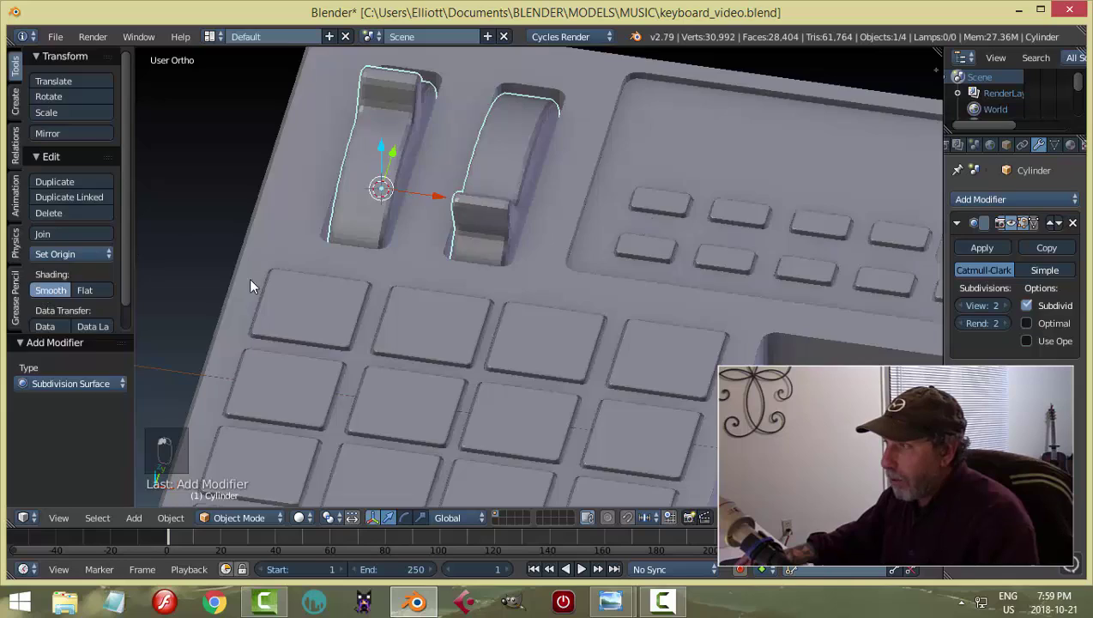
left_click(481, 242)
key("Tab")
key("ctrl+Tab")
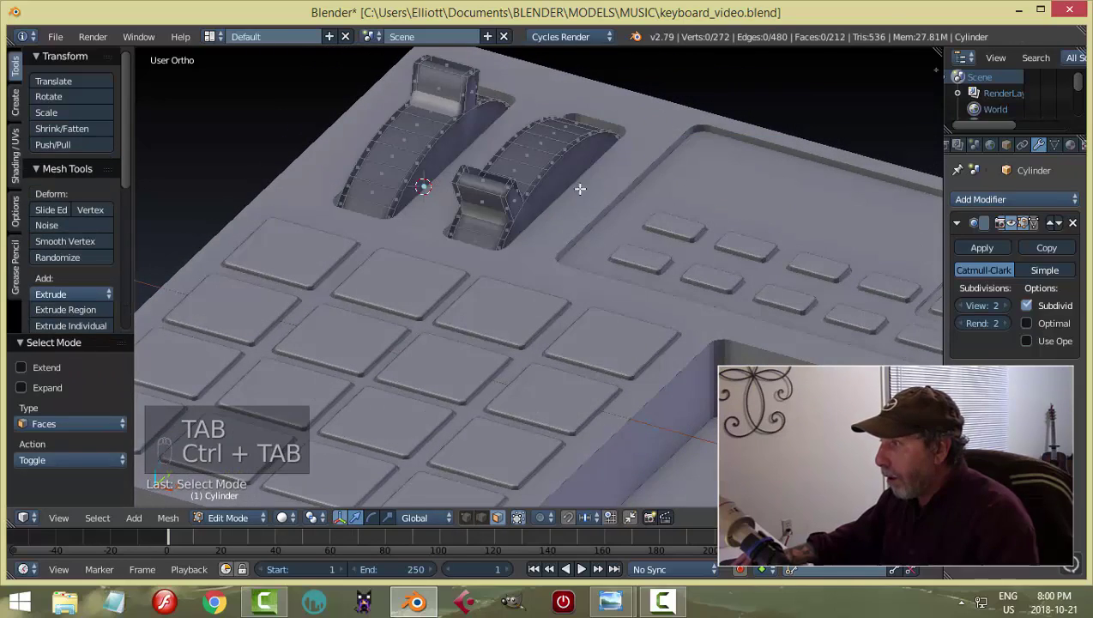
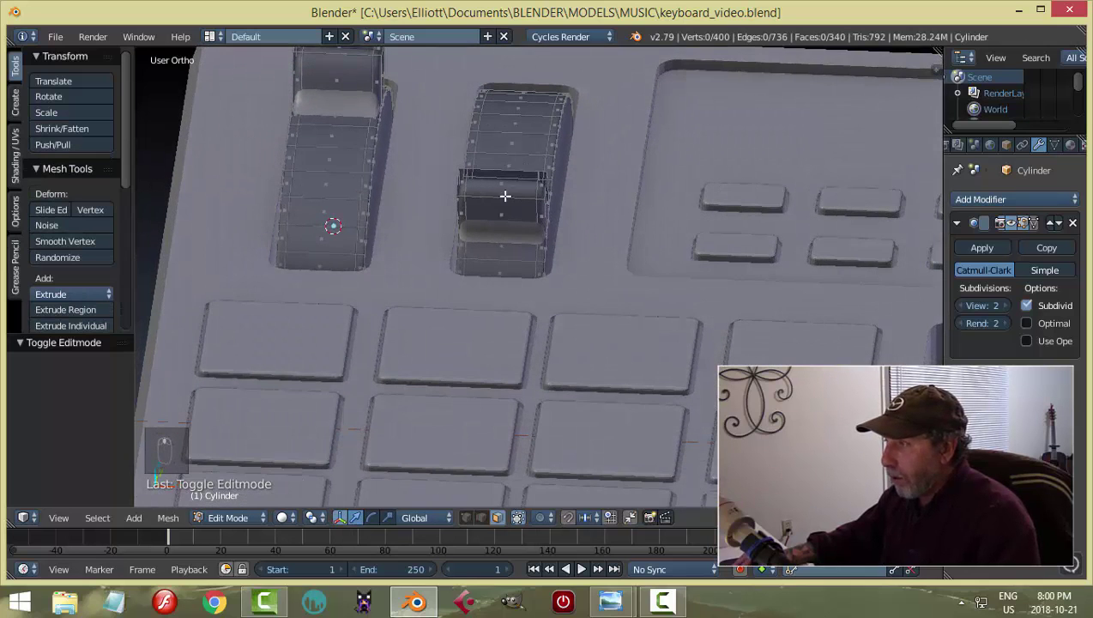
key("ctrl+r")
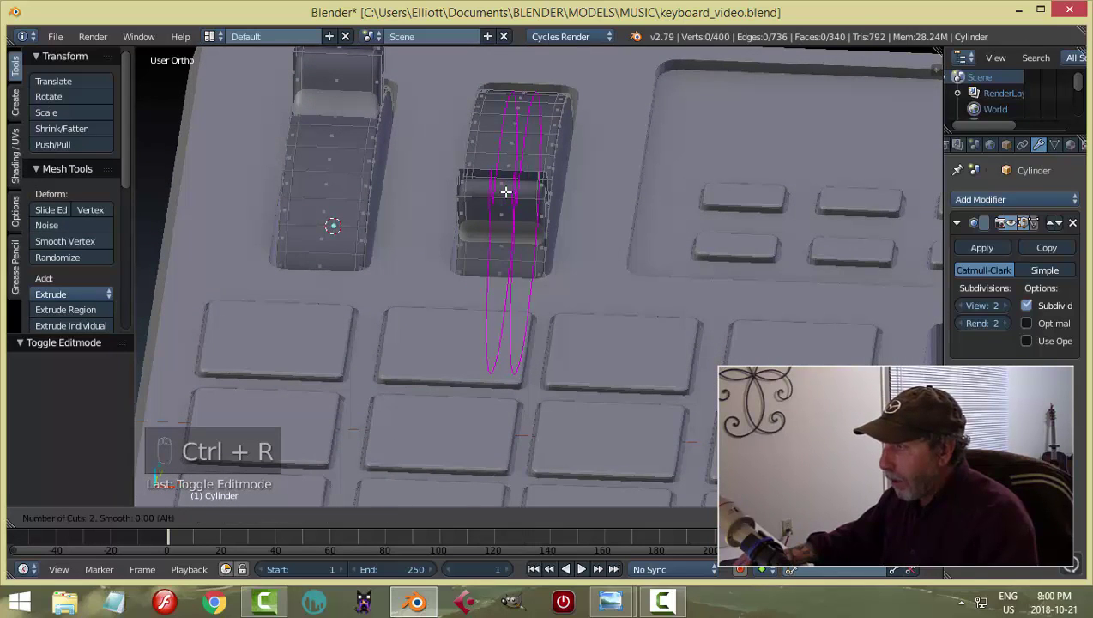
key("s")
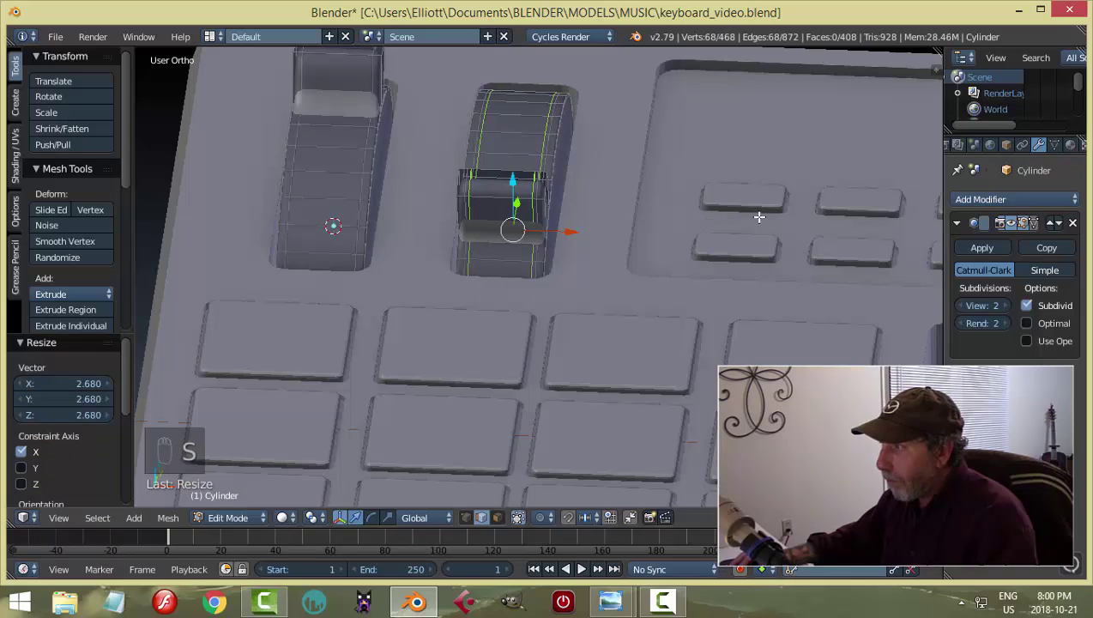
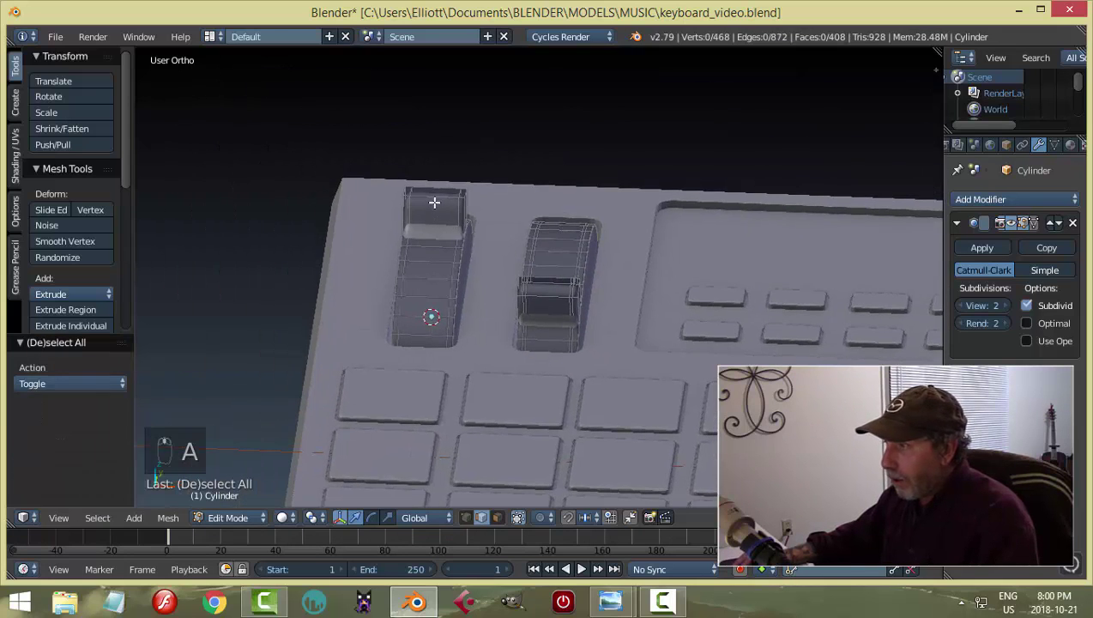
key("ctrl+r")
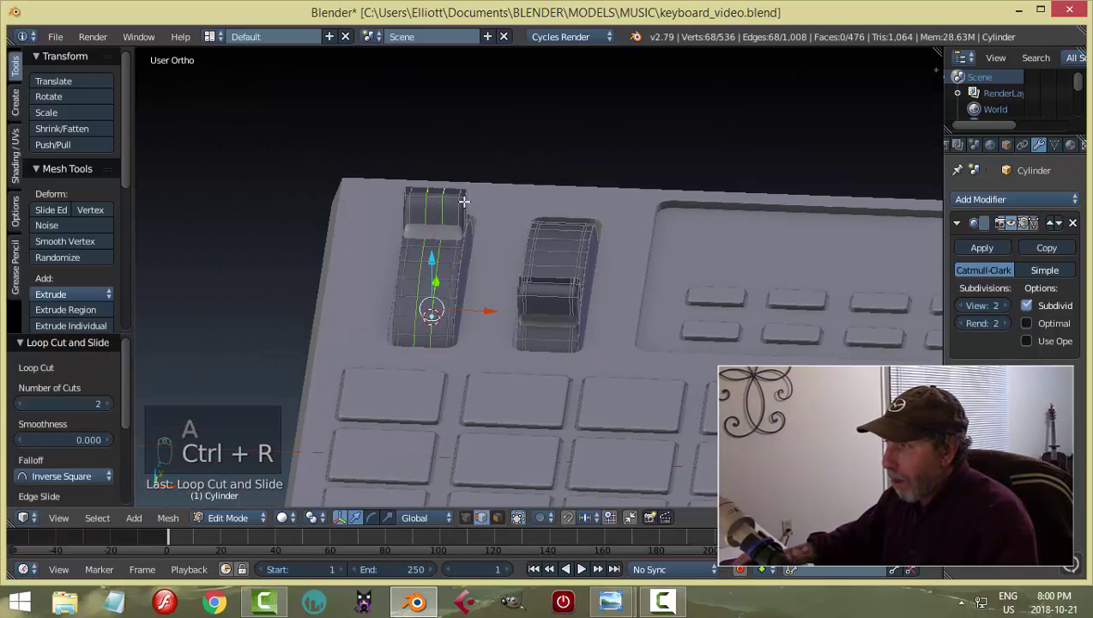
key("s")
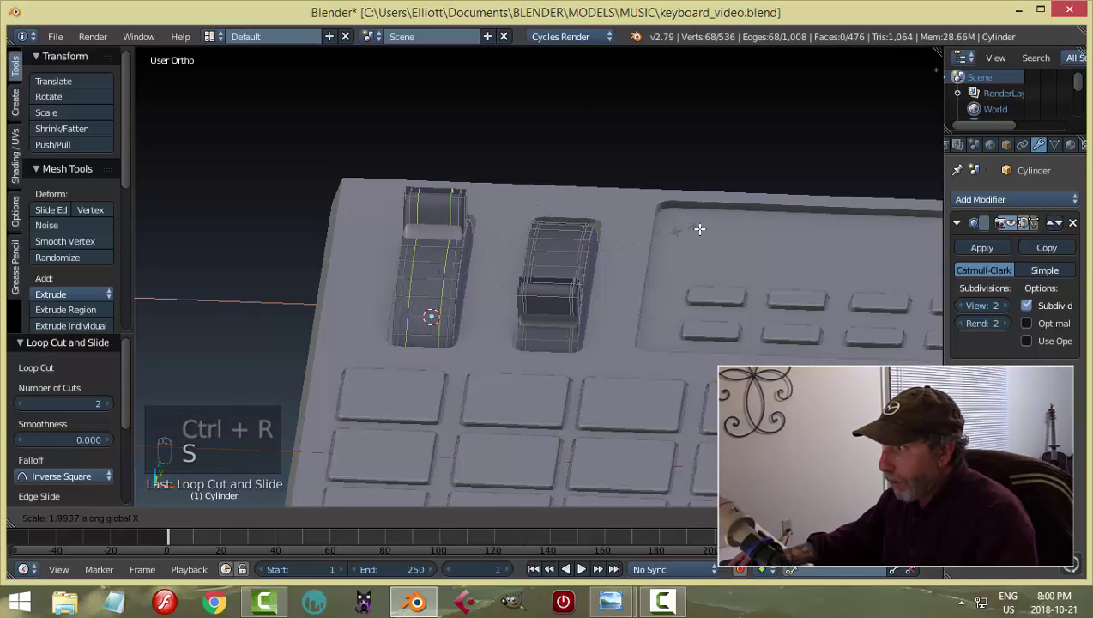
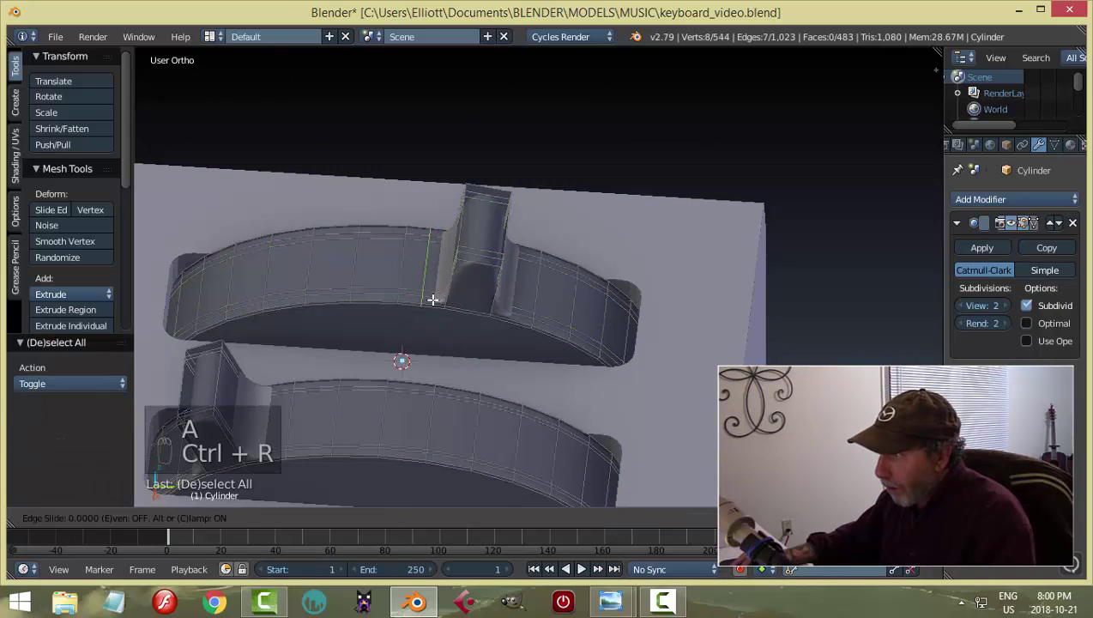
Add edge loops at the knob's base and top so it stays crisp, then return to Object Mode.
key("ctrl+r")
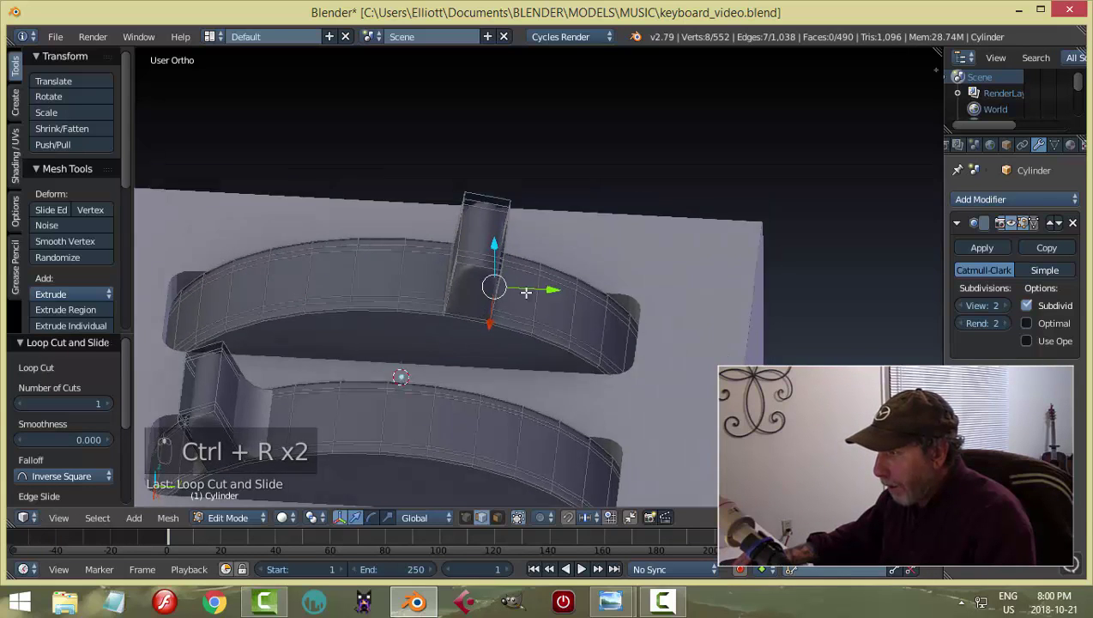
key("ctrl+r")
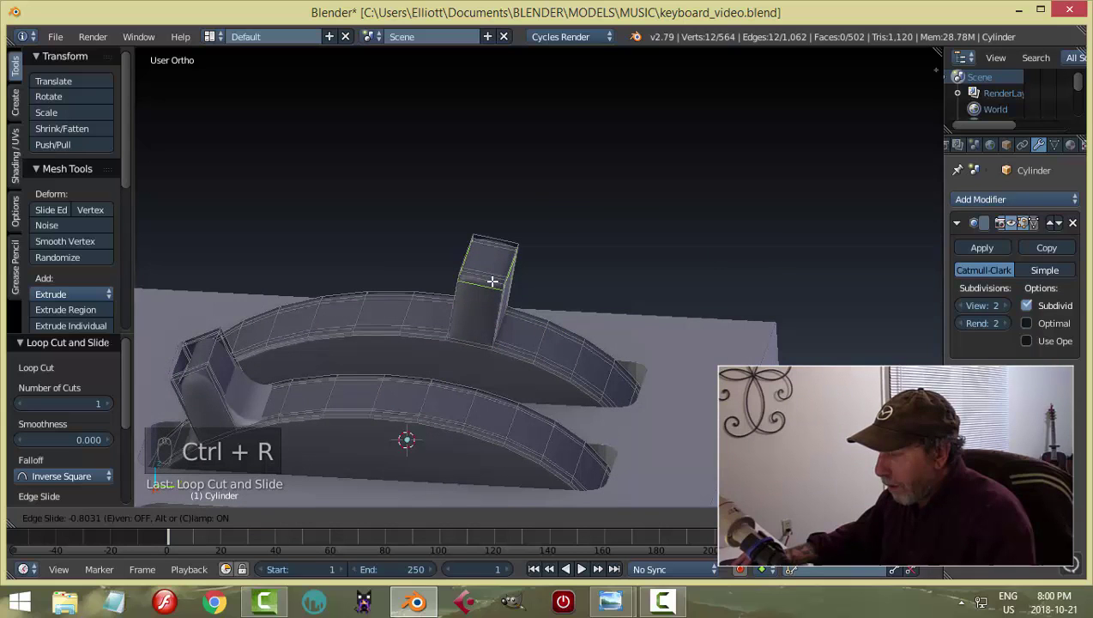
key("a")
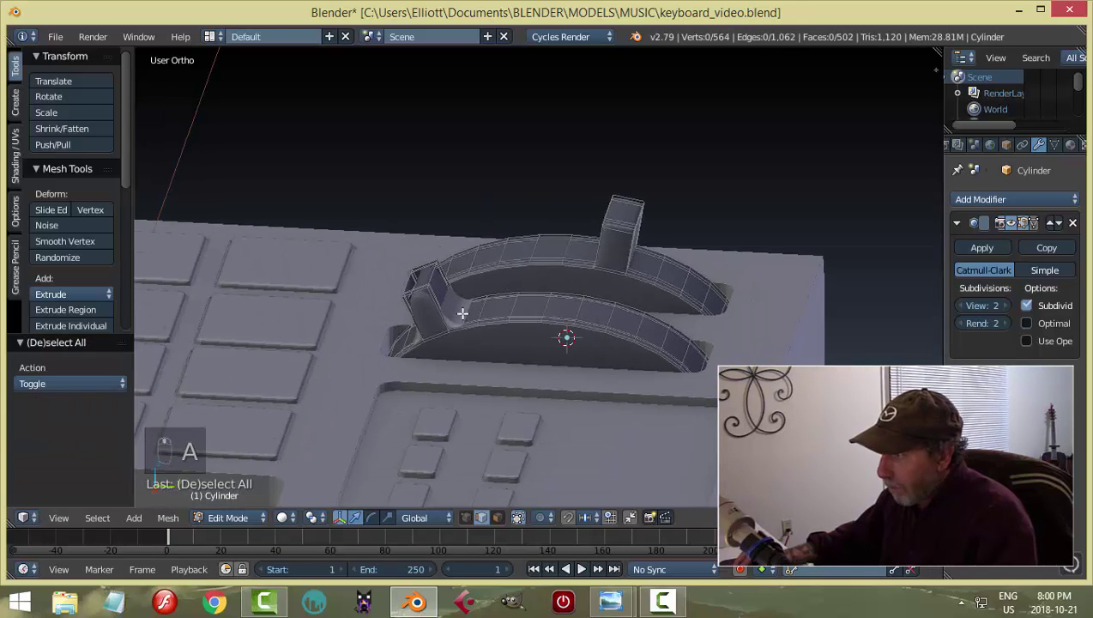
key("ctrl+r")
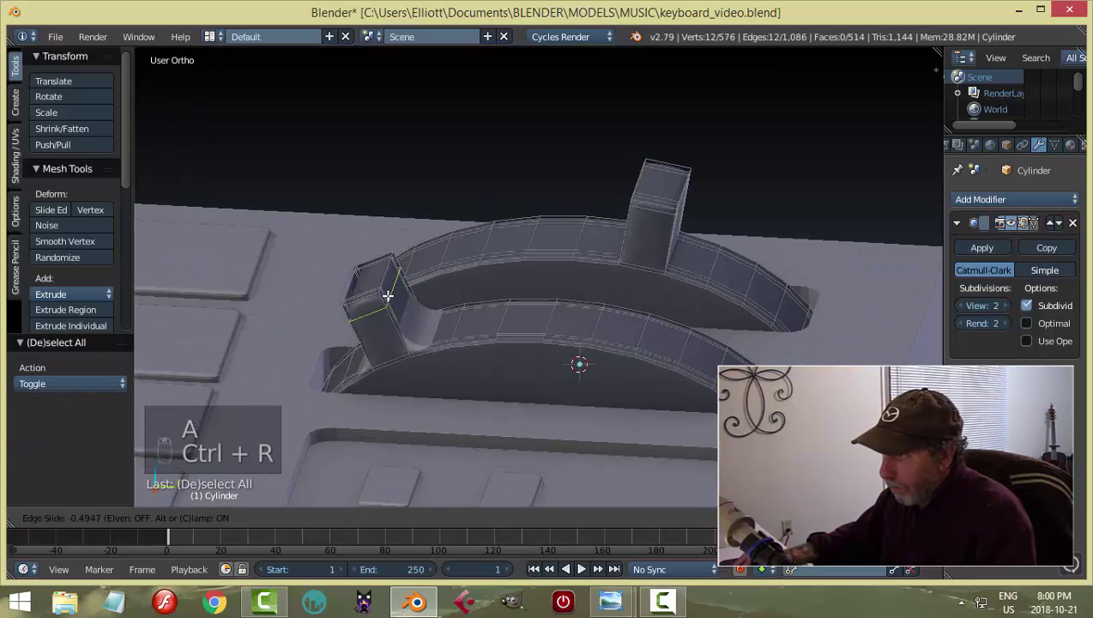
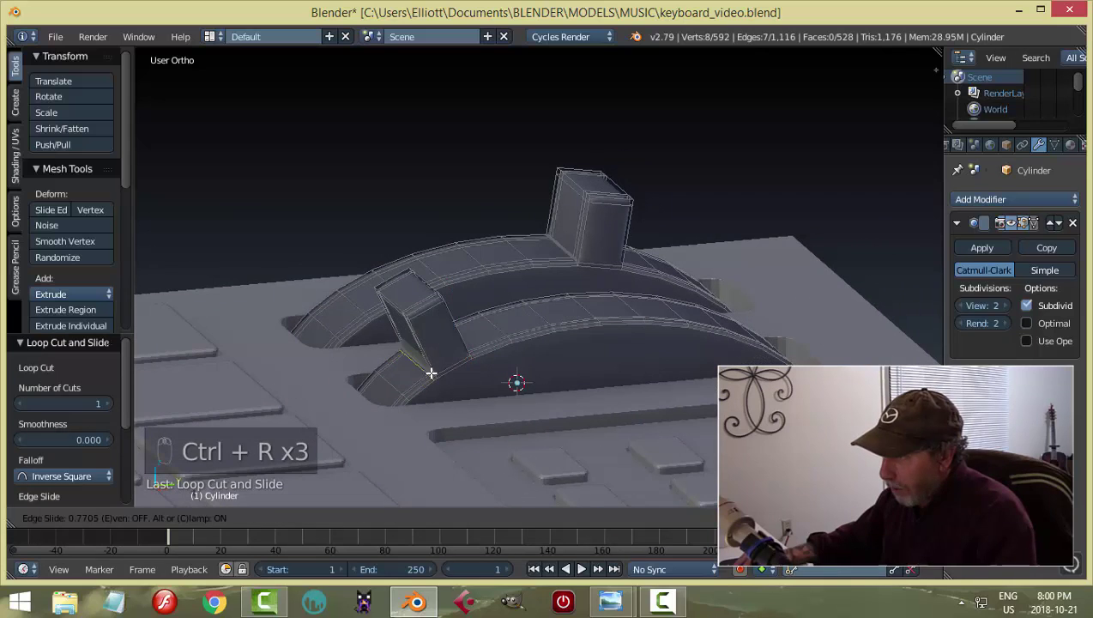
key("a")
key("Tab")
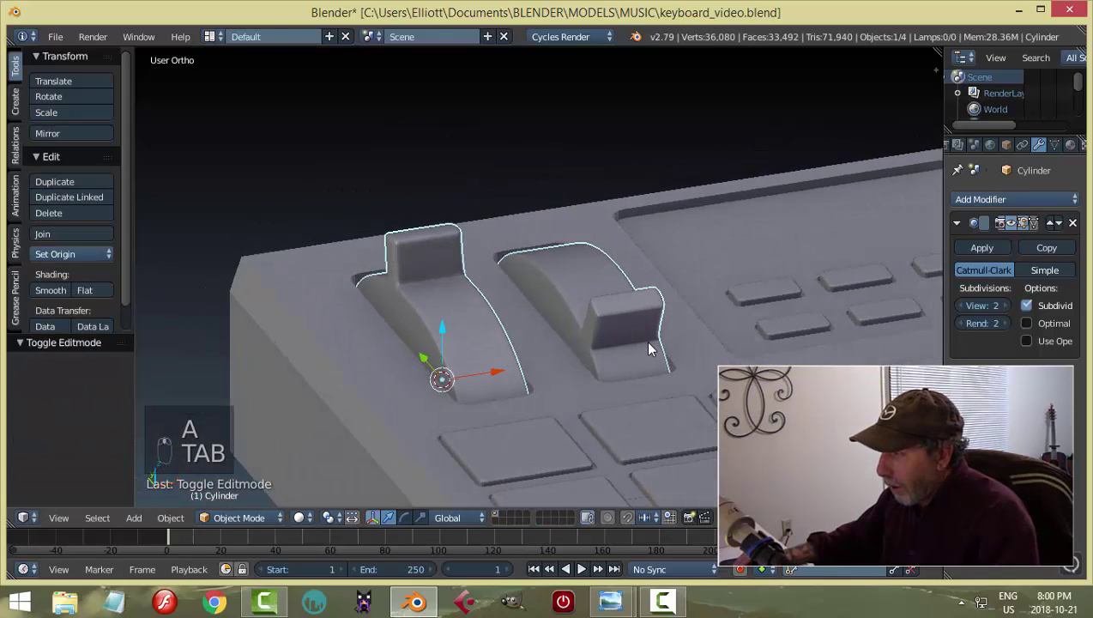
Add an edge loop around the second knob and inspect the smoothed sliders up close.
key("Tab")
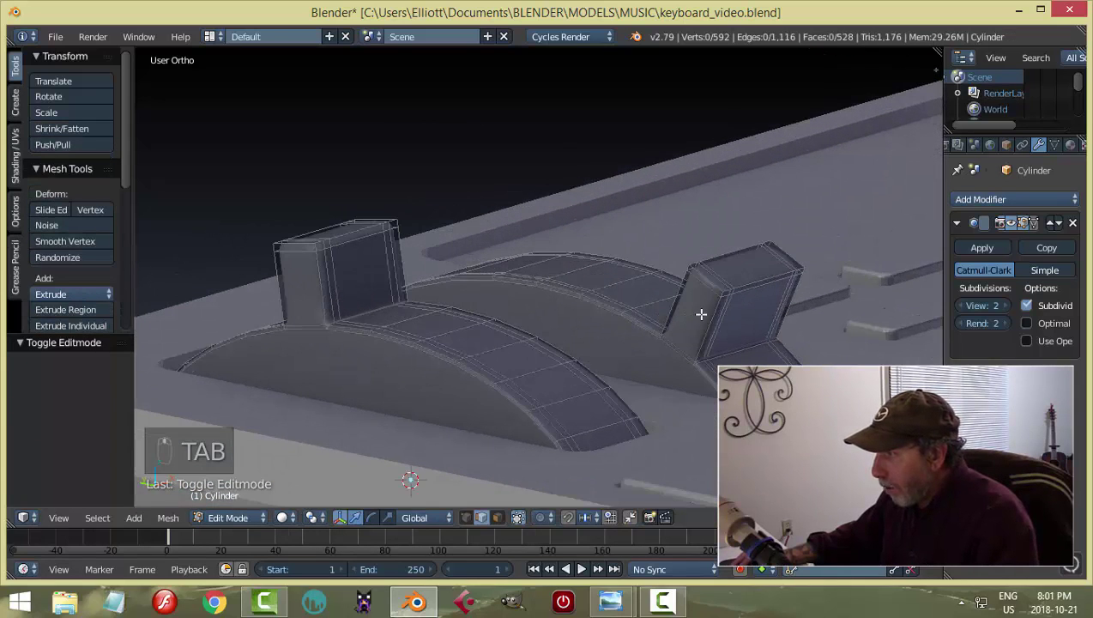
middle_click(705, 308)
key("ctrl+r")
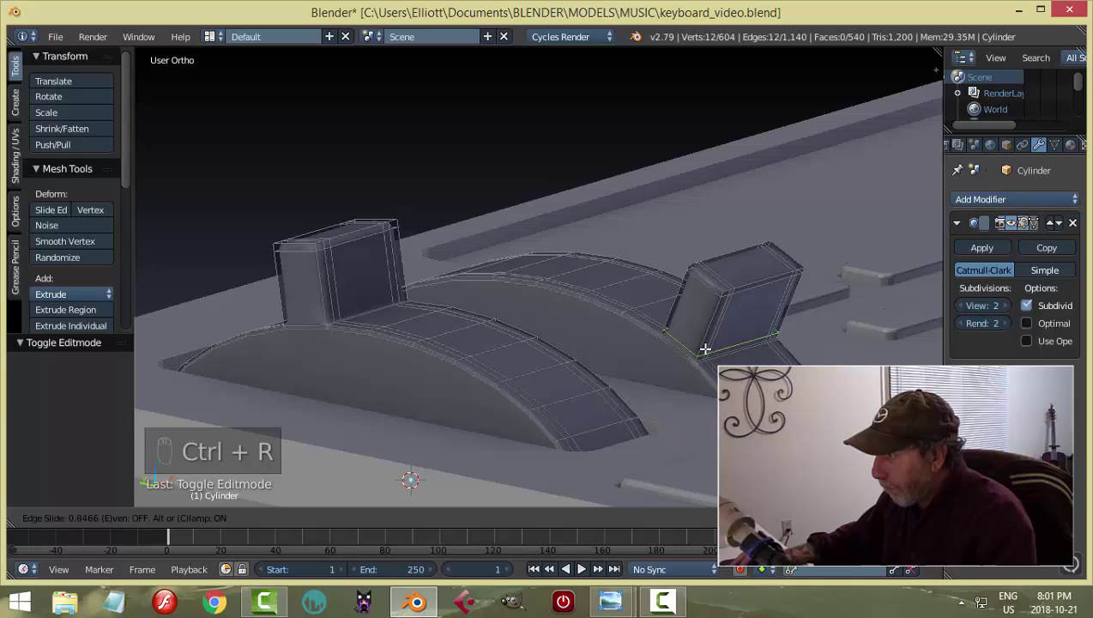
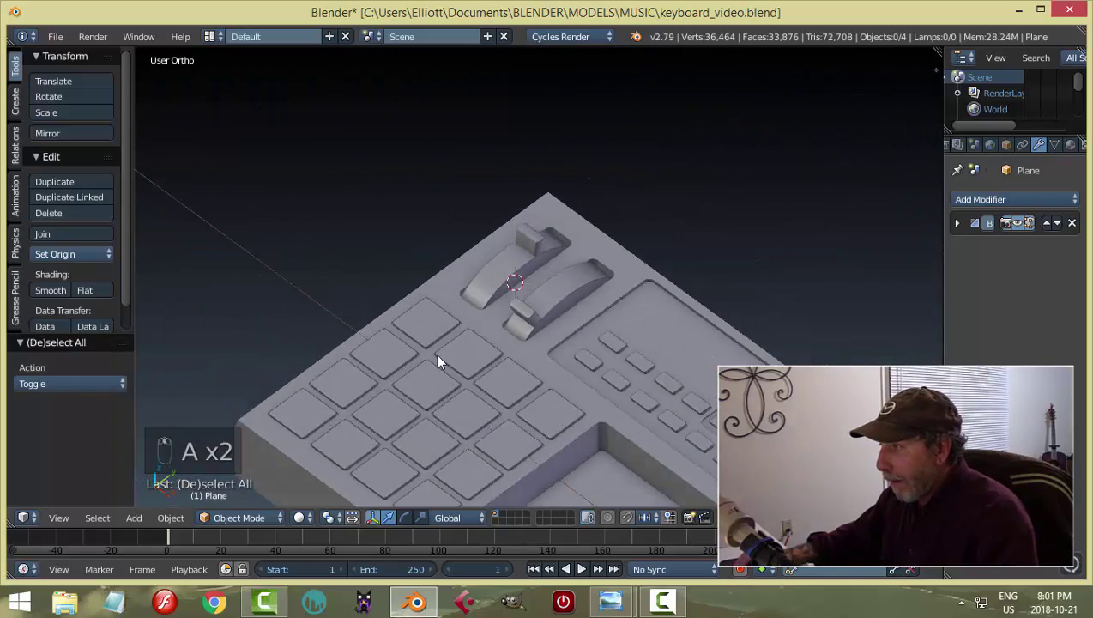
middle_click(620, 305)
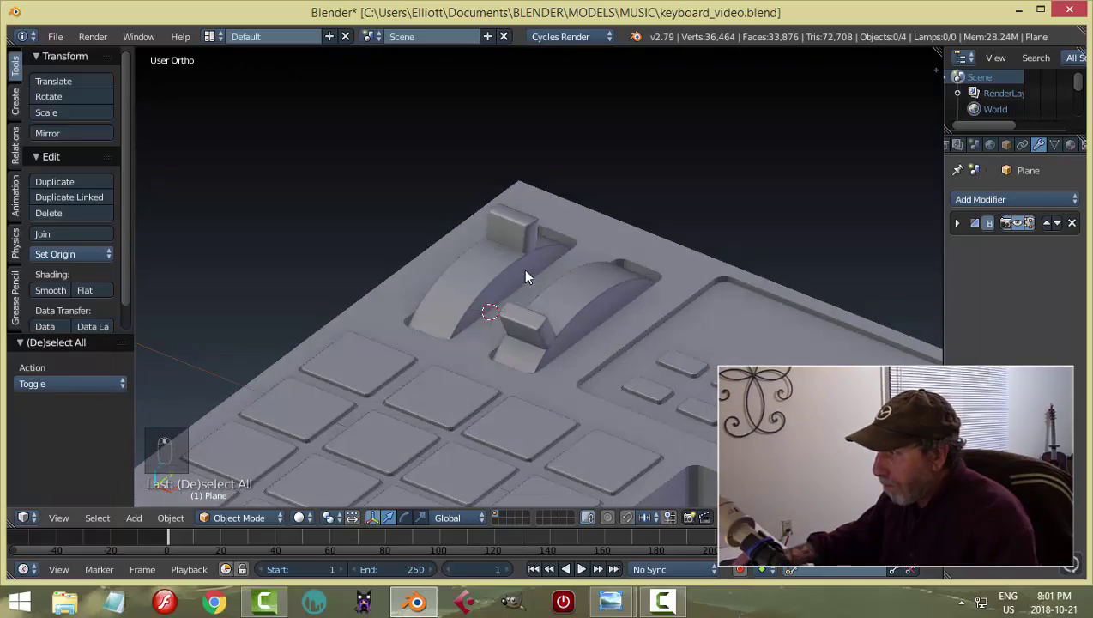
middle_click(479, 277)
middle_click(557, 298)
Re-enter editing on the slider object to tighten the track's curved rim with another loop.
left_click(554, 295)
key("Tab")
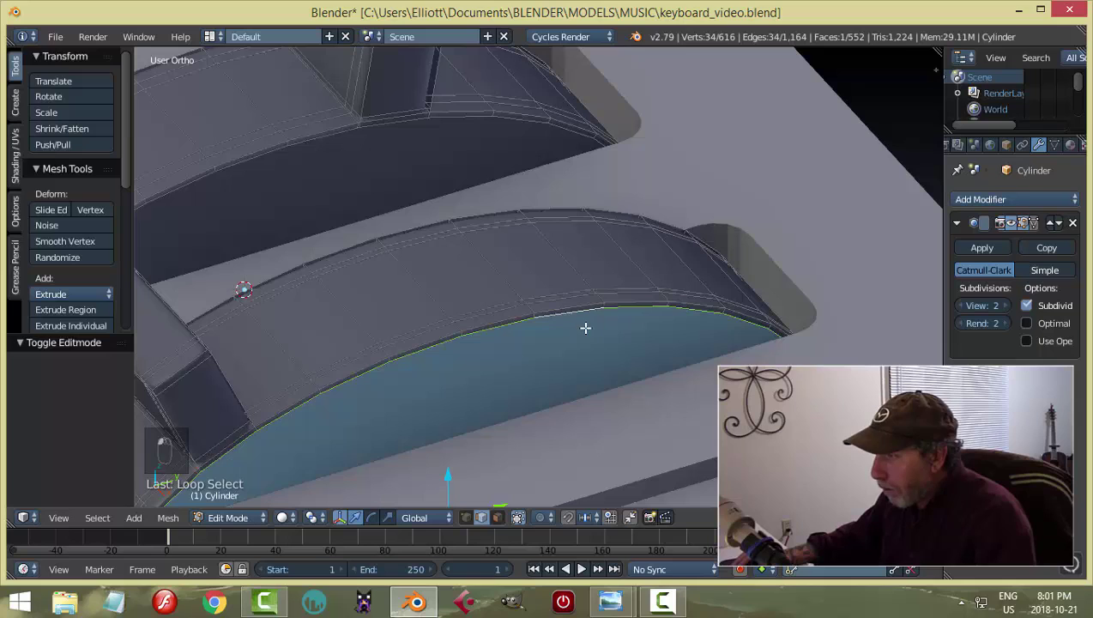
key("a")
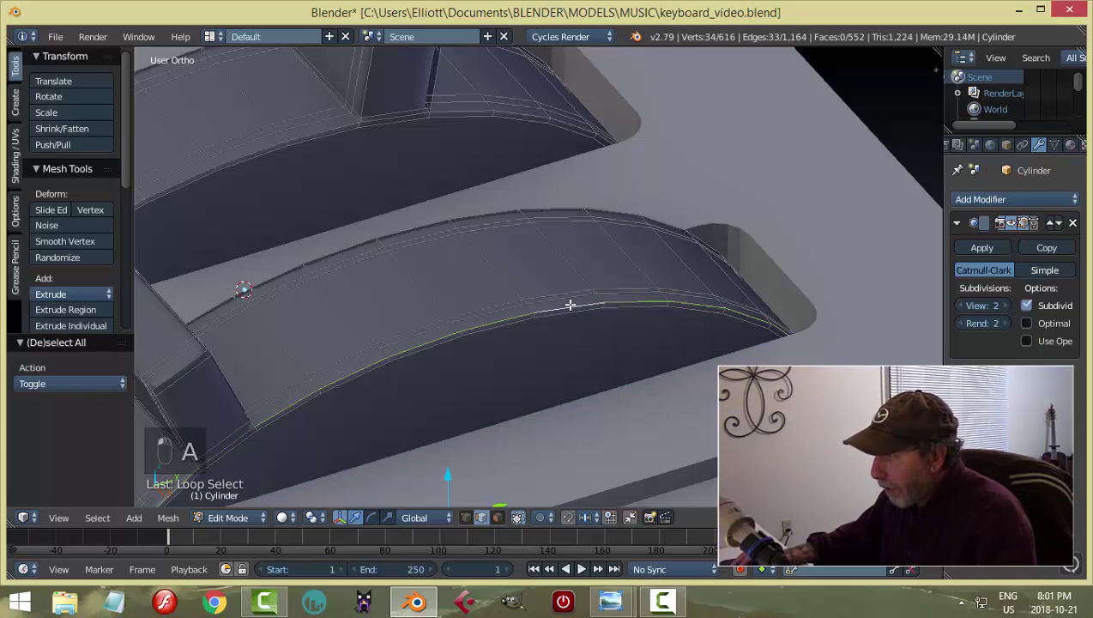
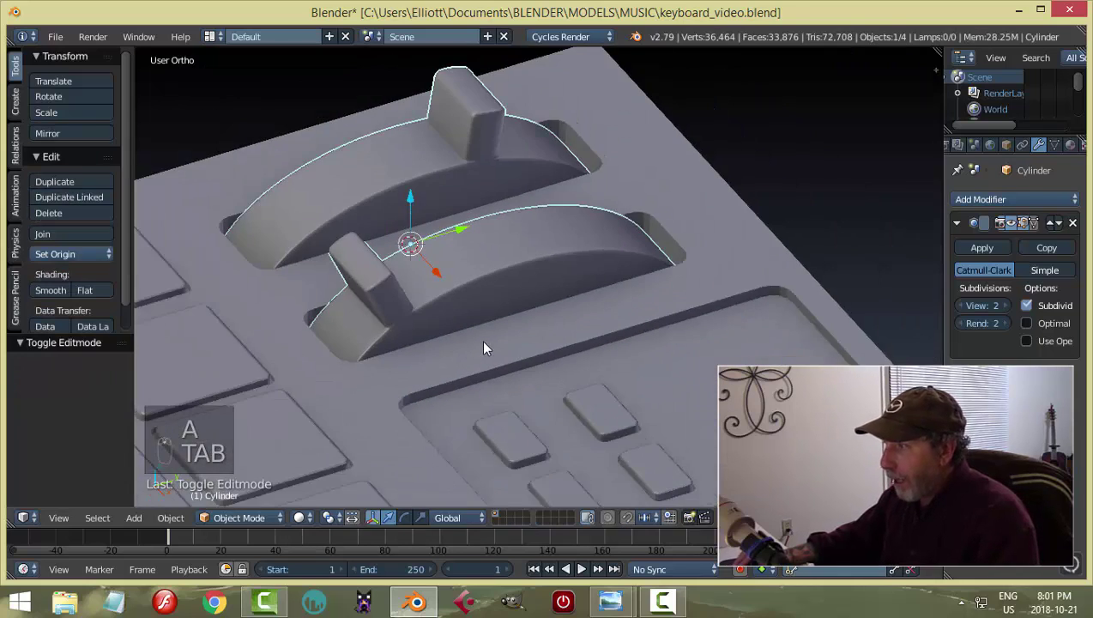
Deselect everything, save the file and orbit to compare the sliders against the keyboard reference.
key("a")
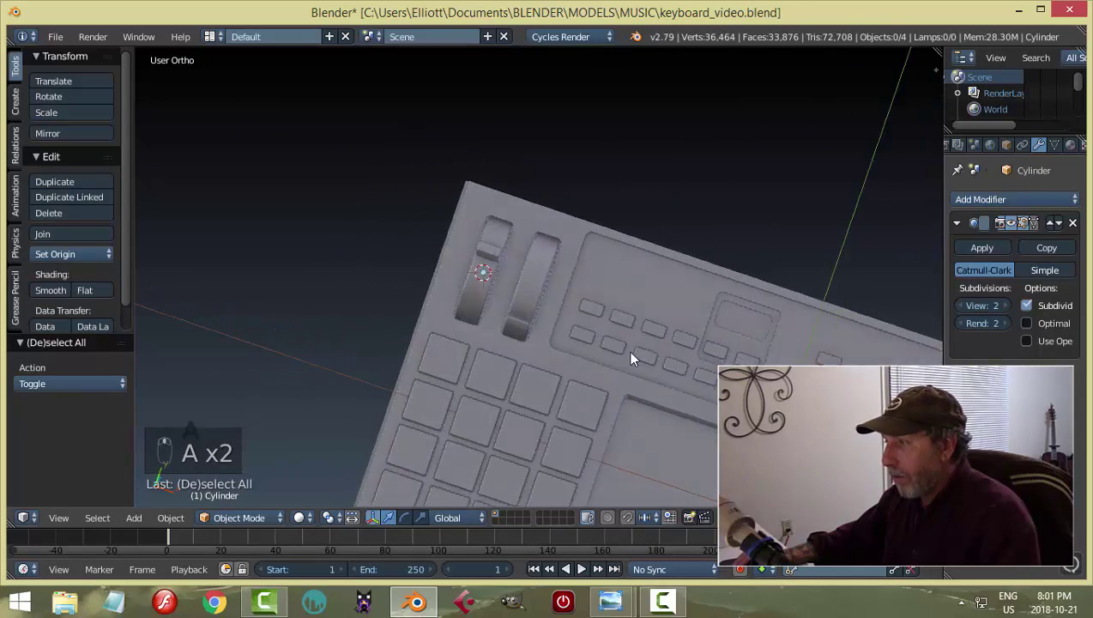
key("ctrl+s")
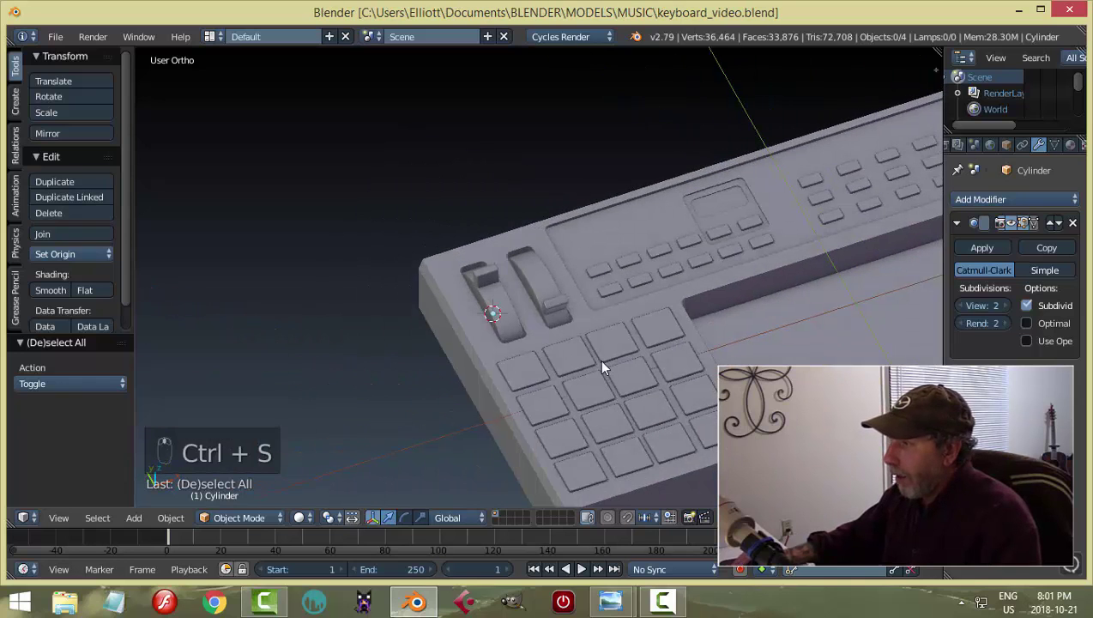
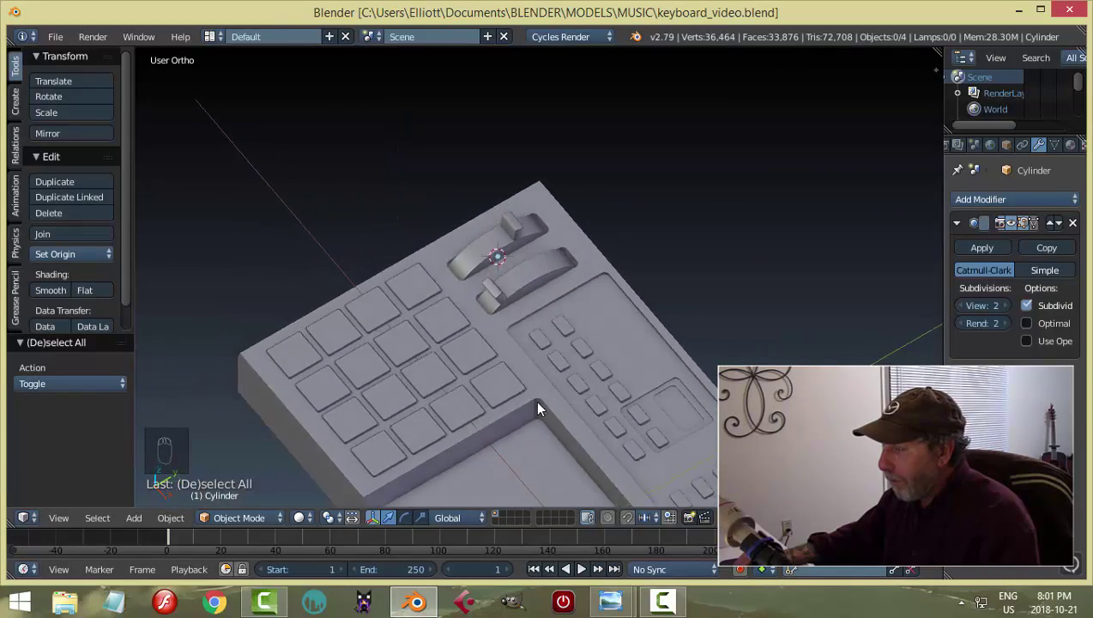
left_click_drag(529, 286, 545, 293)
key("a")
left_click_drag(614, 304, 666, 297)
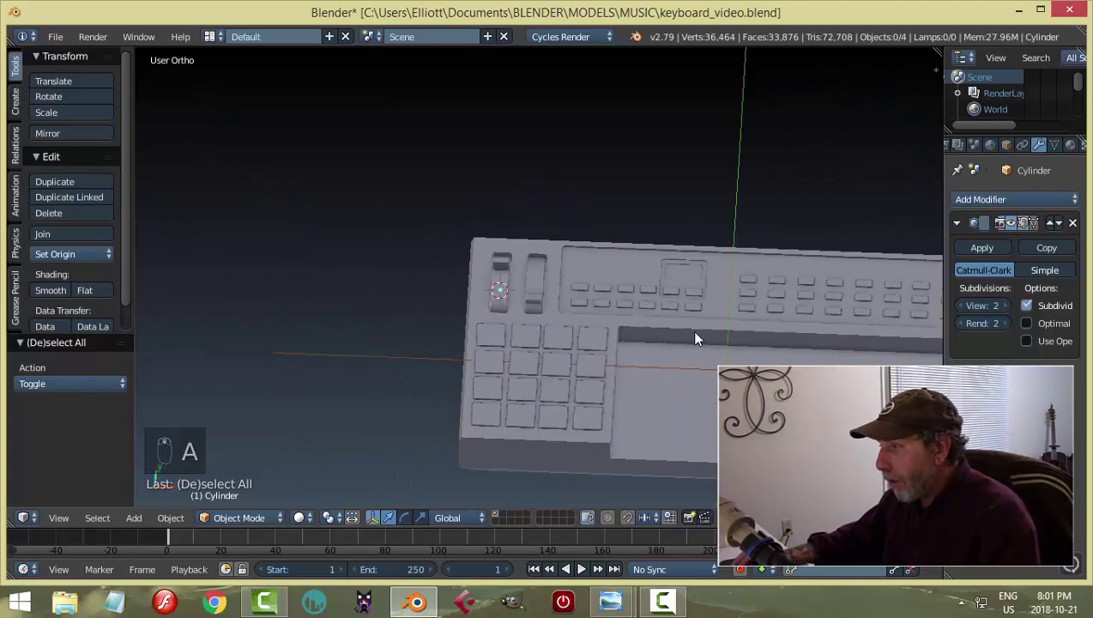
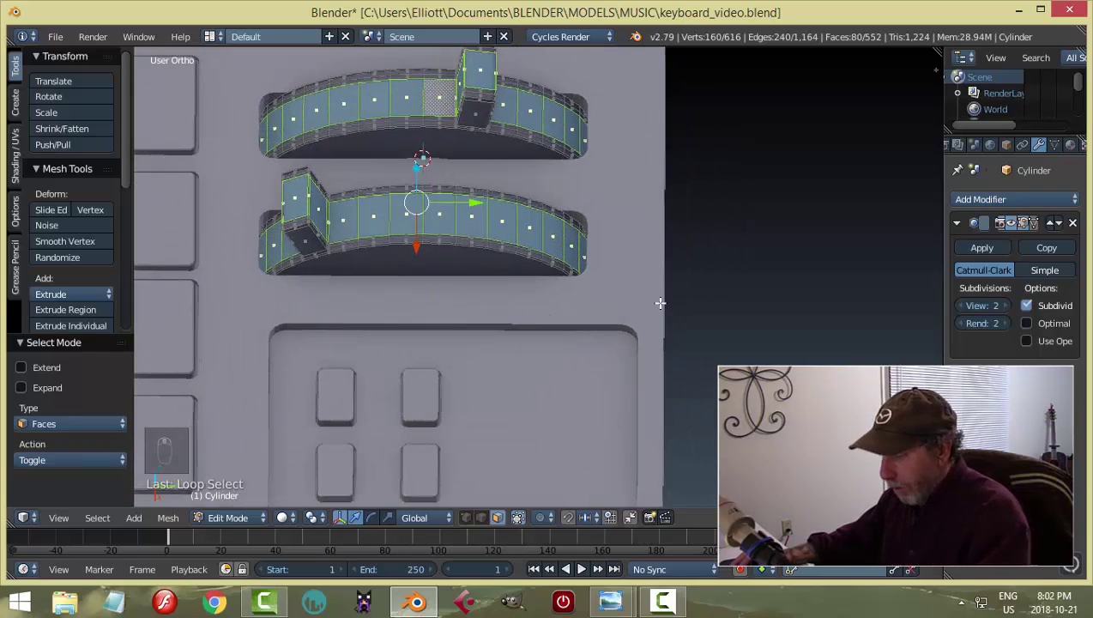
Try an inset on the slider tops, undo it, then remove the mesh's 16 duplicate vertices.
key("i")
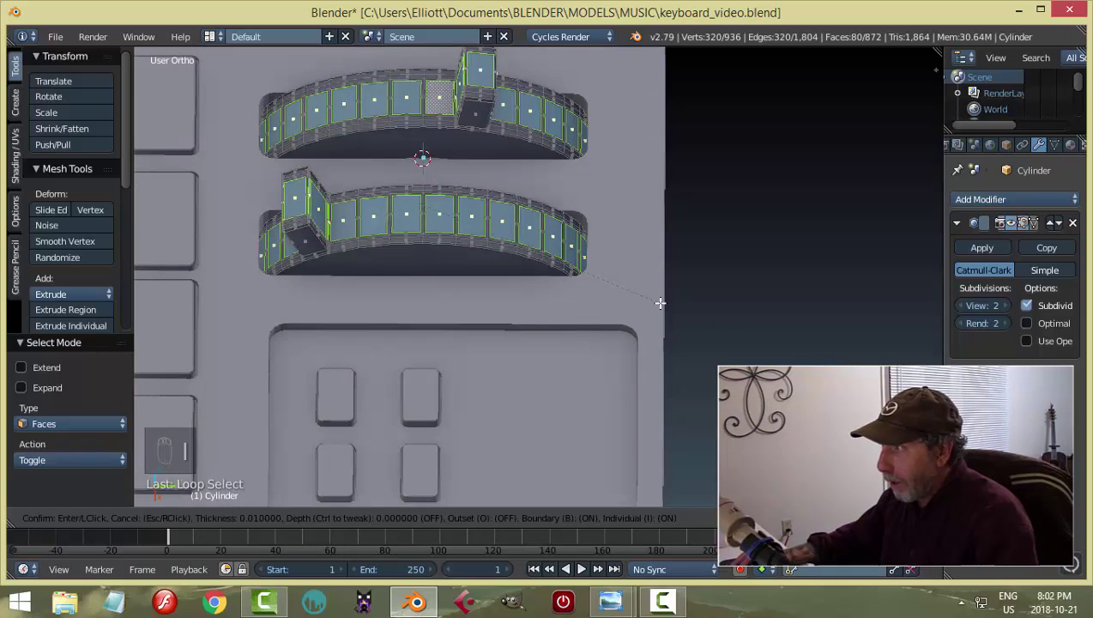
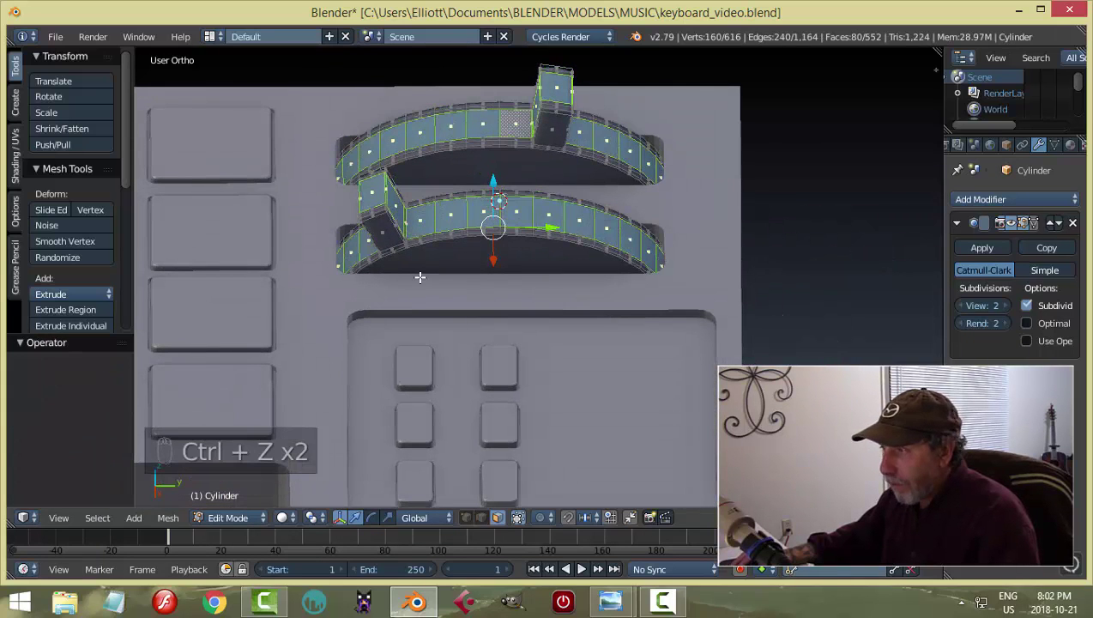
key("a")
key("a")
key("w")
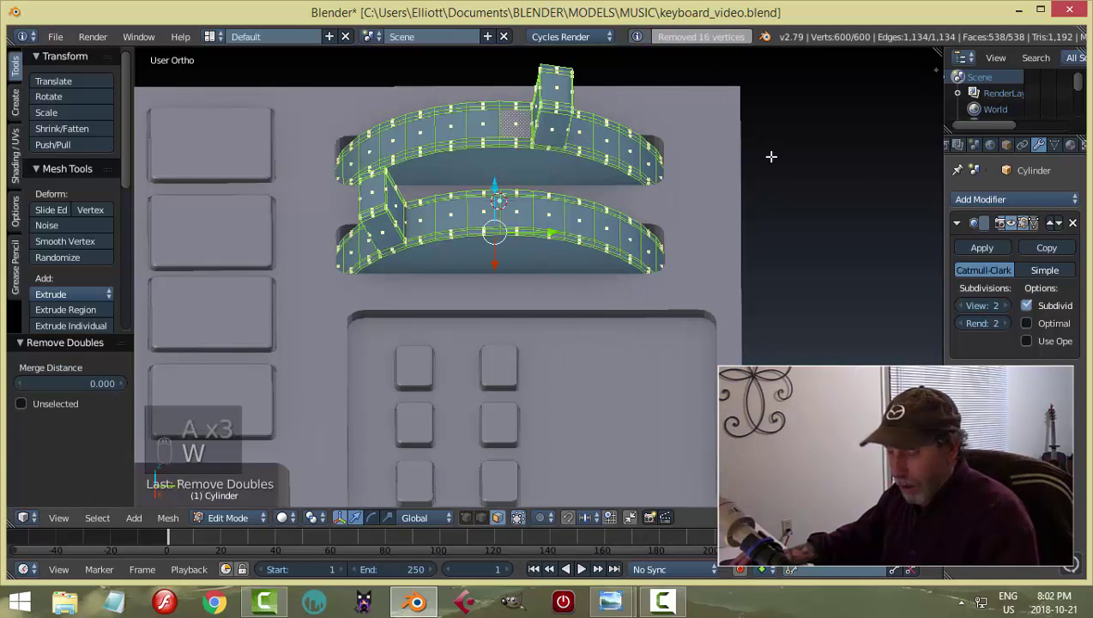
Return to Object Mode, view the whole keyboard from above and save.
key("a")
key("Tab")
key("Tab")
key("a")
middle_click(657, 235)
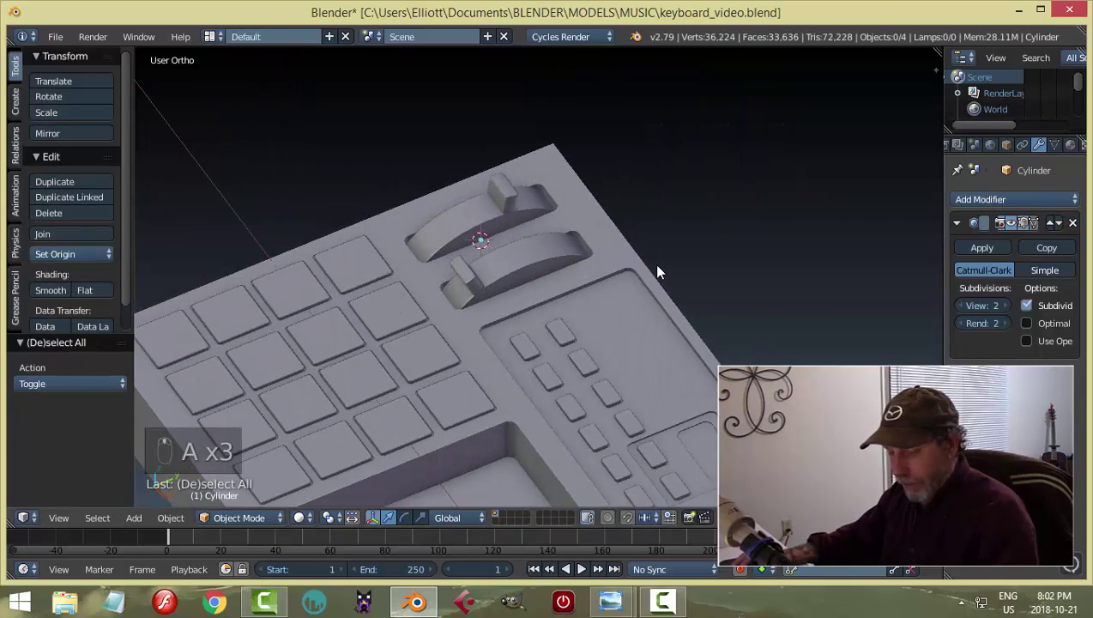
key("ctrl+s")
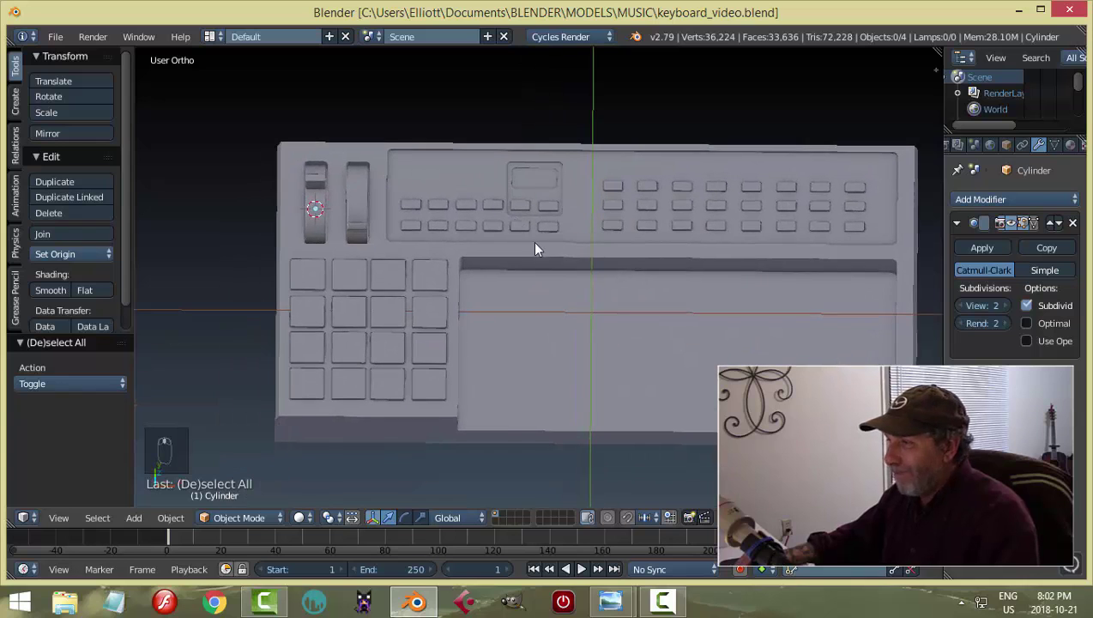
From top view, frame the area beside the piano keys and add a new plane near the drum pads.
left_click_drag(533, 248, 555, 245)
key("KP_7")
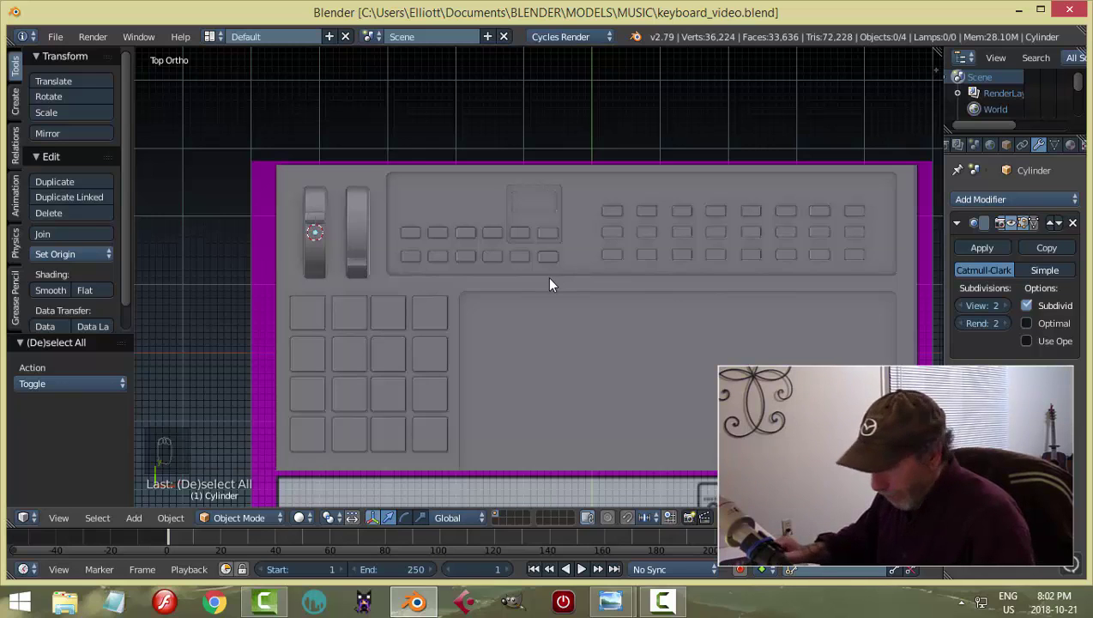
key("z")
left_click_drag(597, 297, 503, 235)
middle_click(516, 202)
middle_click(519, 189)
left_click_drag(526, 206, 467, 278)
left_click_drag(503, 250, 448, 248)
left_click_drag(448, 248, 584, 271)
key("shift+a")
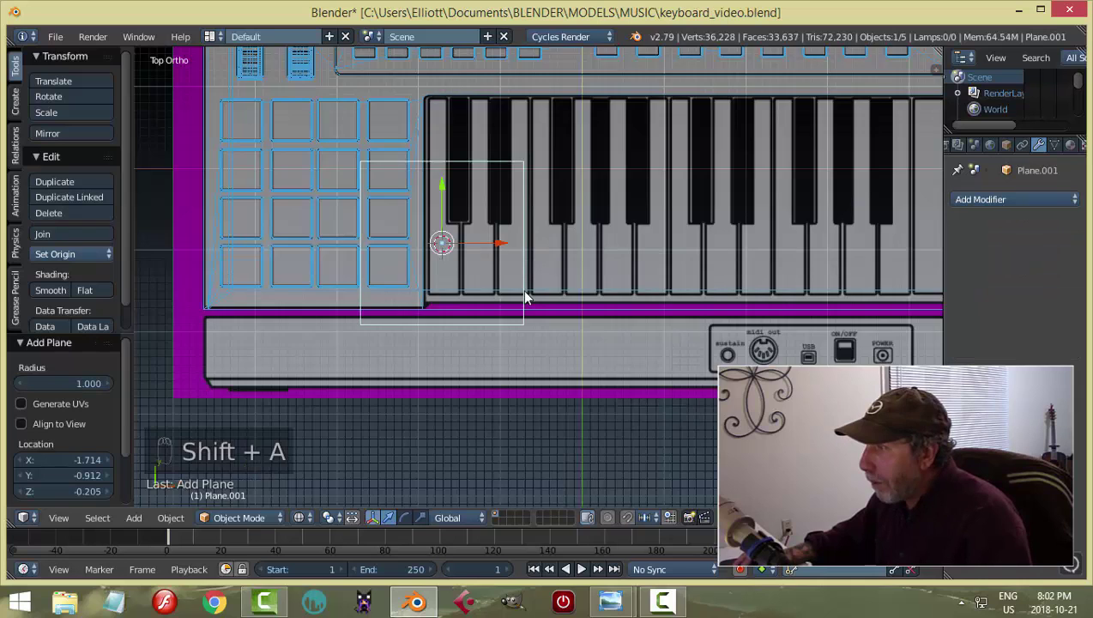
Scale and move the new plane into a narrow strip over the leftmost piano key.
key("Tab")
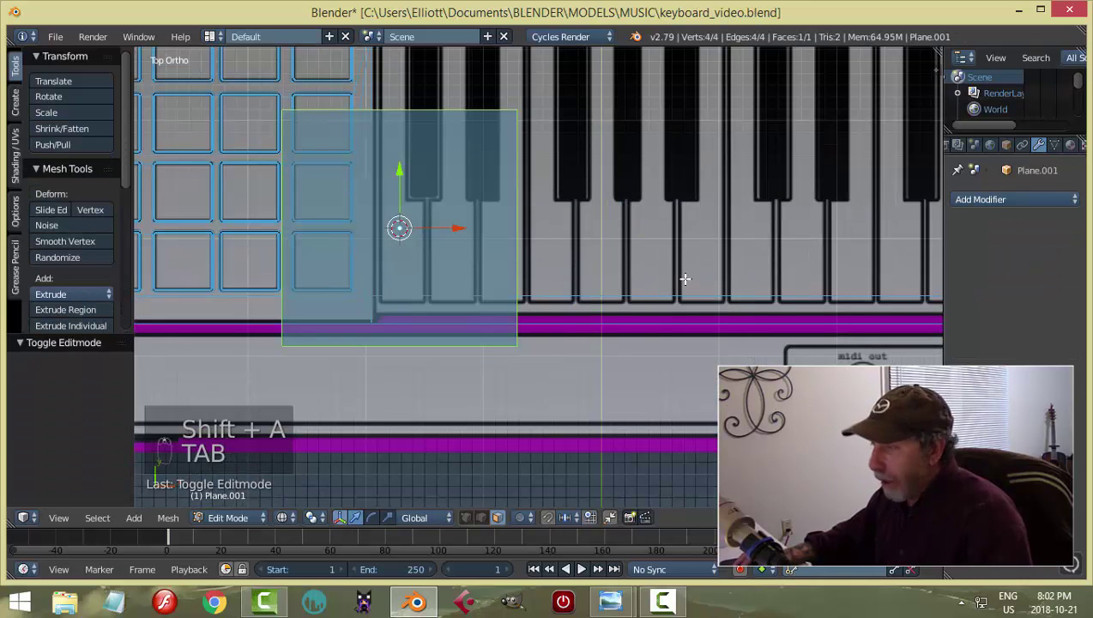
key("s")
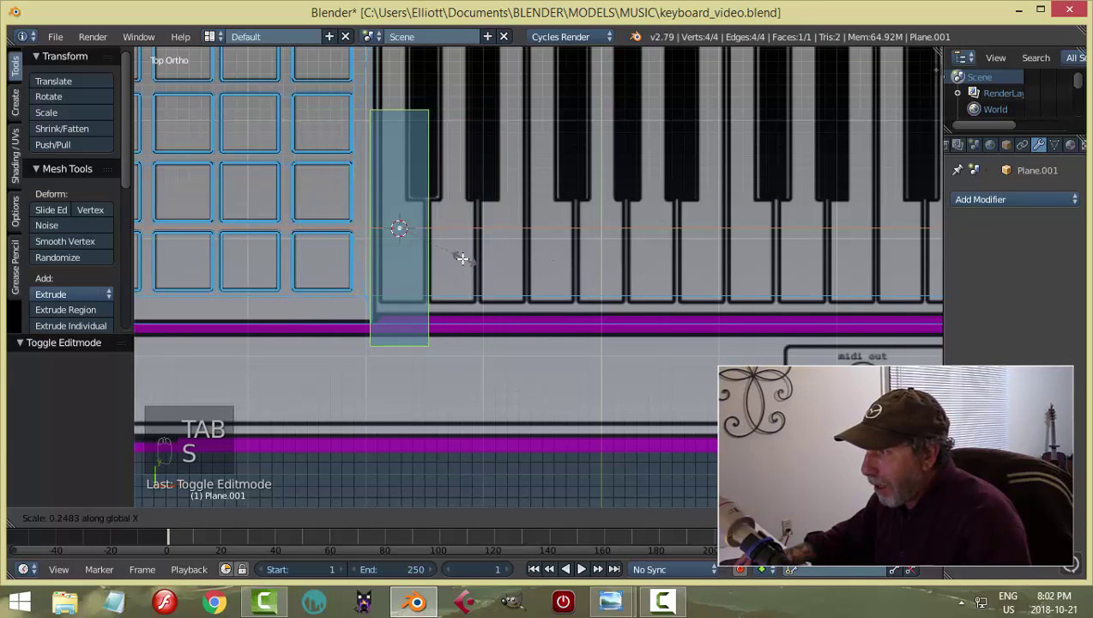
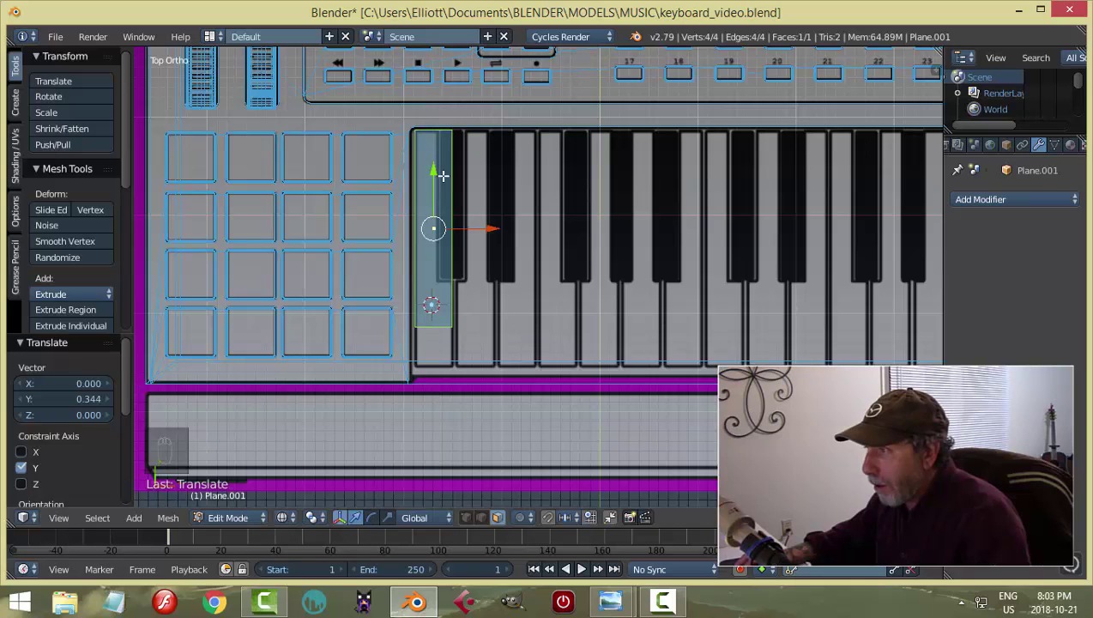
key("a")
key("ctrl+Tab")
key("b")
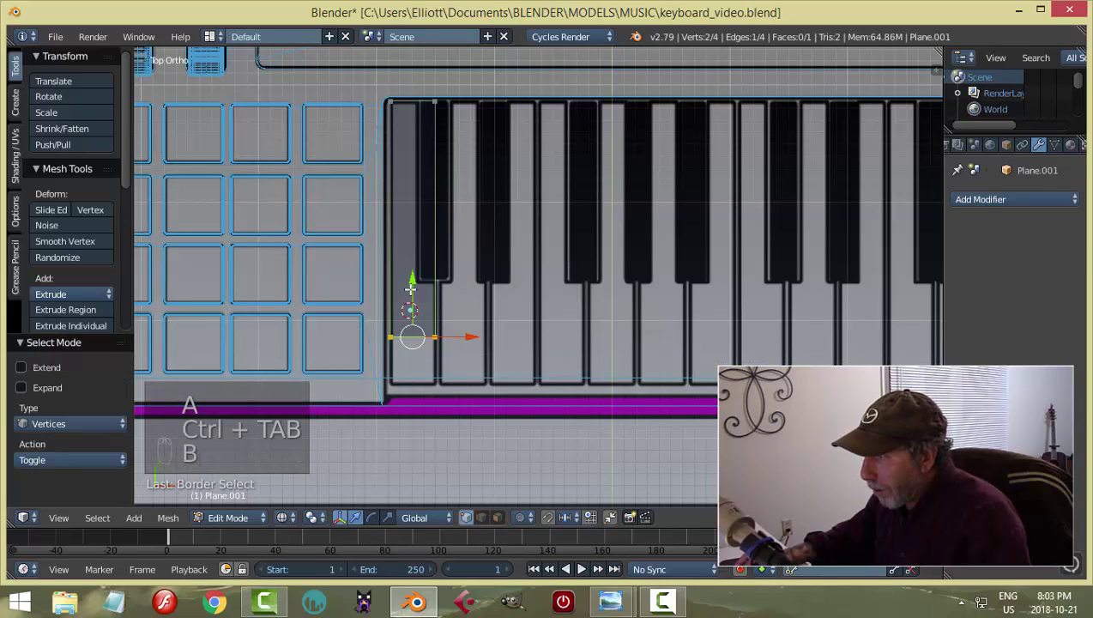
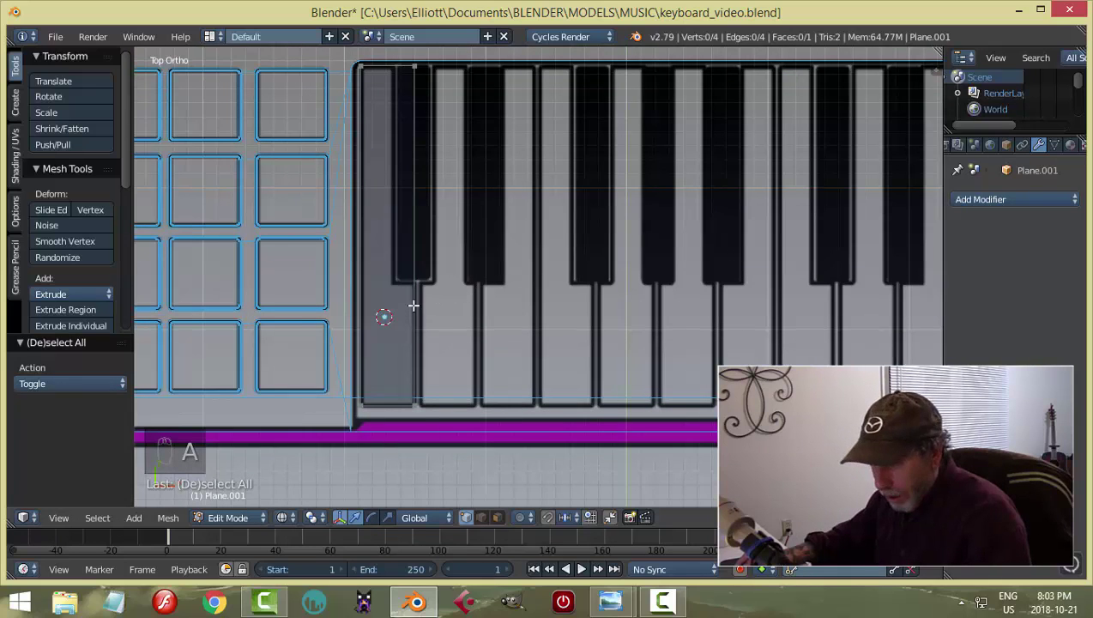
Divide the key strip with loop cuts into four faces and change the selection mode.
key("ctrl+r")
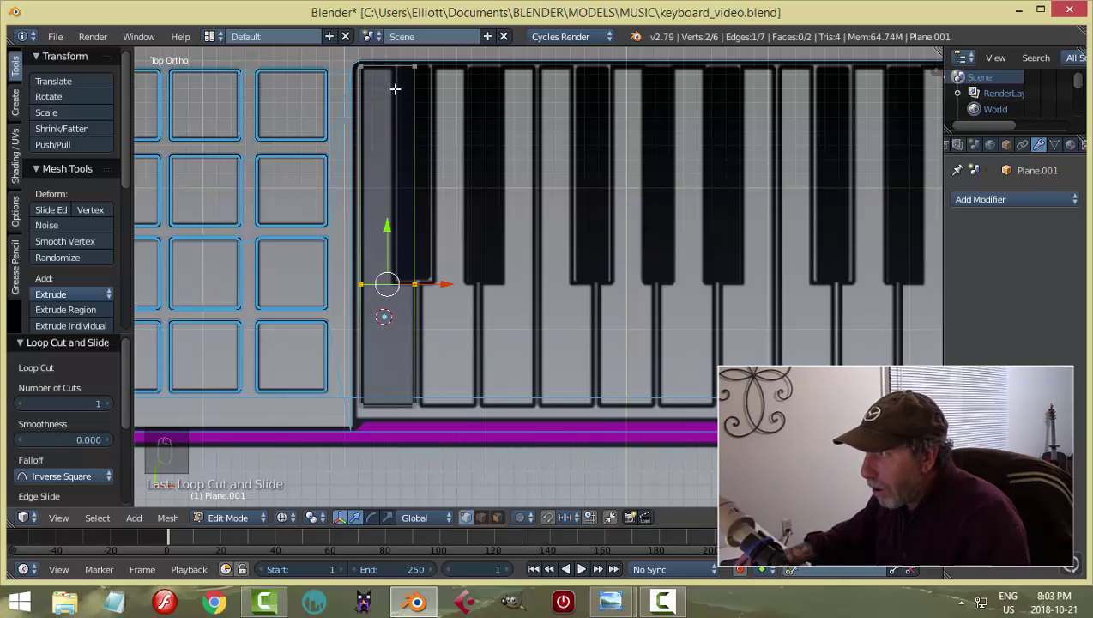
key("ctrl+r")
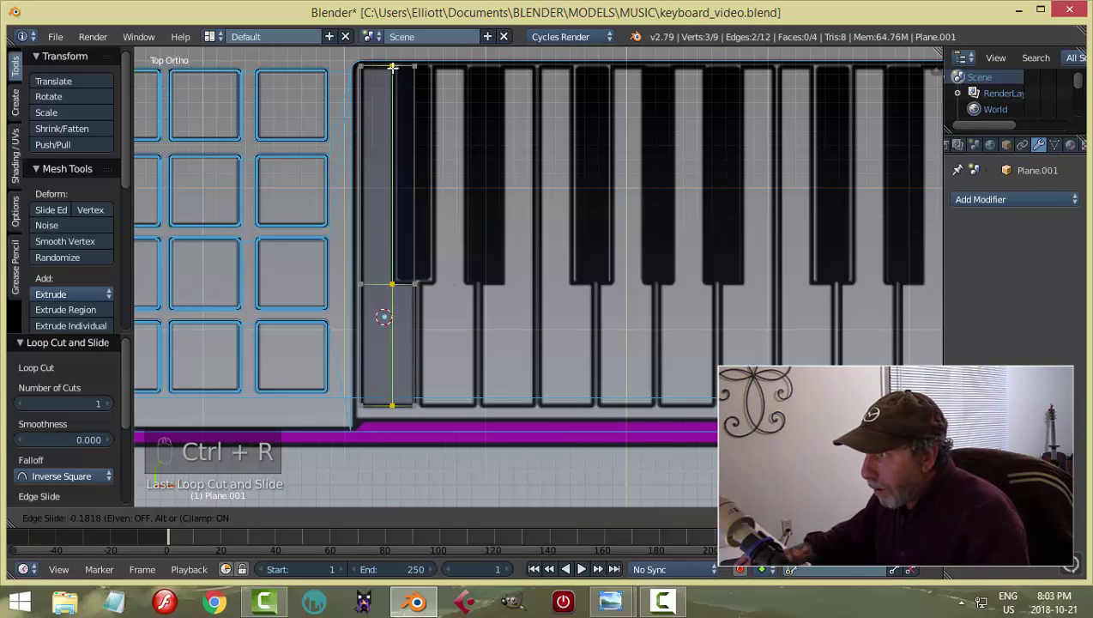
key("a")
key("ctrl+Tab")
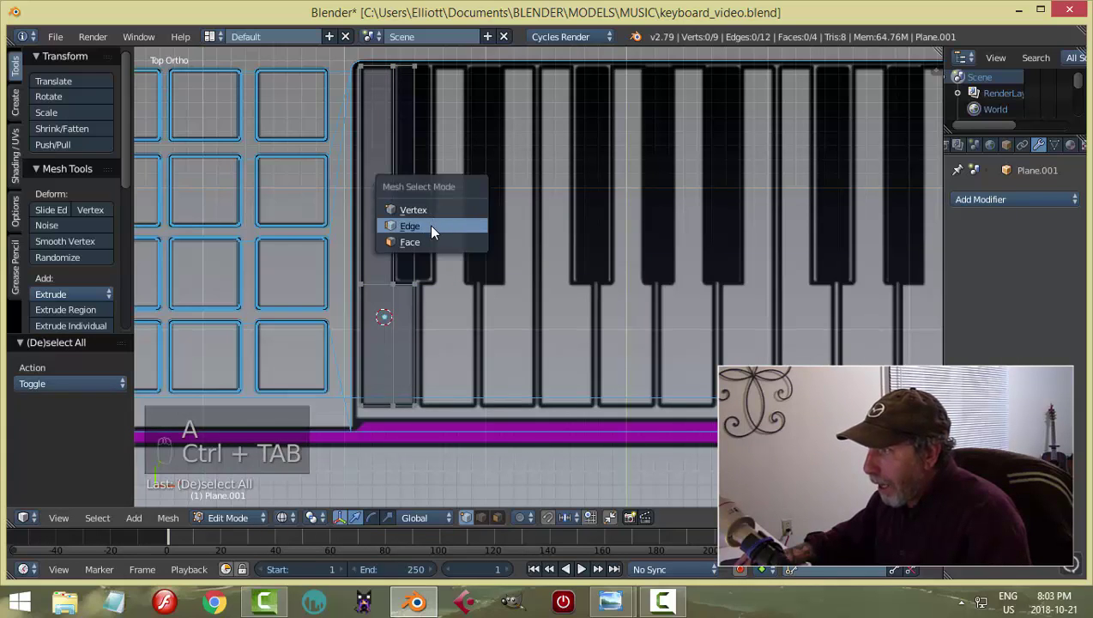
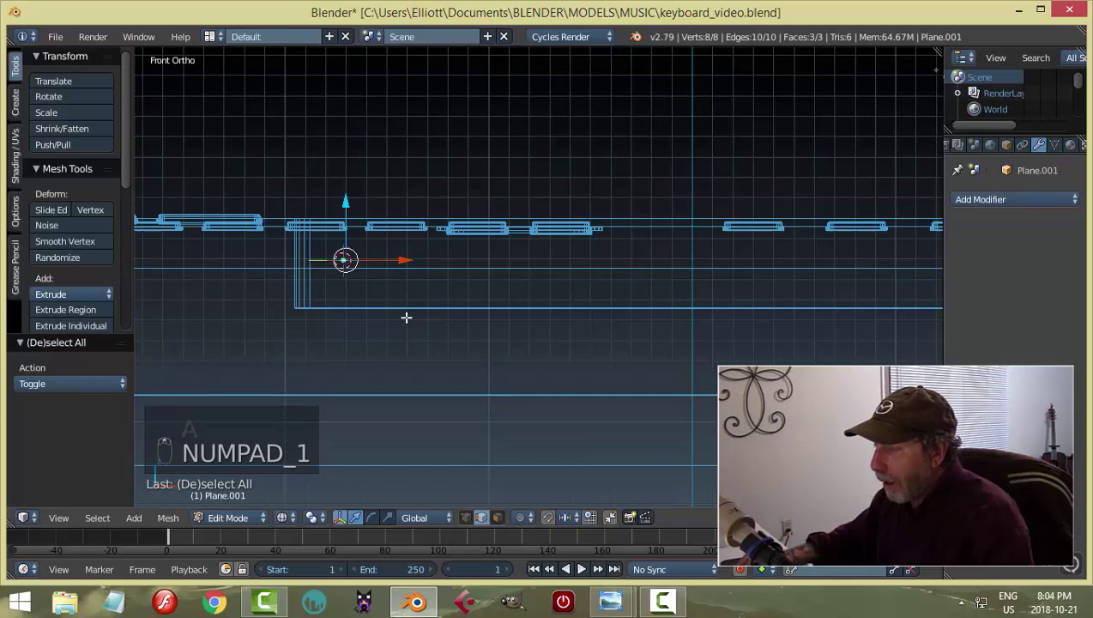
Extrude the first white key outline upward into a solid block and return to Object Mode.
key("e")
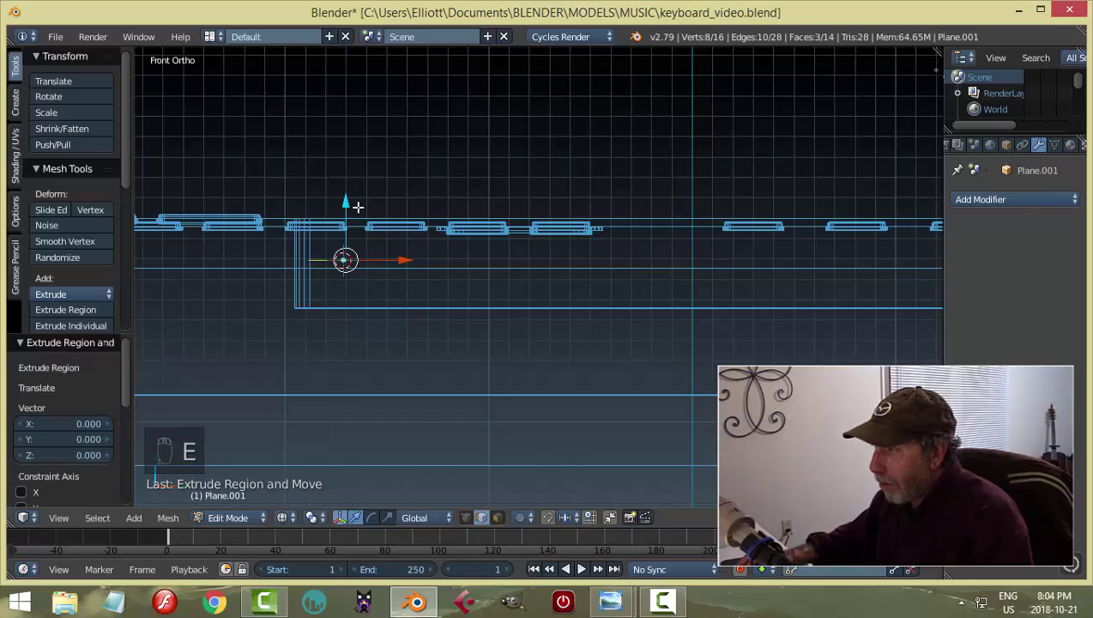
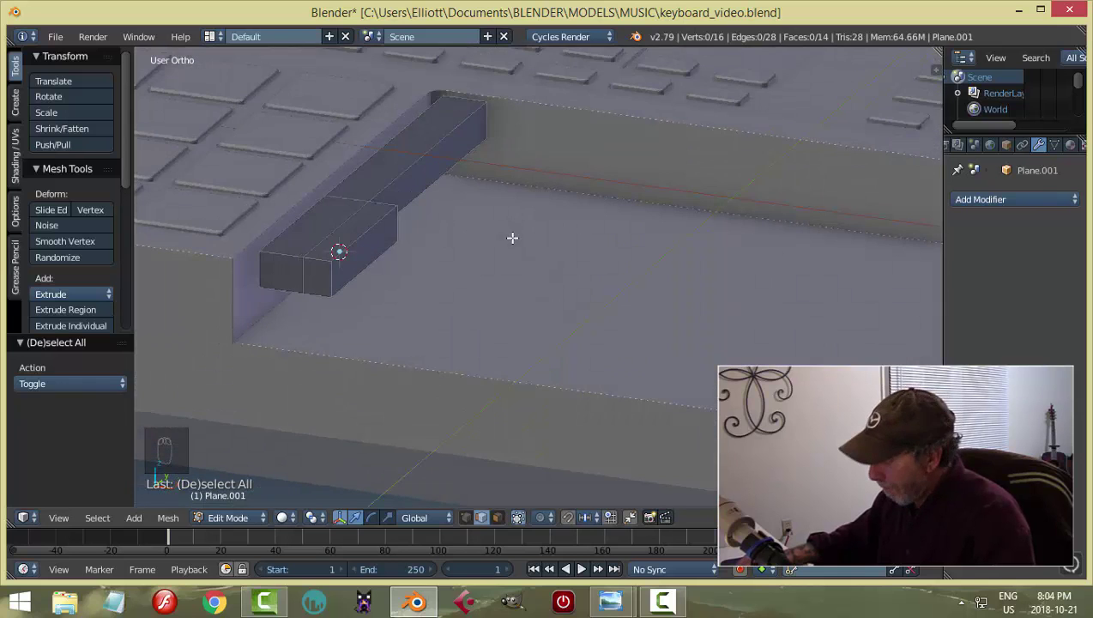
key("KP_7")
key("Tab")
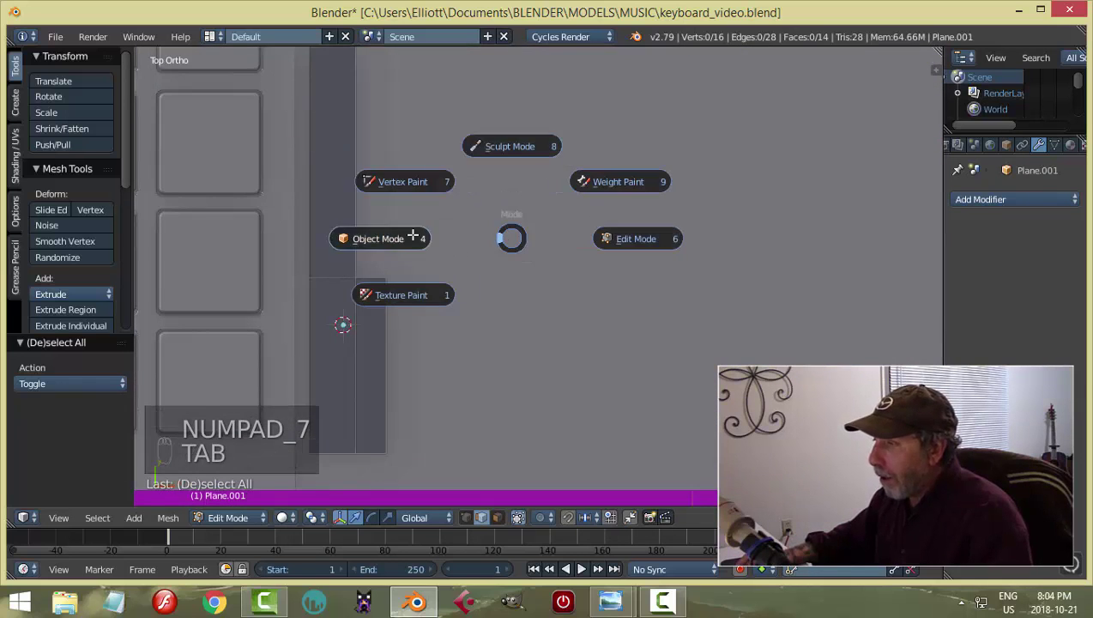
key("z")
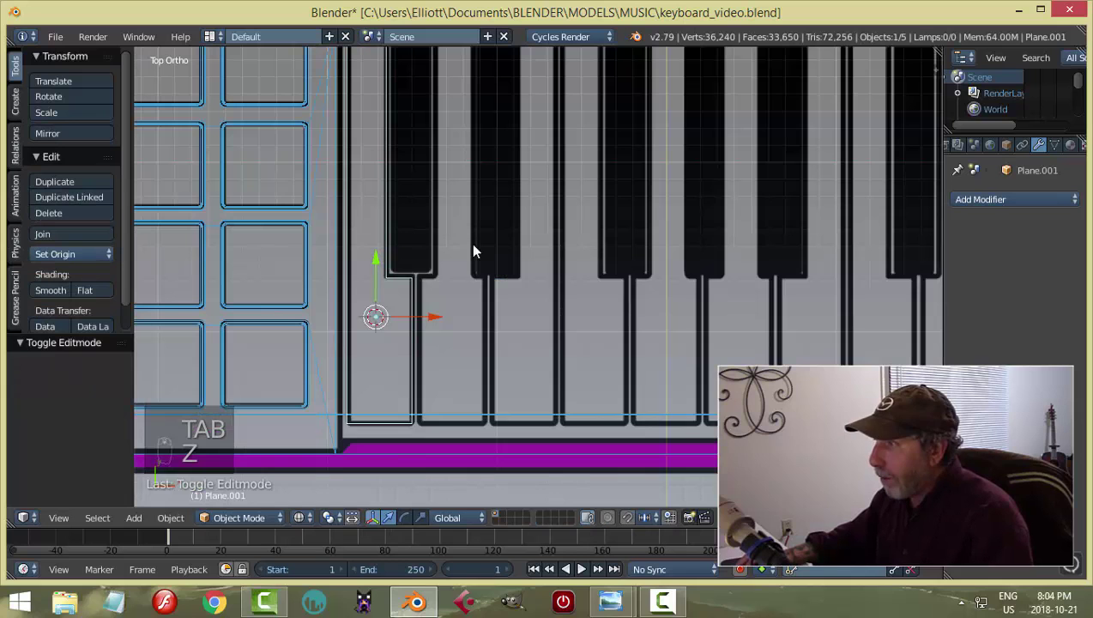
Add Plane.003 over the next white key and scale it to the key's width and full length.
left_click_drag(456, 320, 541, 289)
left_click_drag(541, 288, 534, 308)
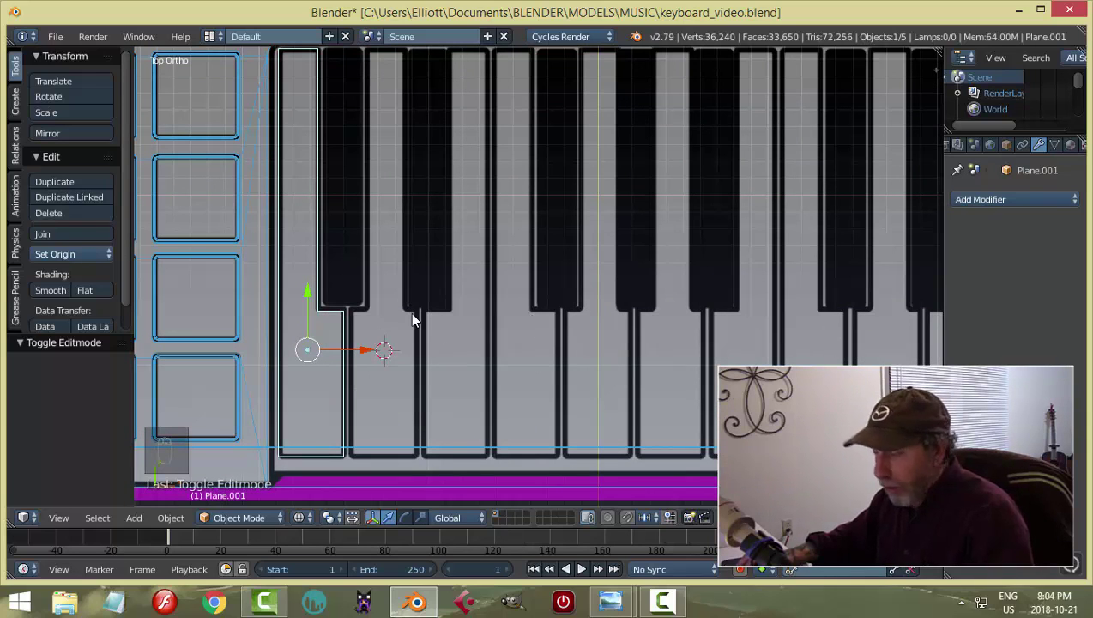
key("shift+a")
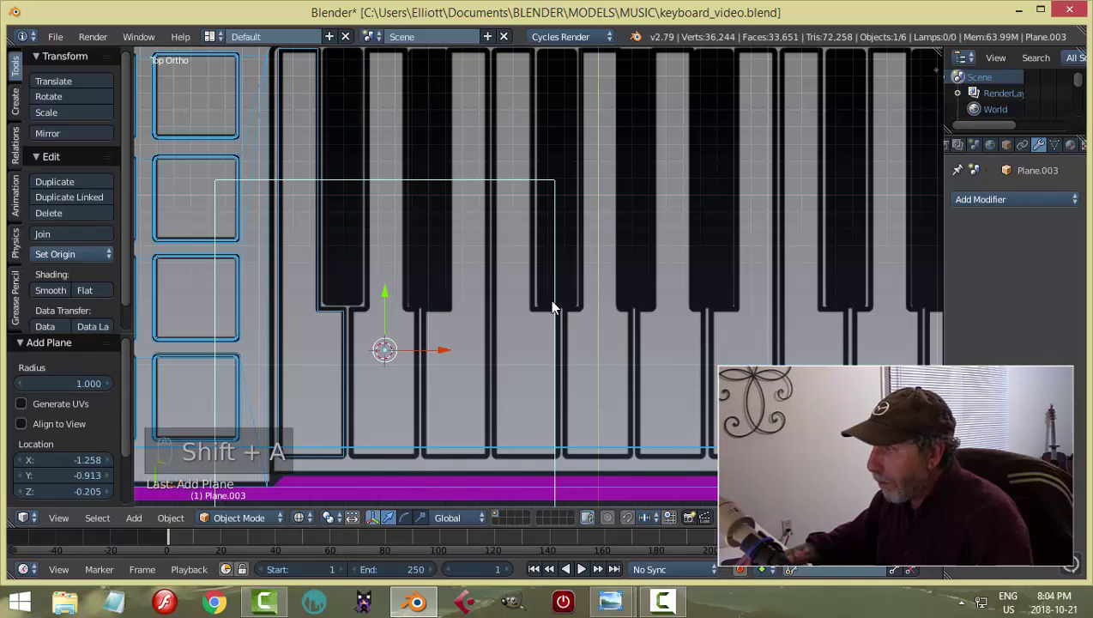
key("Tab")
key("s")
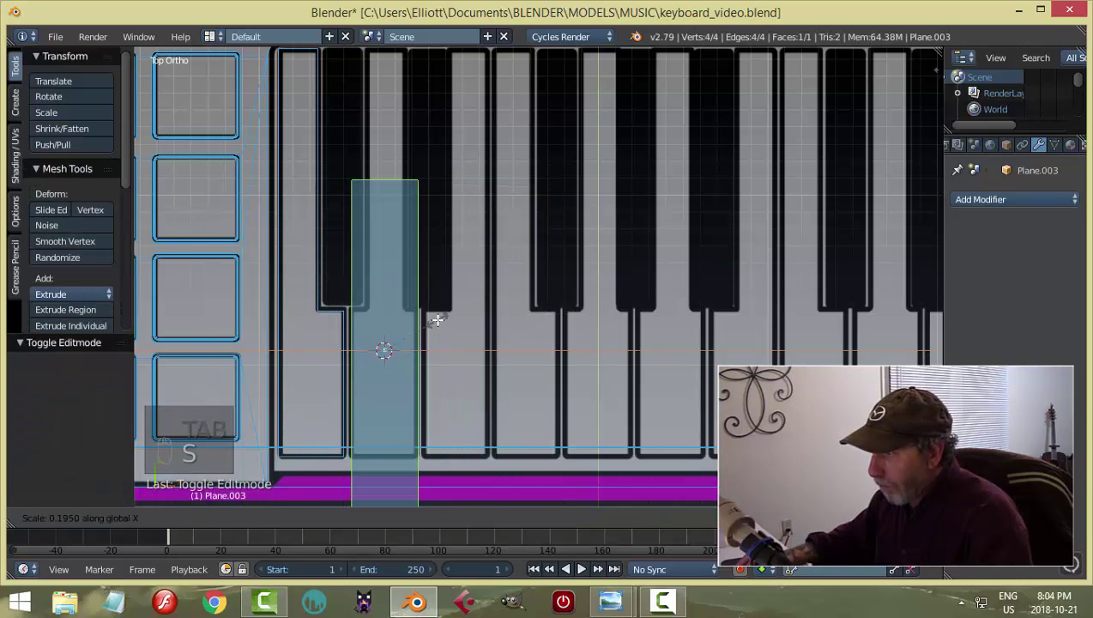
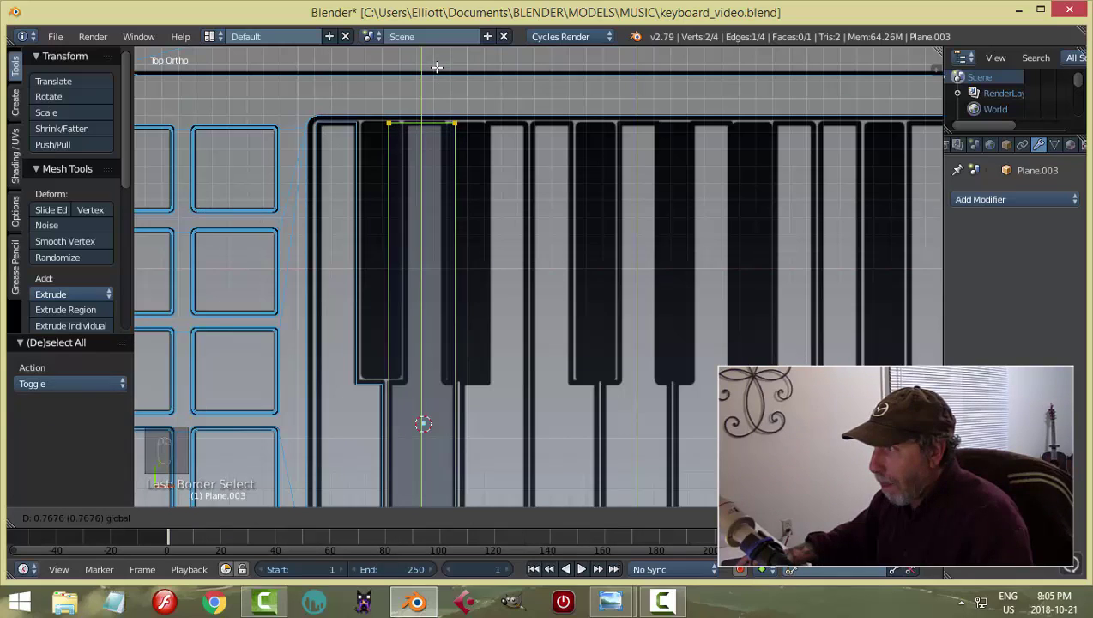
key("a")
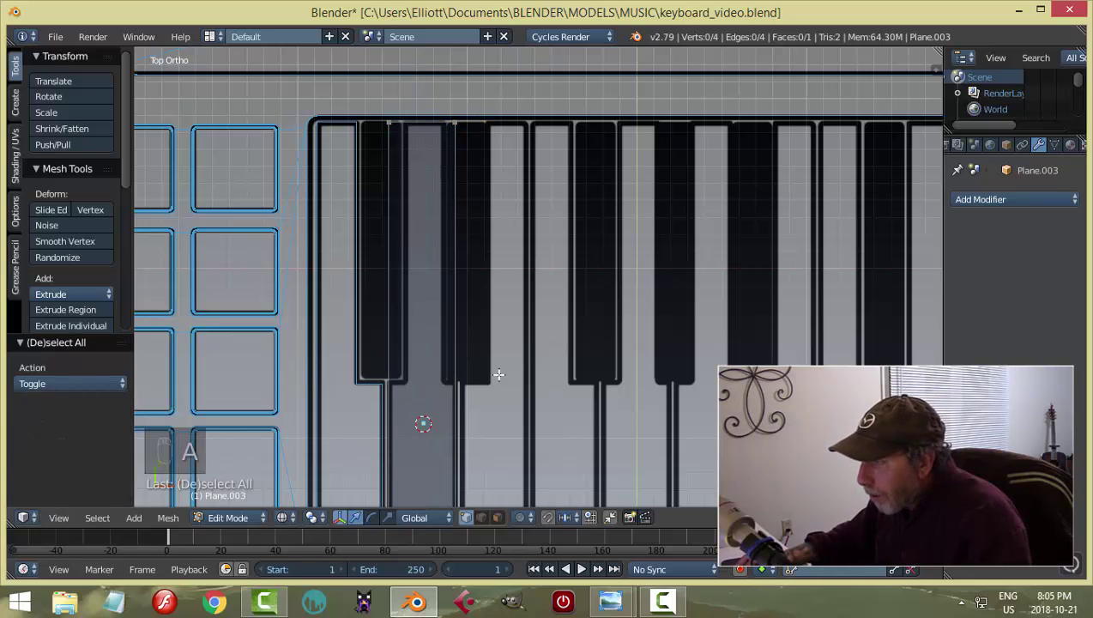
Cut the key plane with loop cuts into six faces around the black keys and switch to edge select.
key("ctrl+r")
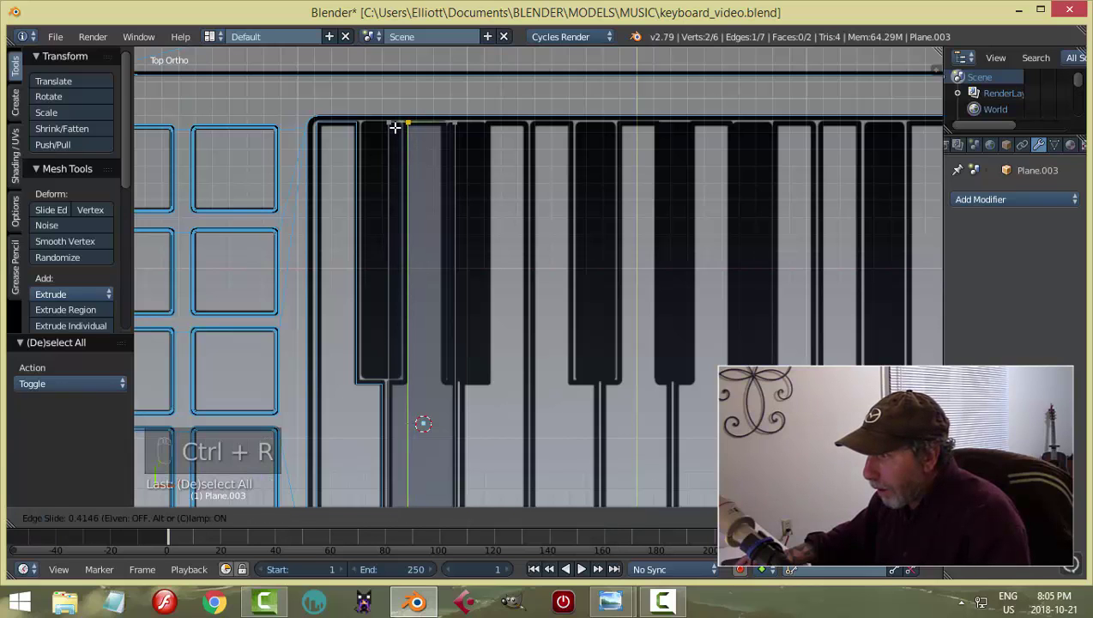
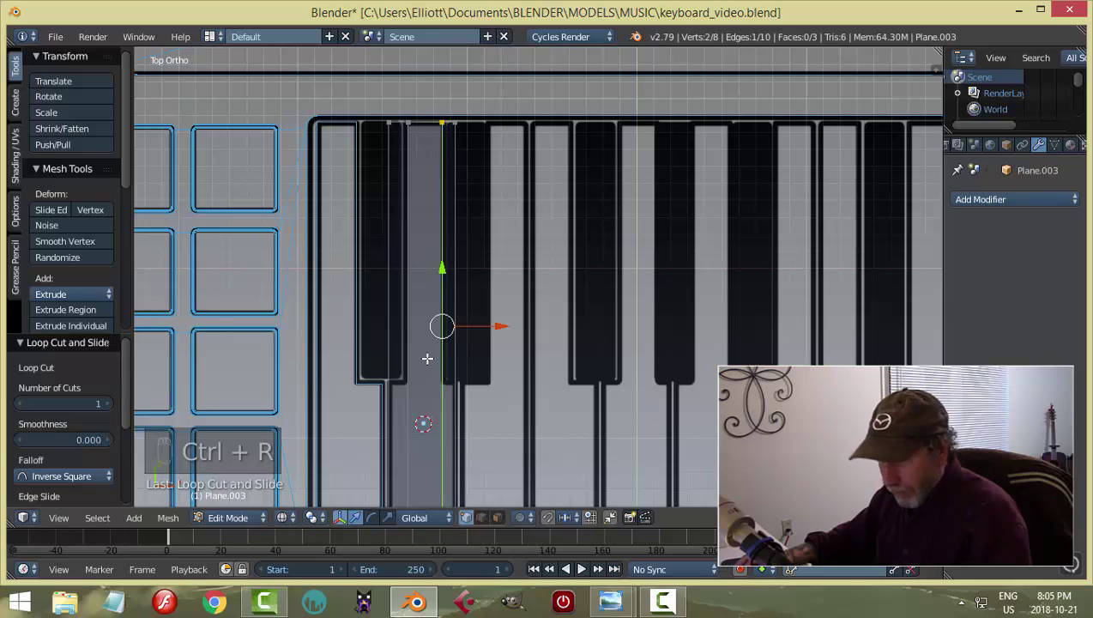
key("a")
key("ctrl+r")
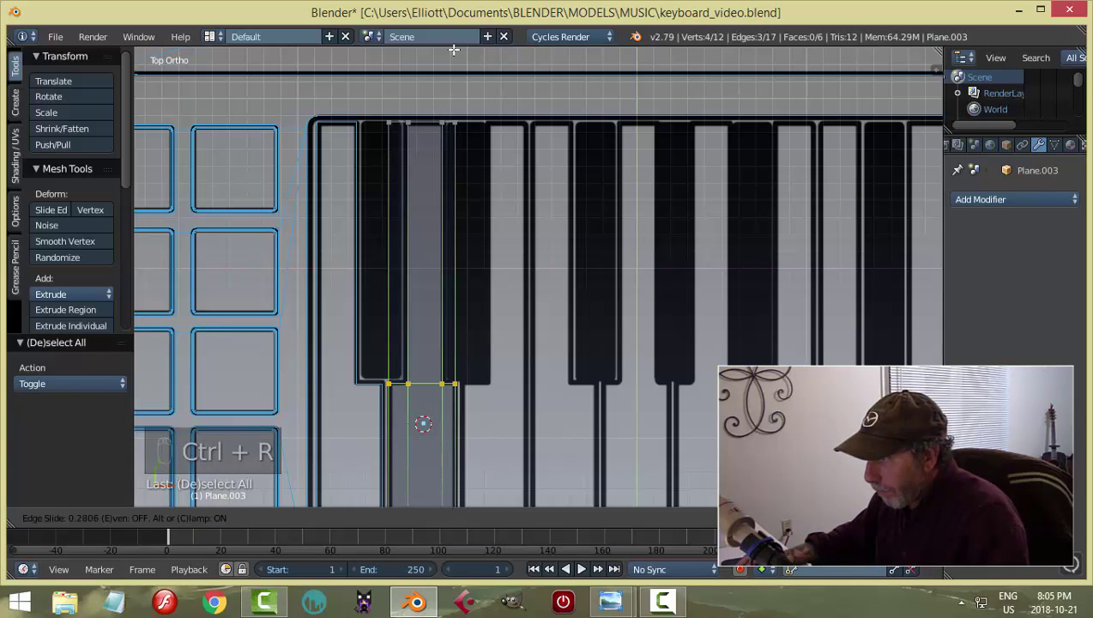
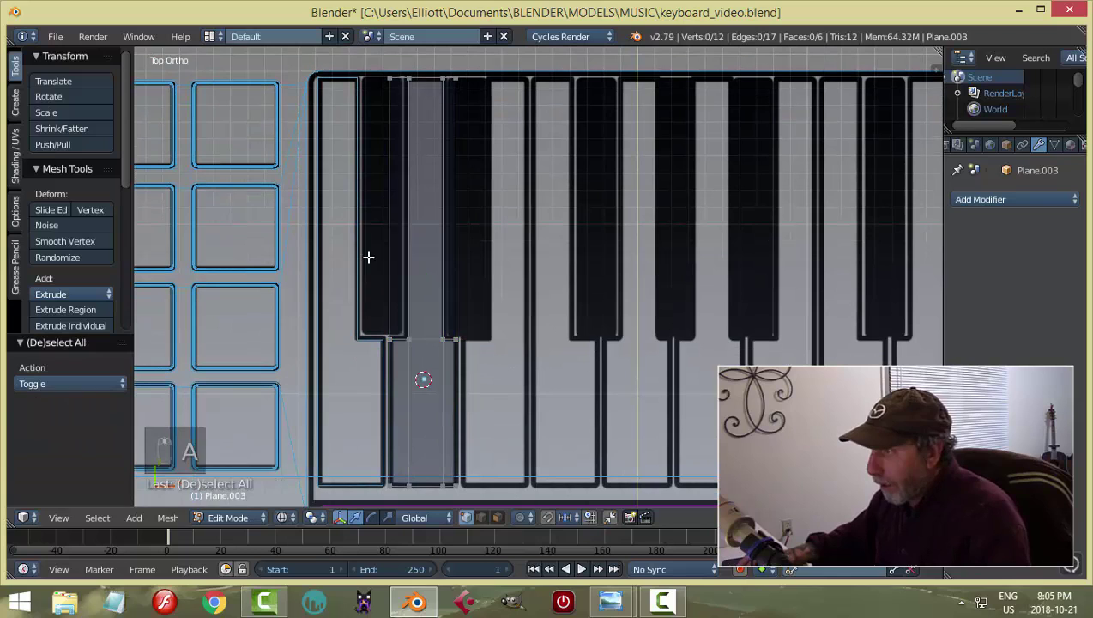
key("ctrl+Tab")
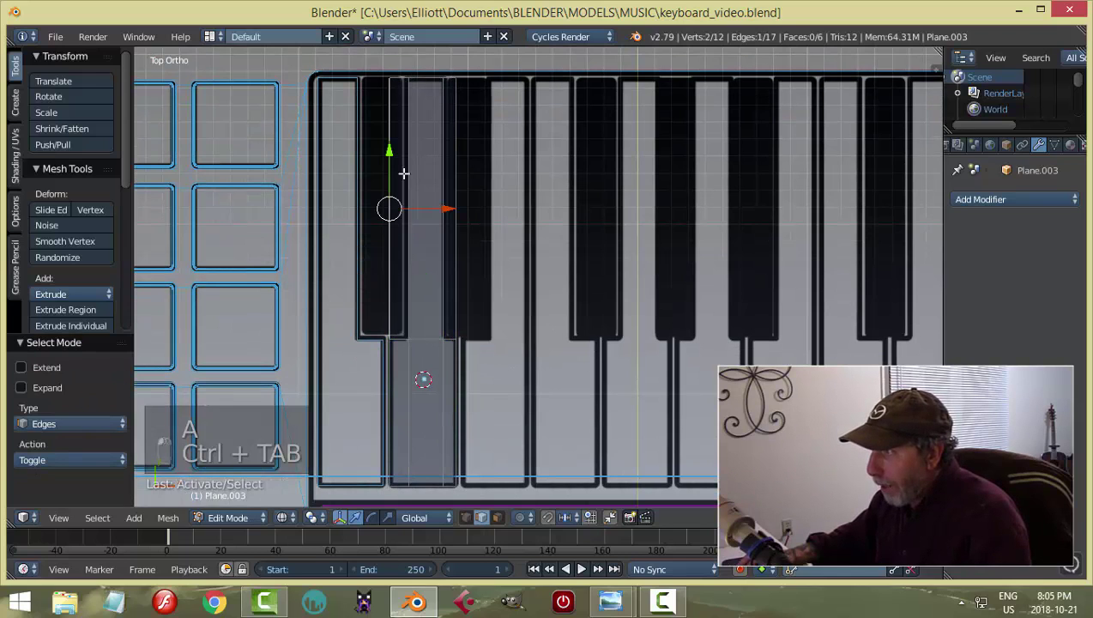
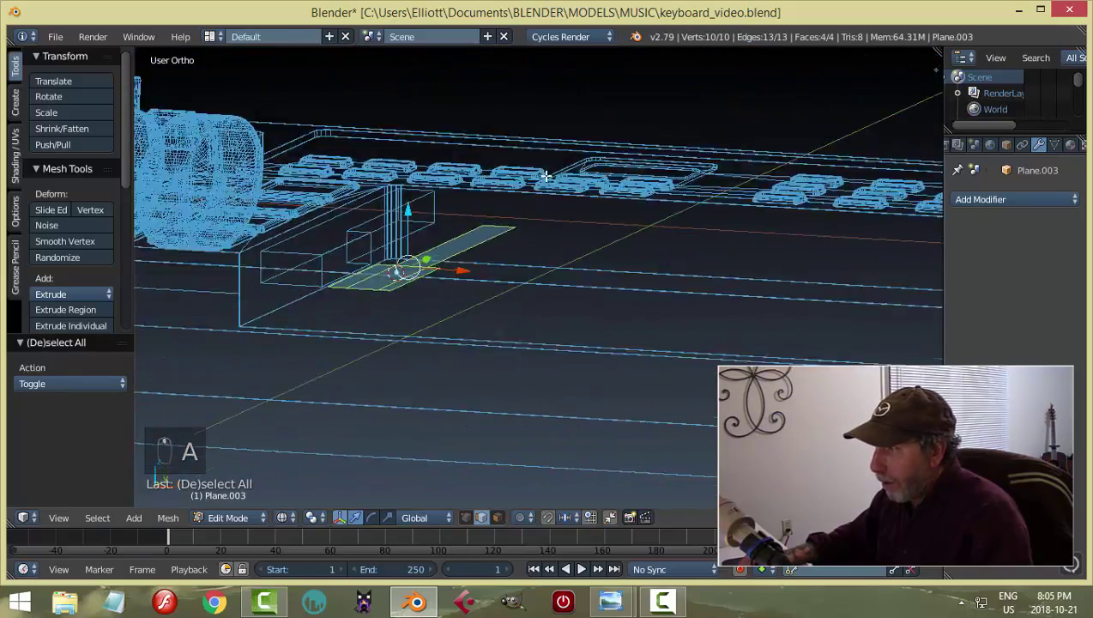
From front view, extrude the Plane.003 key faces upward into a solid second white key.
key("KP_1")
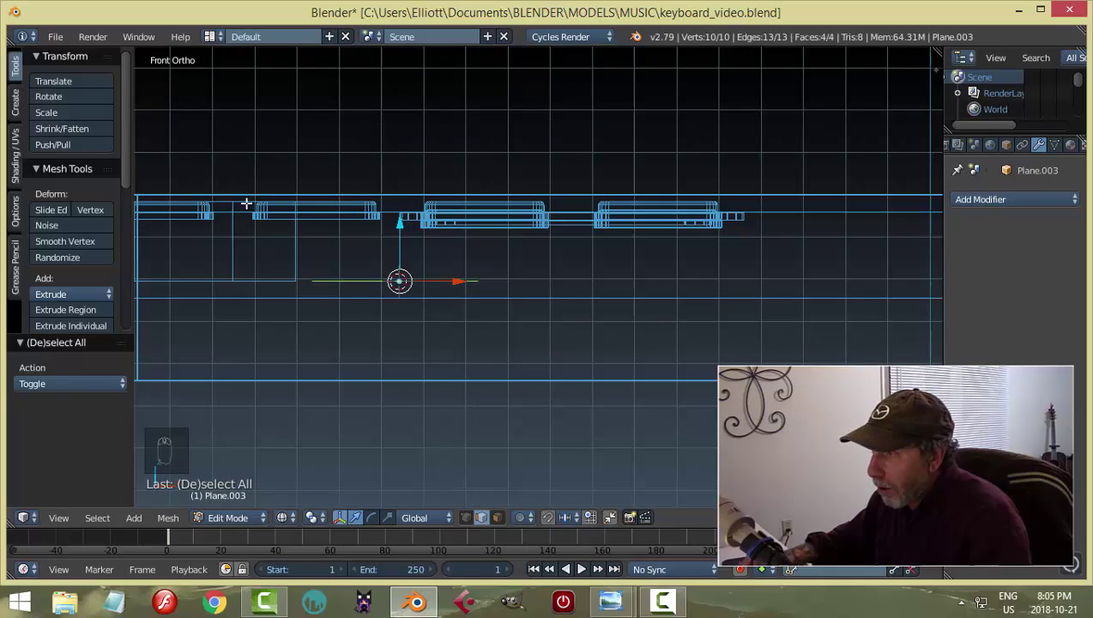
key("e")
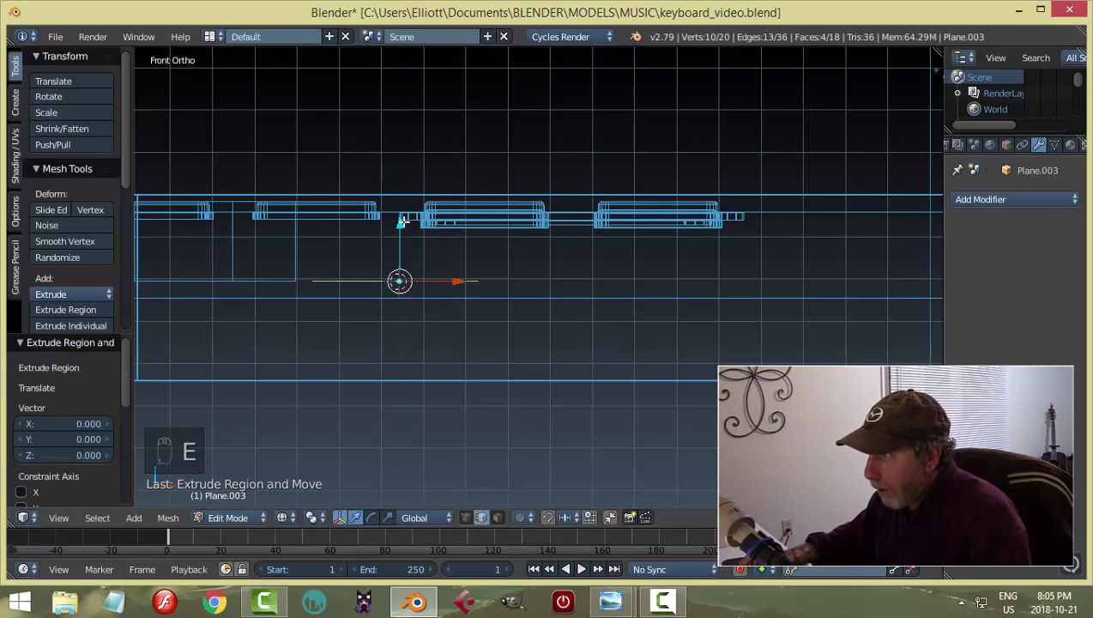
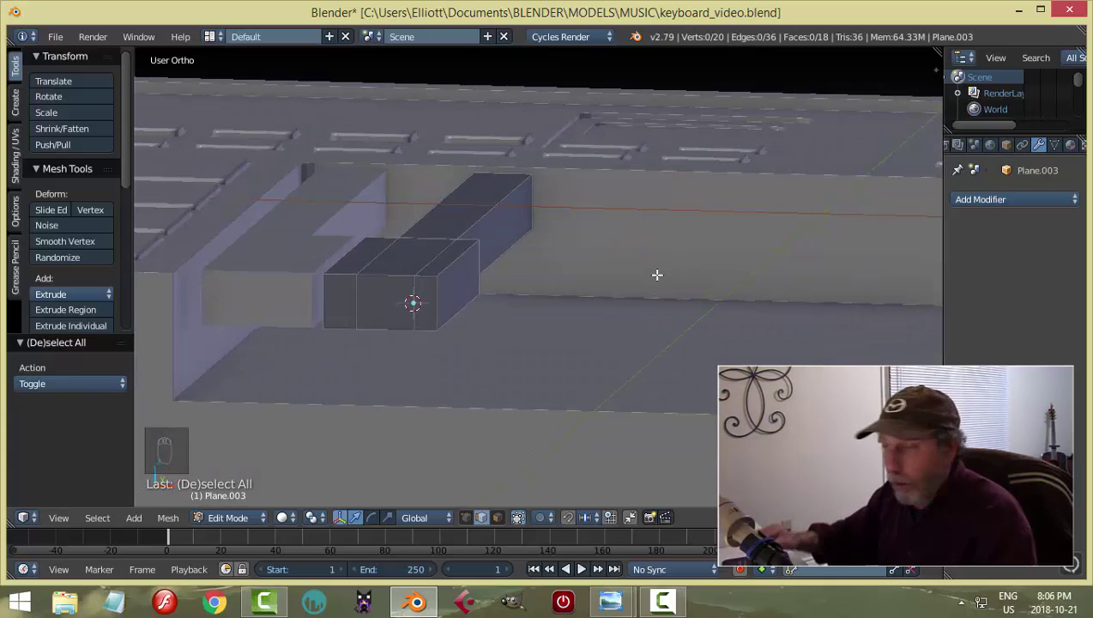
key("Tab")
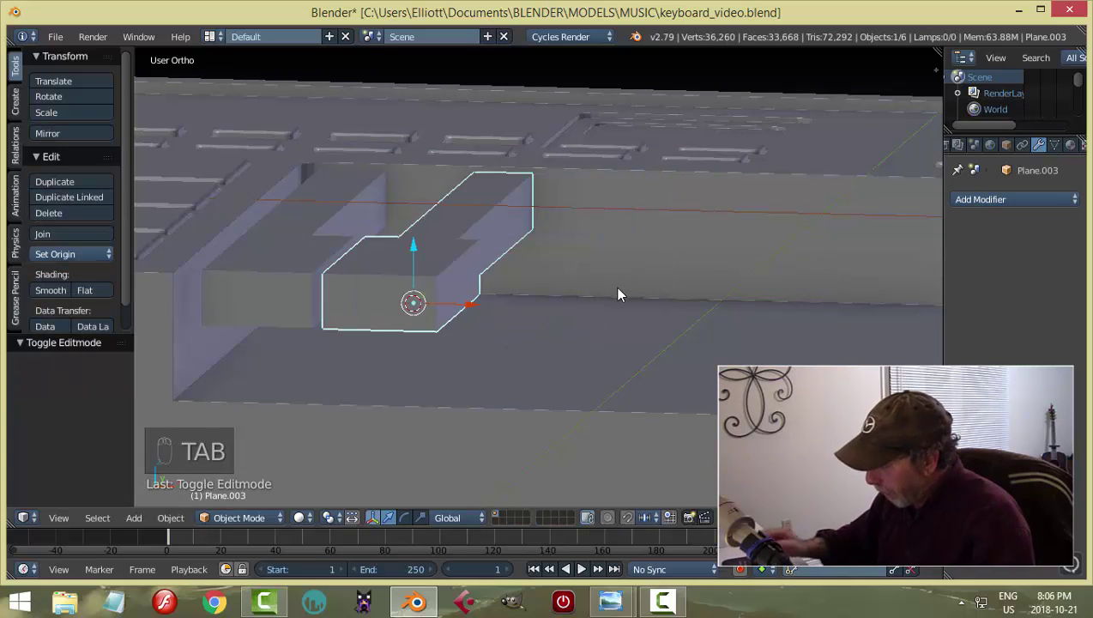
View the keyboard from above in wireframe over the reference to trace the key outlines.
key("KP_7")
key("z")
middle_click(618, 313)
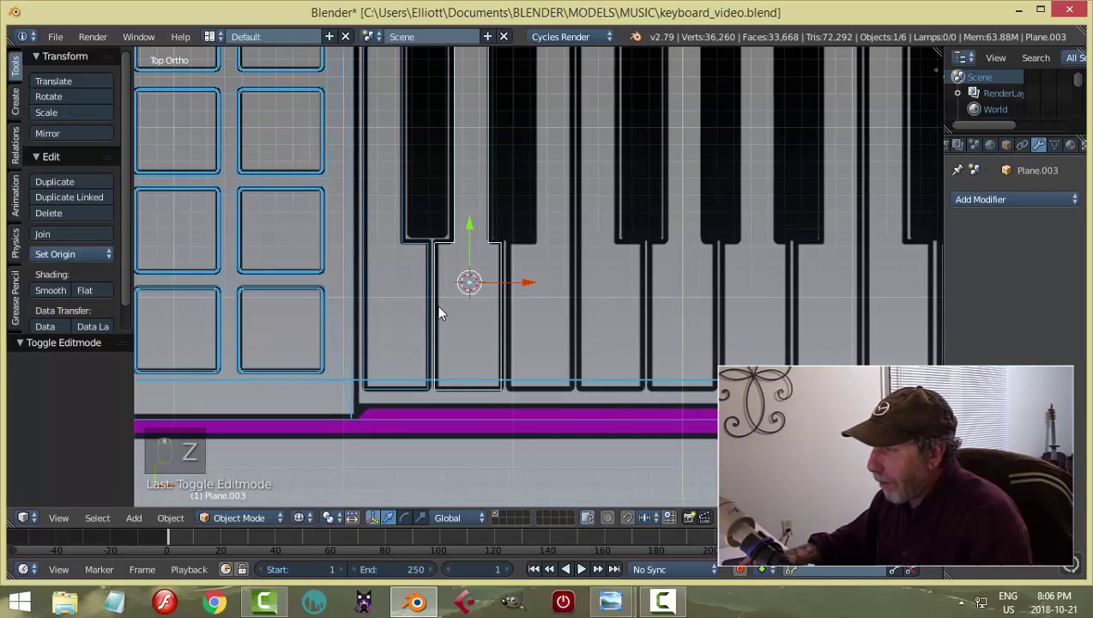
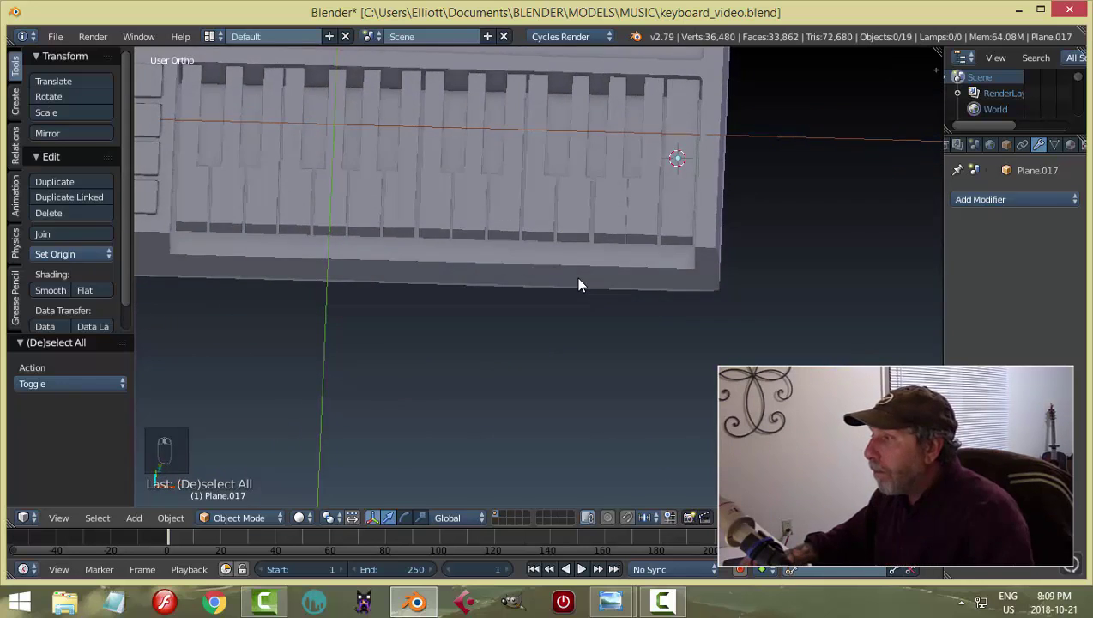
Save the file and orbit around the finished row of white keys toward the first two keys.
middle_click(636, 266)
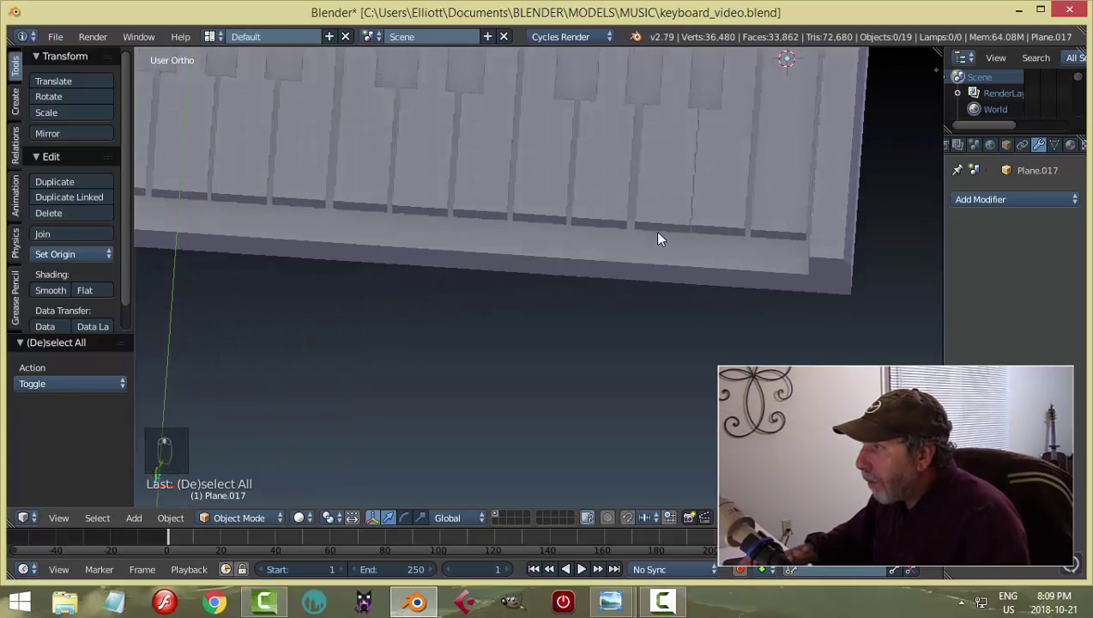
left_click_drag(670, 179, 711, 178)
key("a")
left_click_drag(664, 212, 590, 224)
key("ctrl+s")
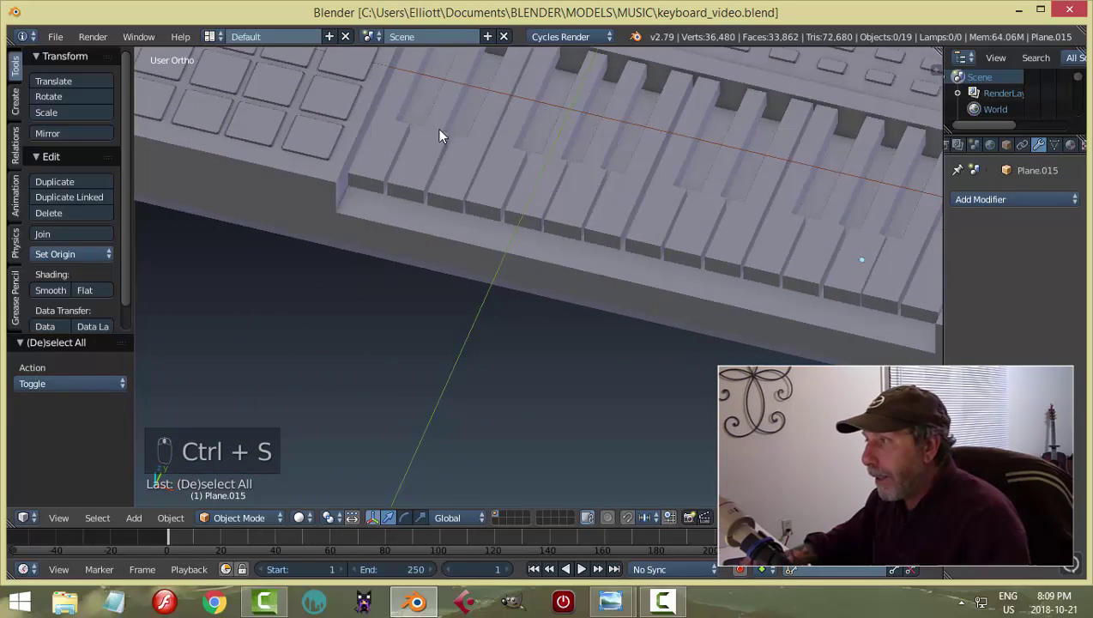
left_click_drag(514, 179, 358, 158)
left_click_drag(358, 158, 478, 194)
middle_click(524, 224)
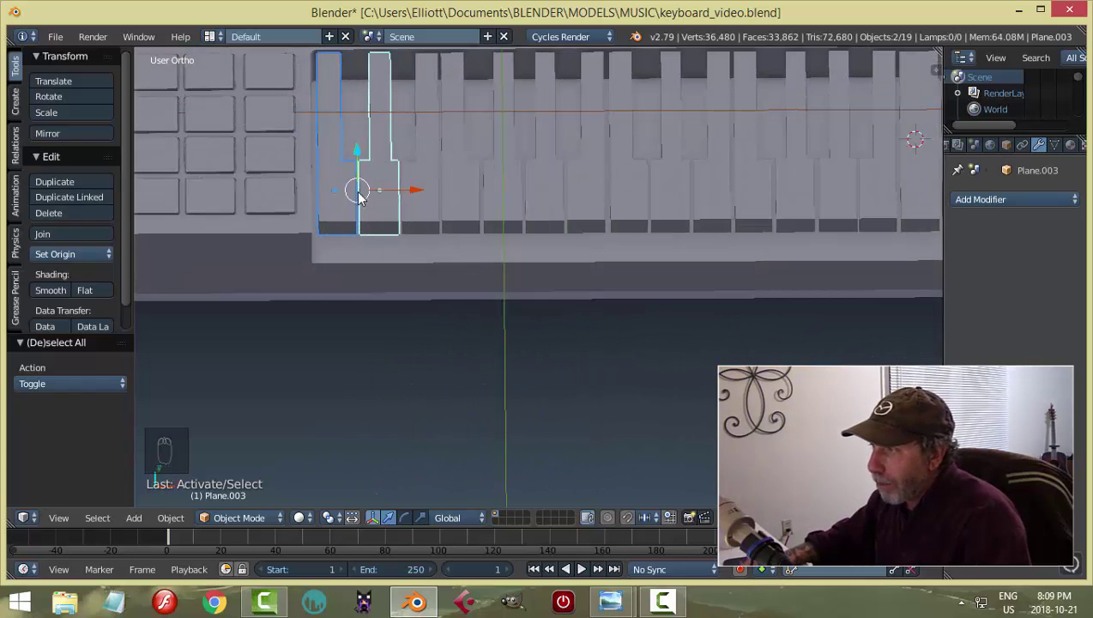
Snap the 3D cursor to the first two selected keys and add a new plane there.
key("shift+s")
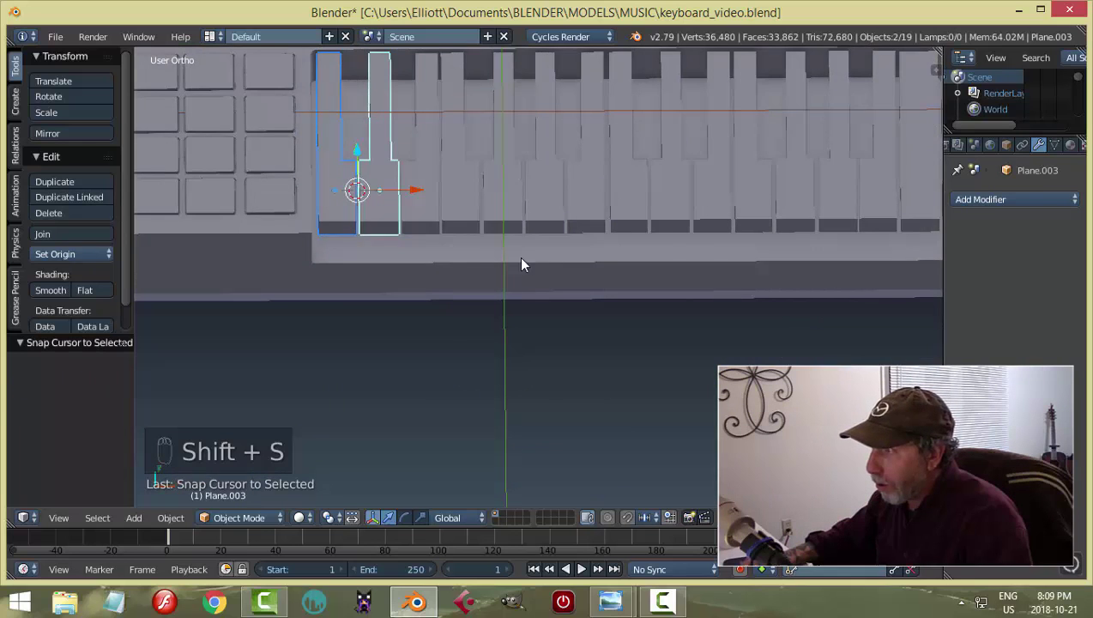
key("a")
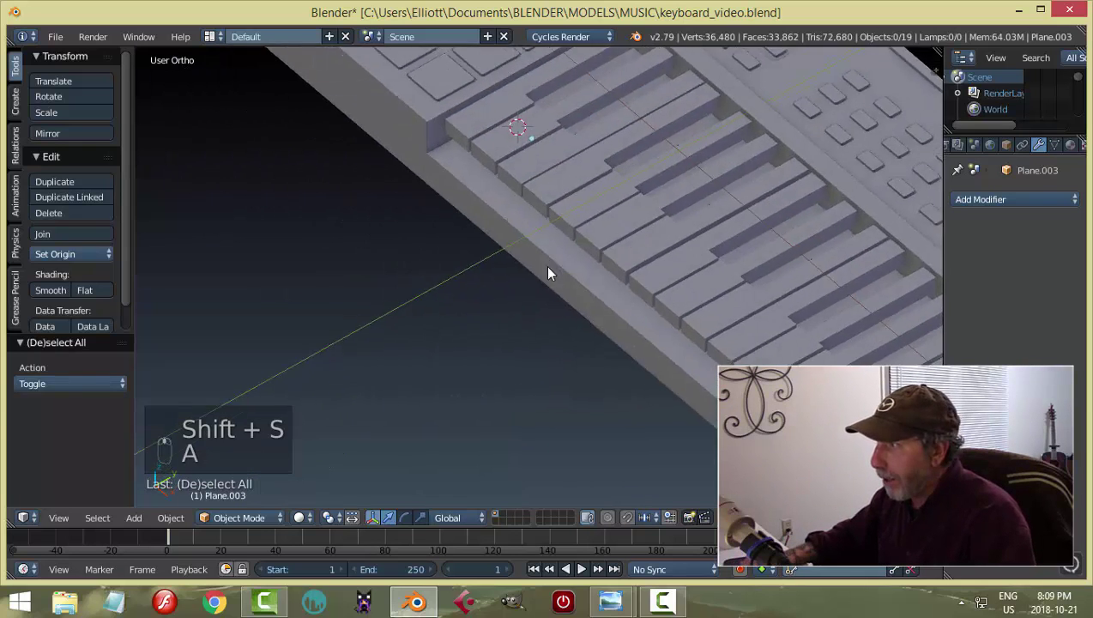
key("shift+a")
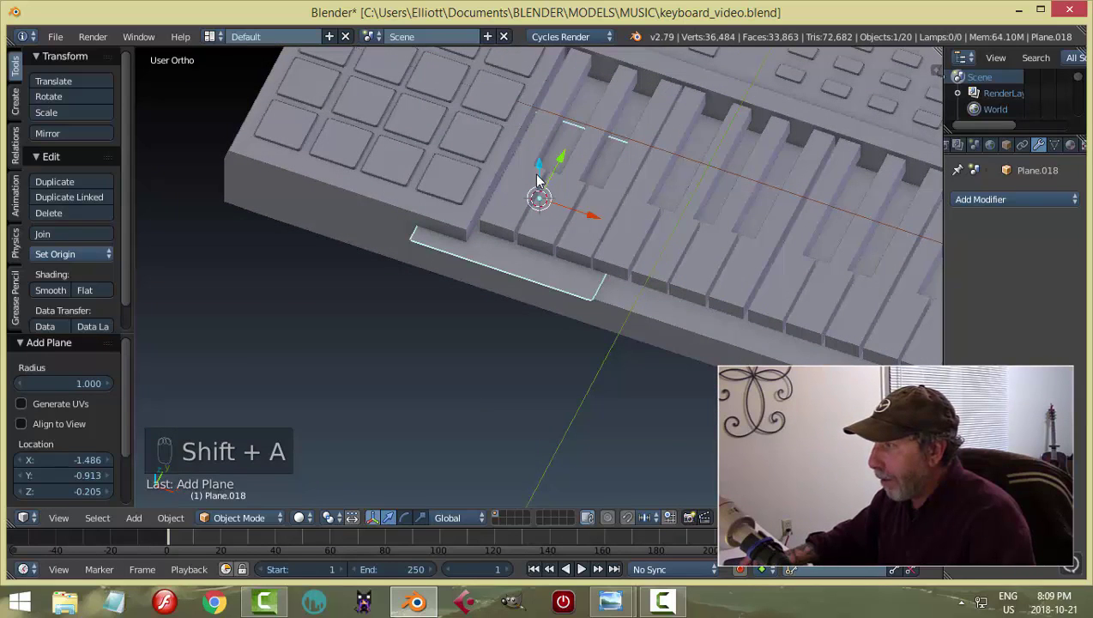
From top view, move the new Plane.018 along Y onto the first black key's position.
left_click_drag(545, 170, 684, 185)
key("KP_7")
key("z")
middle_click(710, 238)
left_click(680, 314)
key("Tab")
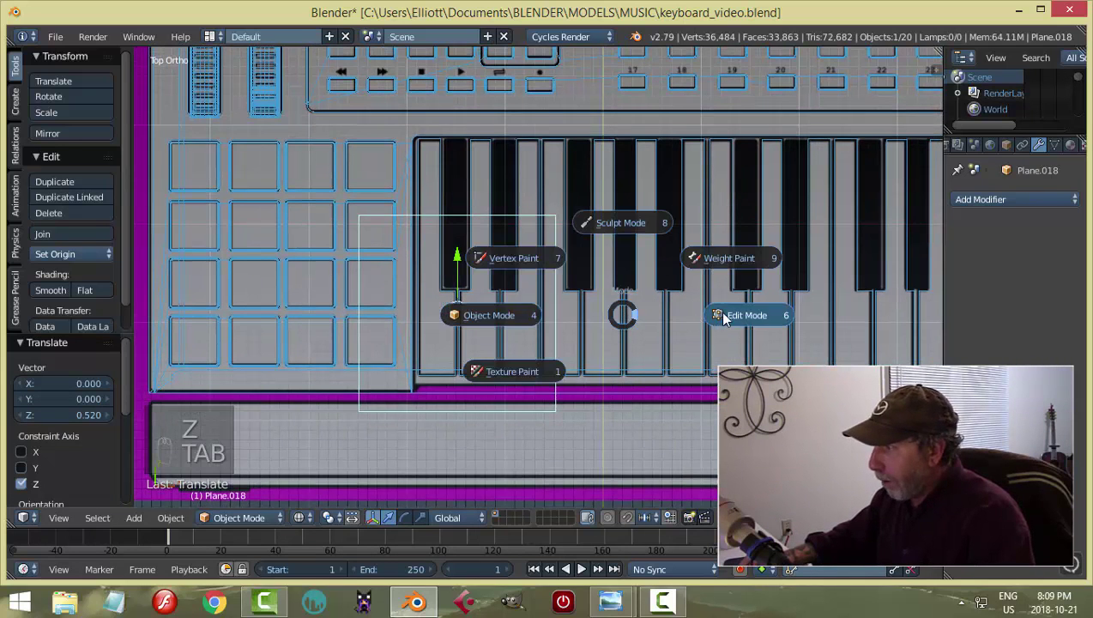
In Edit Mode, scale the plane's vertices along X to trace the black key's narrow outline.
key("s")
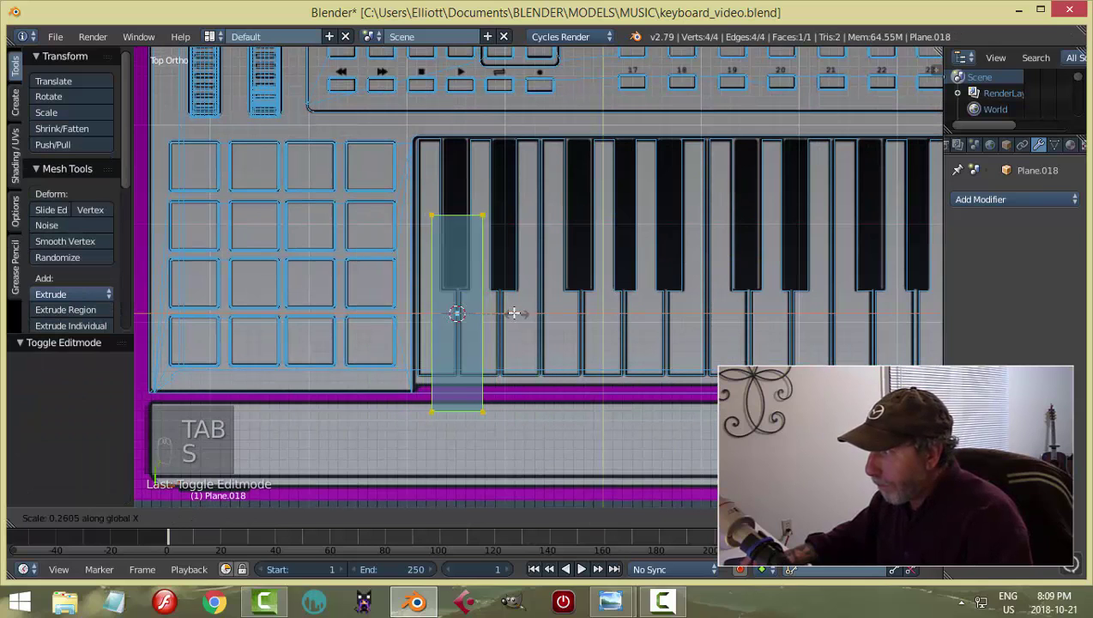
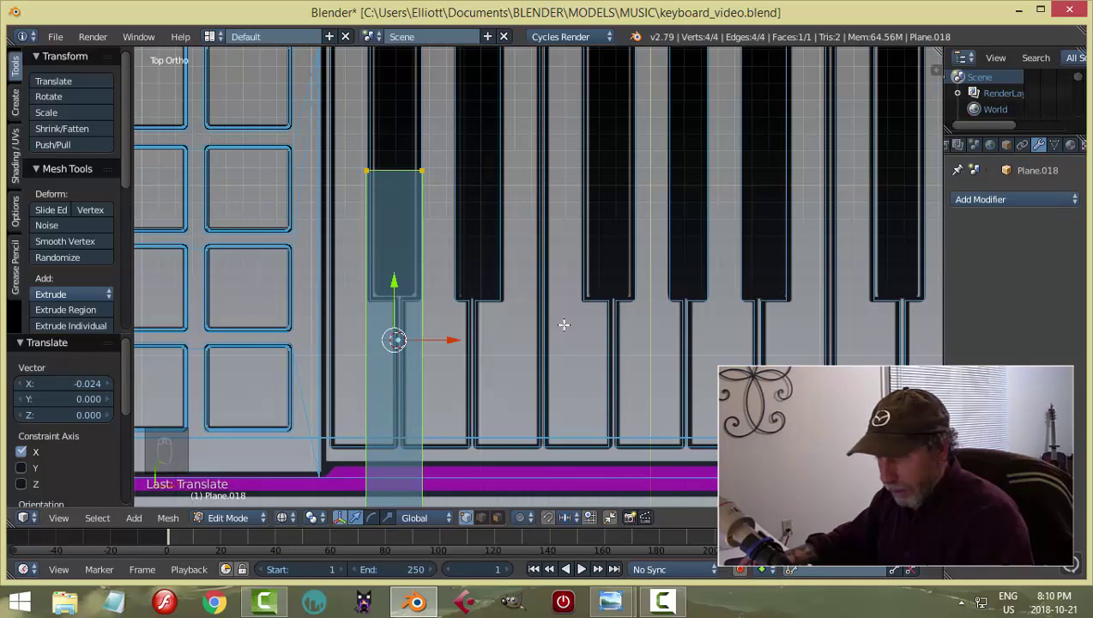
key("s")
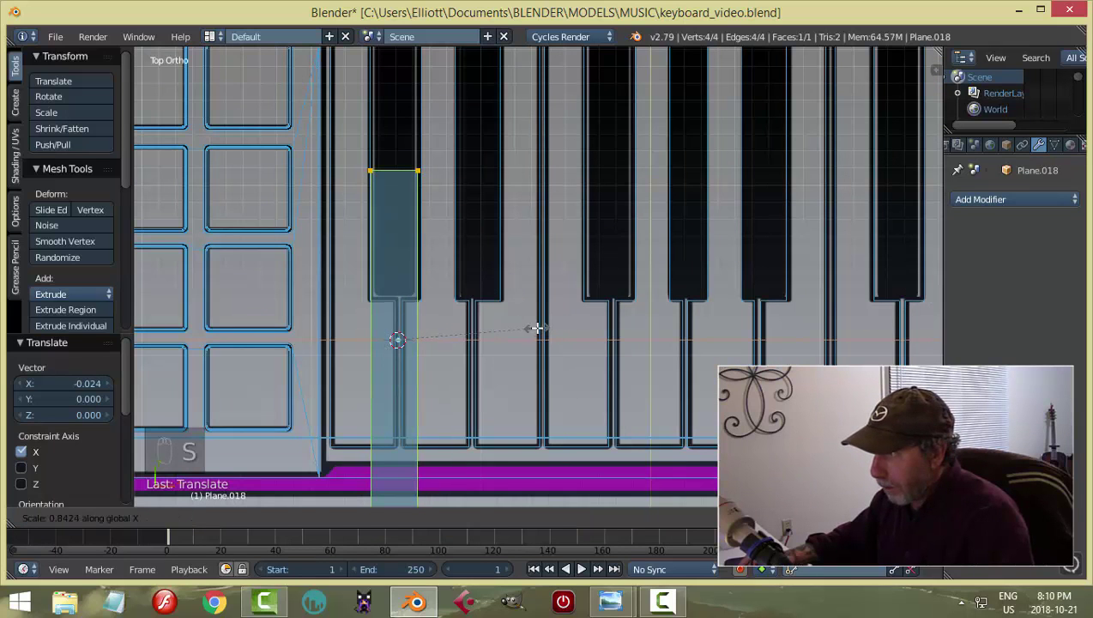
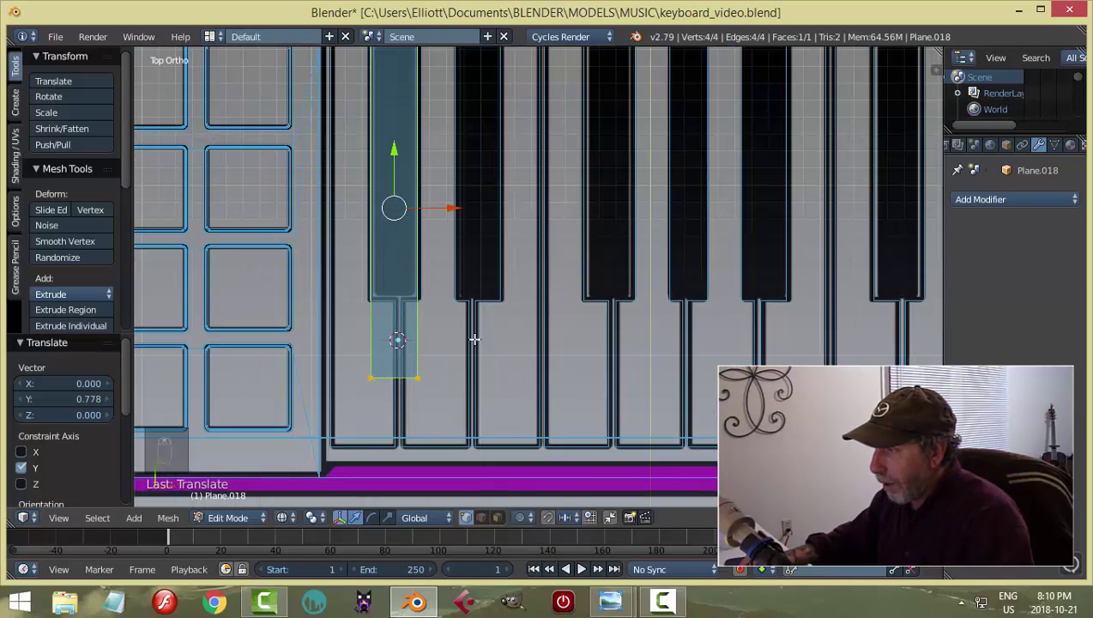
key("a")
key("b")
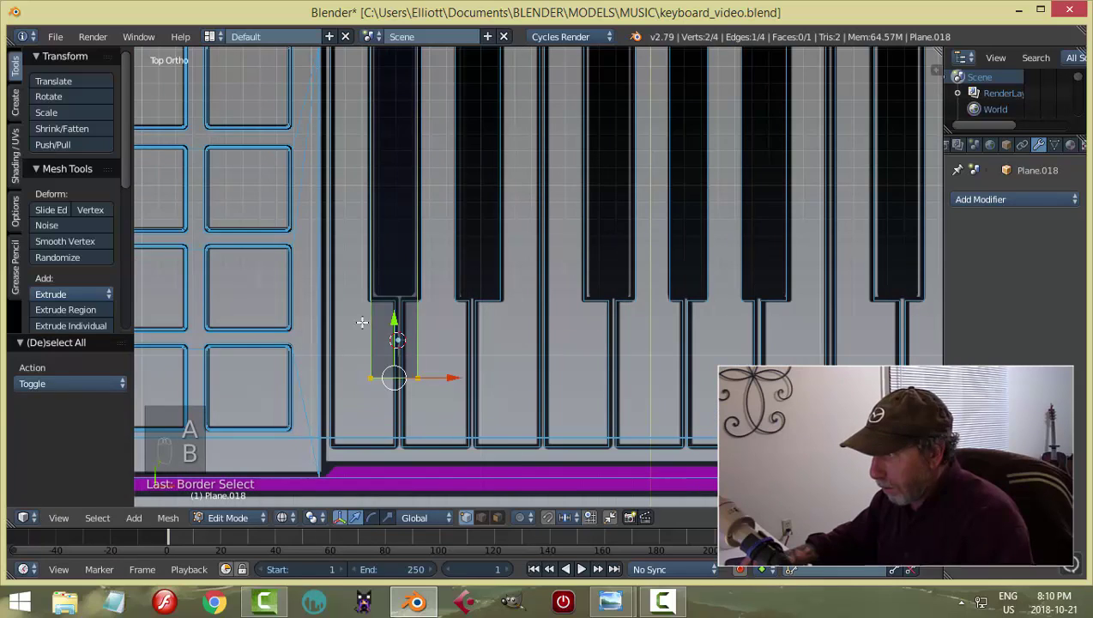
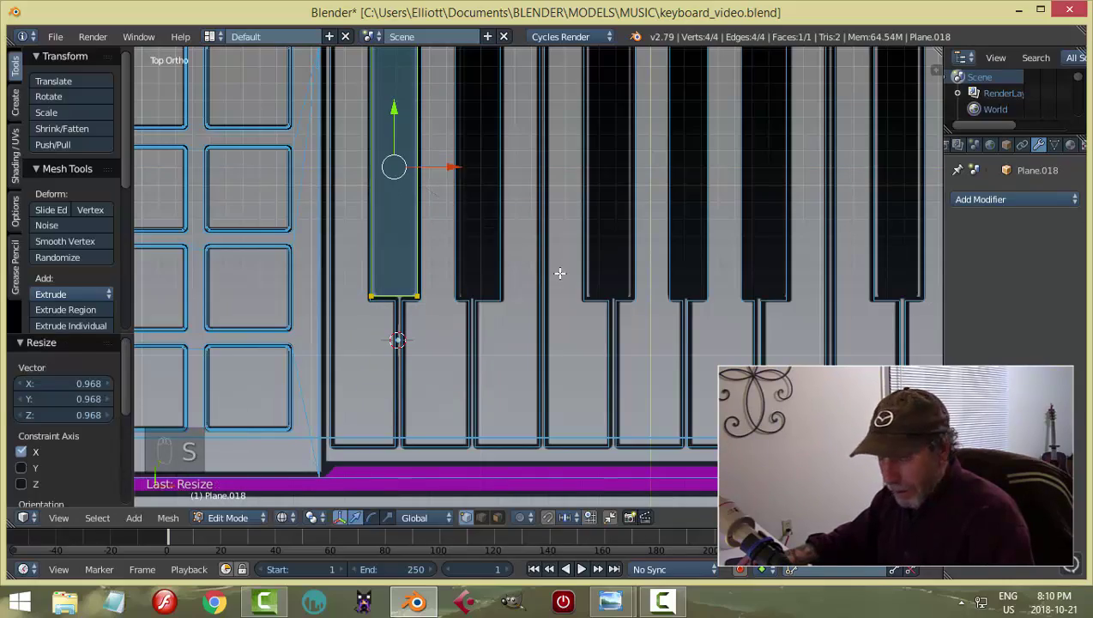
key("a")
key("a")
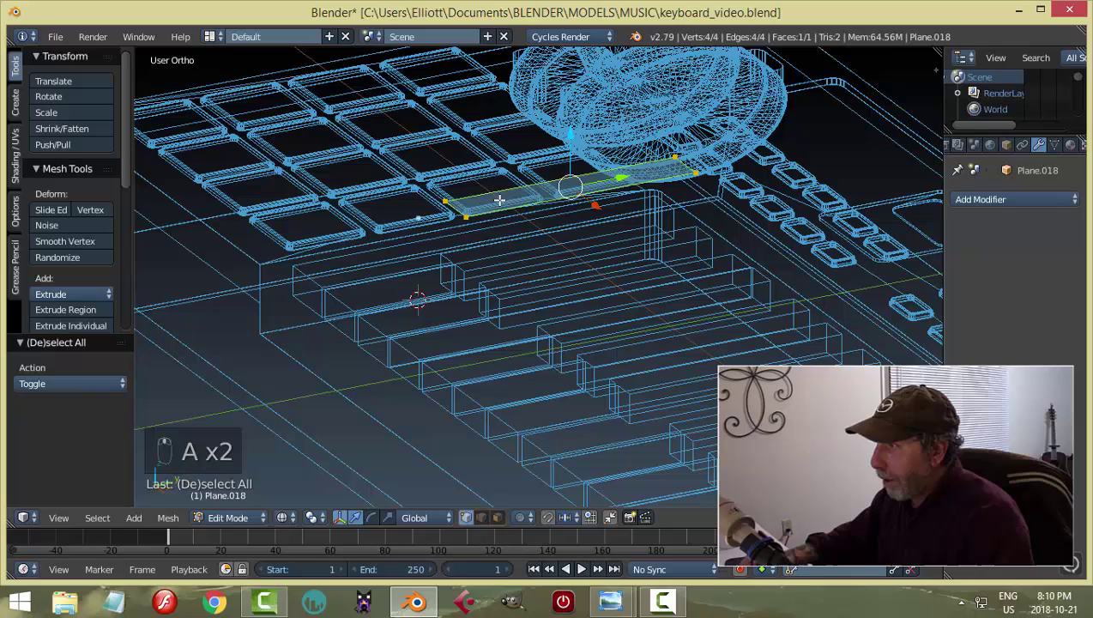
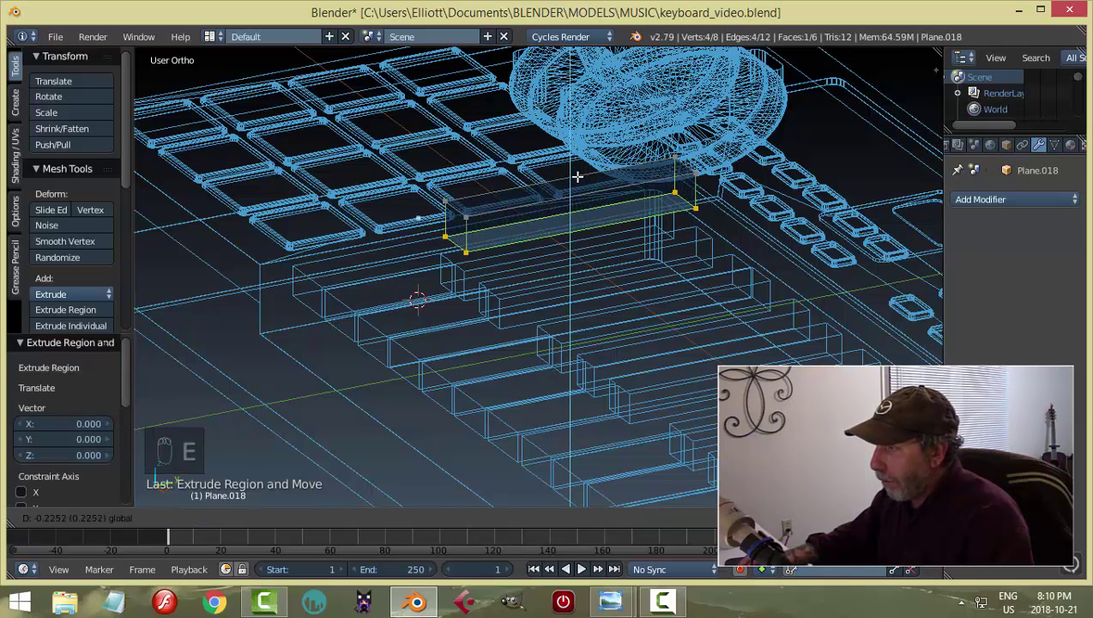
Insert a lengthwise edge loop along the extruded black-key block.
key("a")
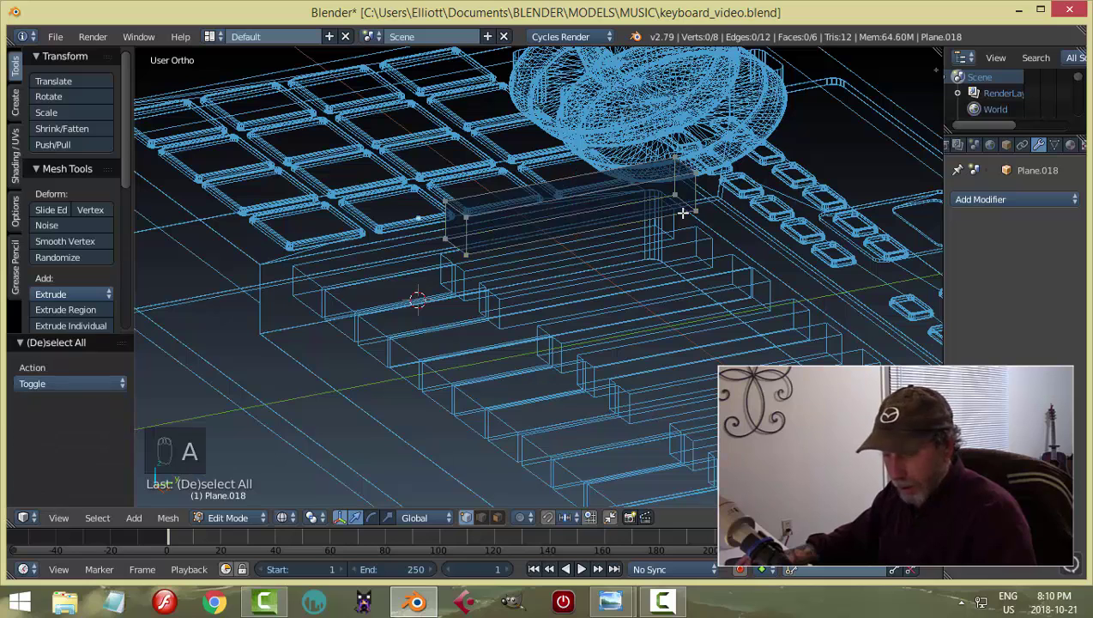
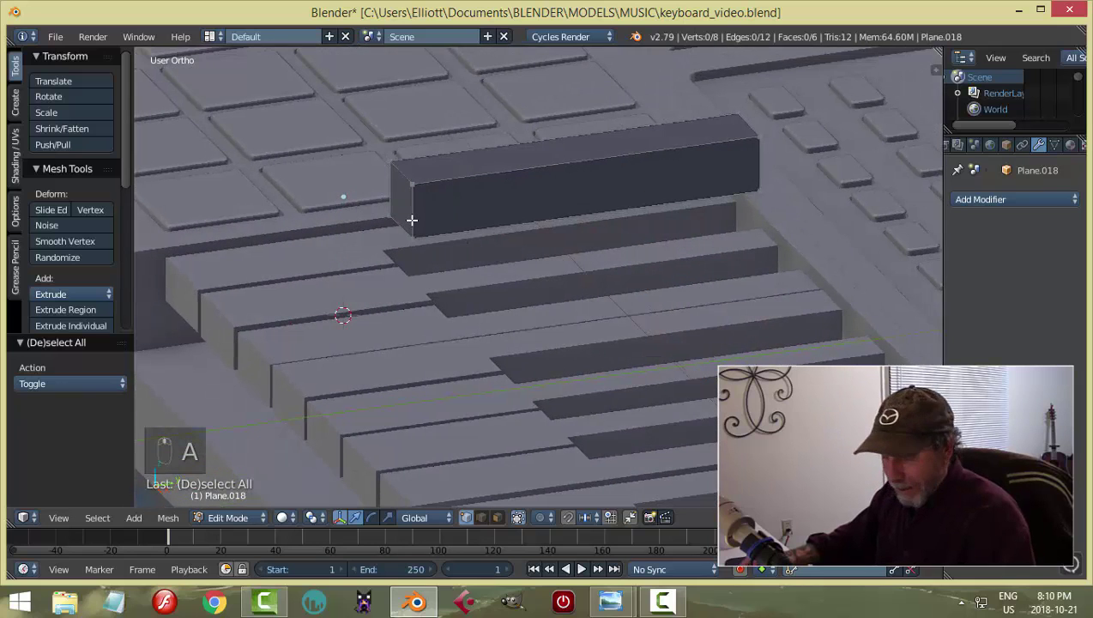
key("ctrl+r")
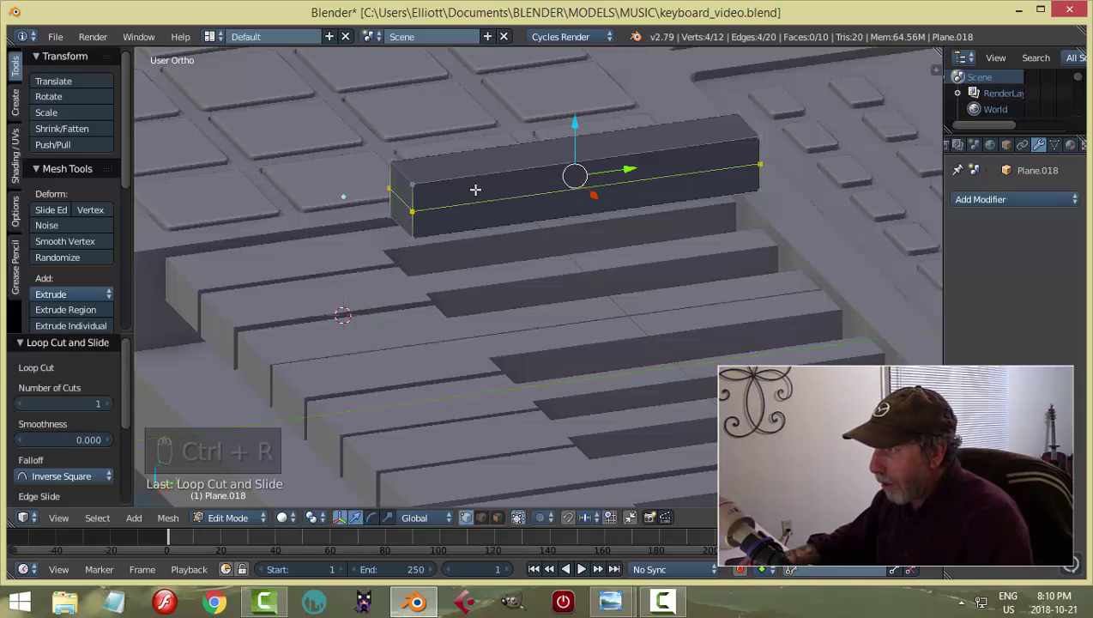
Add a crosswise edge loop and chamfer the black key's front edges into a slope.
key("ctrl+r")
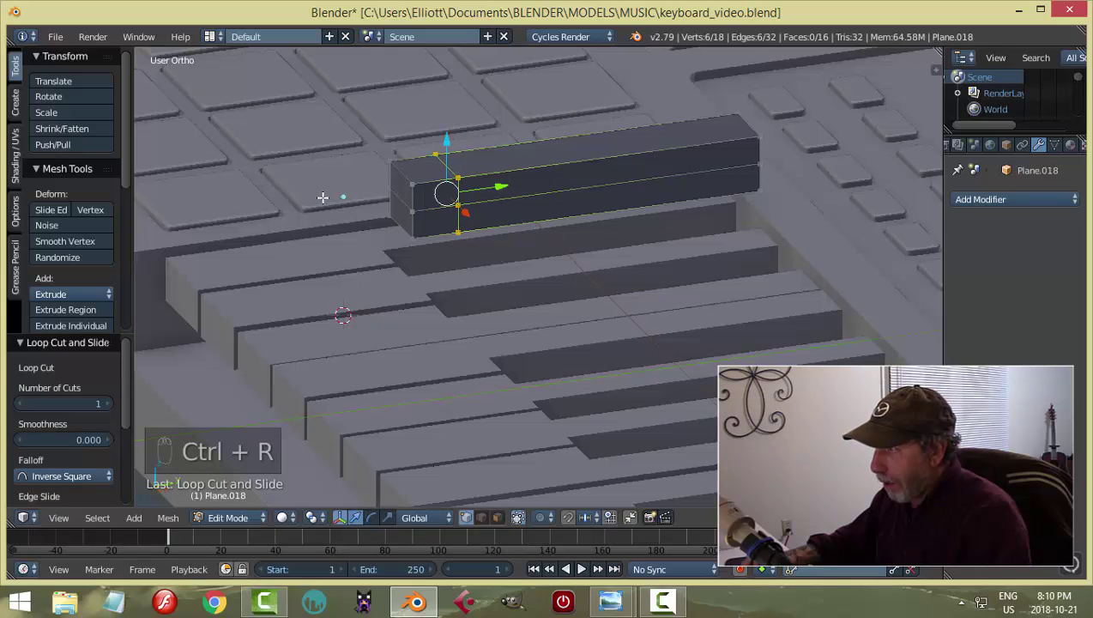
key("a")
key("ctrl+Tab")
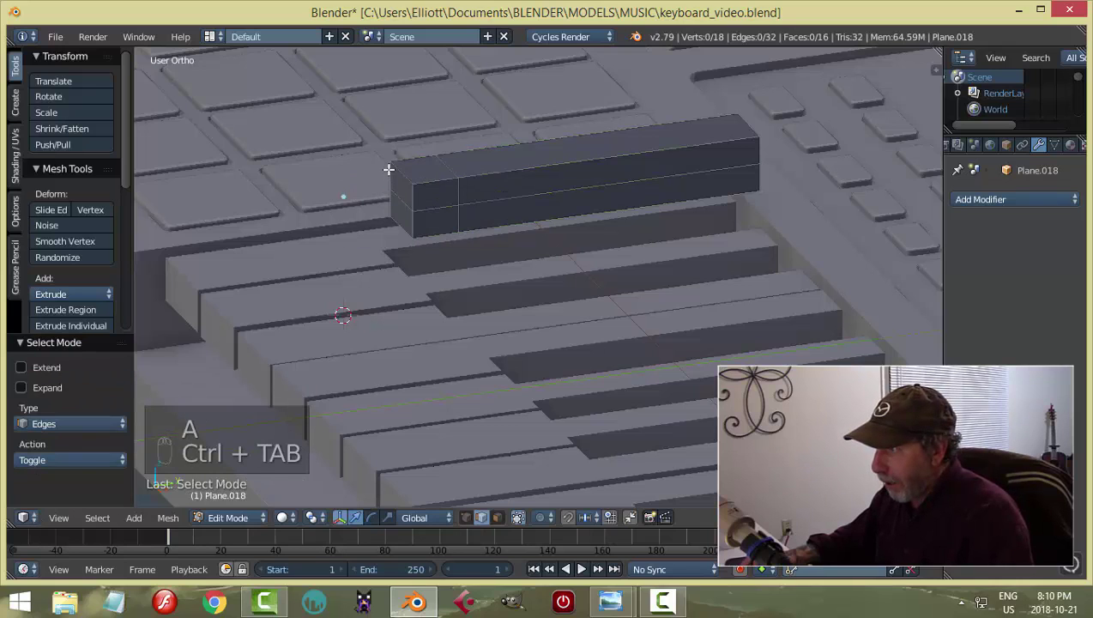
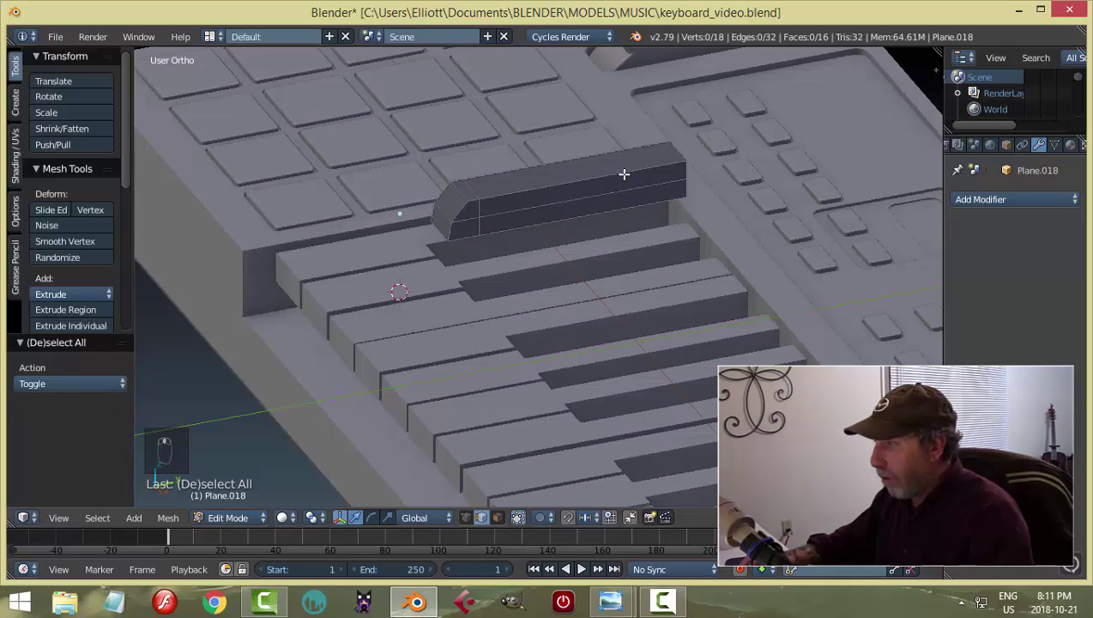
Add a support loop near the key's back end and return to Object Mode.
key("ctrl+r")
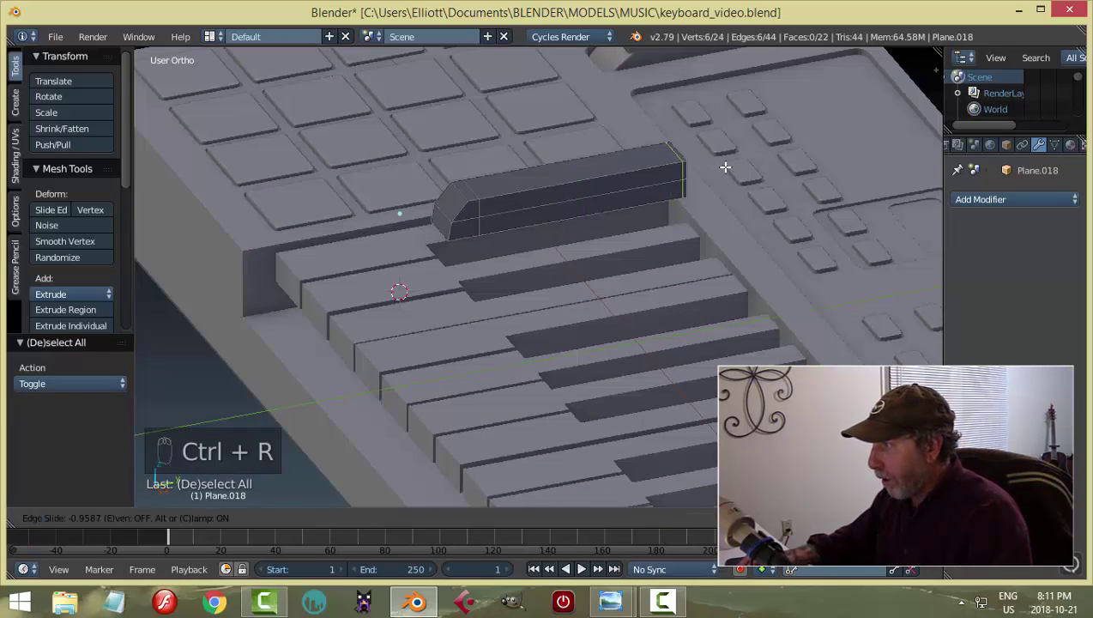
key("a")
key("Tab")
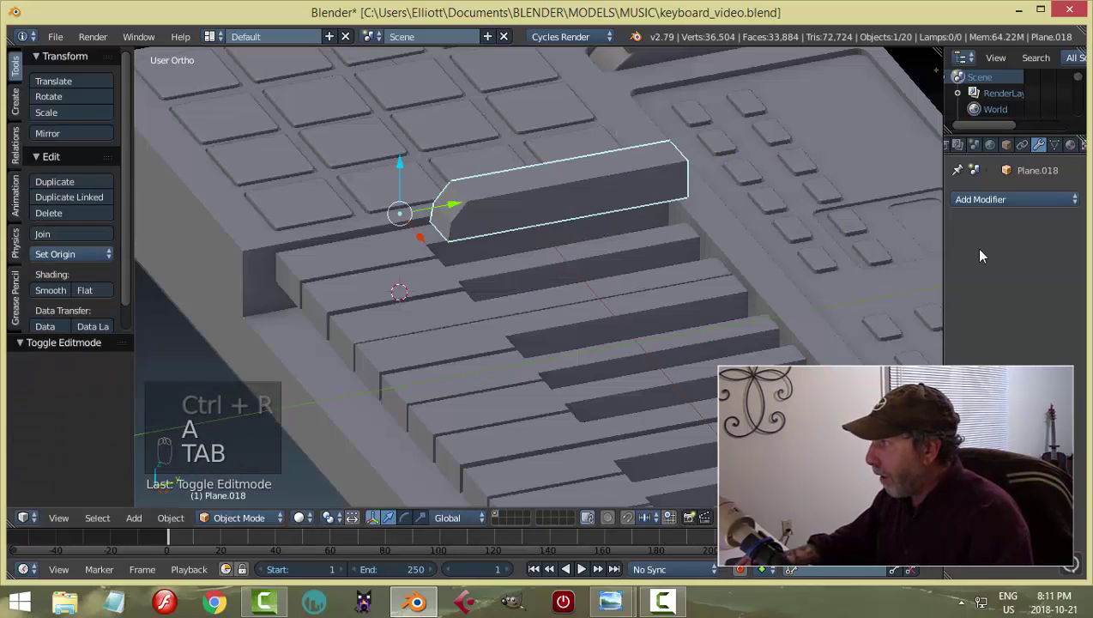
Orbit around the black key rounded by its Catmull-Clark Subdivision Surface modifier.
left_click_drag(67, 258, 992, 356)
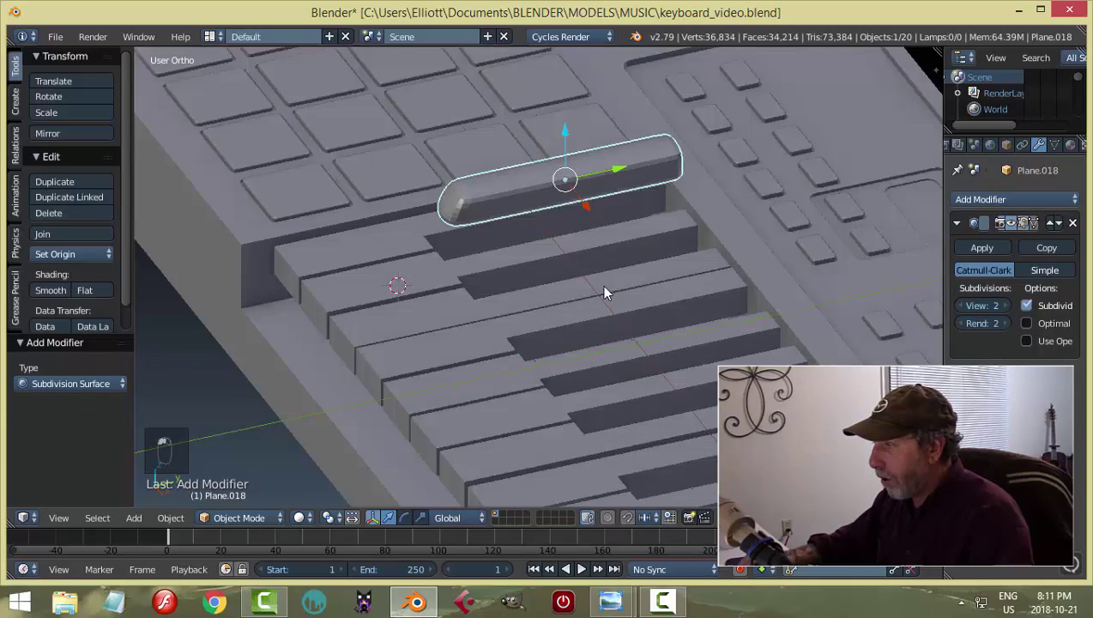
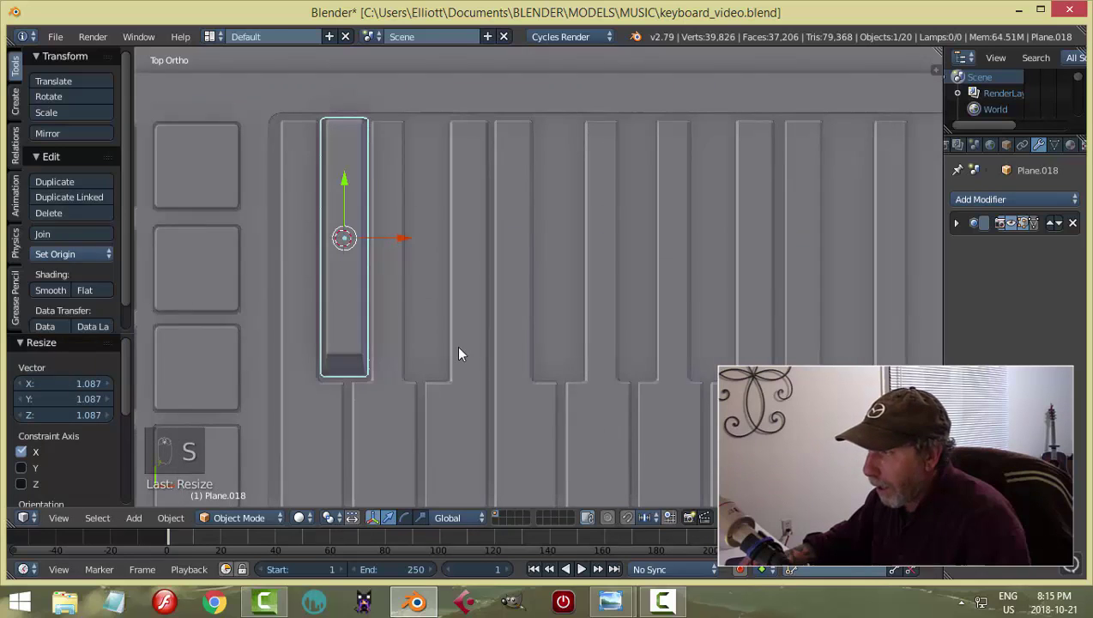
Duplicate the finished black key with Shift+D into the first several black-key slots along X.
key("shift+d")
left_click(407, 241)
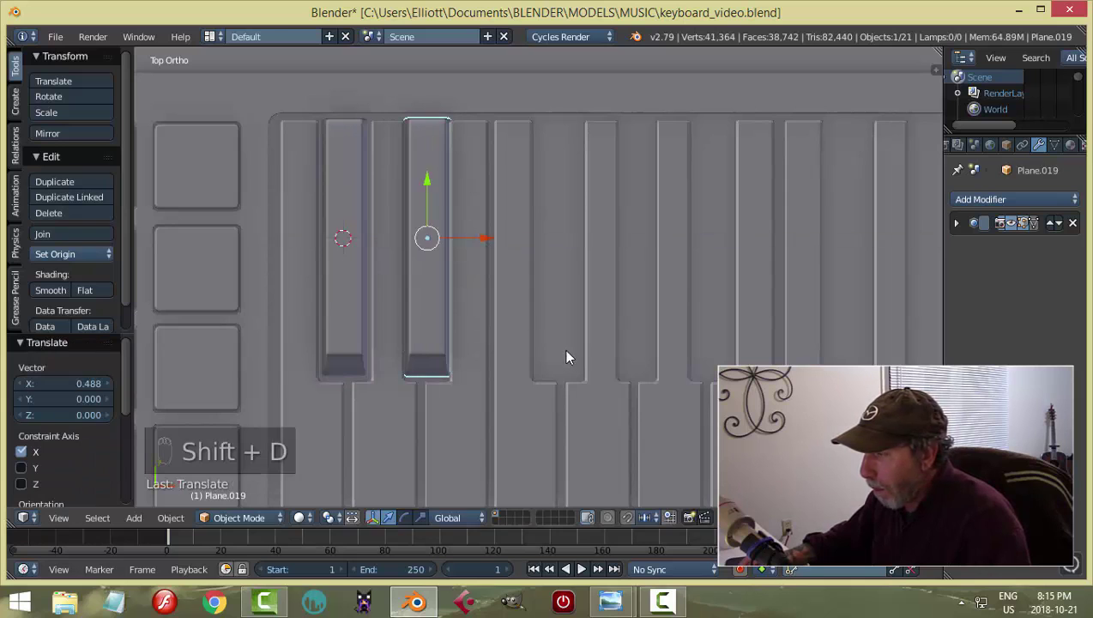
key("shift+d")
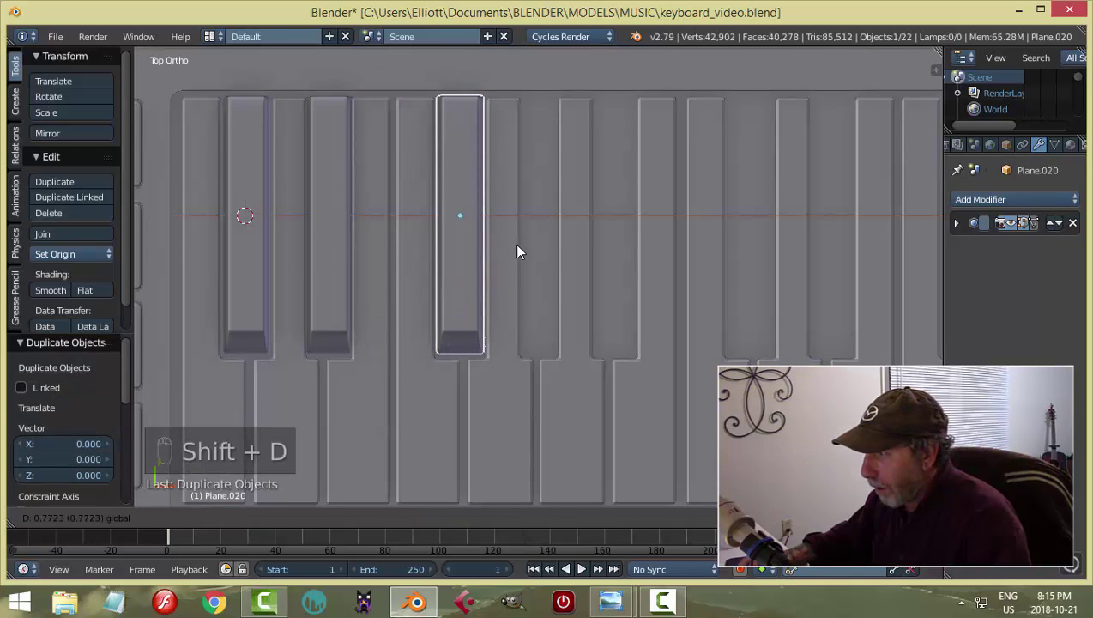
key("shift+d")
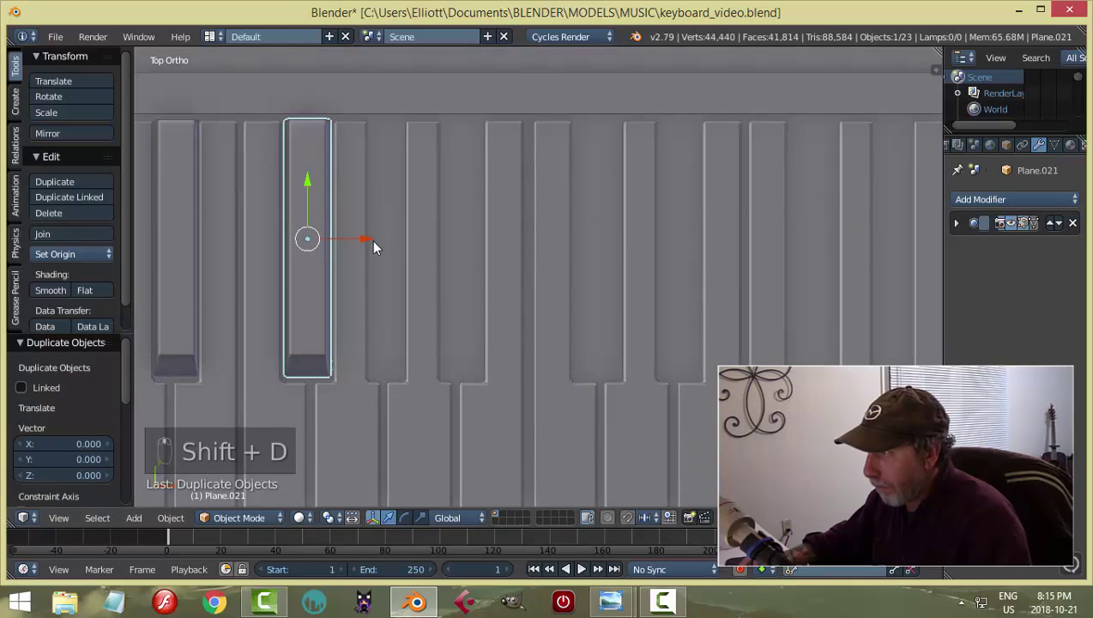
left_click(375, 241)
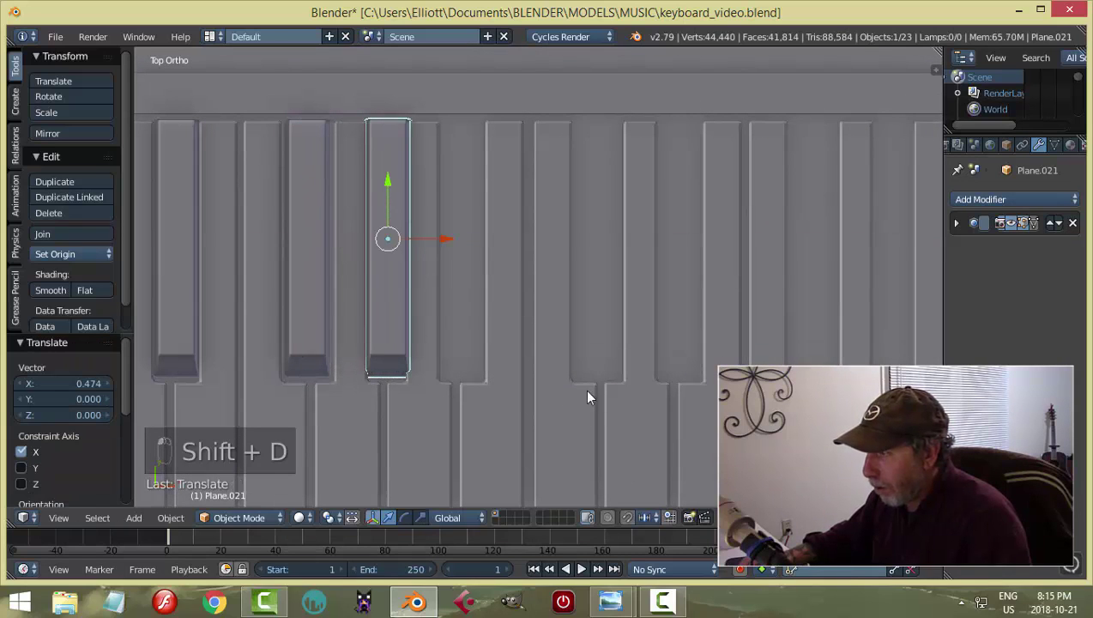
key("shift+d")
left_click_drag(381, 250, 463, 276)
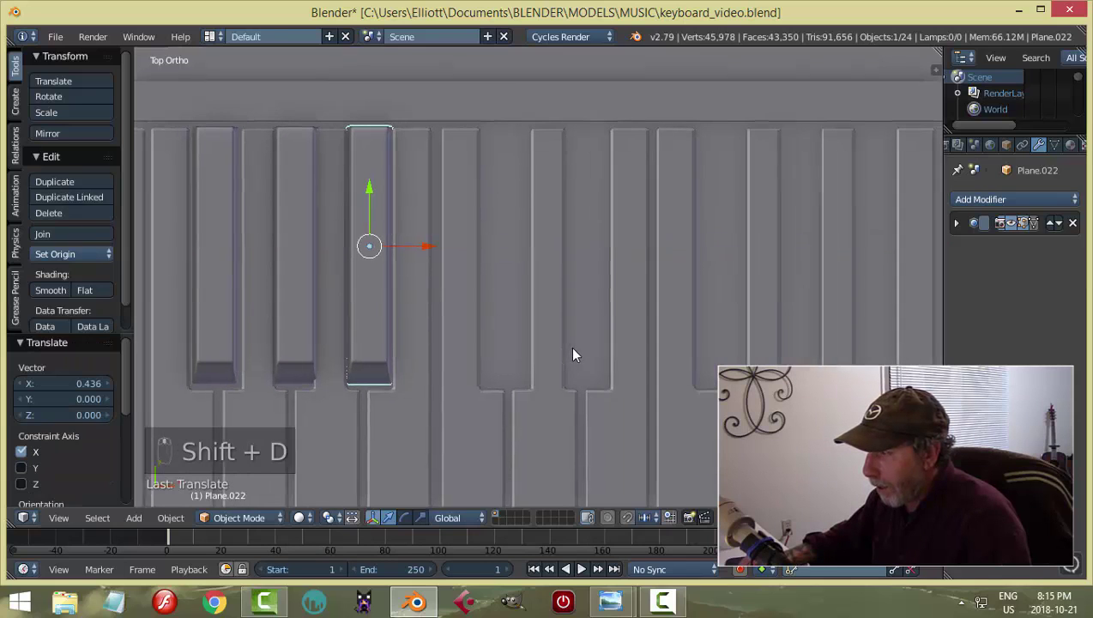
key("shift+d")
left_click_drag(406, 252, 542, 275)
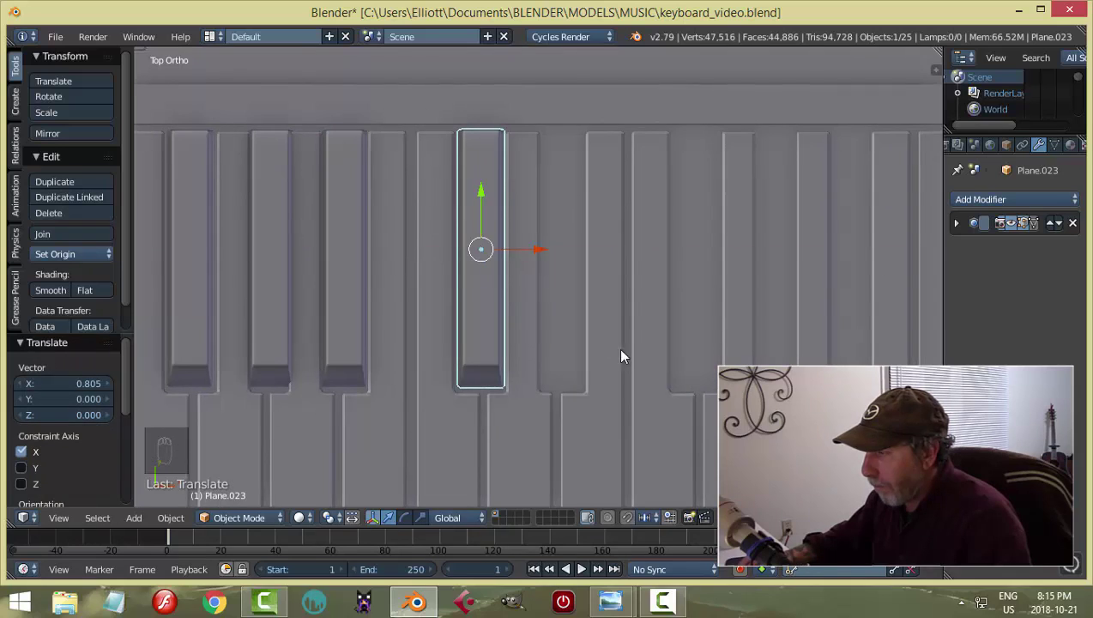
Continue duplicating the black key into the remaining slots, up to Plane.027 in the last one.
left_click_drag(575, 367, 453, 272)
key("shift+d")
left_click(453, 271)
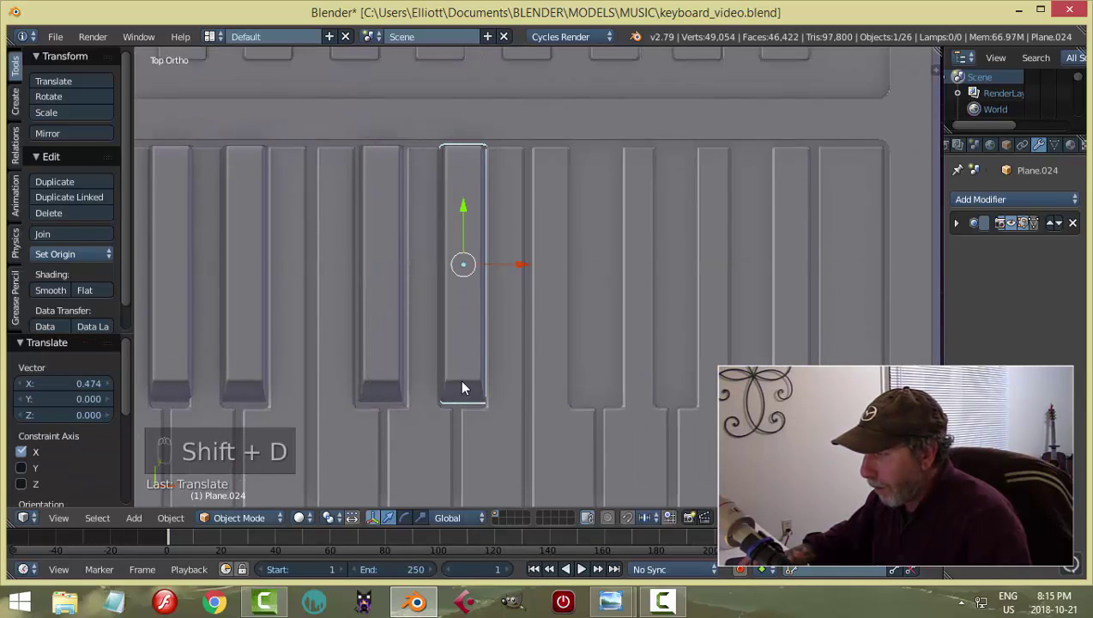
left_click(587, 402)
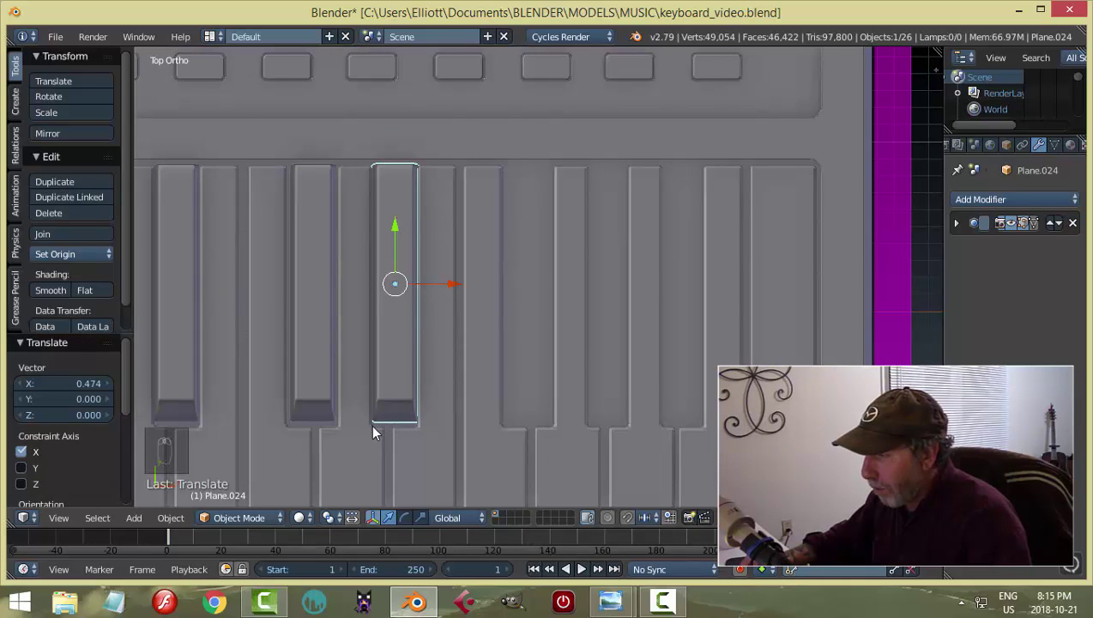
key("shift+d")
left_click_drag(454, 290, 585, 315)
double_click(535, 383)
key("shift+d")
left_click_drag(462, 273, 550, 348)
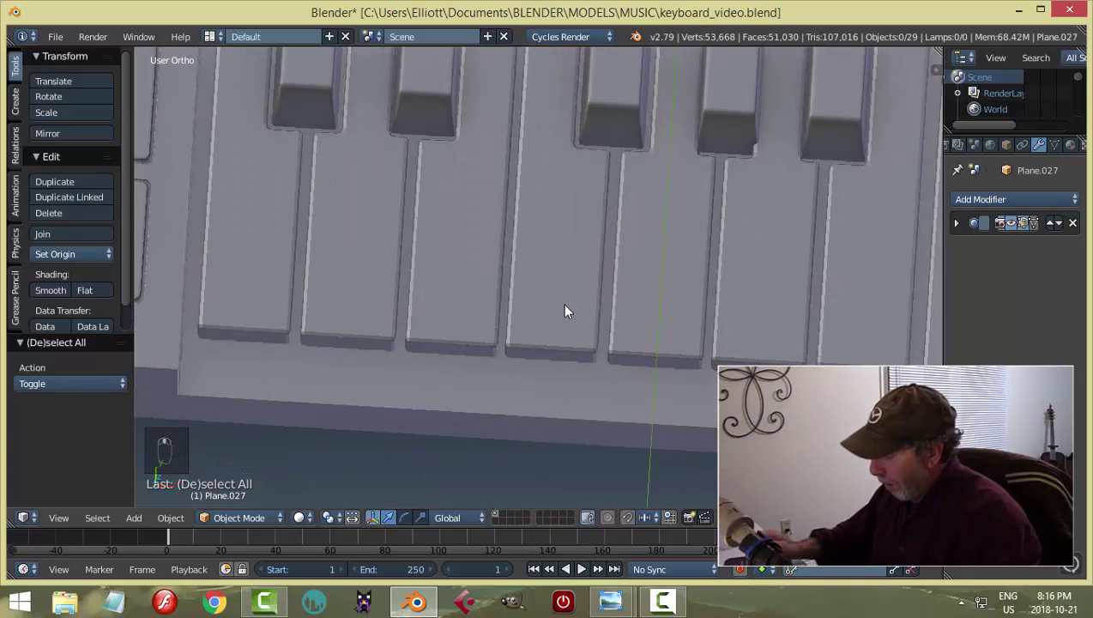
Select the white key base with the 0.018 two-segment bevel and check it from top view.
key("KP_7")
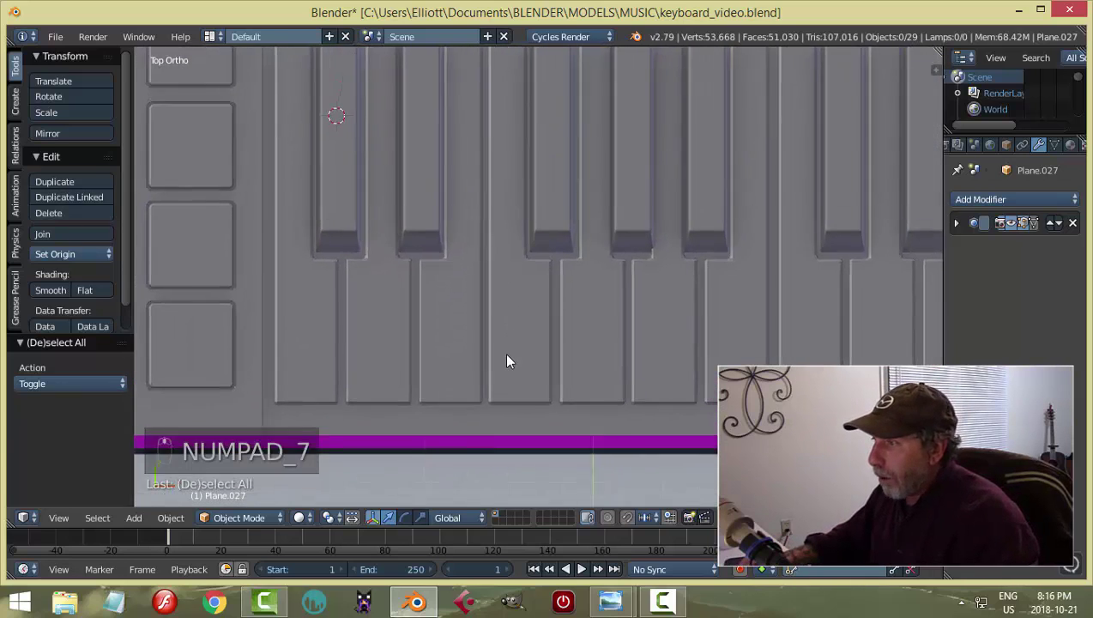
left_click_drag(435, 298, 454, 251)
left_click(454, 251)
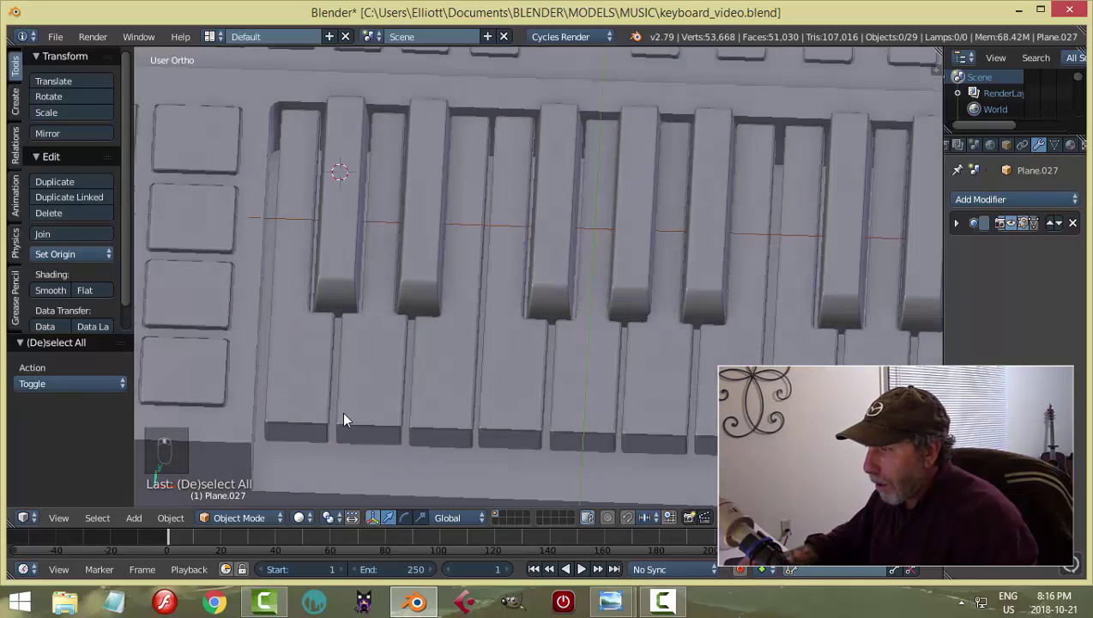
left_click(307, 359)
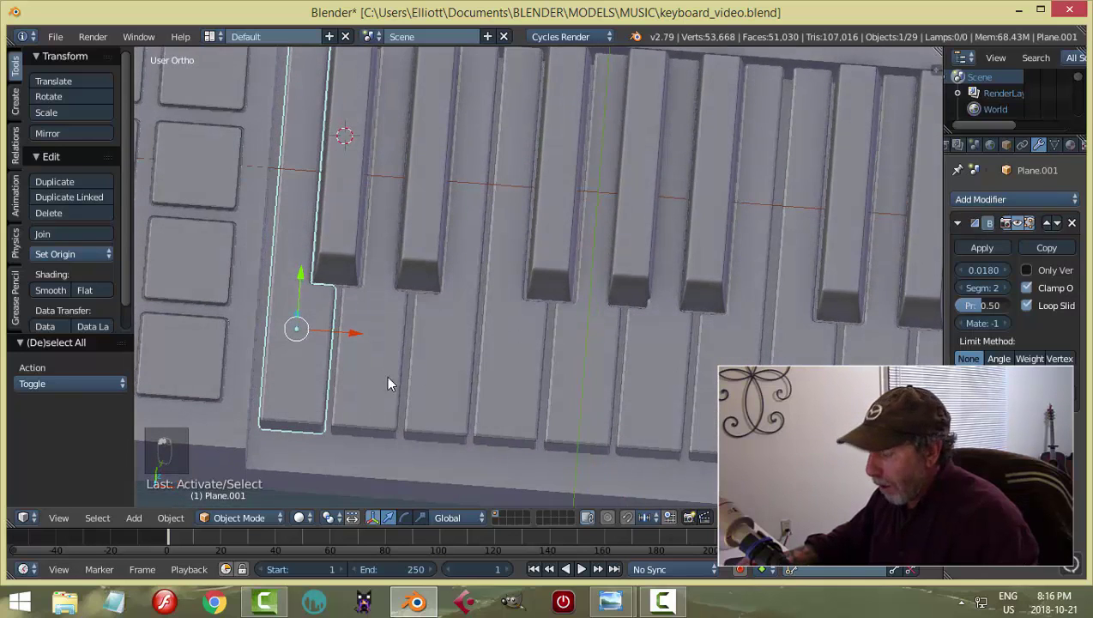
key("KP_7")
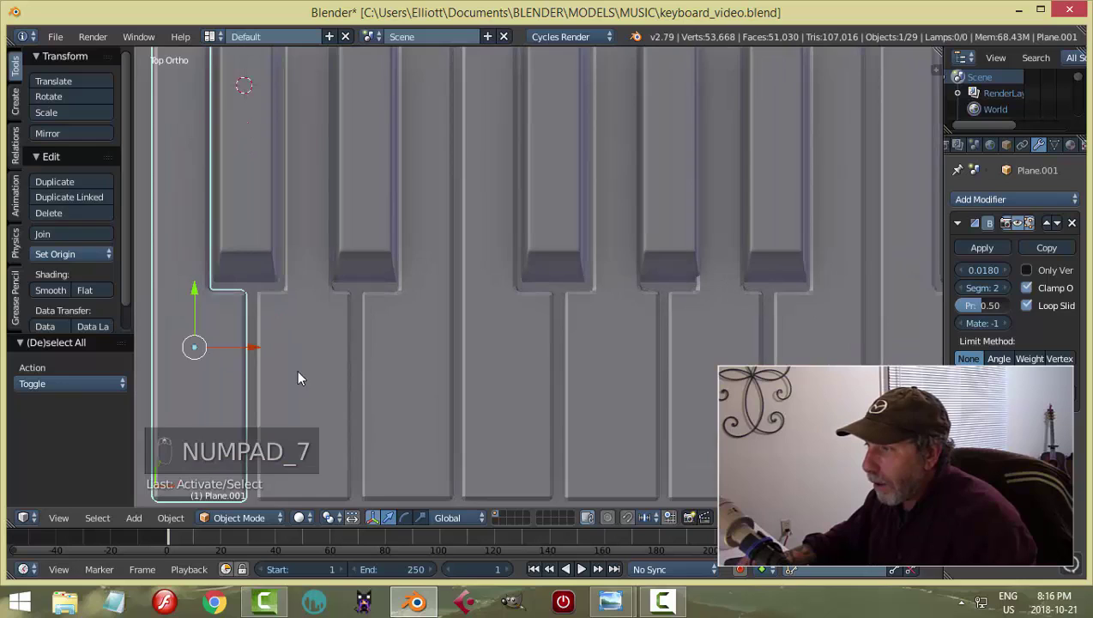
left_click_drag(381, 355, 340, 330)
left_click_drag(340, 331, 480, 285)
Lower the ten black-key copies slightly together, deselect them and view the row from above.
key("a")
middle_click(435, 255)
left_click_drag(444, 212, 598, 263)
left_click_drag(598, 263, 450, 251)
key("a")
left_click_drag(361, 245, 462, 285)
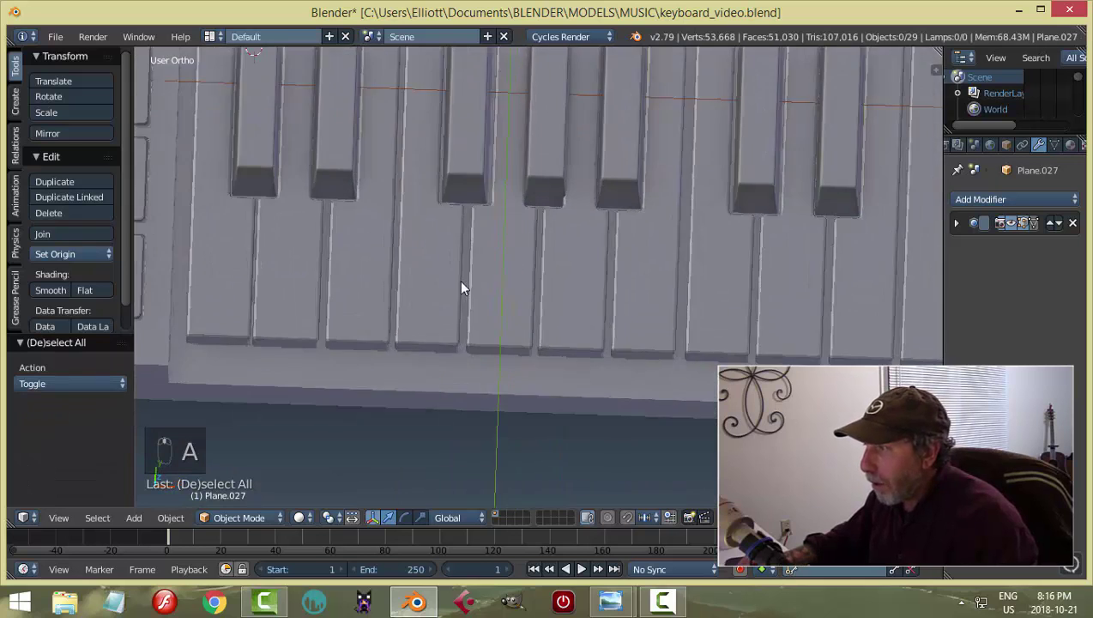
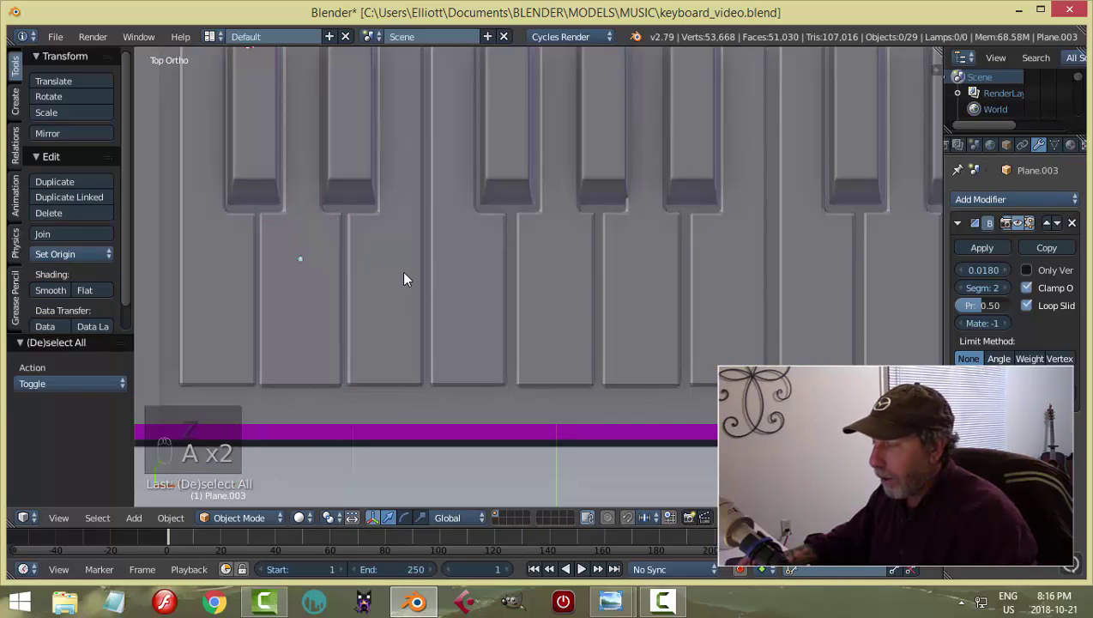
Orbit to top view and select the white key Plane.008 between the black keys.
left_click_drag(462, 308, 393, 348)
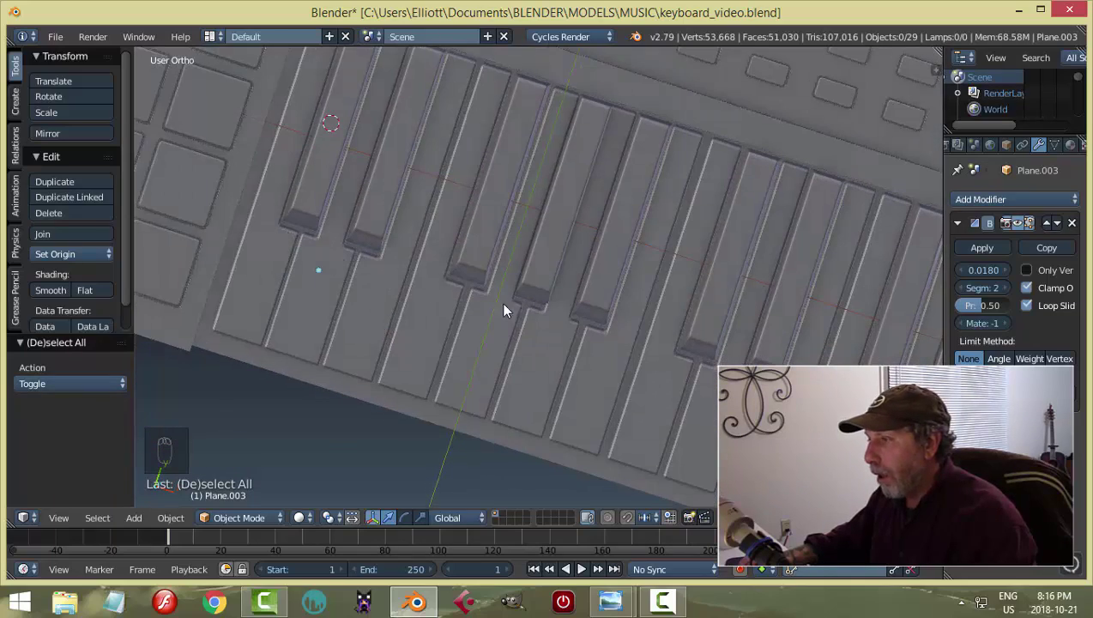
left_click_drag(471, 280, 417, 289)
key("KP_7")
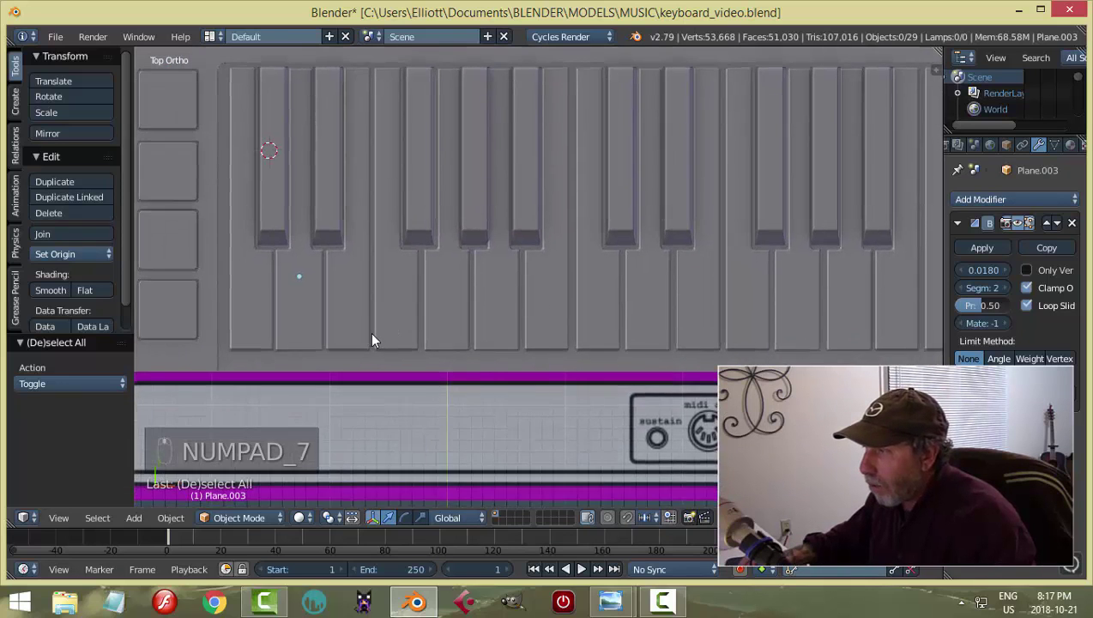
left_click_drag(363, 284, 453, 288)
key("a")
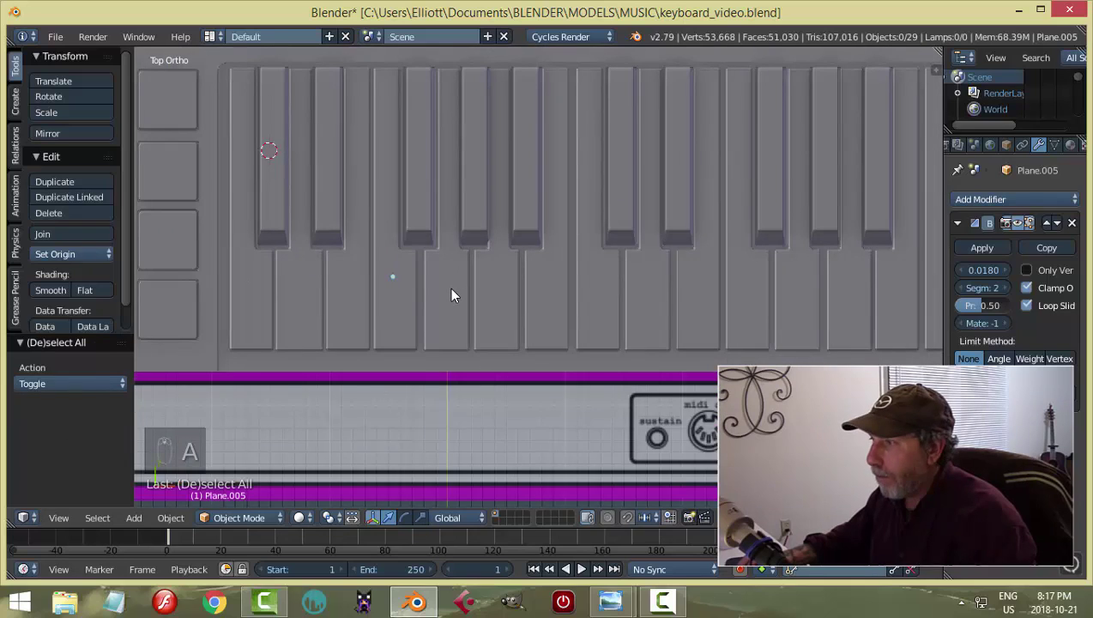
left_click_drag(428, 235, 442, 132)
Slide Plane.008 slightly sideways along X to even the key spacing, then deselect.
left_click_drag(425, 99, 469, 279)
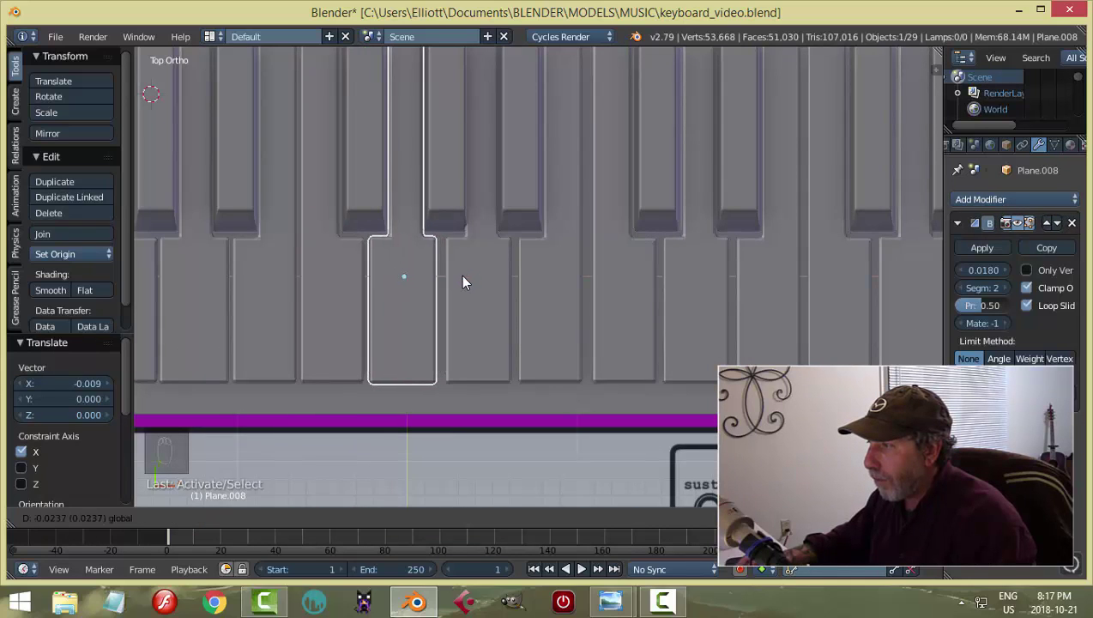
key("a")
left_click_drag(454, 283, 510, 290)
key("a")
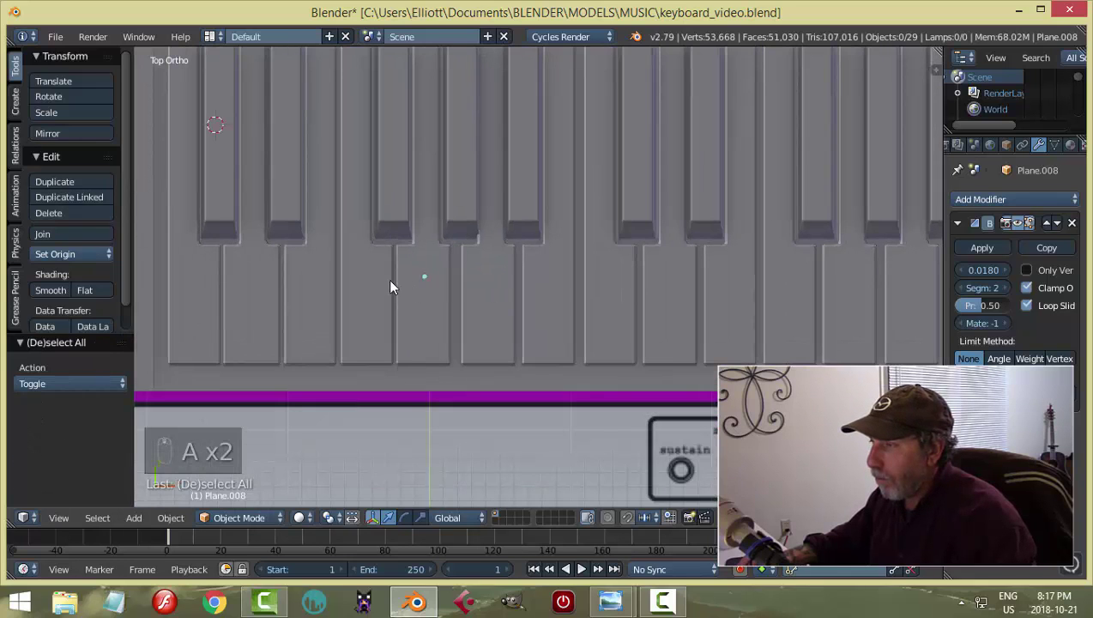
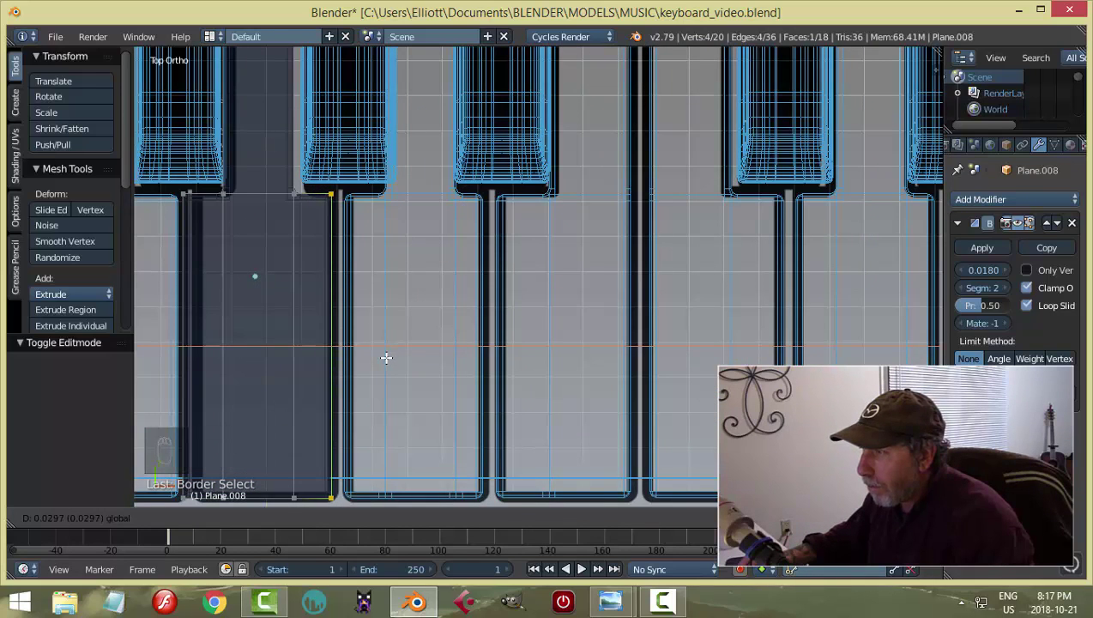
Inspect the white and black key layout from an angled 3D view, then return to the top view.
key("a")
key("z")
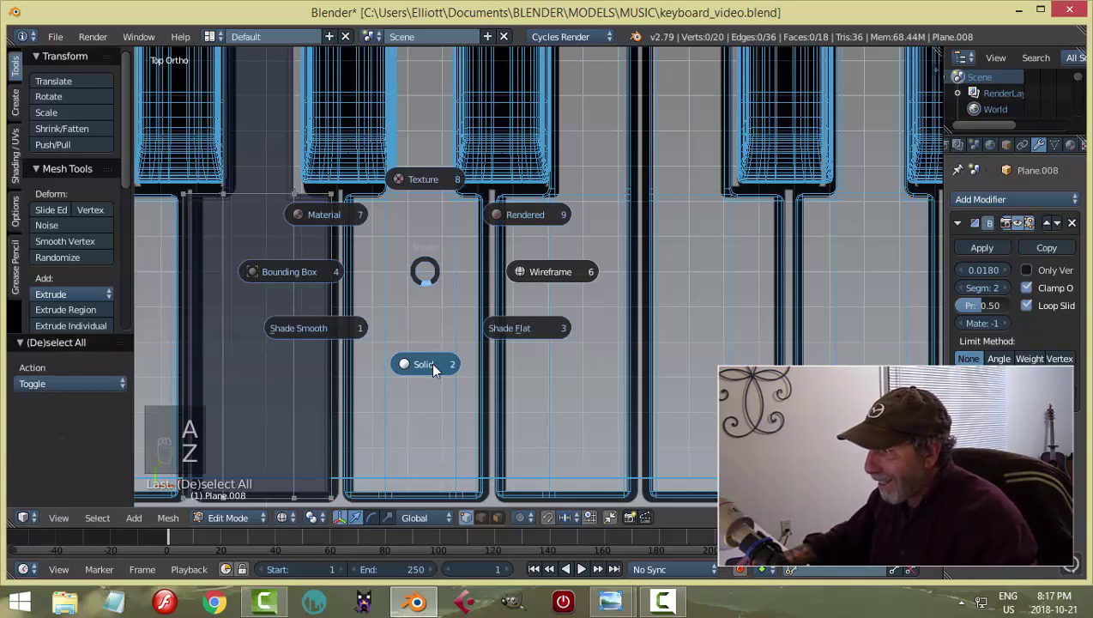
key("Tab")
right_click(351, 155)
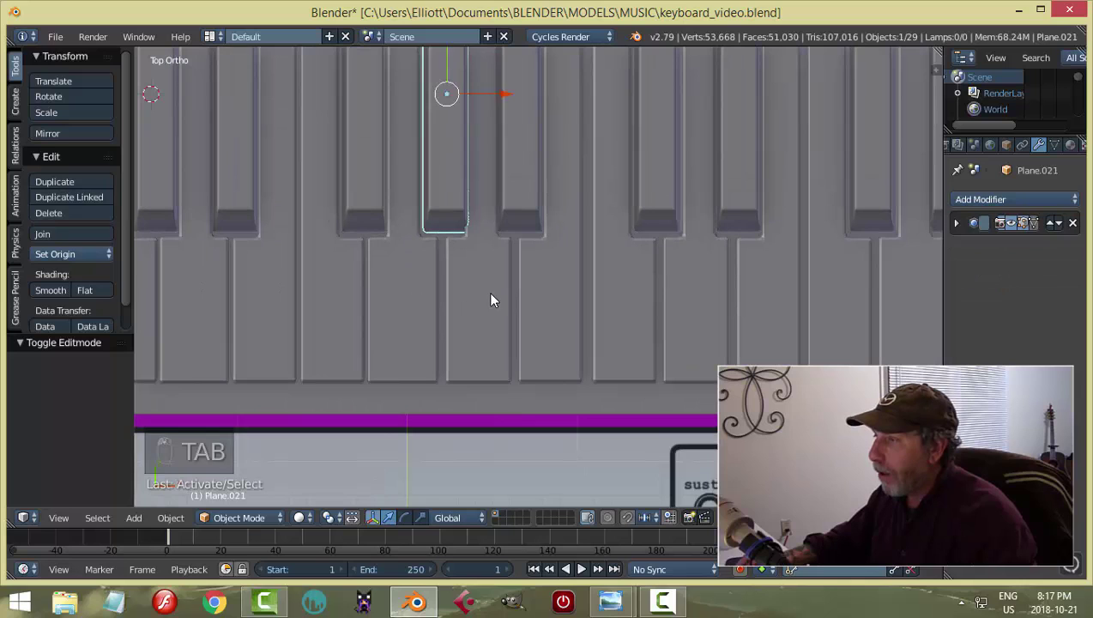
left_click_drag(495, 295, 547, 197)
key("a")
left_click_drag(542, 253, 608, 174)
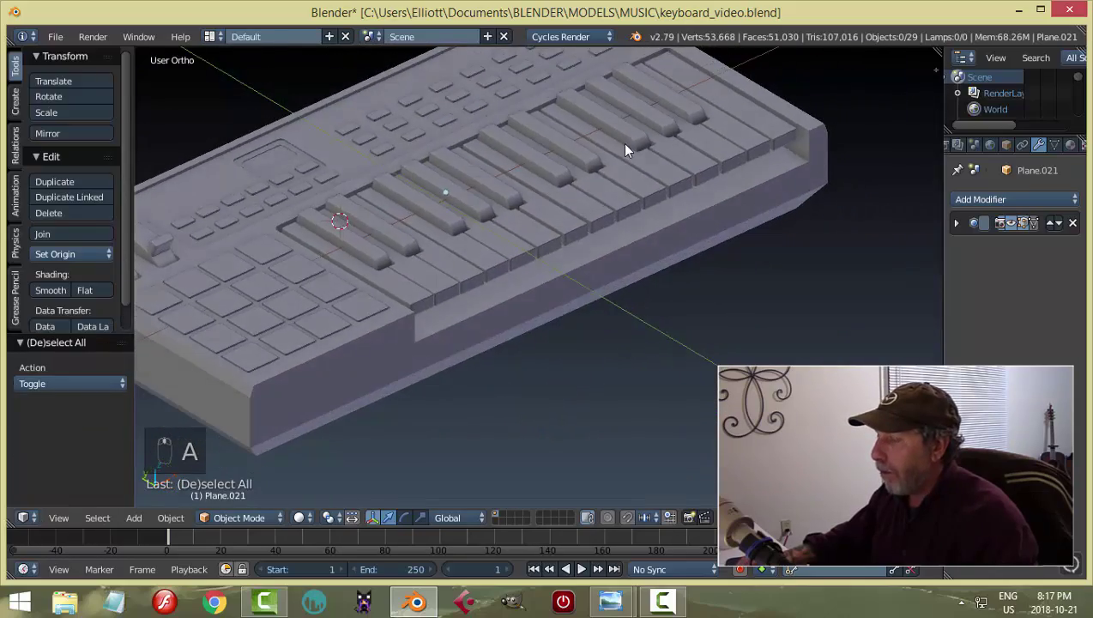
key("KP_7")
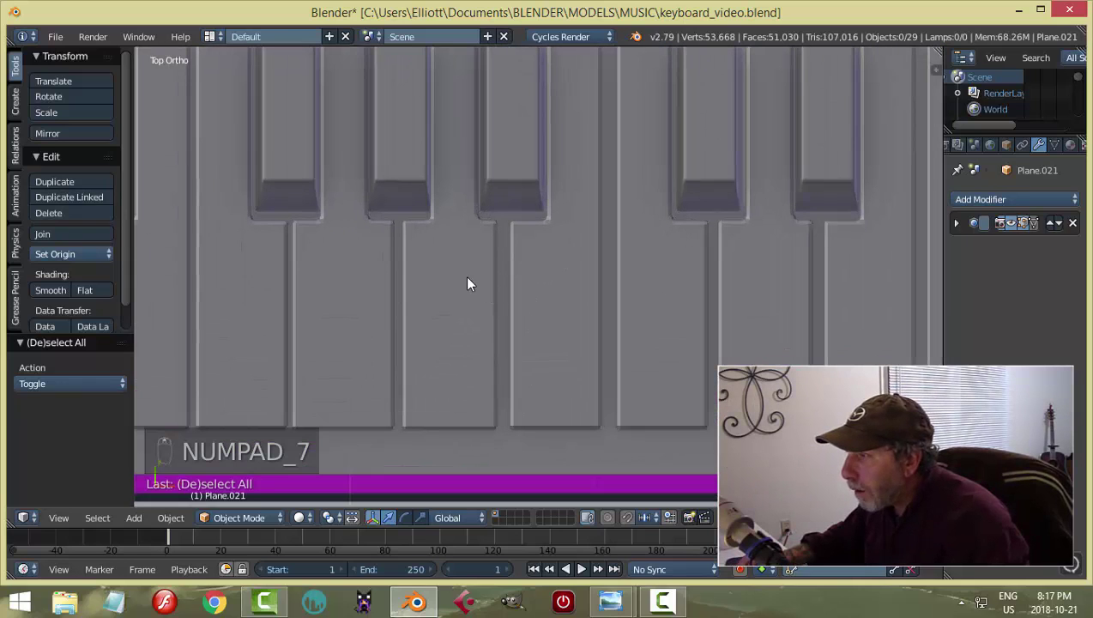
left_click_drag(442, 254, 485, 274)
Move Plane.009's notch corner vertices in wireframe so the white key fits between the black keys, then deselect.
key("Tab")
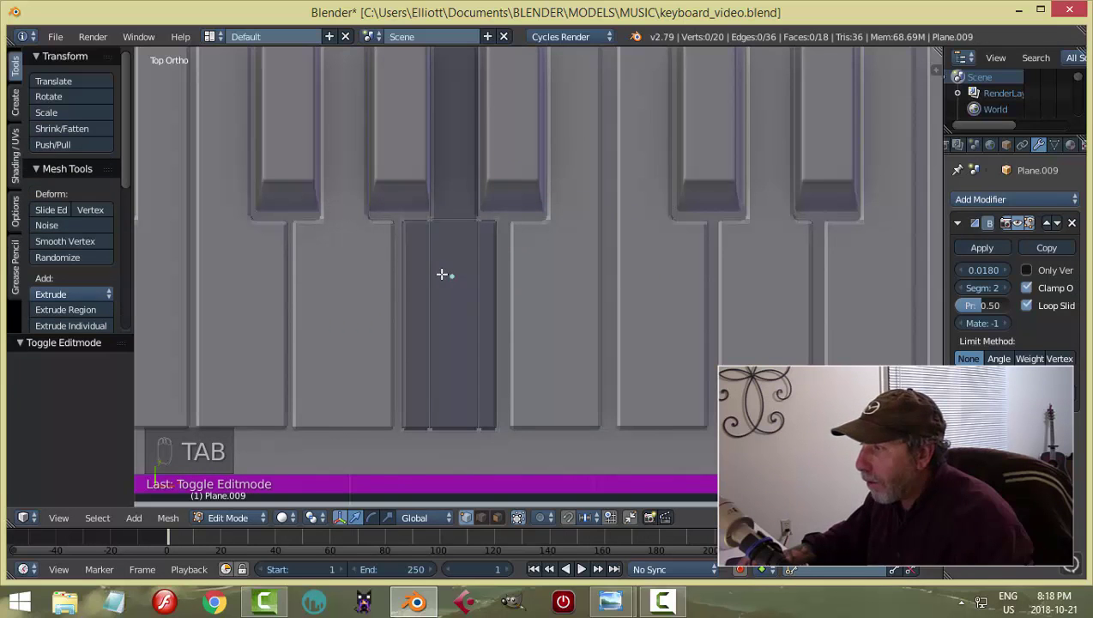
key("z")
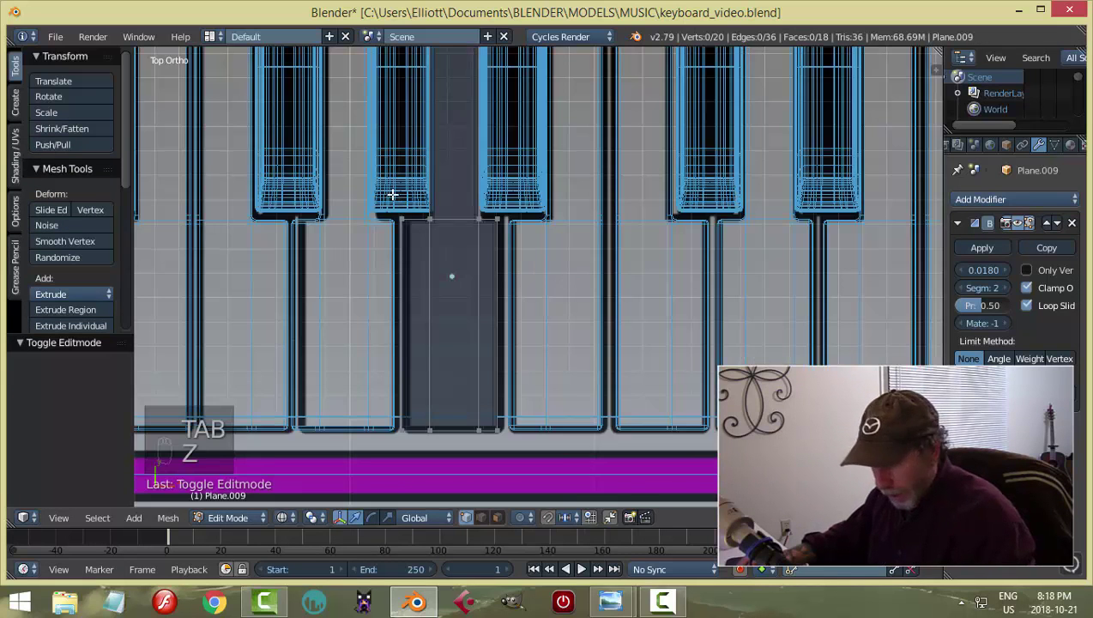
key("b")
left_click(460, 319)
key("a")
key("z")
key("Tab")
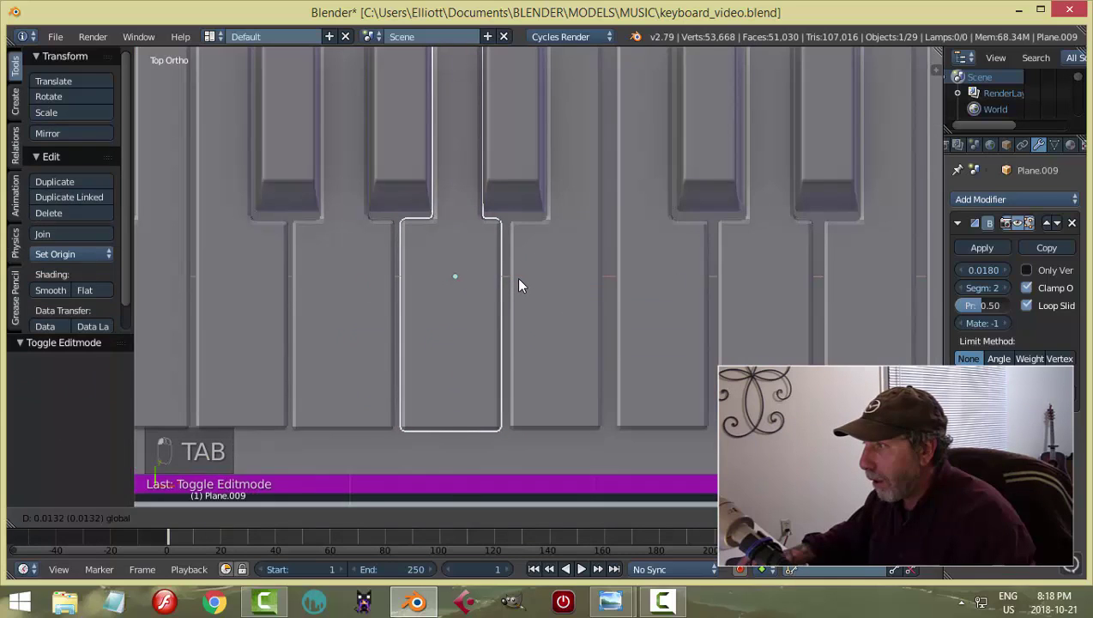
key("a")
left_click_drag(469, 295, 541, 282)
key("a")
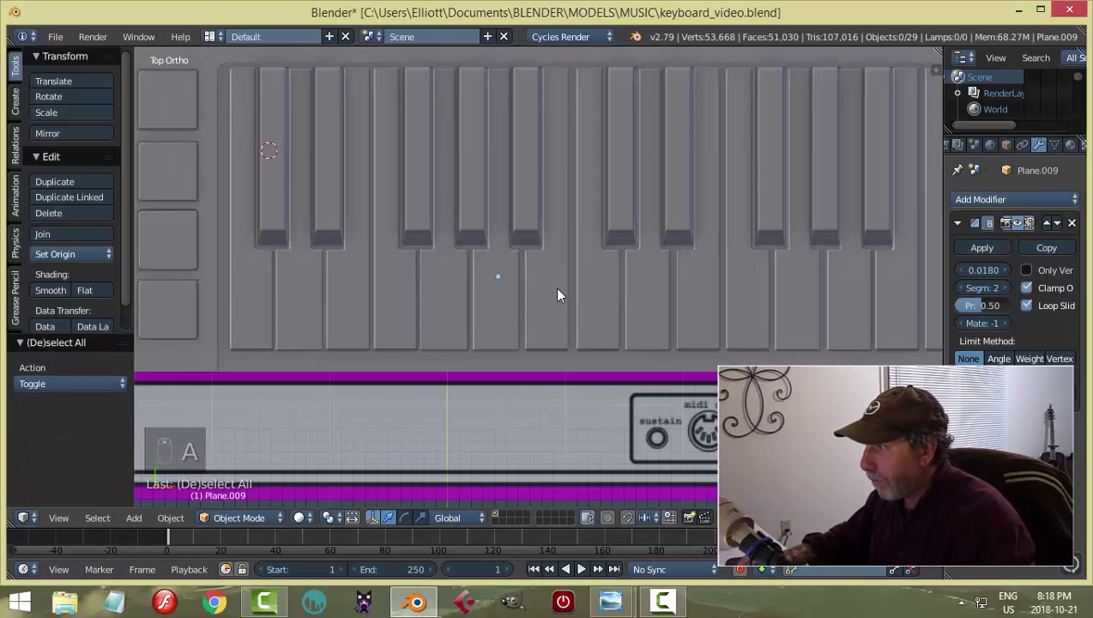
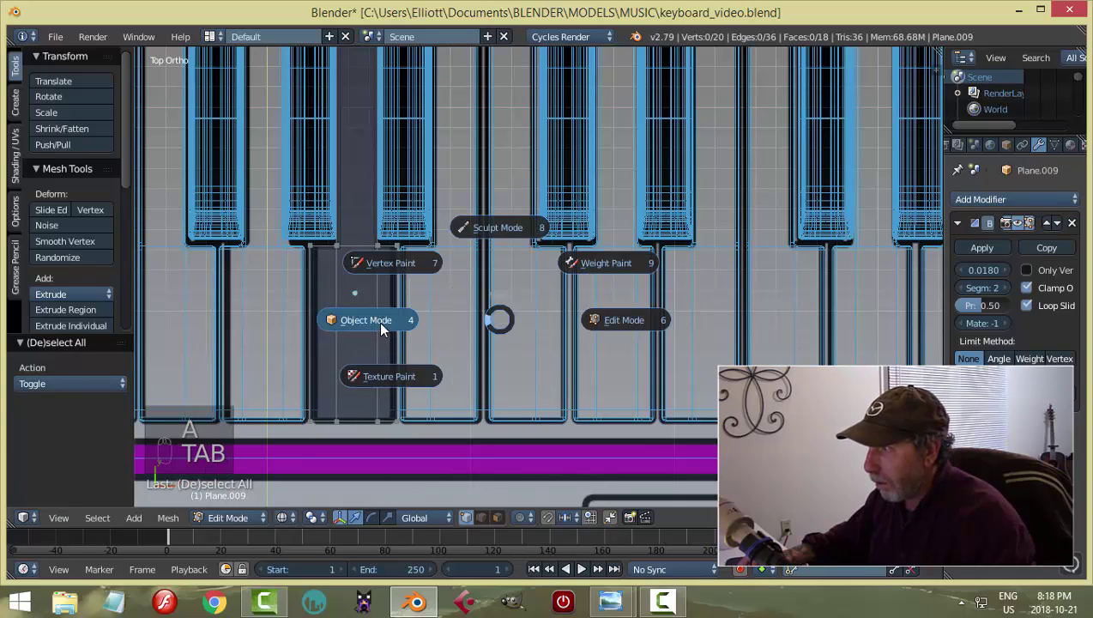
Slide white key Plane.007 sideways along X and fix its notch vertices against the black key.
key("z")
left_click_drag(434, 330, 465, 76)
left_click_drag(433, 276, 527, 295)
key("Tab")
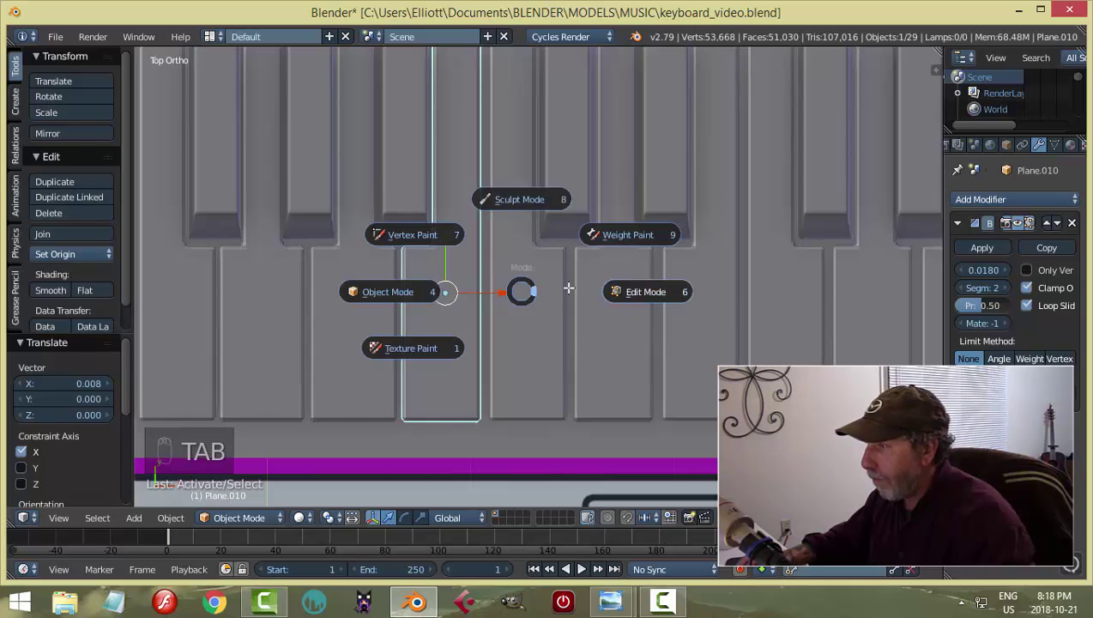
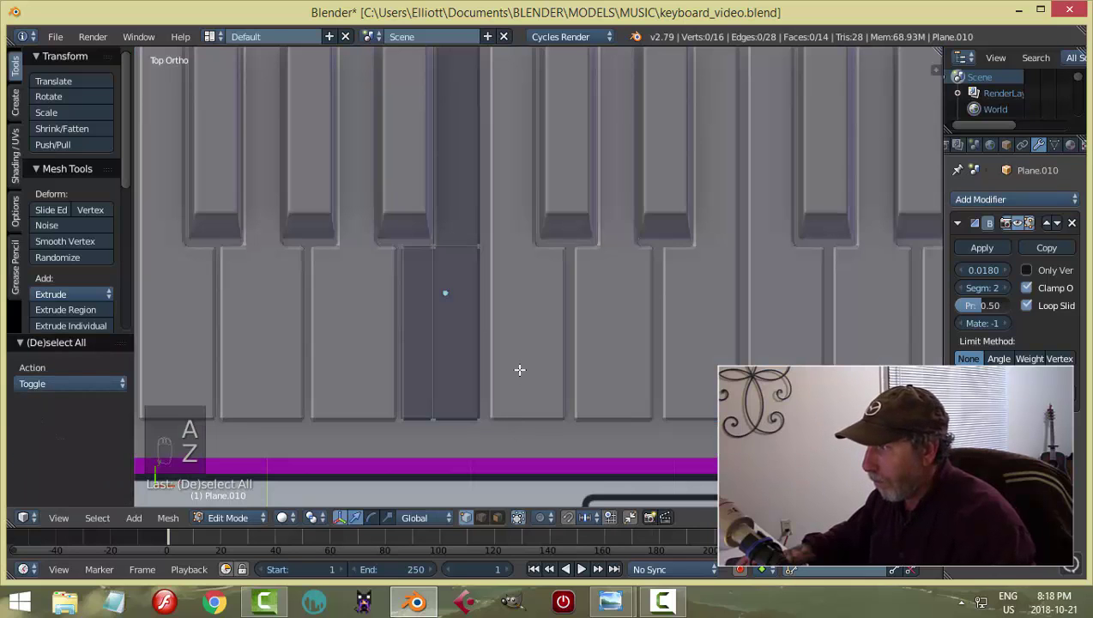
key("Tab")
key("a")
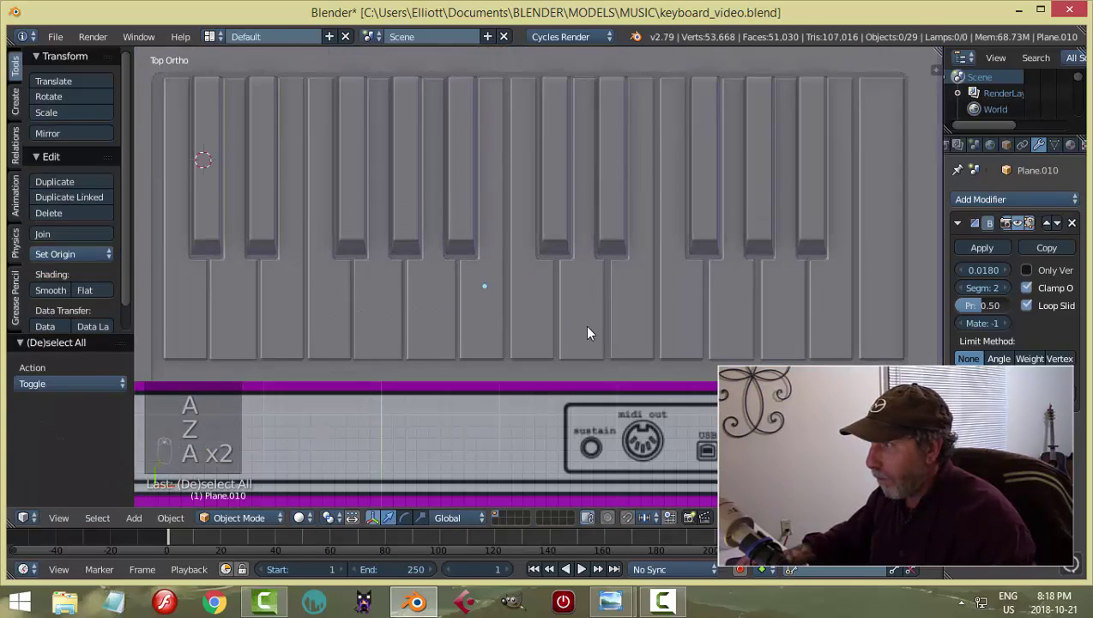
Nudge white key Plane.006 and black key Plane.023 sideways to even out the key spacing.
left_click_drag(496, 302, 533, 295)
key("a")
left_click_drag(454, 312, 556, 306)
key("a")
left_click_drag(474, 206, 558, 178)
key("a")
left_click_drag(514, 266, 527, 278)
left_click(519, 252)
middle_click(527, 282)
left_click(528, 282)
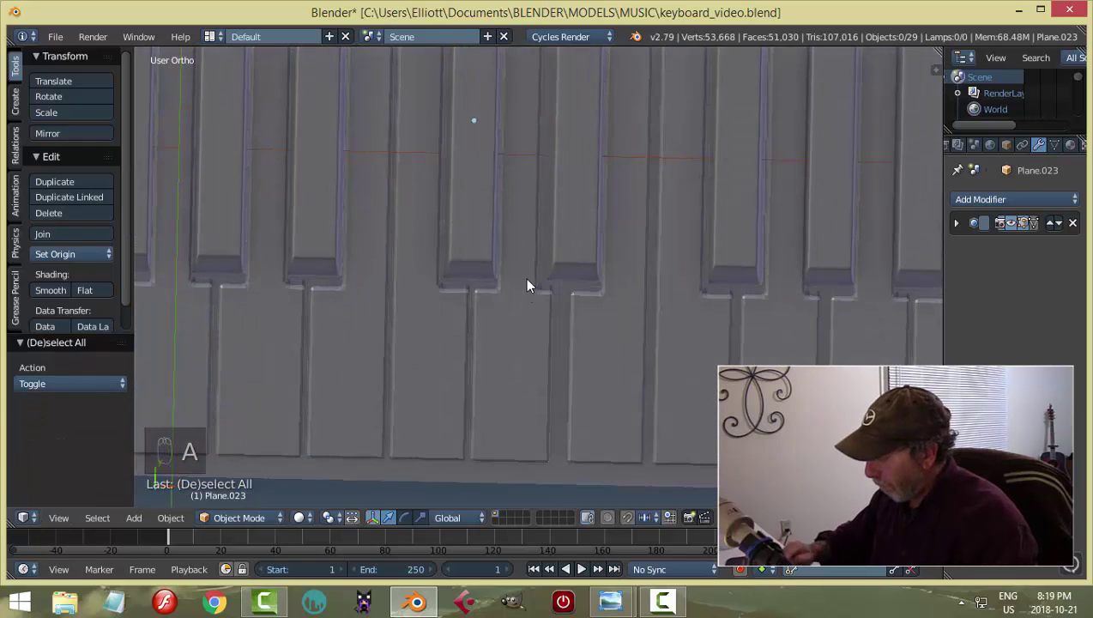
From the top view, slide white key Plane.012 sideways along X beside black key Plane.024.
key("KP_7")
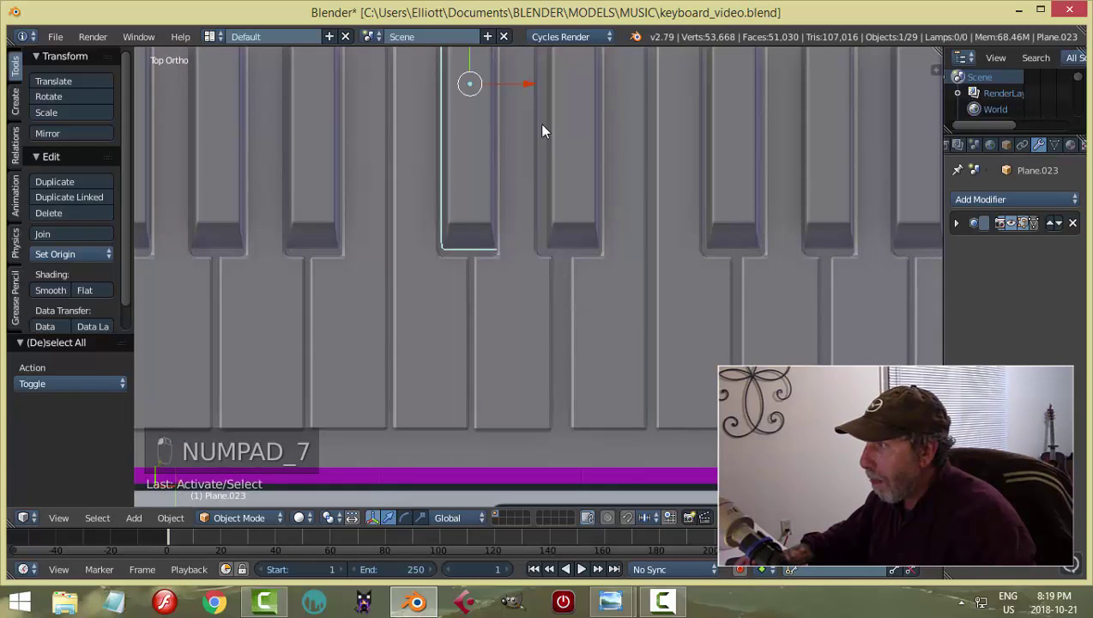
left_click_drag(537, 88, 668, 312)
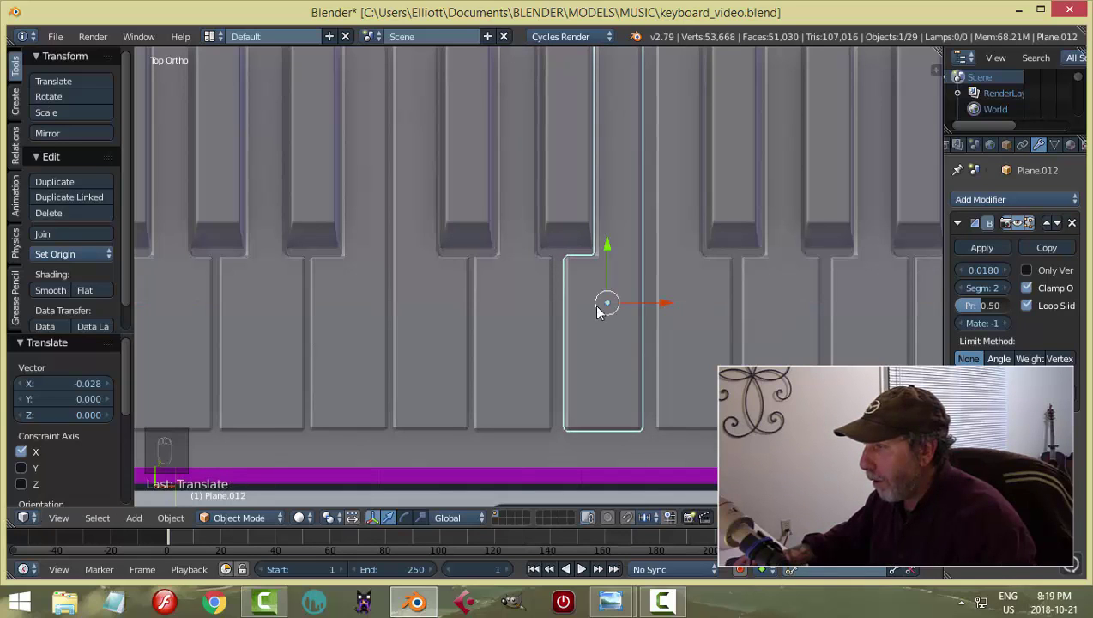
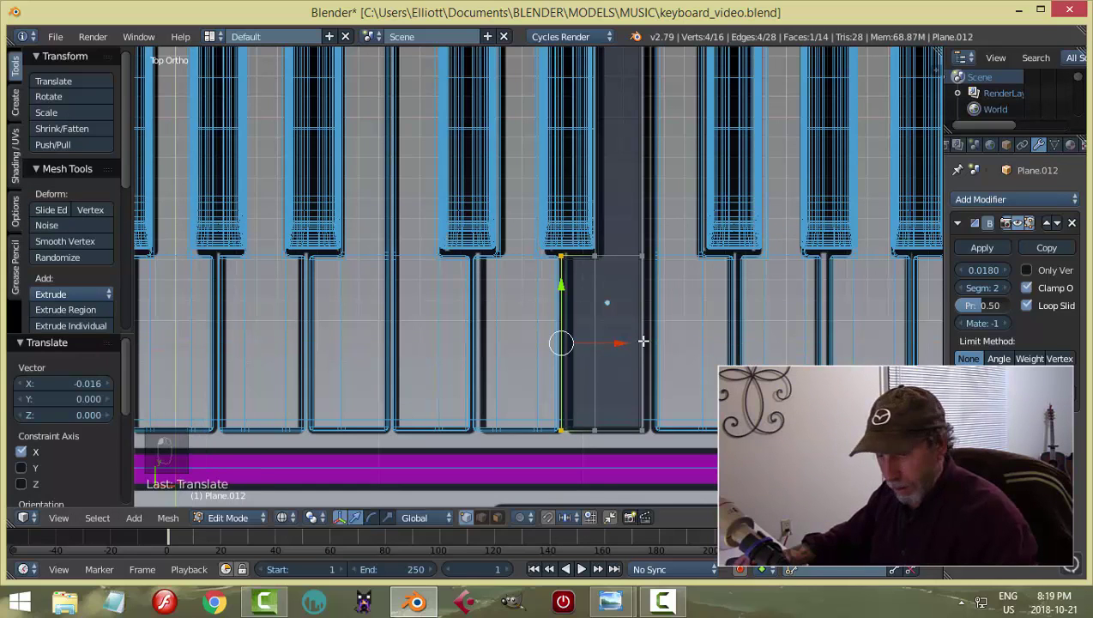
Leave mesh editing on the white key, deselect and orbit to review the key row.
key("a")
key("z")
key("Tab")
key("a")
middle_click(689, 323)
middle_click(667, 348)
left_click_drag(593, 346, 698, 298)
key("a")
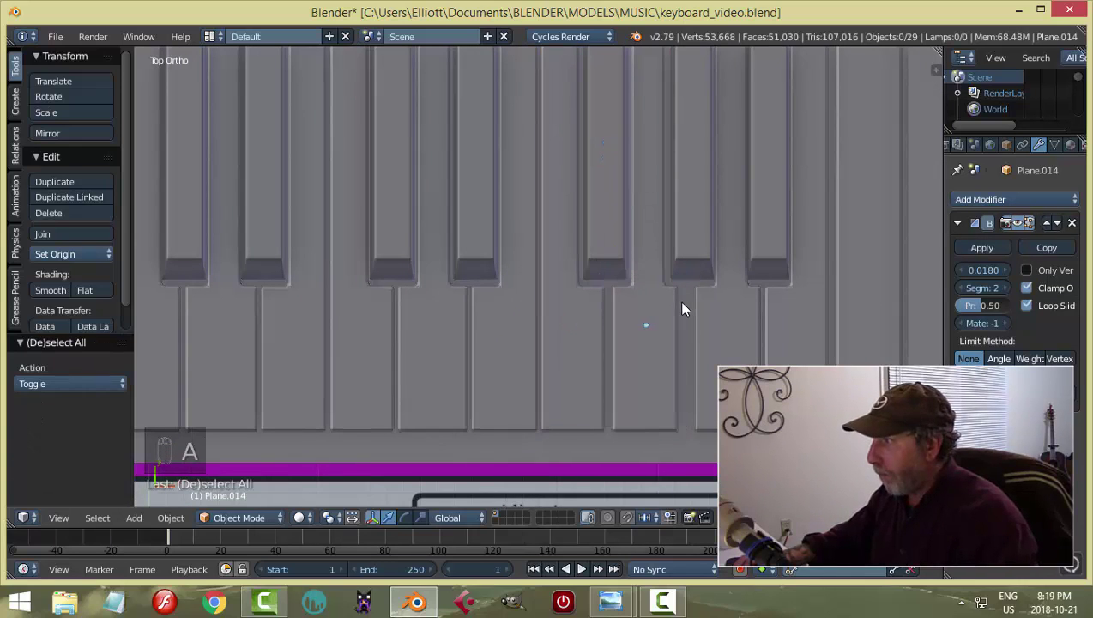
Duplicate a black key and slide the copy into its slot on the keyboard.
left_click(656, 316)
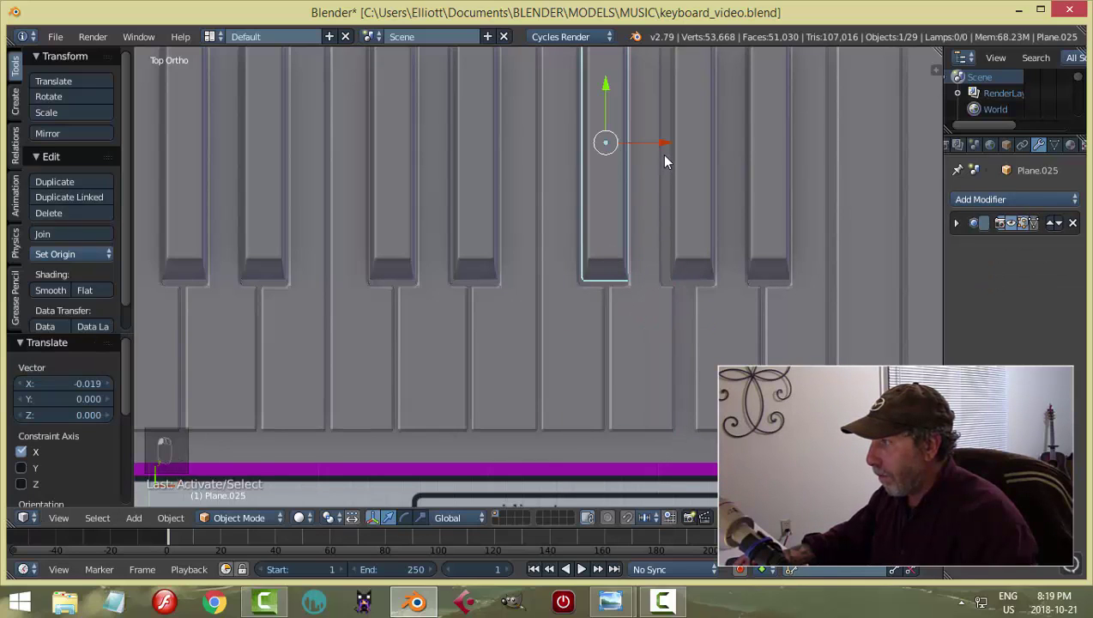
key("a")
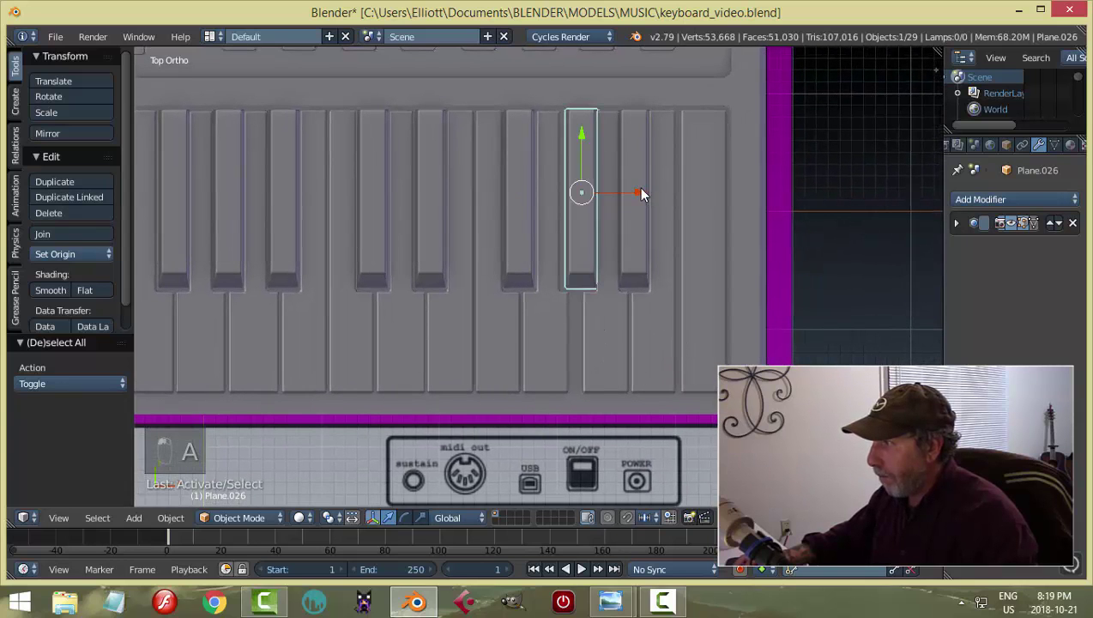
left_click_drag(643, 194, 531, 303)
middle_click(619, 348)
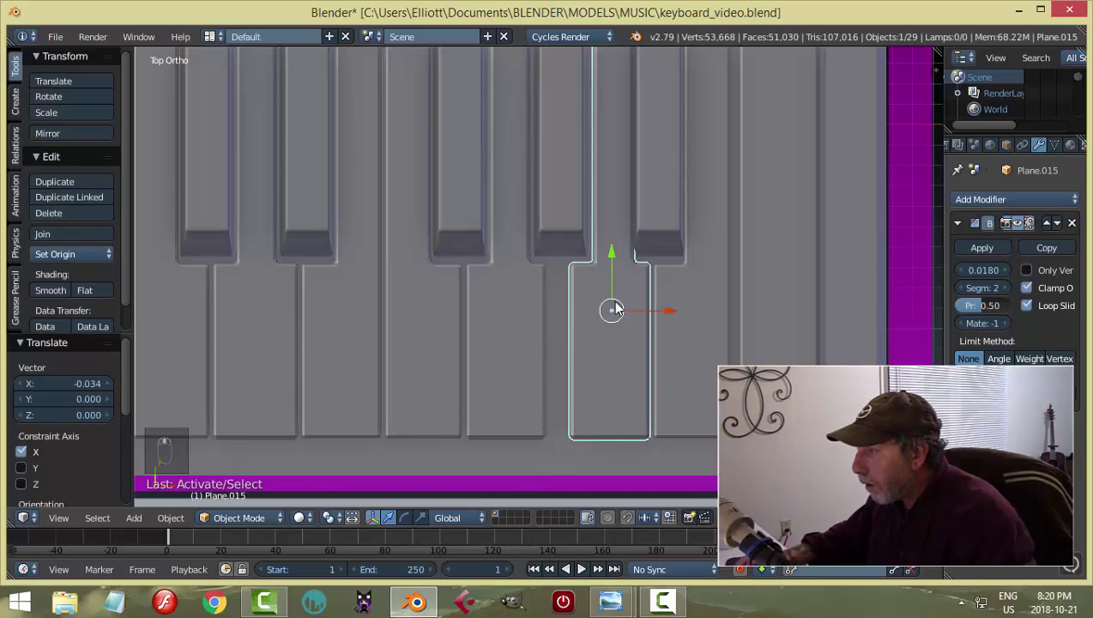
Reshape white key Plane.017's notch vertices around black key Plane.027, moving a corner lengthwise.
key("Tab")
key("z")
key("b")
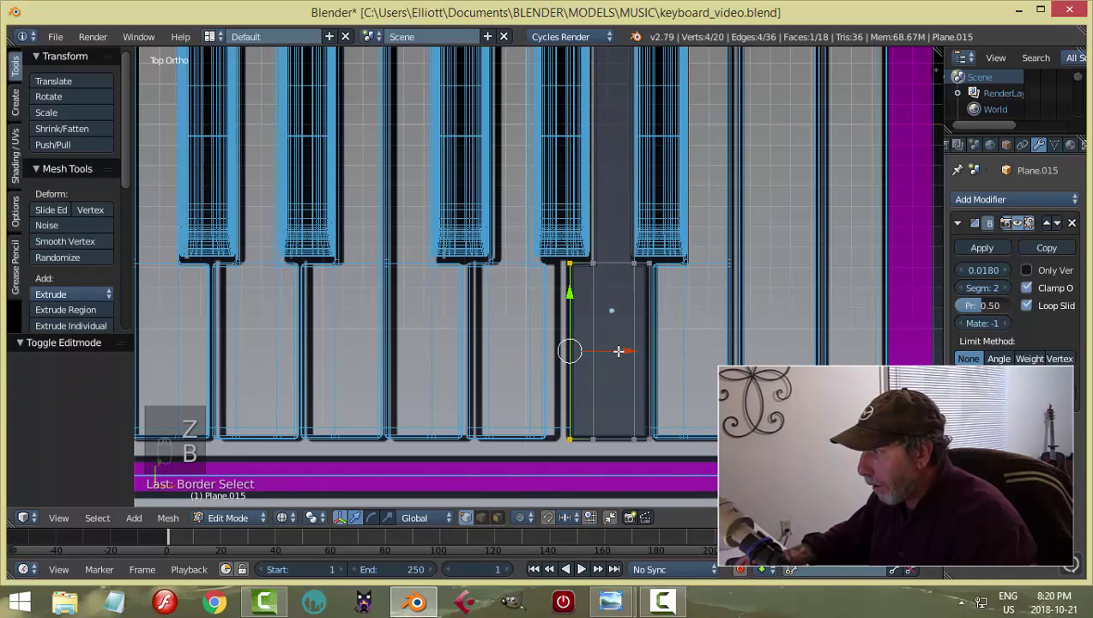
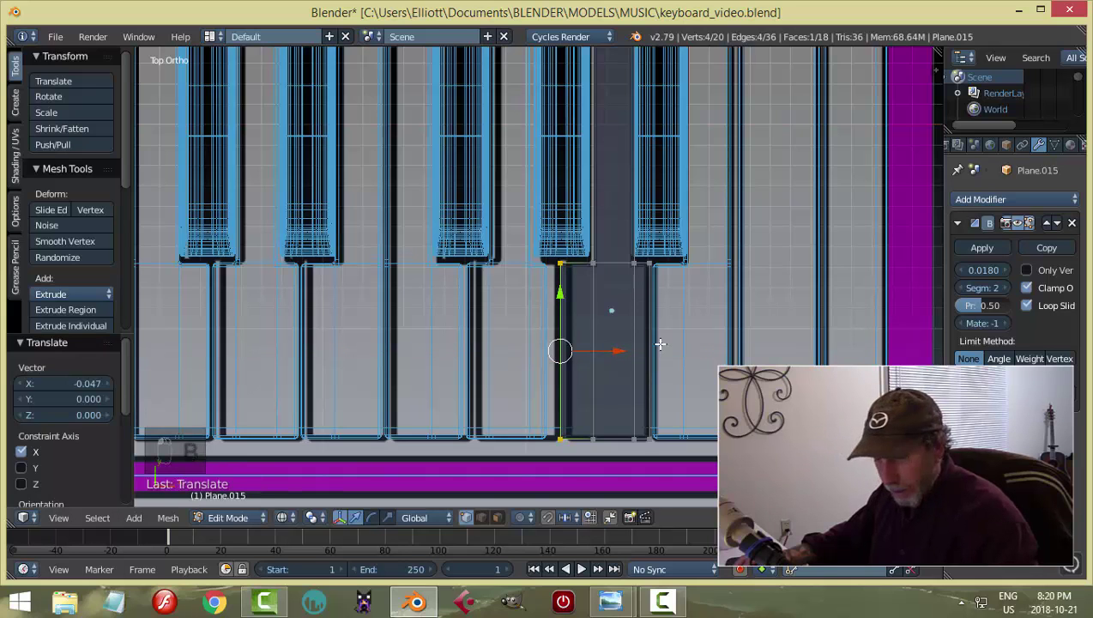
key("a")
key("Tab")
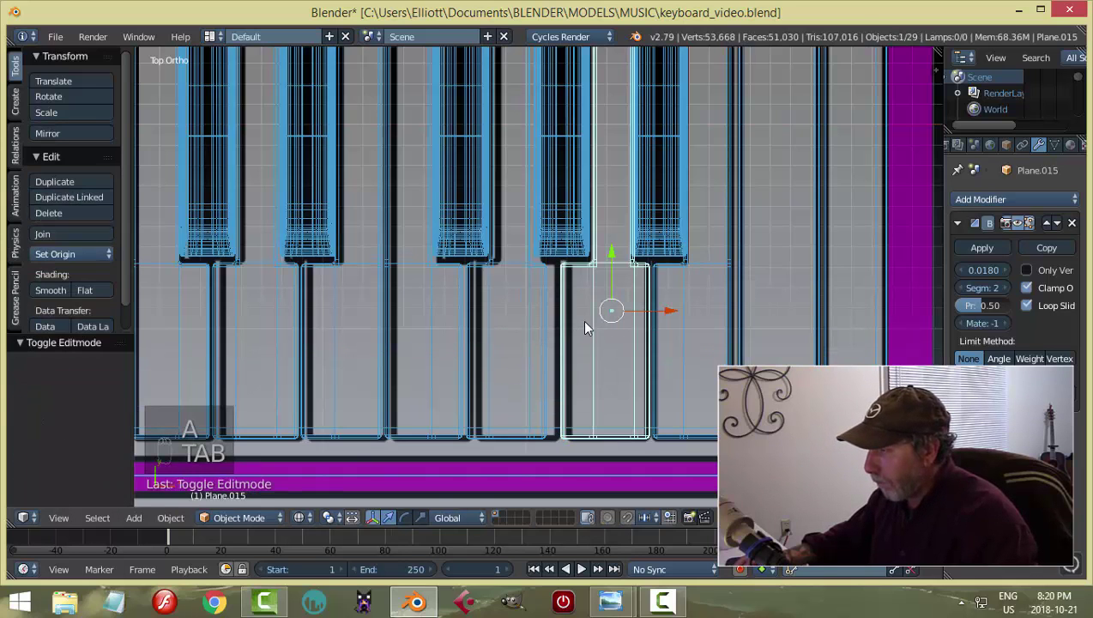
key("Tab")
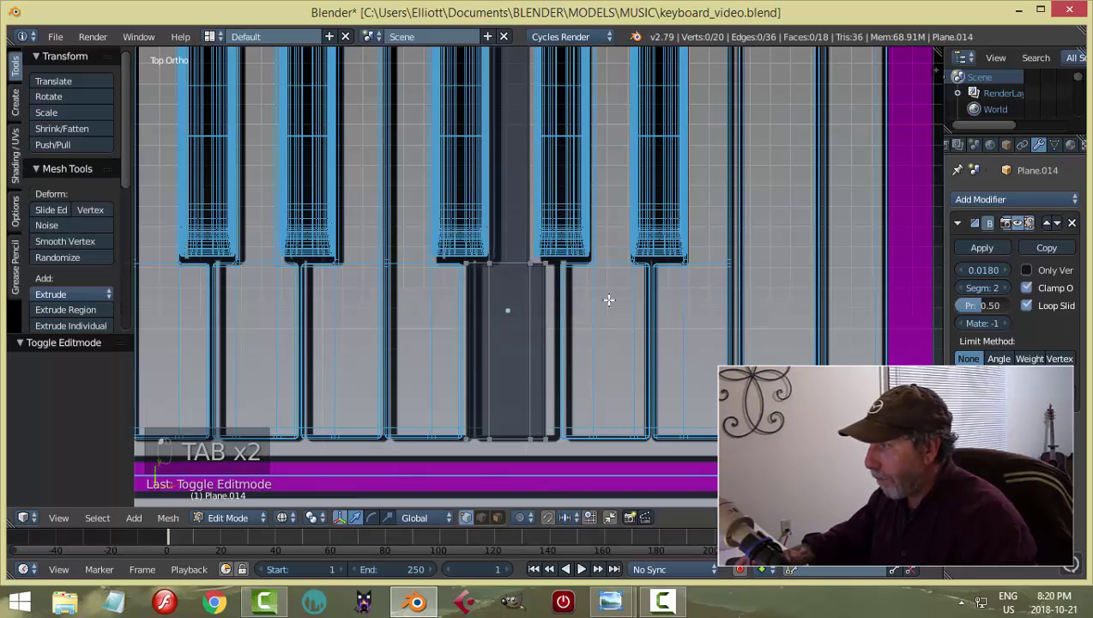
key("b")
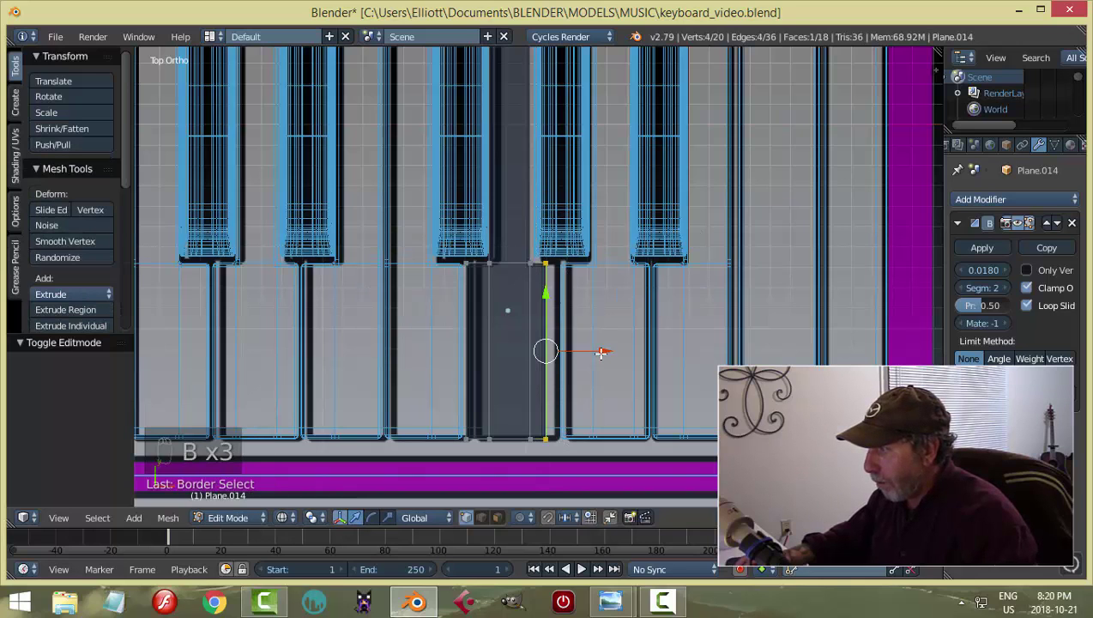
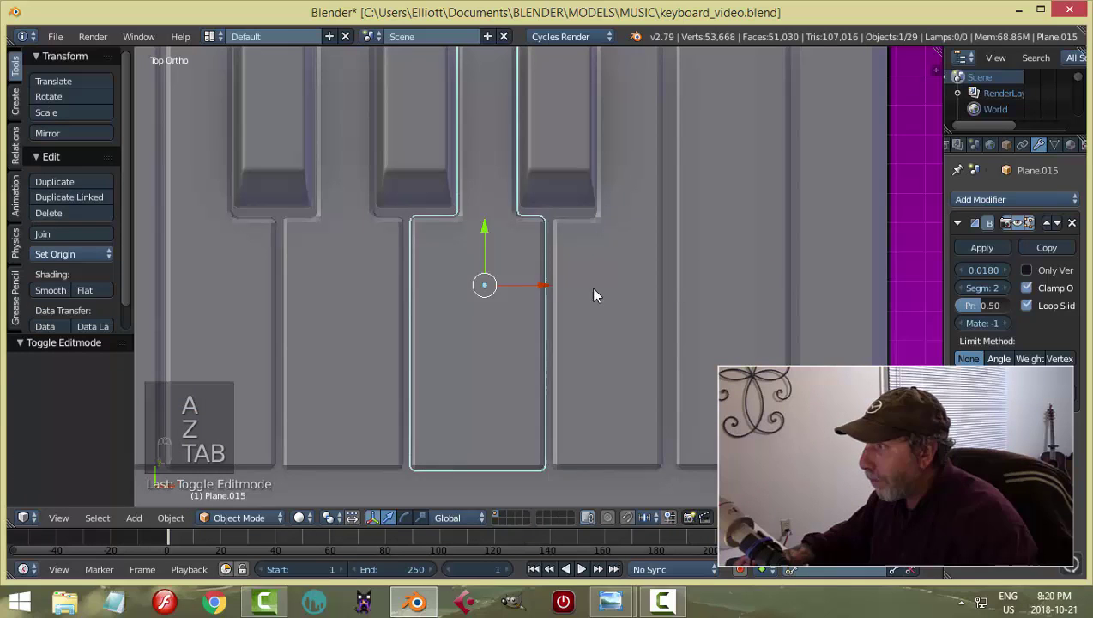
left_click(601, 295)
key("Tab")
key("z")
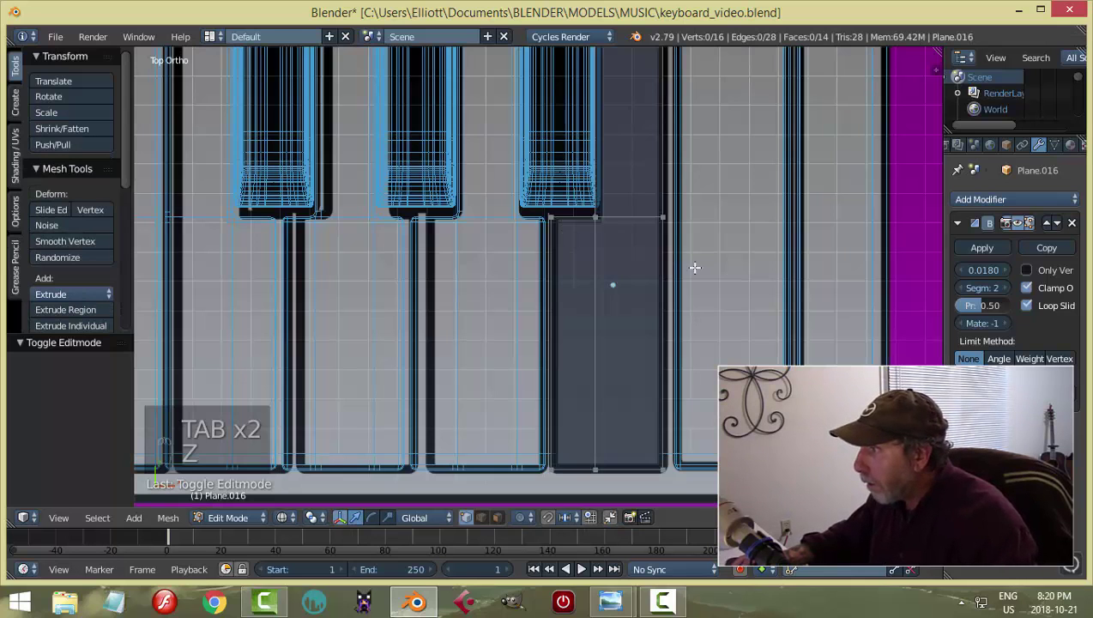
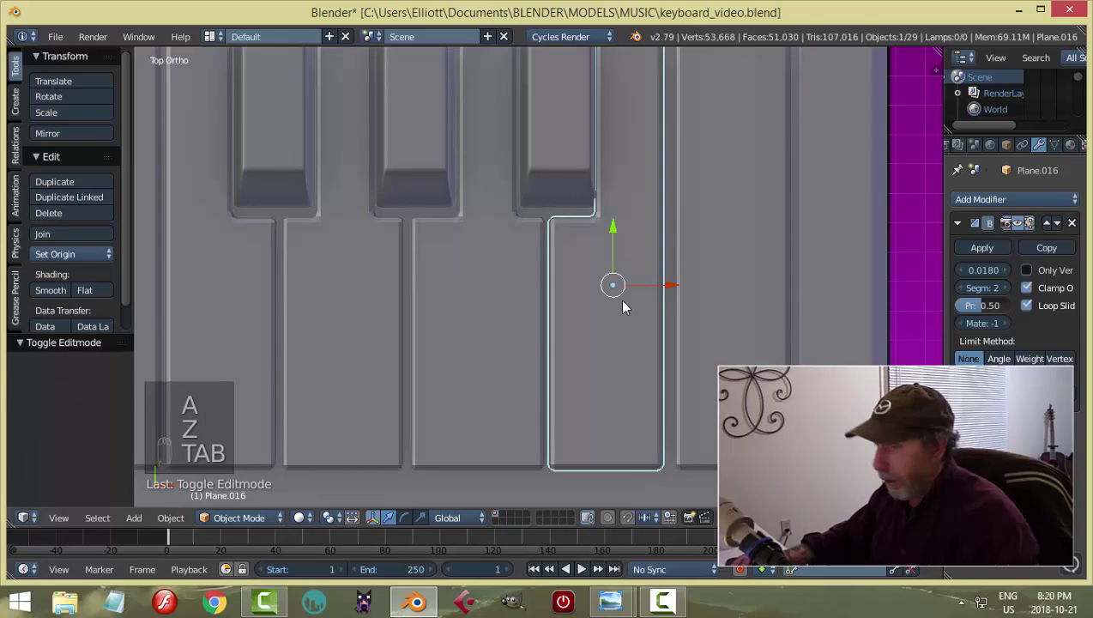
Deselect, pick another key piece and orbit around the evenly spaced keyboard.
key("a")
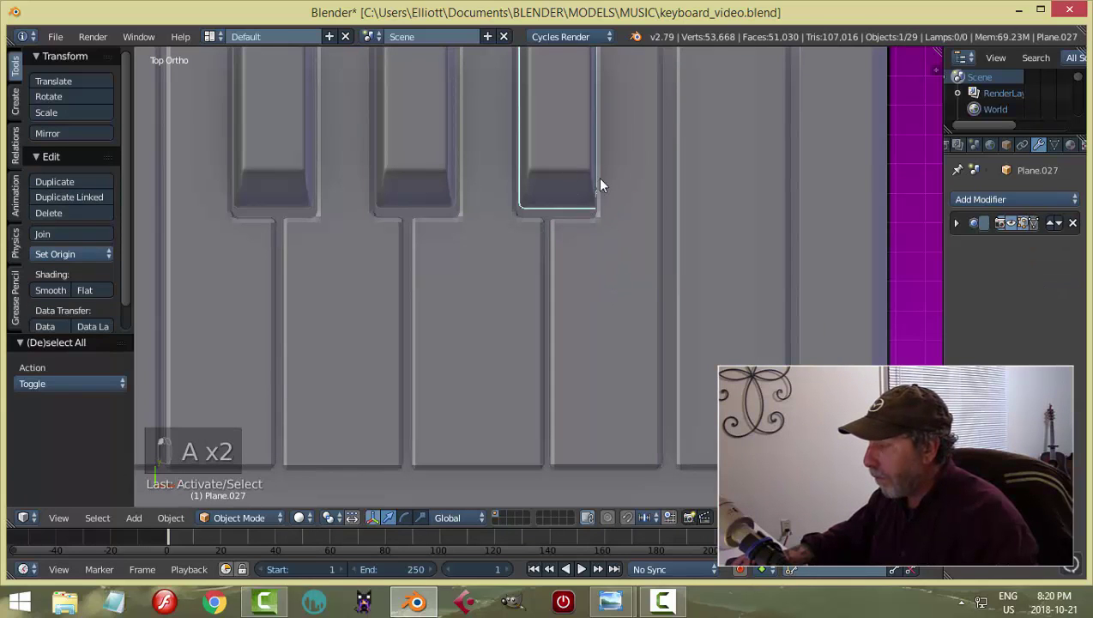
left_click(619, 249)
left_click_drag(618, 64, 623, 361)
key("a")
middle_click(617, 369)
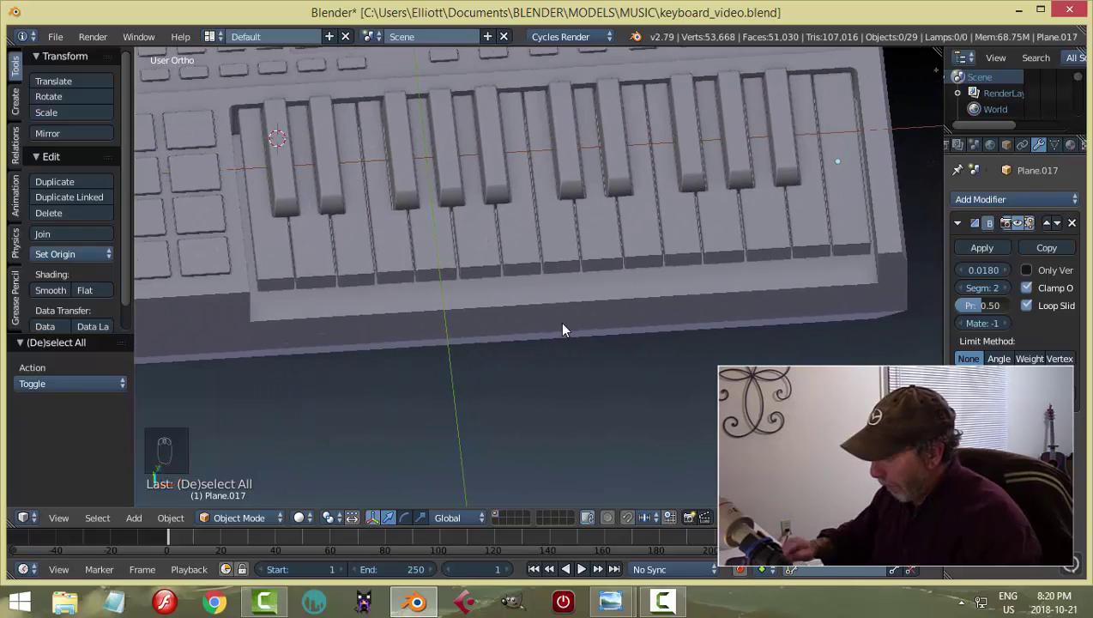
Join all the white keys into one object, Plane.001, with Ctrl+J and enter mesh editing.
key("KP_7")
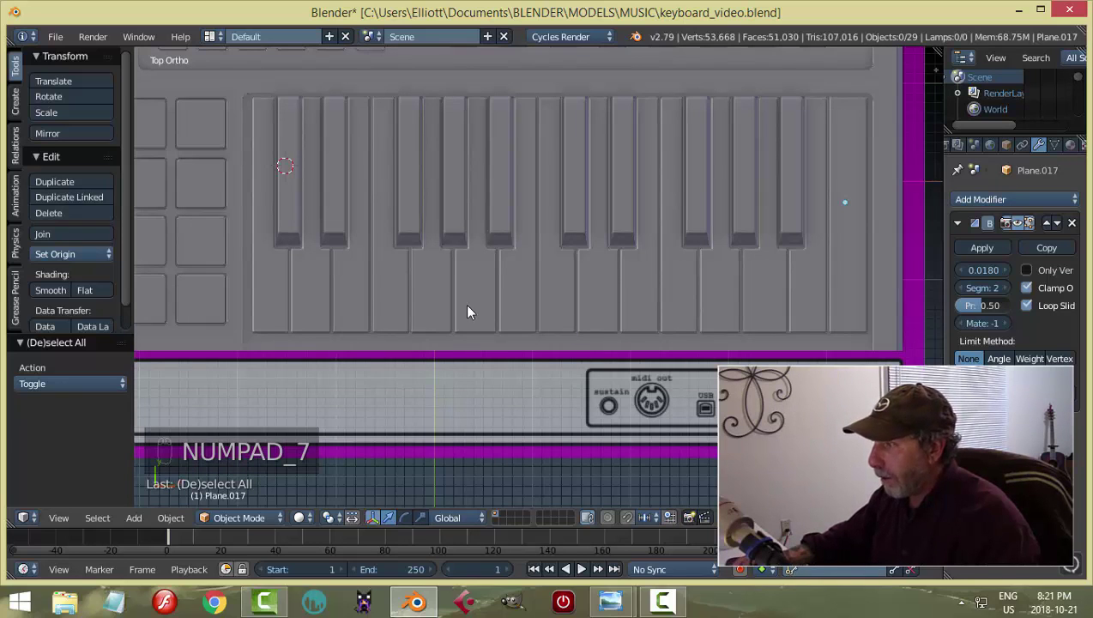
key("z")
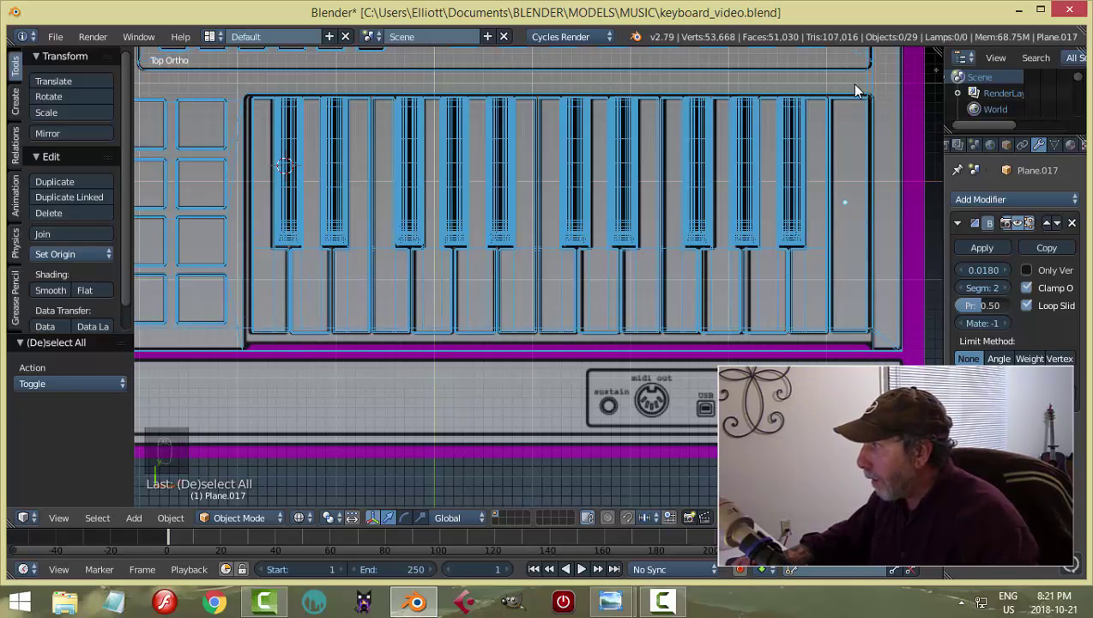
key("z")
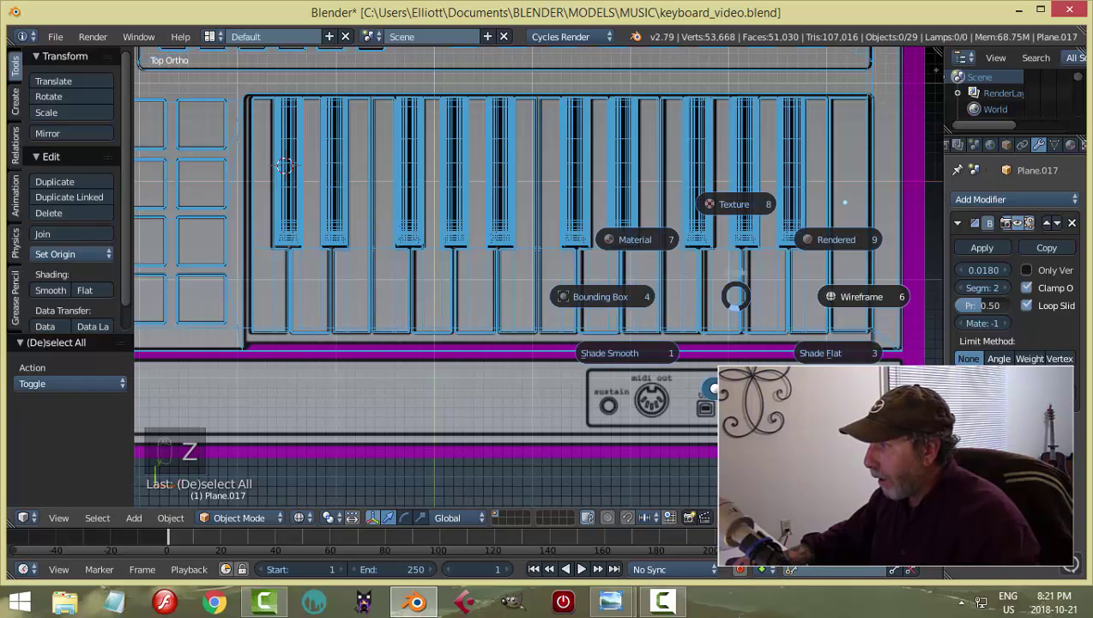
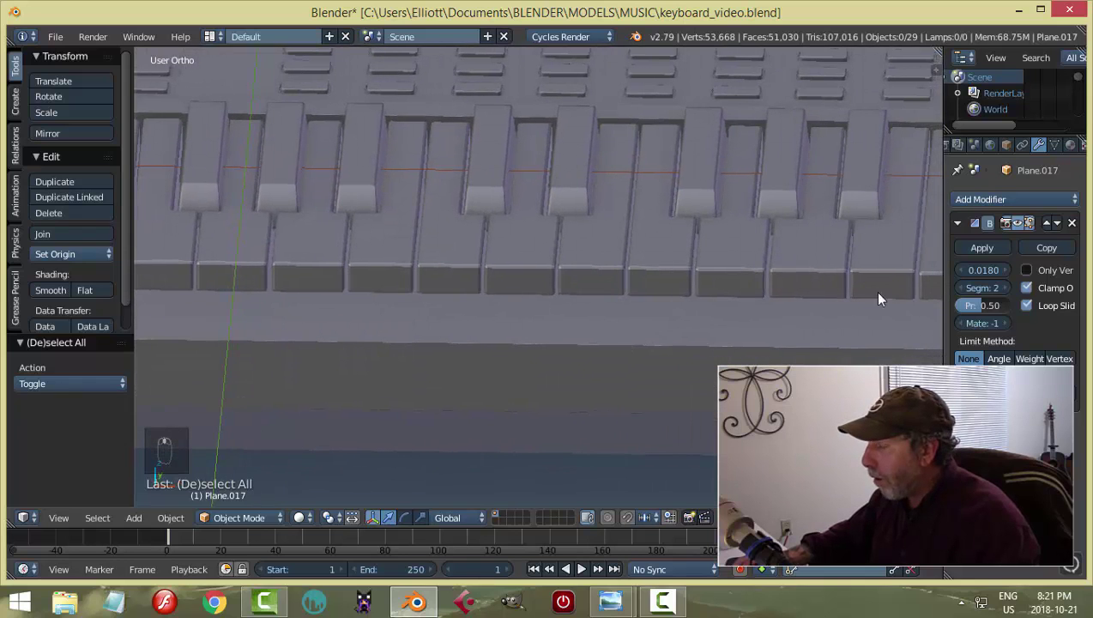
left_click_drag(787, 268, 315, 272)
key("ctrl+j")
left_click_drag(84, 257, 726, 337)
key("Tab")
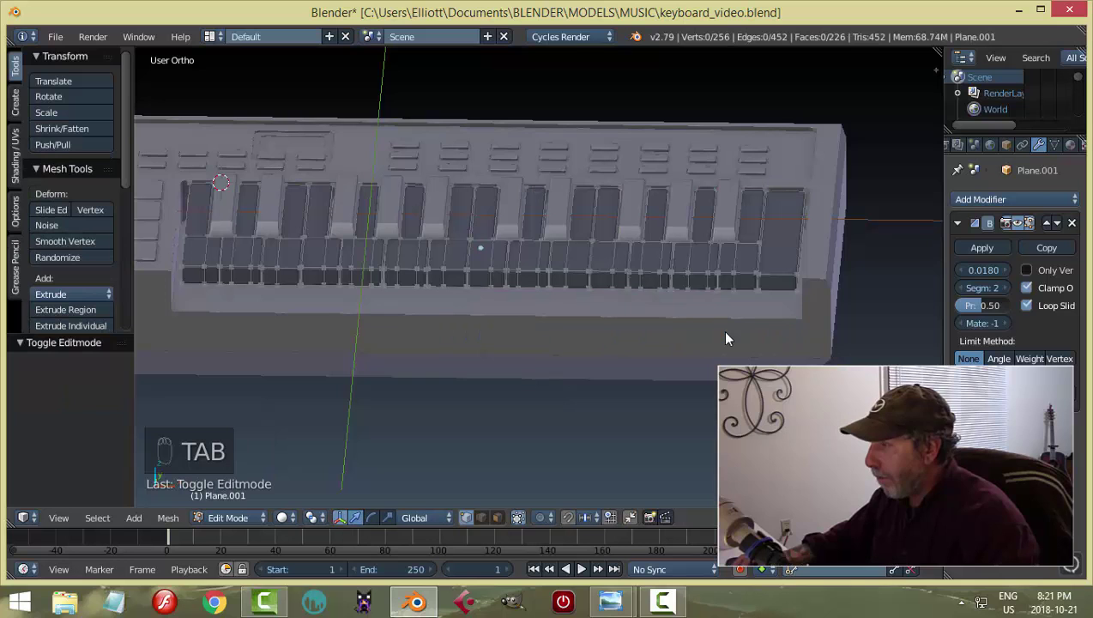
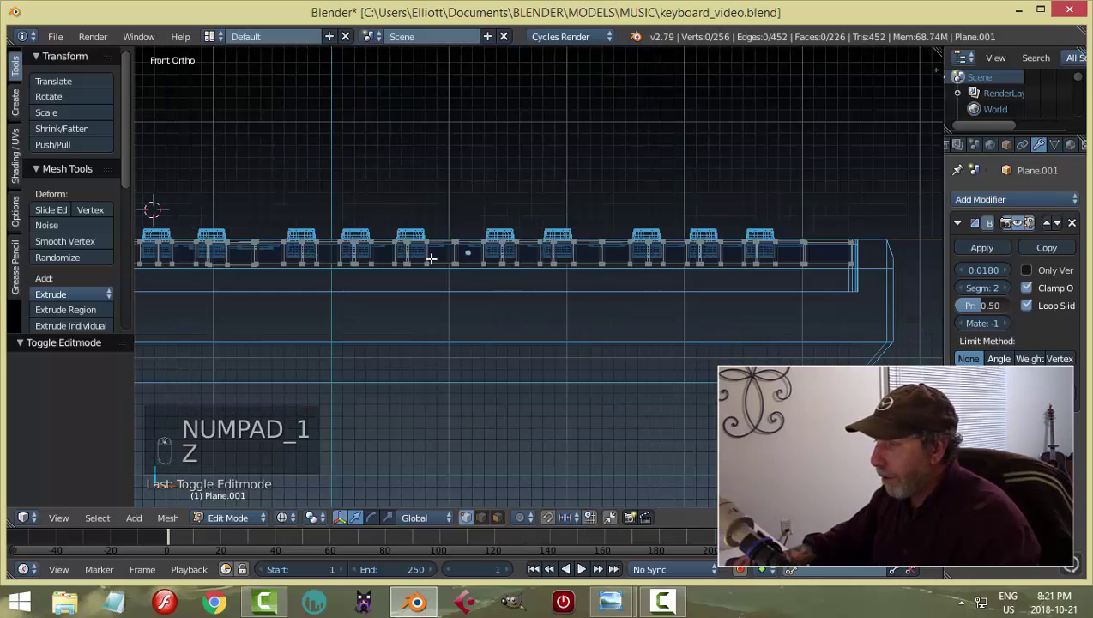
From the front view, scale the top and lower vertex rows to zero height (S Z 0) so they sit level.
key("b")
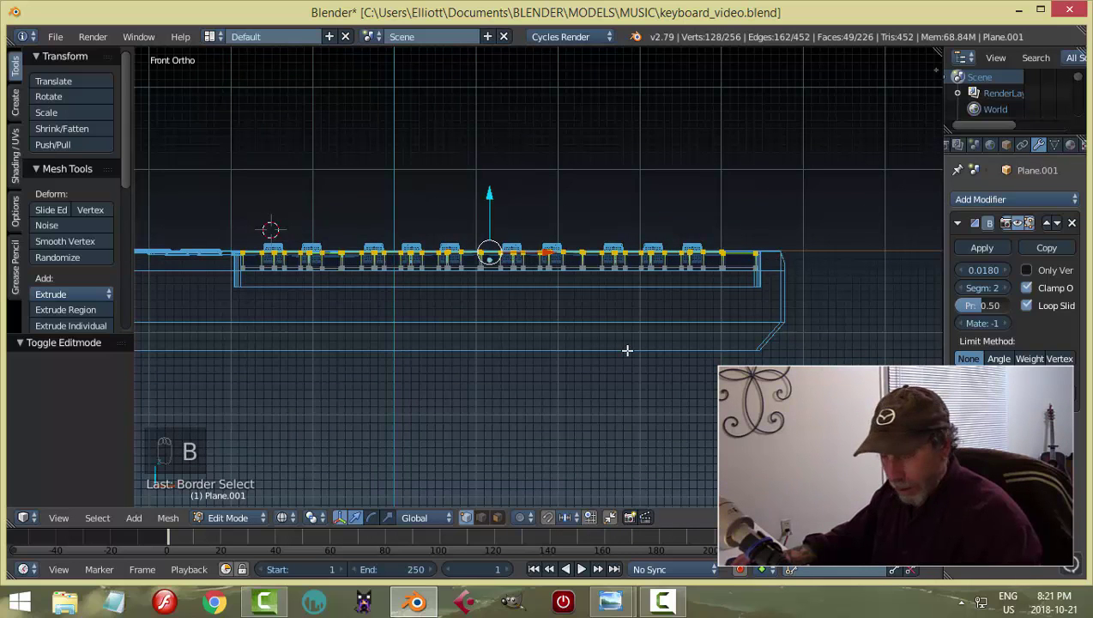
key("s")
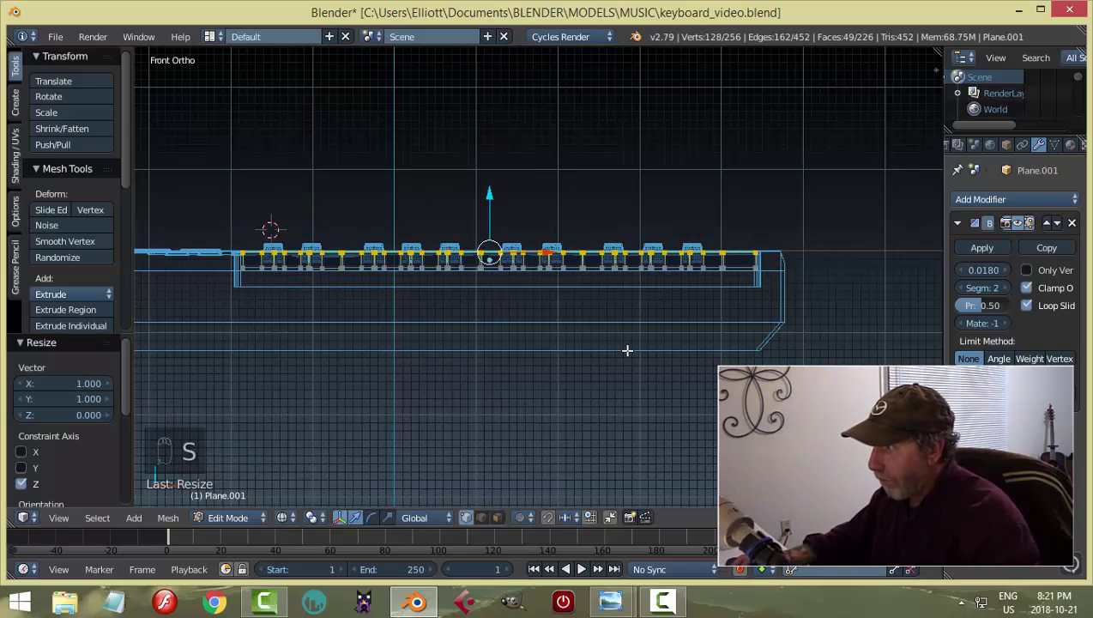
key("a")
key("b")
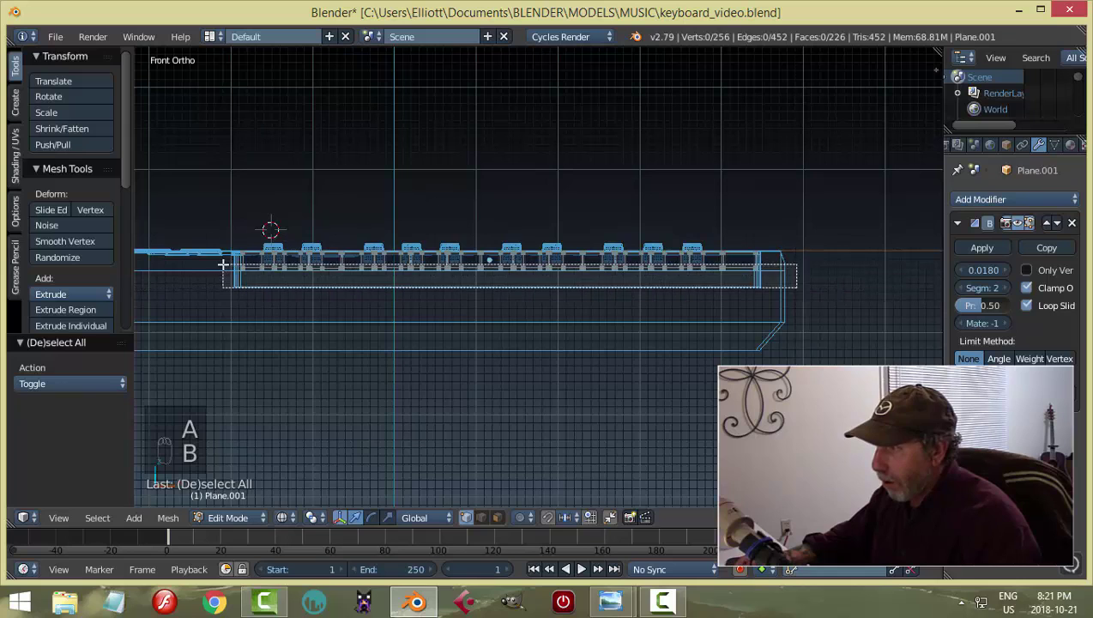
key("s")
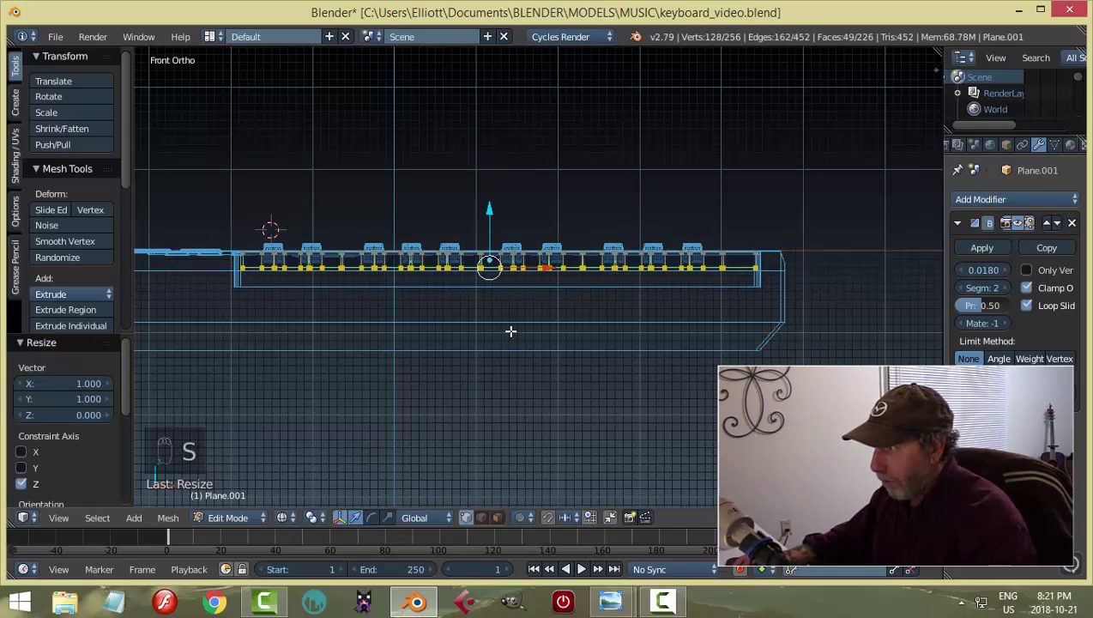
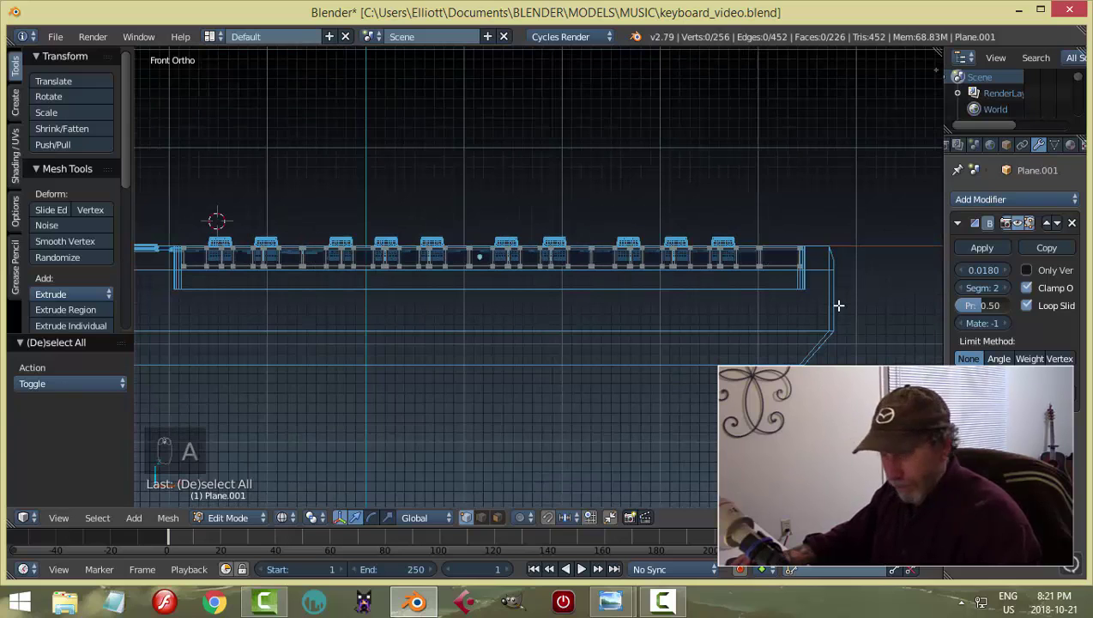
key("a")
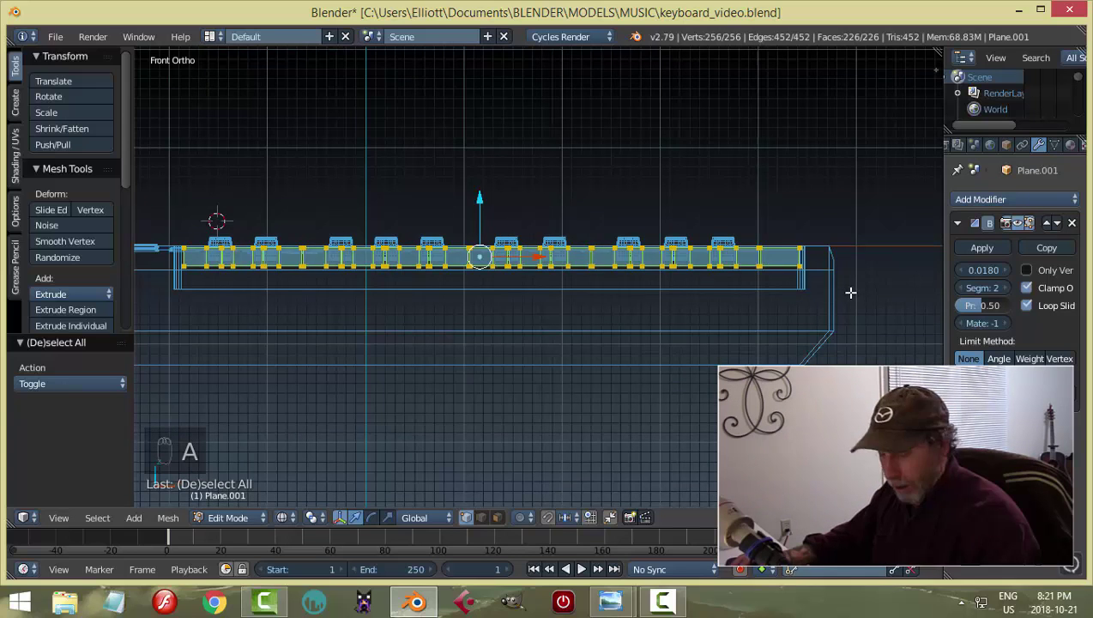
key("a")
key("b")
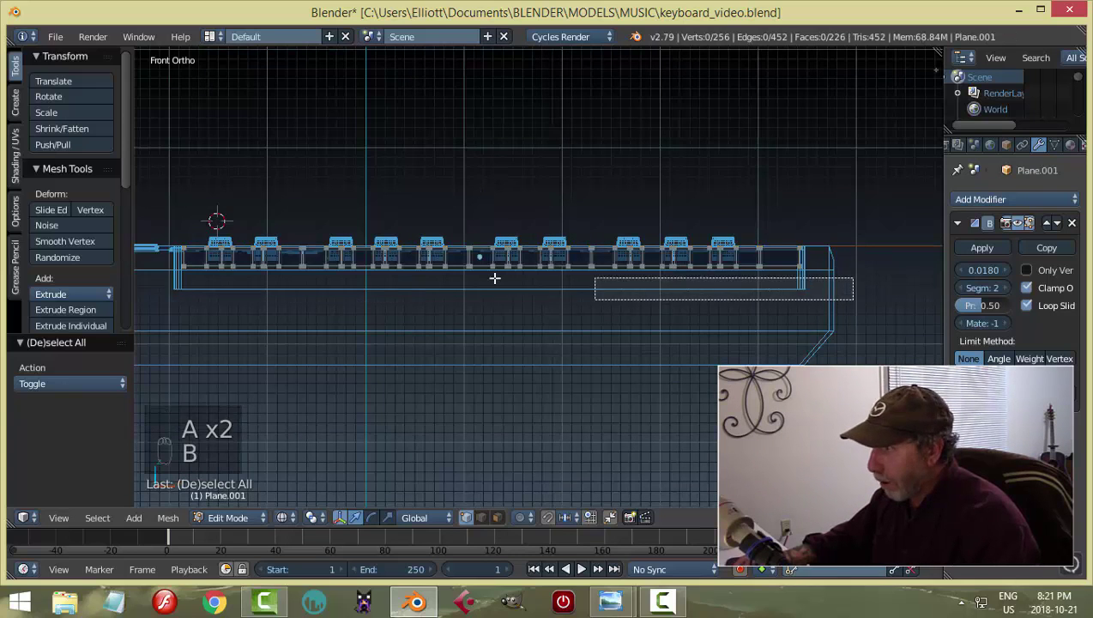
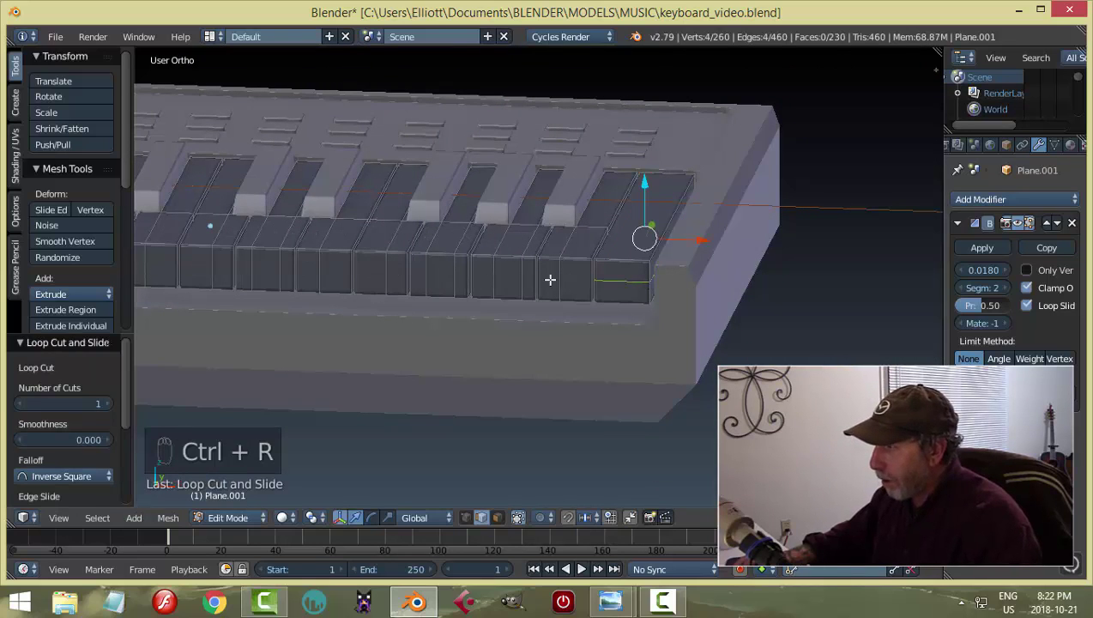
Add a Ctrl+R horizontal loop cut across each white key's front face, sliding each into position.
key("ctrl+r")
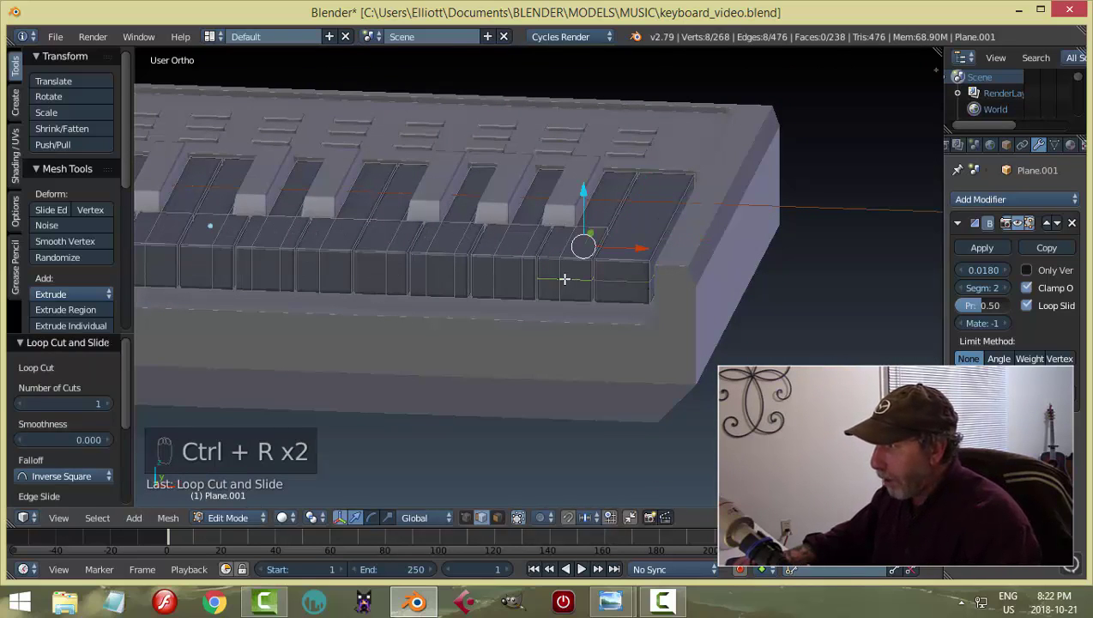
key("ctrl+r")
key("ctrl+r")
key("ctrl+r")
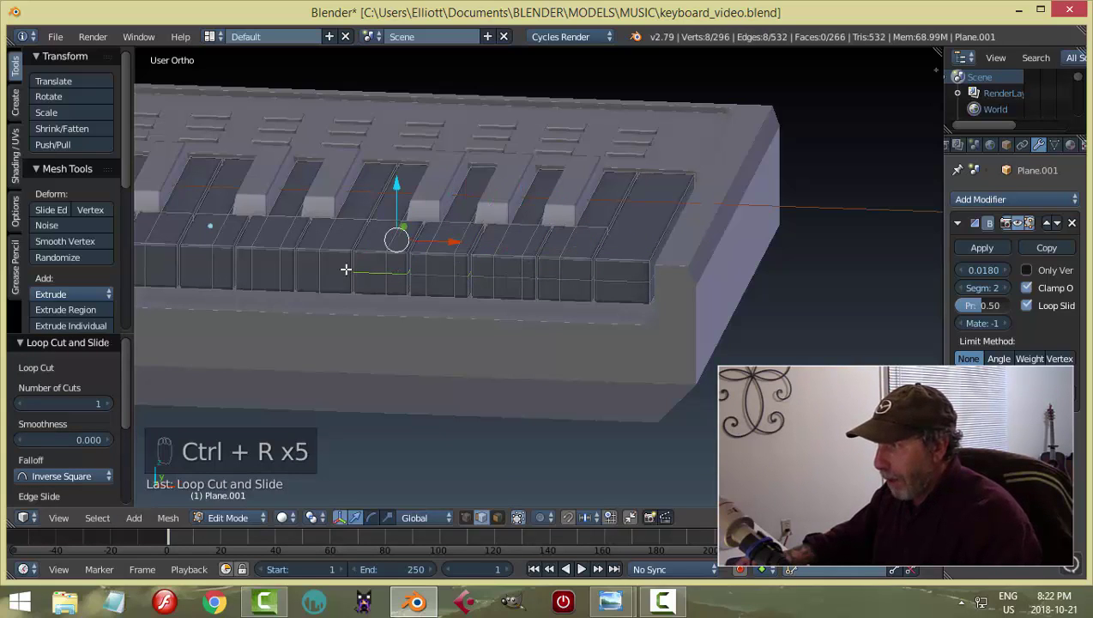
key("ctrl+r")
key("ctrl+r")
left_click_drag(294, 269, 218, 257)
key("ctrl+r")
key("ctrl+r")
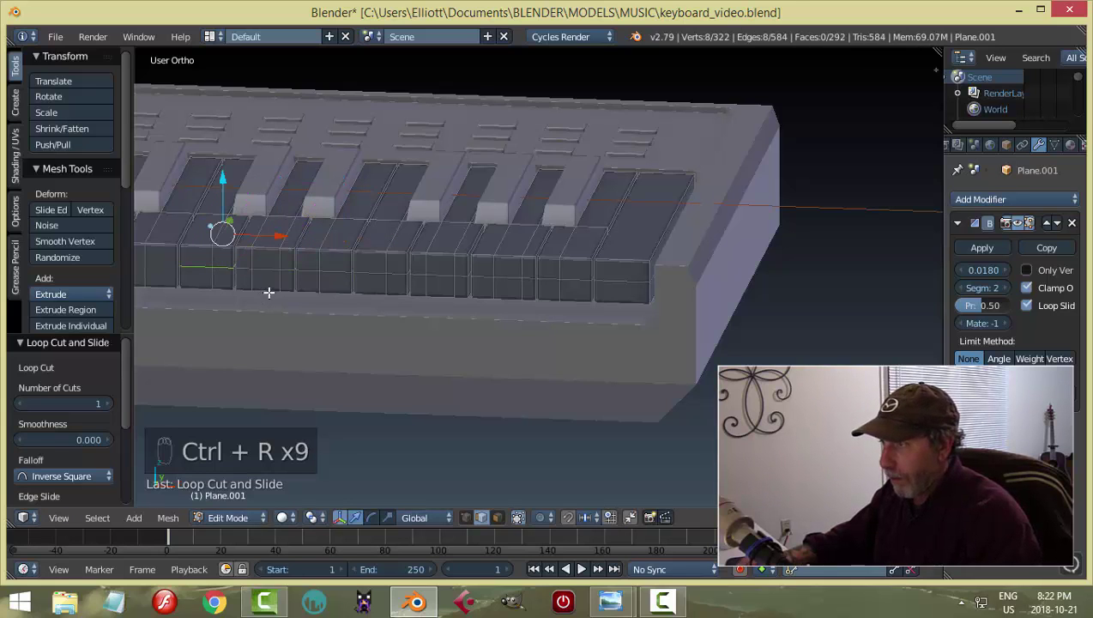
left_click_drag(346, 284, 453, 256)
key("ctrl+r")
key("ctrl+r")
key("ctrl+r")
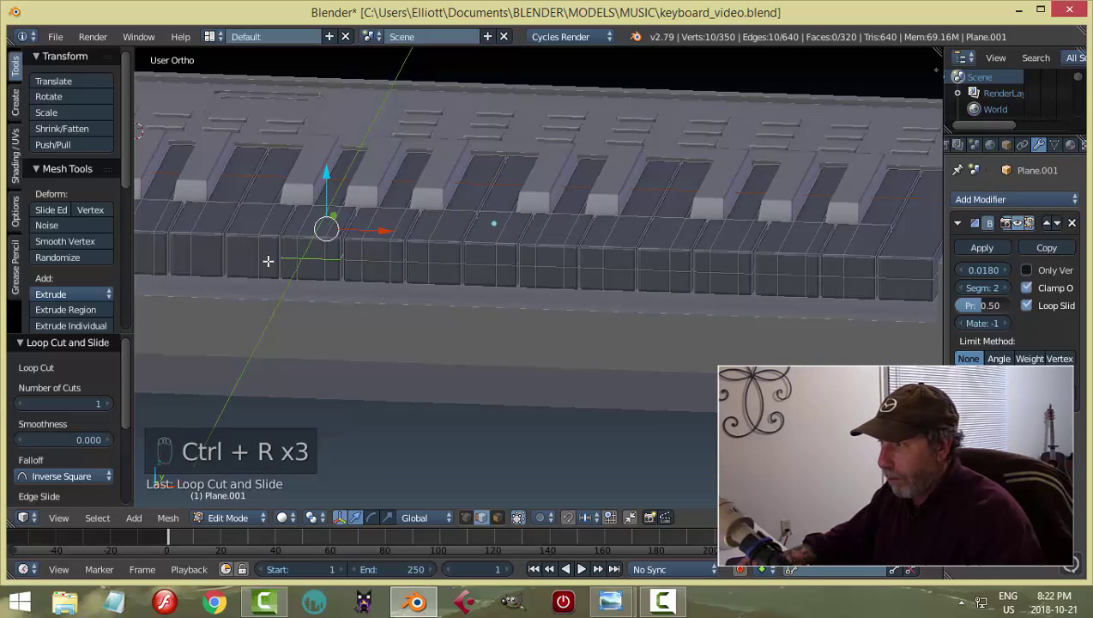
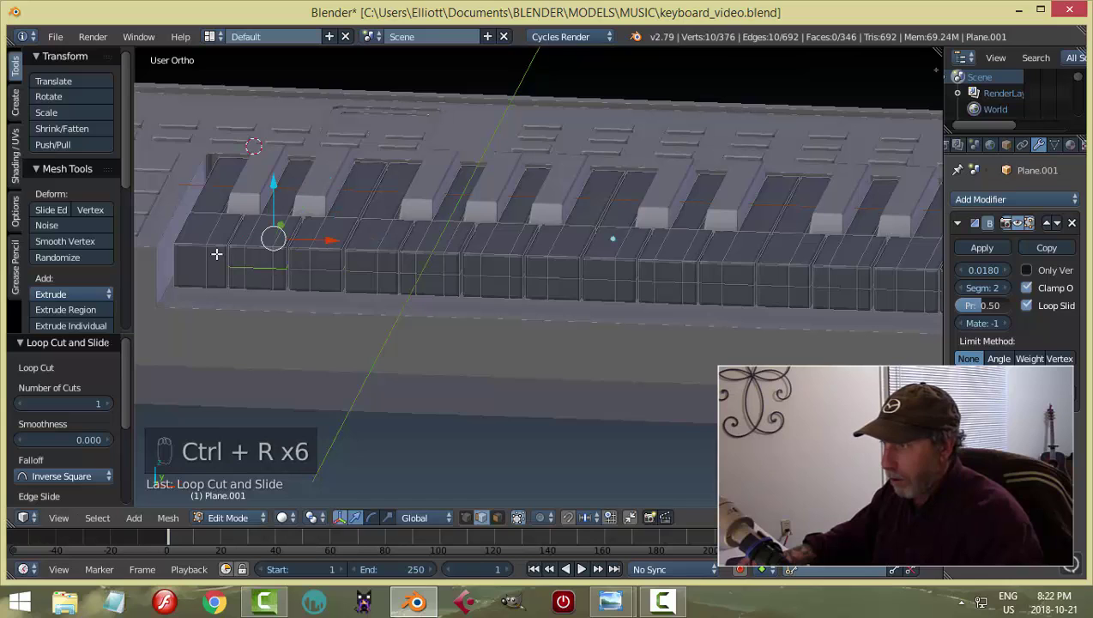
key("ctrl+r")
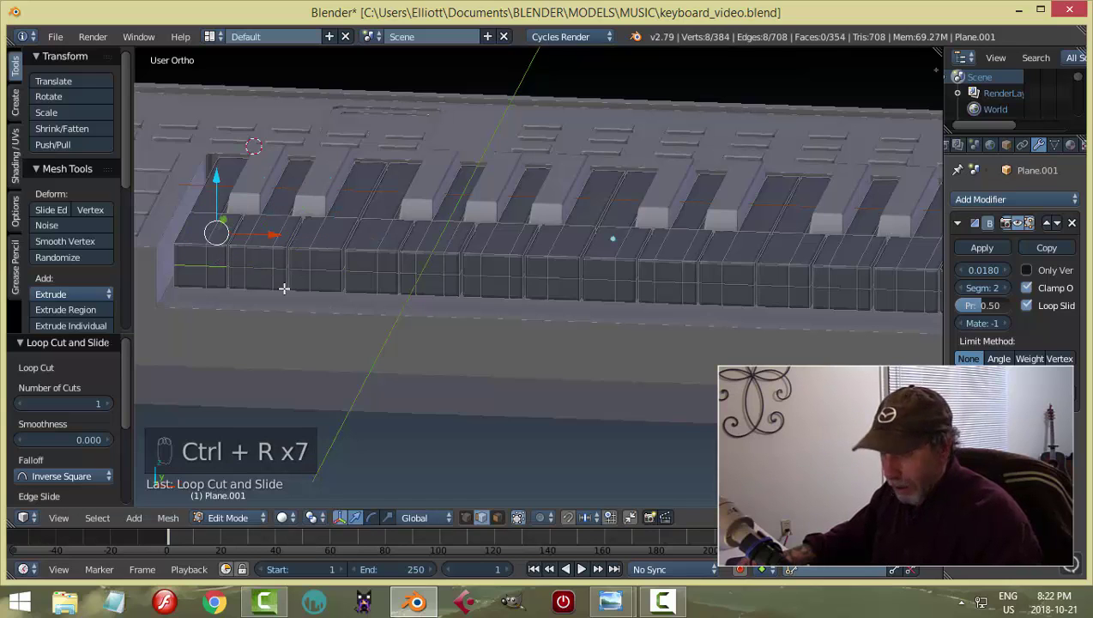
key("a")
key("ctrl+Tab")
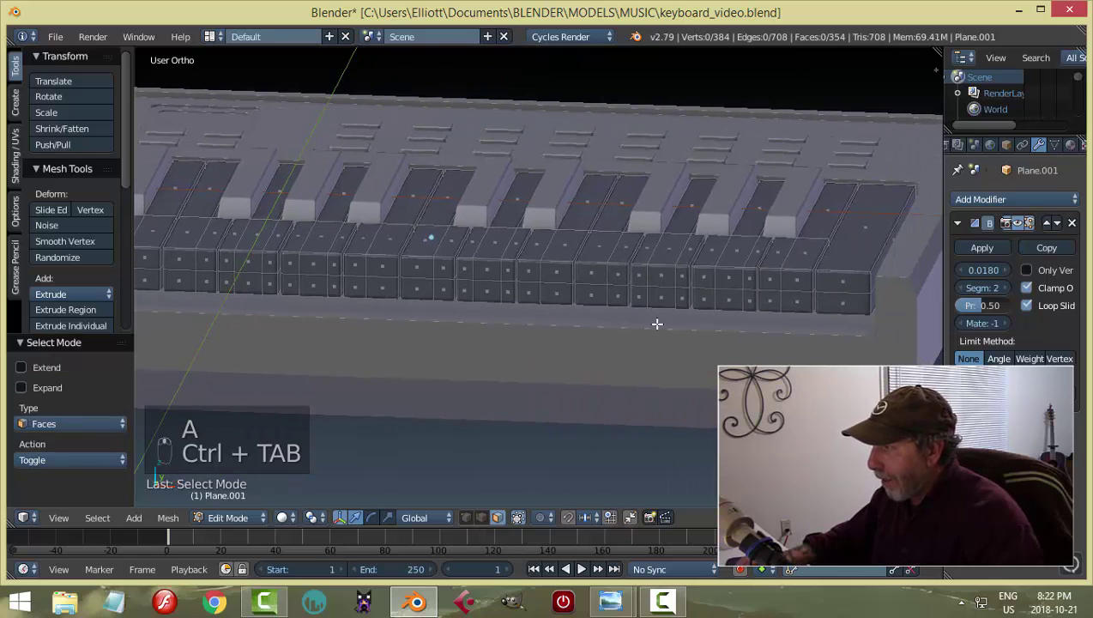
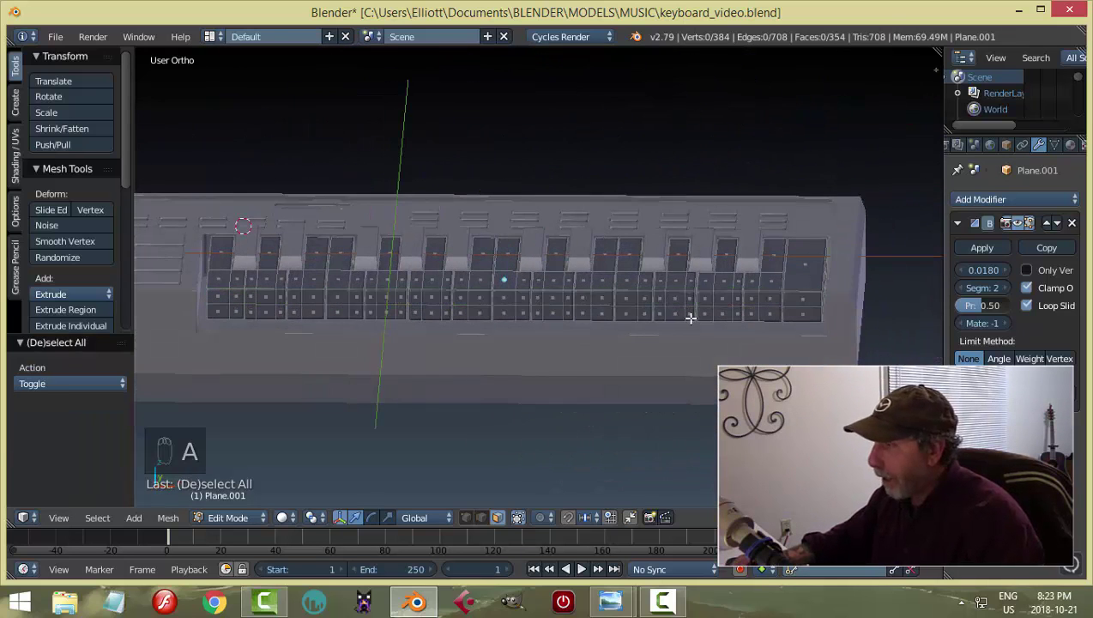
Select the similarly facing white-key front faces by normal and extrude them outward.
key("ctrl+Tab")
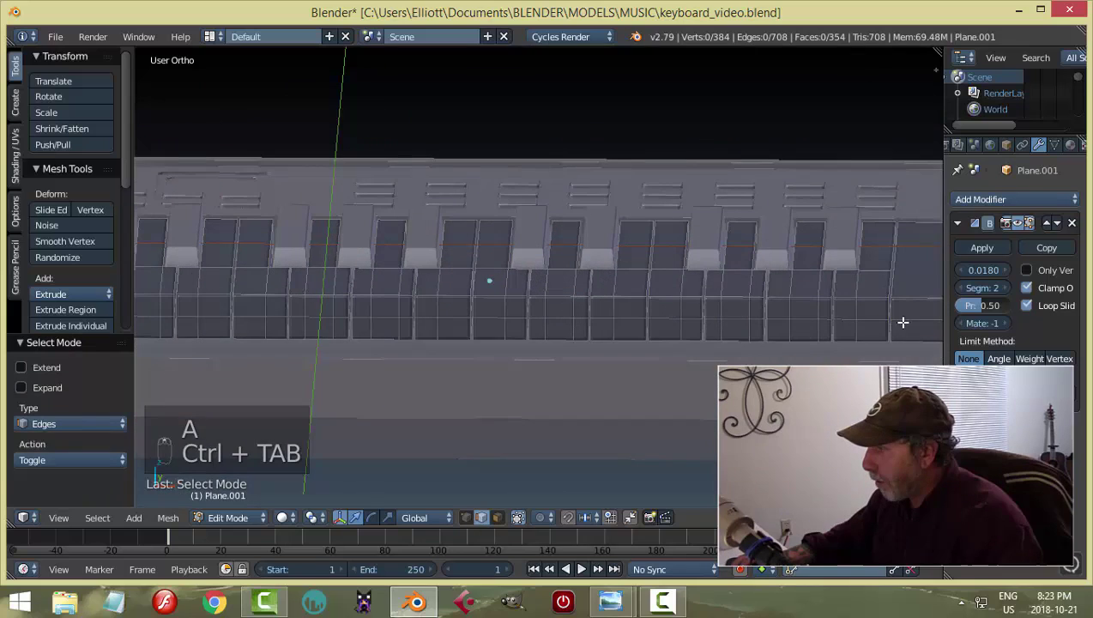
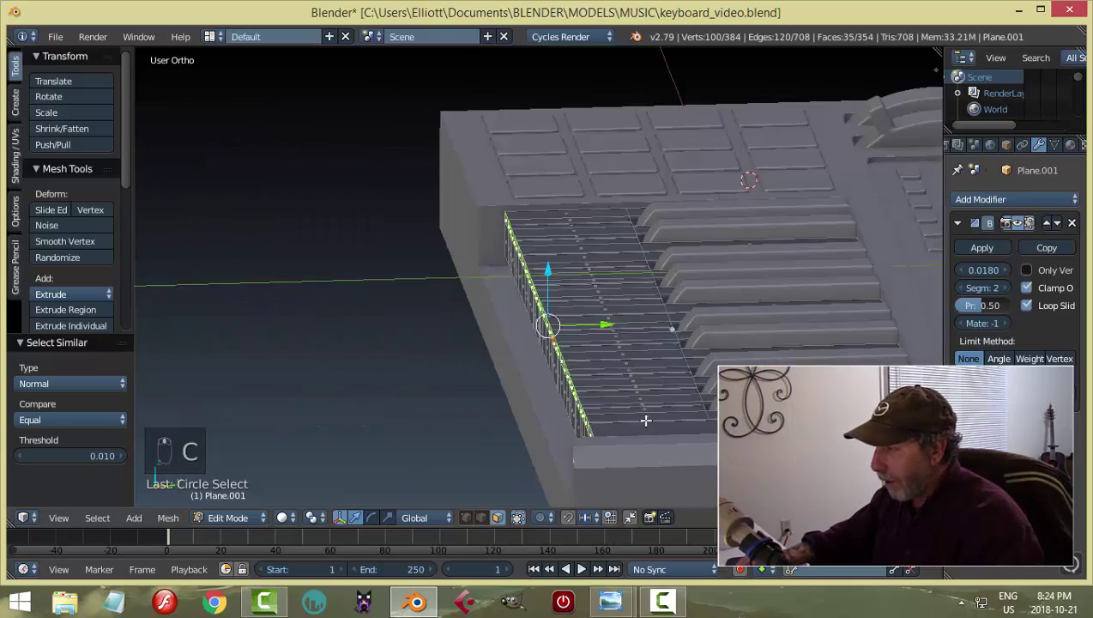
key("e")
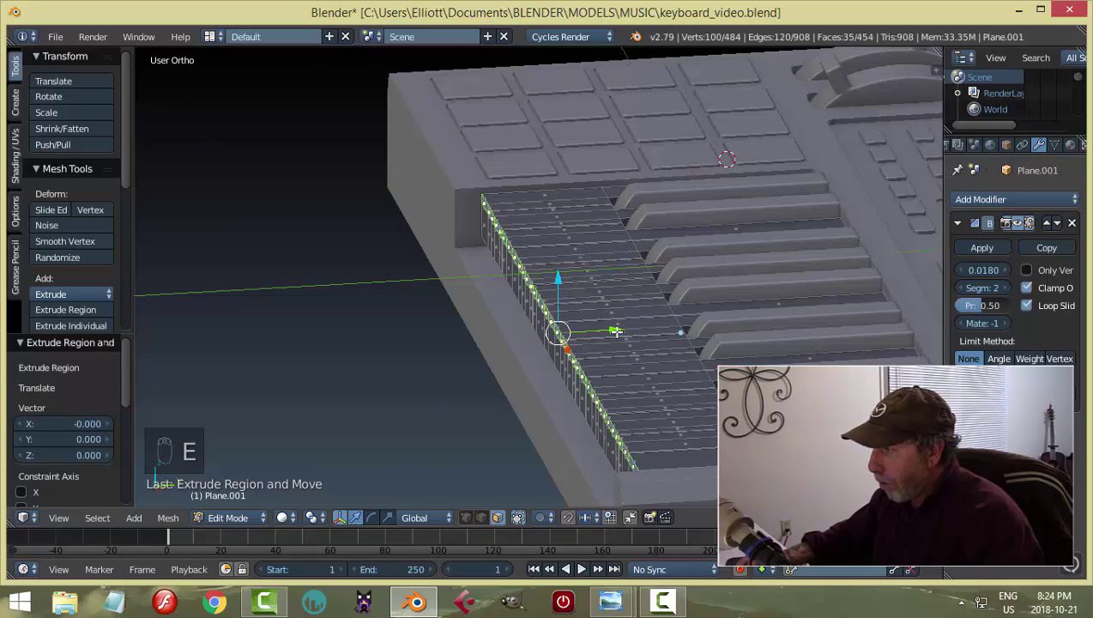
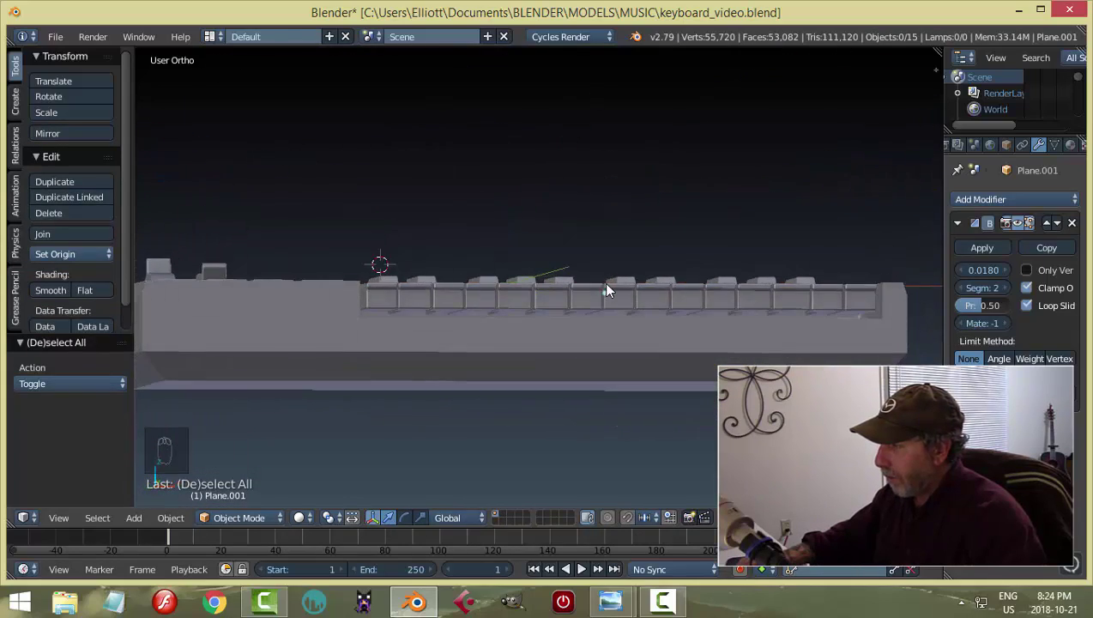
Save the keyboard file with Ctrl+S from an angled view.
key("ctrl+s")
left_click_drag(677, 326, 702, 423)
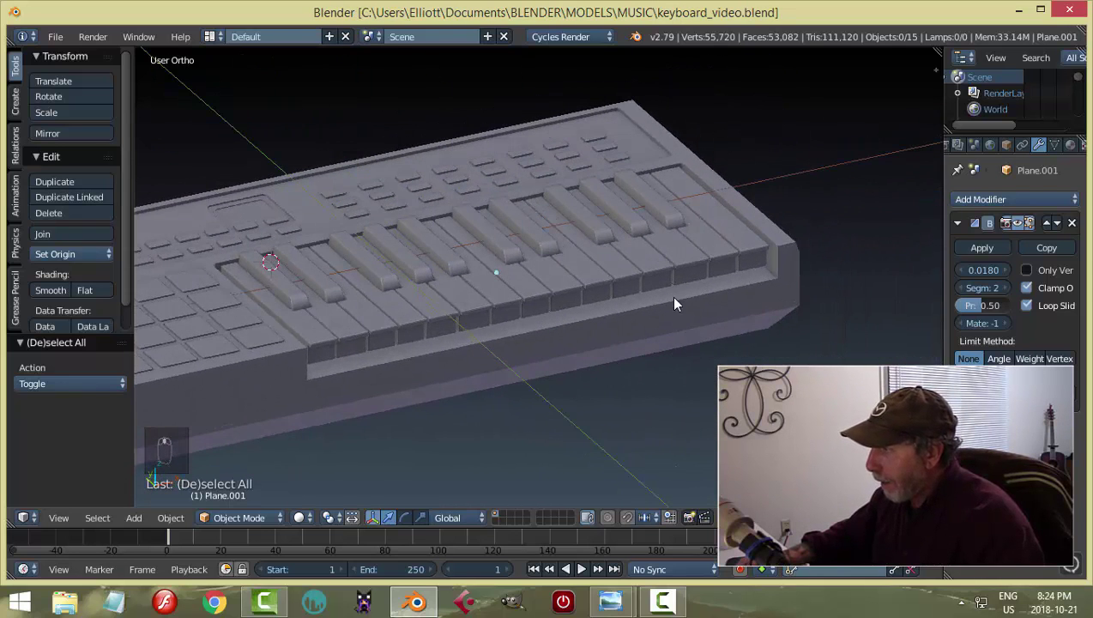
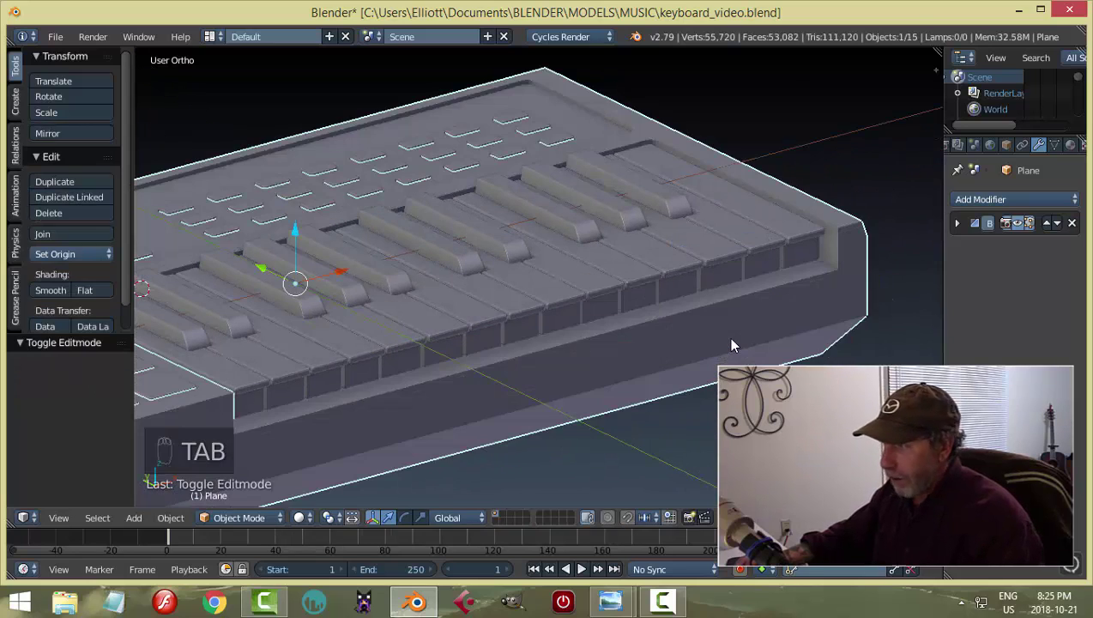
key("ctrl+s")
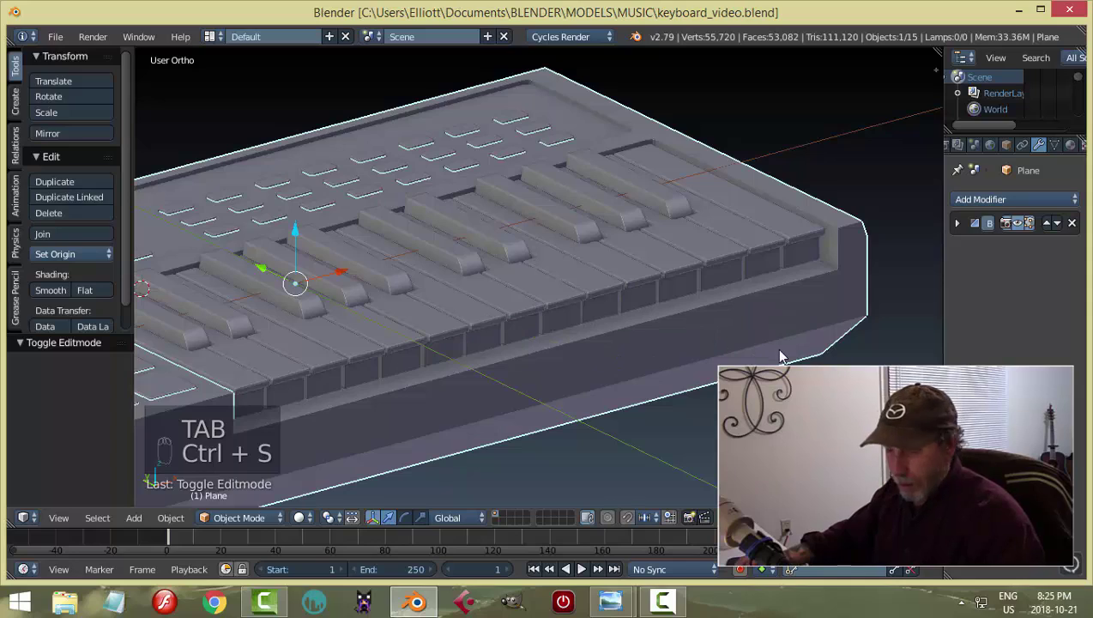
Join the separate raised black keys into one object, Plane.027, with Ctrl+J.
key("a")
left_click_drag(707, 344, 476, 278)
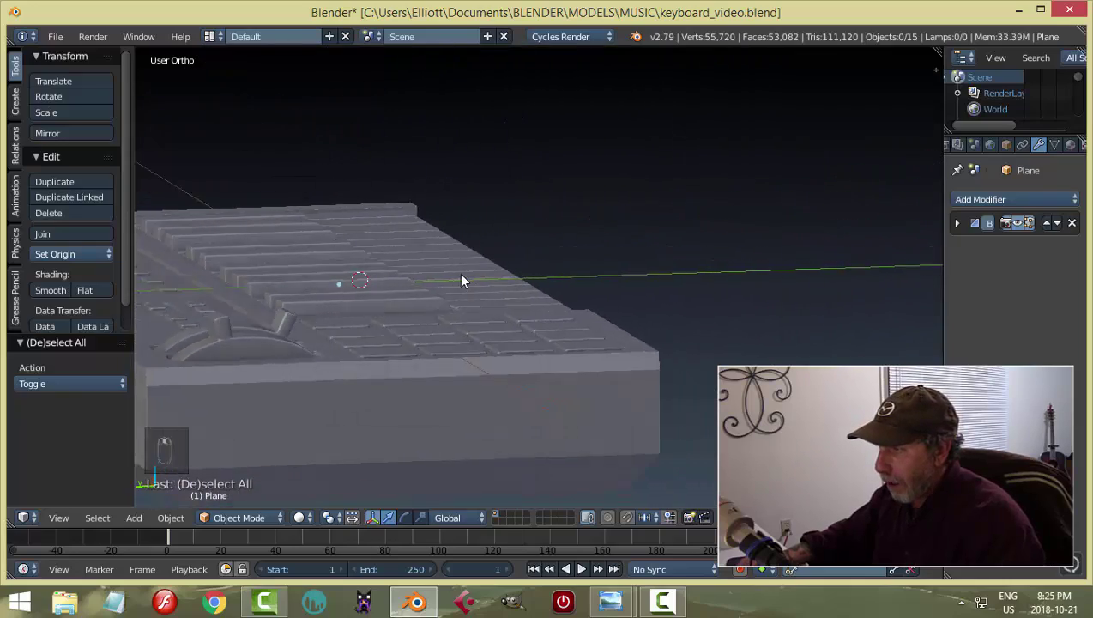
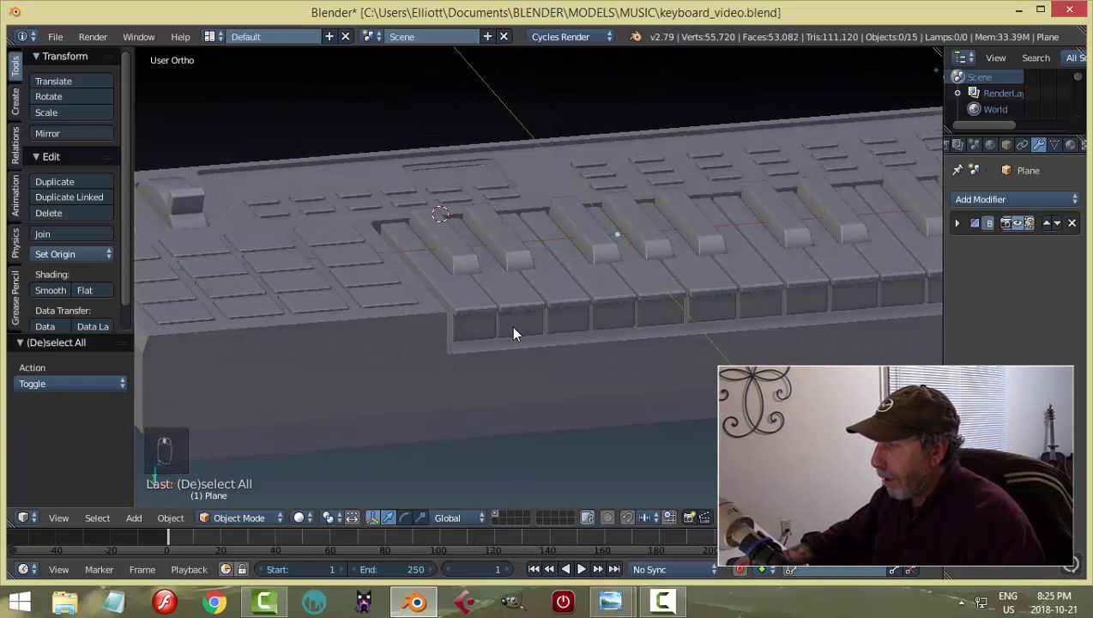
left_click_drag(470, 253, 794, 258)
key("ctrl+j")
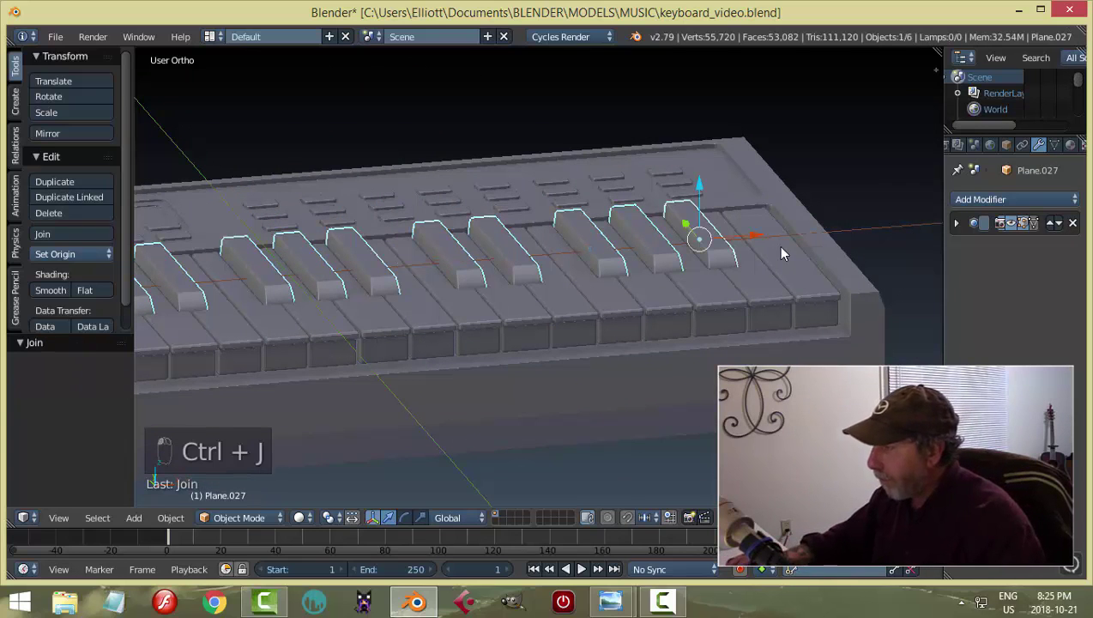
Select the keyboard body Plane and enter mesh editing to raise its vertices along Z.
left_click_drag(727, 290, 648, 336)
left_click_drag(770, 296, 648, 336)
left_click_drag(771, 296, 588, 228)
left_click_drag(585, 220, 587, 227)
key("a")
middle_click(691, 270)
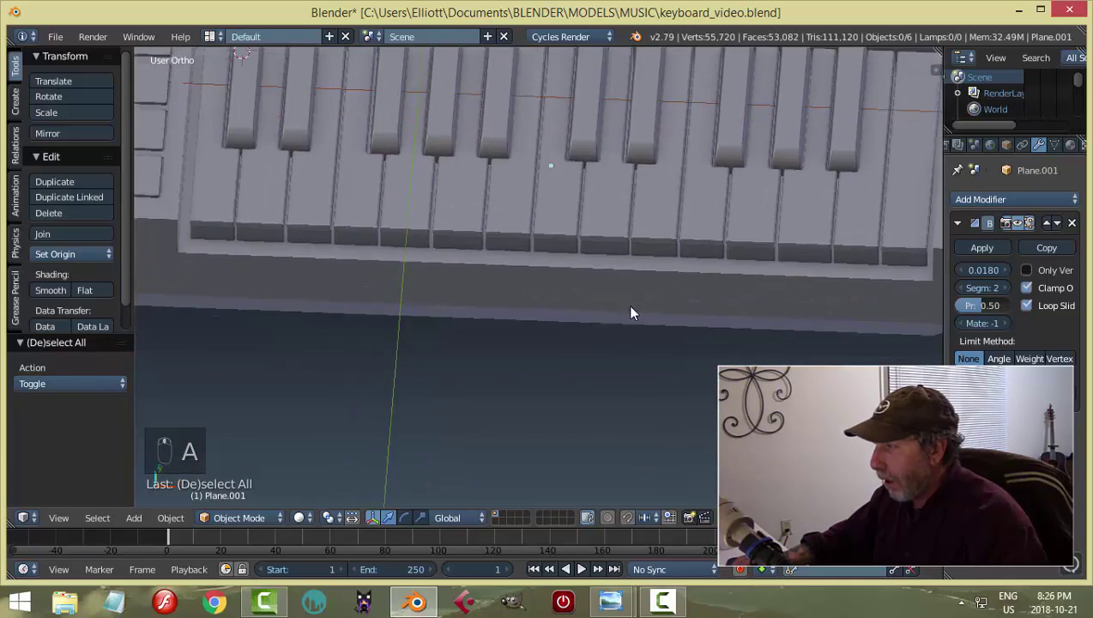
right_click(603, 256)
key("Tab")
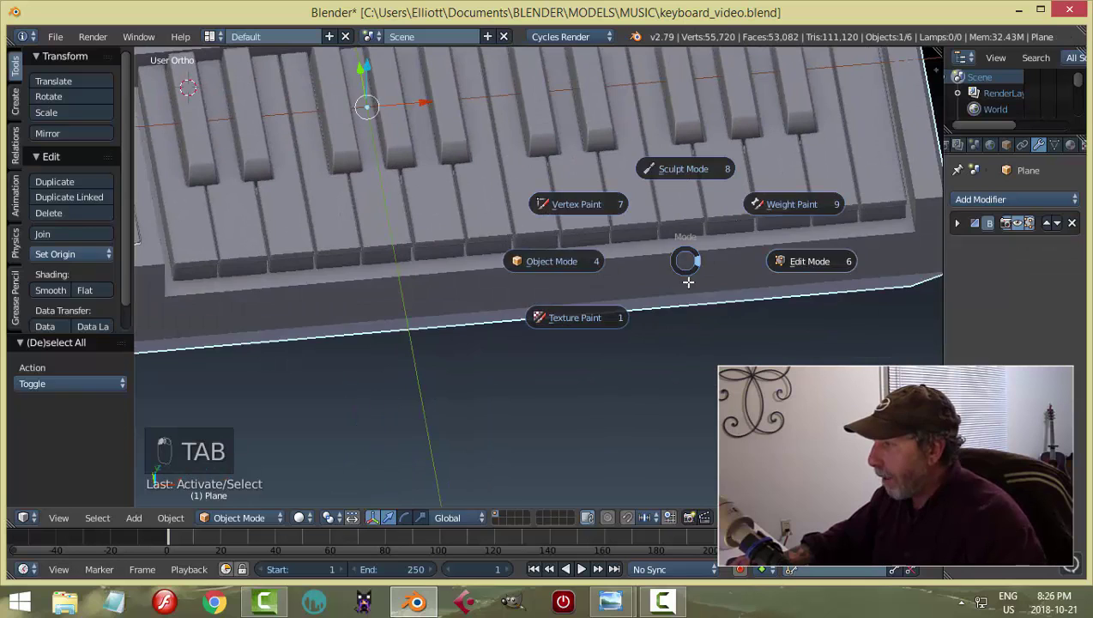
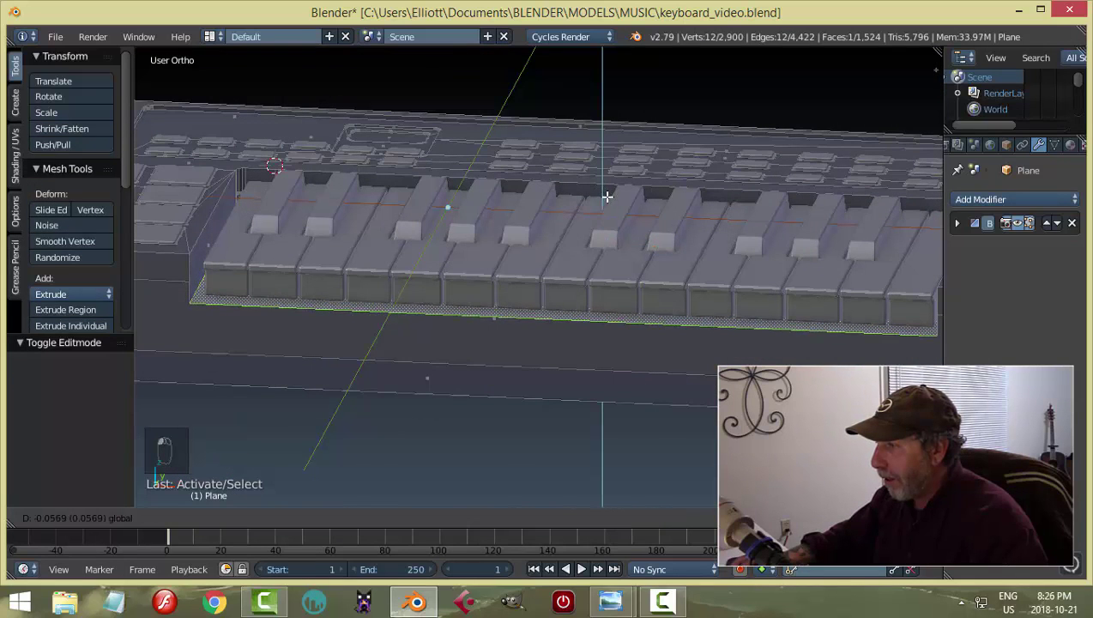
left_click_drag(603, 279, 604, 277)
Move the white keys (Plane.001) vertically in Object Mode, deselect everything and save the file.
key("a")
key("Tab")
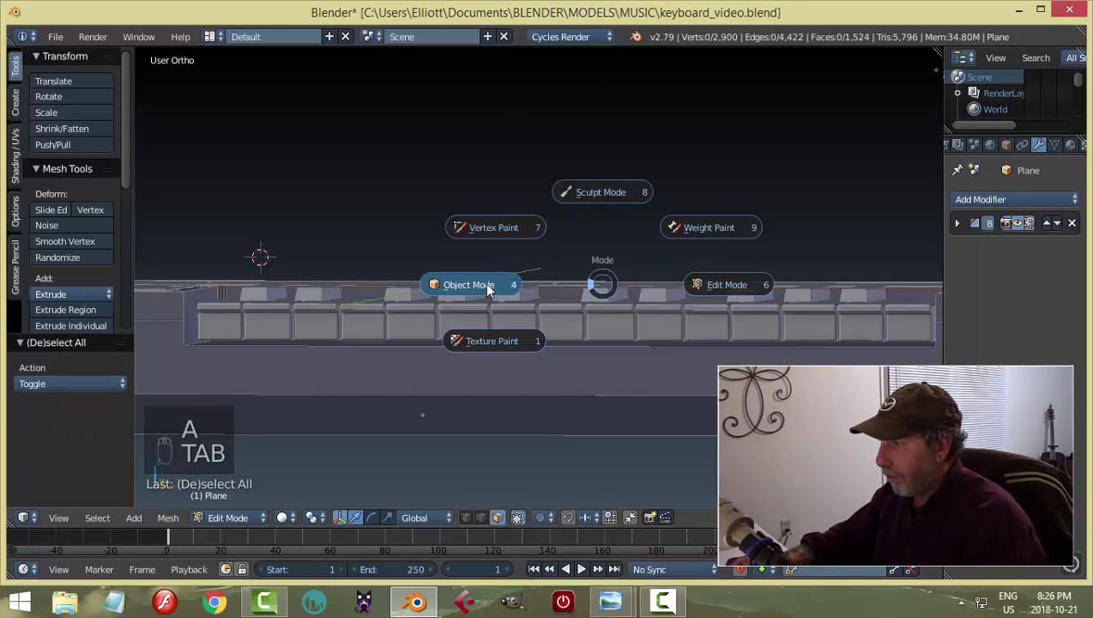
key("a")
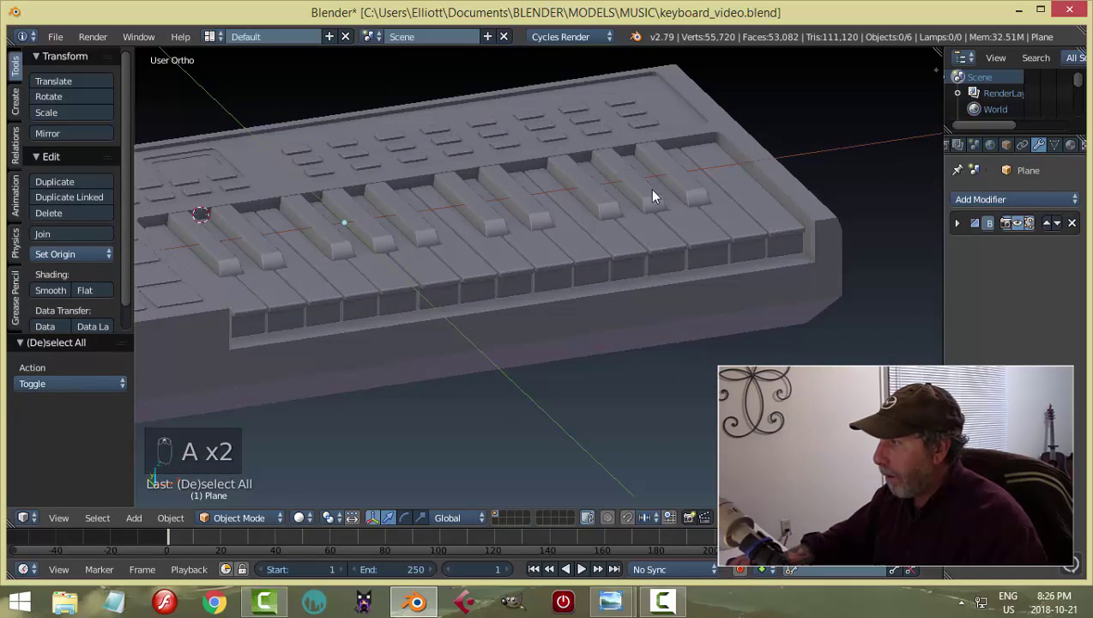
left_click_drag(553, 244, 642, 185)
left_click_drag(642, 185, 542, 173)
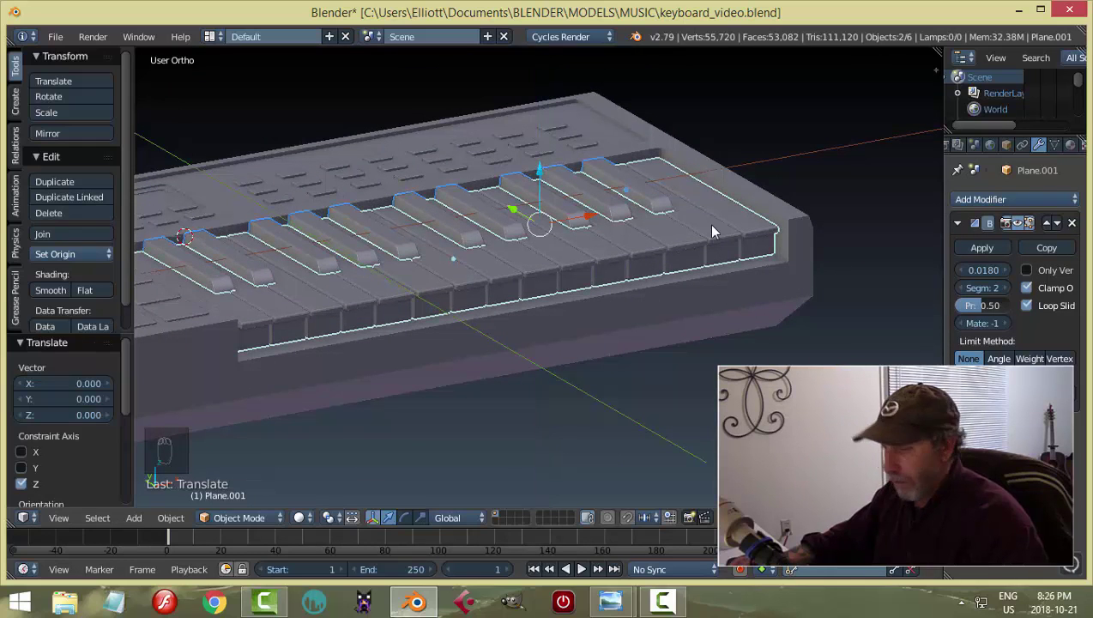
key("a")
key("ctrl+s")
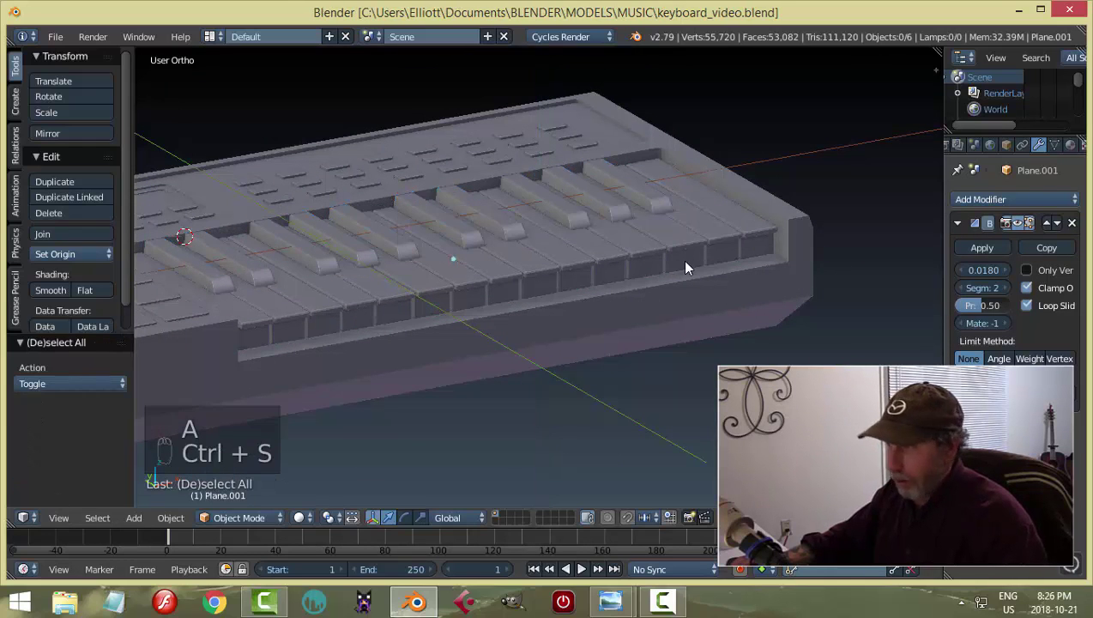
left_click_drag(618, 279, 562, 274)
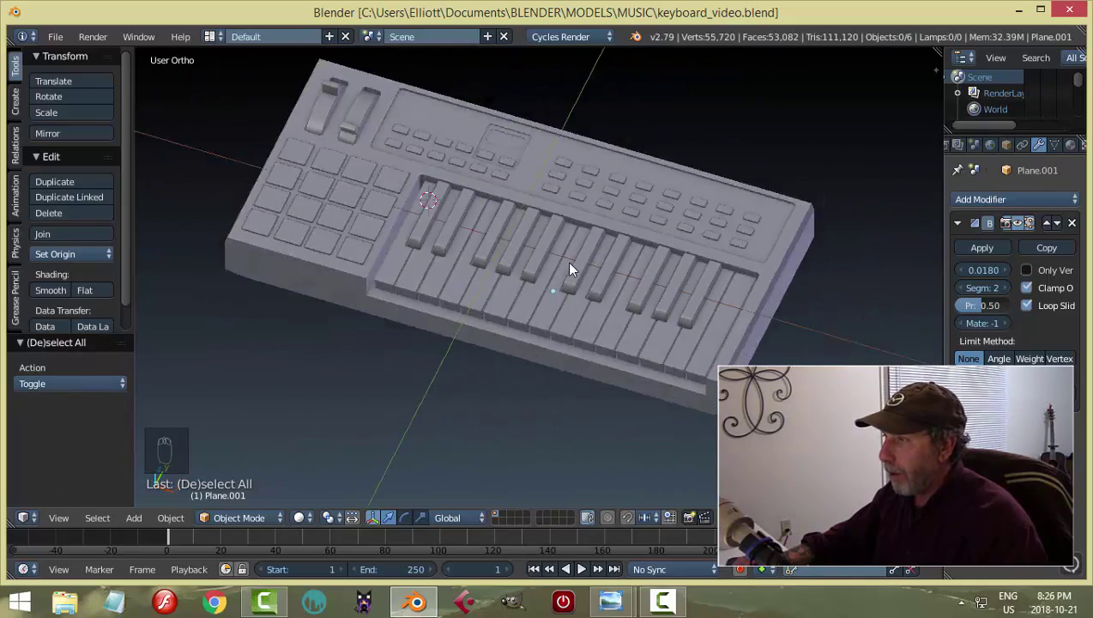
Enable Matcap shading in the N sidebar and pick the red clay matcap for the keyboard.
left_click_drag(601, 258, 789, 258)
key("n")
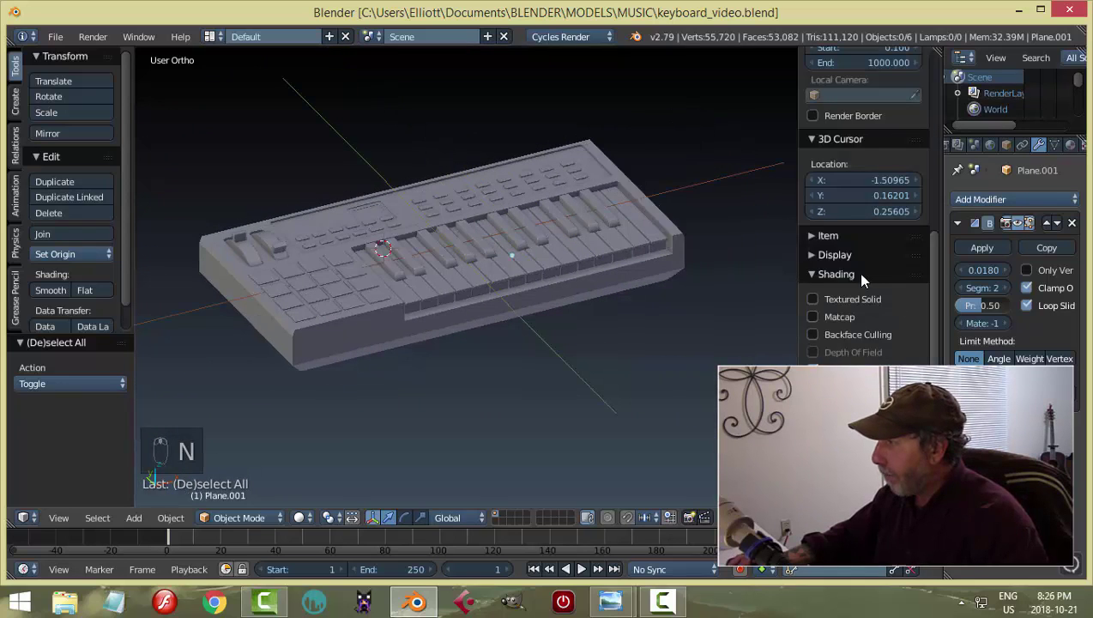
left_click_drag(826, 319, 783, 335)
key("n")
Save the file and orbit in to inspect the red keyboard's front edge.
middle_click(641, 352)
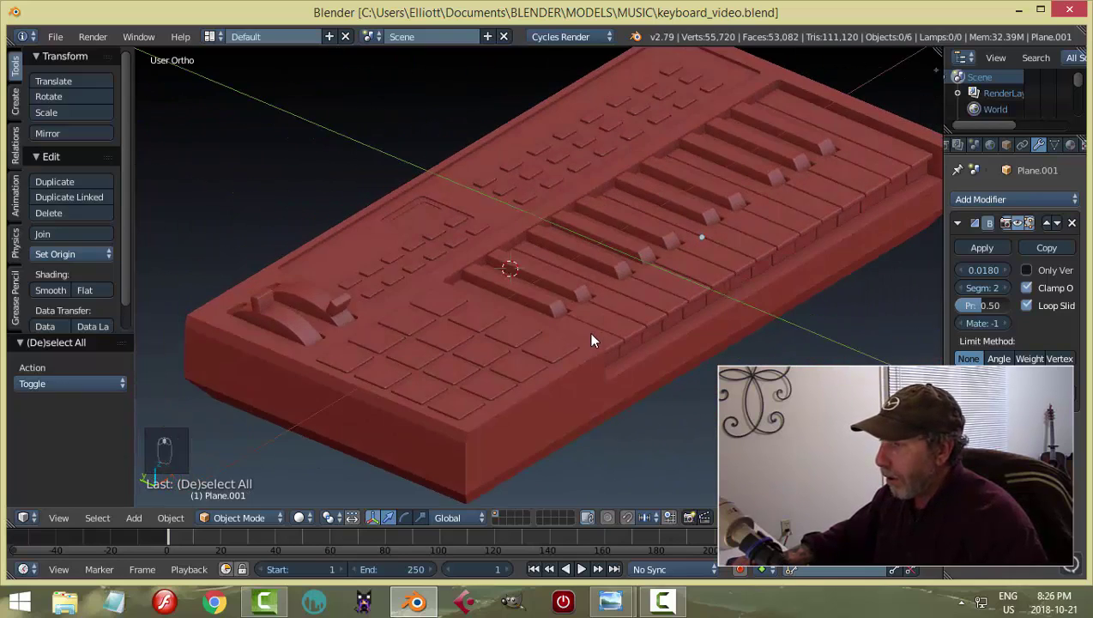
key("ctrl+s")
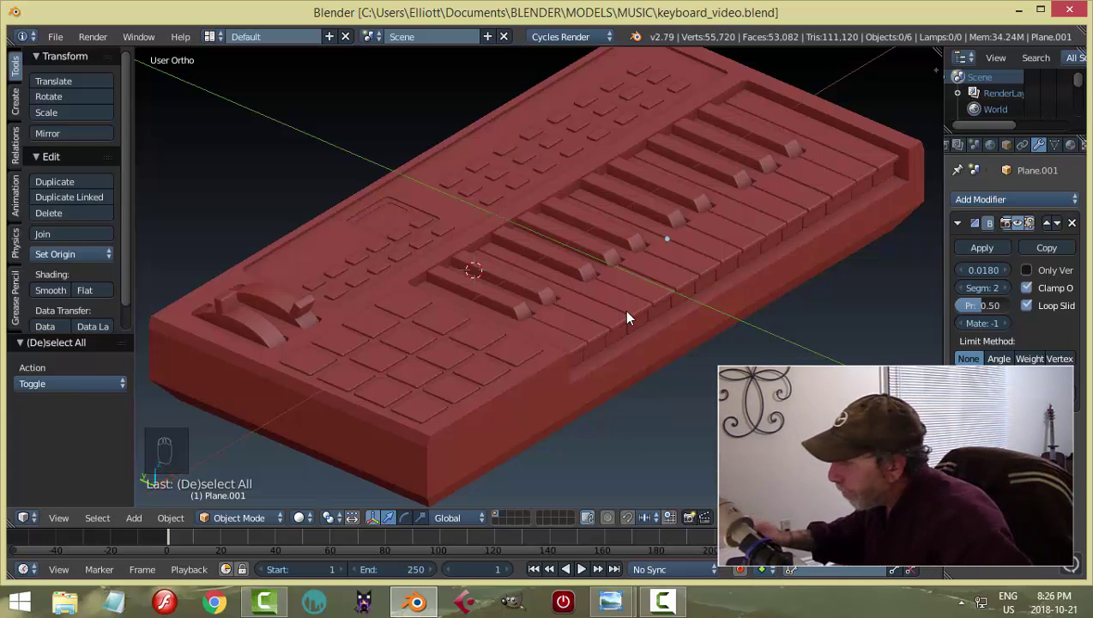
left_click_drag(586, 329, 604, 330)
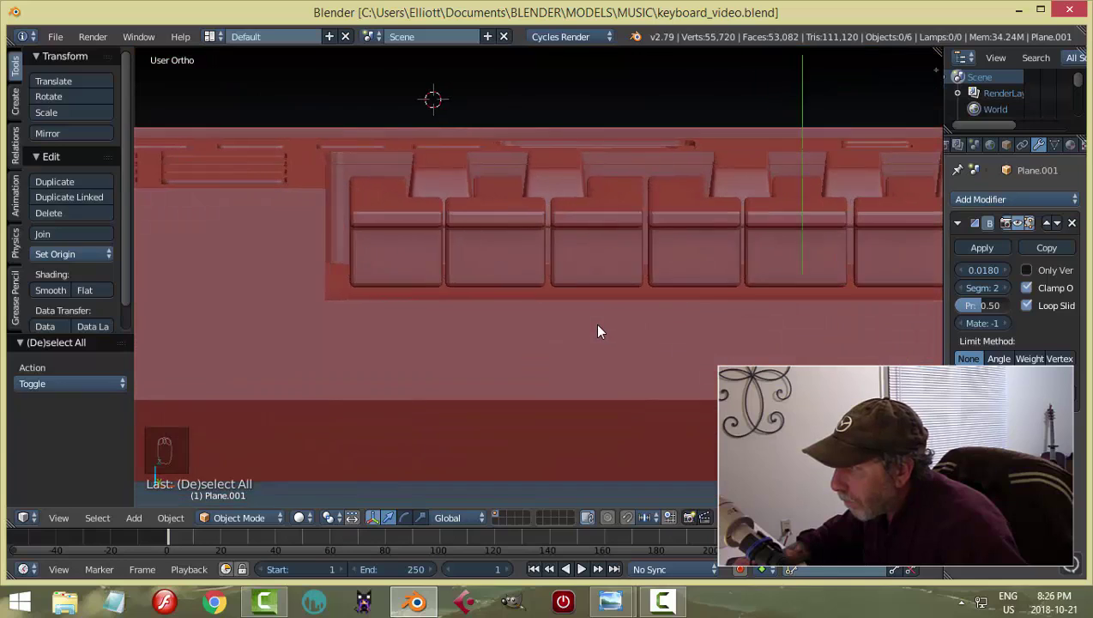
left_click_drag(622, 381, 573, 398)
View the keyboard from the top in wireframe over the MidiBlend reference and pan up past its top edge.
key("KP_7")
key("z")
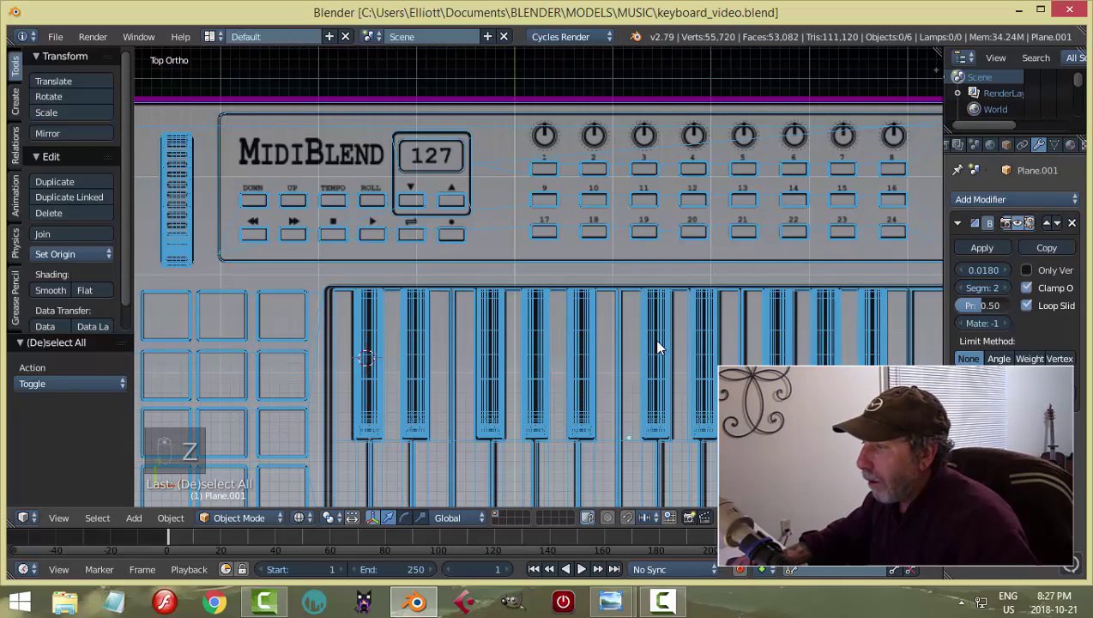
left_click_drag(656, 352, 608, 380)
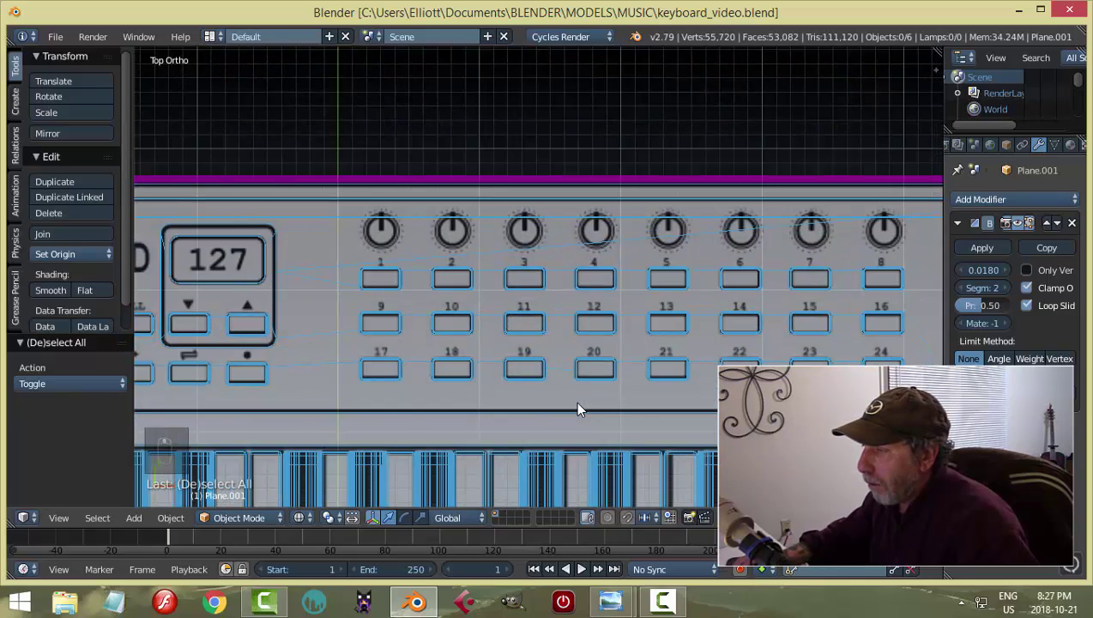
middle_click(648, 397)
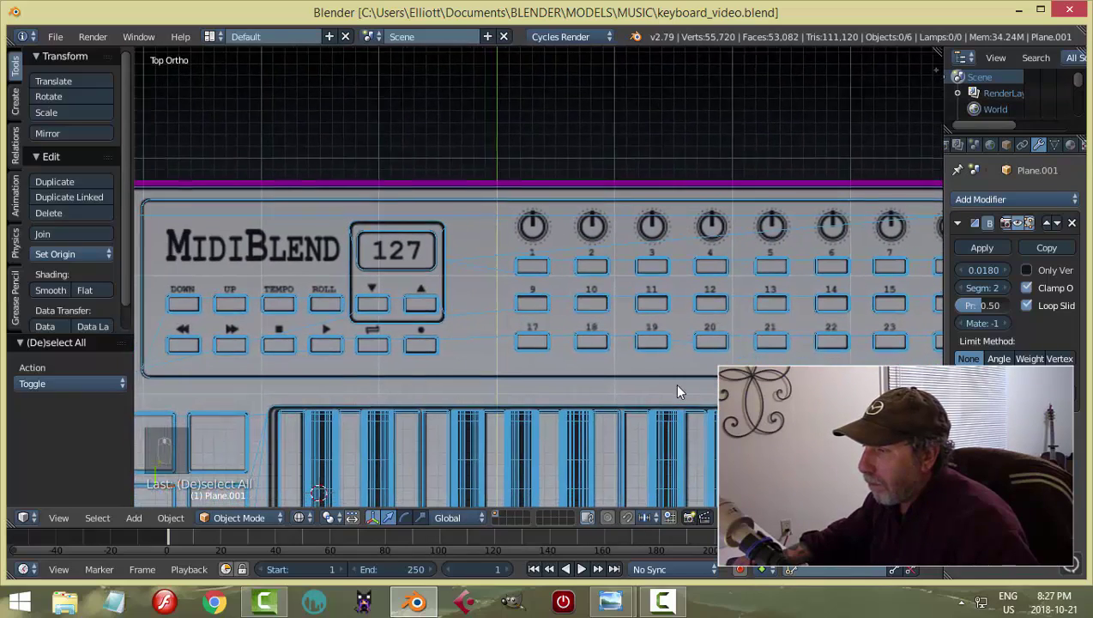
middle_click(472, 353)
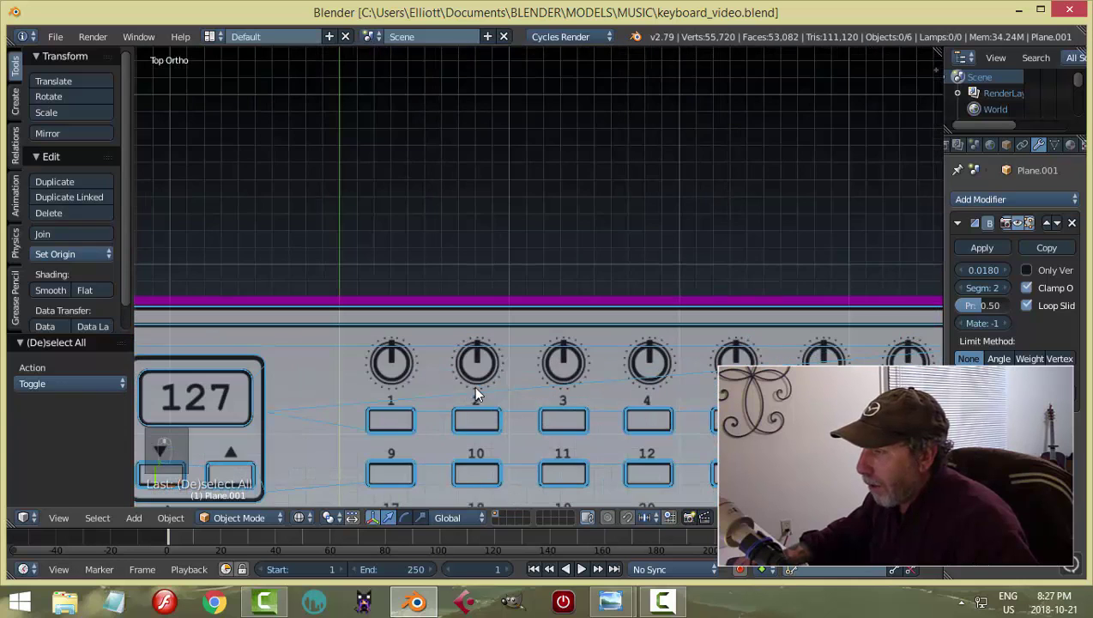
left_click_drag(396, 367, 591, 372)
Add a circle mesh and scale it down in Edit Mode to outline knob 1 on the reference.
key("shift+a")
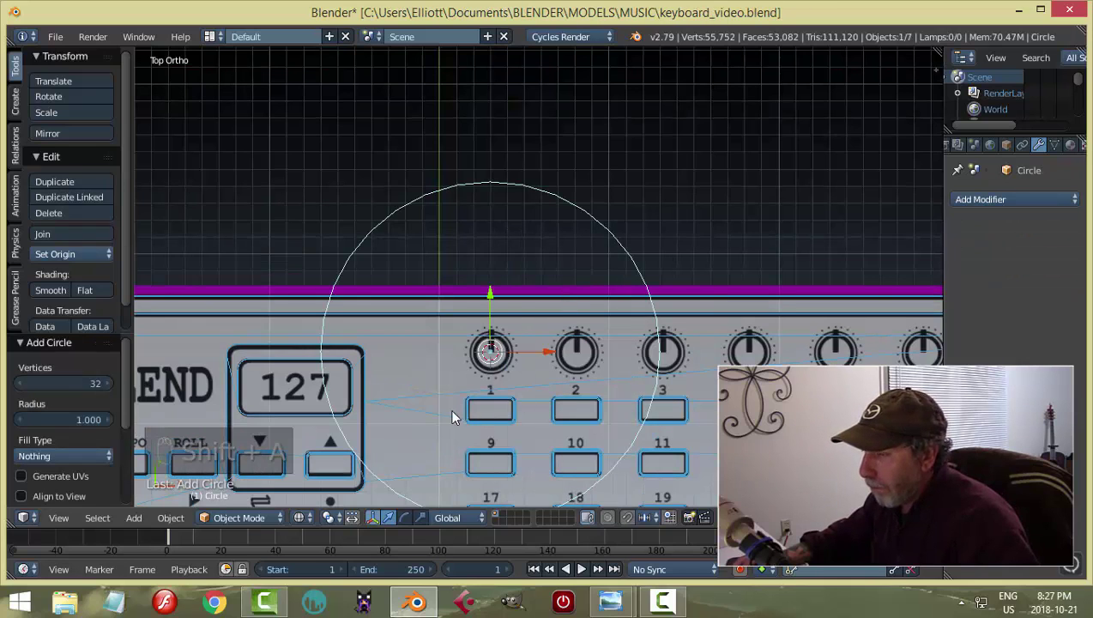
key("Tab")
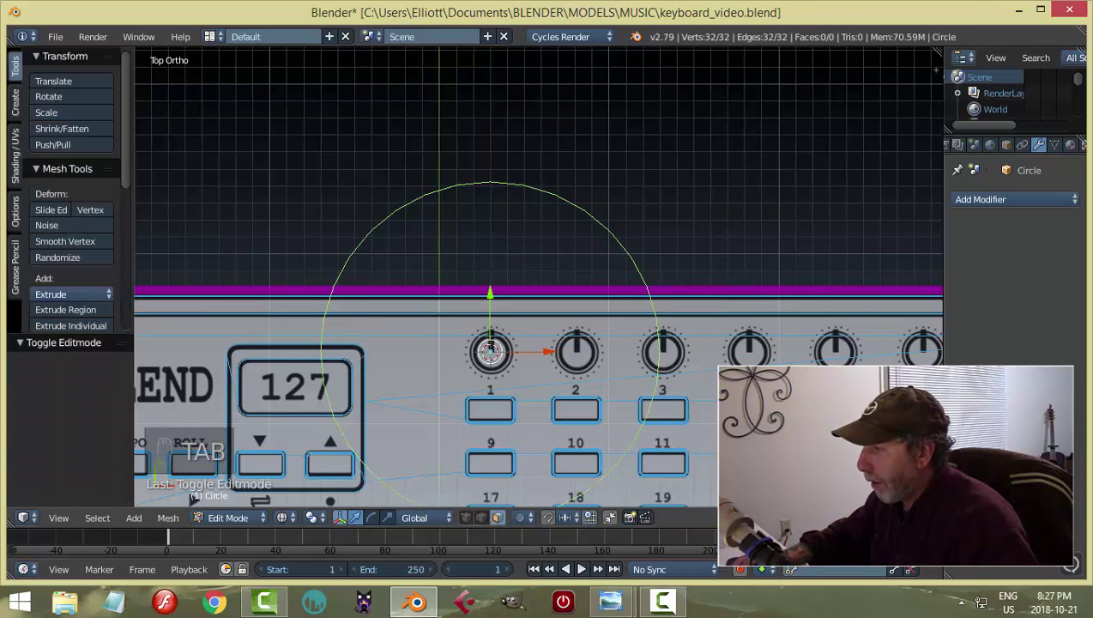
key("s")
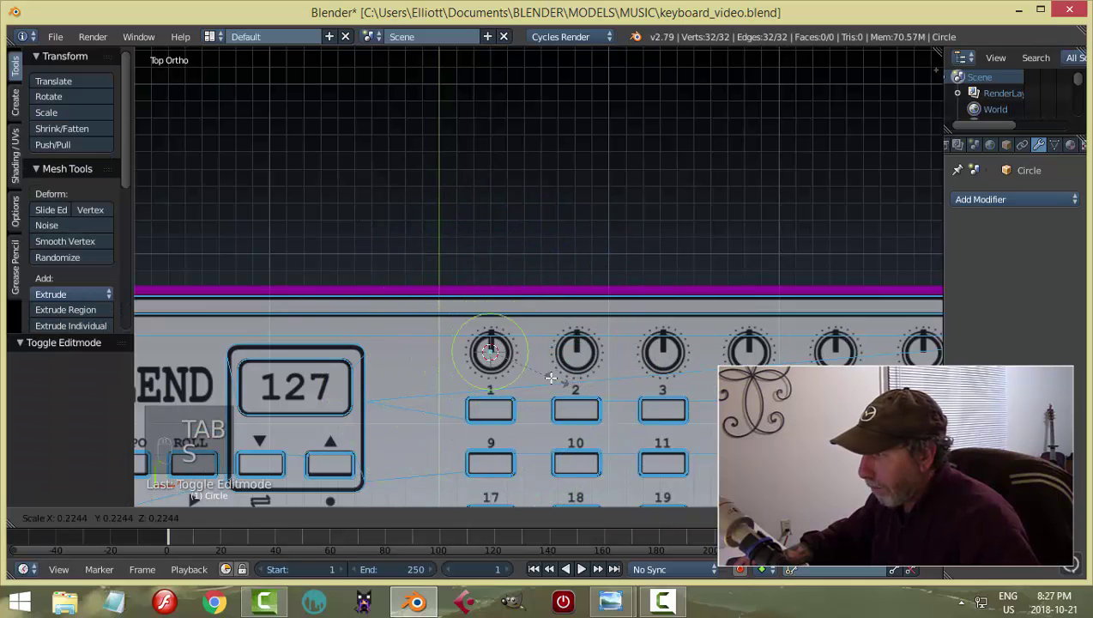
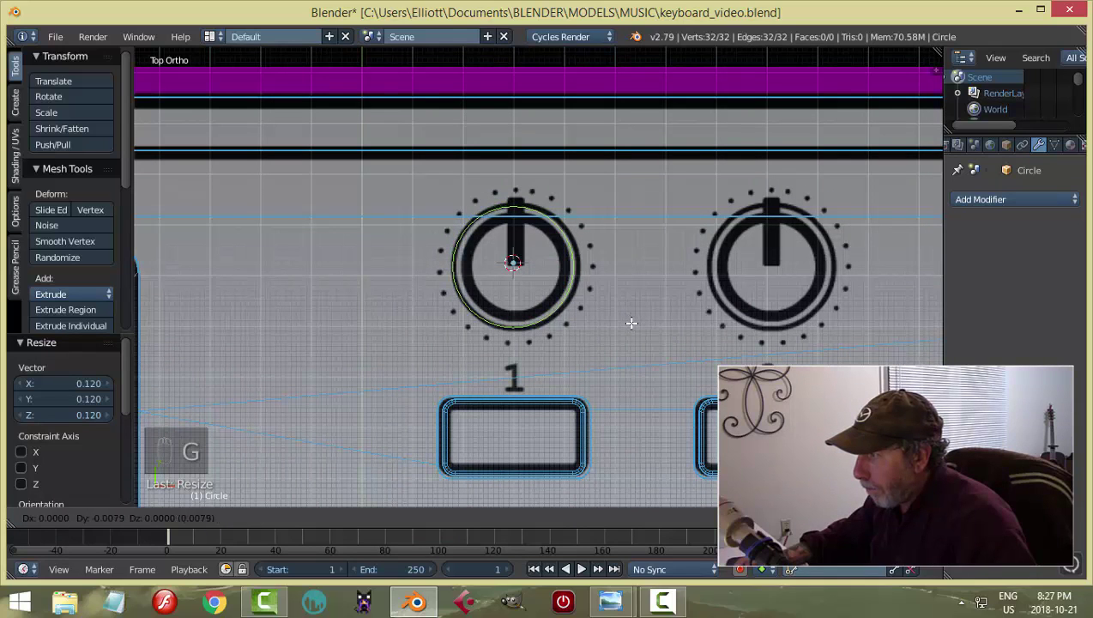
key("s")
key("g")
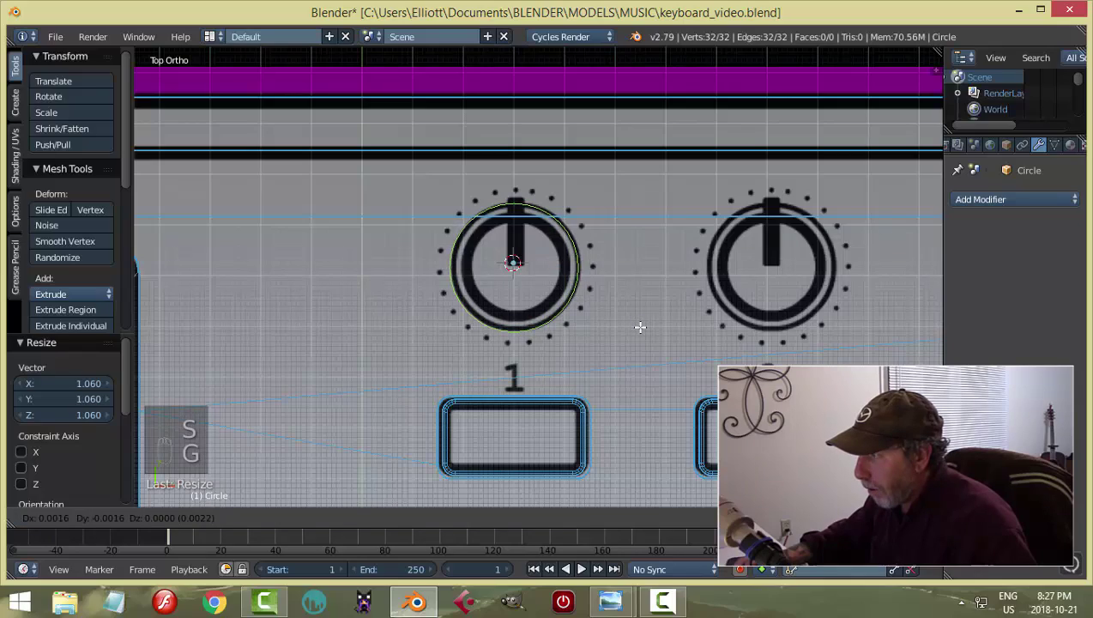
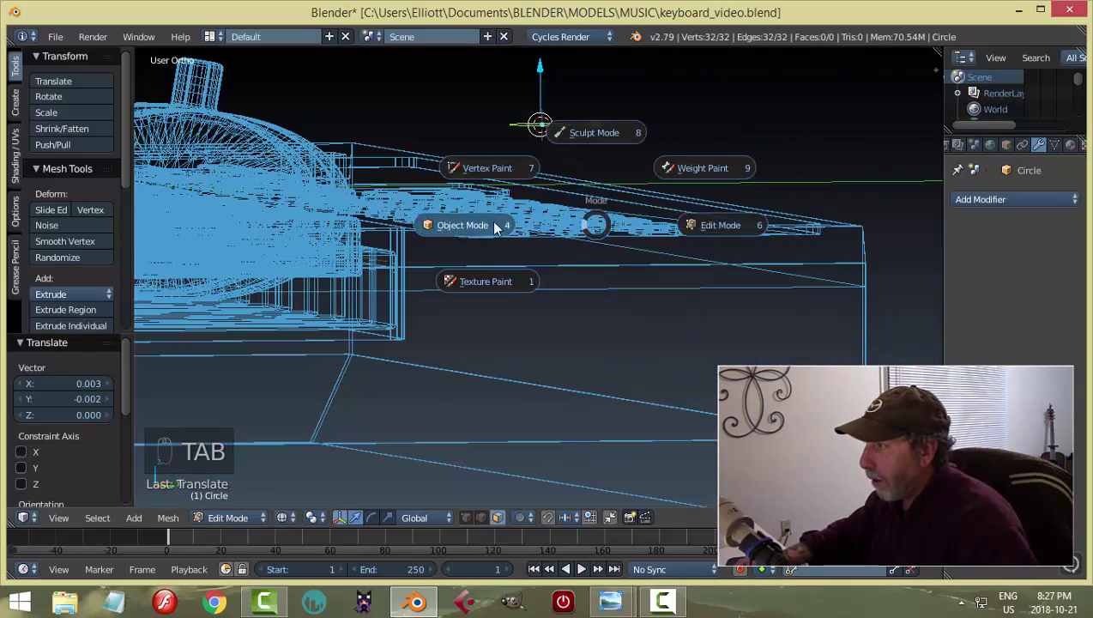
In solid shading, extrude the circle outward and widen the ring into a flared knob base.
left_click_drag(546, 68, 684, 278)
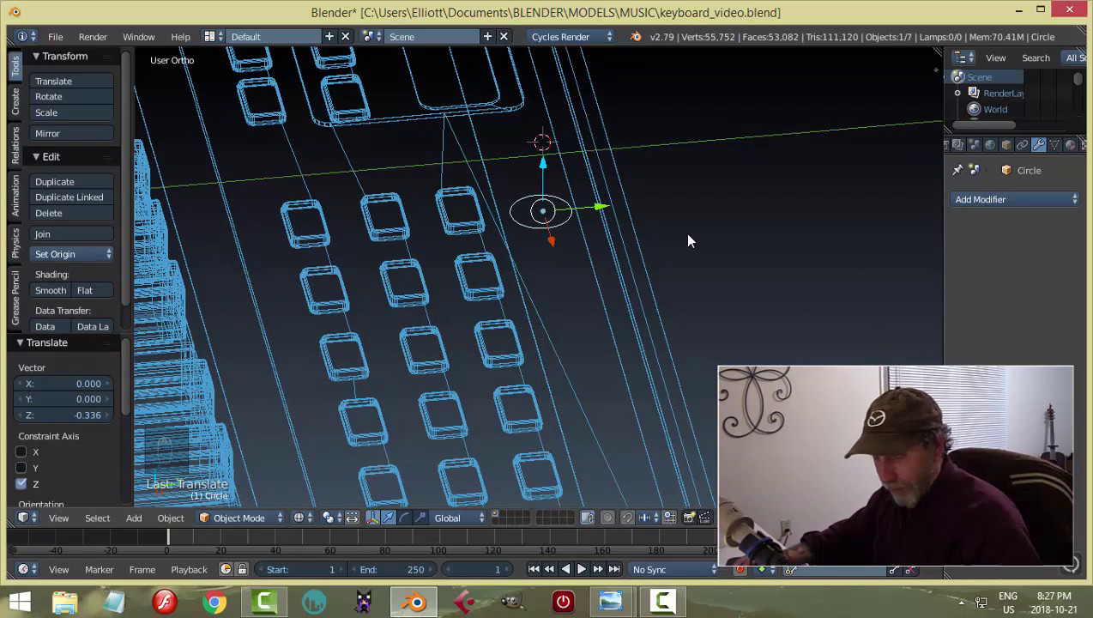
key("z")
middle_click(711, 298)
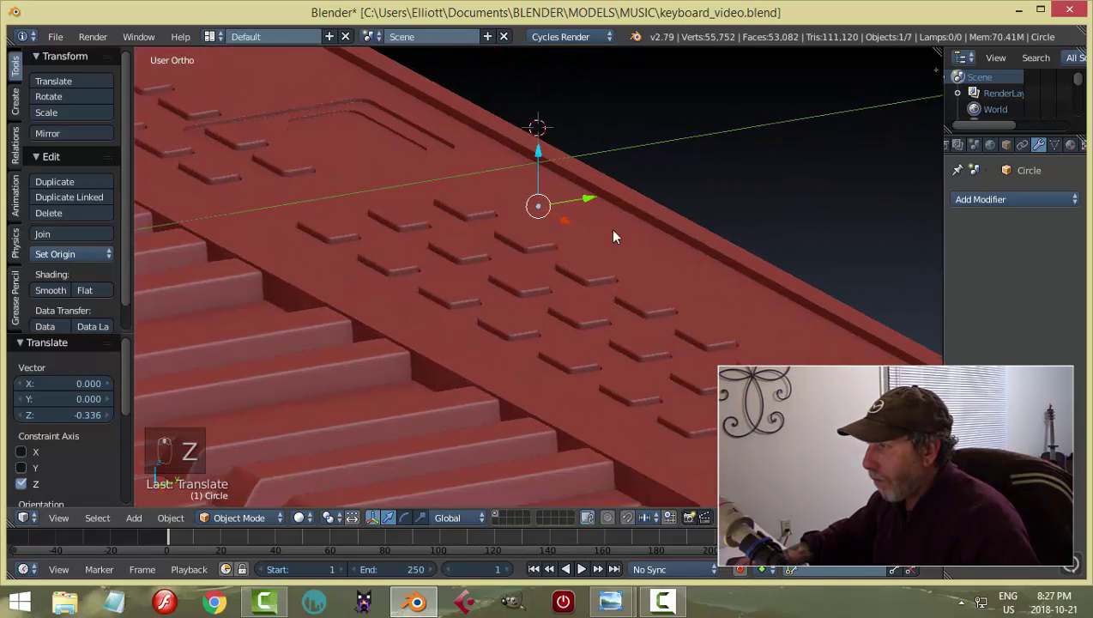
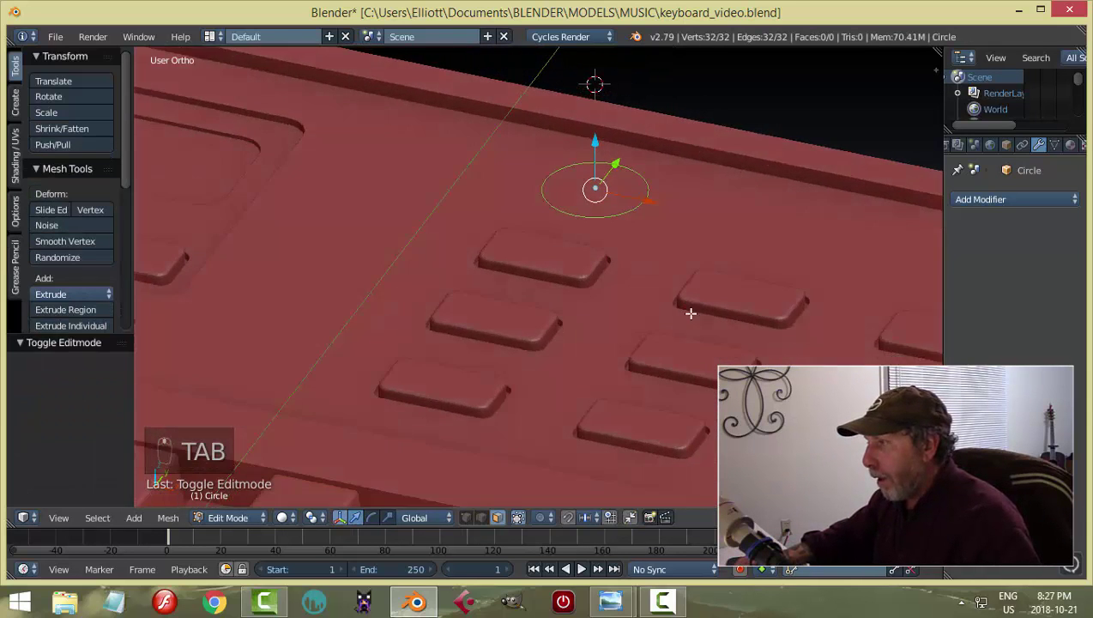
key("ctrl+Tab")
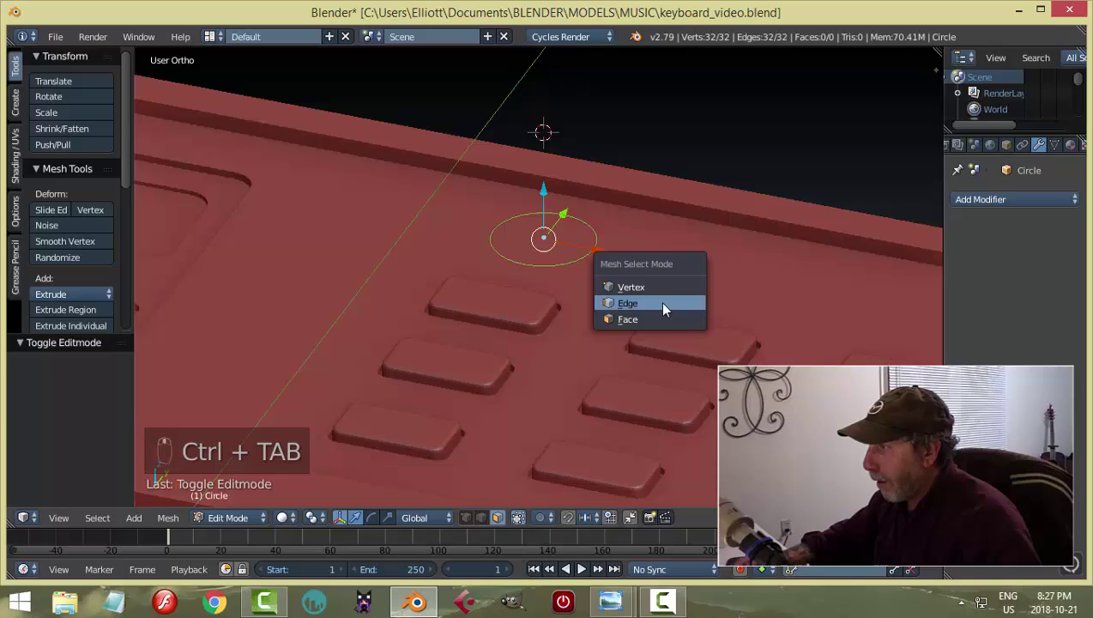
key("e")
key("s")
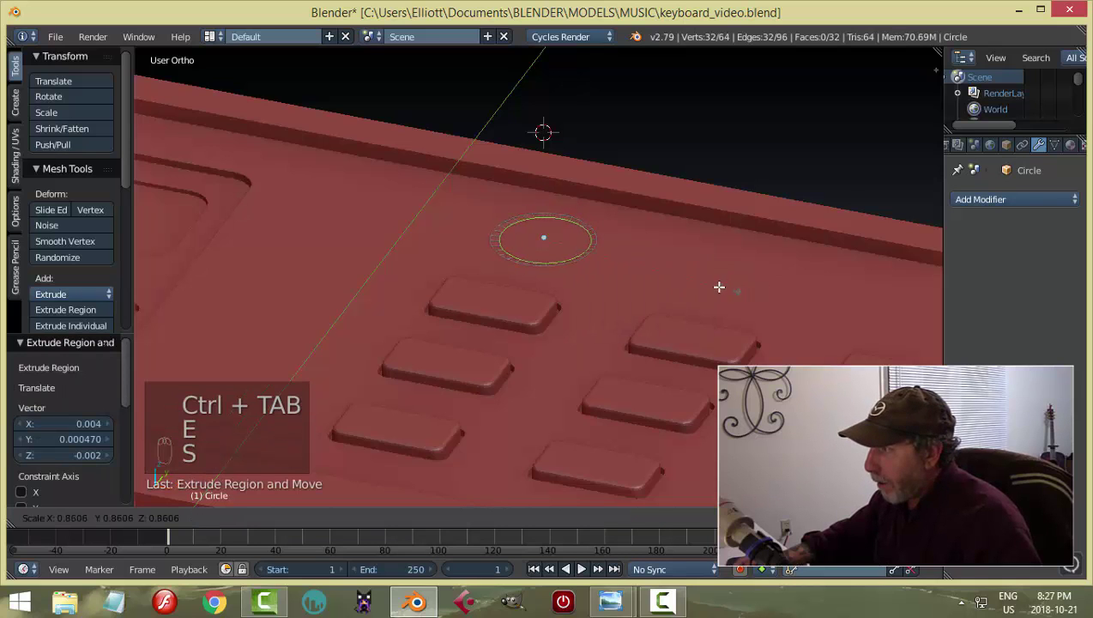
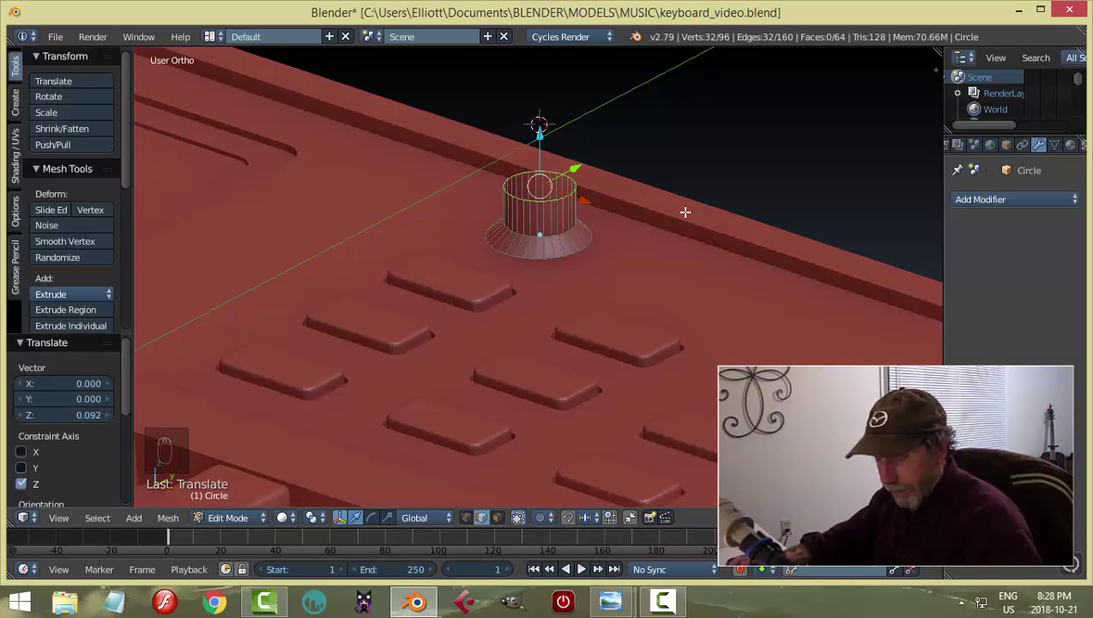
Extrude and scale the rim up into a stepped knob body, then merge the top vertices at center to close it.
key("e")
key("s")
key("e")
key("s")
key("e")
key("alt+m")
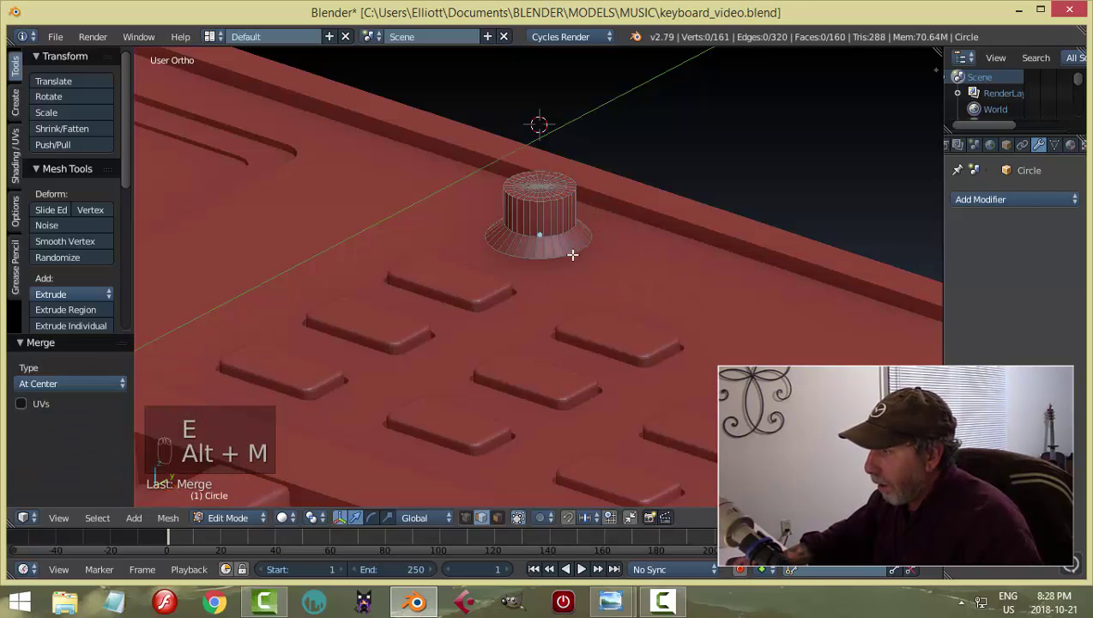
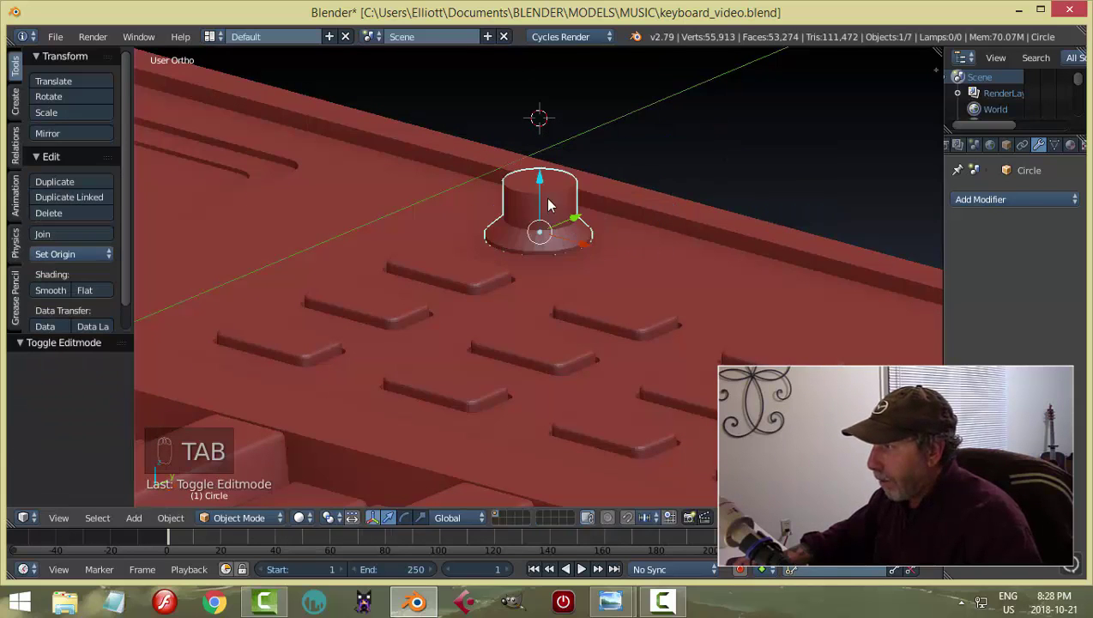
Raise the knob above the keyboard, move it to an empty layer with M and display that layer.
left_click(541, 185)
left_click_drag(636, 216, 594, 226)
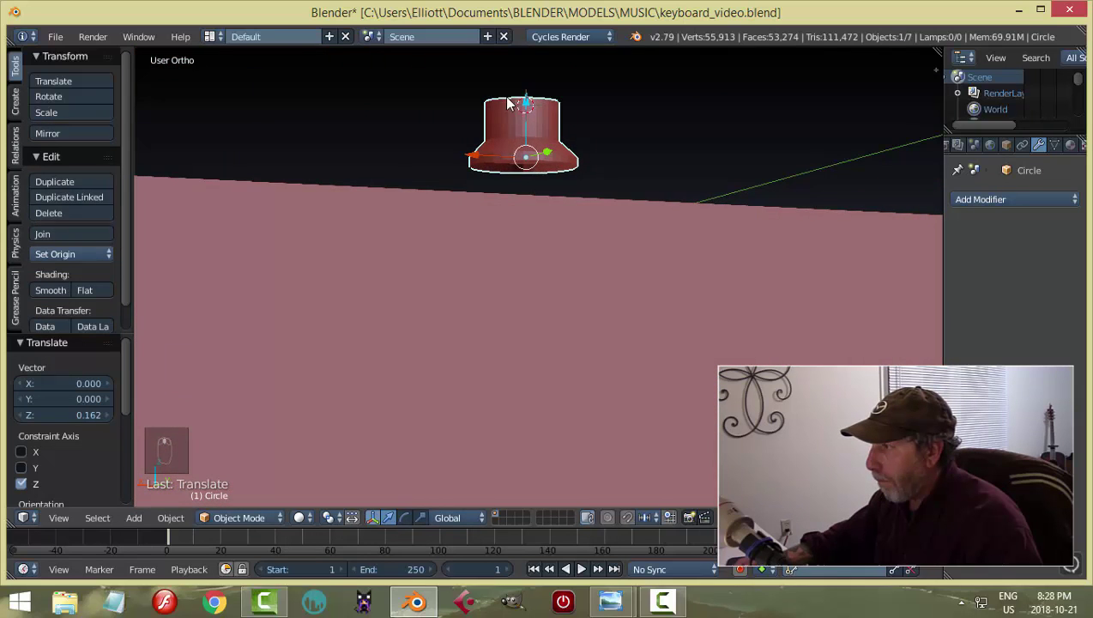
left_click_drag(532, 102, 602, 150)
key("Tab")
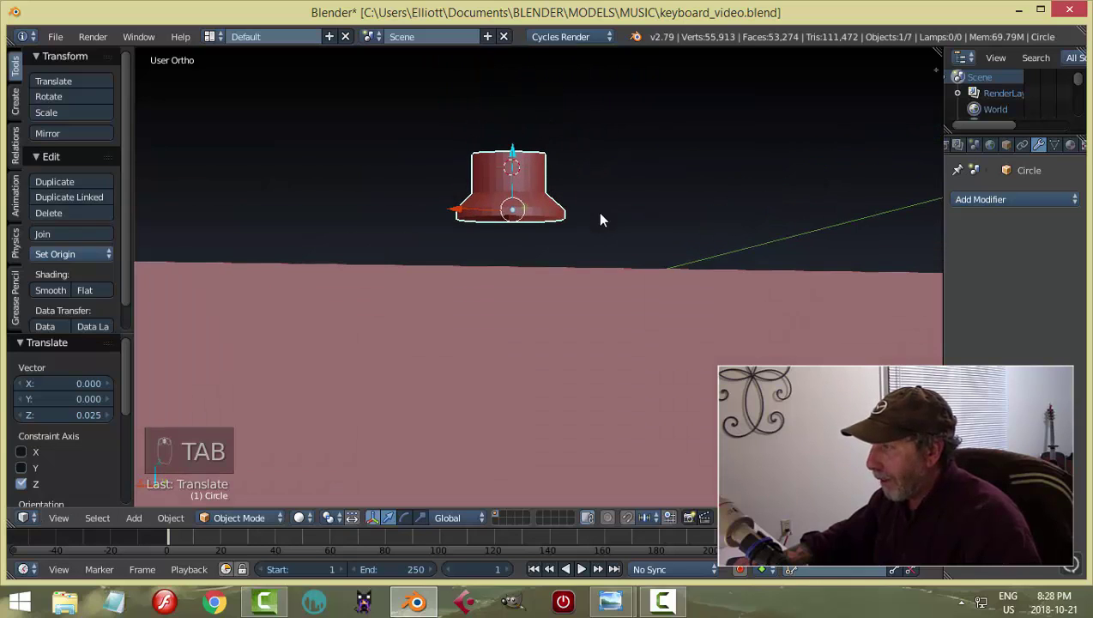
key("m")
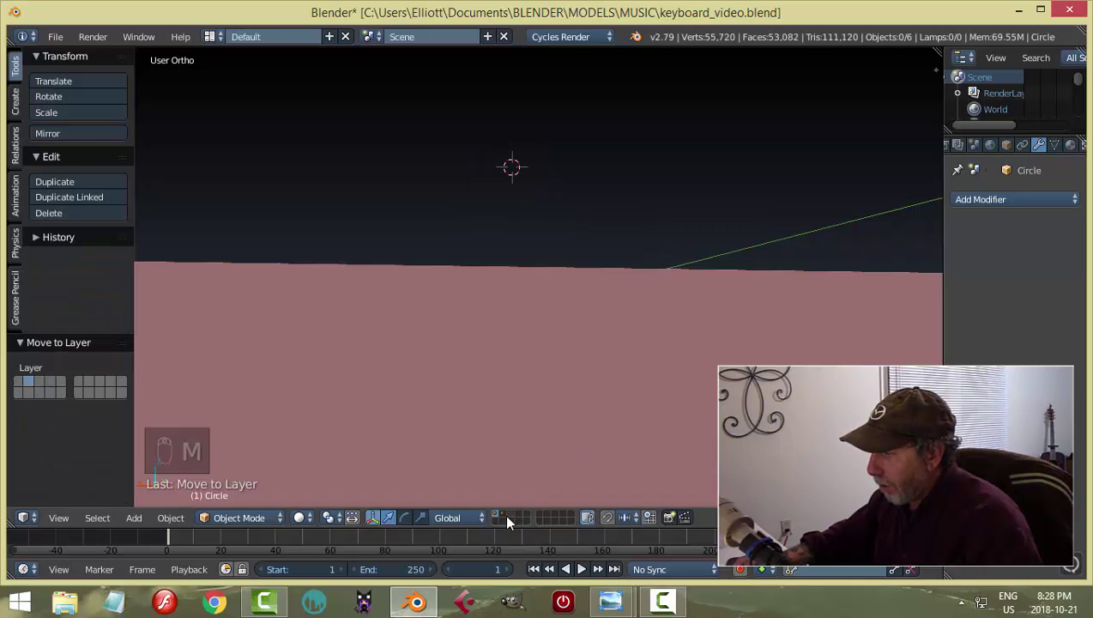
left_click(511, 521)
Inset the knob's bottom face and extrude it into a recessed underside.
key("Tab")
key("e")
key("s")
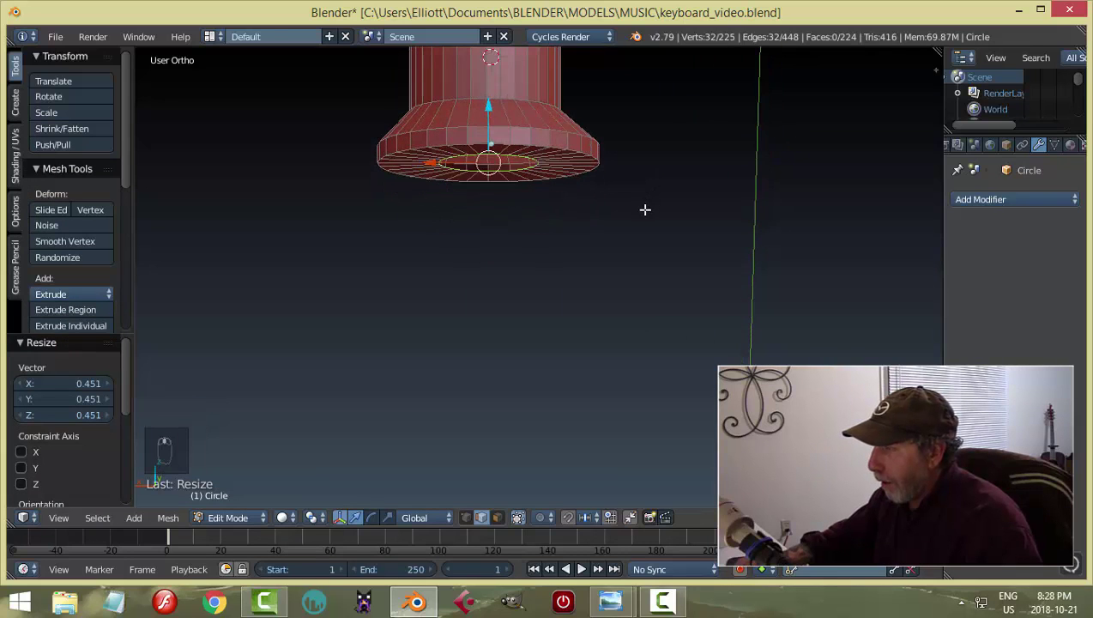
key("e")
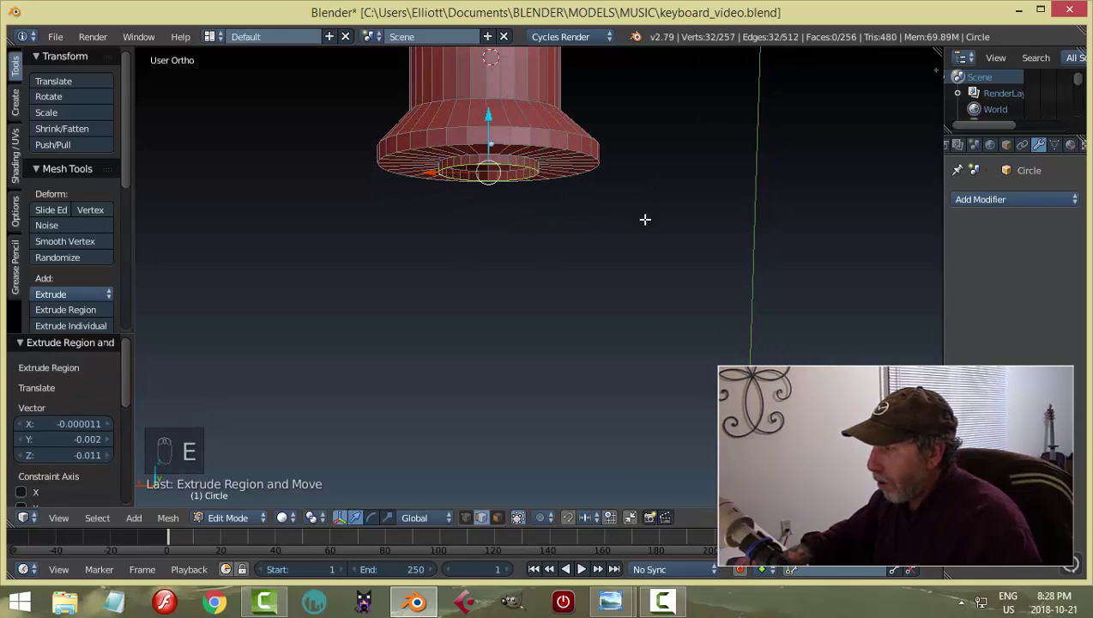
key("a")
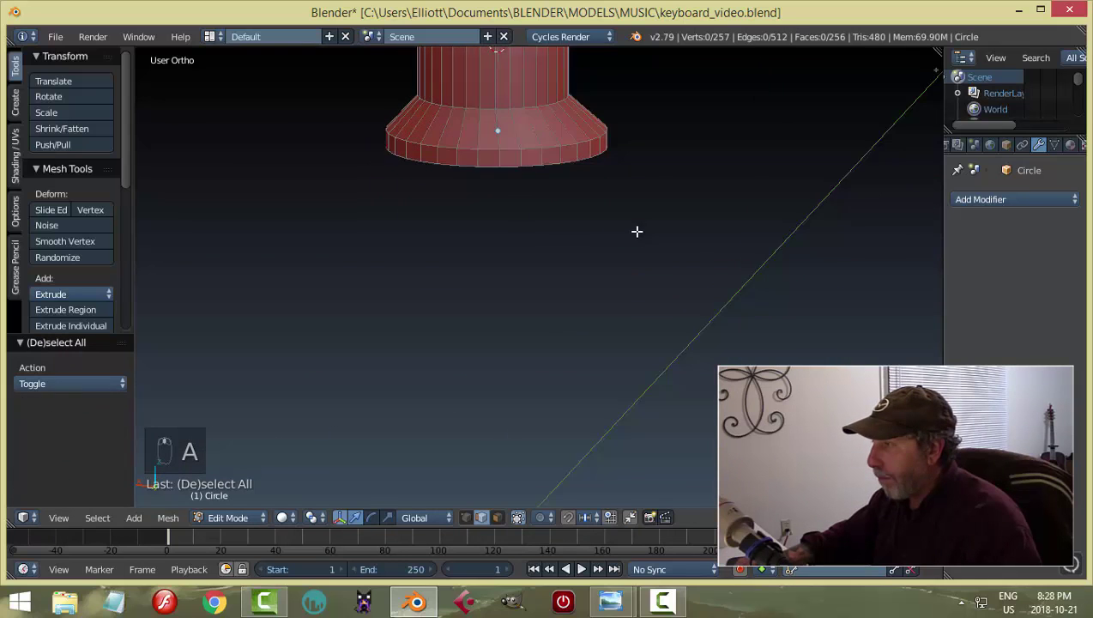
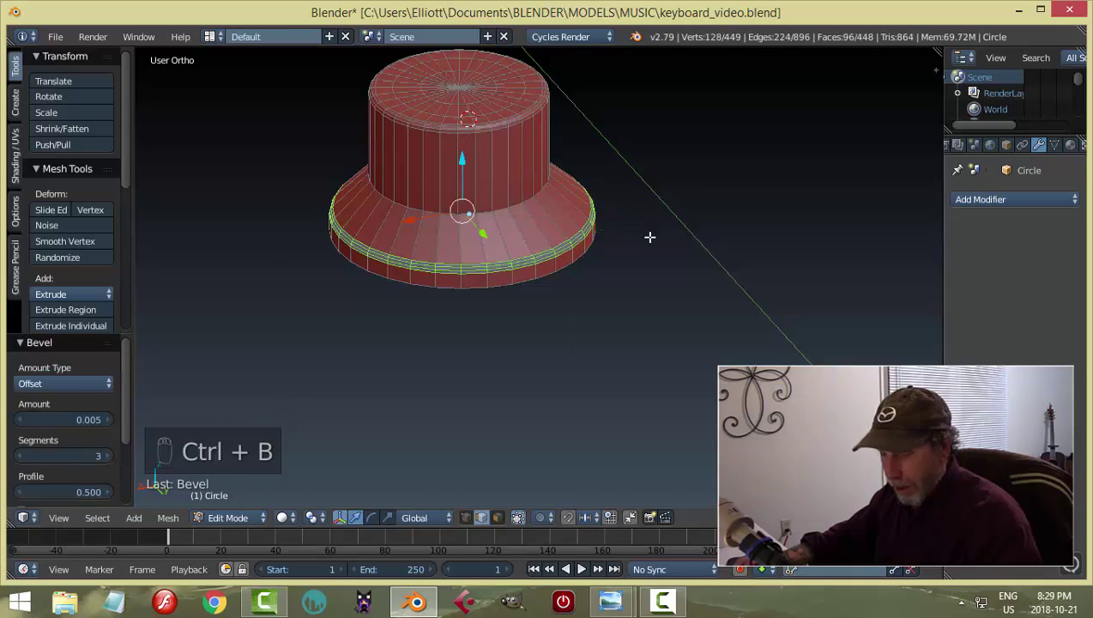
Bevel the base rim and add an edge loop where the body meets the base for the smoothed surface.
key("a")
key("Tab")
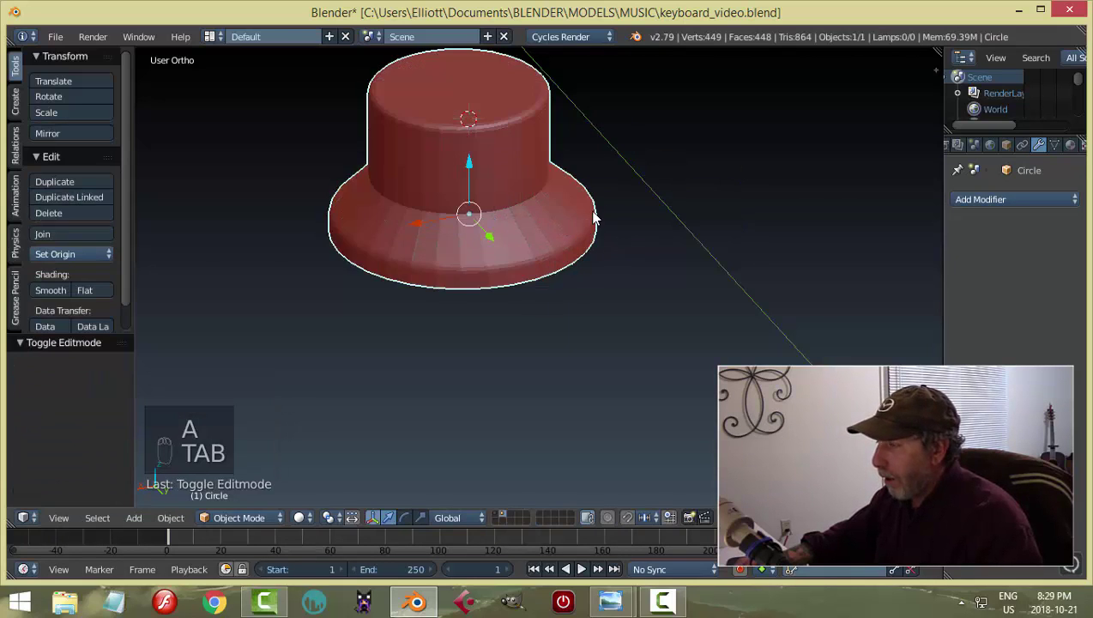
key("Tab")
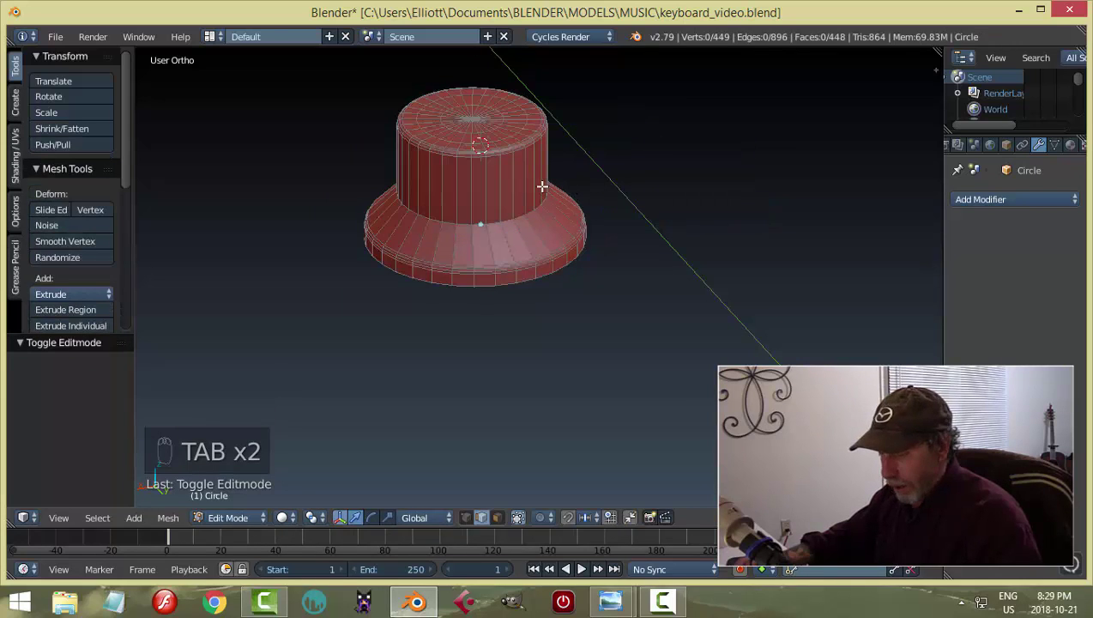
key("ctrl+r")
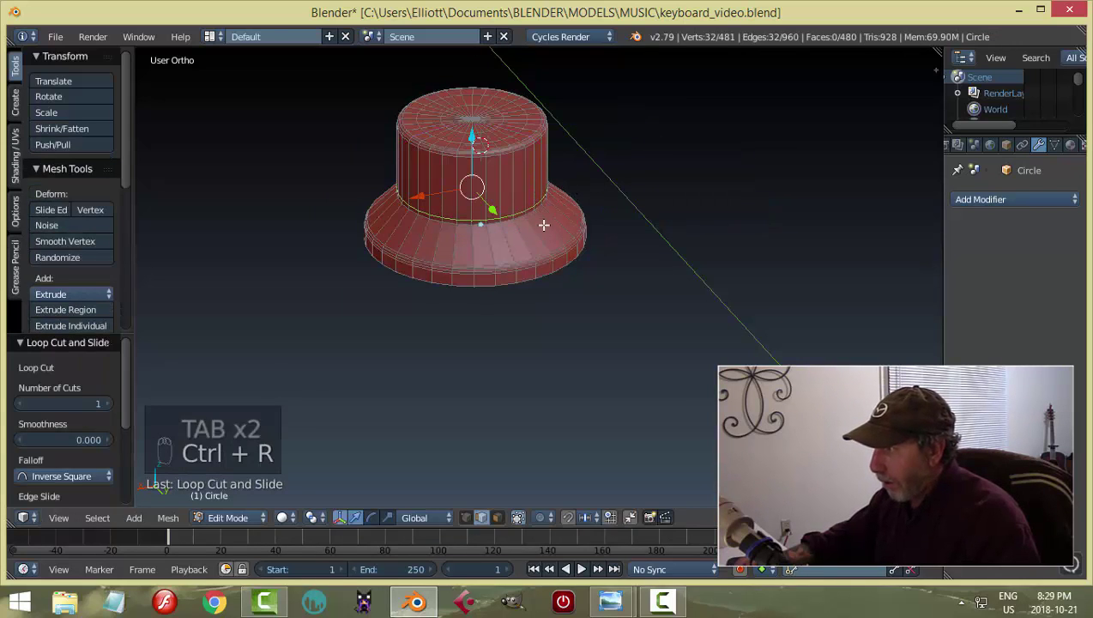
key("ctrl+r")
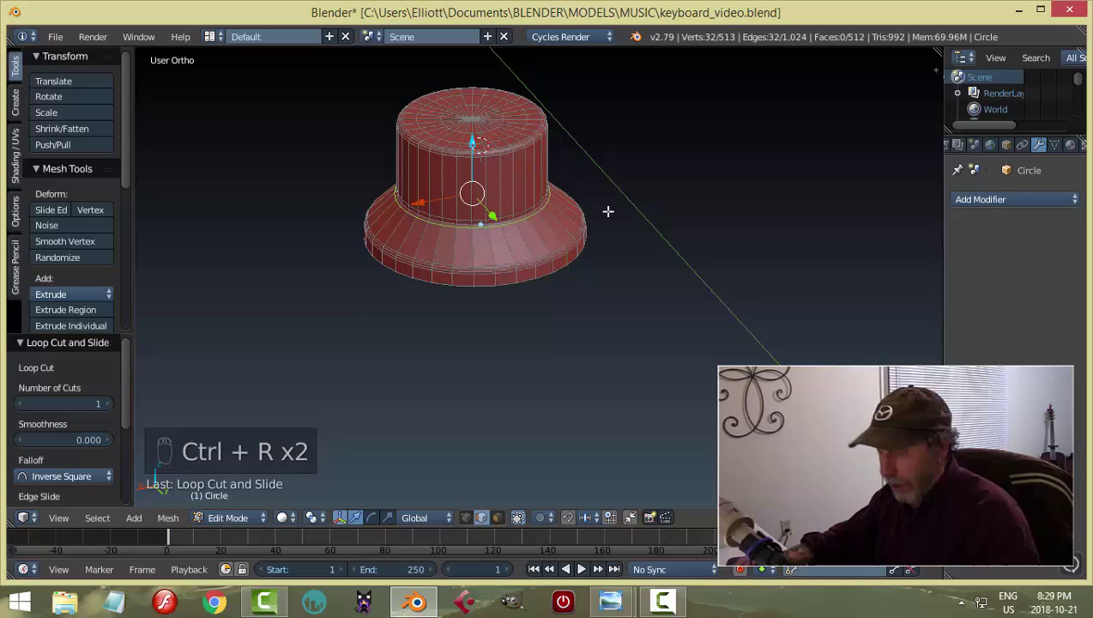
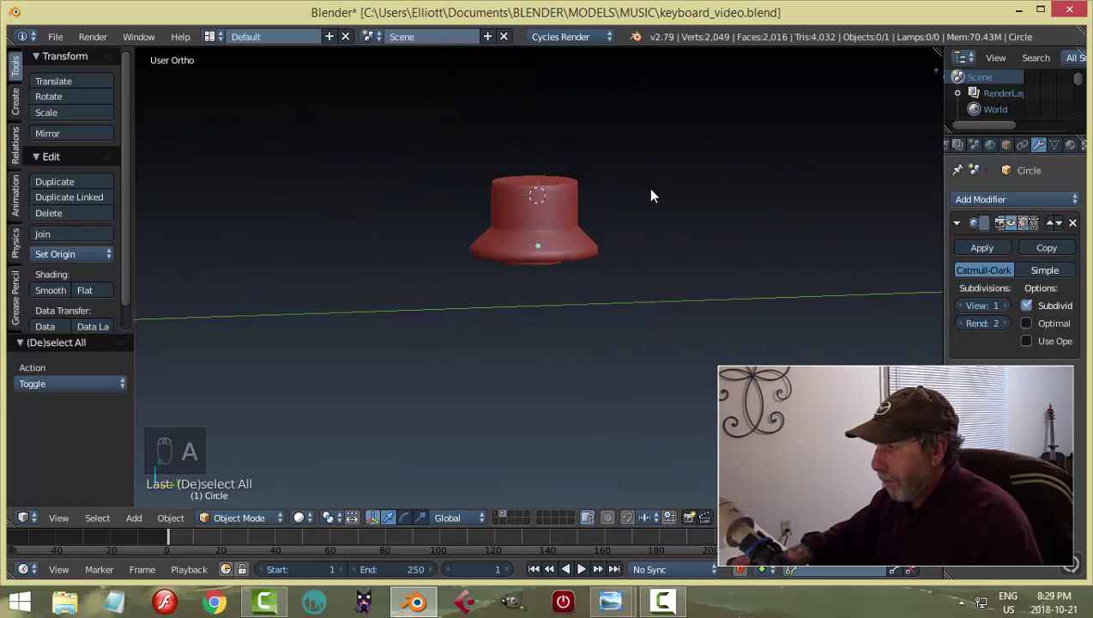
Add a loop cut near the bottom of the knob's base and preview the smoothed result.
middle_click(583, 257)
key("Tab")
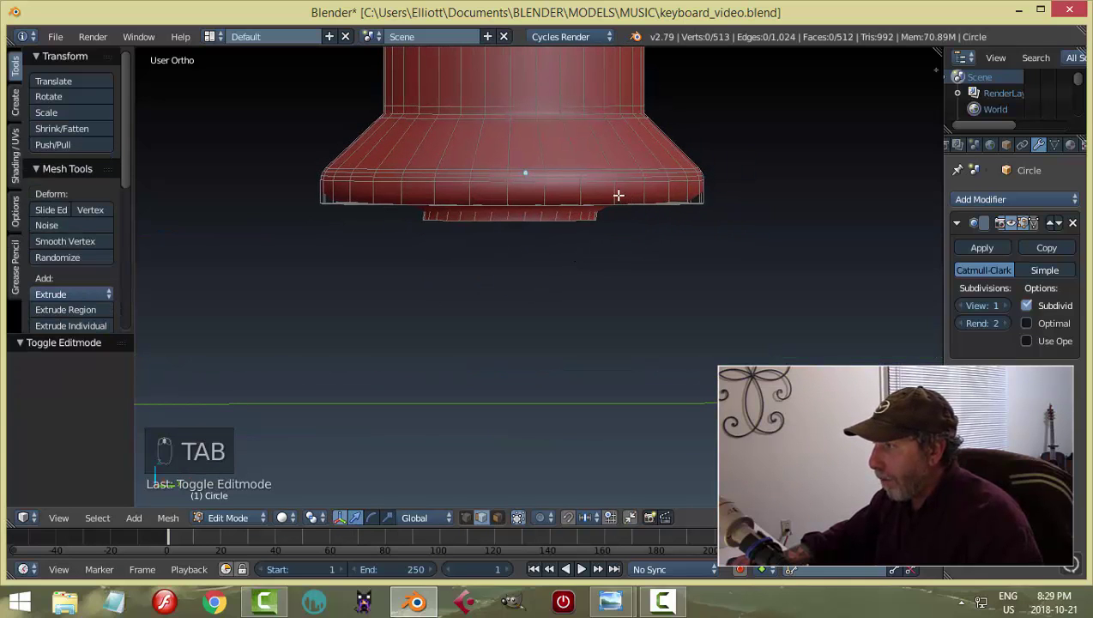
key("ctrl+r")
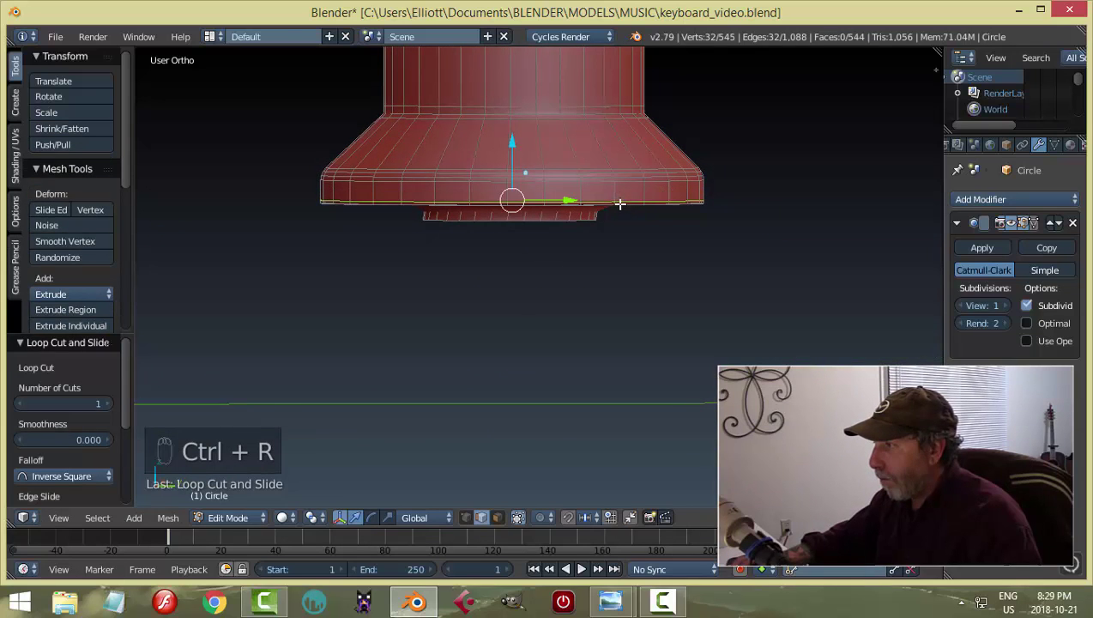
key("a")
key("Tab")
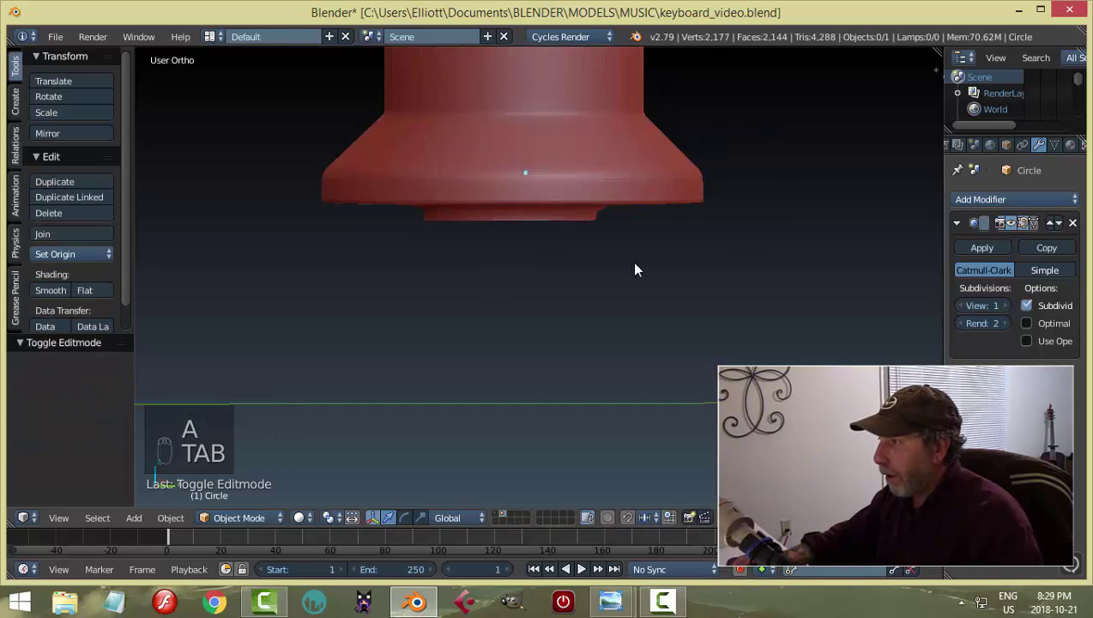
Add an edge loop around the underside recess, then move the finished knob to another layer.
key("Tab")
key("ctrl+r")
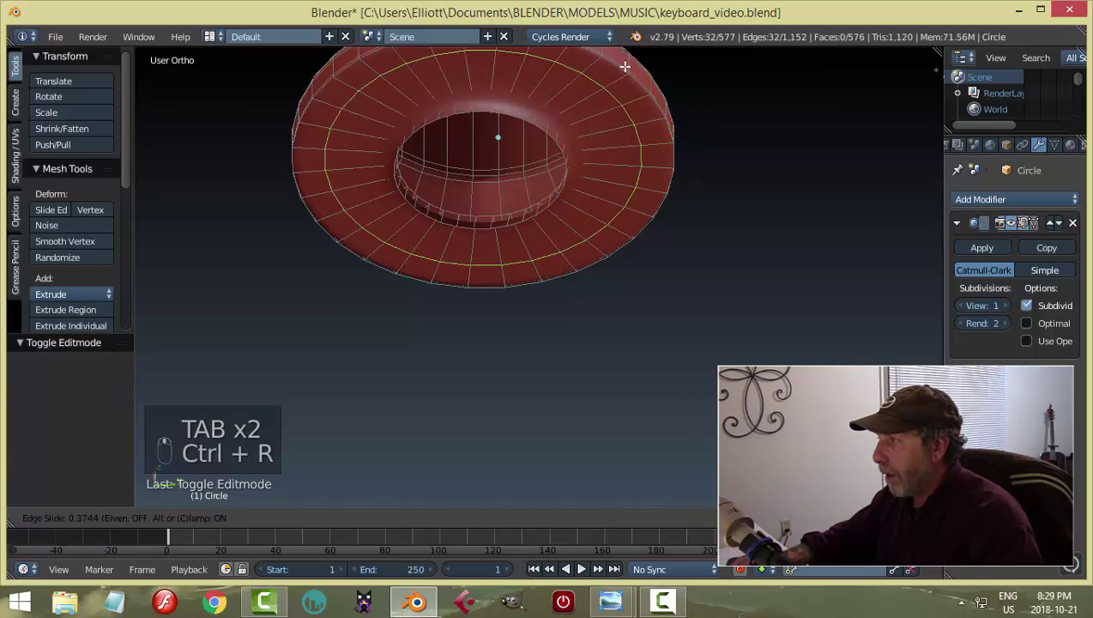
key("ctrl+r")
key("Tab")
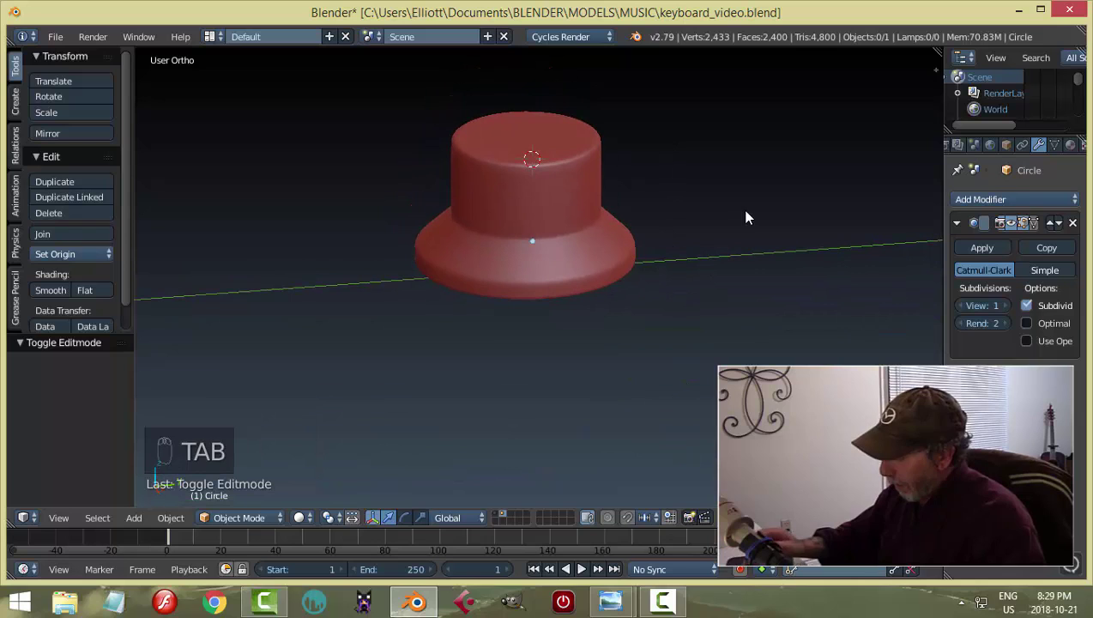
left_click_drag(567, 251, 851, 280)
key("m")
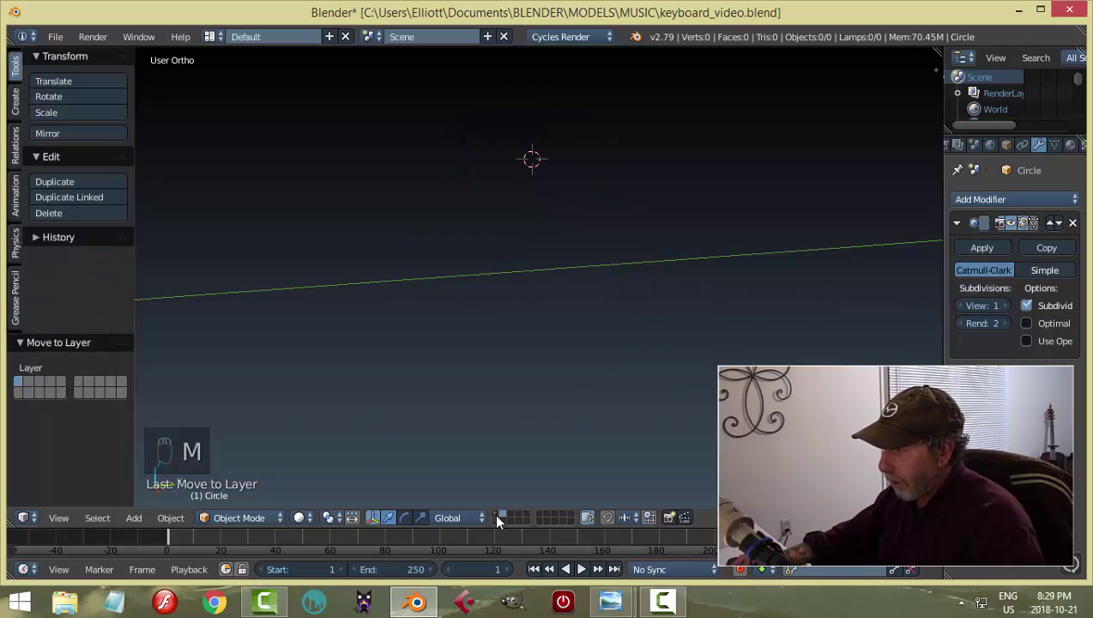
Switch to the keyboard layer and position the knob on the top panel.
left_click_drag(500, 518, 592, 345)
key("a")
middle_click(592, 345)
left_click_drag(542, 234, 530, 201)
left_click_drag(530, 201, 510, 380)
left_click_drag(510, 380, 536, 274)
left_click_drag(536, 274, 557, 307)
key("a")
left_click_drag(549, 315, 528, 365)
In top view snap the cursor to the knob, add a cube at its centre and shrink it small in Edit Mode.
key("KP_7")
left_click_drag(517, 361, 511, 328)
left_click_drag(512, 329, 657, 342)
key("shift+s")
left_click_drag(627, 366, 596, 285)
key("shift+a")
key("Tab")
key("s")
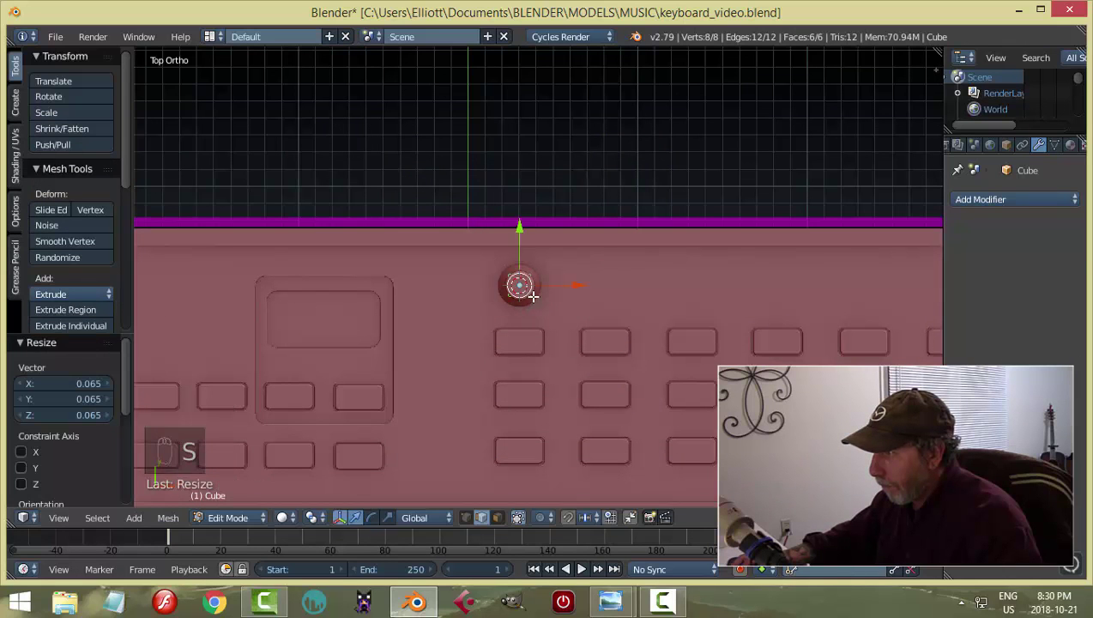
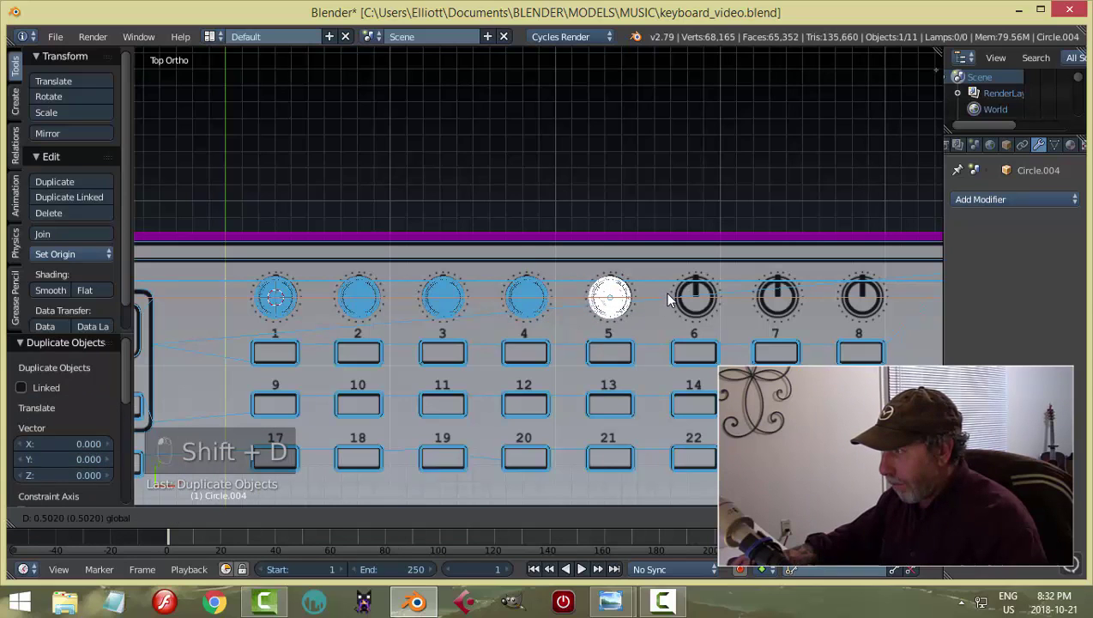
Duplicate the knob along X into the remaining columns, filling positions up to Circle.007.
key("shift+d")
left_click_drag(677, 304, 760, 303)
left_click(760, 303)
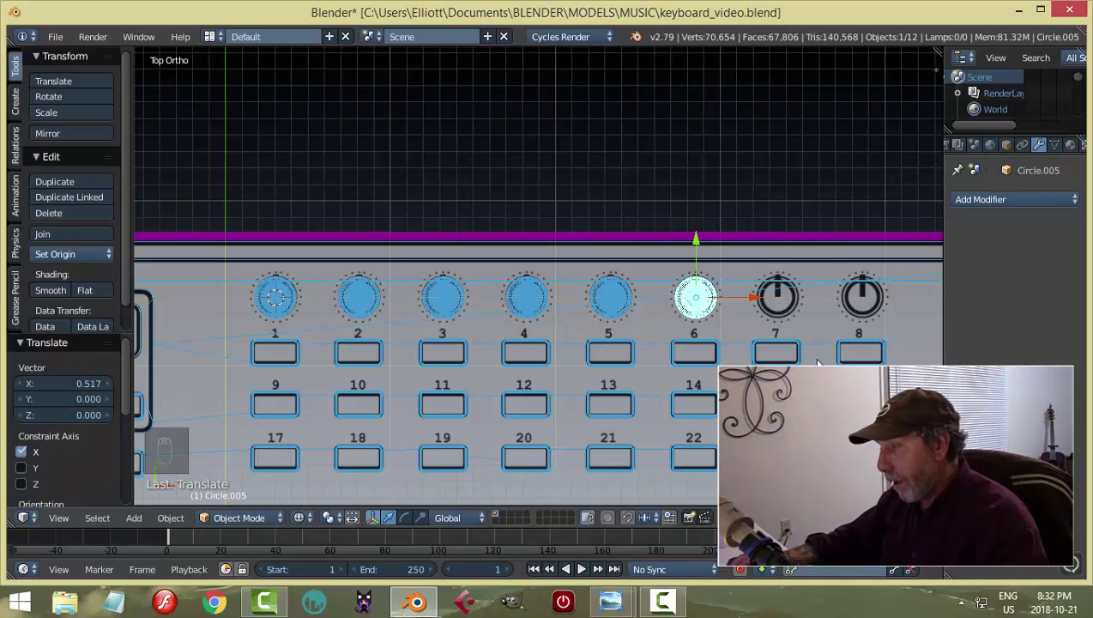
middle_click(710, 355)
key("shift+d")
left_click_drag(626, 310, 706, 307)
key("shift+d")
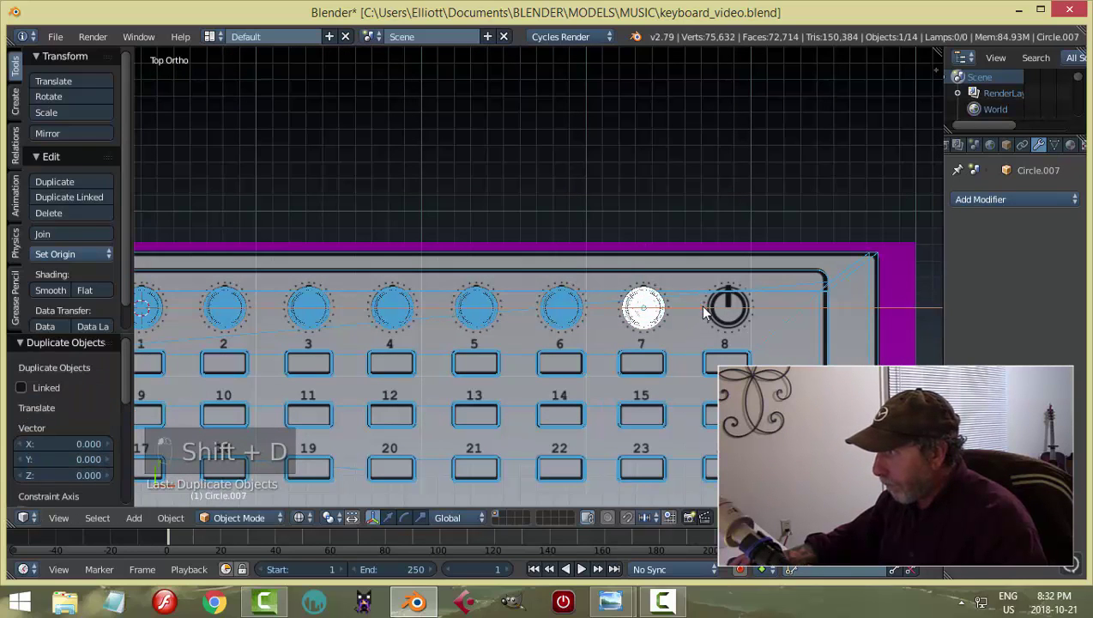
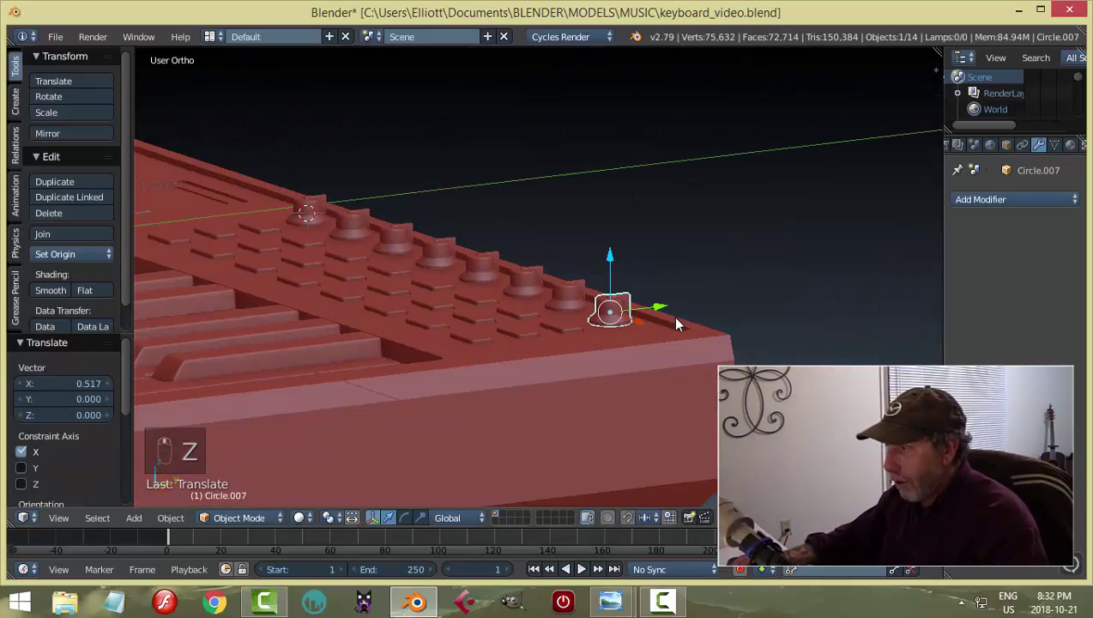
Deselect everything and orbit until the whole keyboard sits in view.
key("a")
middle_click(524, 374)
left_click_drag(491, 313, 605, 316)
key("ctrl+s")
left_click_drag(605, 321, 624, 338)
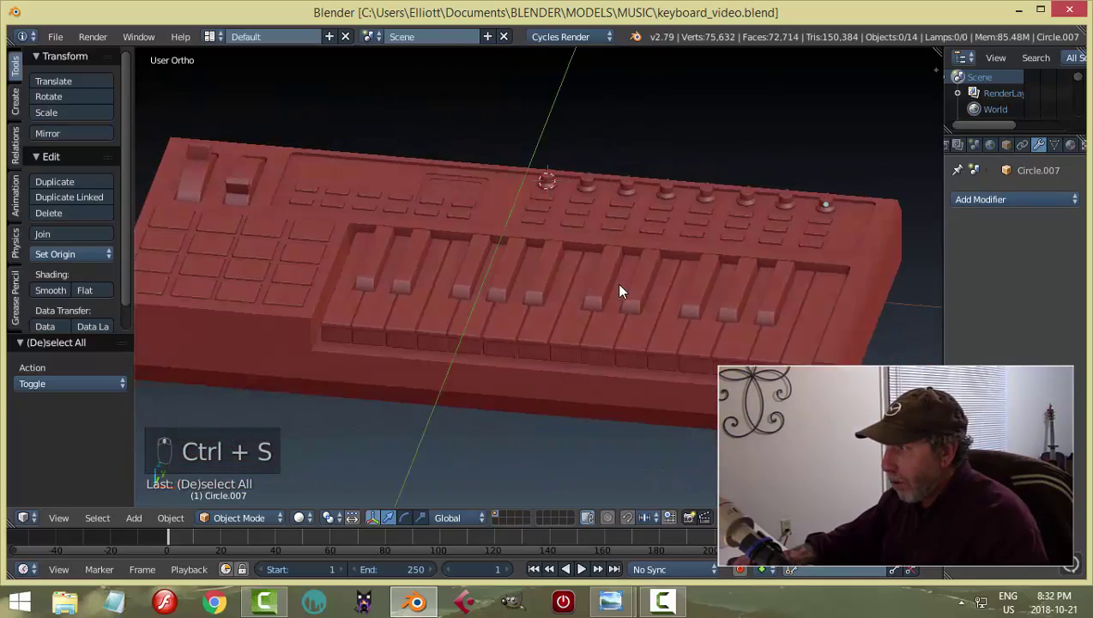
middle_click(669, 326)
middle_click(797, 305)
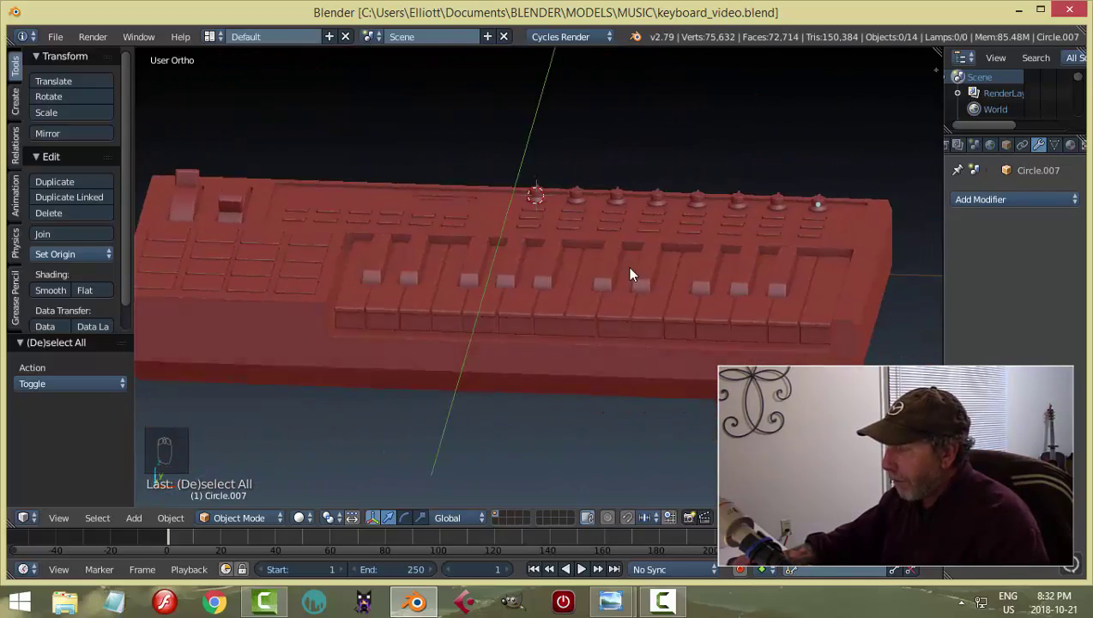
left_click_drag(621, 310, 725, 348)
left_click_drag(571, 284, 780, 293)
Switch the viewport Matcap to a neutral grey and move to the Material properties.
key("n")
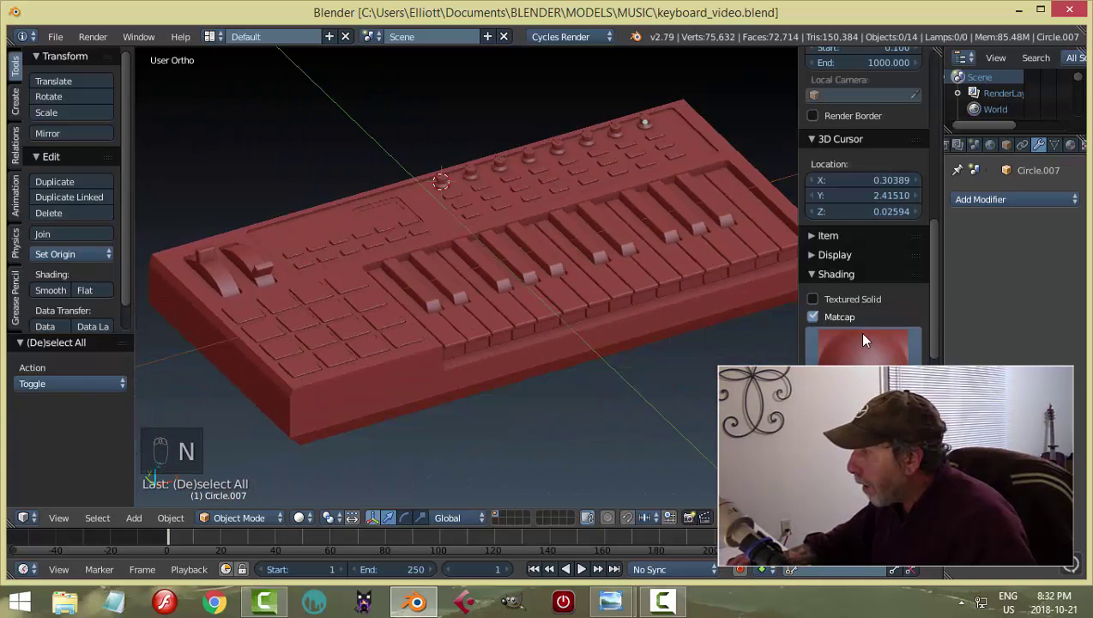
left_click_drag(817, 320, 707, 319)
key("n")
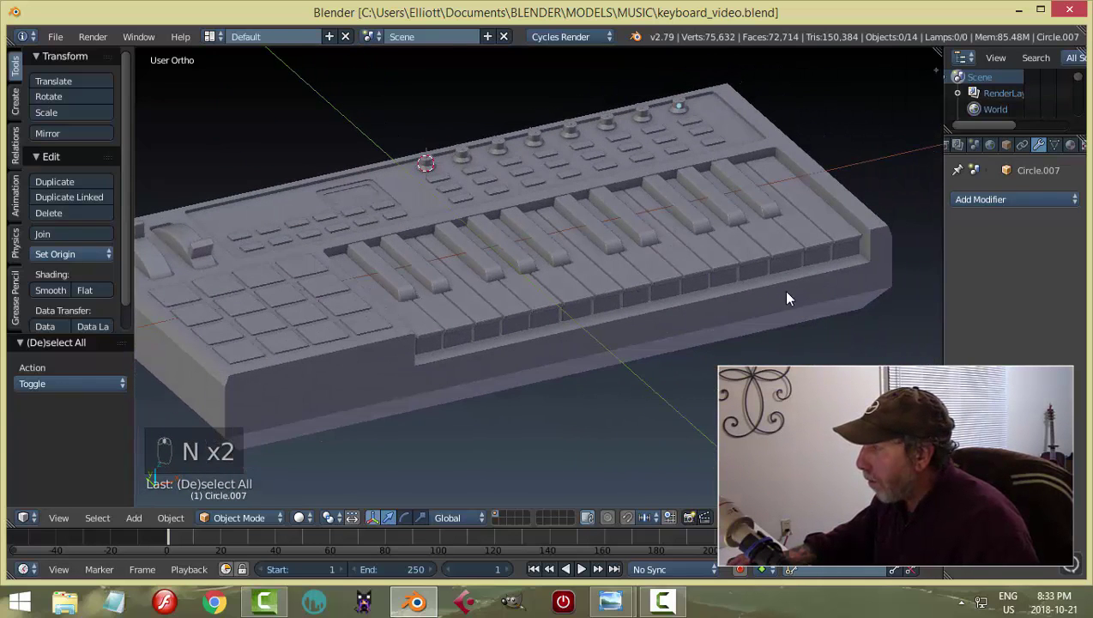
left_click_drag(1076, 147, 715, 160)
Select the buttons plane and give it a new material named black using a Mix Shader surface.
middle_click(716, 159)
middle_click(717, 221)
middle_click(713, 264)
right_click(689, 227)
middle_click(707, 266)
left_click(722, 296)
right_click(720, 287)
left_click(720, 283)
middle_click(983, 257)
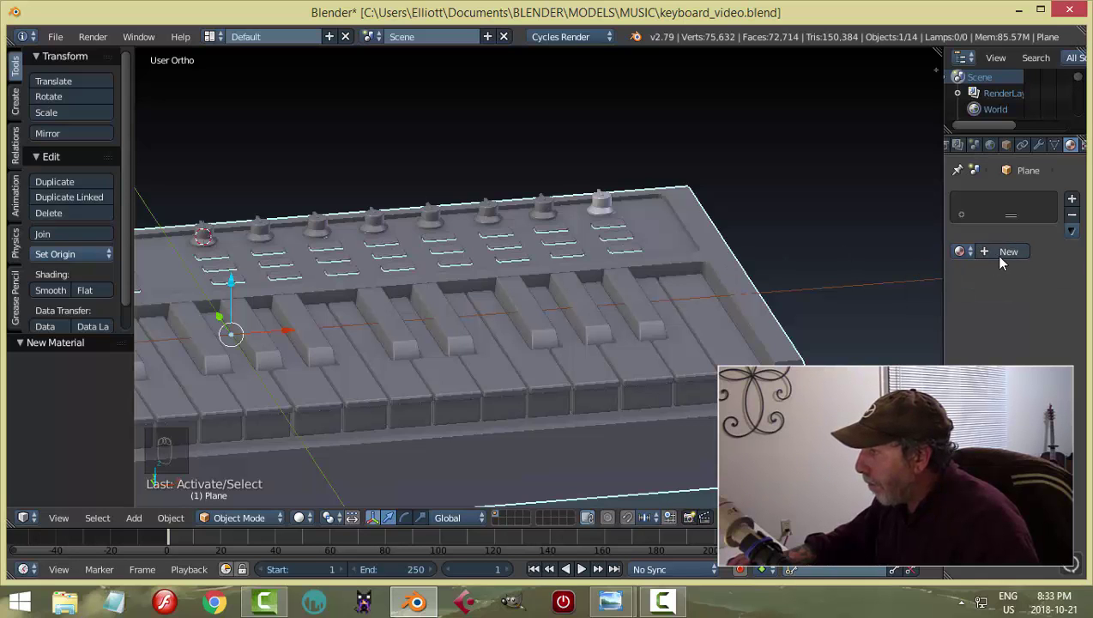
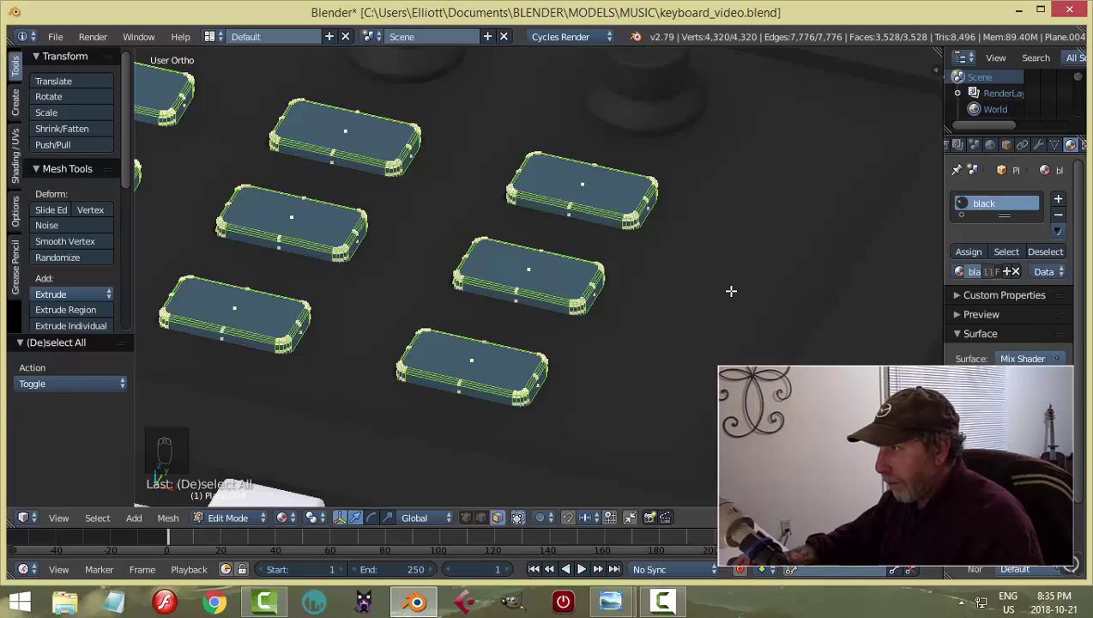
Select the co-planar button tops and grow the selection to isolate the rims for a teal slot.
key("a")
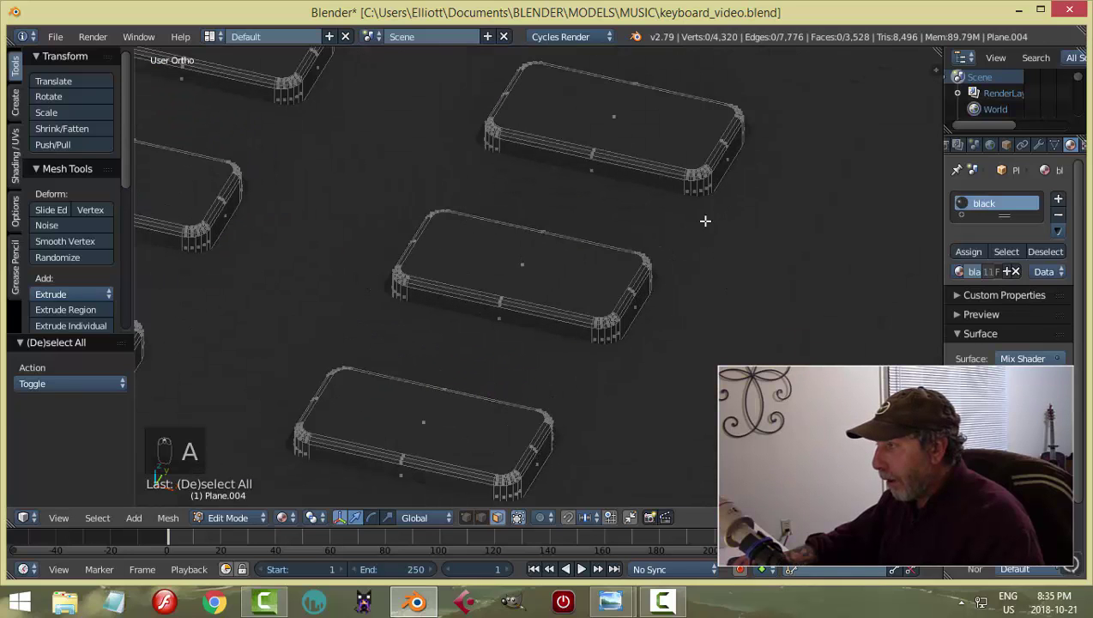
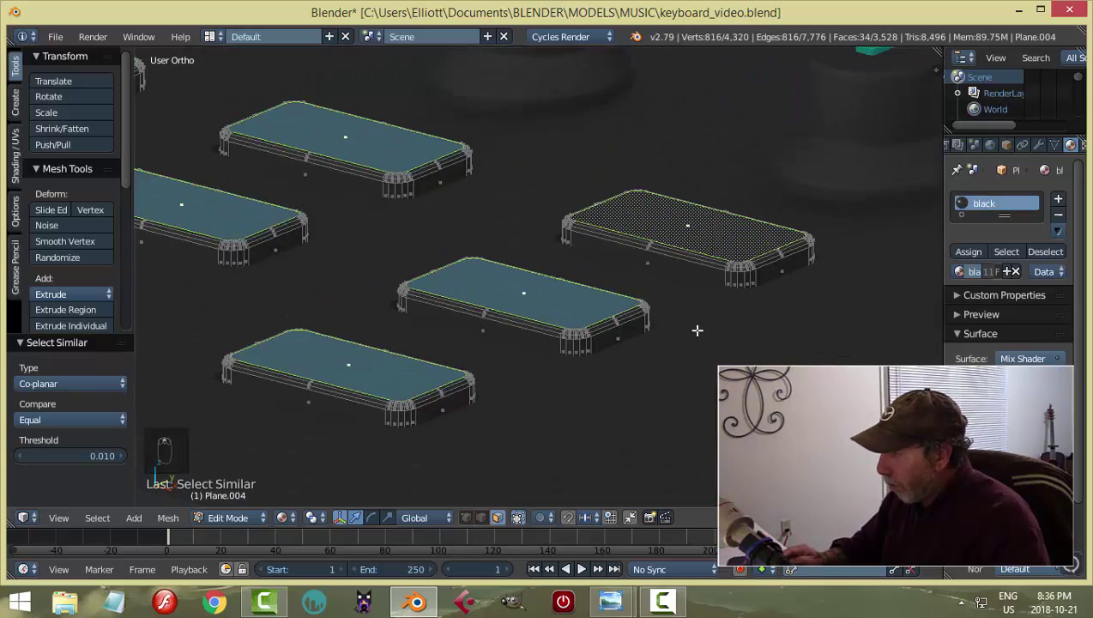
key("ctrl+KP_Add")
key("ctrl+KP_Add")
key("ctrl+KP_Add")
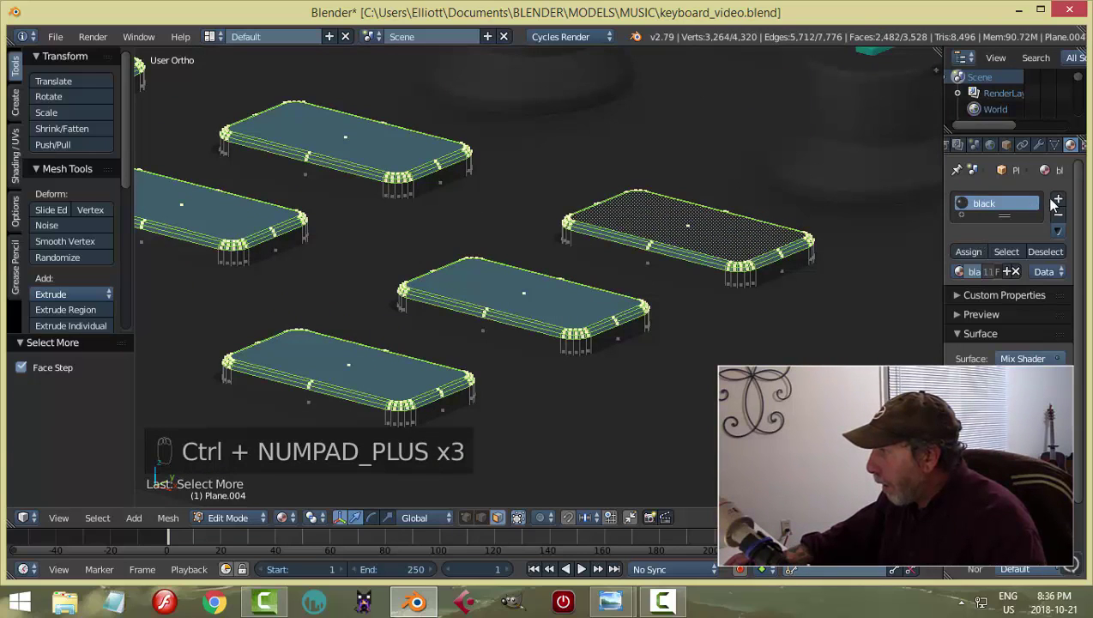
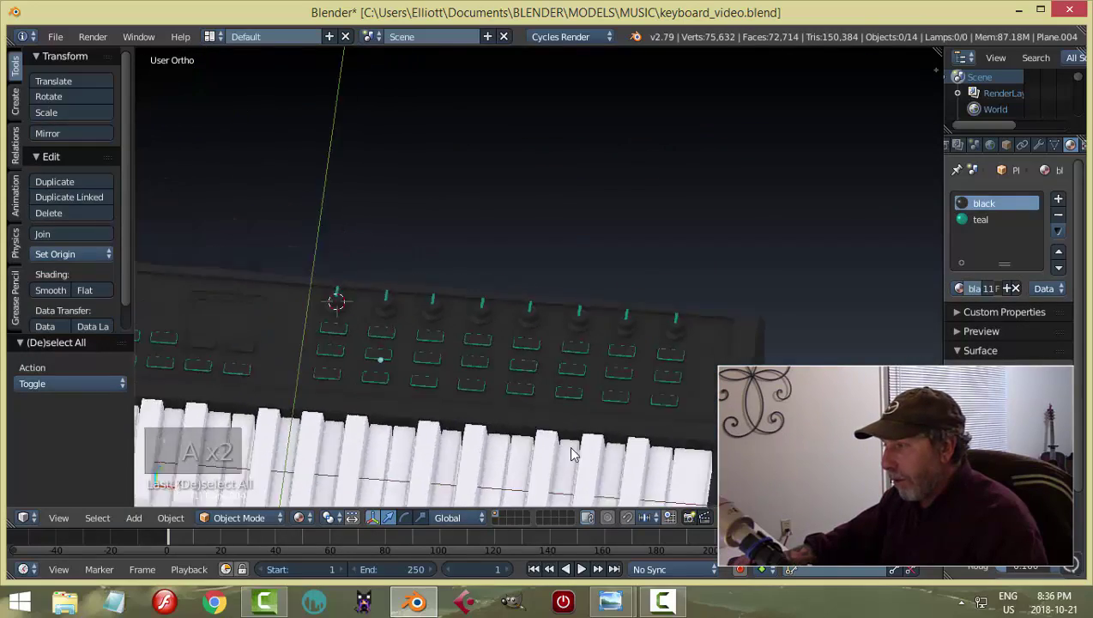
Assign teal to the remaining button rims and leave Edit Mode.
middle_click(485, 340)
key("ctrl+s")
key("Tab")
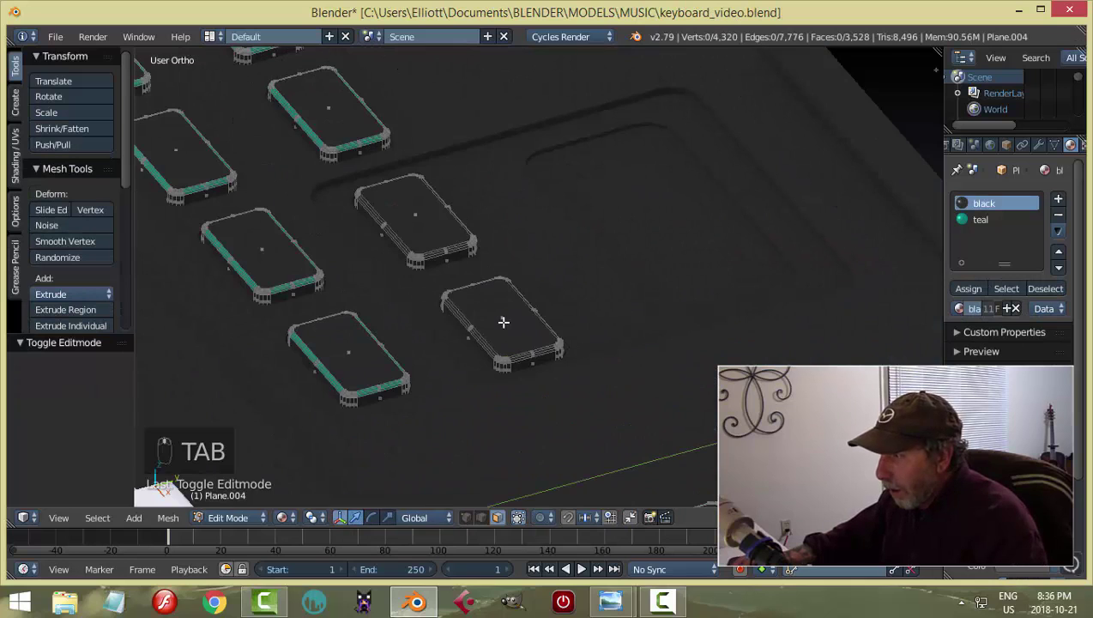
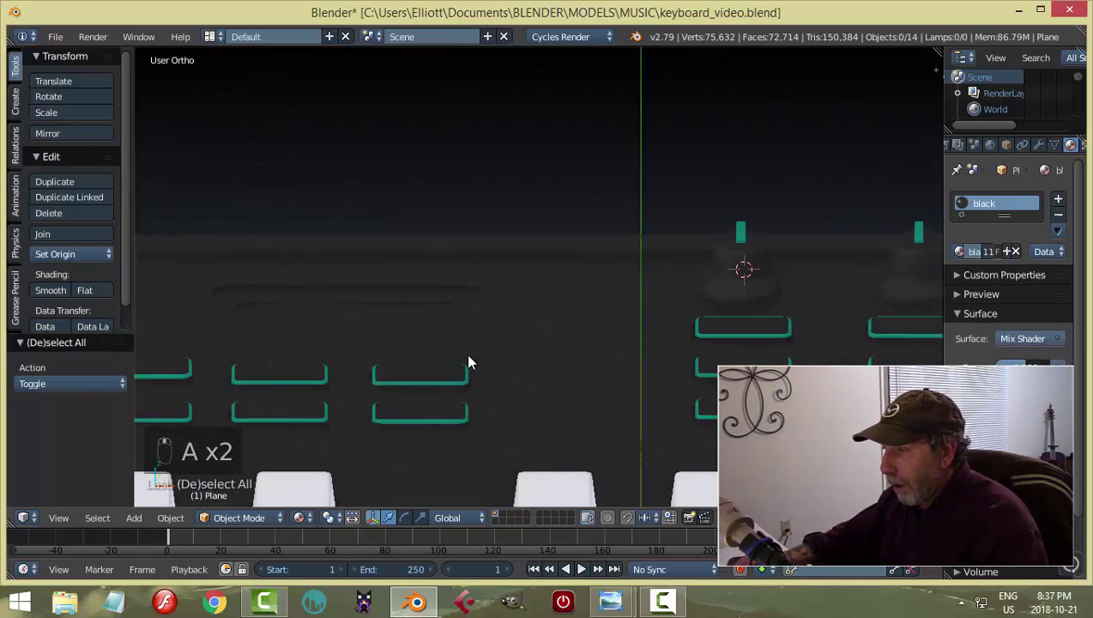
Inspect the teal rims from several angles, save the file and select the drum pads plane.
middle_click(476, 344)
middle_click(501, 417)
middle_click(595, 410)
middle_click(646, 269)
left_click_drag(620, 268, 655, 247)
key("ctrl+s")
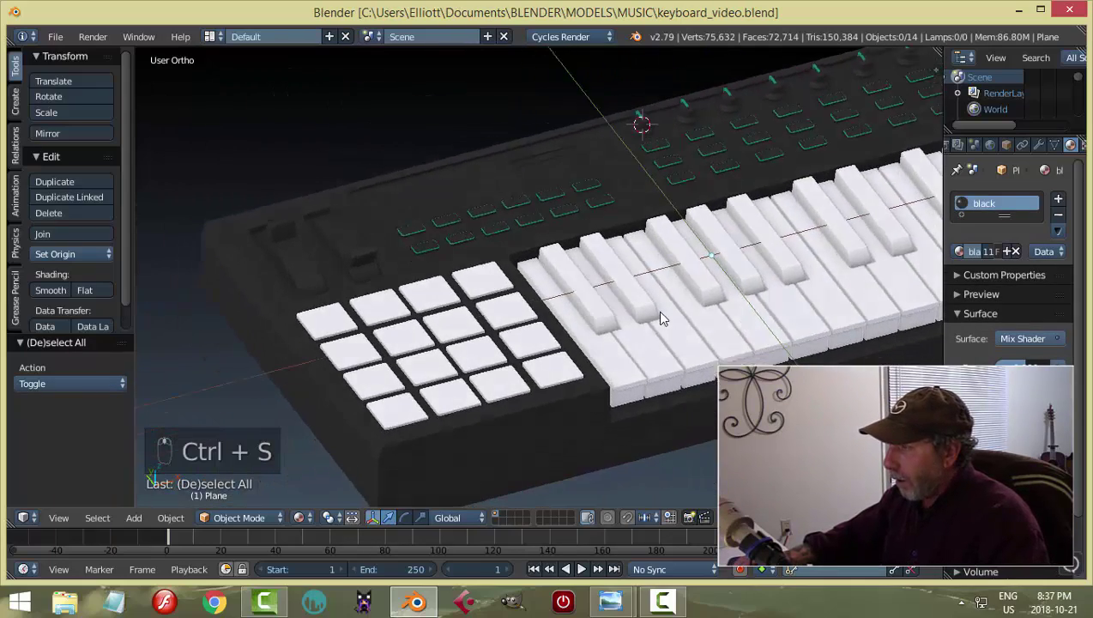
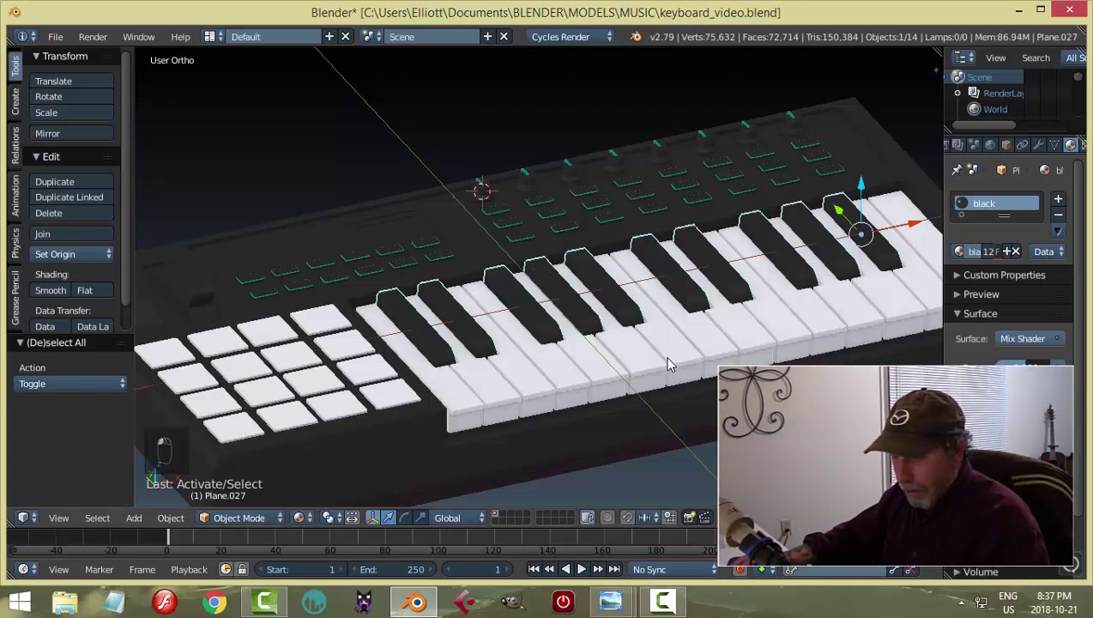
key("a")
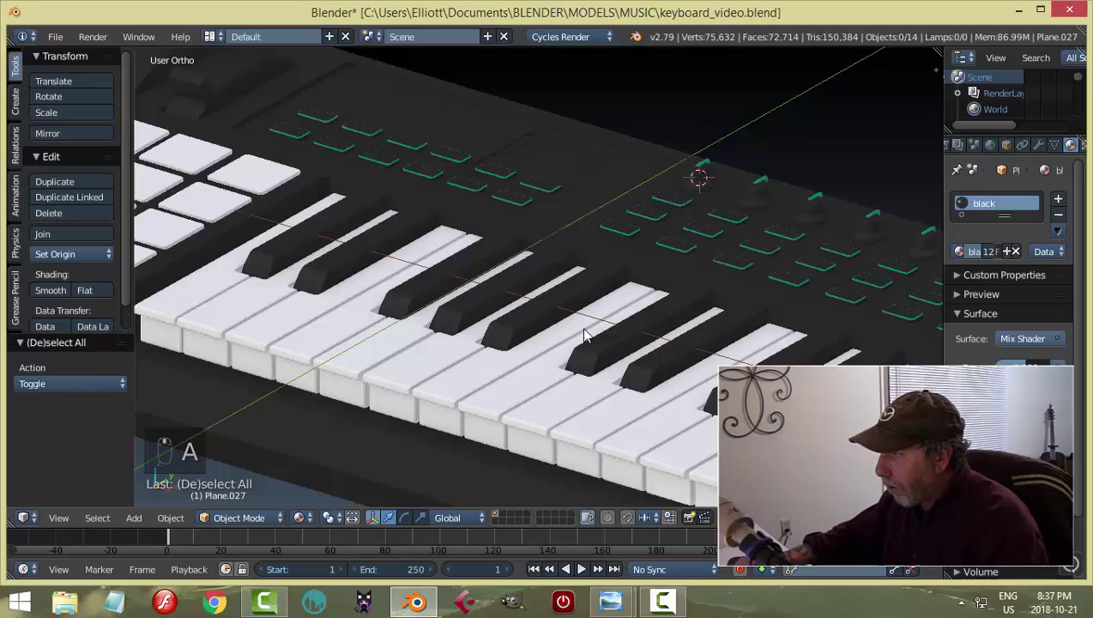
key("ctrl+s")
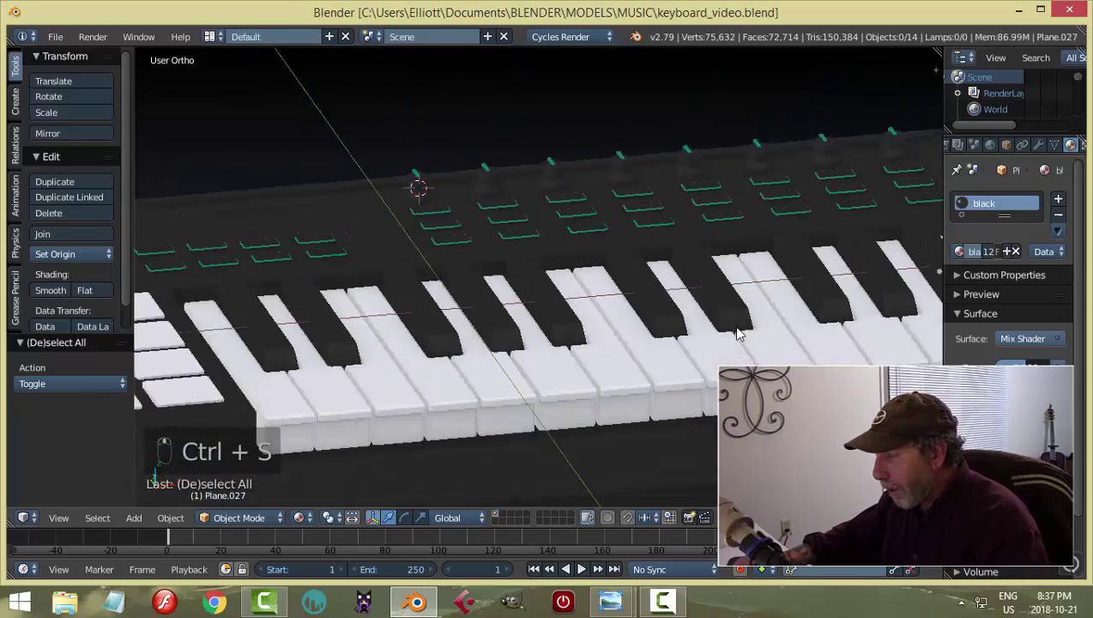
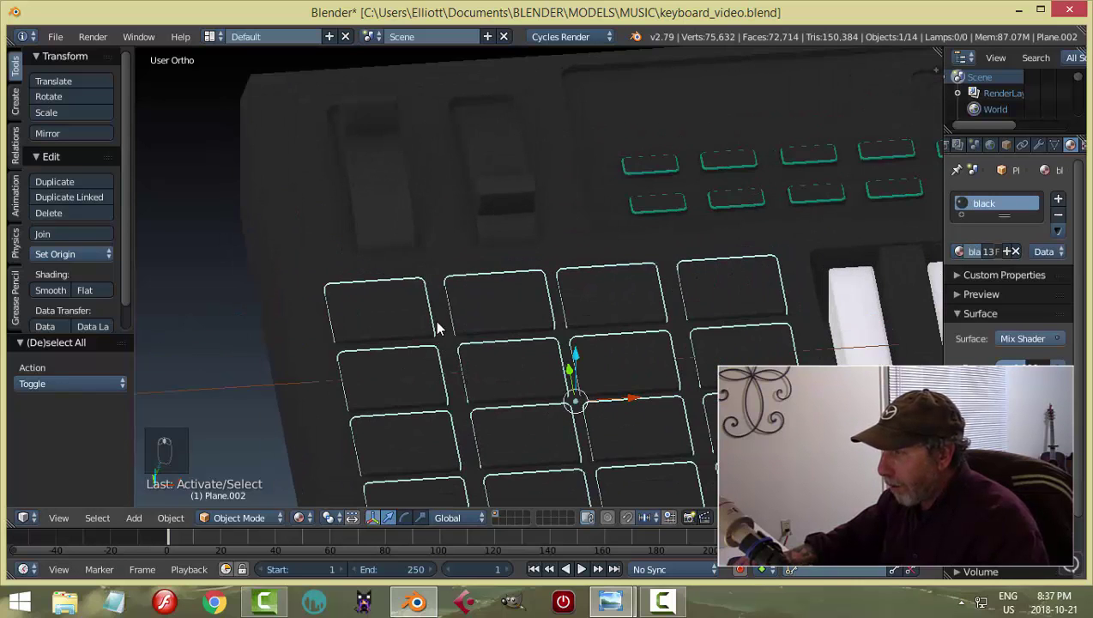
Give the first drum pad's rim the teal material and add a new slot named red.
key("Tab")
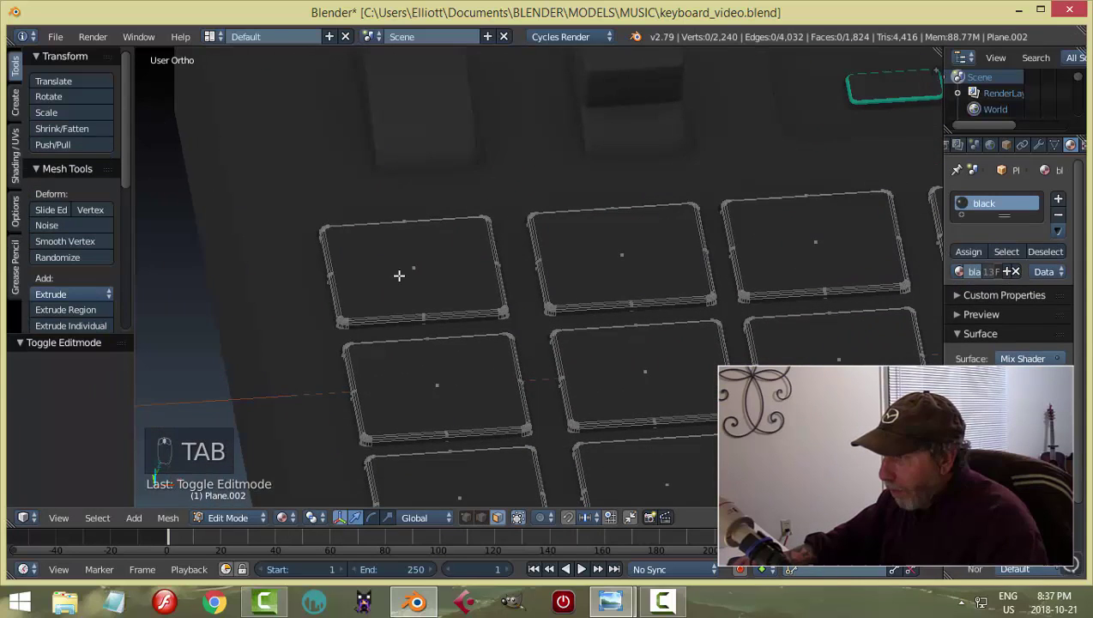
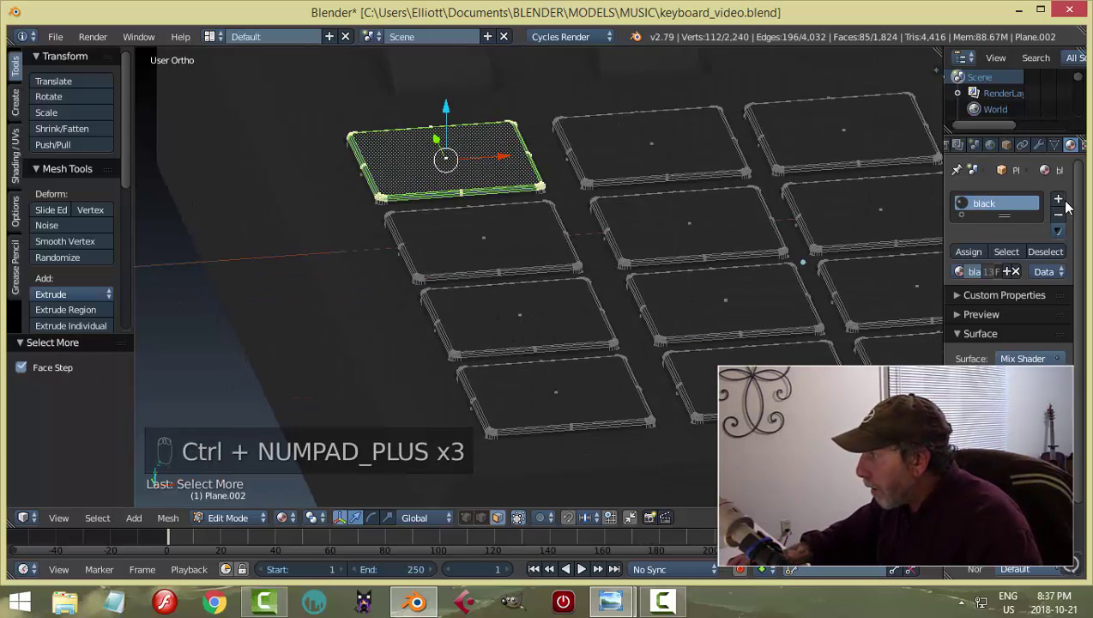
left_click_drag(1061, 205, 483, 282)
key("a")
key("Tab")
key("a")
left_click_drag(599, 307, 722, 217)
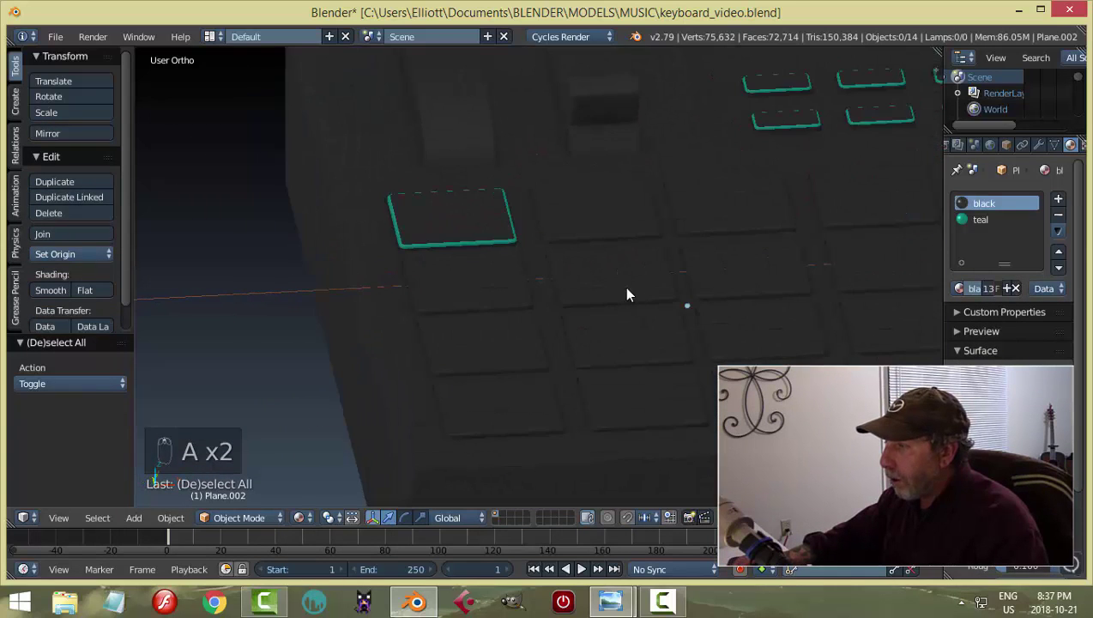
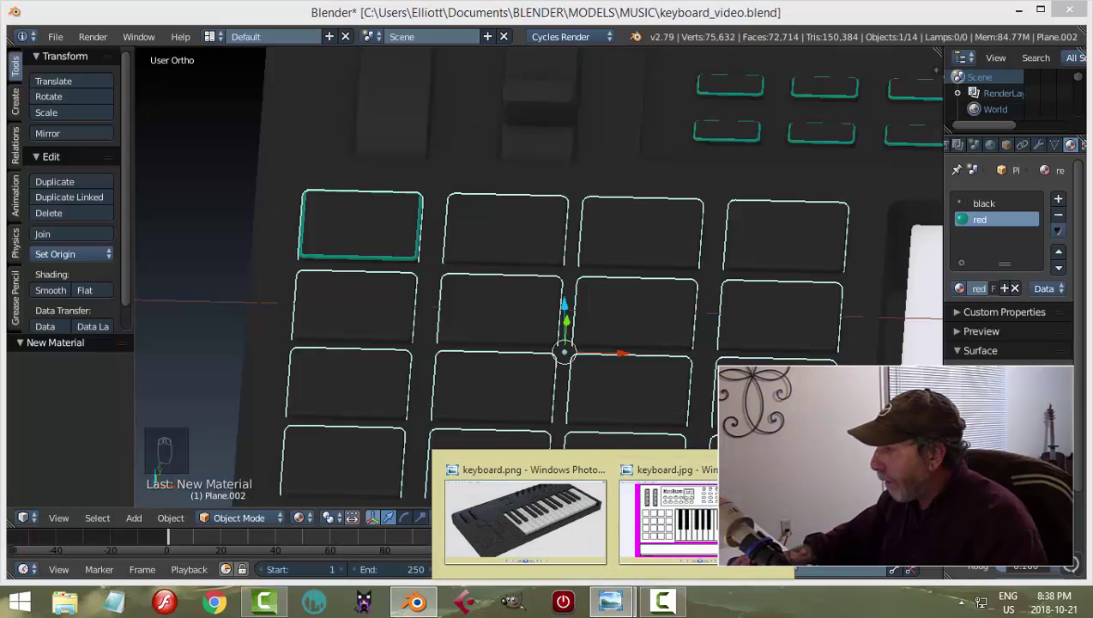
Set the red material's Diffuse colour to a deep red.
left_click(976, 314)
left_click_drag(1033, 547, 763, 509)
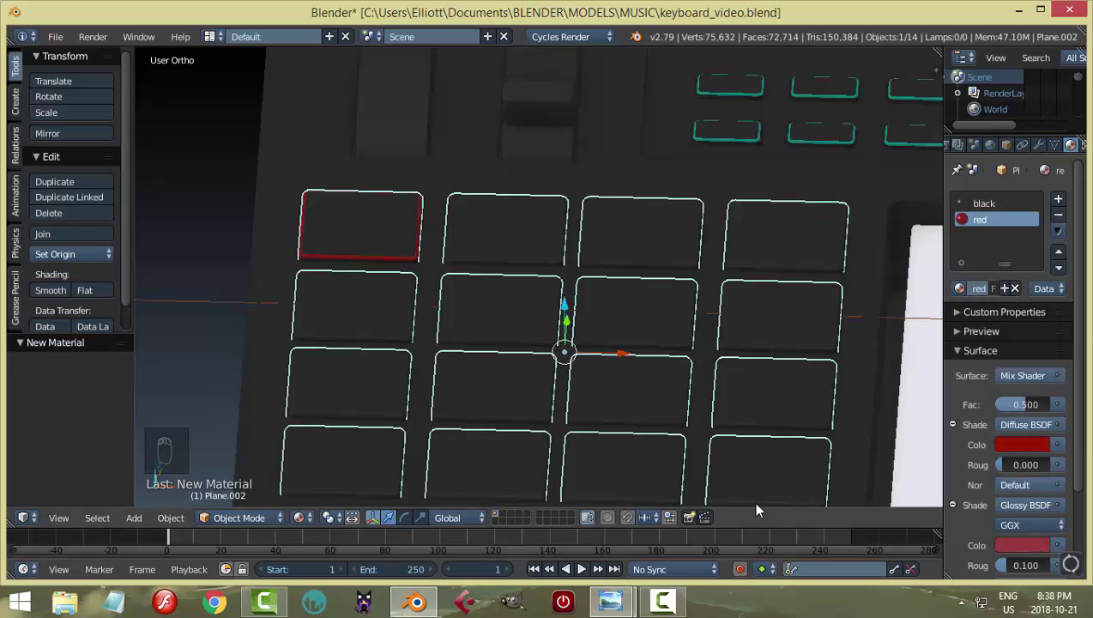
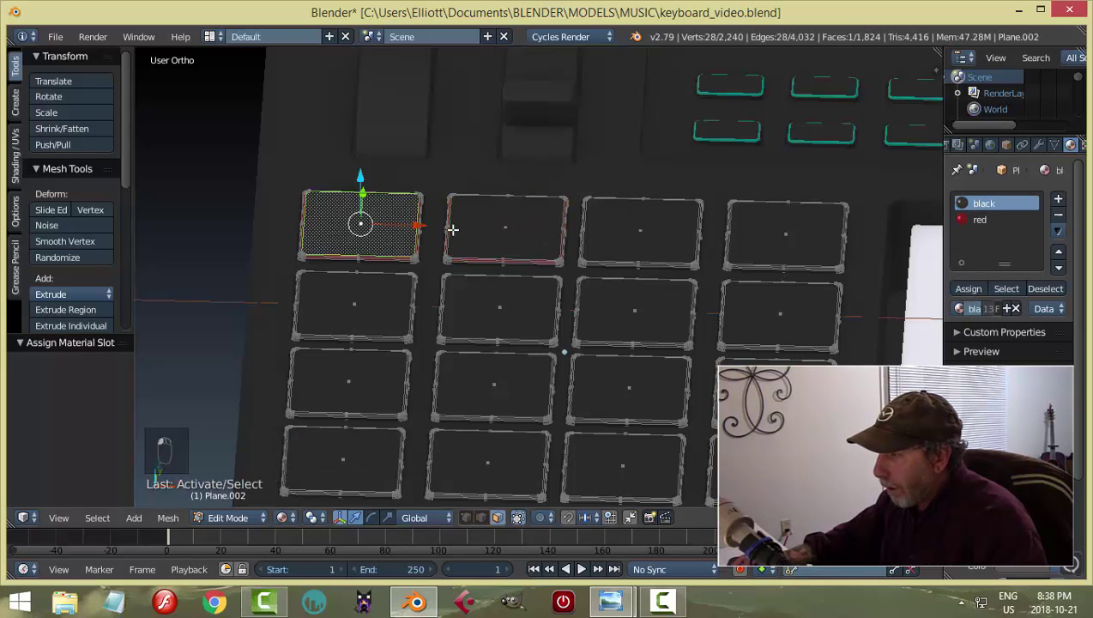
Grow the pad rim selections and assign red and teal slots to alternating pads.
key("ctrl+KP_Add")
key("ctrl+KP_Add")
key("ctrl+KP_Add")
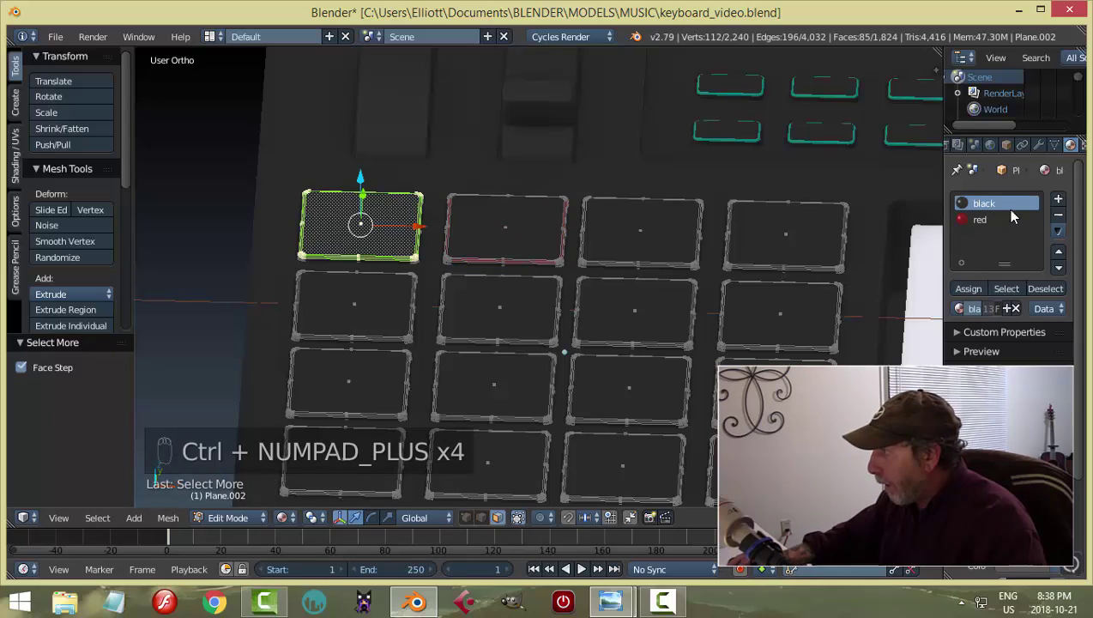
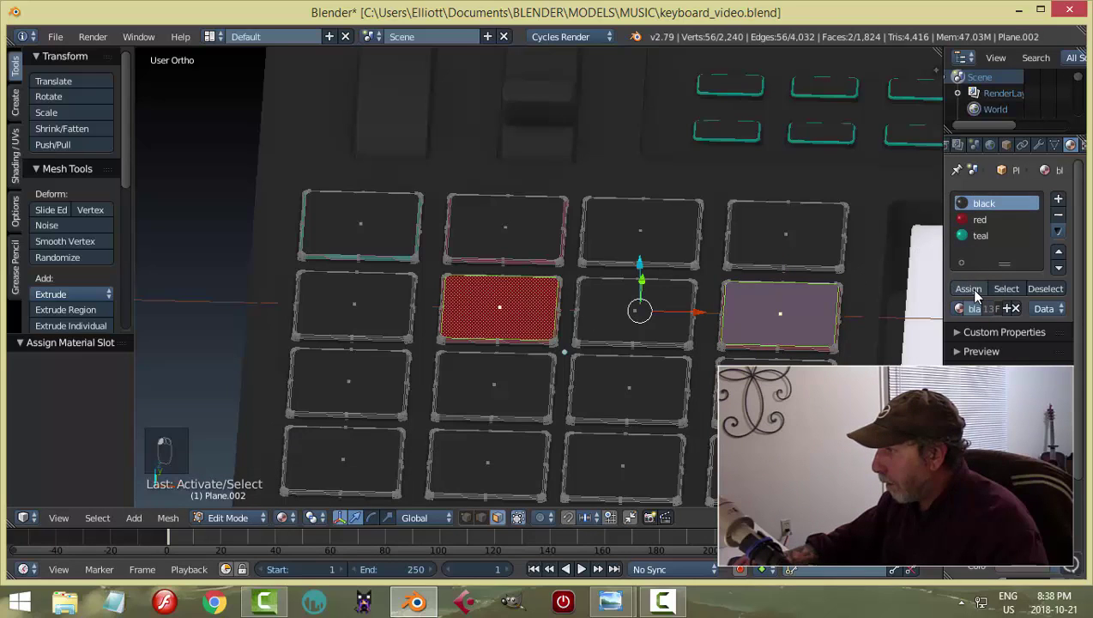
key("a")
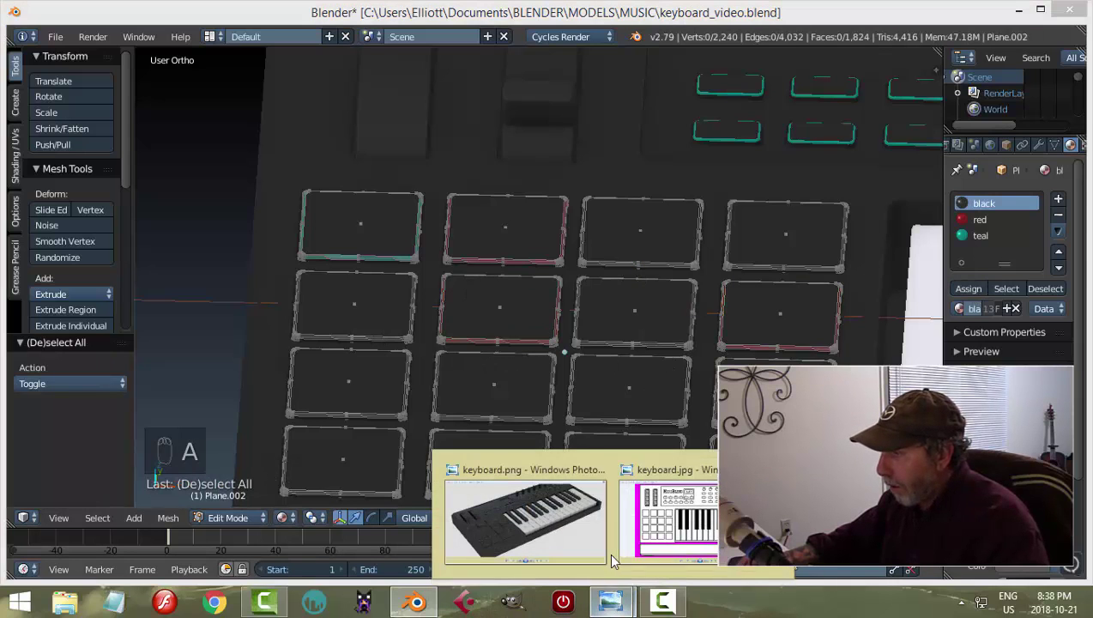
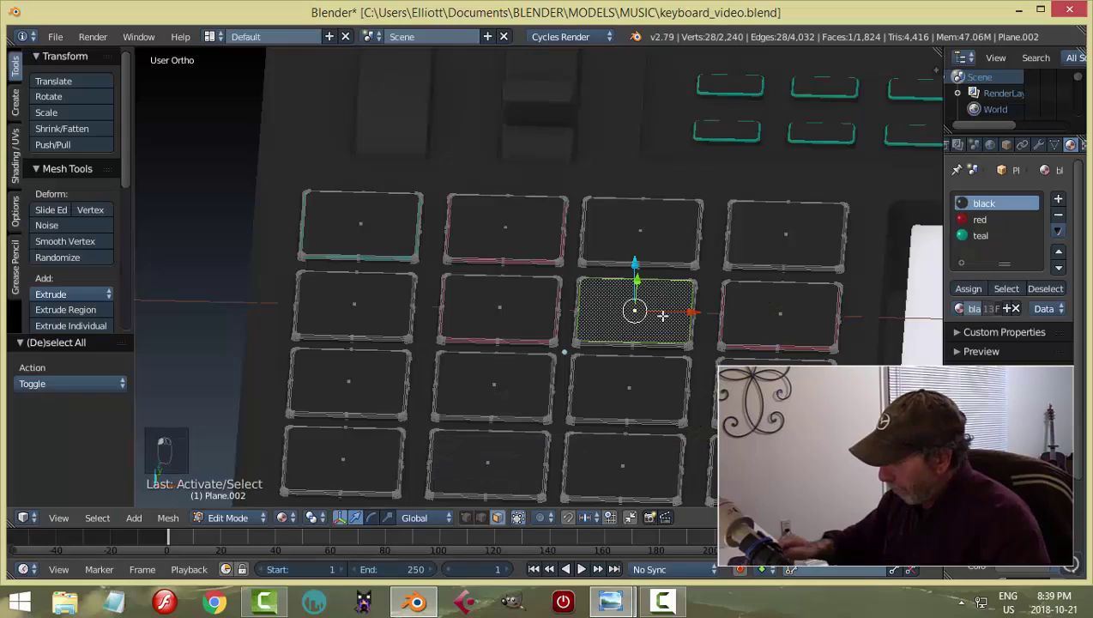
Add a green slot for the remaining rims, return to Object Mode and save.
key("ctrl+KP_Add")
key("ctrl+KP_Add")
key("ctrl+KP_Add")
key("a")
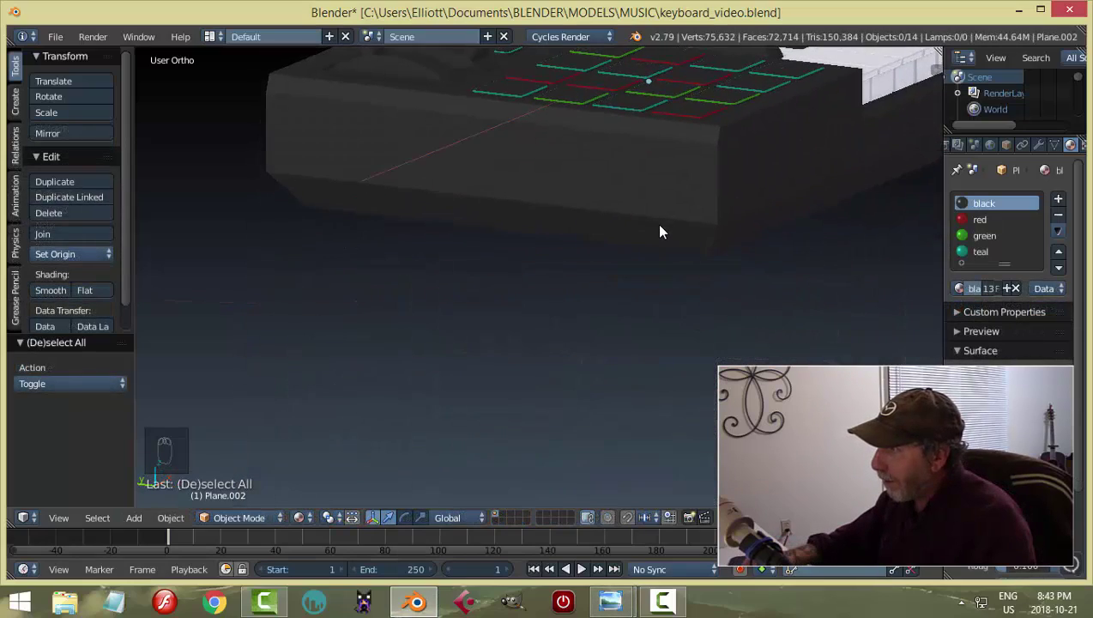